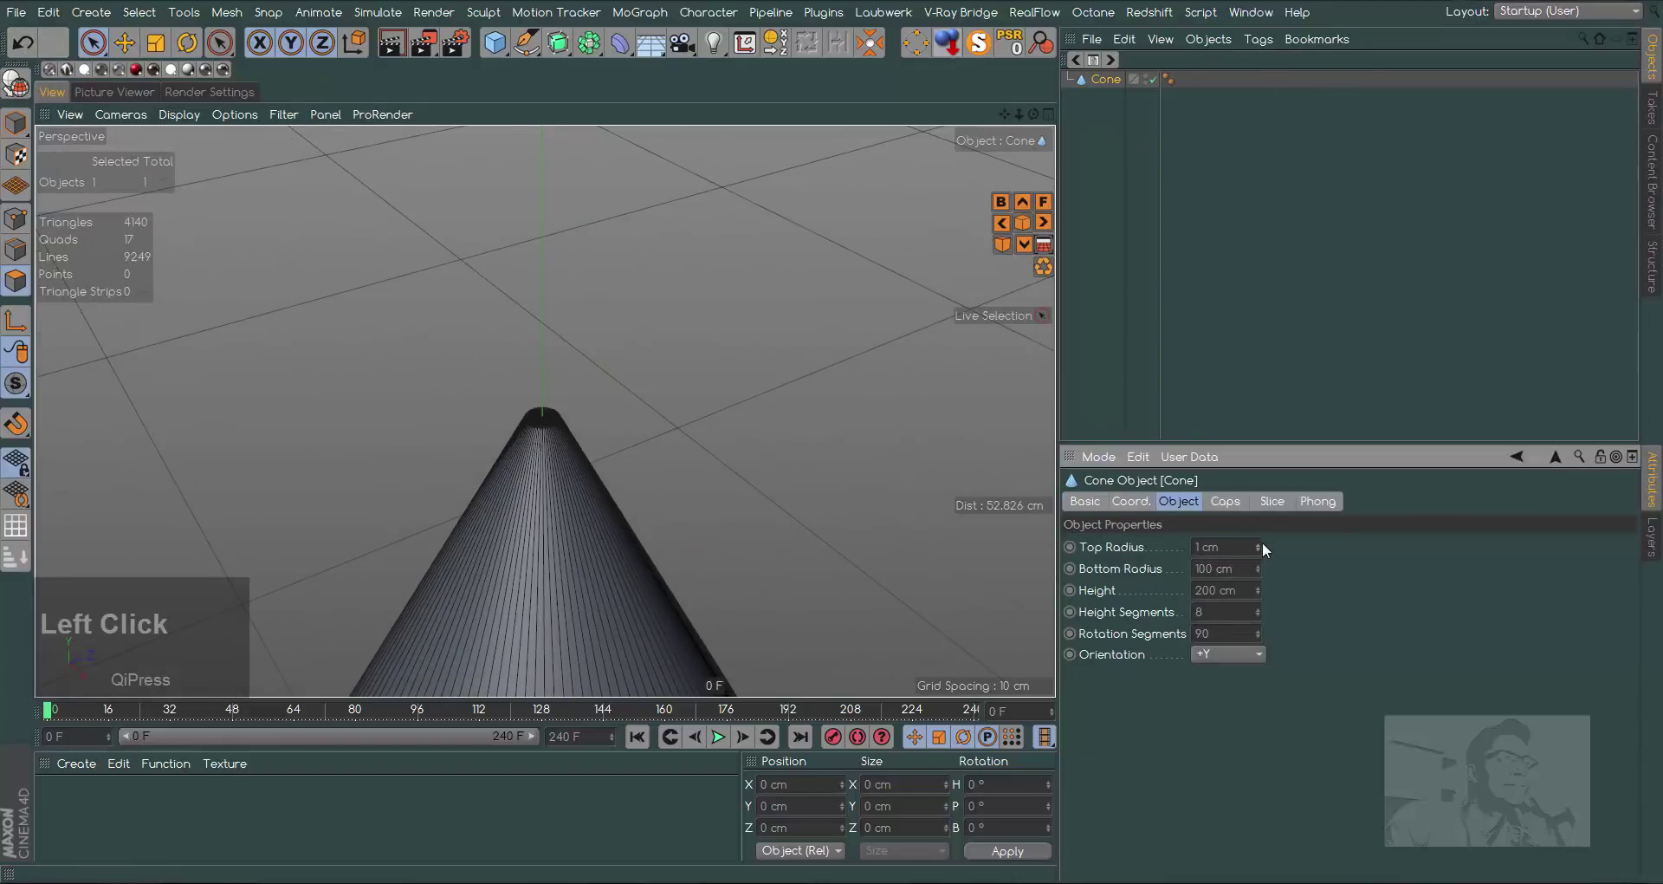
Make the cone editable and drag its top polygons up to about 600 cm as a thin rod
left_click(1022, 128)
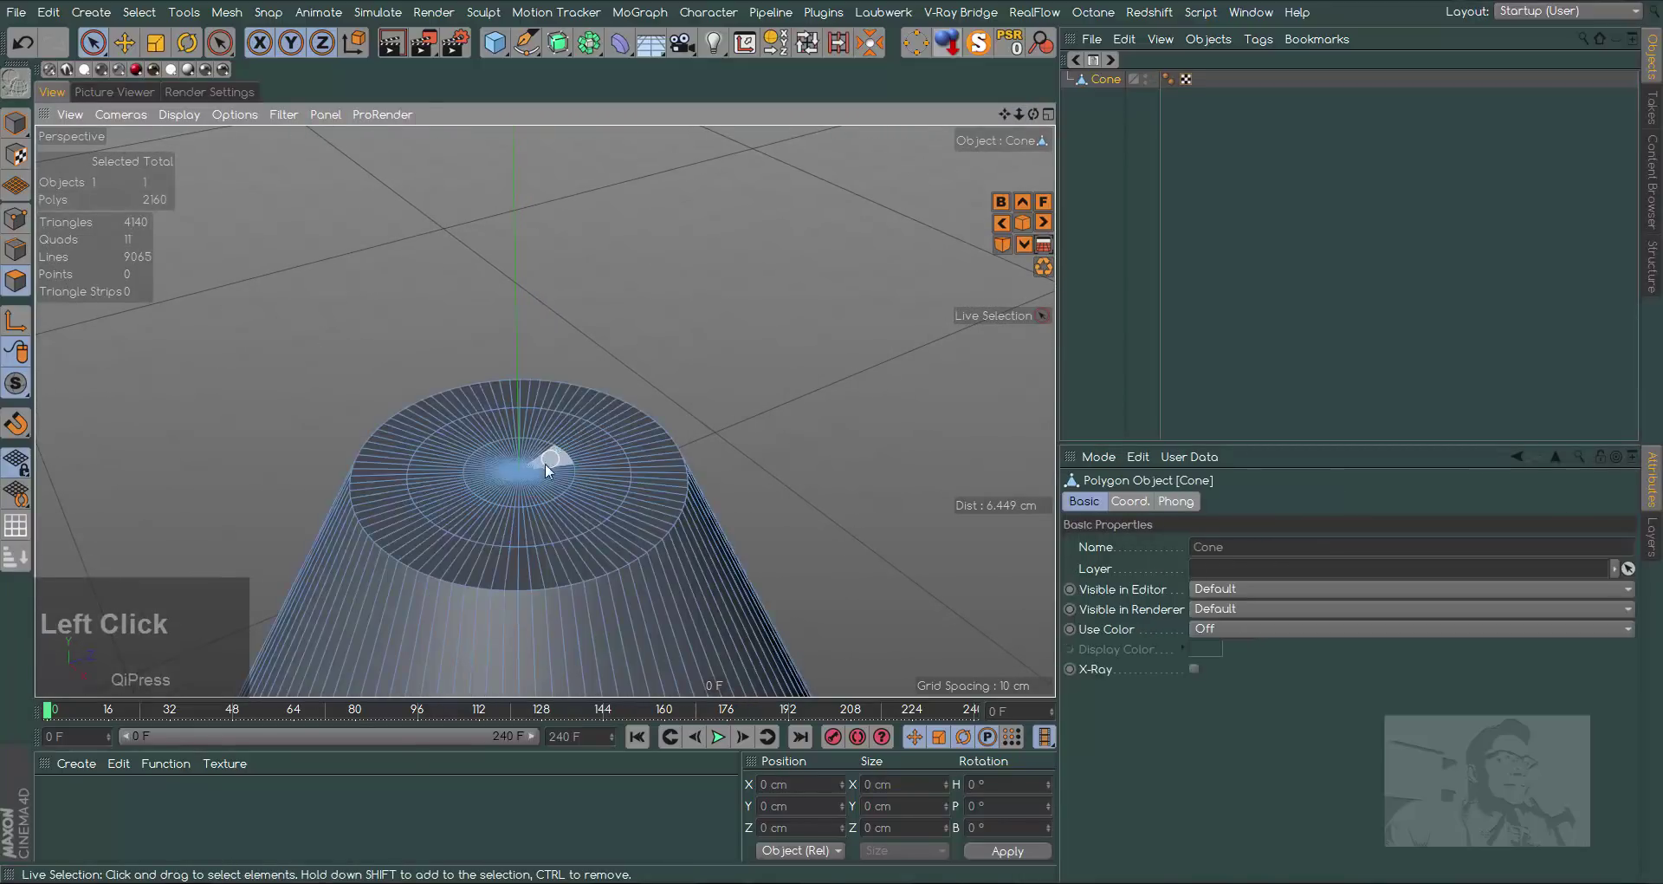
left_click(490, 478)
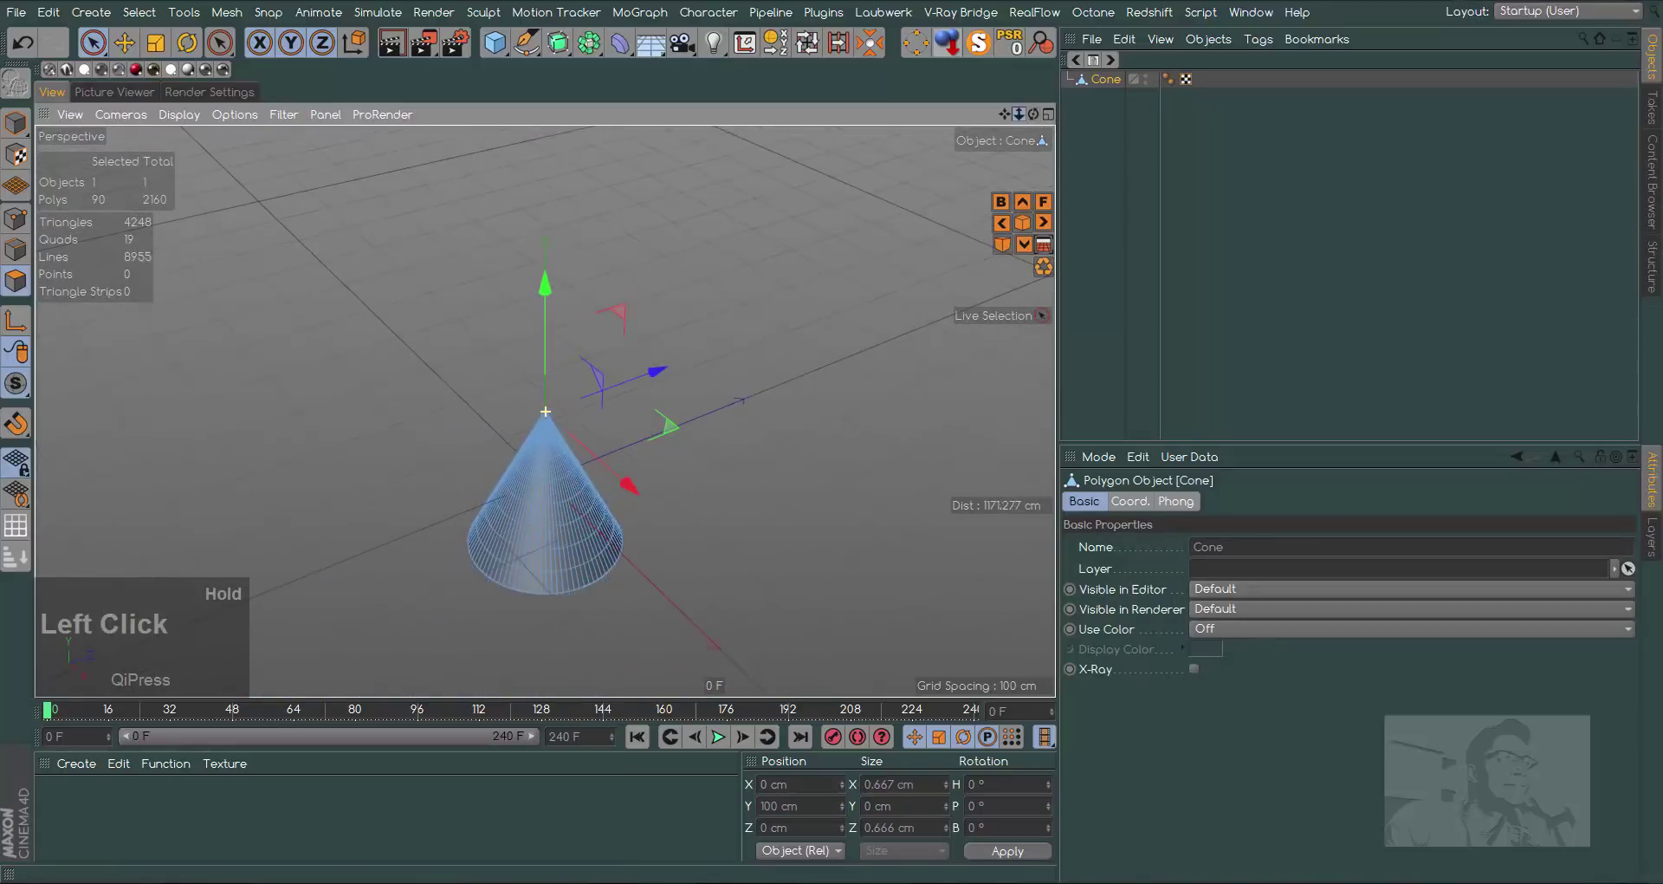
left_click(547, 284)
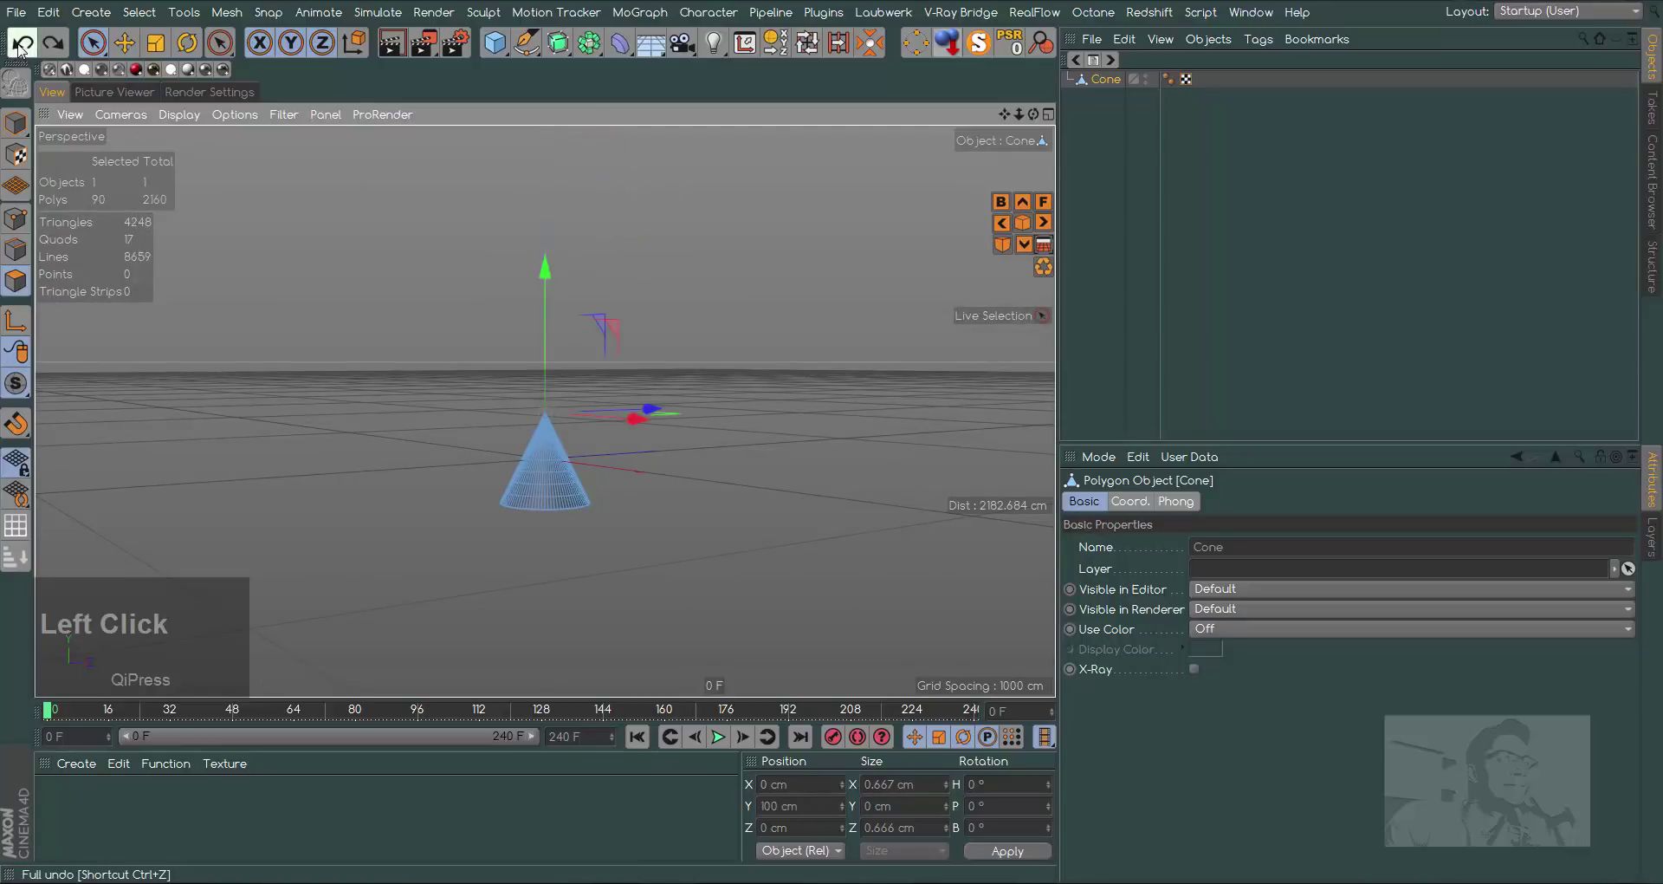
left_click(551, 279)
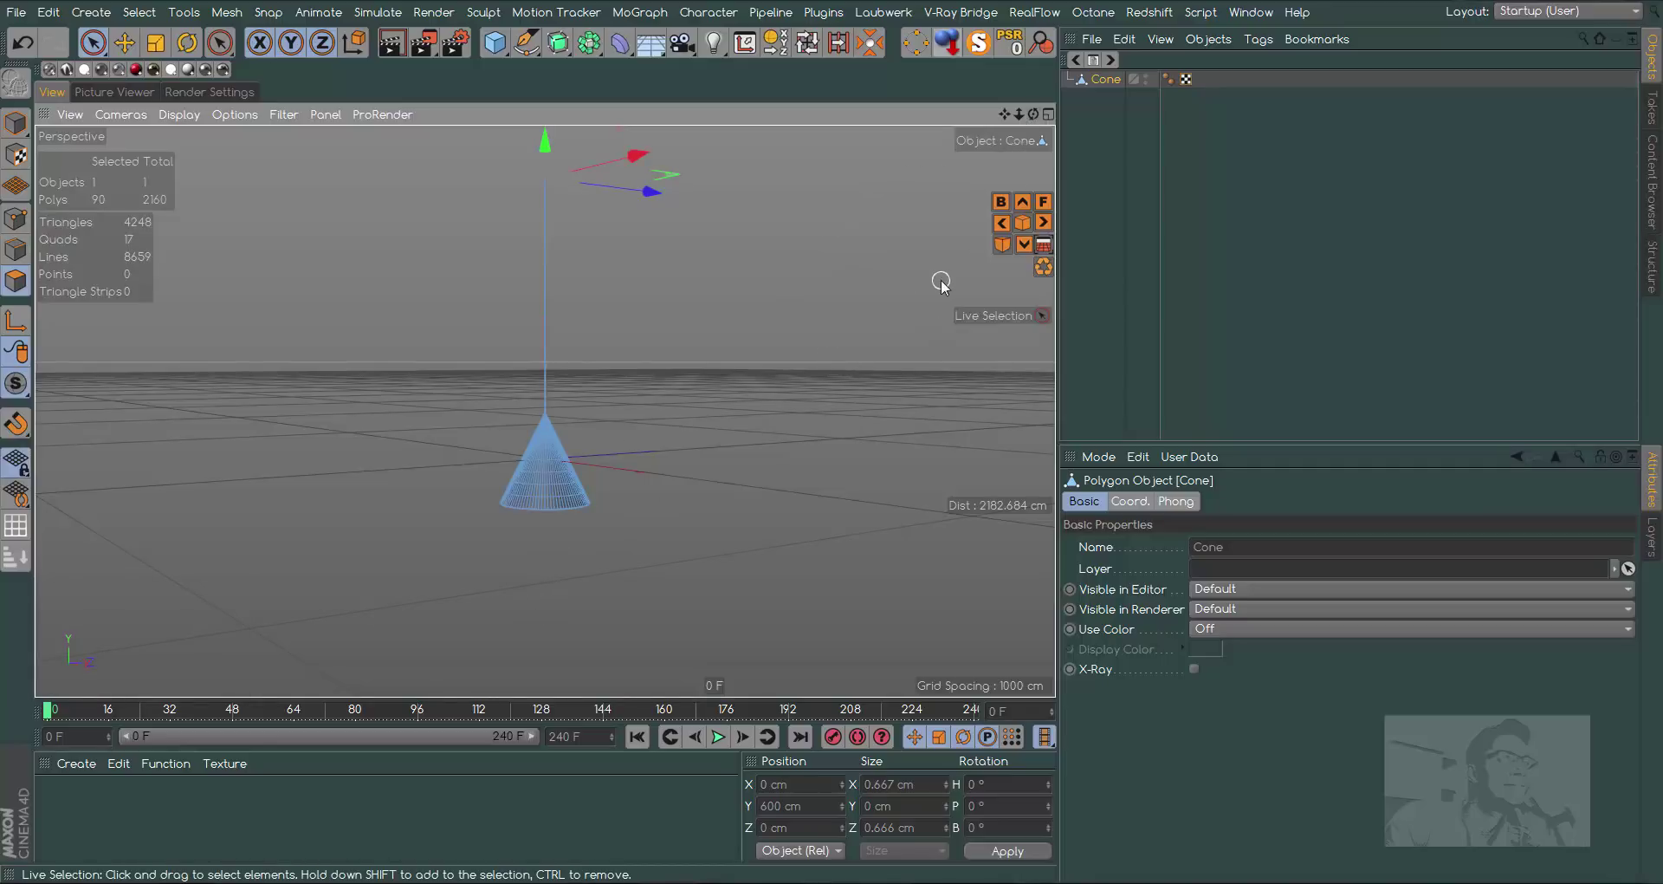
Add a -X oriented cylinder with radius about 598 cm and height about 55 cm
left_click(18, 125)
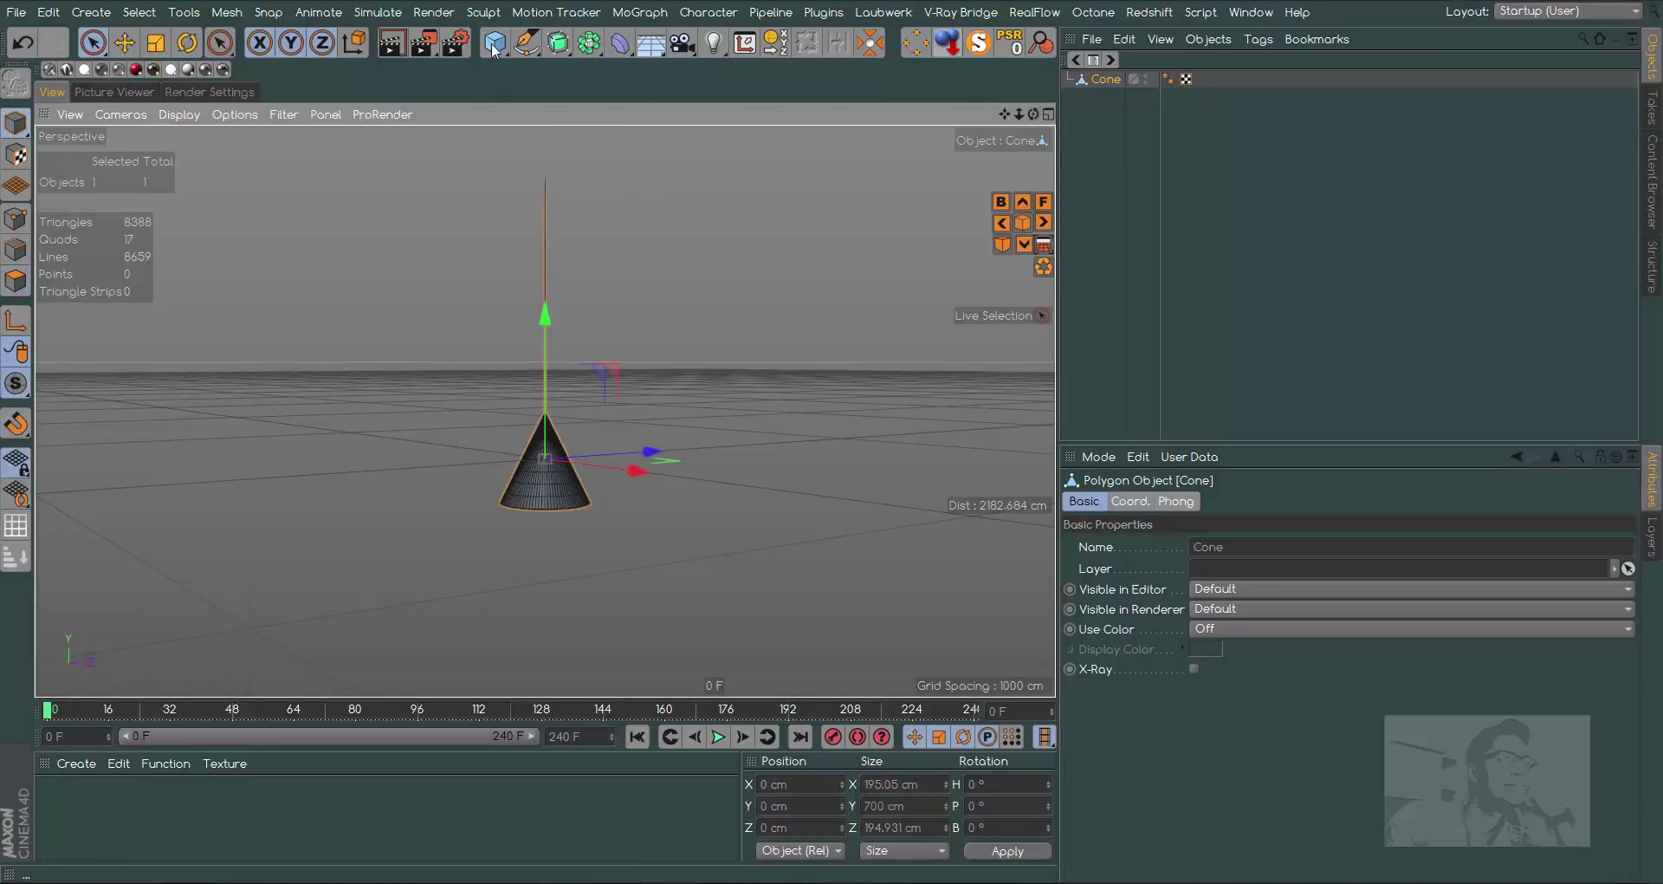
left_click(499, 49)
left_click(1230, 642)
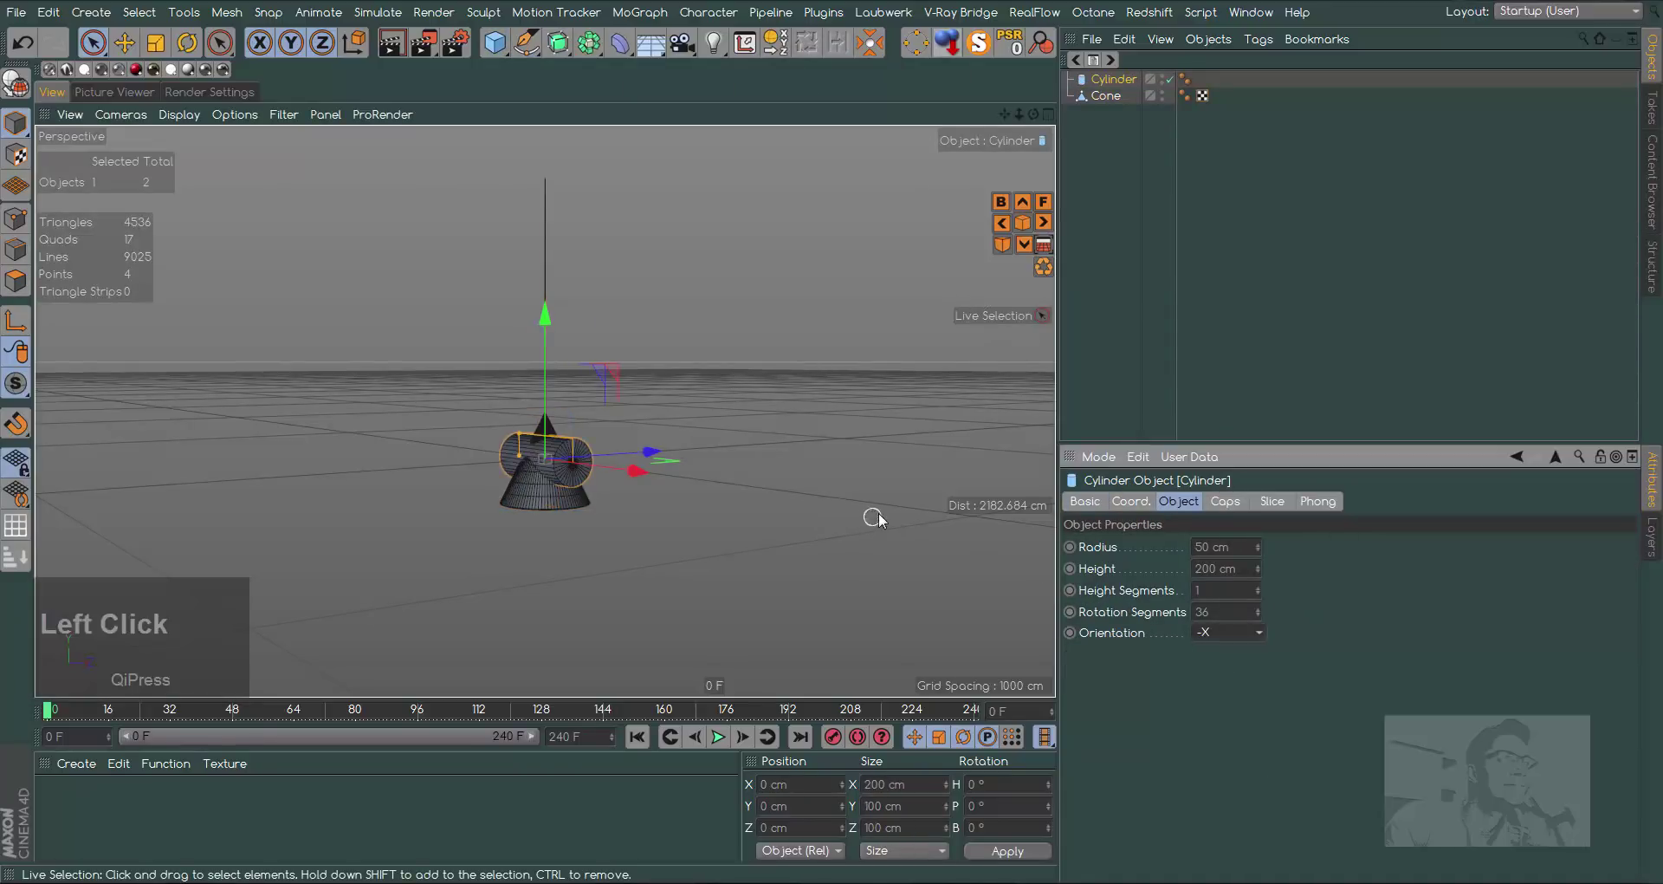
left_click(1037, 119)
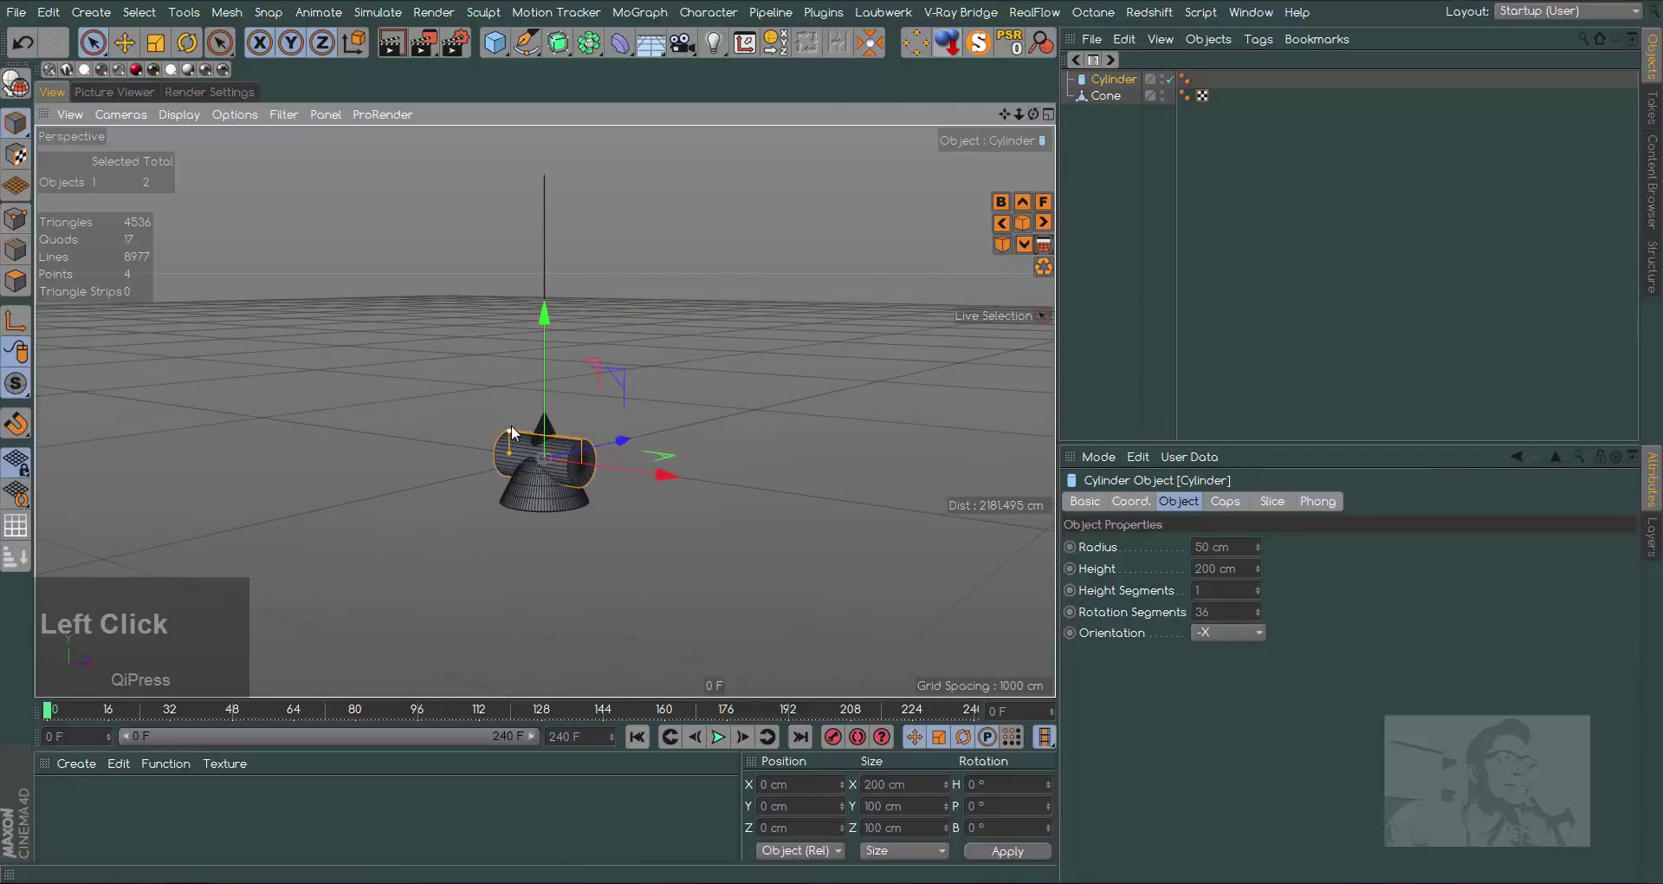
left_click(517, 429)
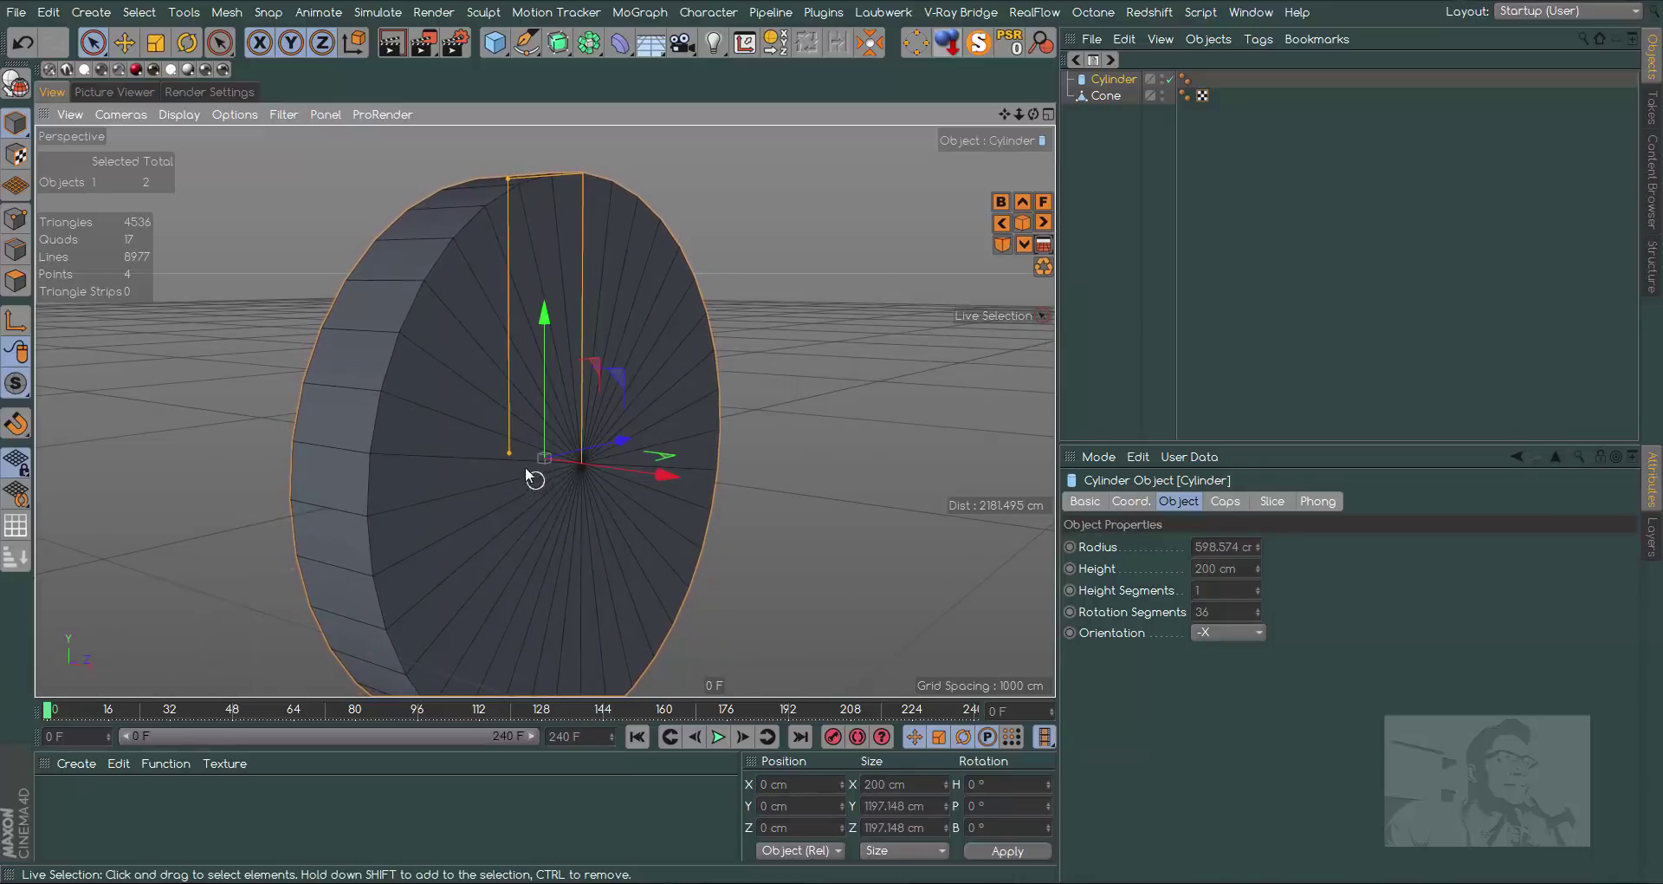
left_click(1035, 119)
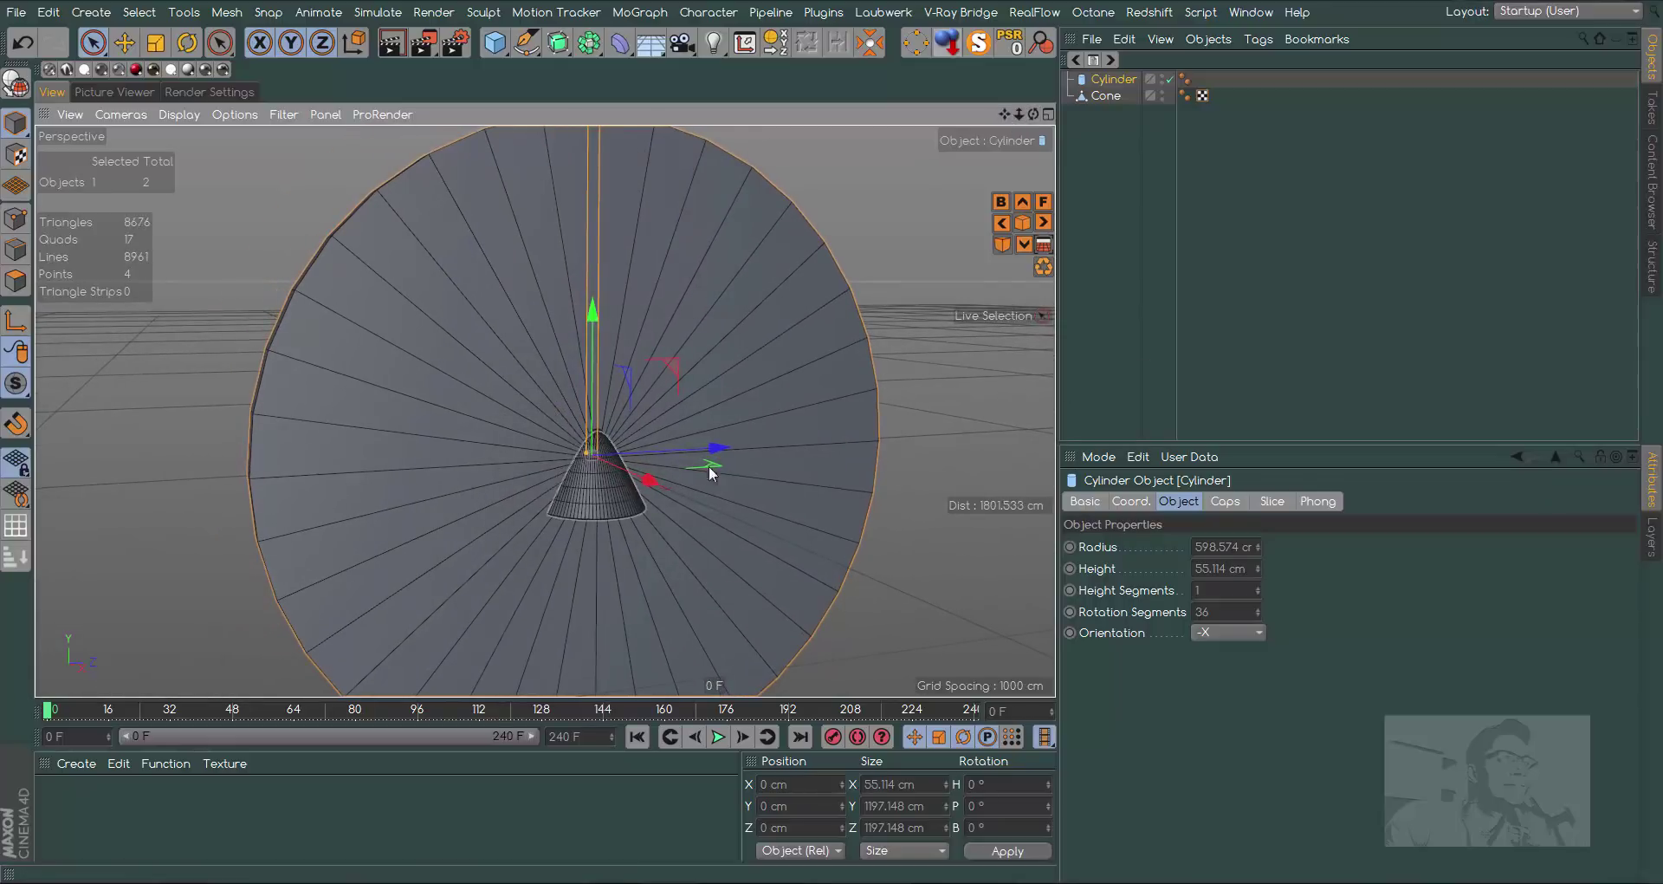
right_click(1124, 86)
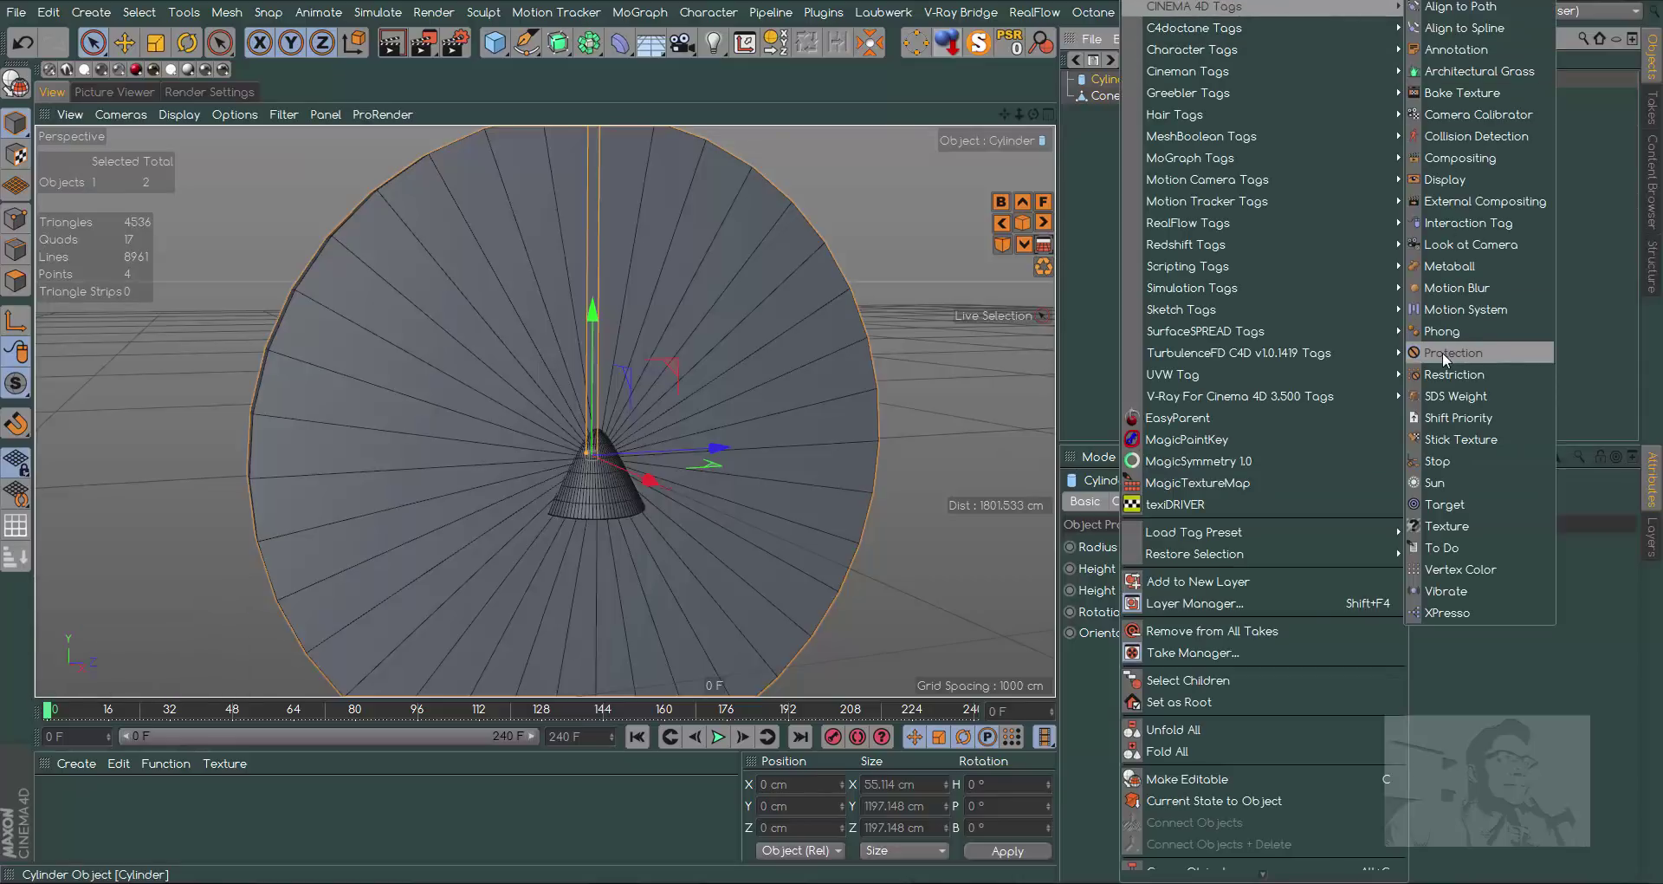
left_click(1448, 361)
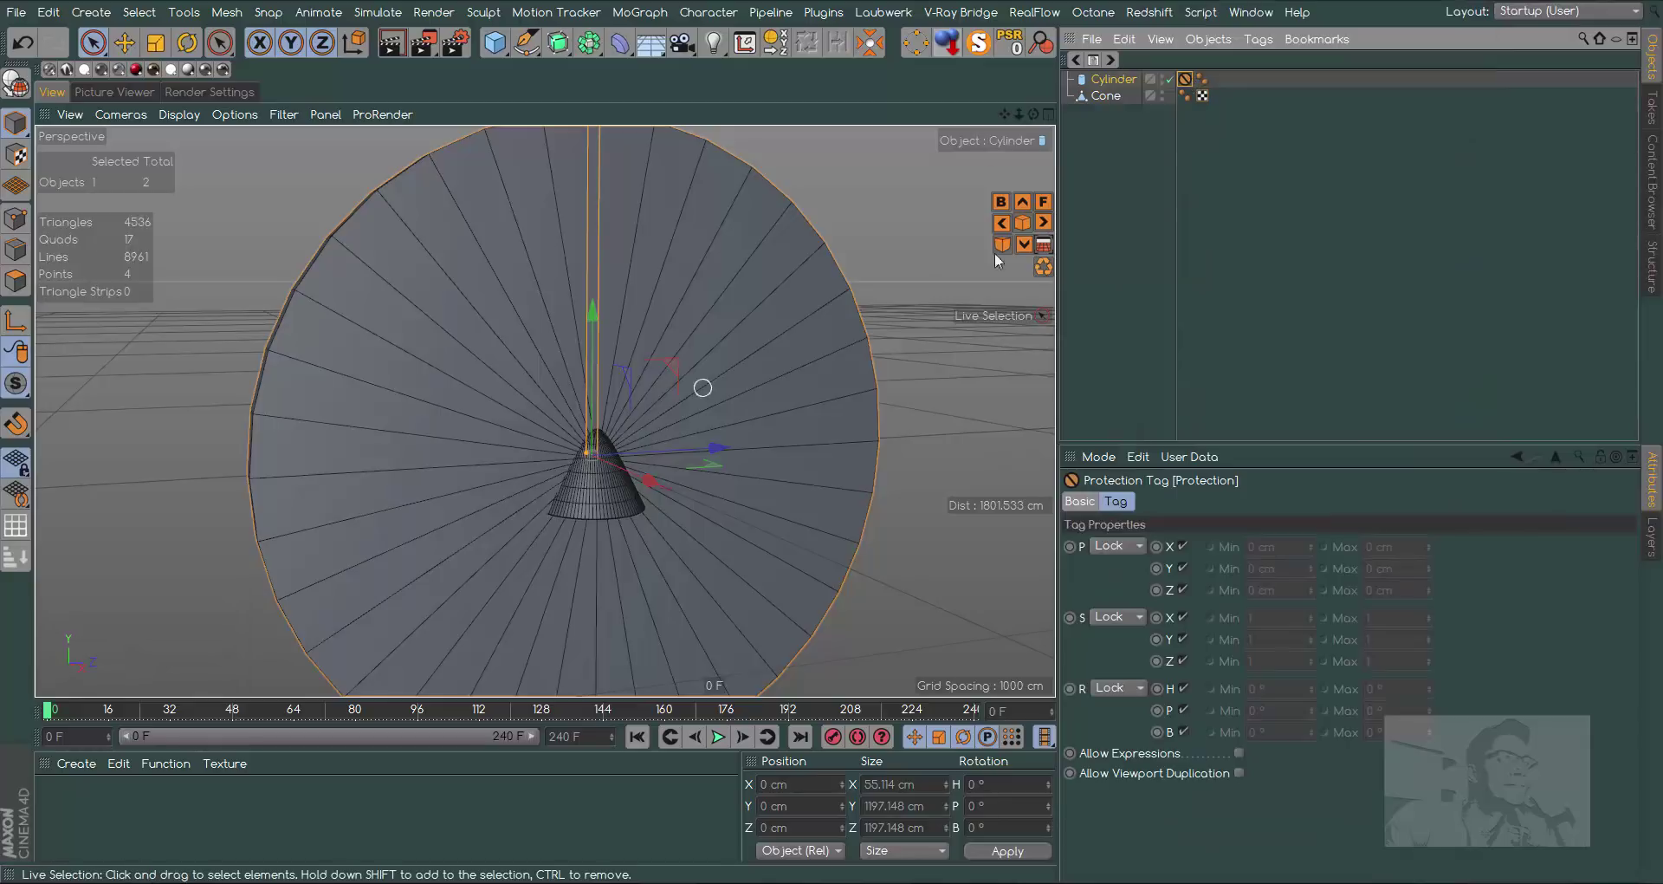
left_click(1191, 86)
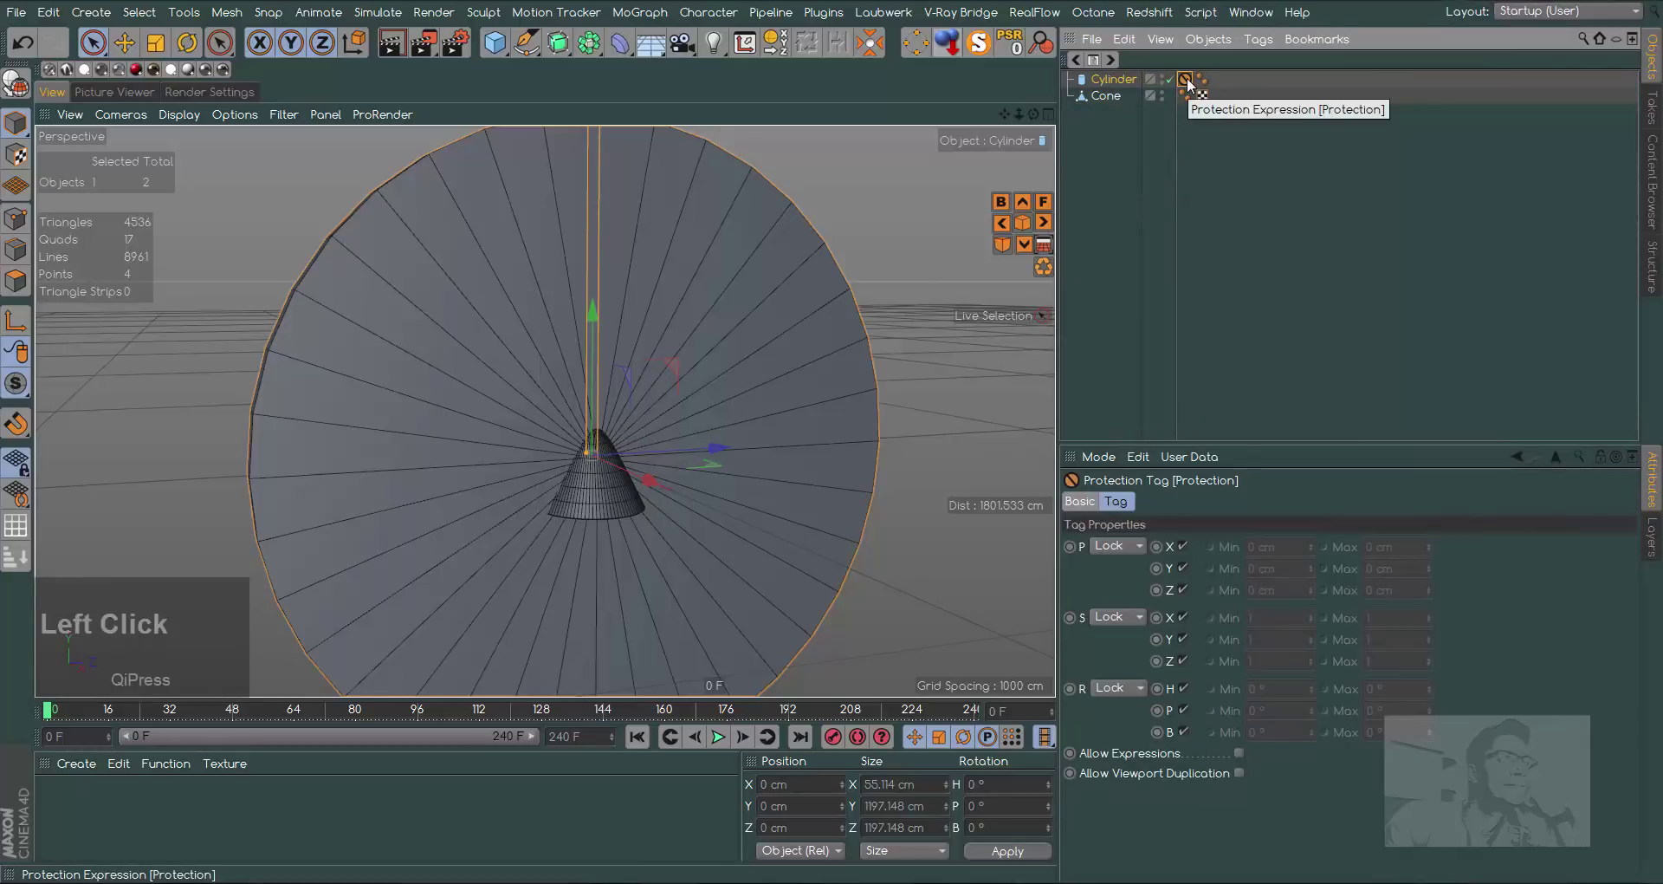
key("Delete")
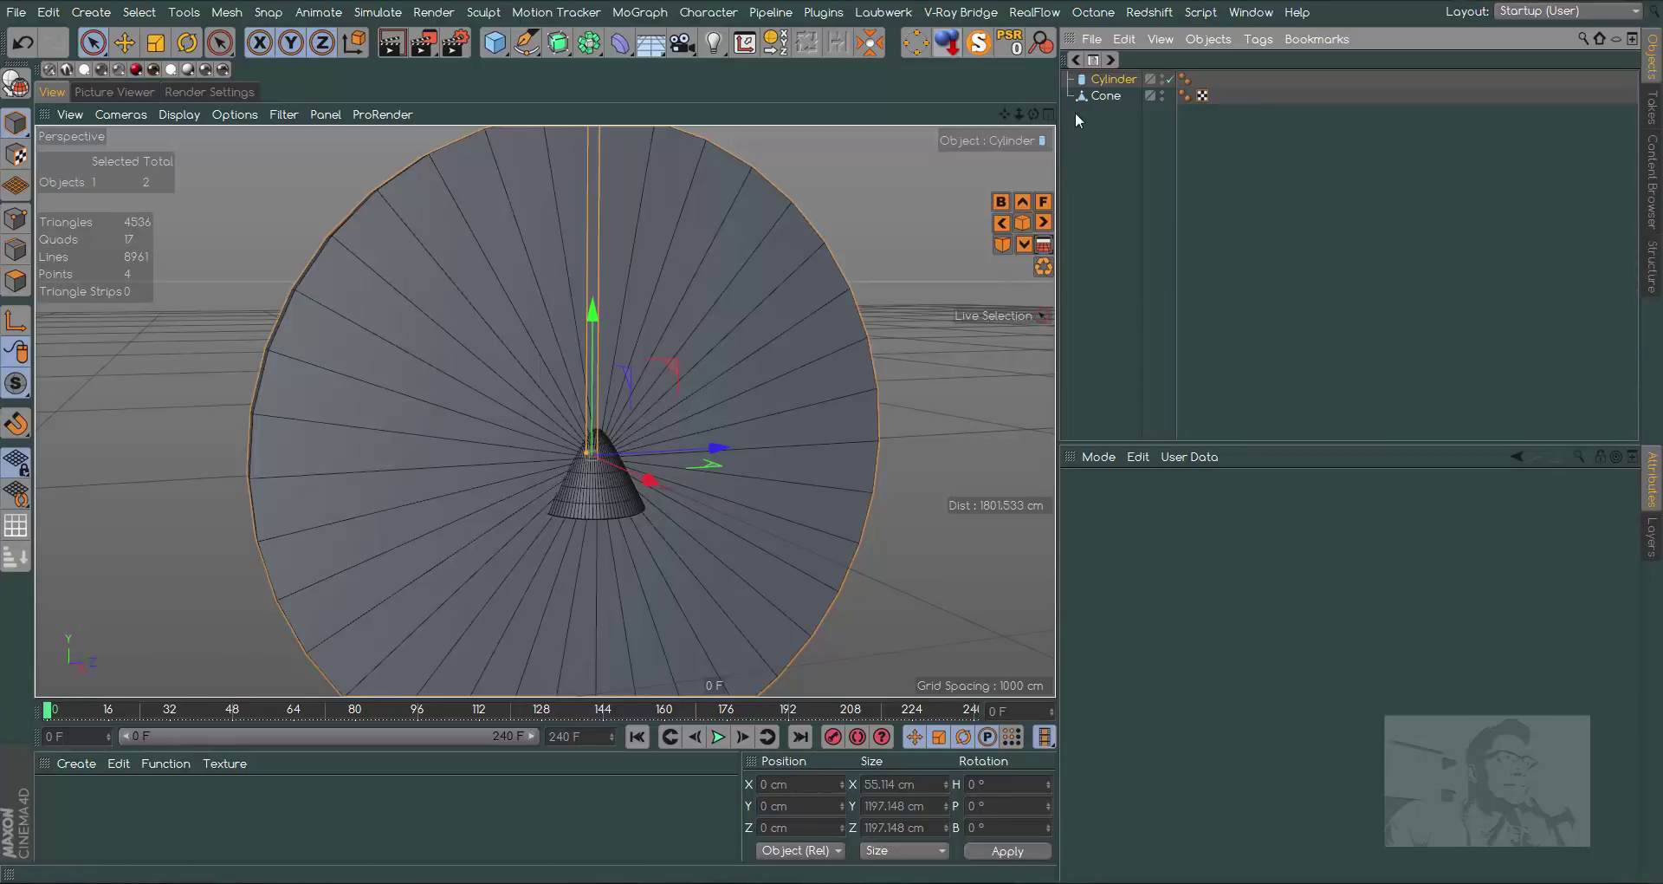
left_click(1011, 120)
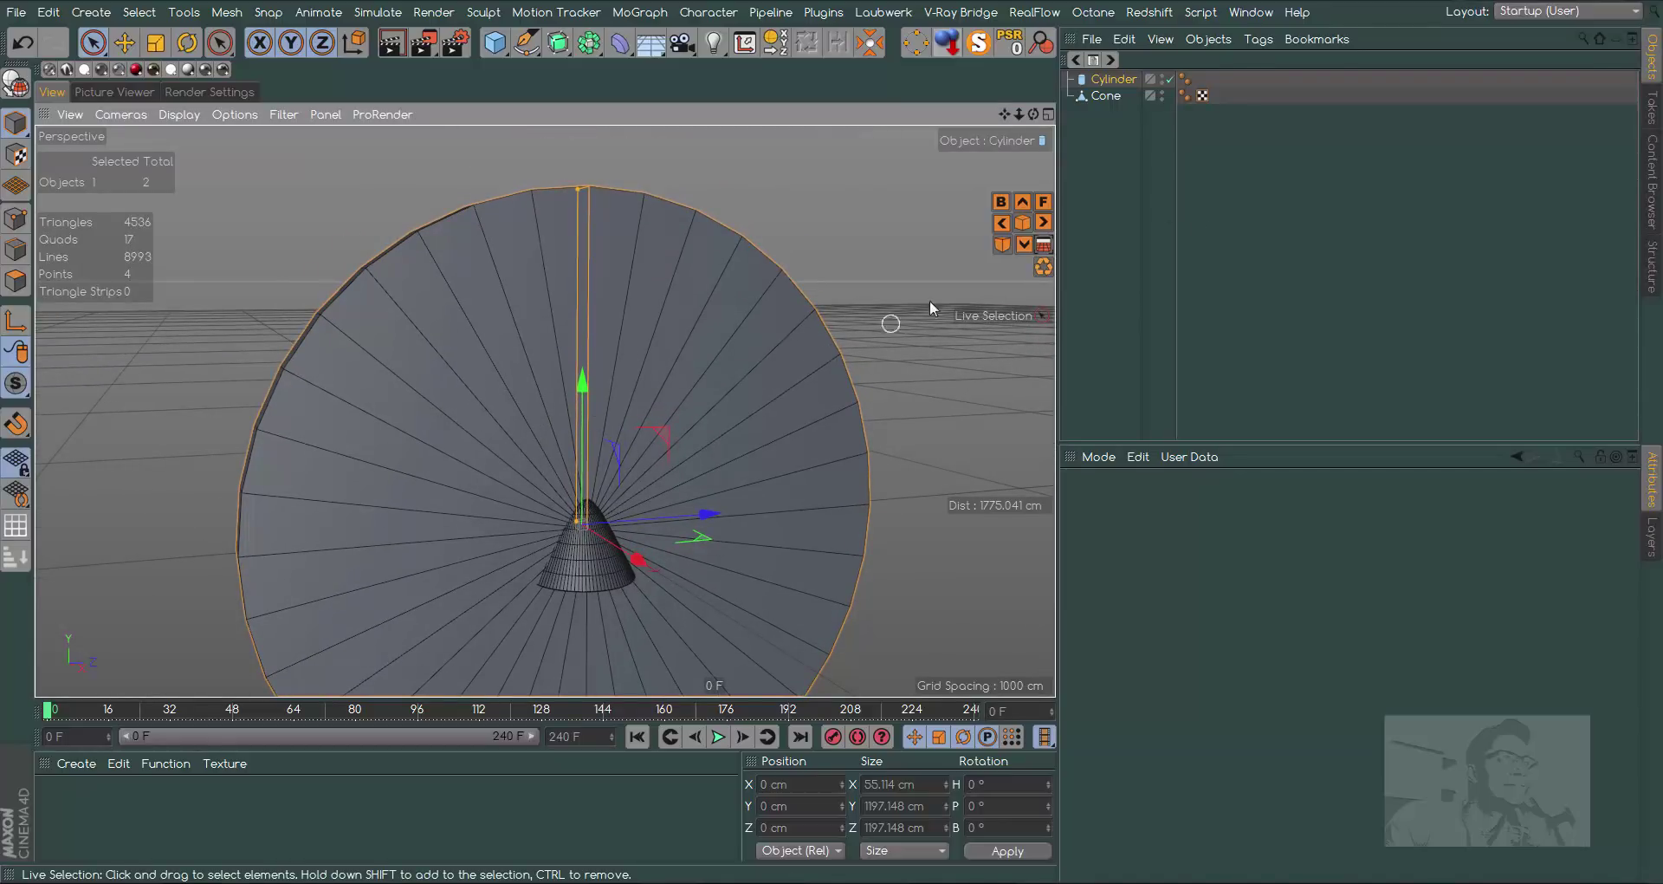
Show the disc cylinder's Caps settings to enable the fillet
left_click(1125, 79)
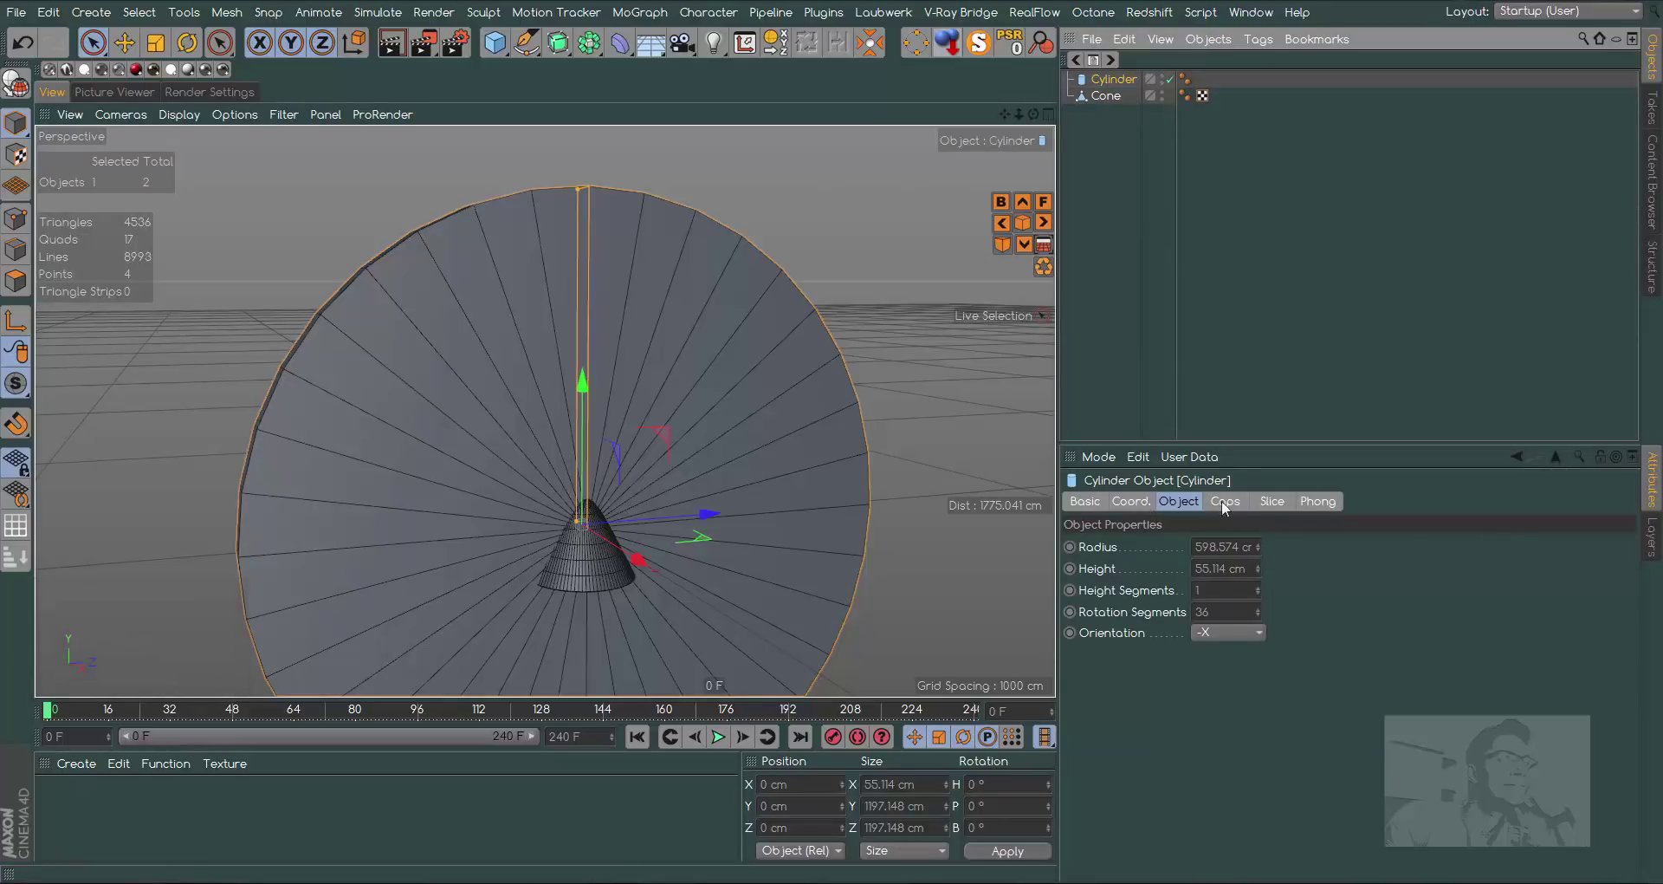
left_click(1233, 509)
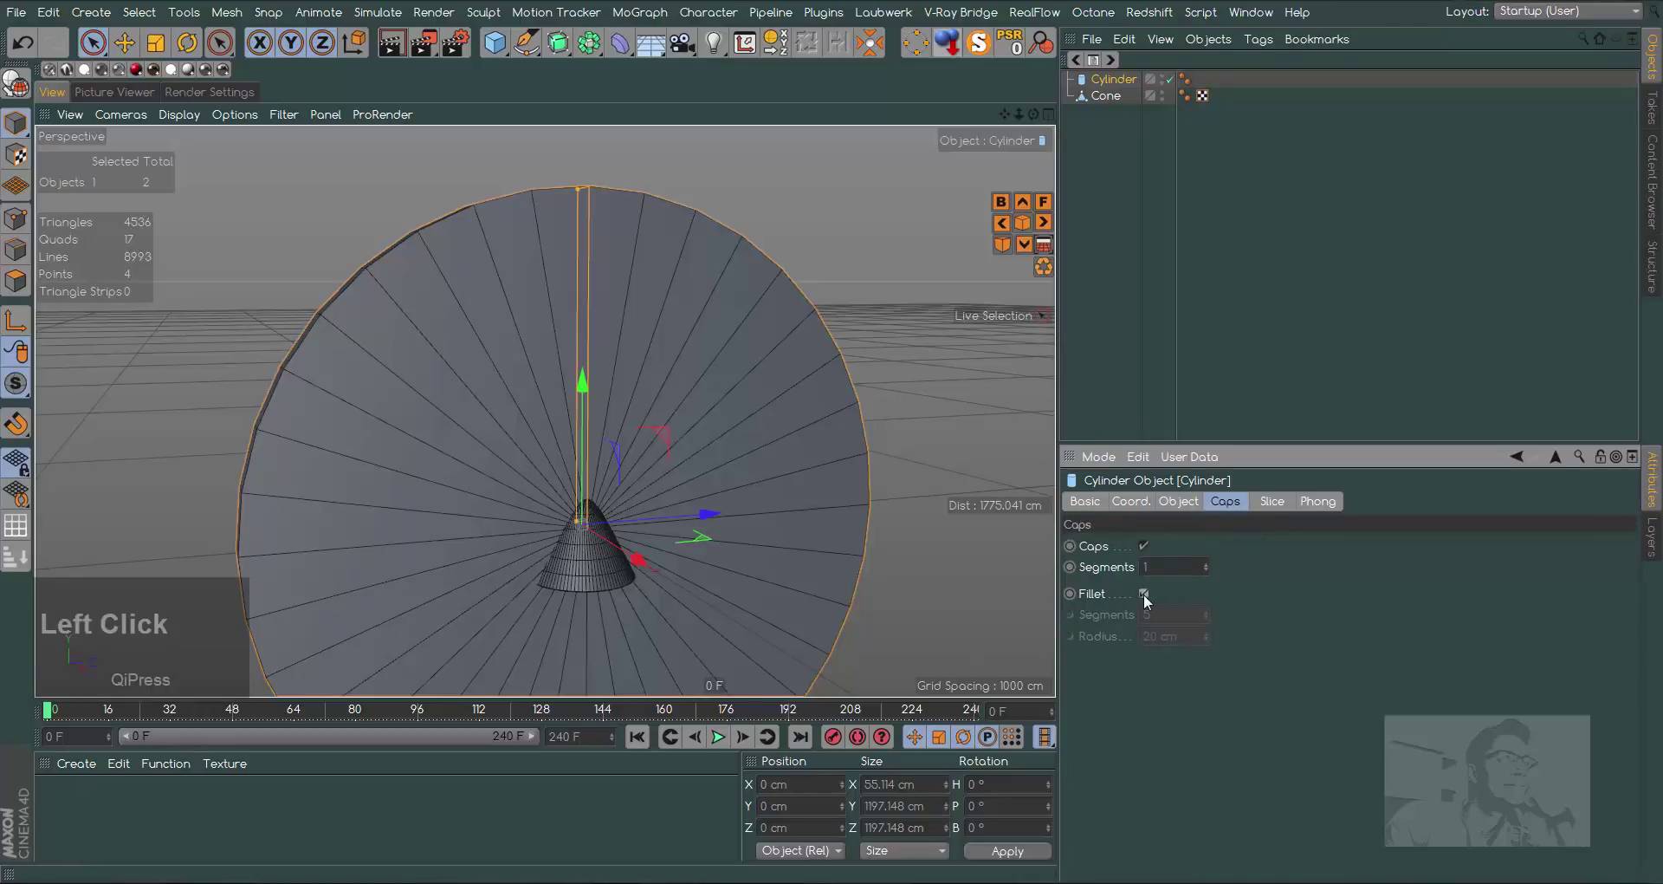
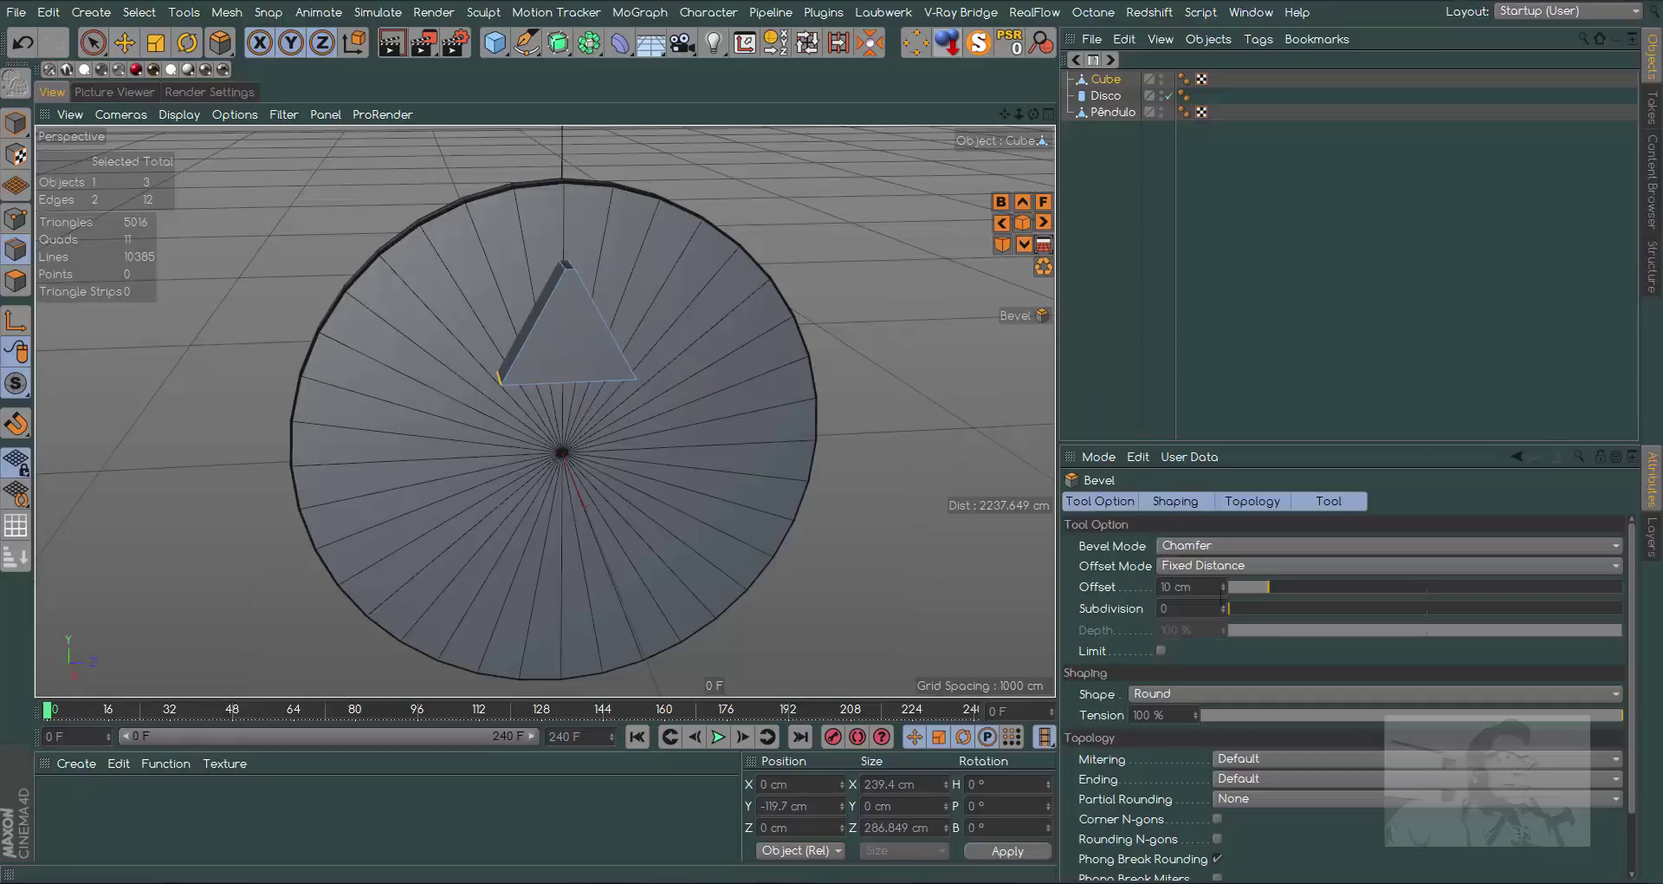
Bevel the block's corners with Subdivision 5 and Offset about 23.6 cm, checking in Right view
left_click(1229, 615)
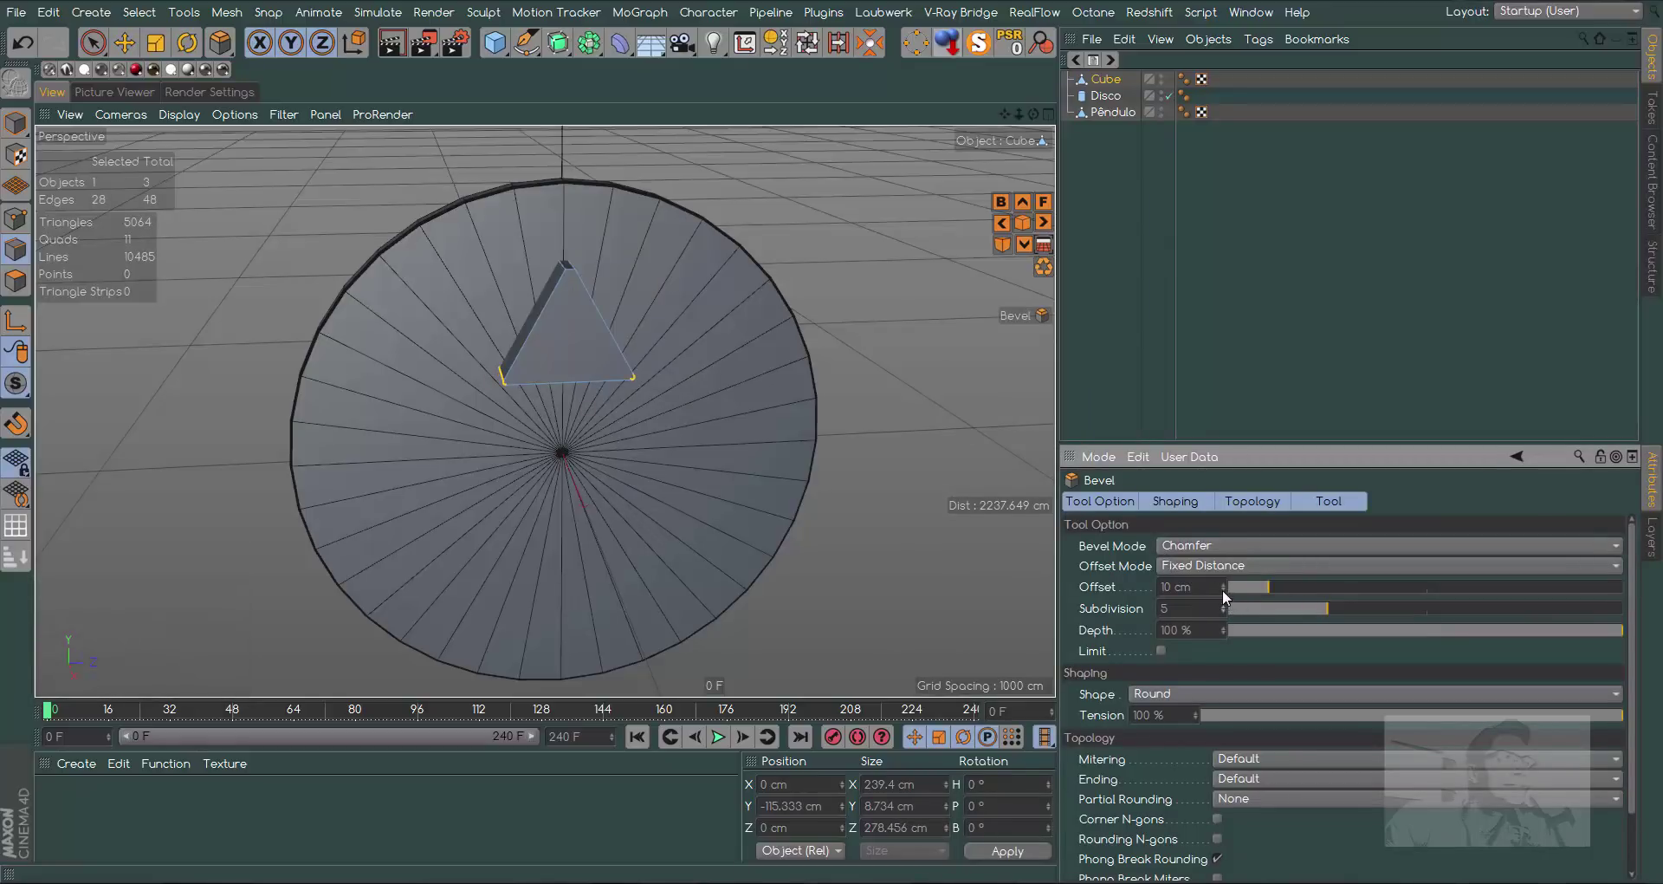
left_click(20, 52)
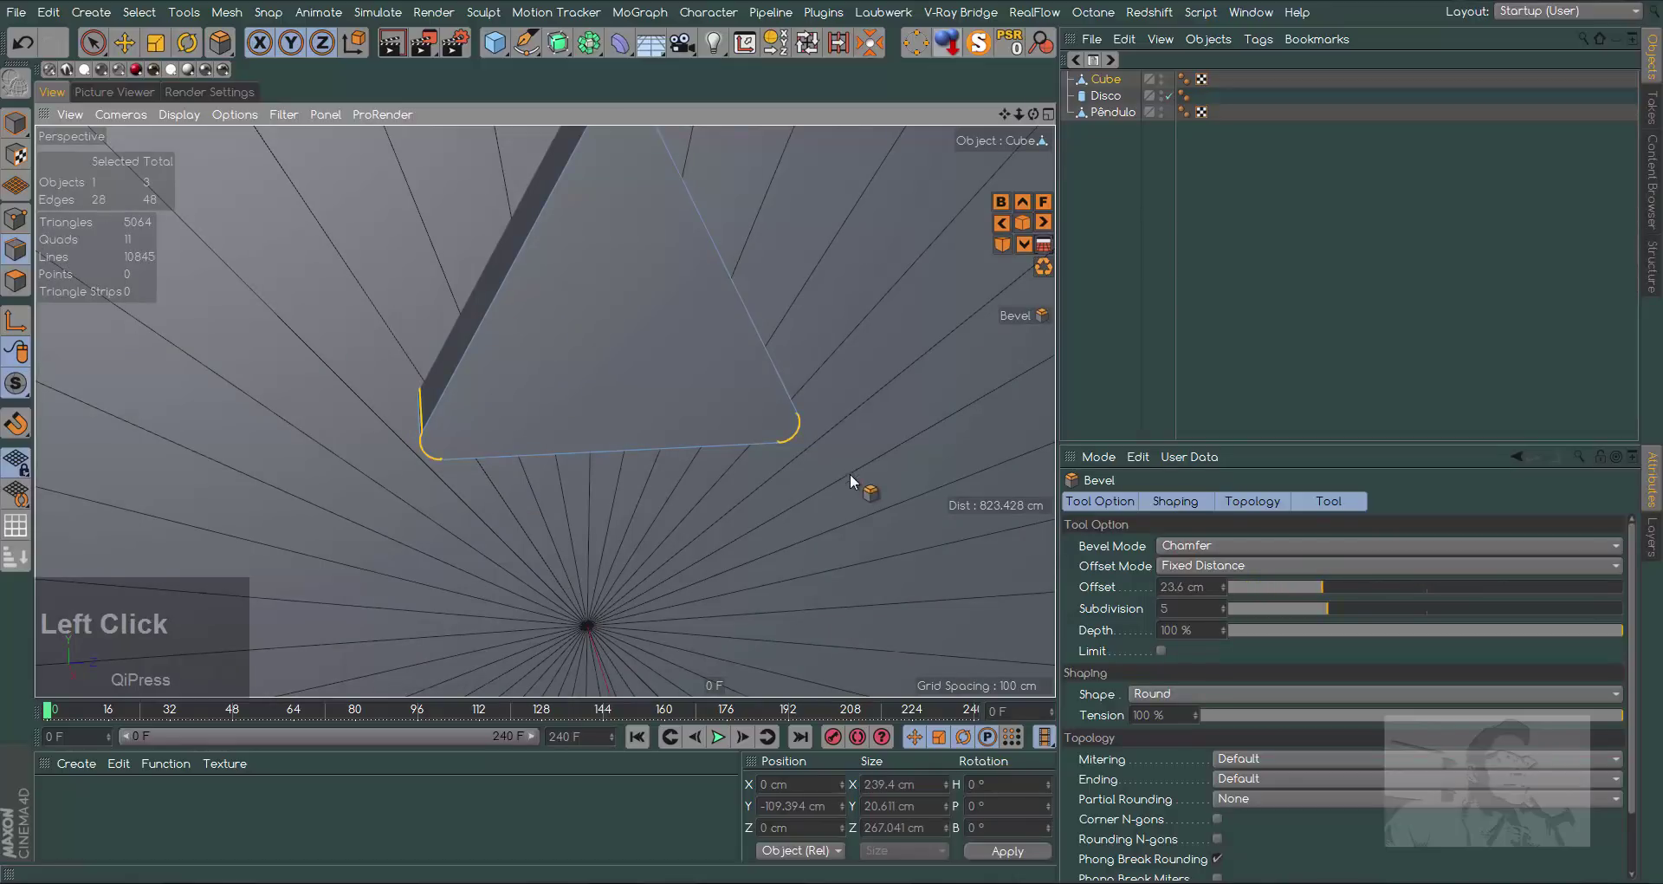
key("F3")
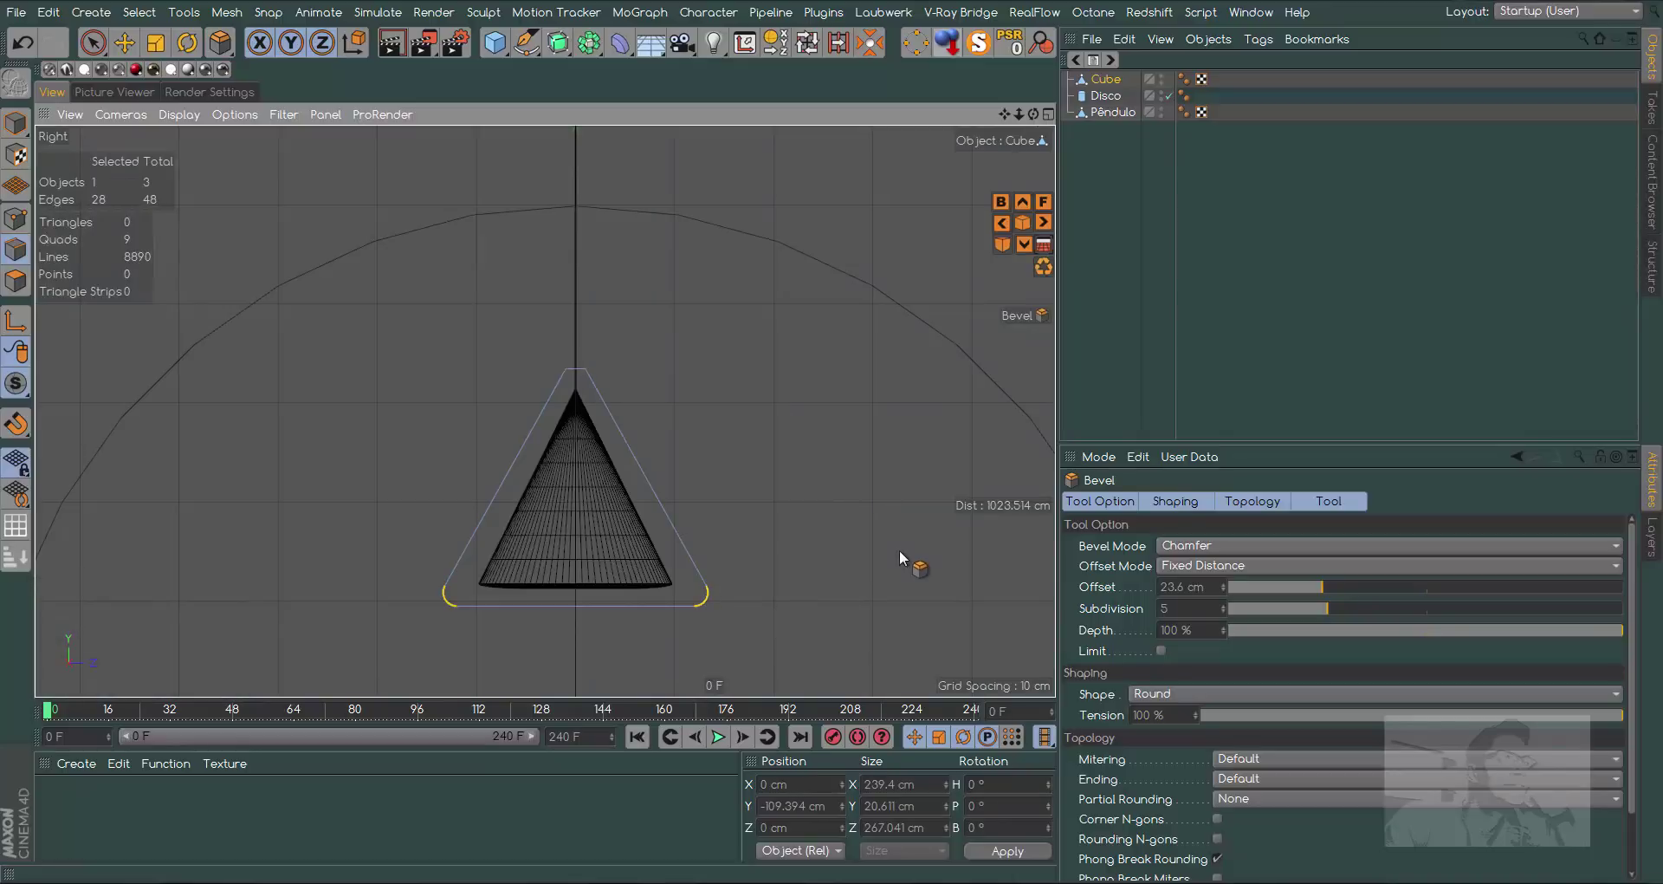
key("F1")
Select the block's top face and scale it wider to about 33 cm in Z from the Right view
left_click(1010, 117)
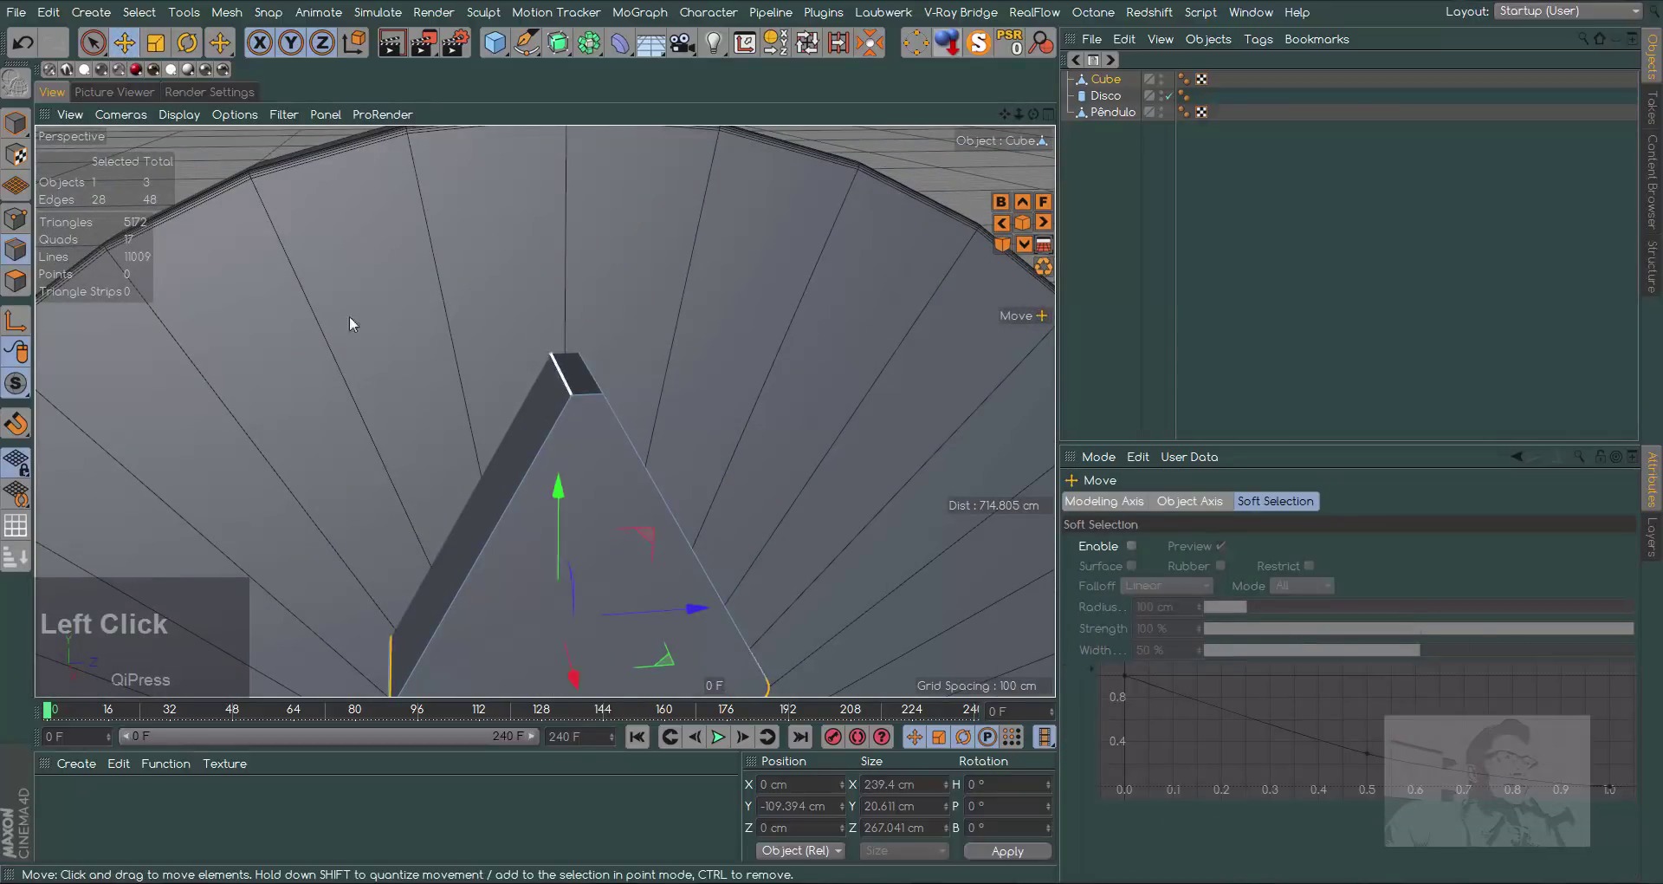
left_click(30, 288)
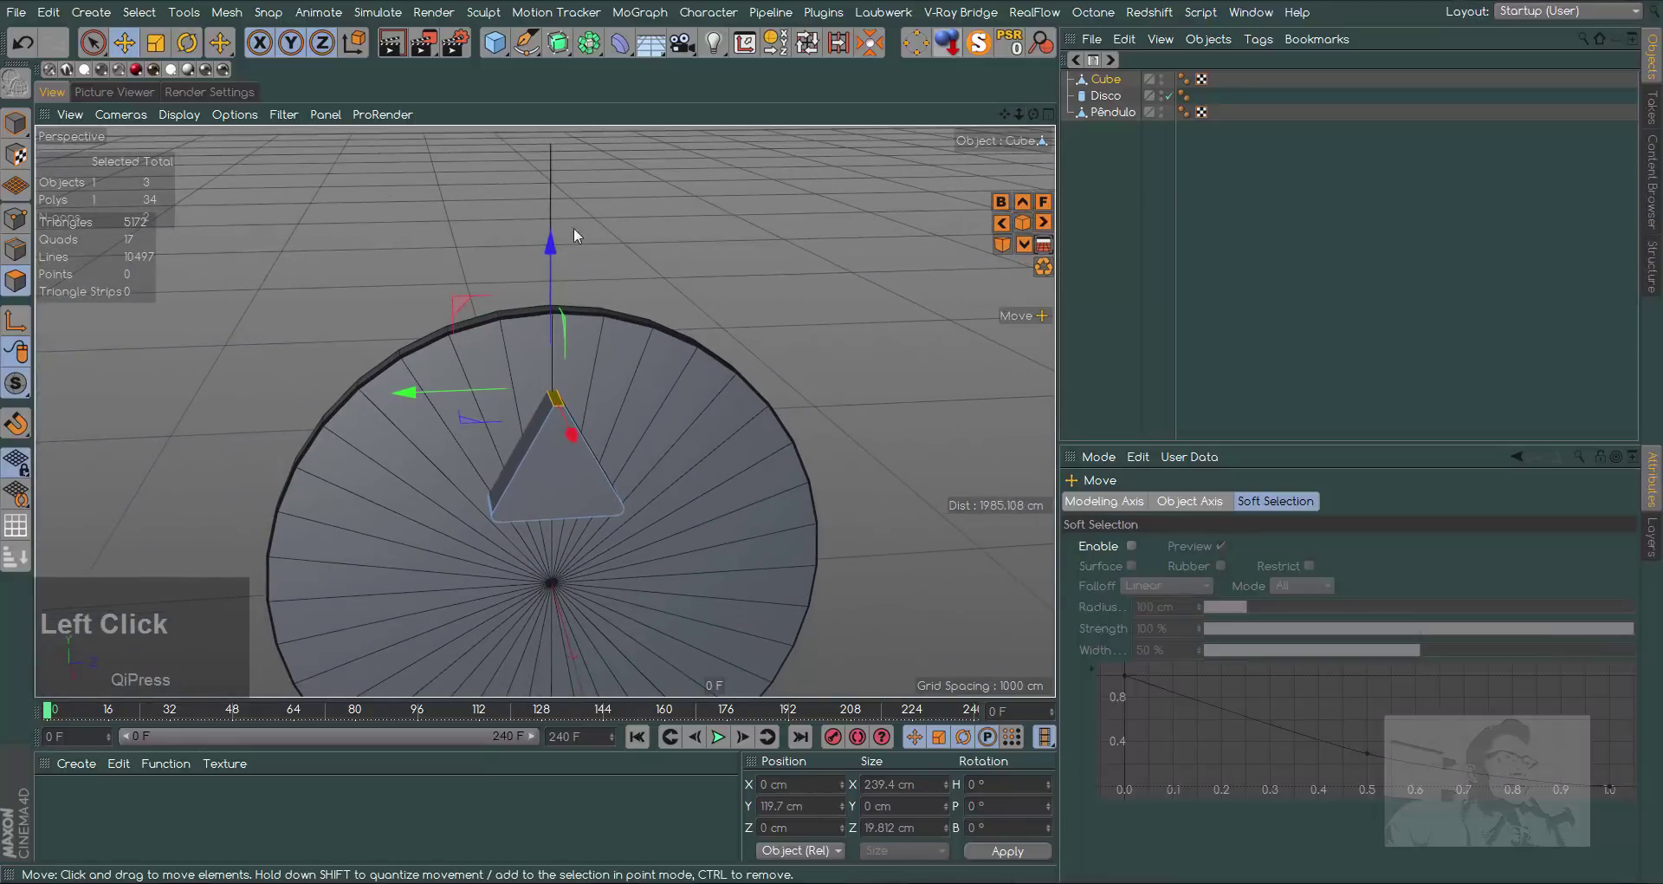
left_click(161, 55)
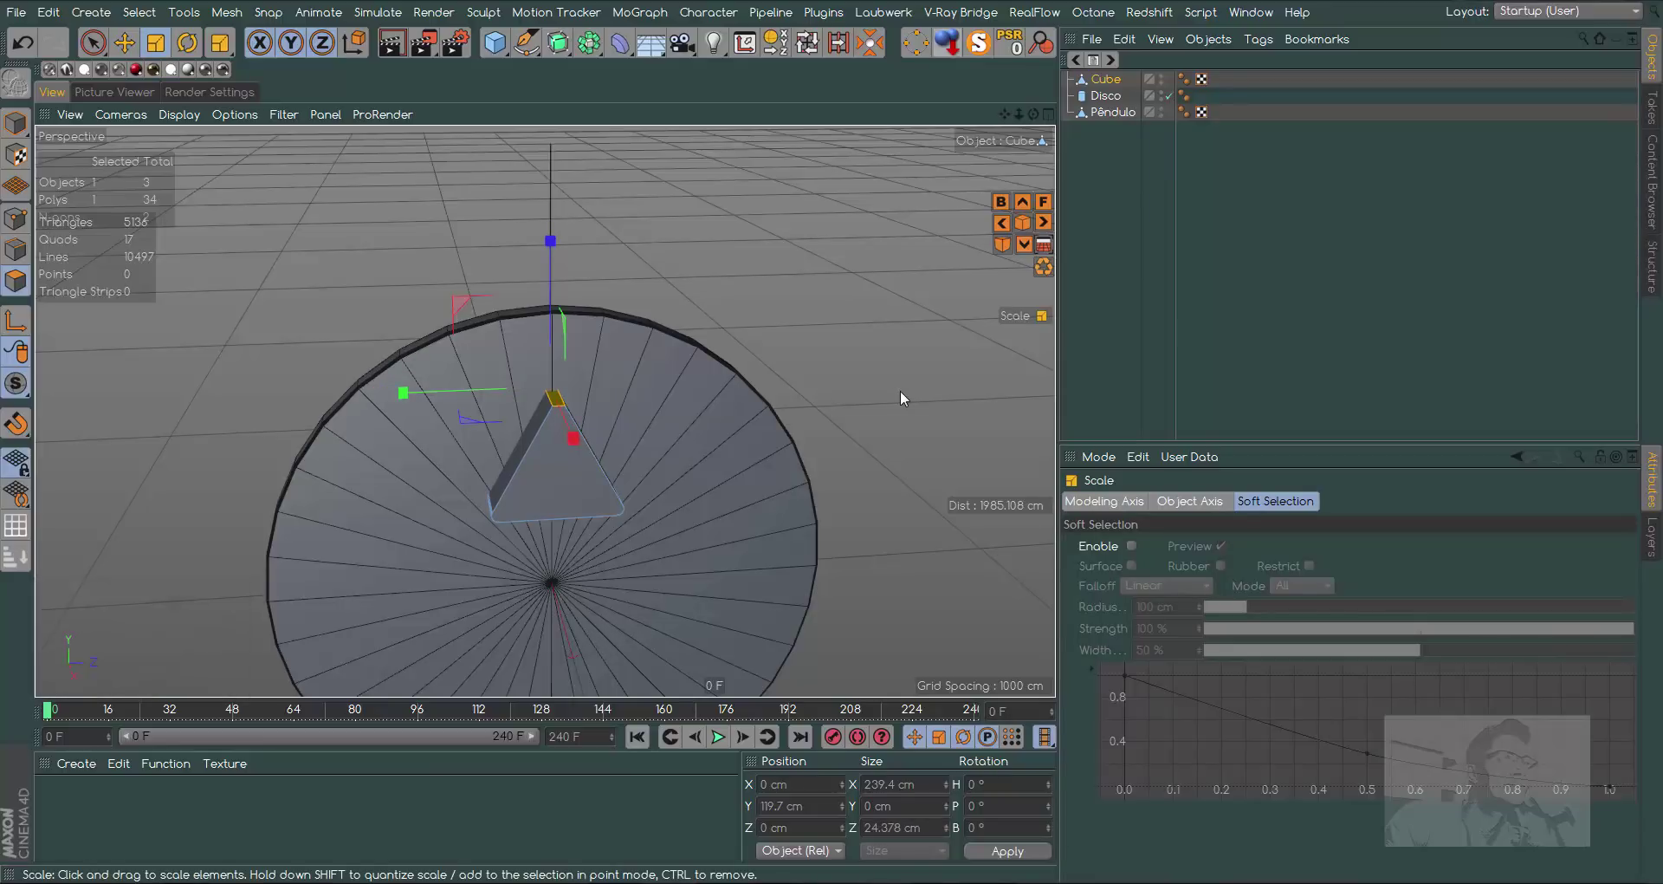
key("F3")
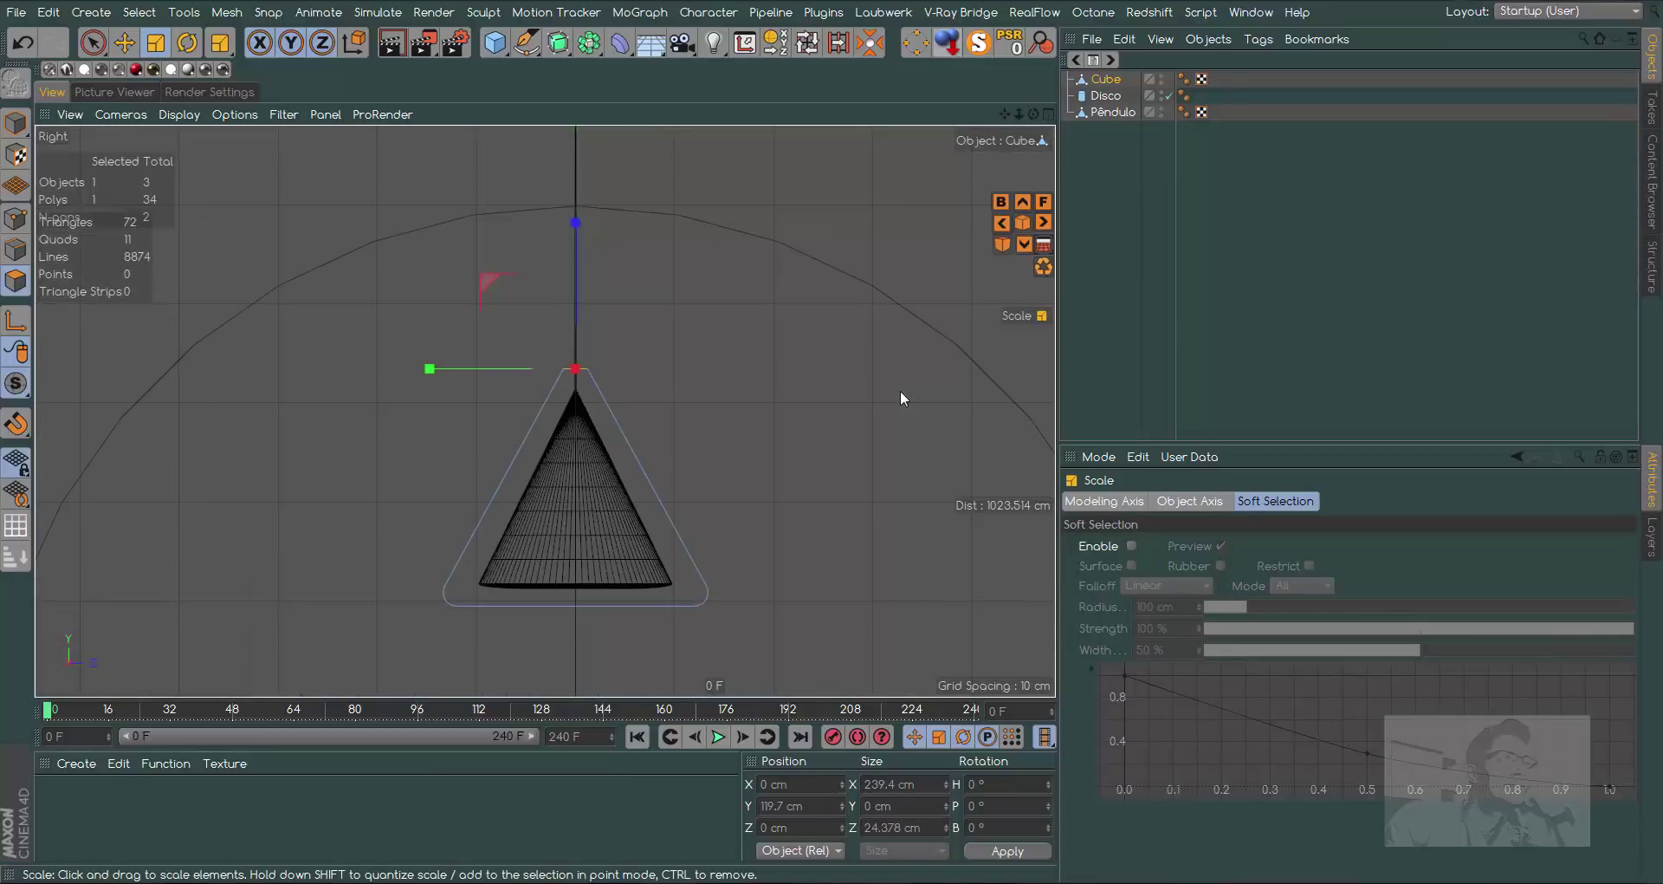
left_click(437, 374)
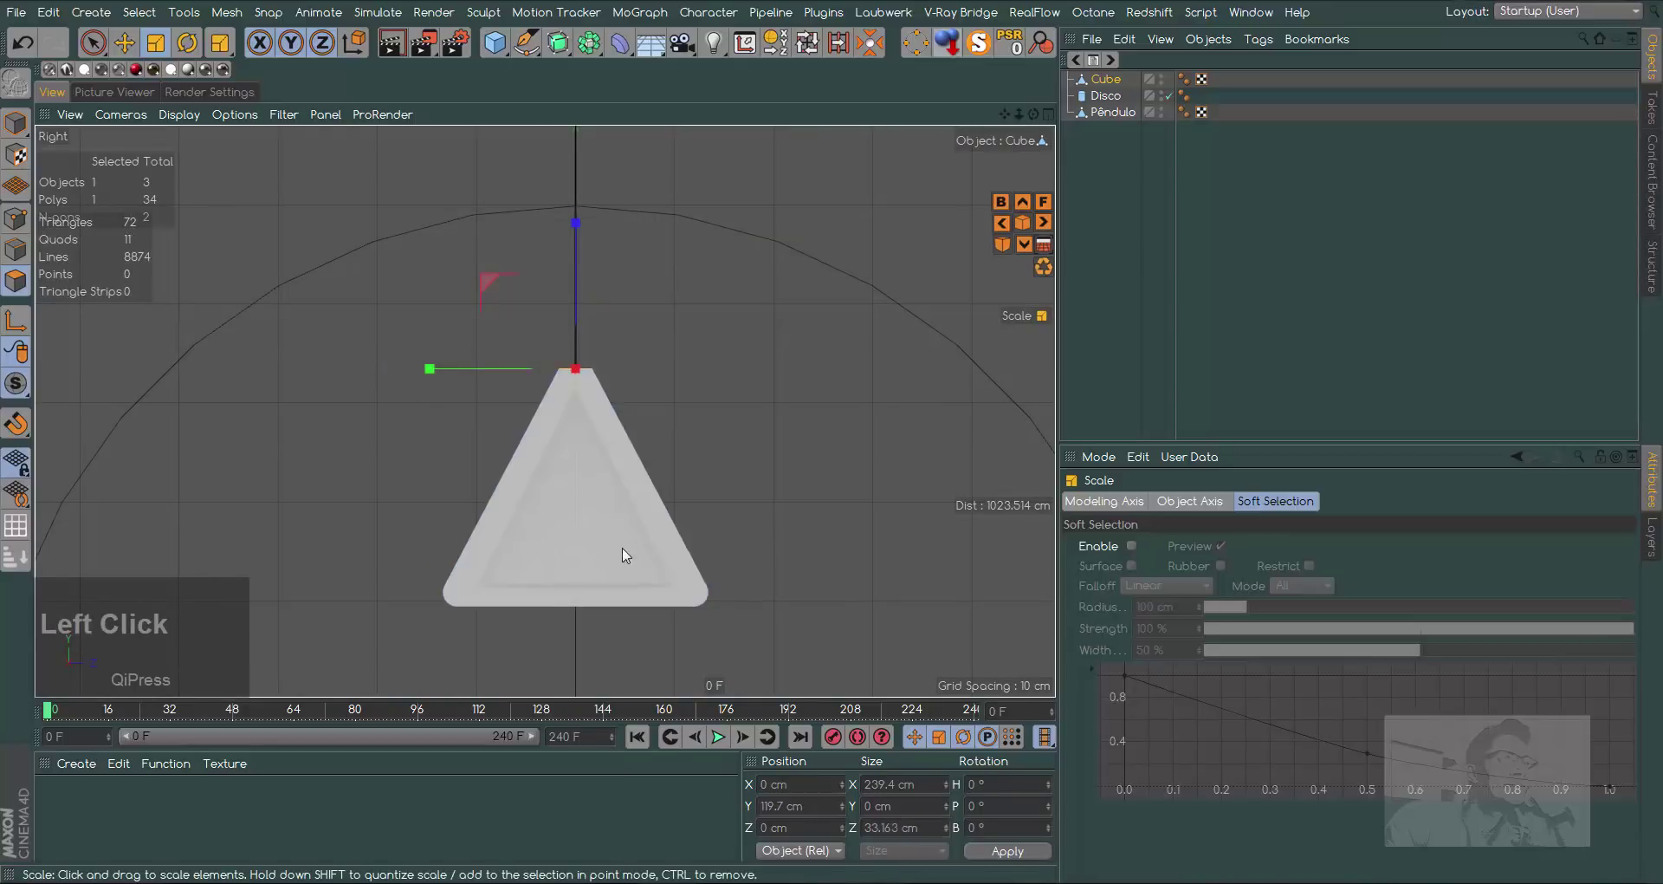
key("F1")
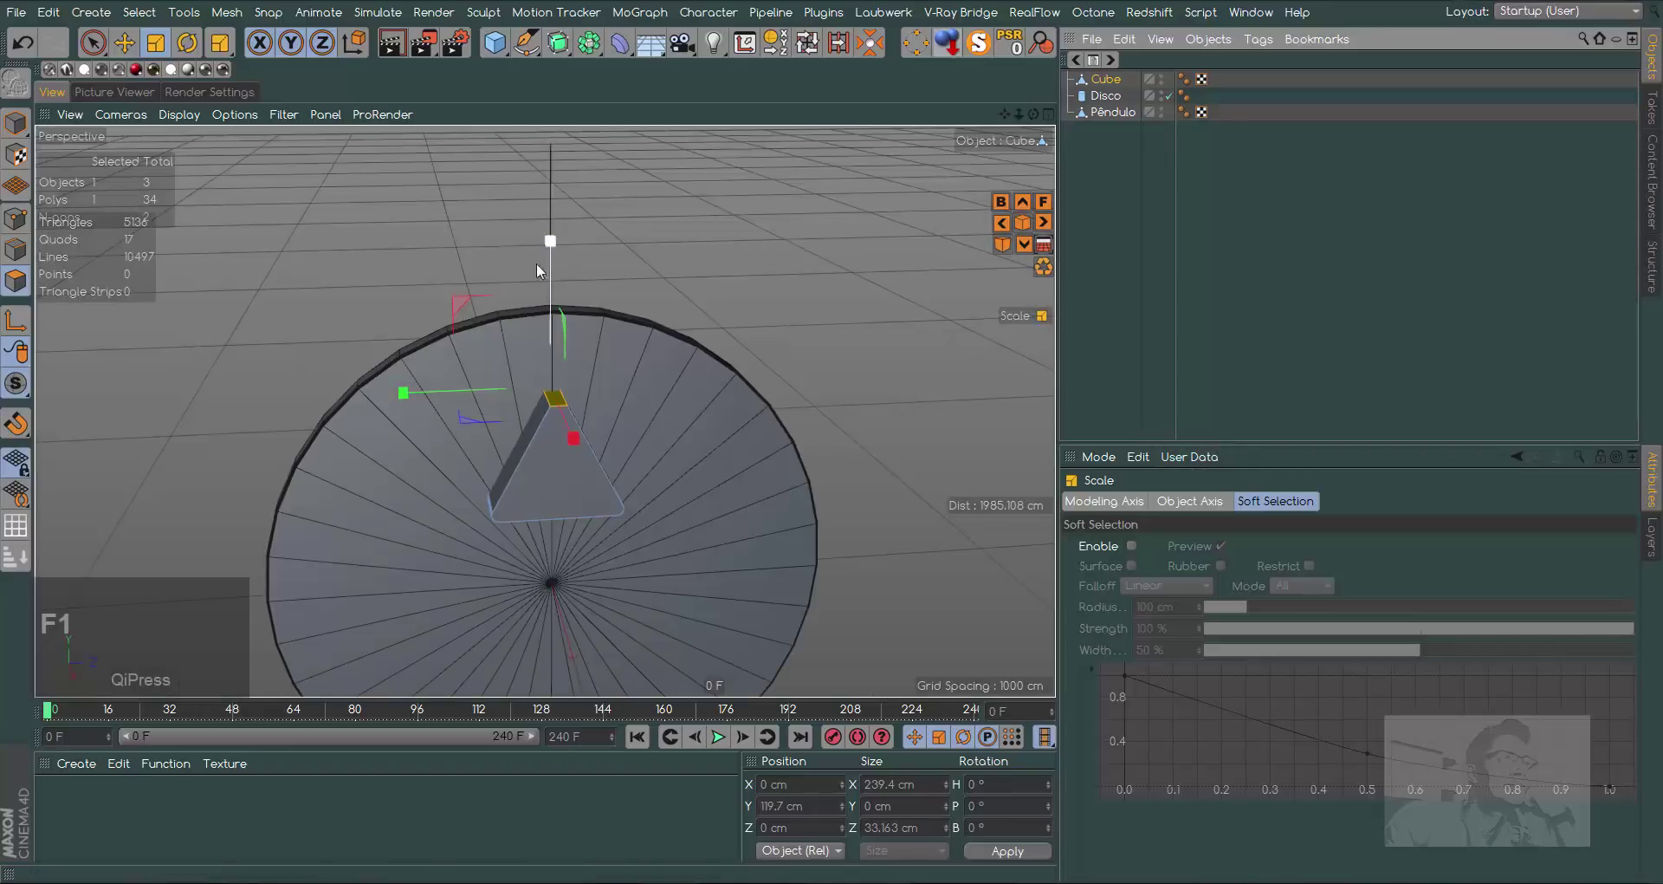
left_click(135, 49)
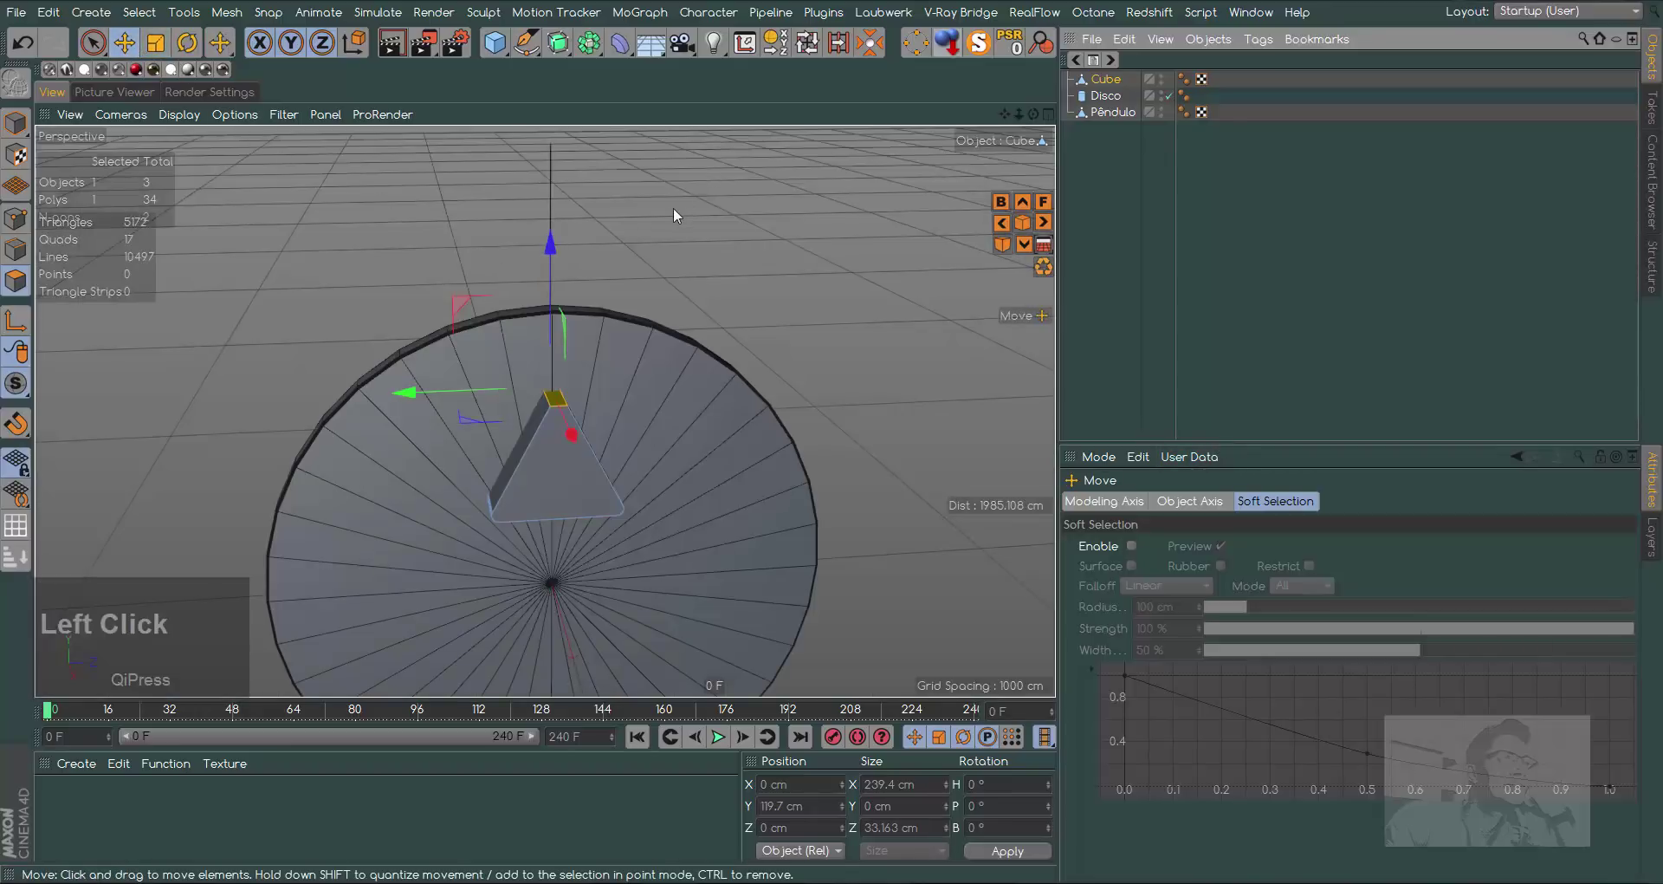
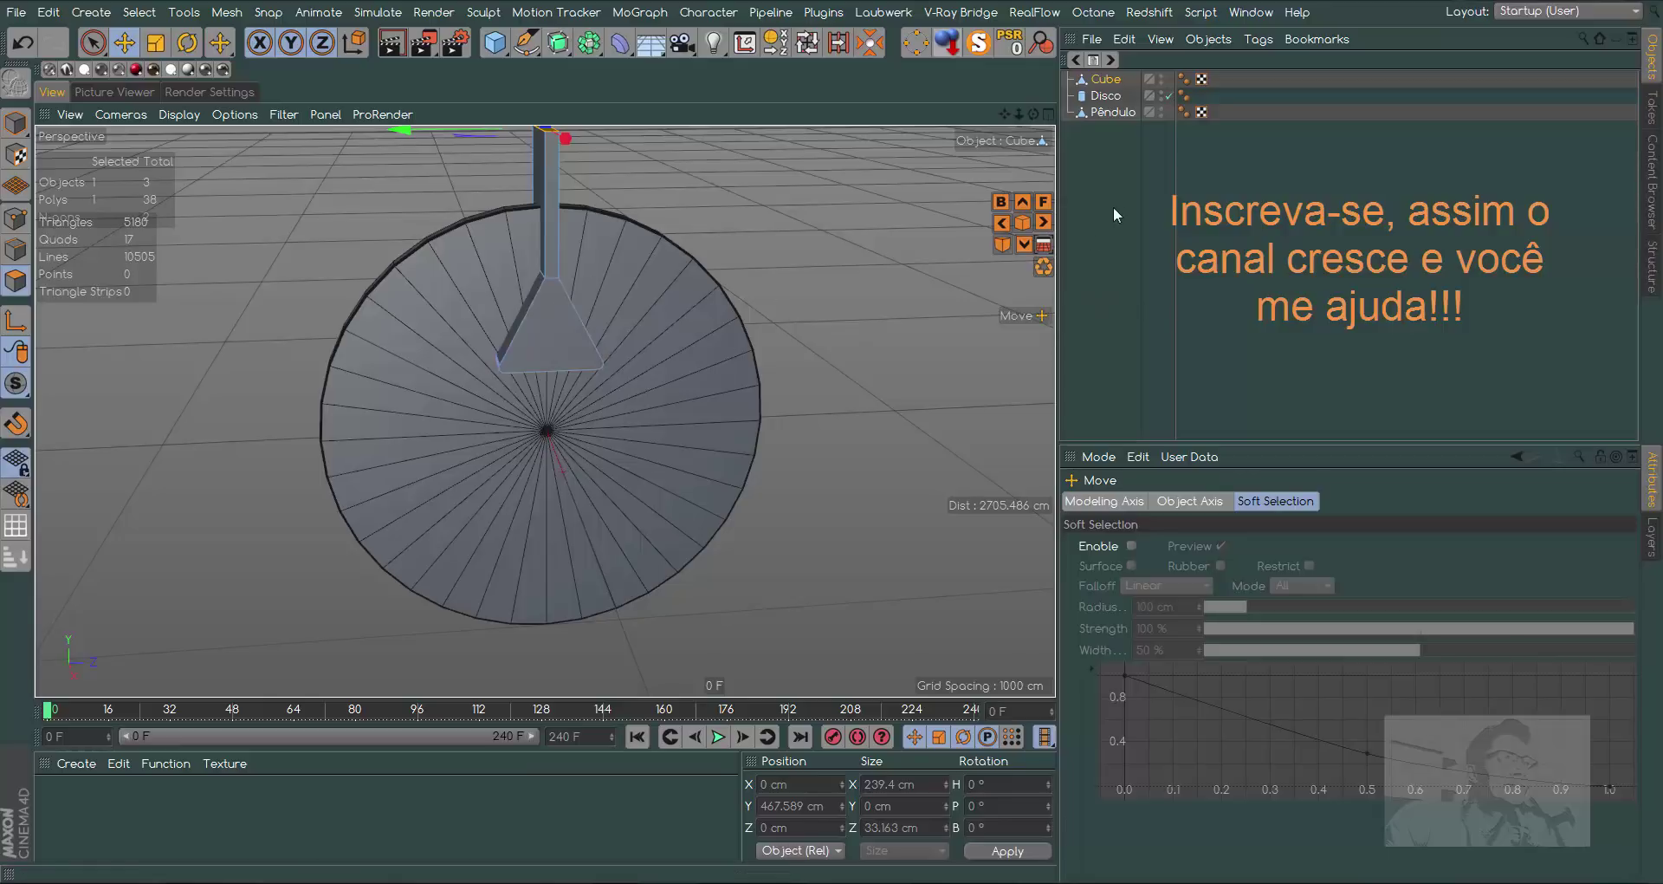
Rename the cube Furo and place it inside a new Cloner
left_click(1116, 85)
key("shift+f")
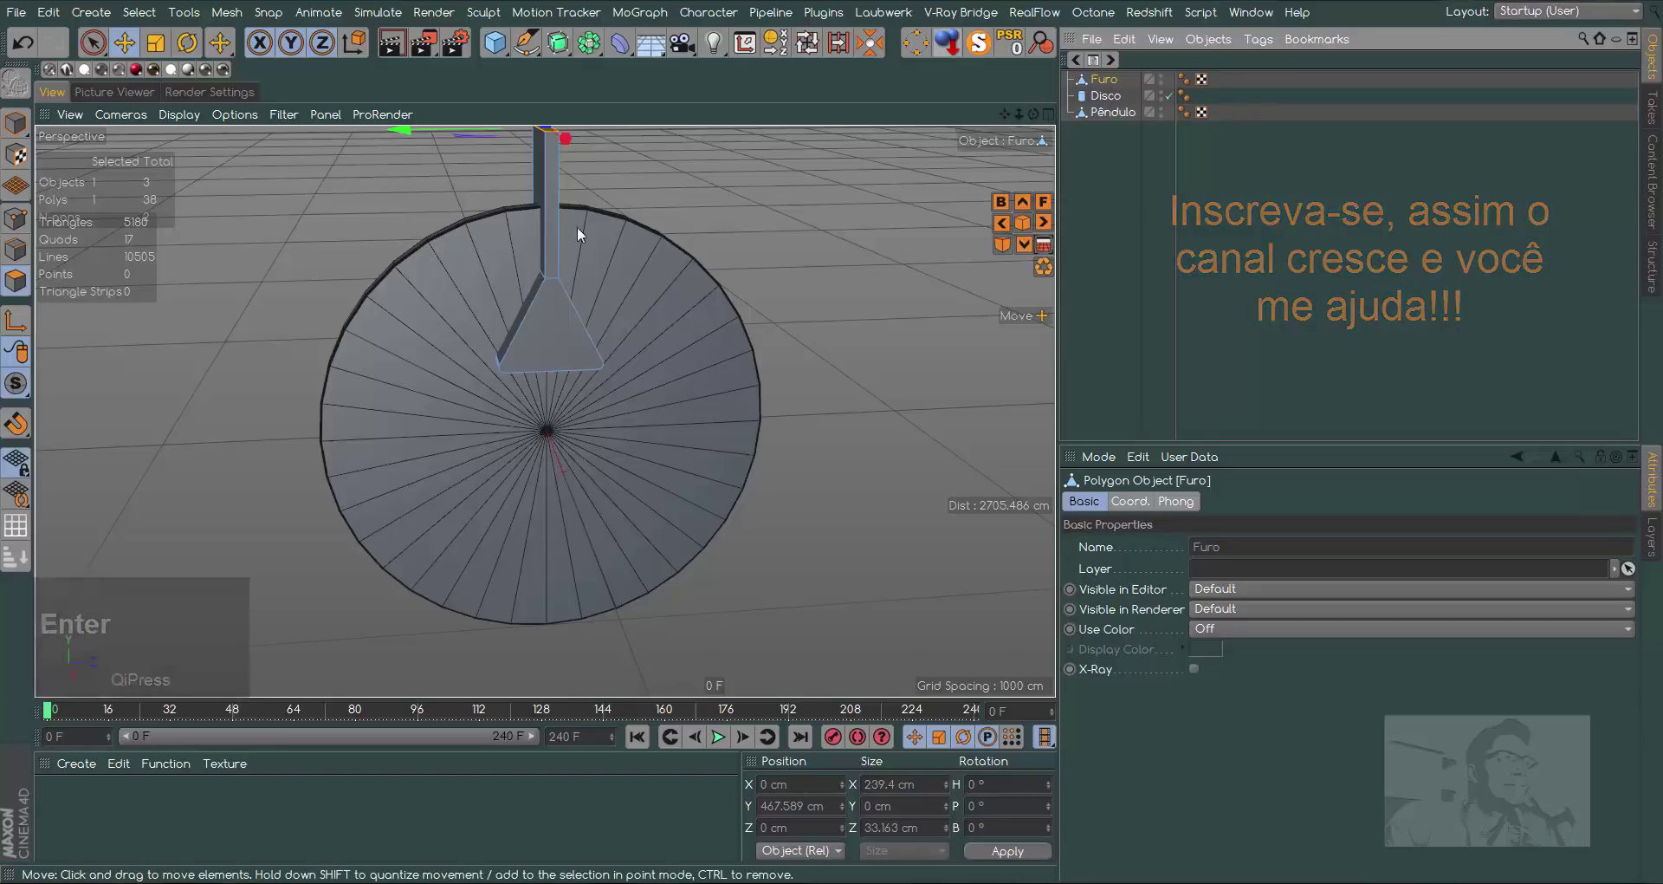
left_click(637, 19)
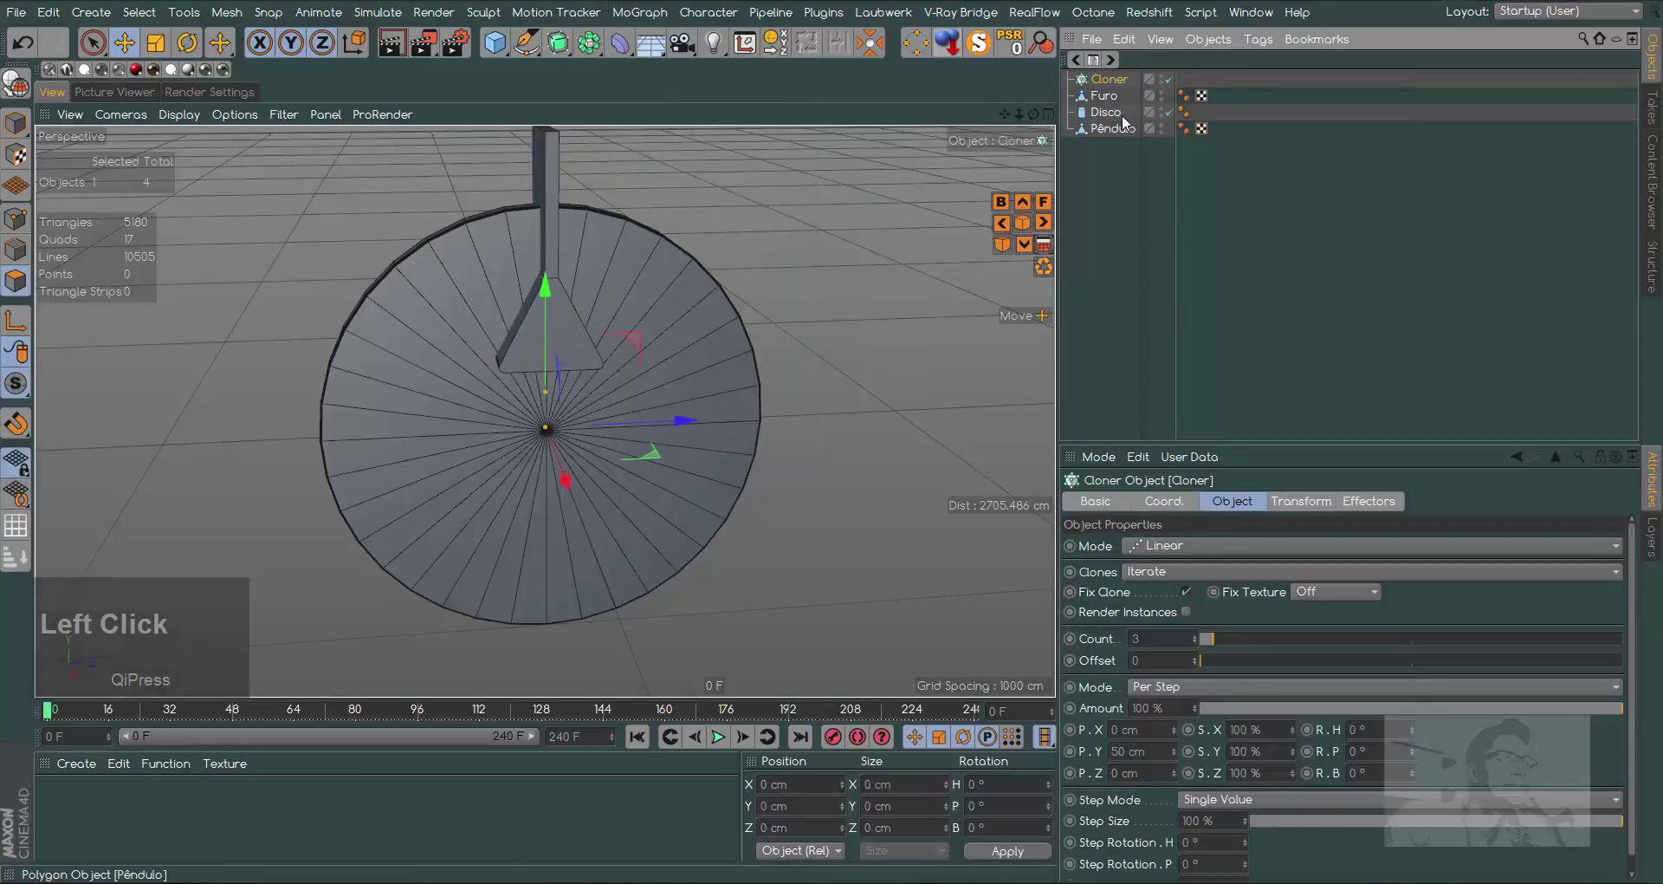
left_click(1109, 99)
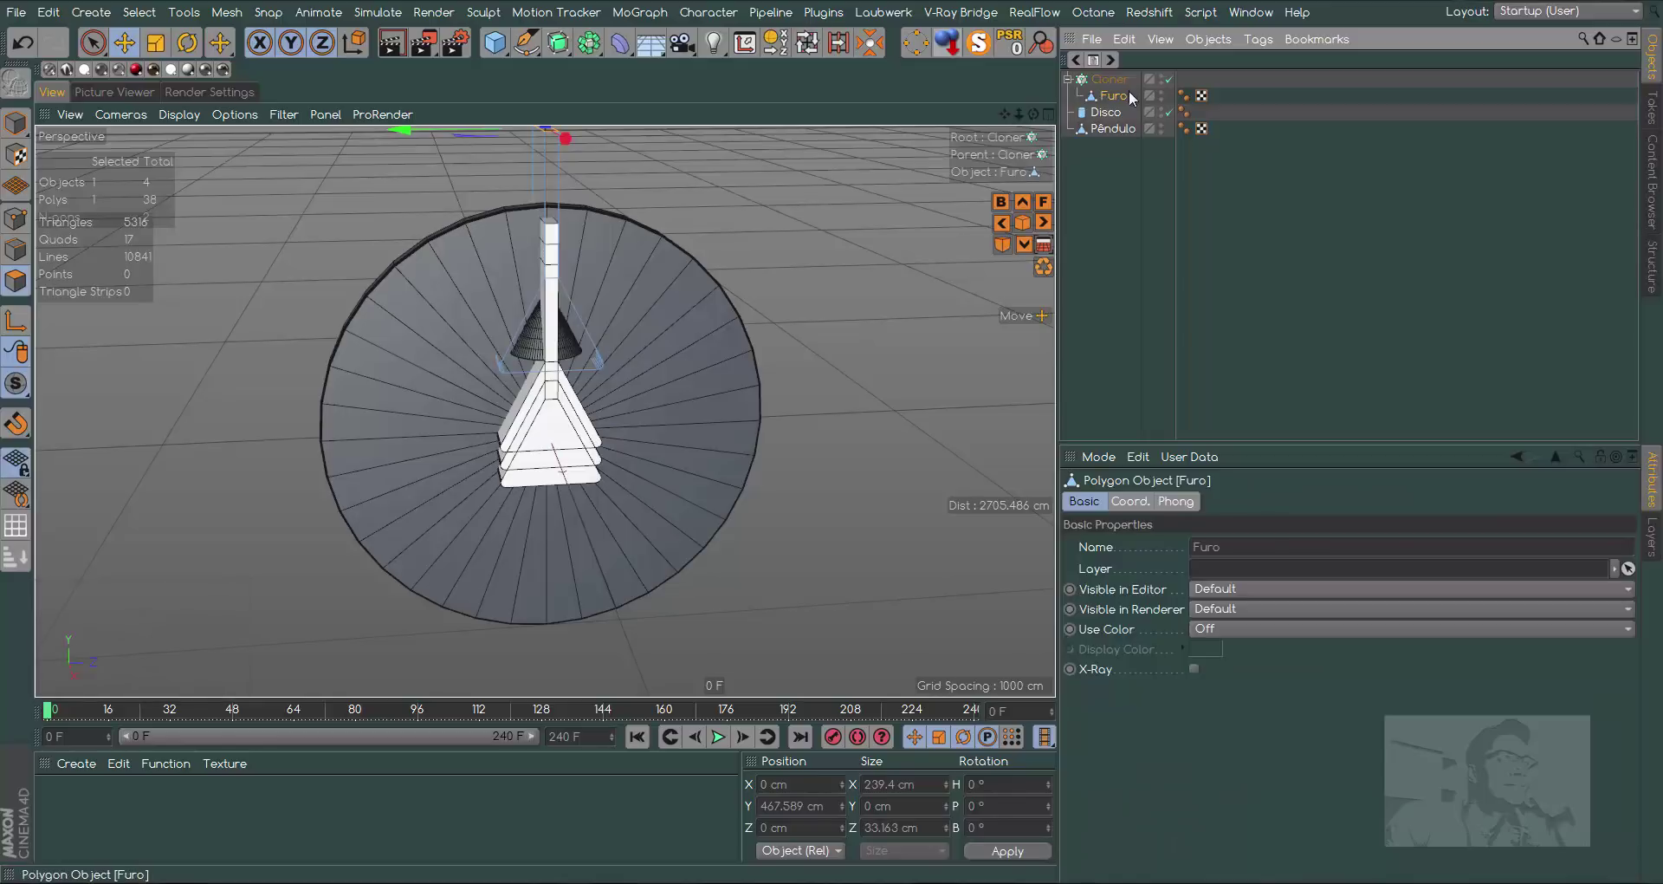
Set the Cloner to Radial on the ZY plane, Count 4, Radius 315 cm, then convert it to objects
left_click(1121, 87)
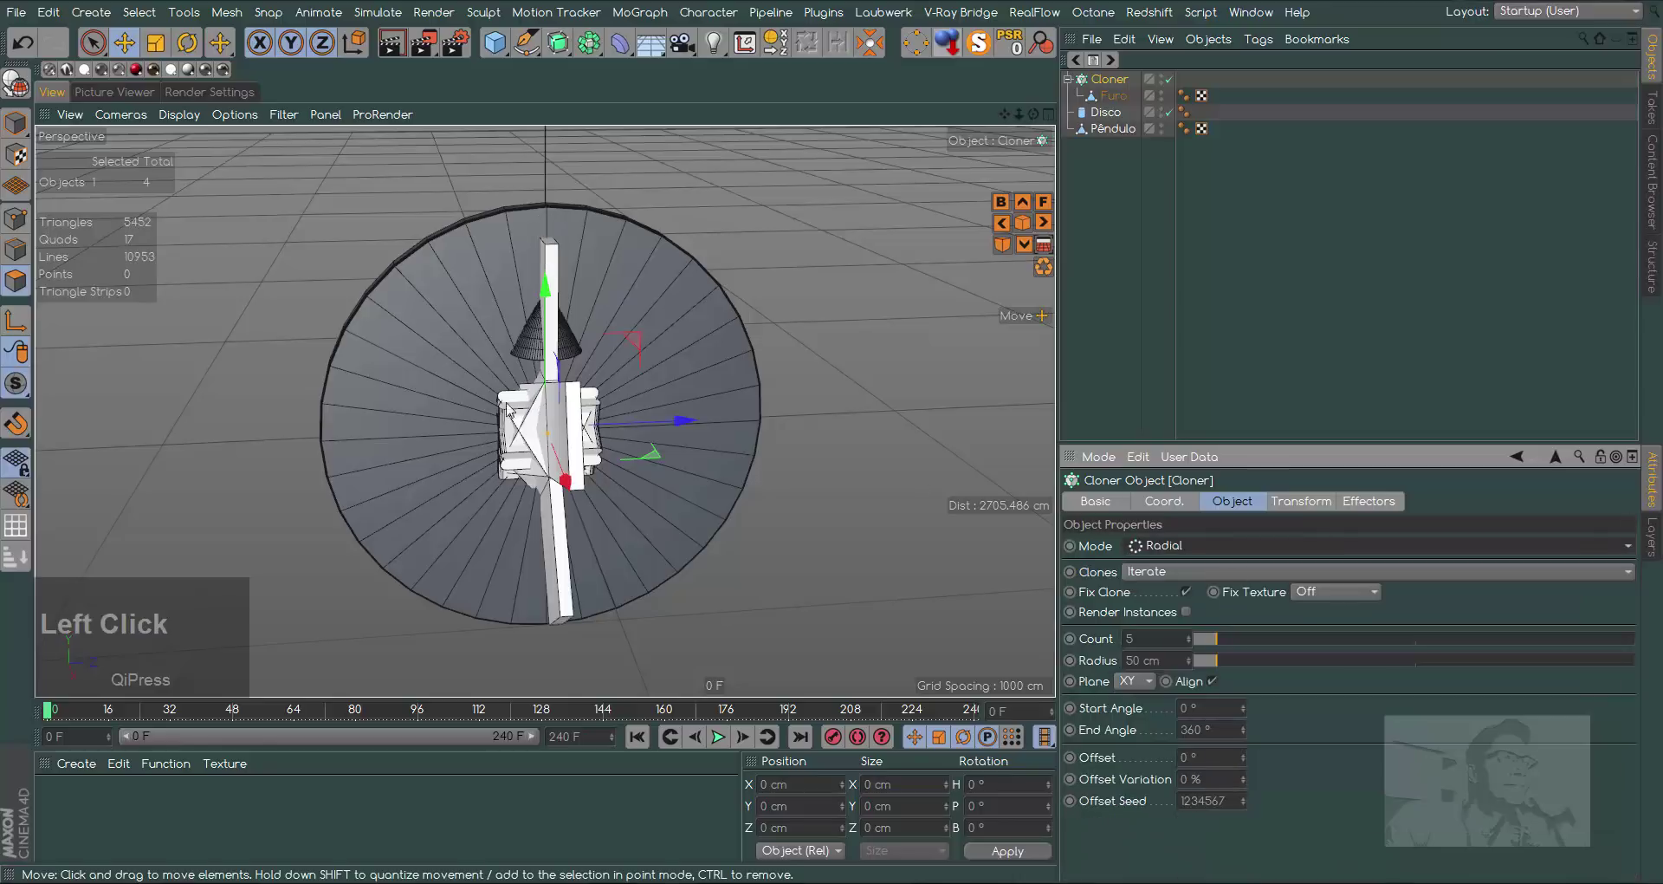
left_click(1133, 684)
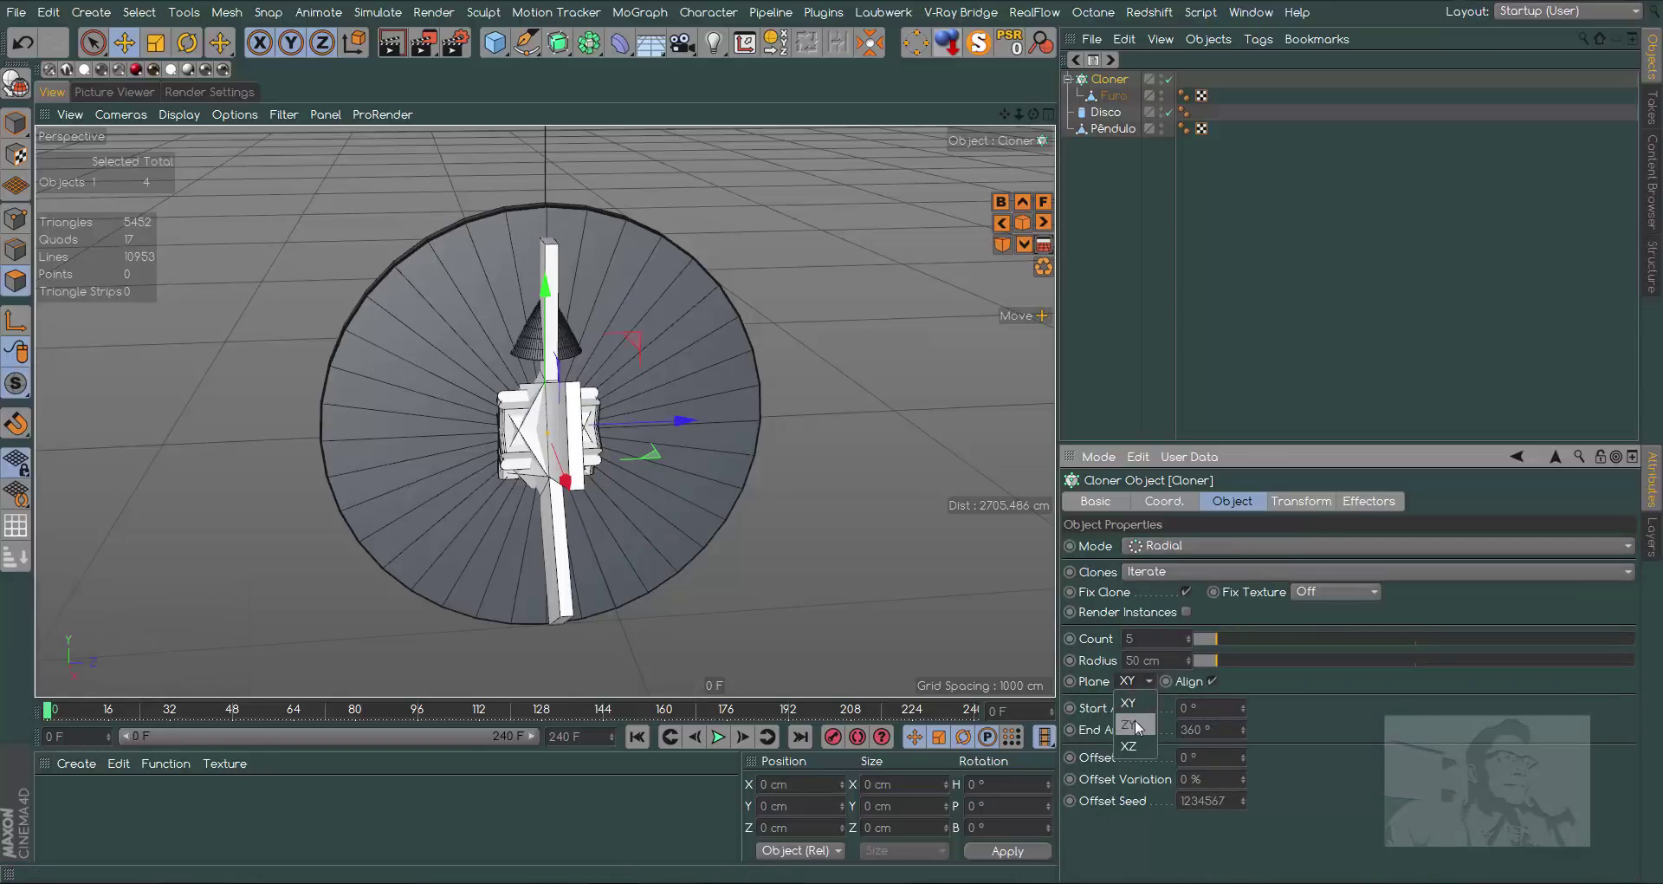
left_click(1140, 724)
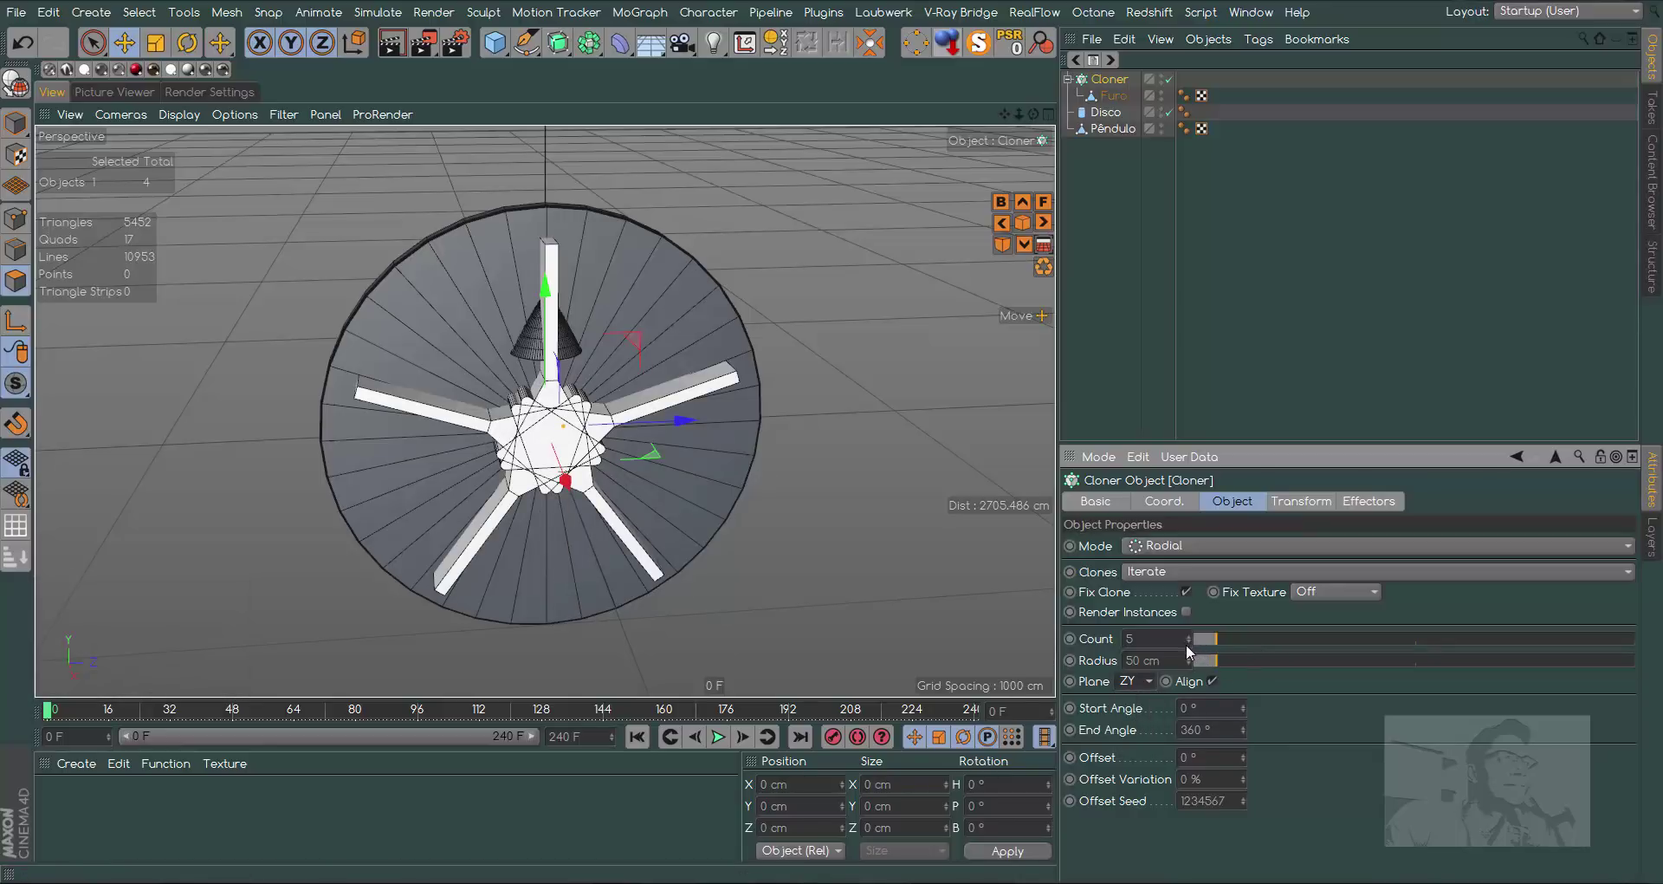
left_click(1189, 649)
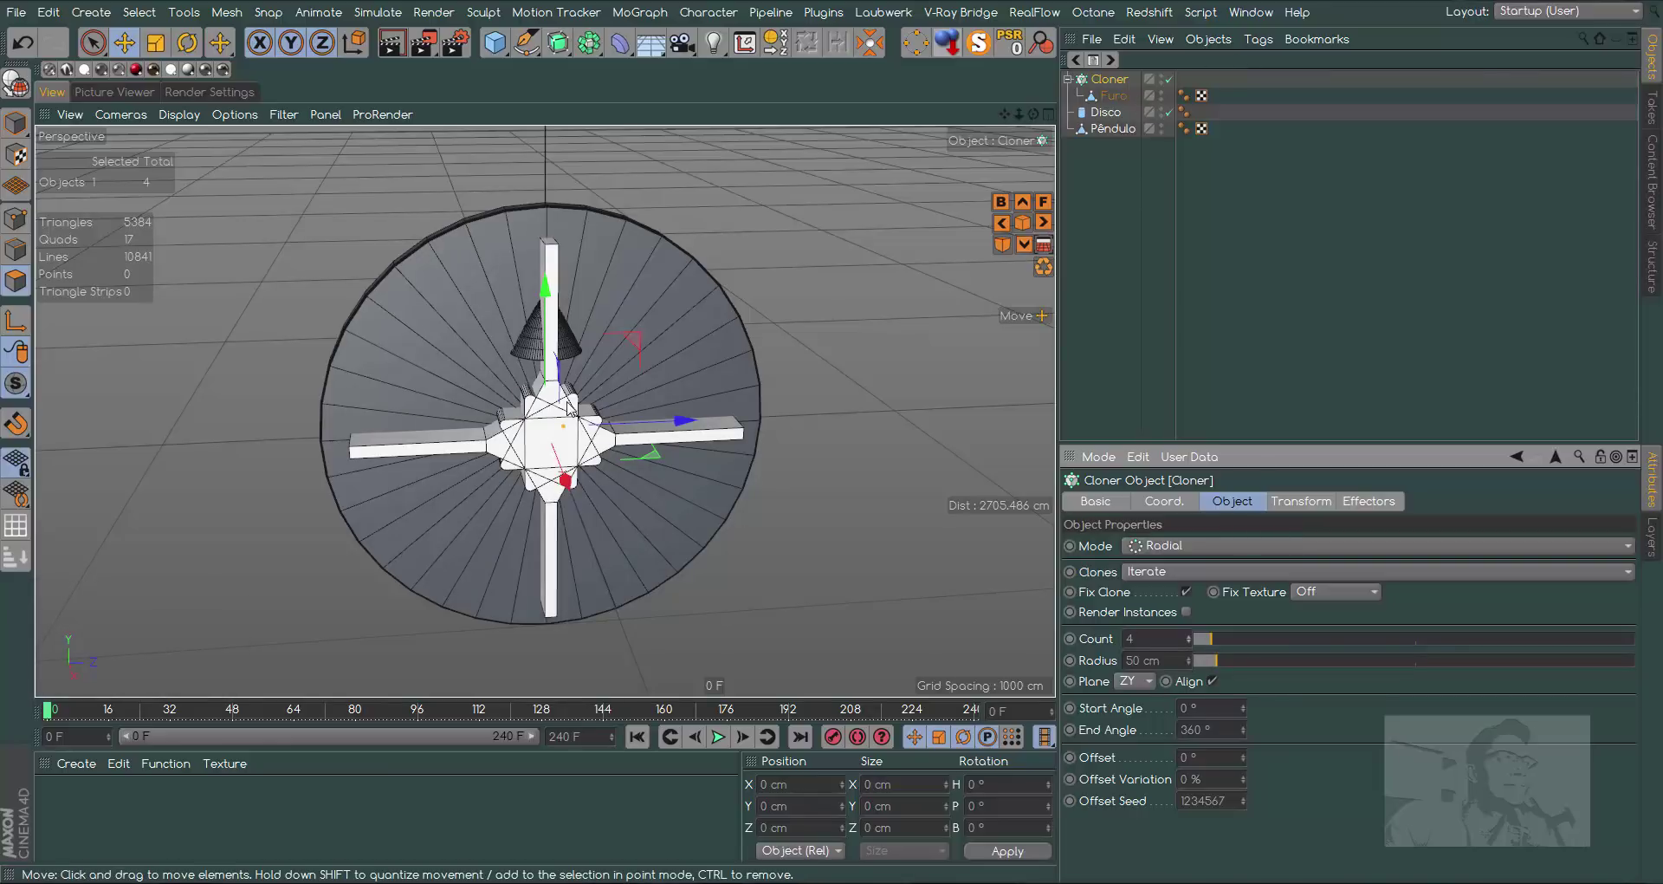
key("F3")
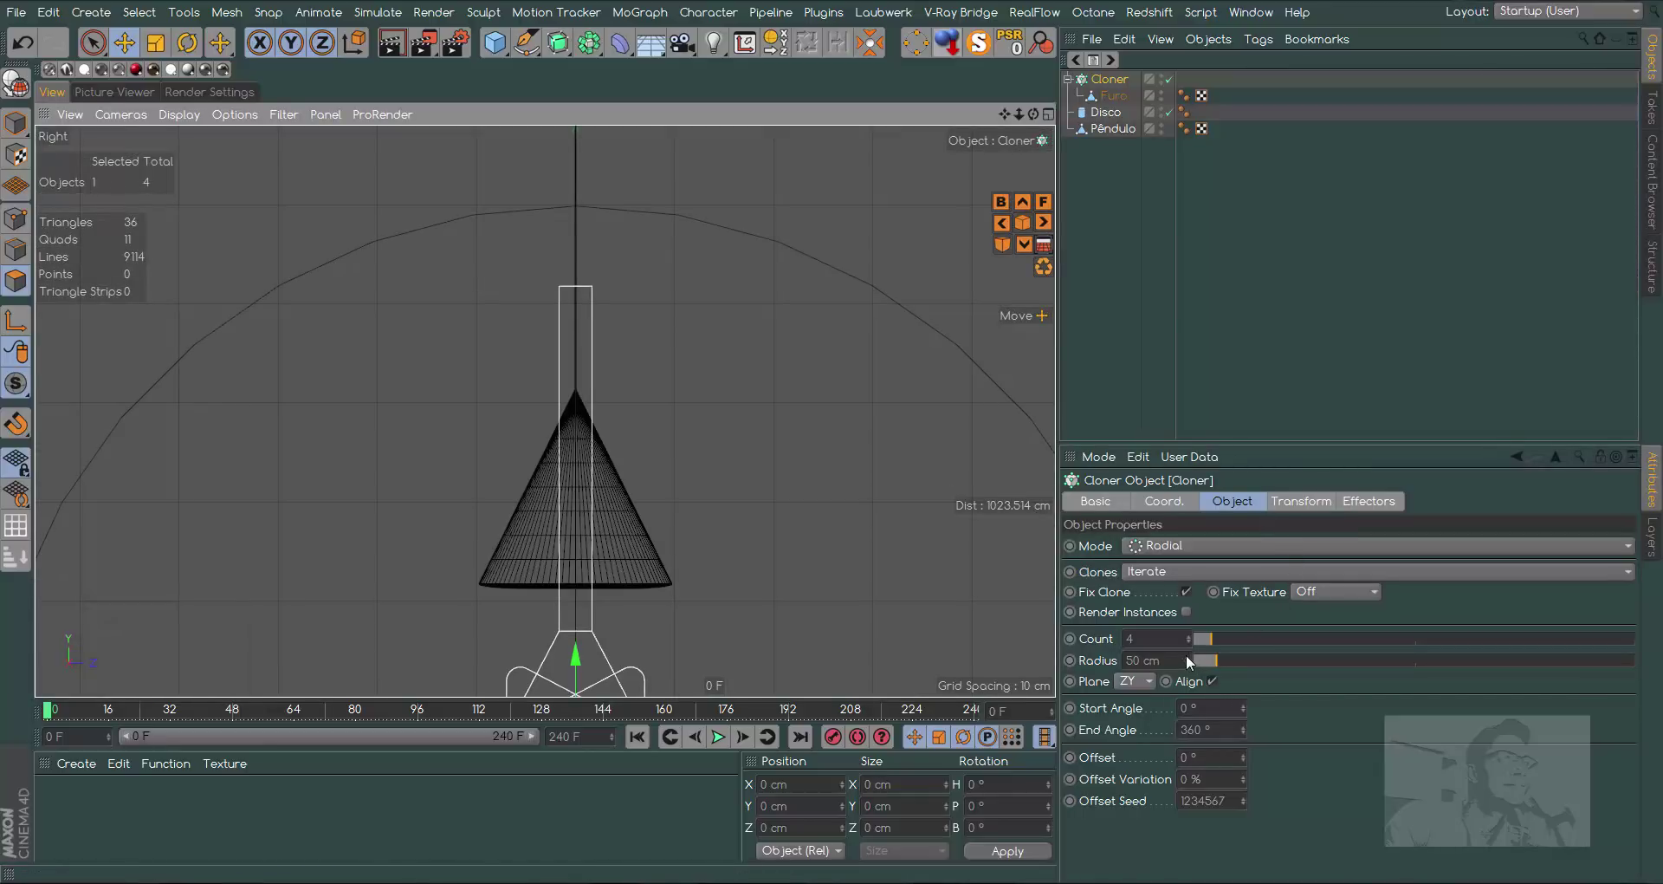
left_click(1193, 664)
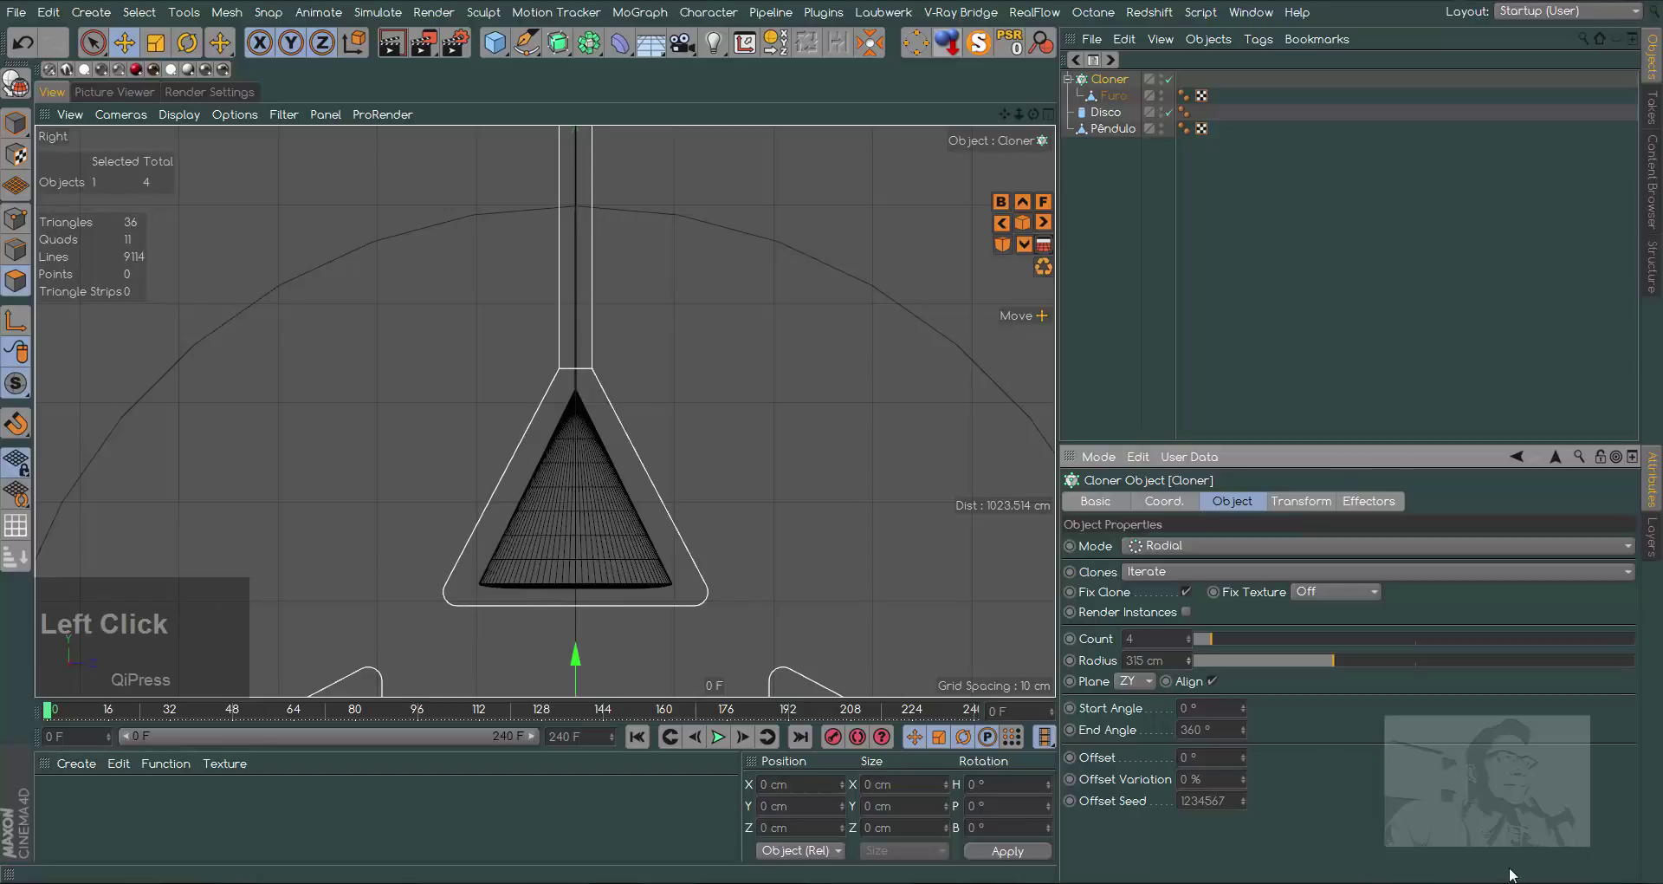
key("F1")
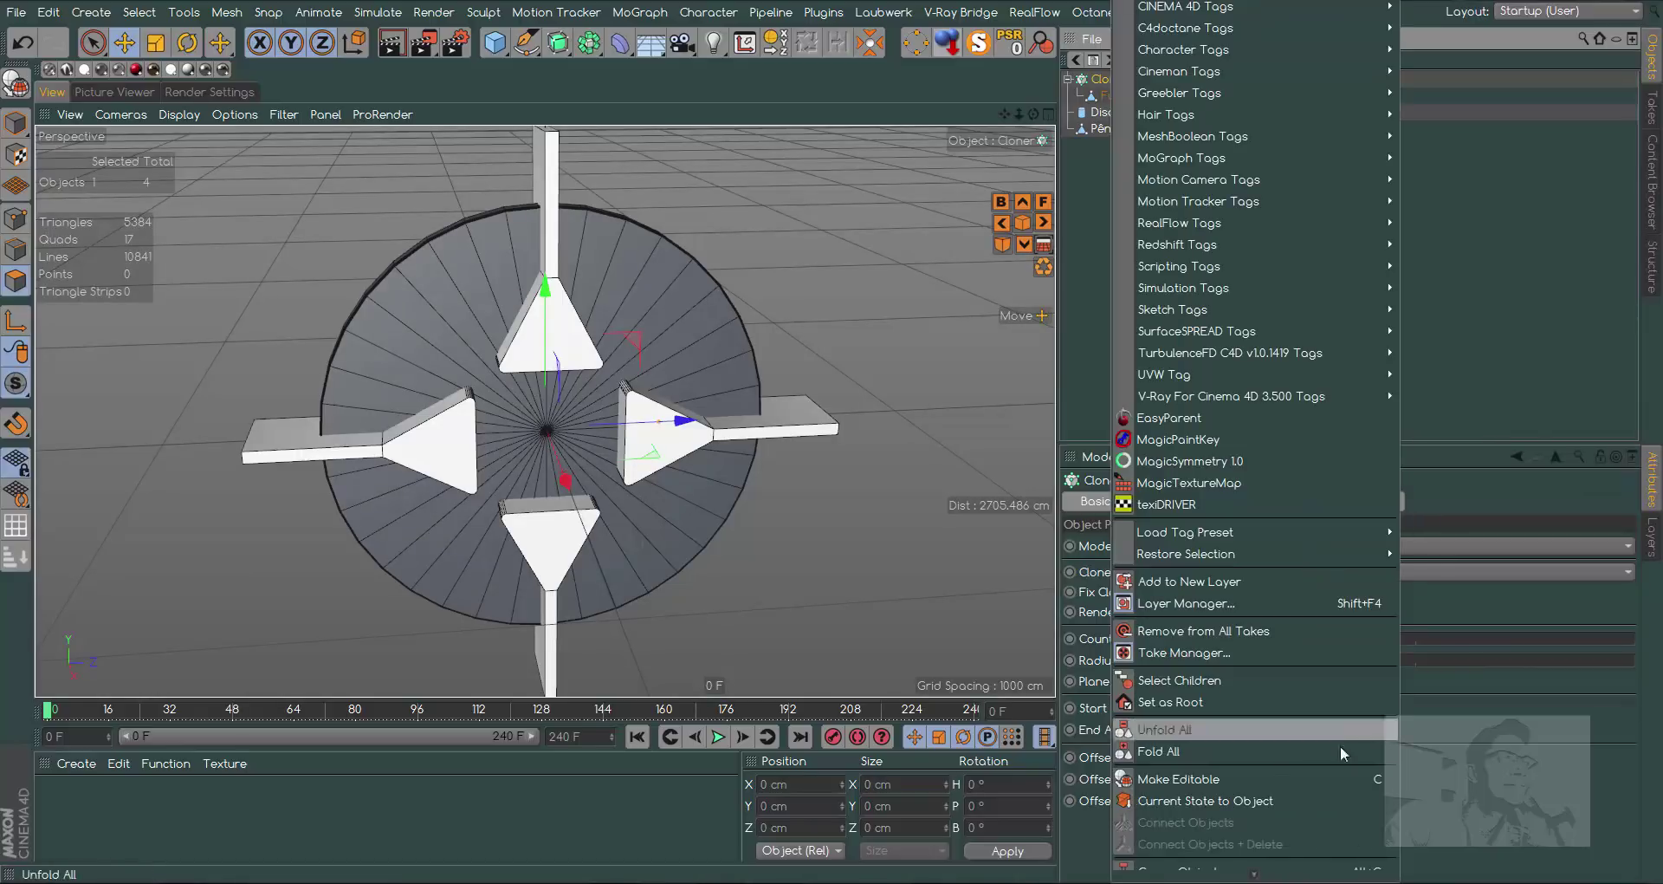
left_click(1211, 805)
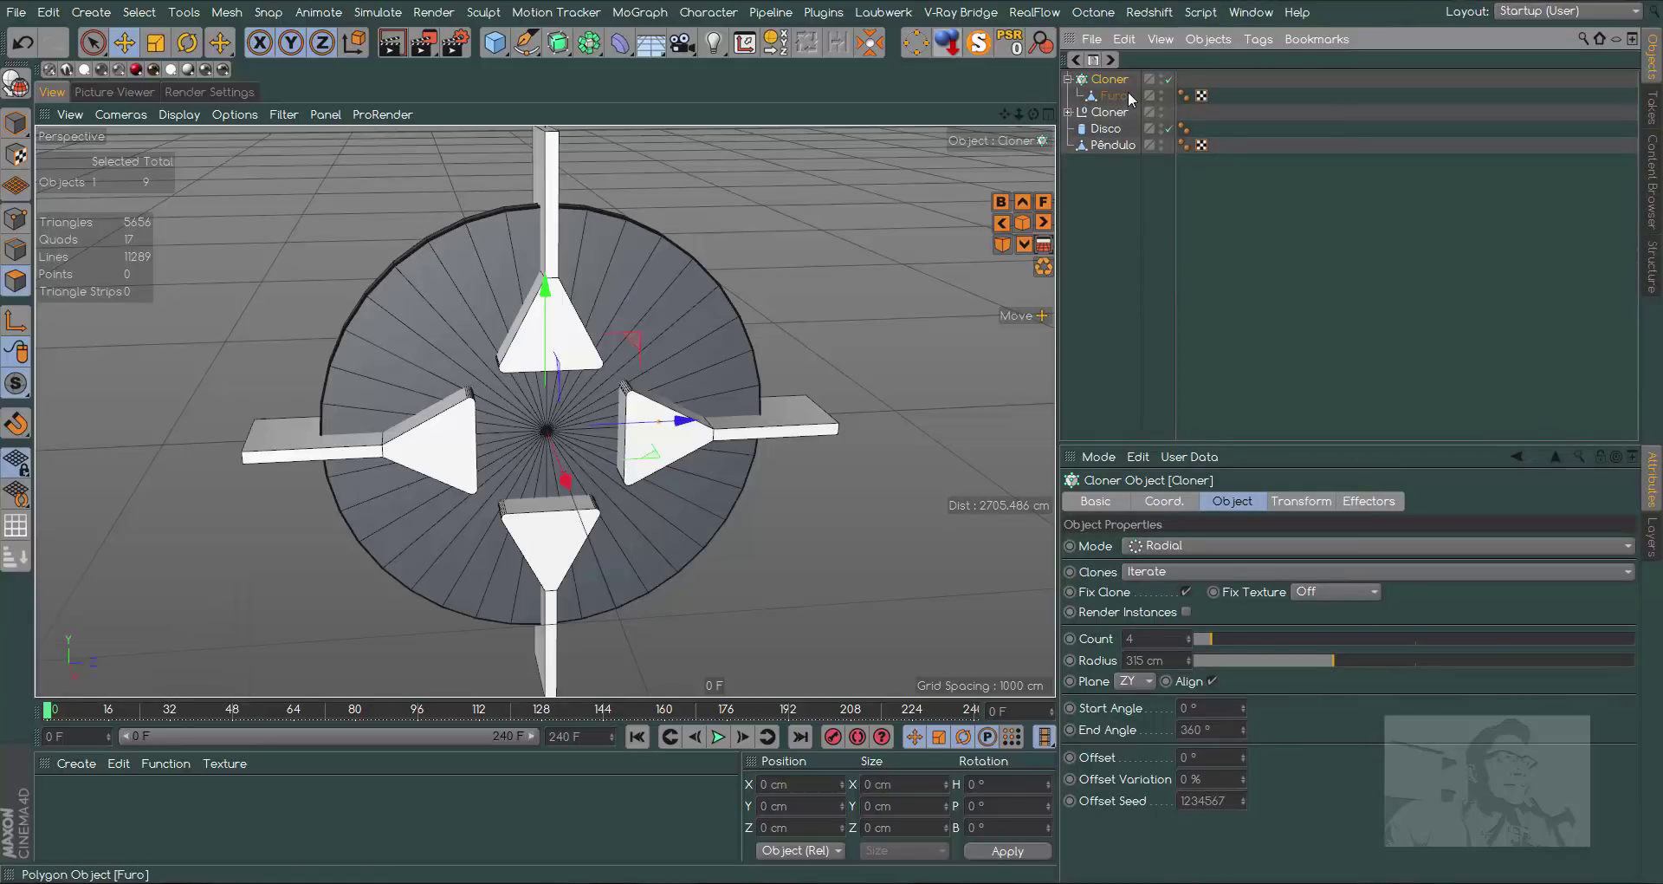
Unfold the converted group and select Furo 0 through Furo 3 for merging
left_click(1073, 114)
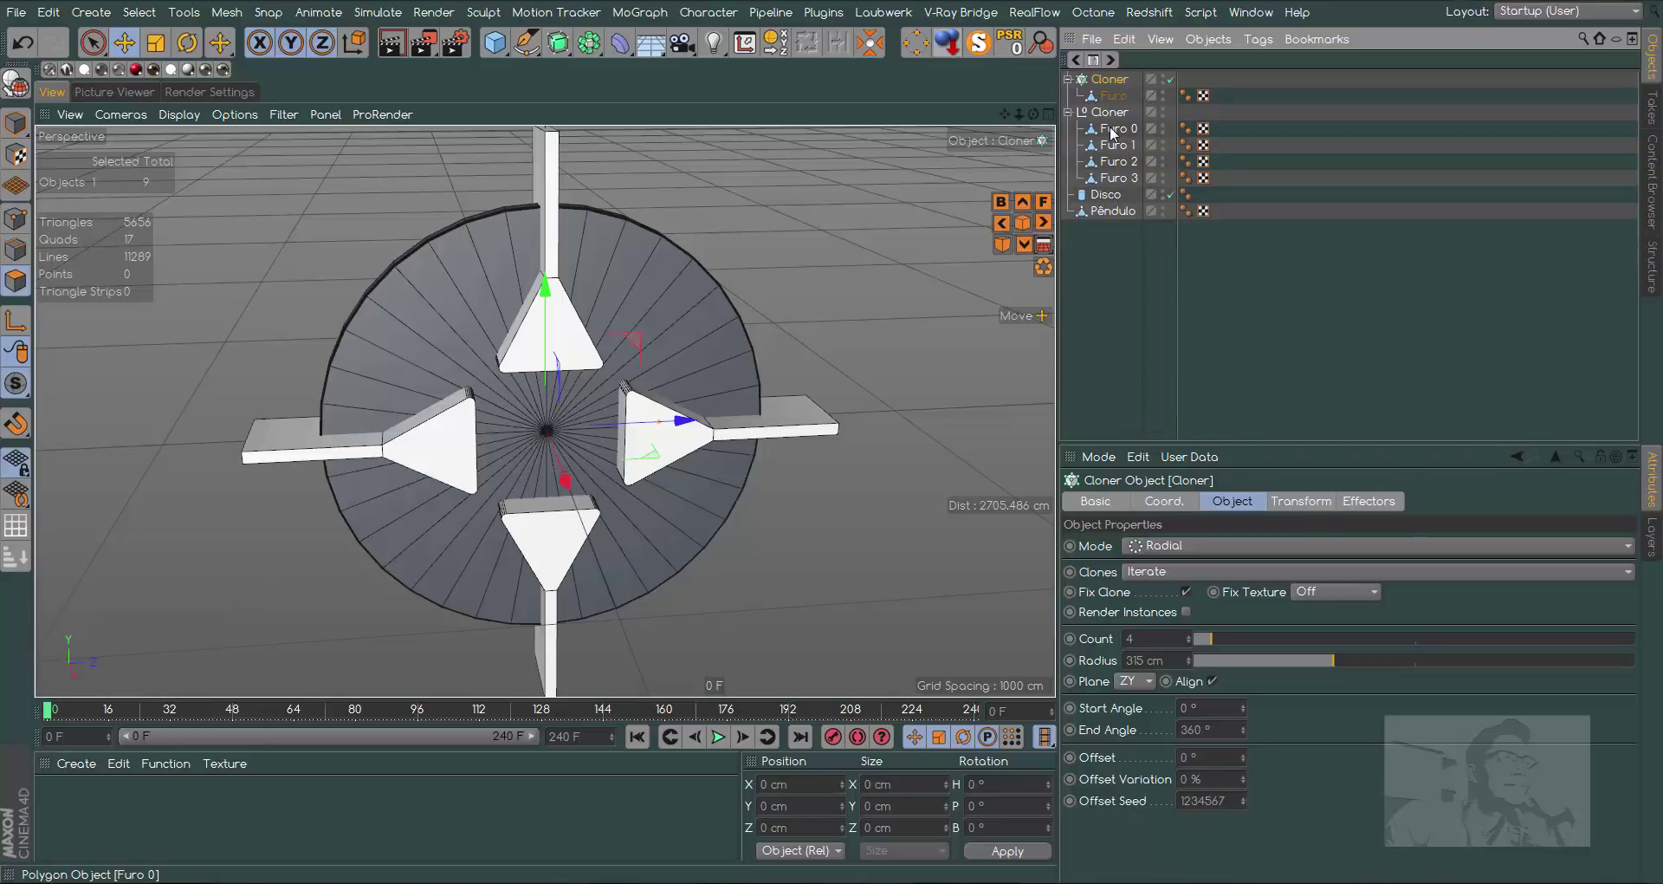
left_click(1114, 130)
left_click(1128, 183)
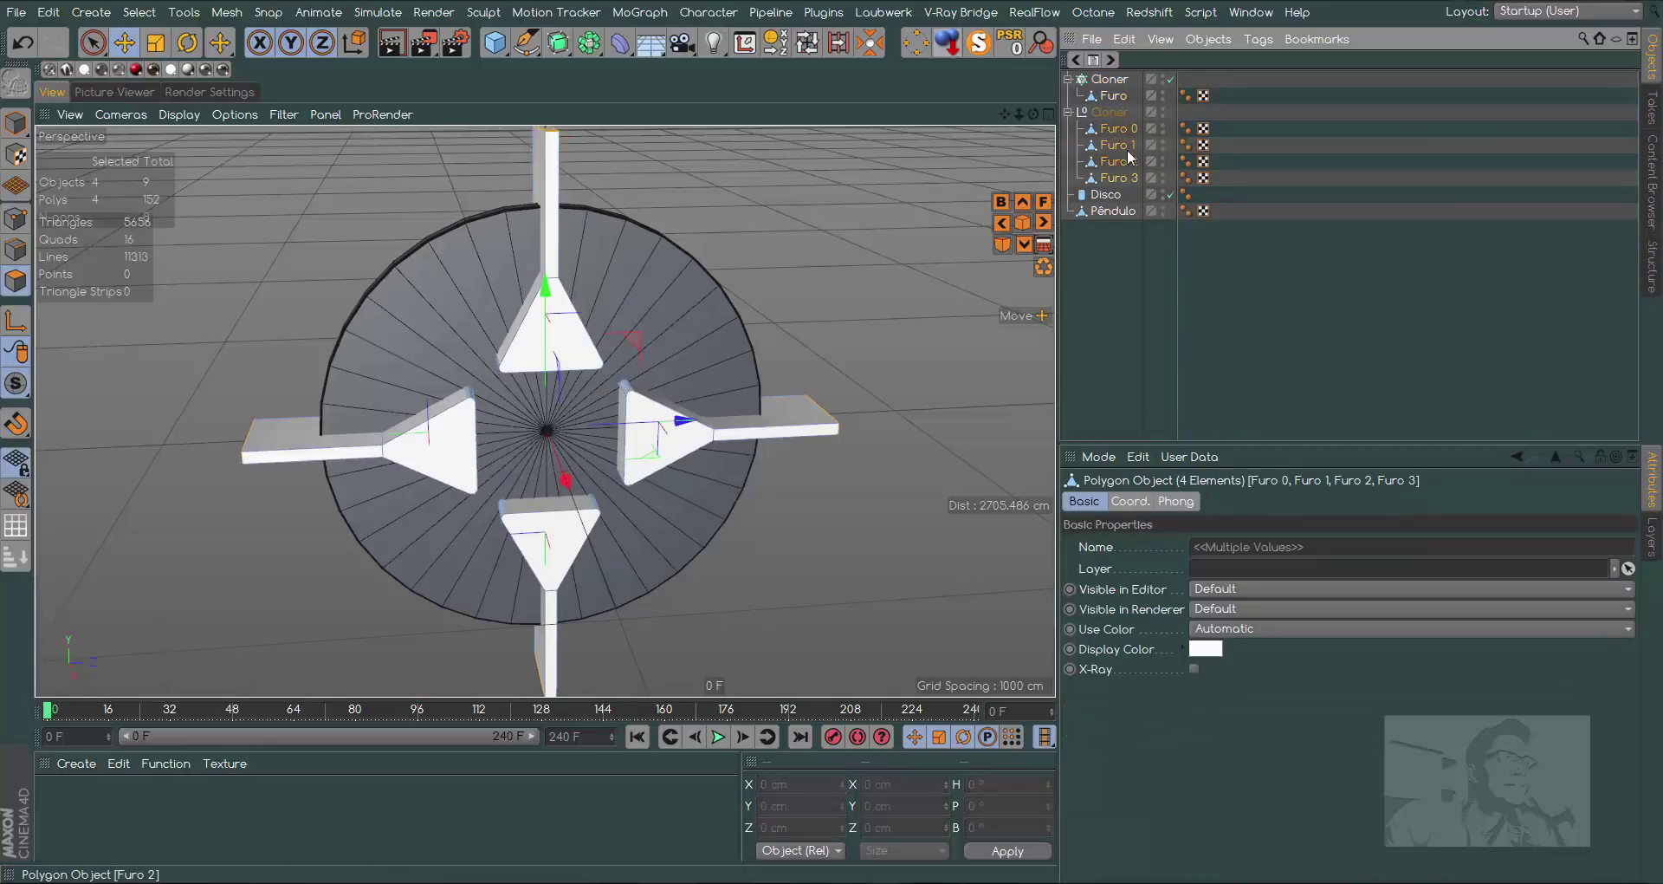
right_click(1123, 183)
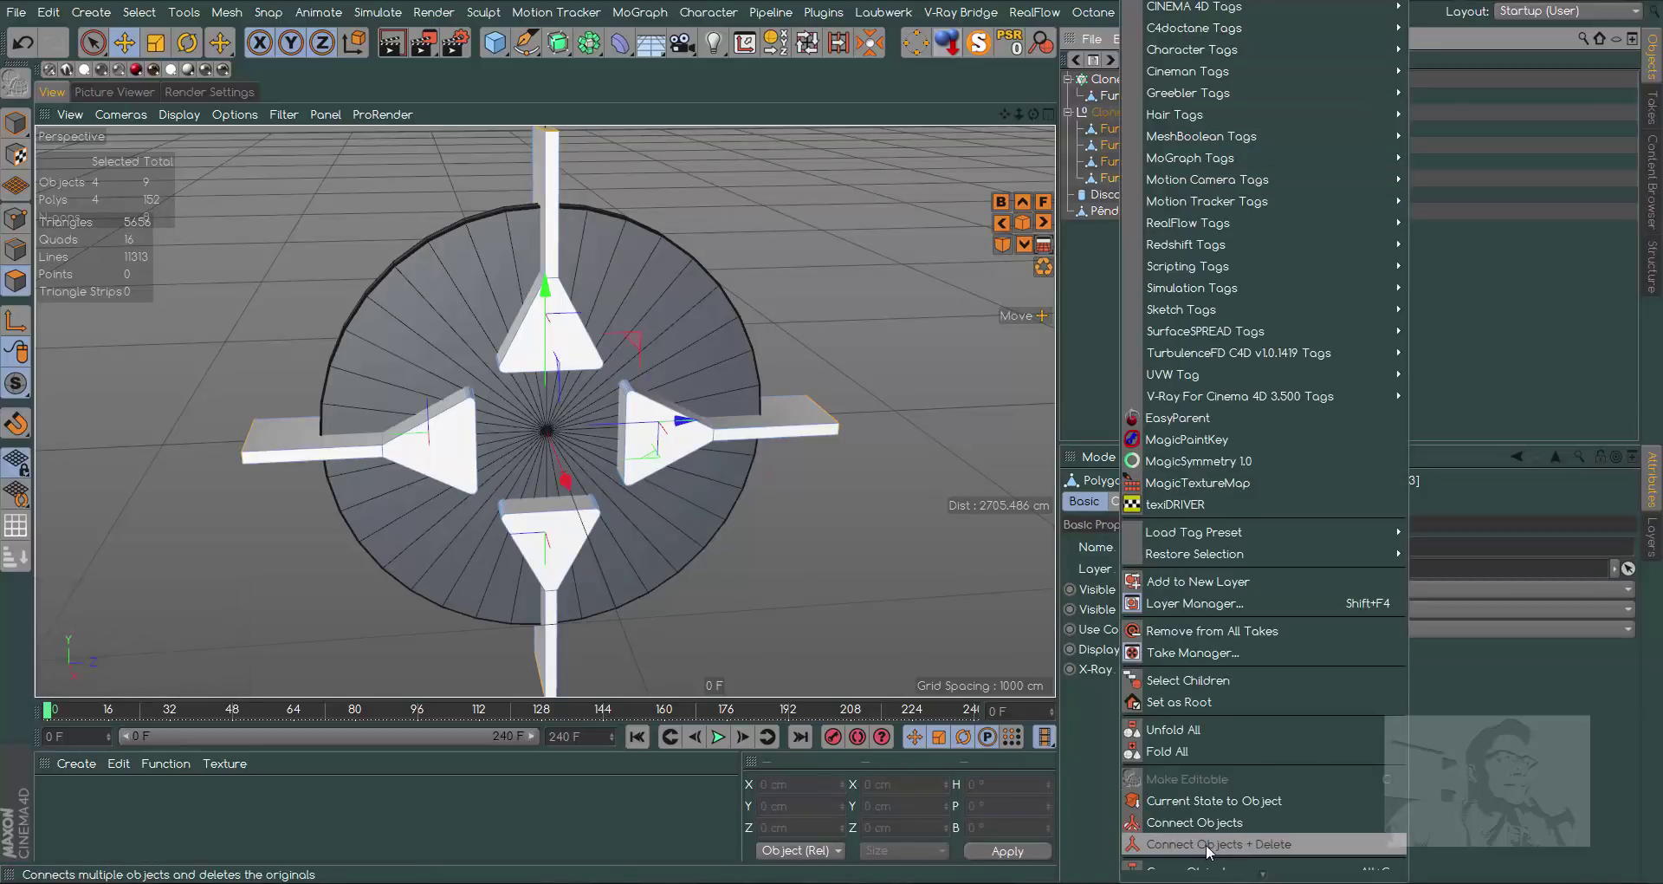
Merge the copies into Furo 0.1 and raise Disco to 120 rotation segments
left_click(1210, 850)
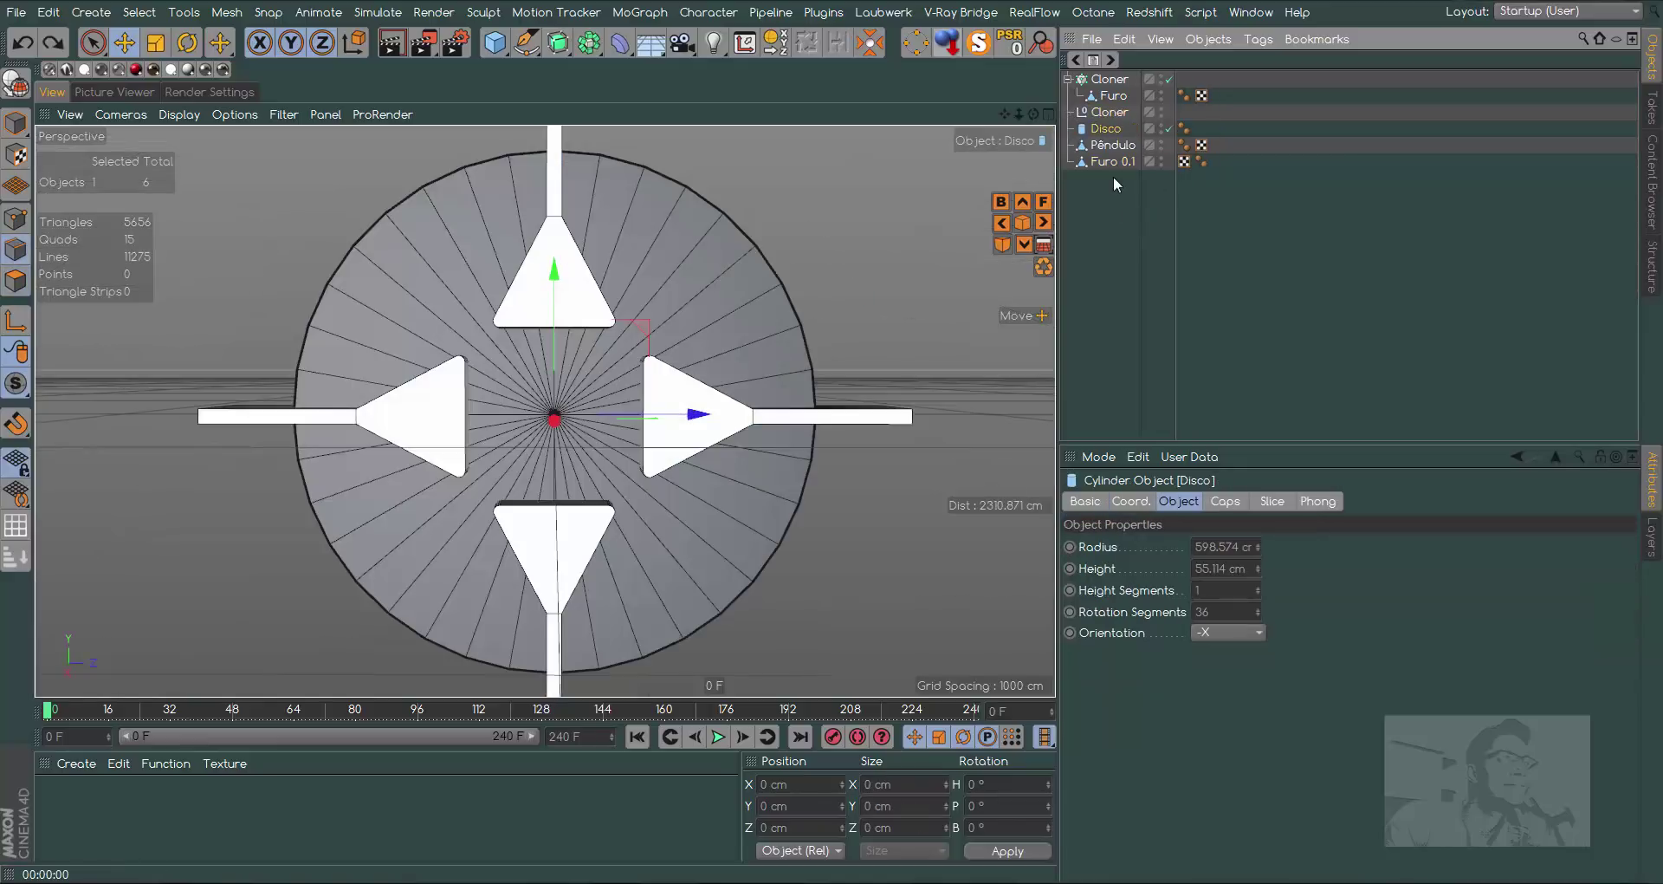
left_click(1114, 130)
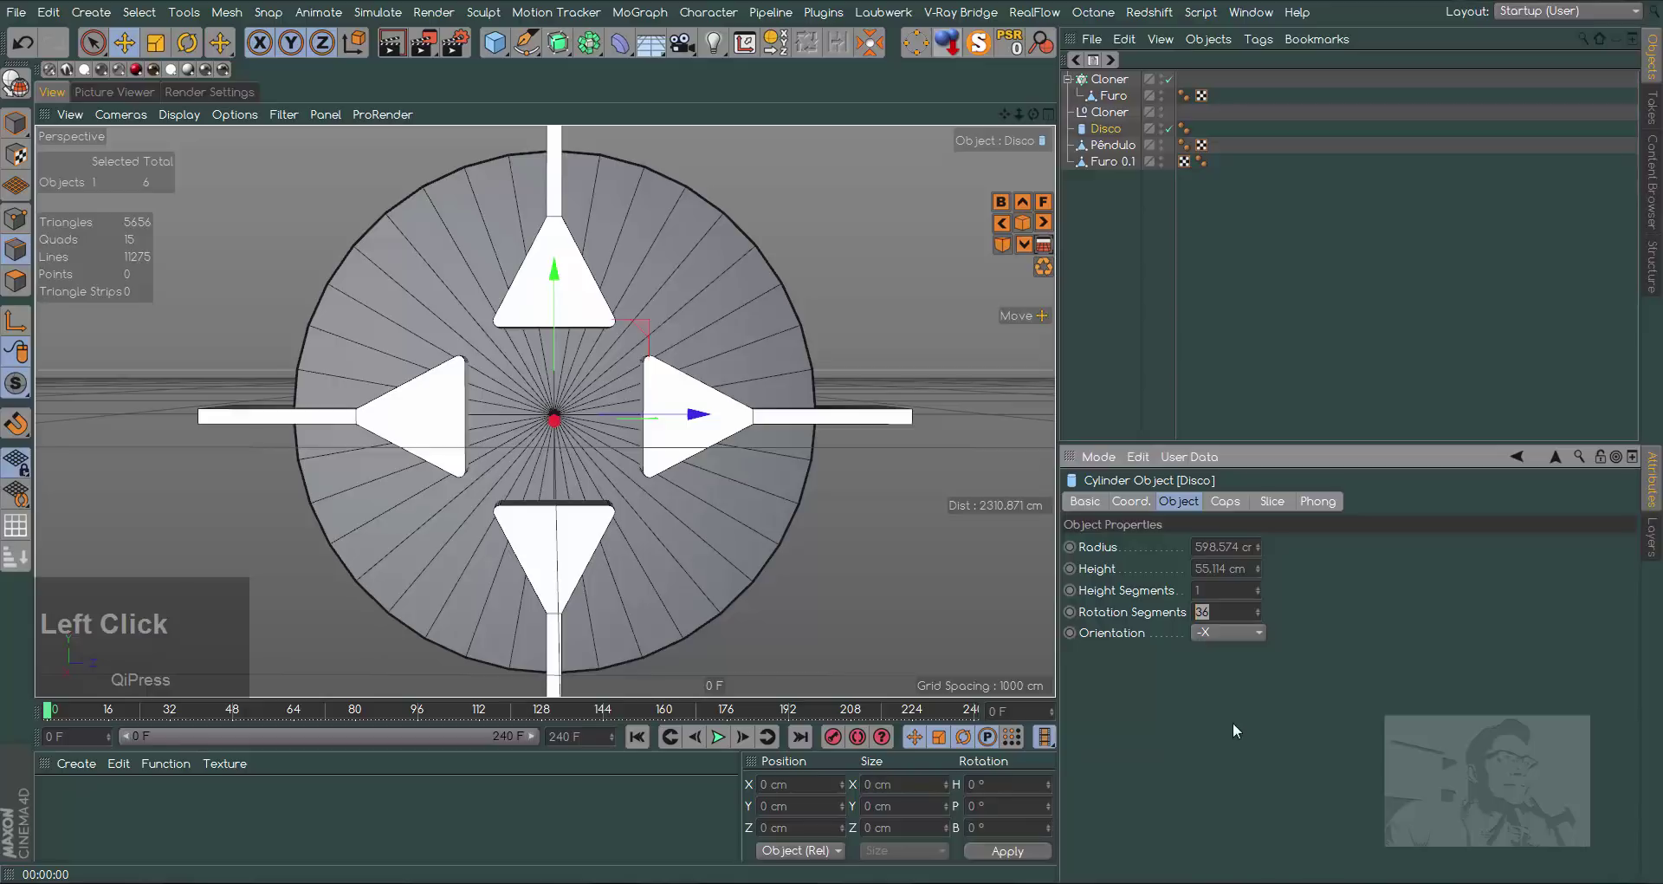
type("1")
left_click(1237, 727)
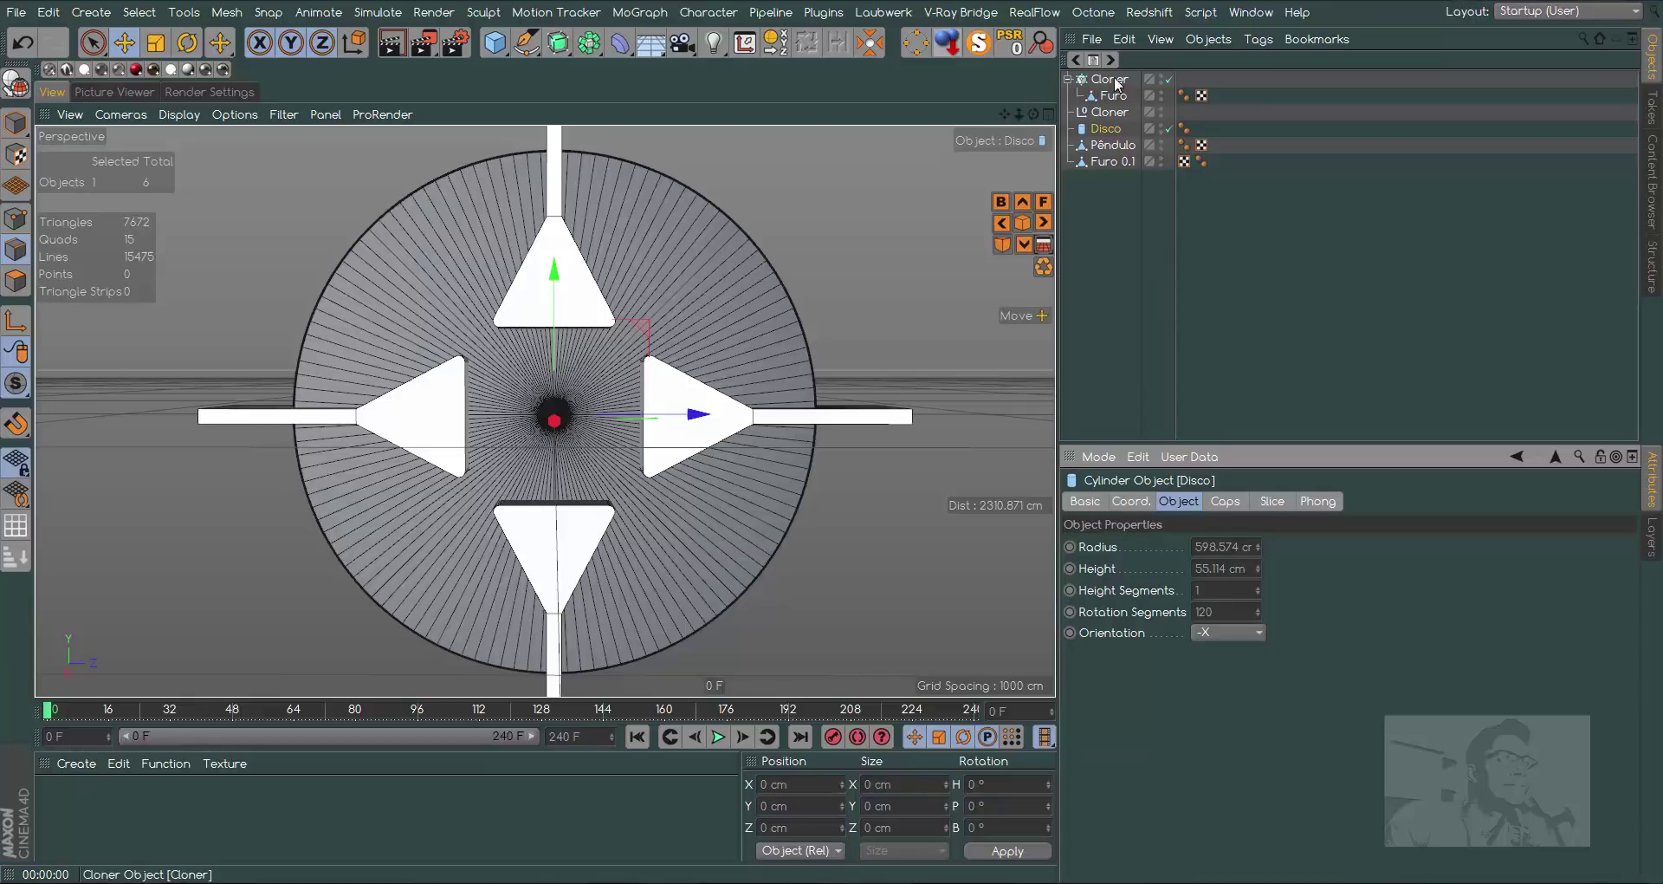
Delete both leftover Cloner objects and move Furo 0.1 to the top level
left_click(1117, 82)
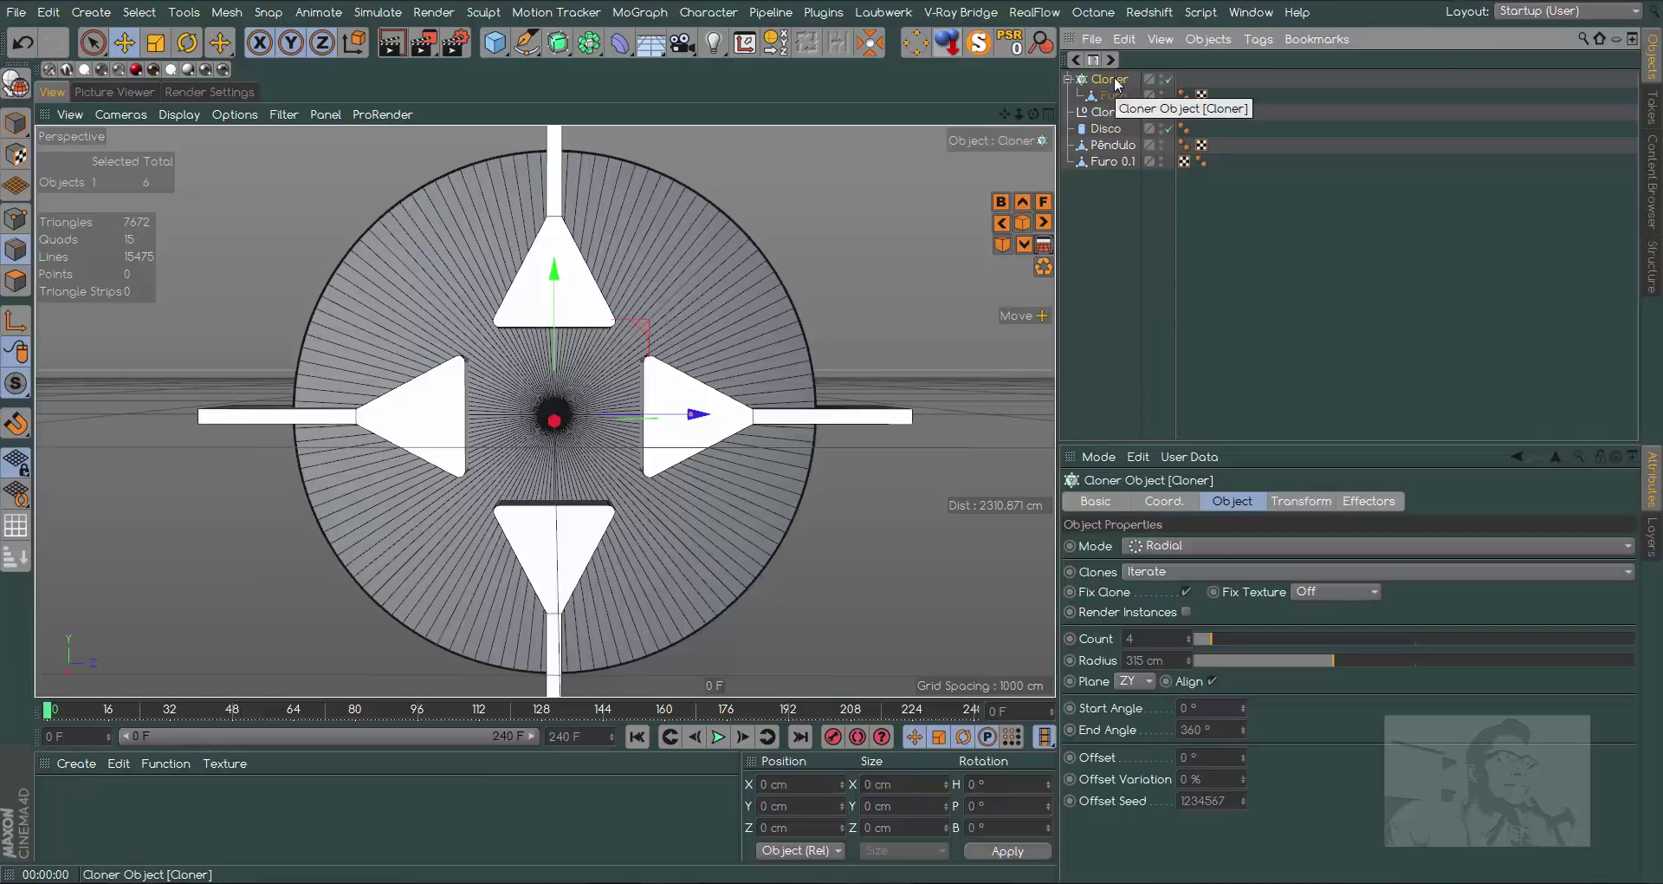
key("Delete")
left_click(1106, 135)
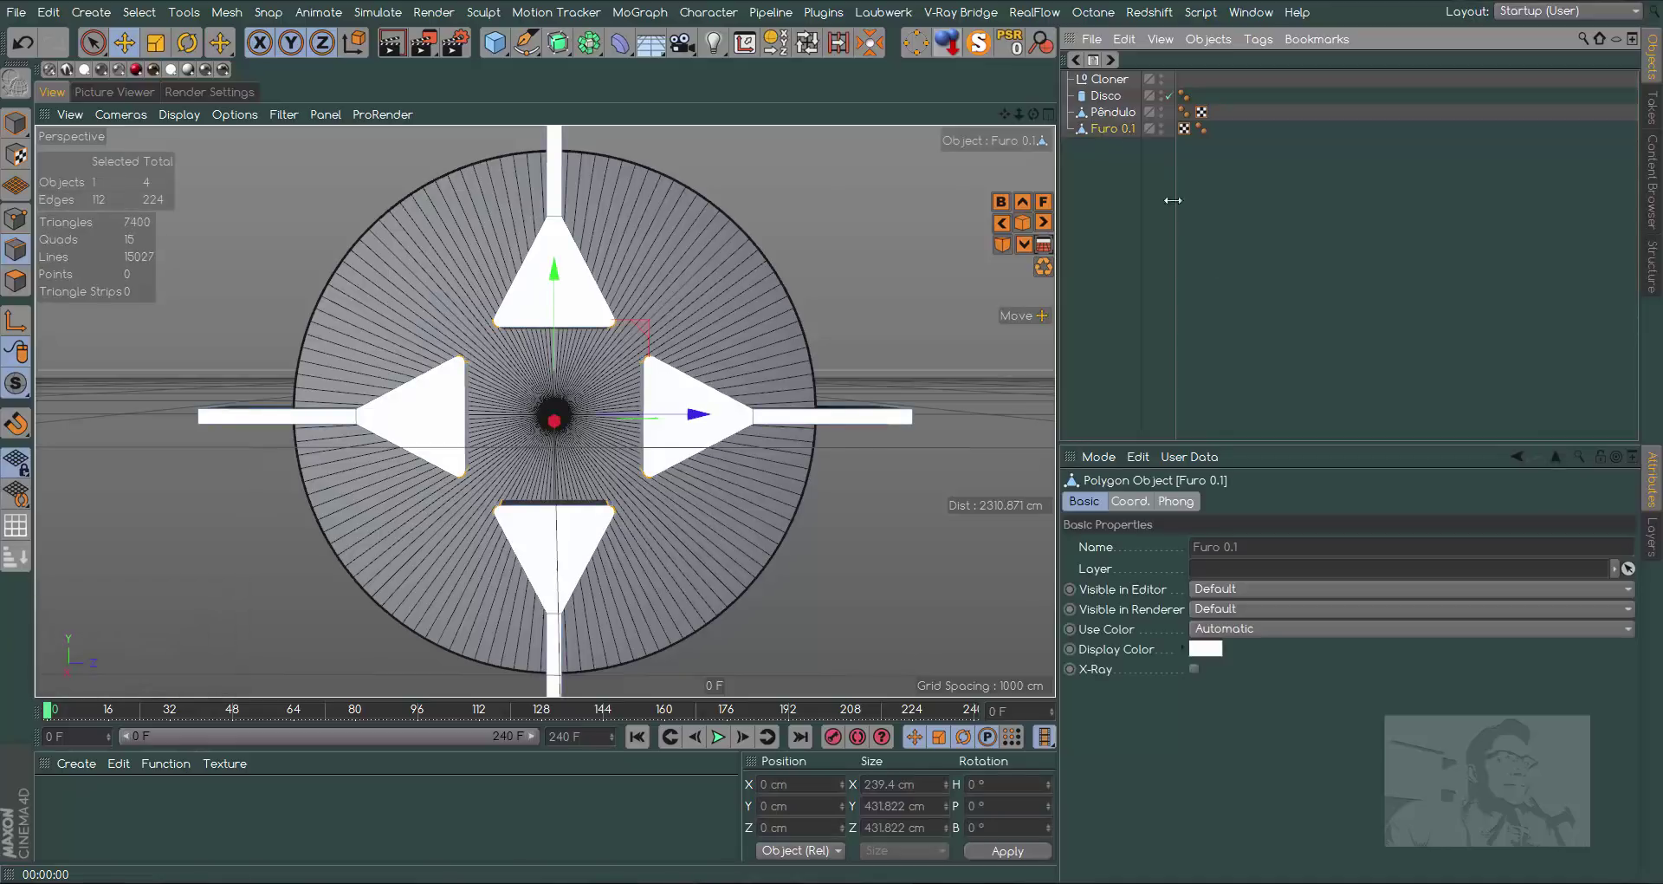
left_click(1114, 83)
left_click(1114, 84)
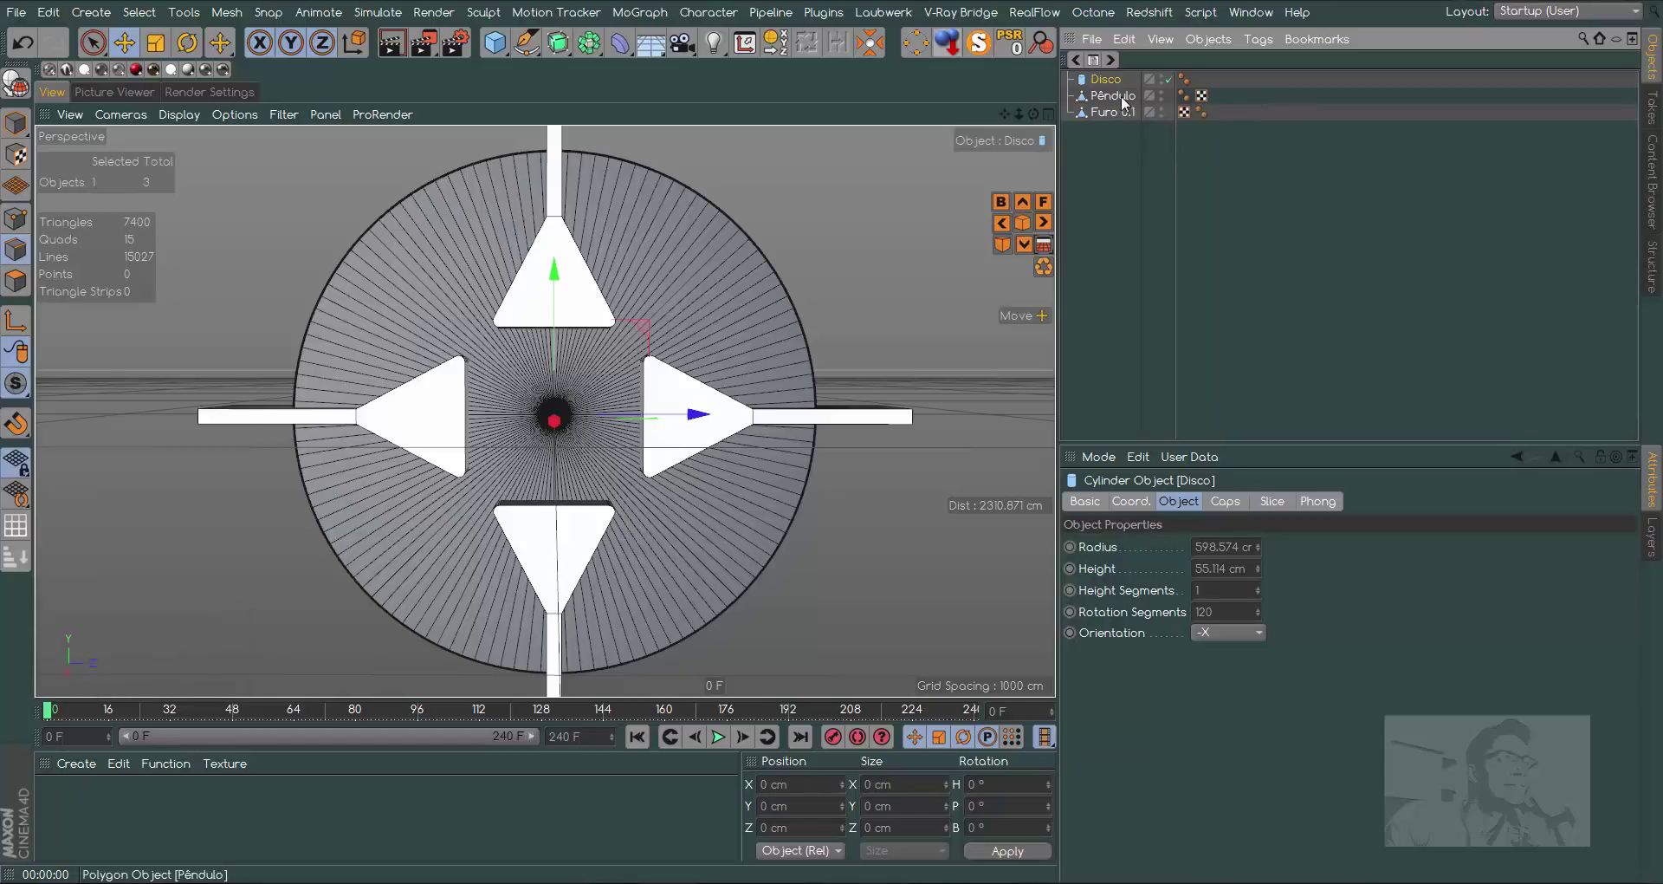
left_click(1126, 101)
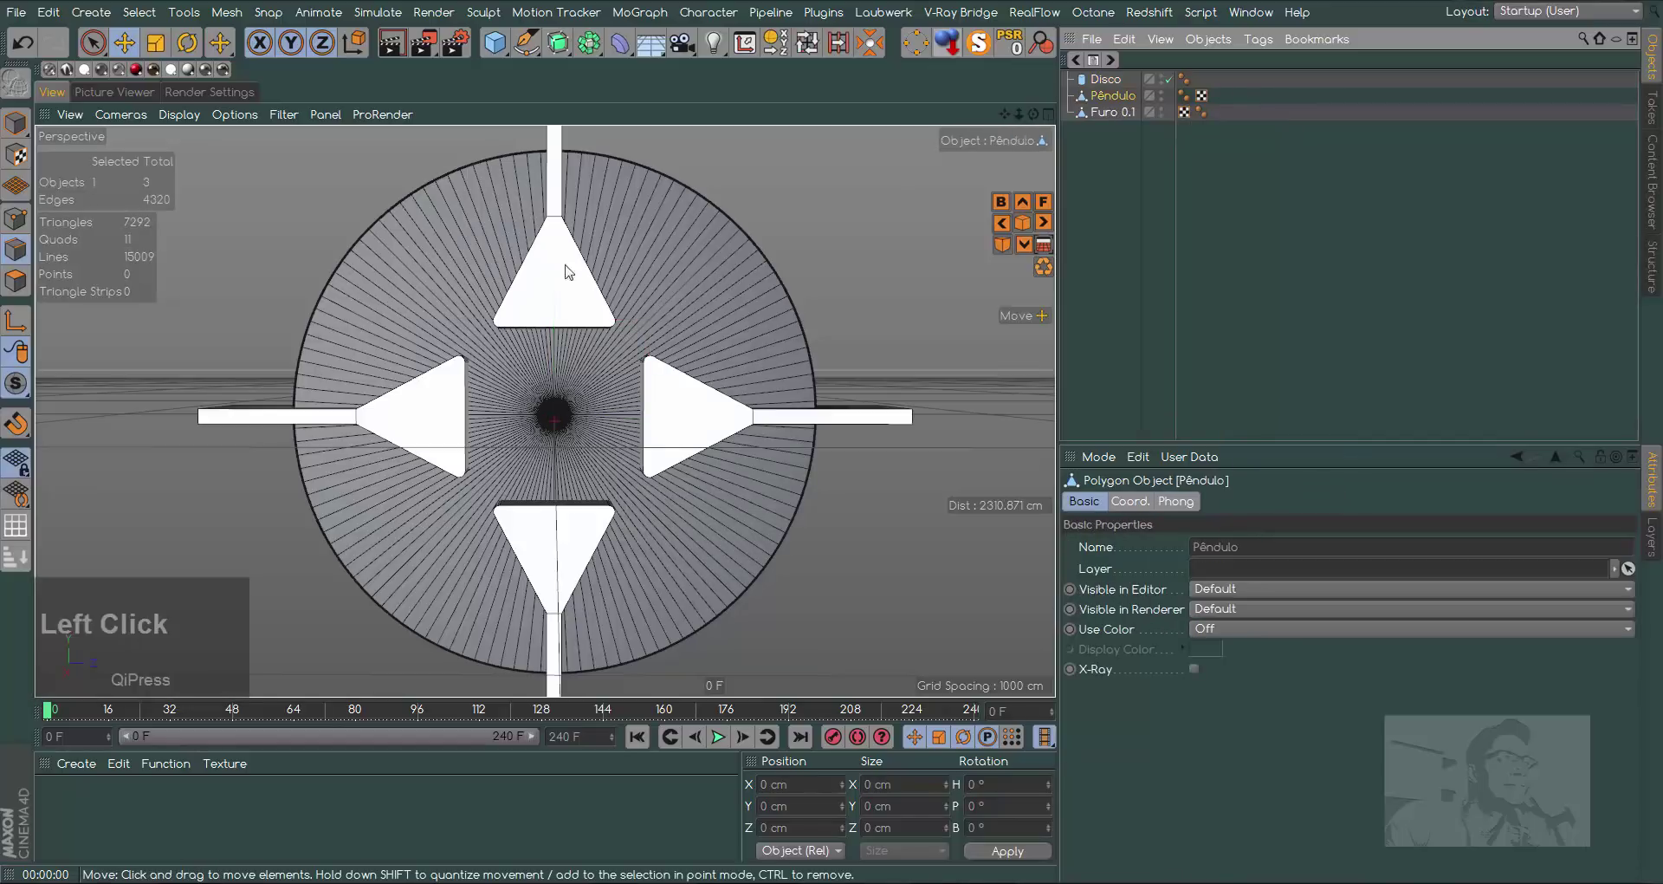
left_click(1112, 82)
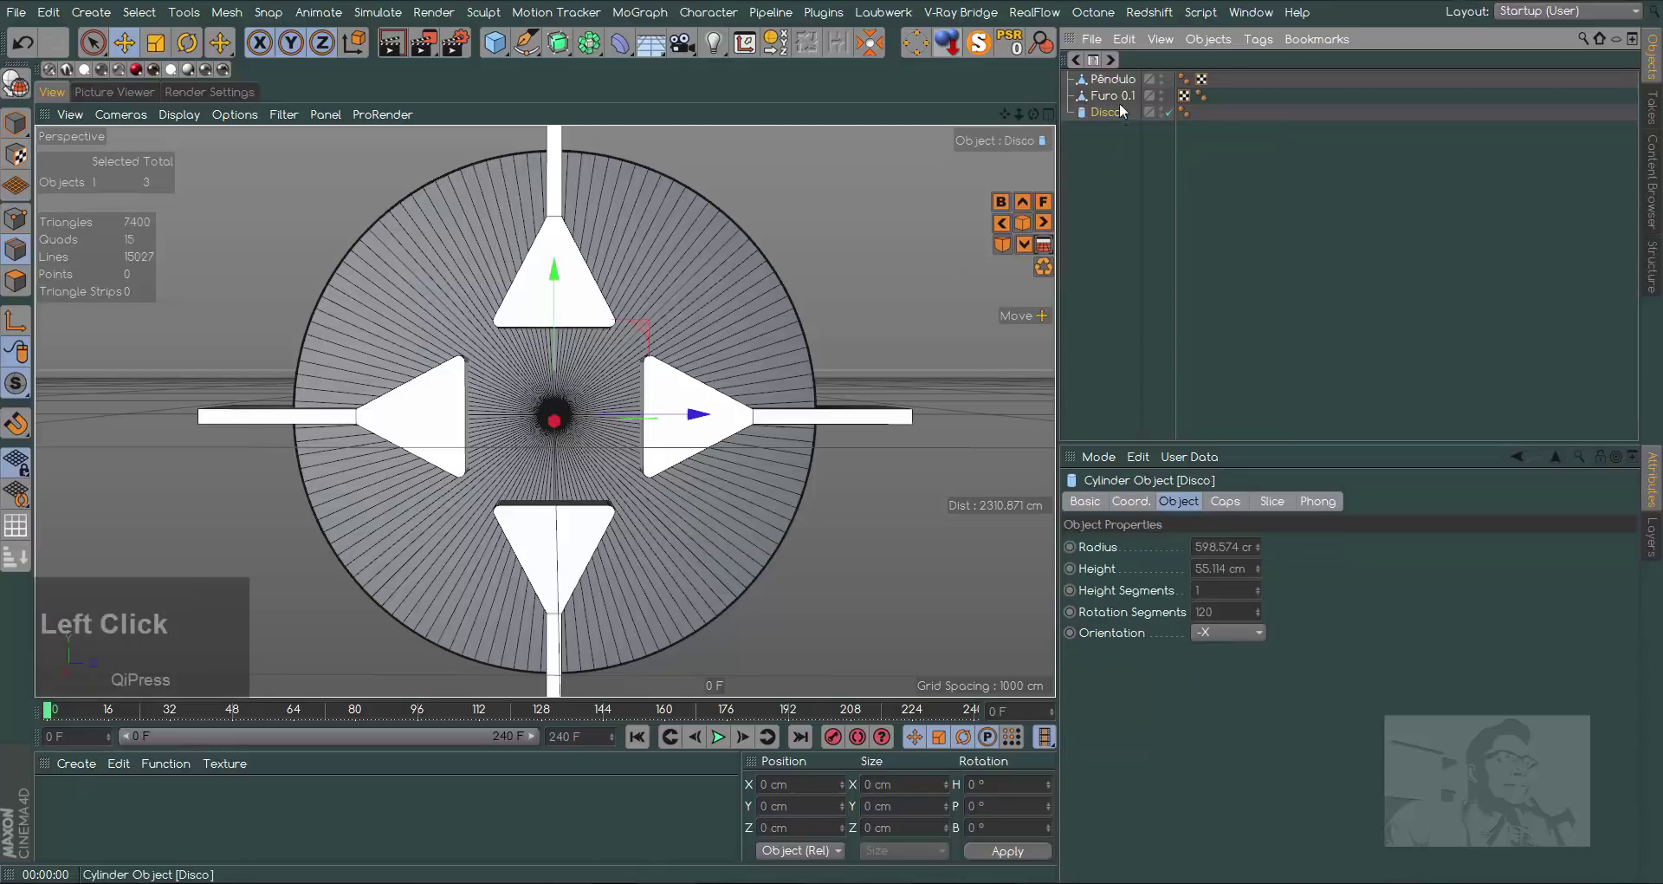
Add a Boole subtracting Furo 0.1 from Disco, with High Quality unchecked
left_click(1116, 99)
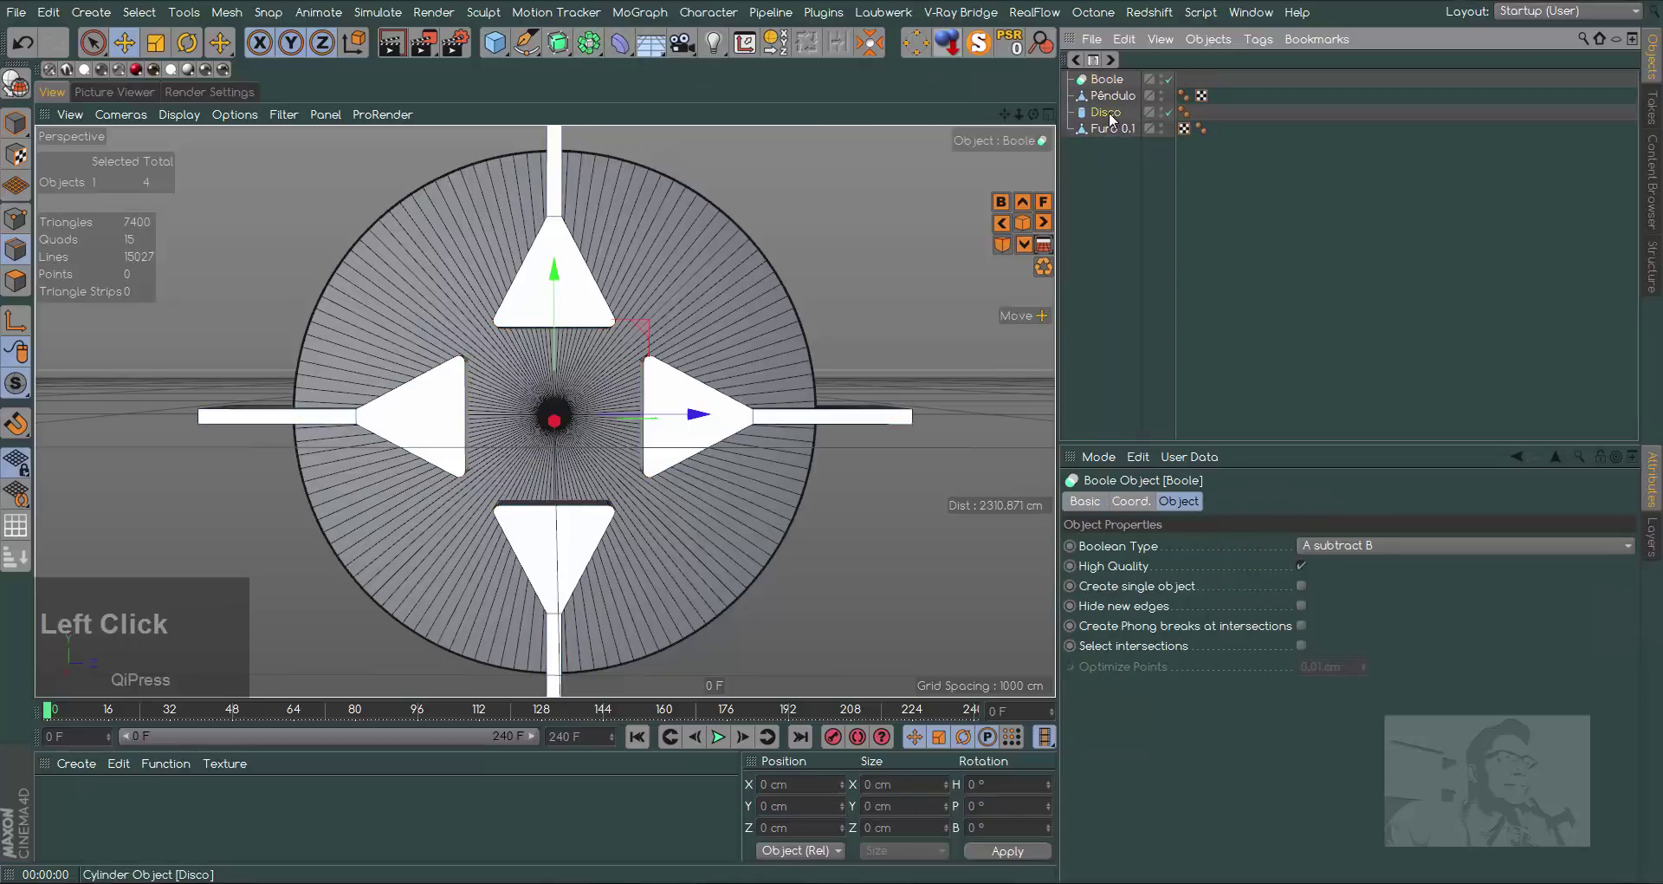
left_click(1108, 135)
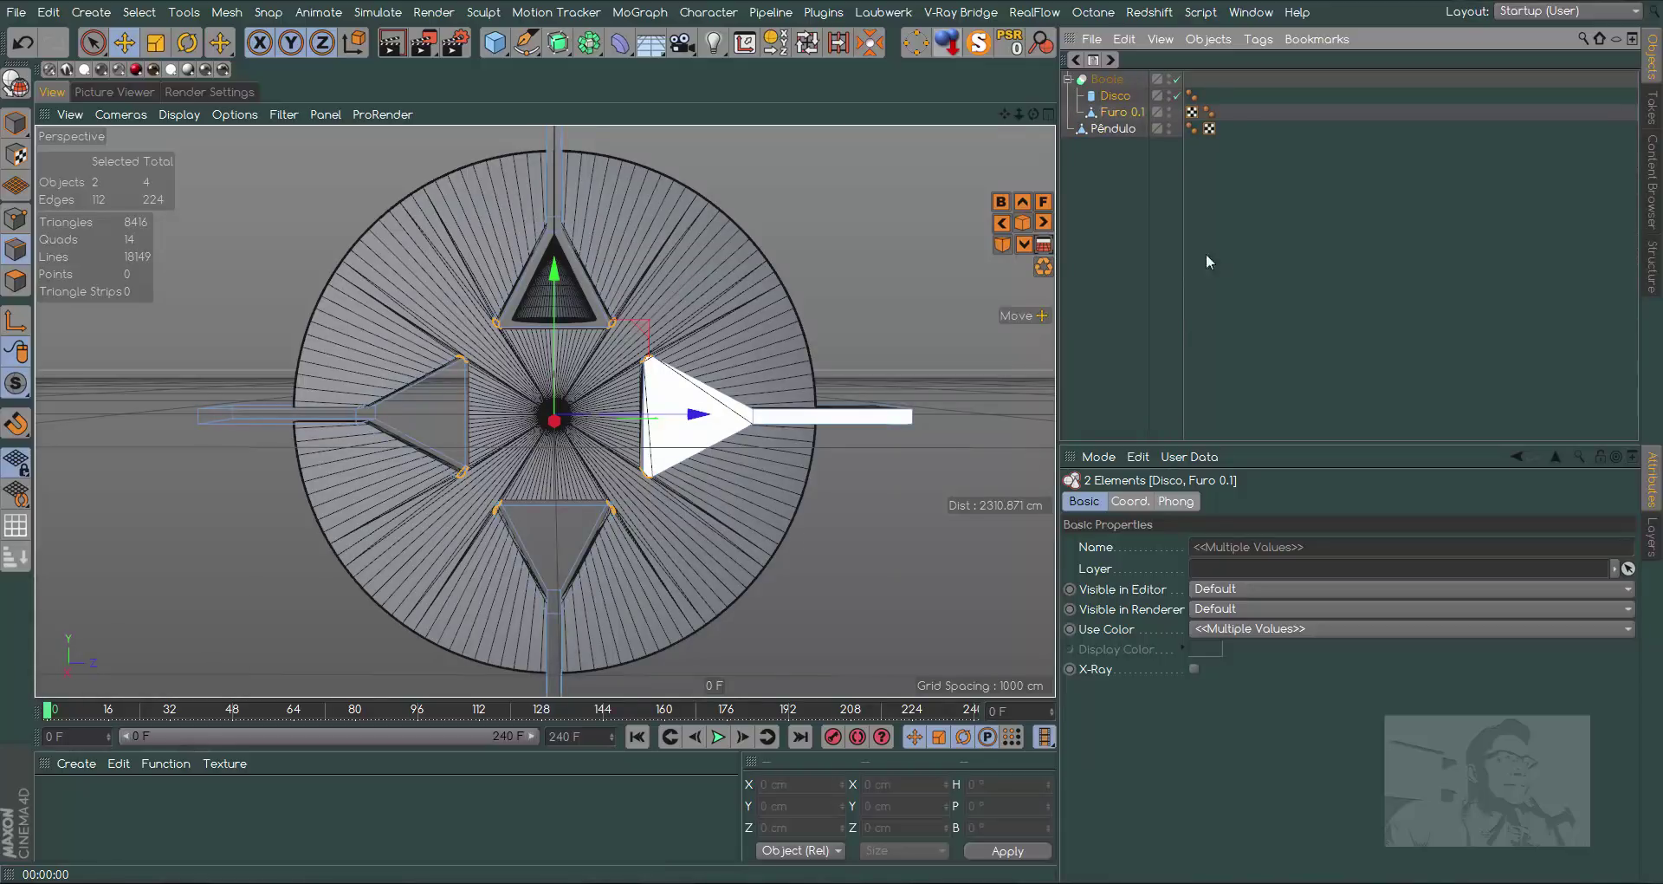
left_click(1037, 119)
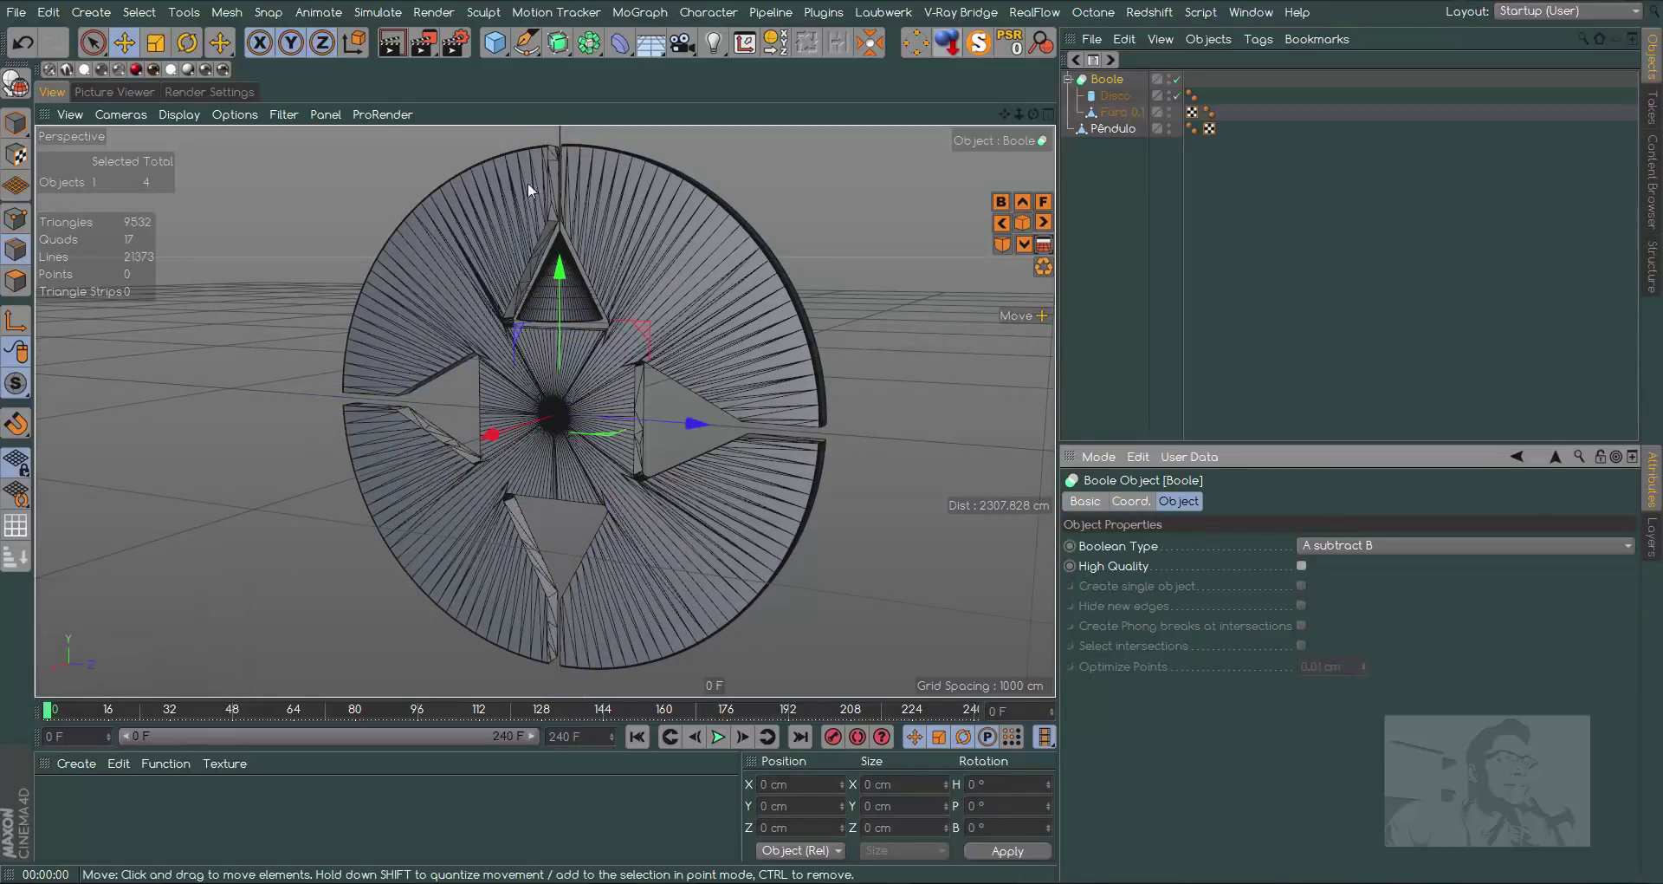
left_click(1037, 124)
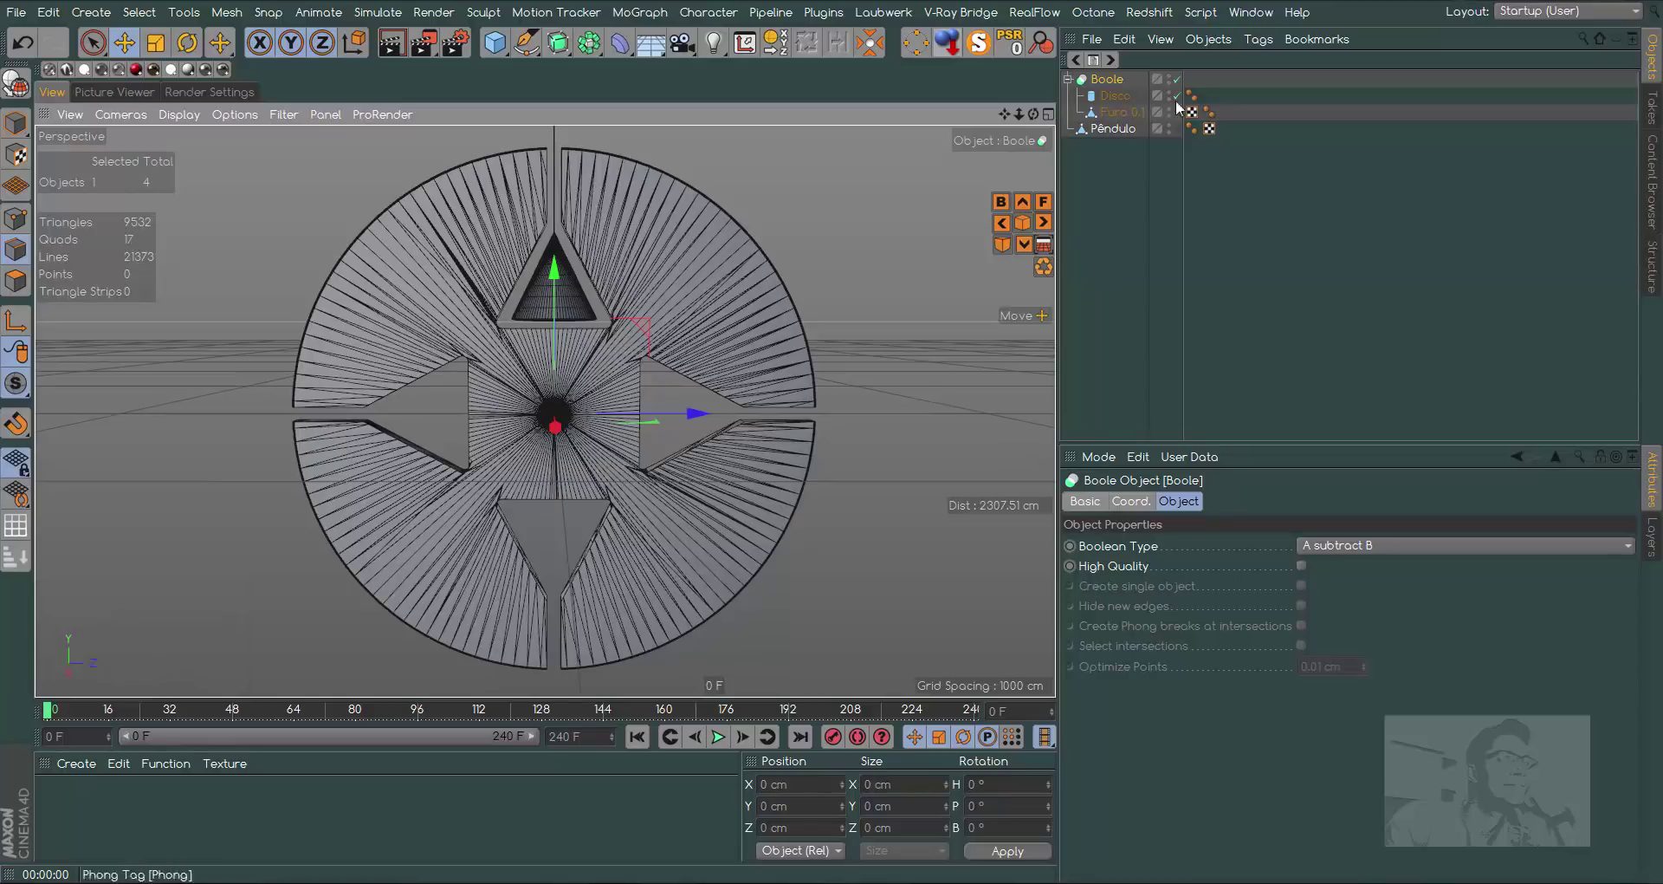
Bake the Boole to geometry, merge it into one Disco.1 mesh and delete the leftover Boole and group
right_click(1122, 86)
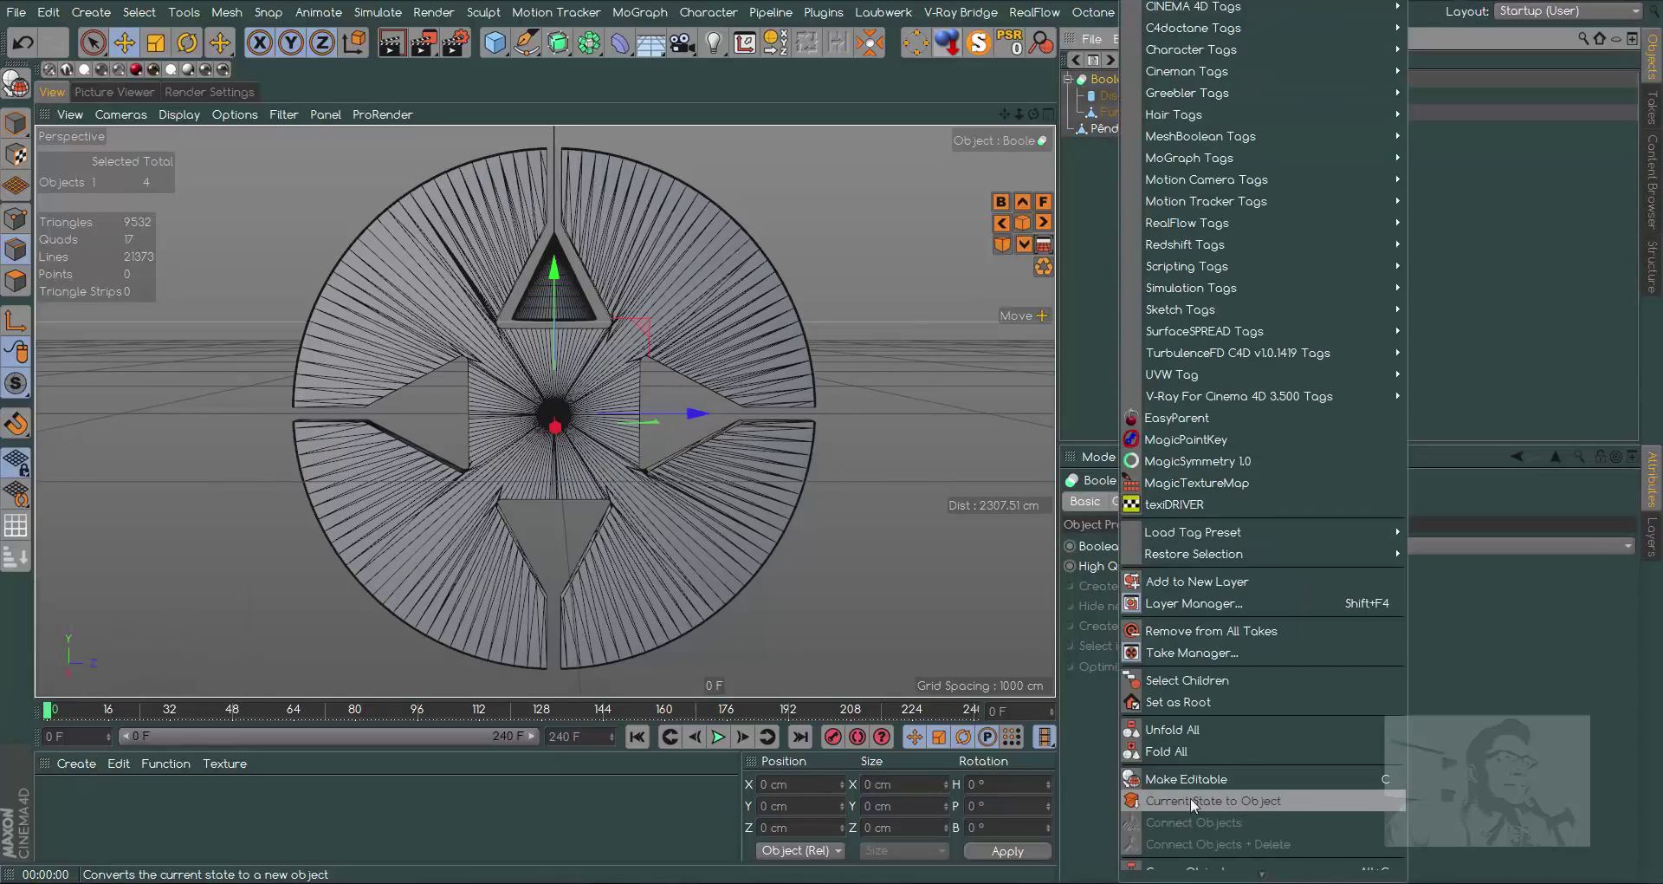
left_click(1220, 809)
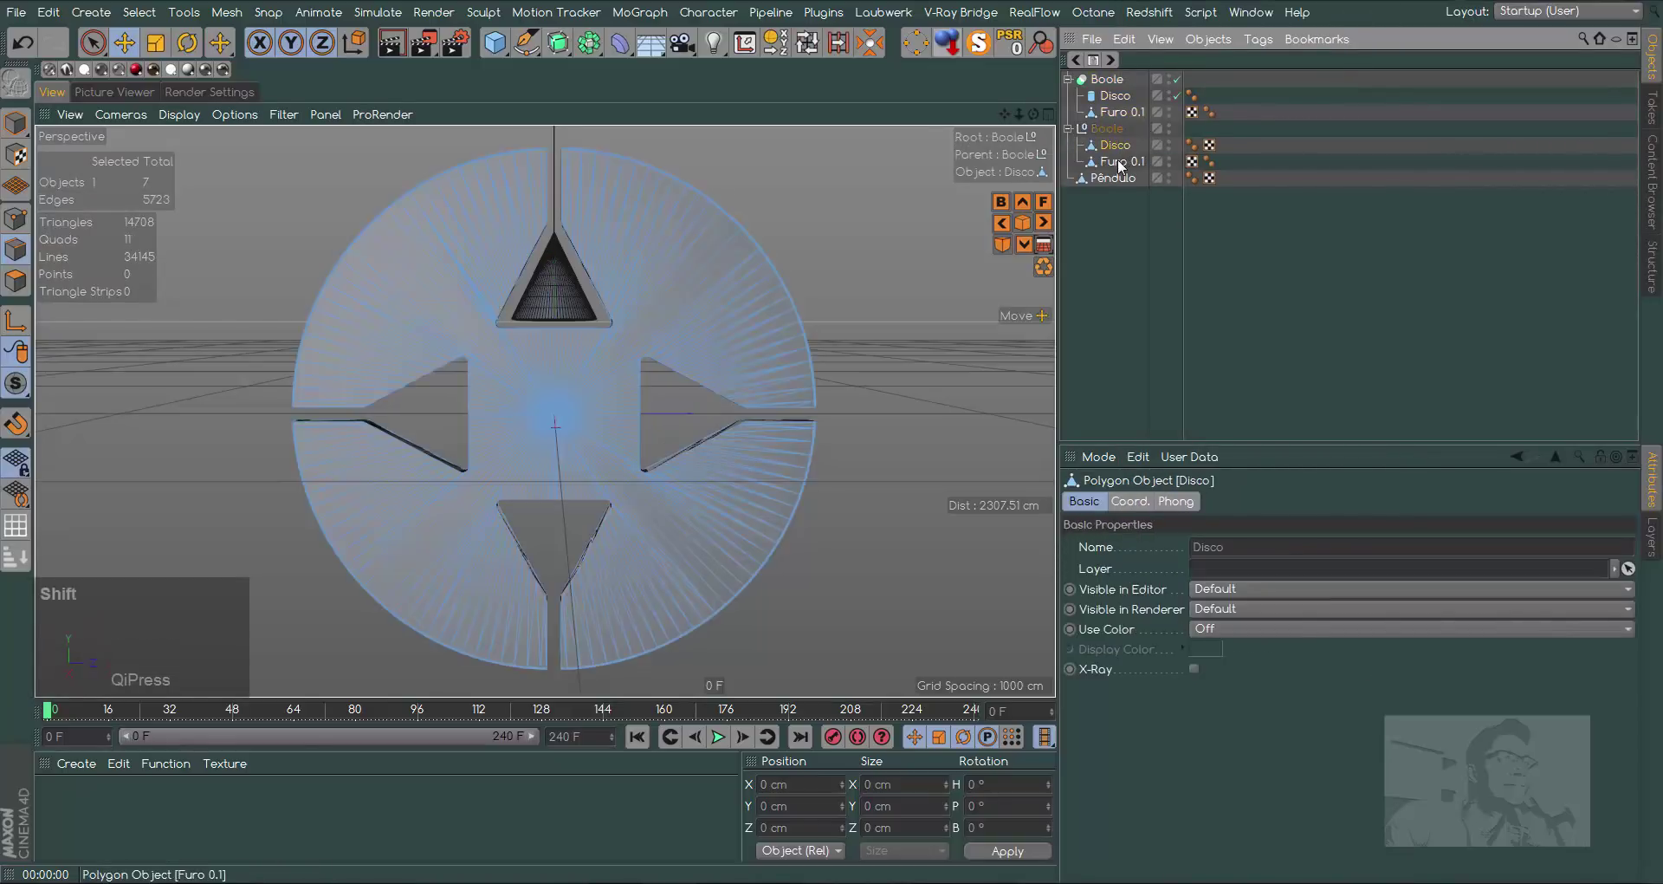
left_click(1121, 166)
right_click(1121, 164)
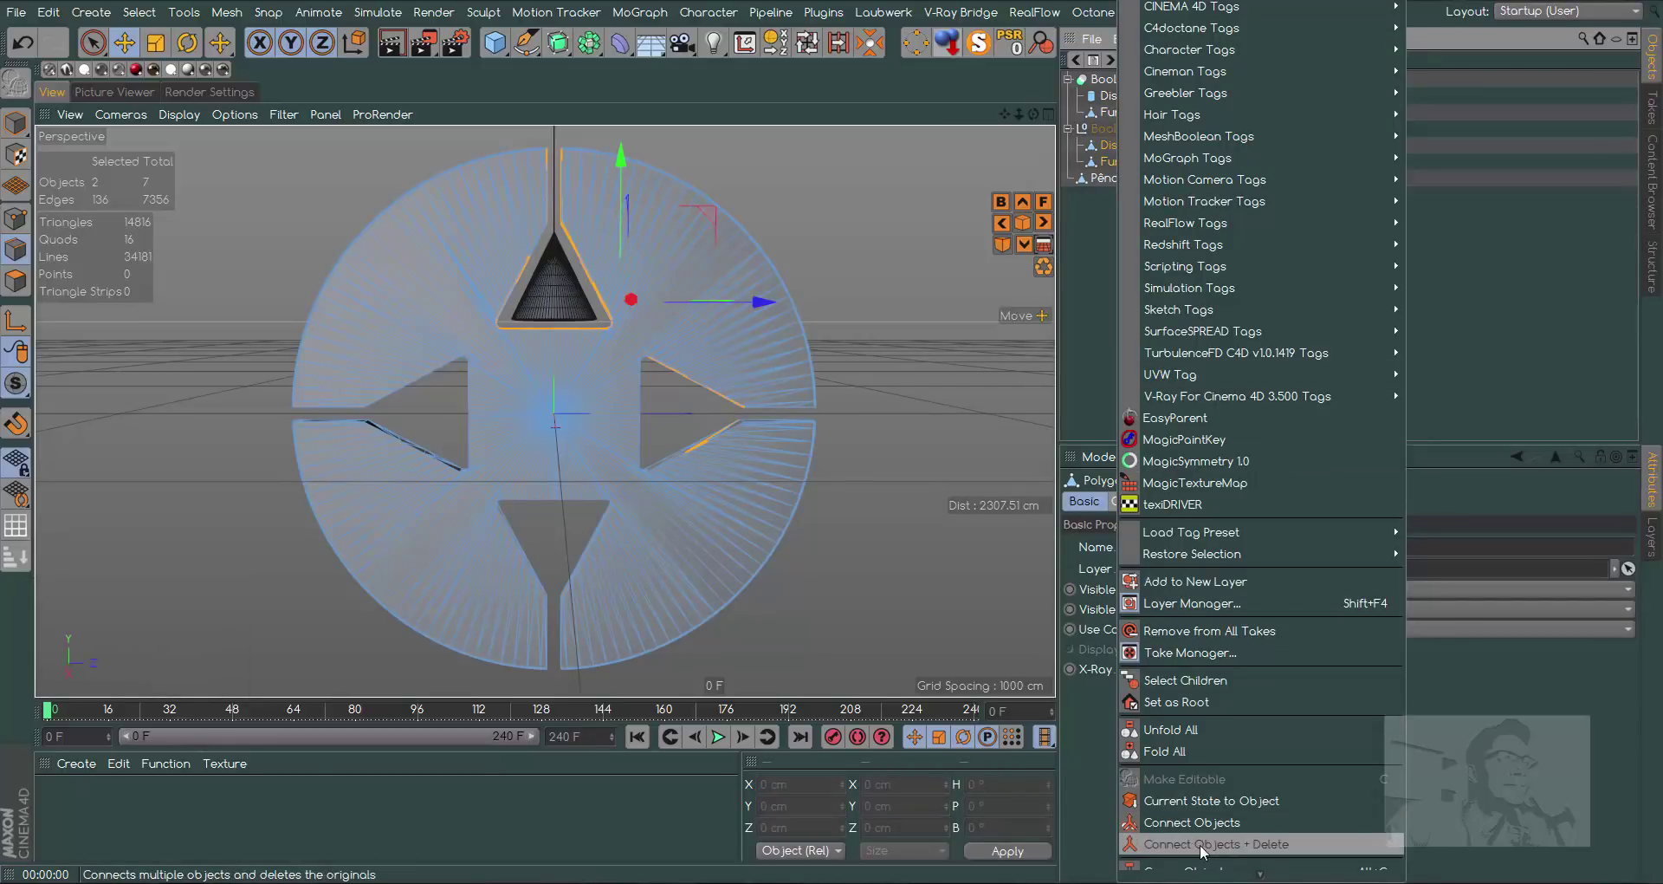
left_click(1204, 853)
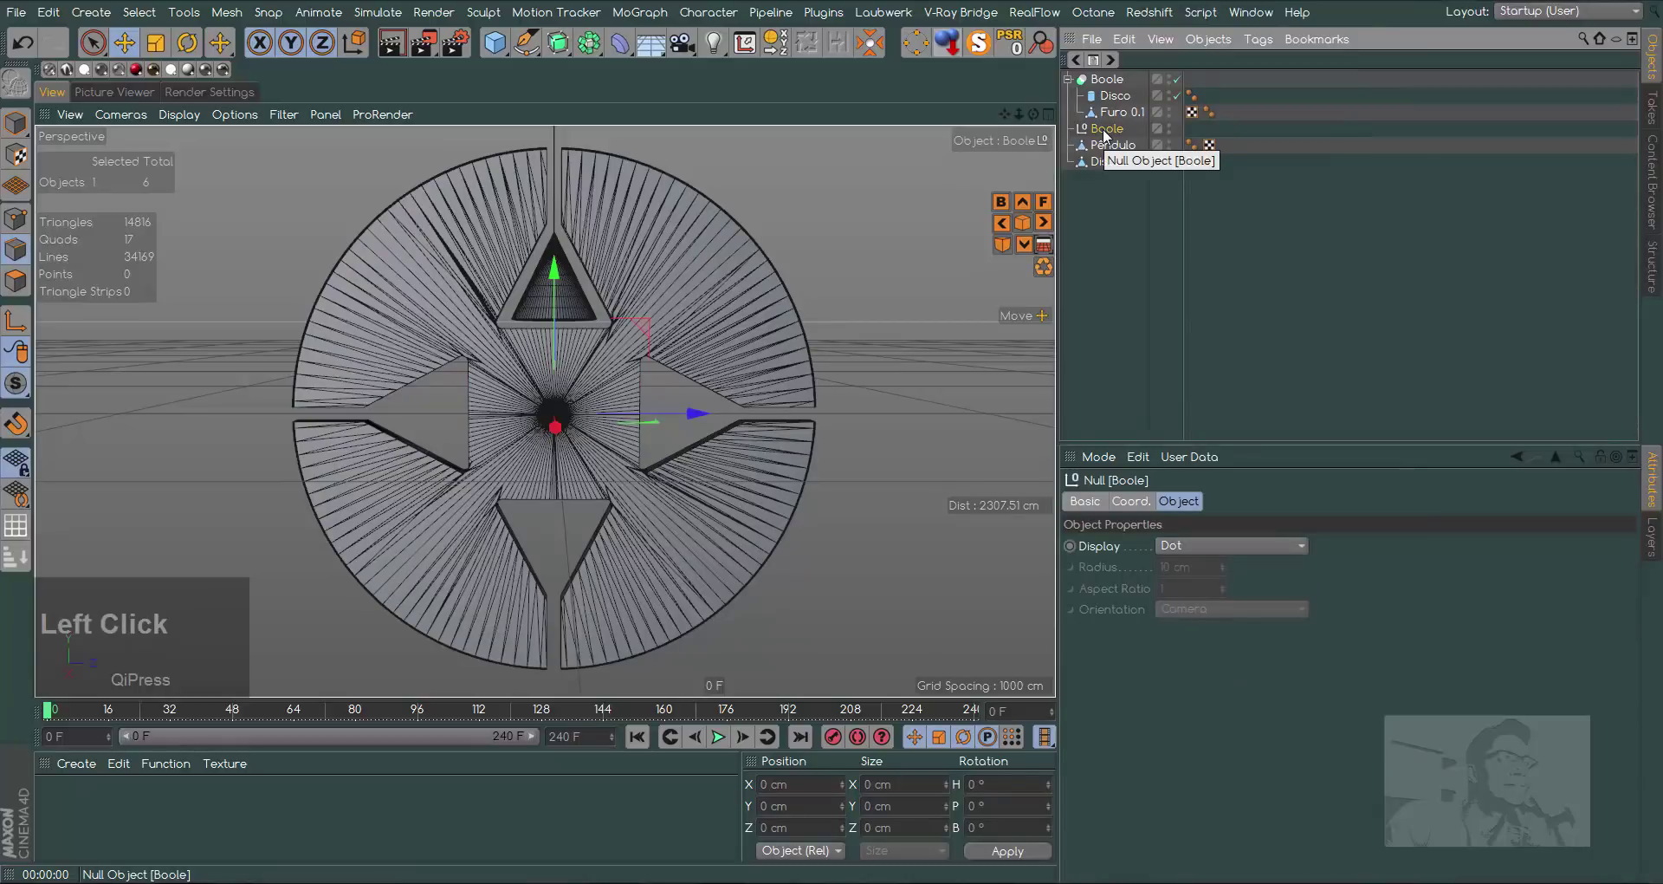
key("Delete")
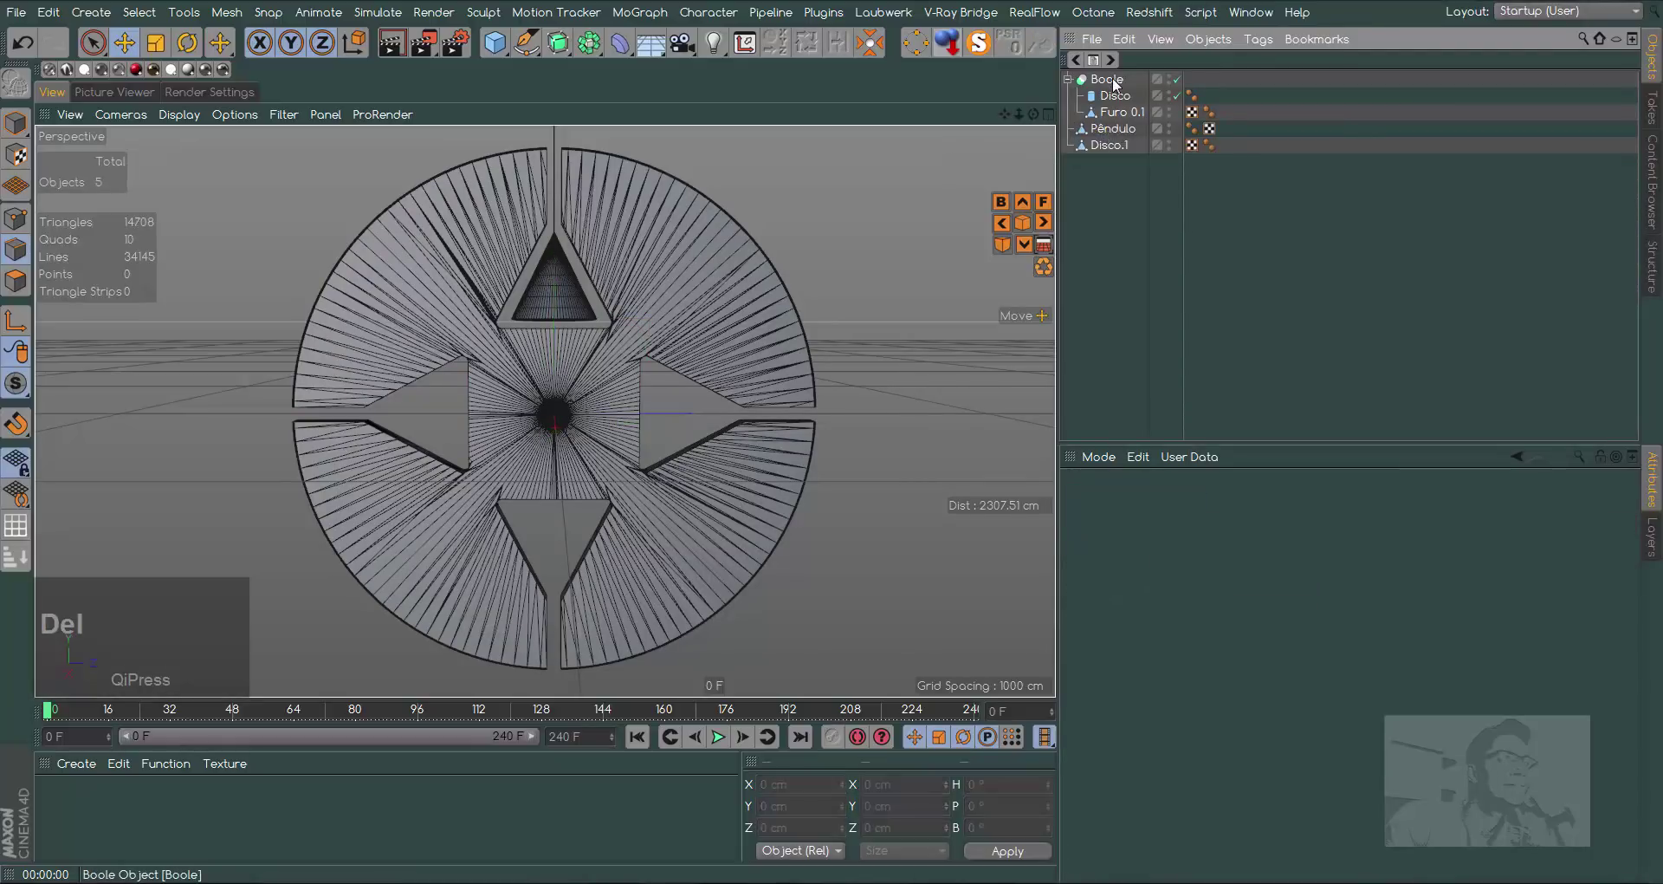
left_click(1116, 83)
key("Delete")
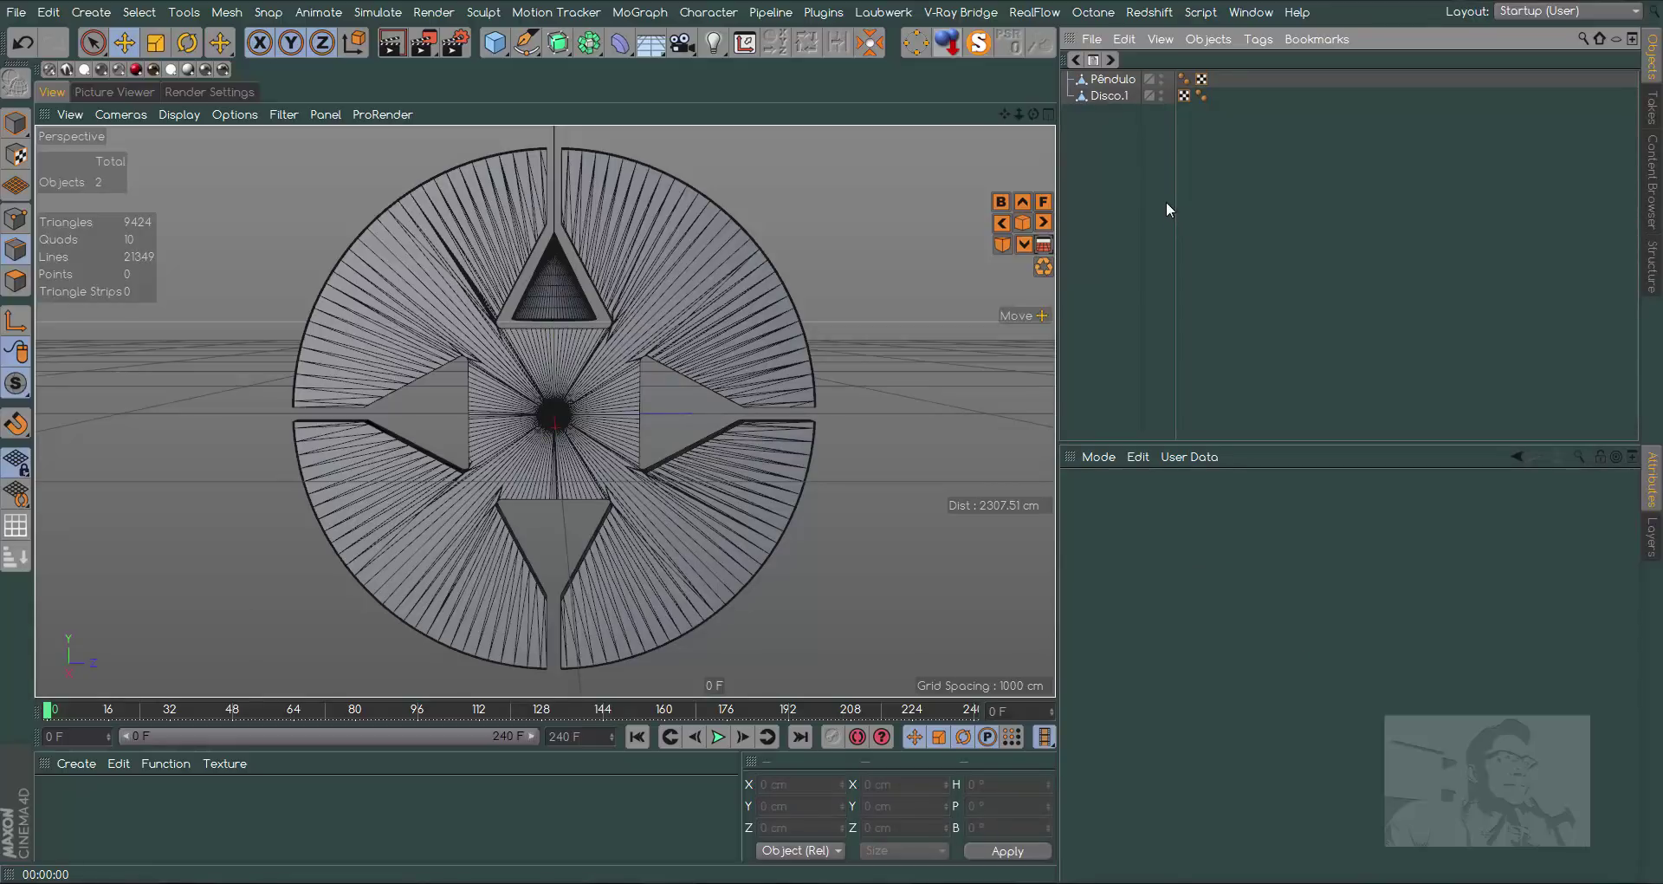
Render a preview, return to the scene and switch the viewport to Gouraud Shading without wireframe lines
left_click(399, 53)
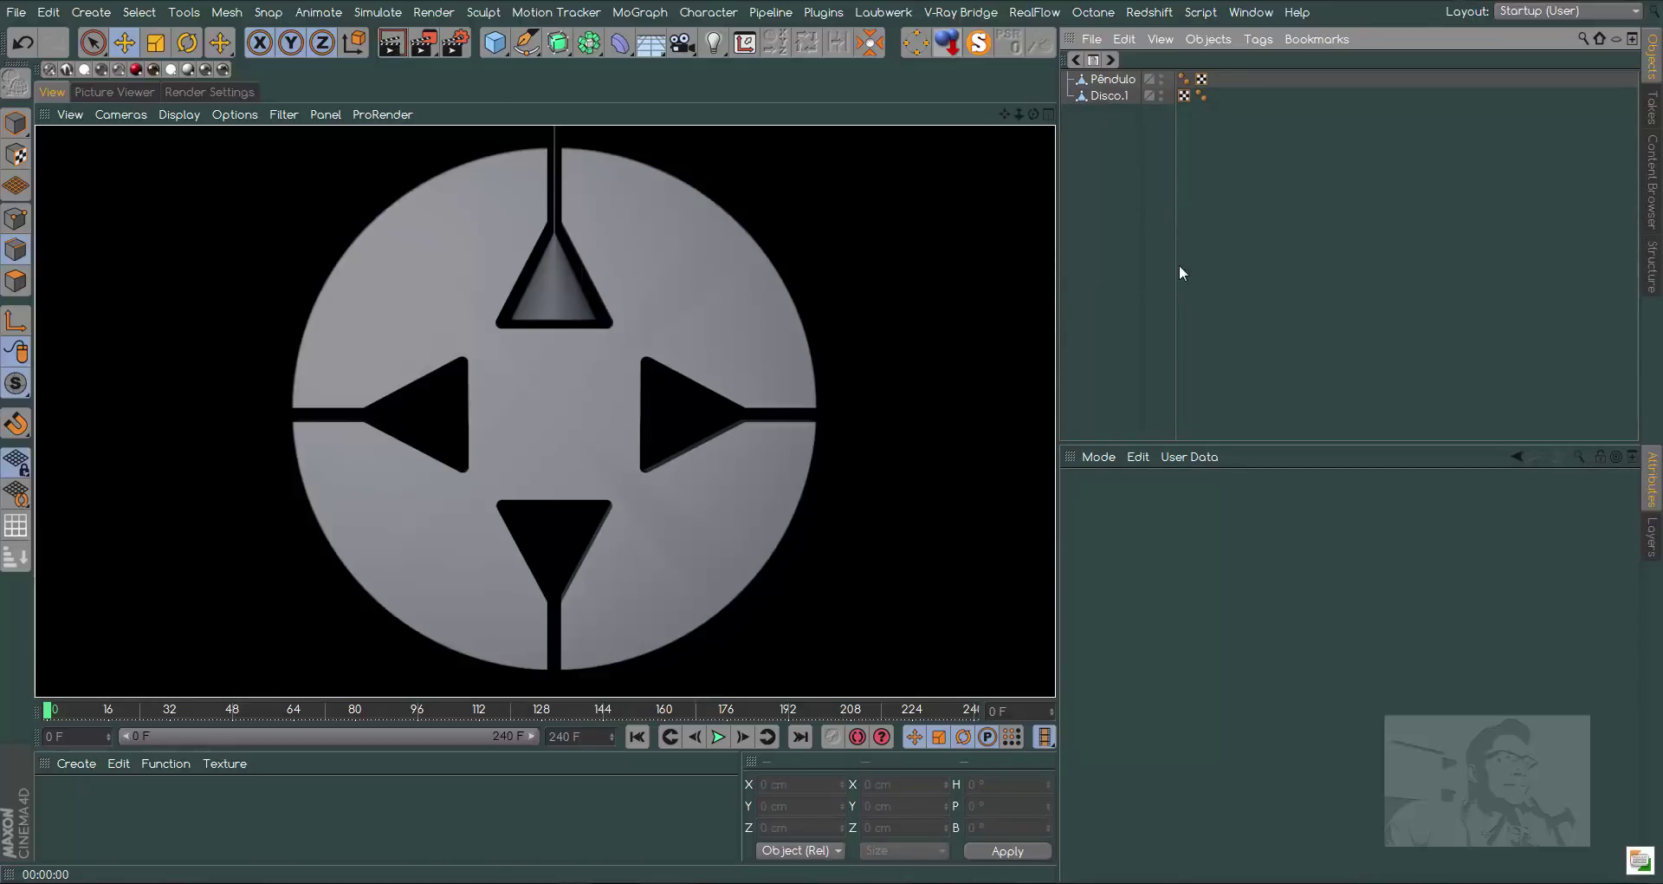
left_click(1145, 238)
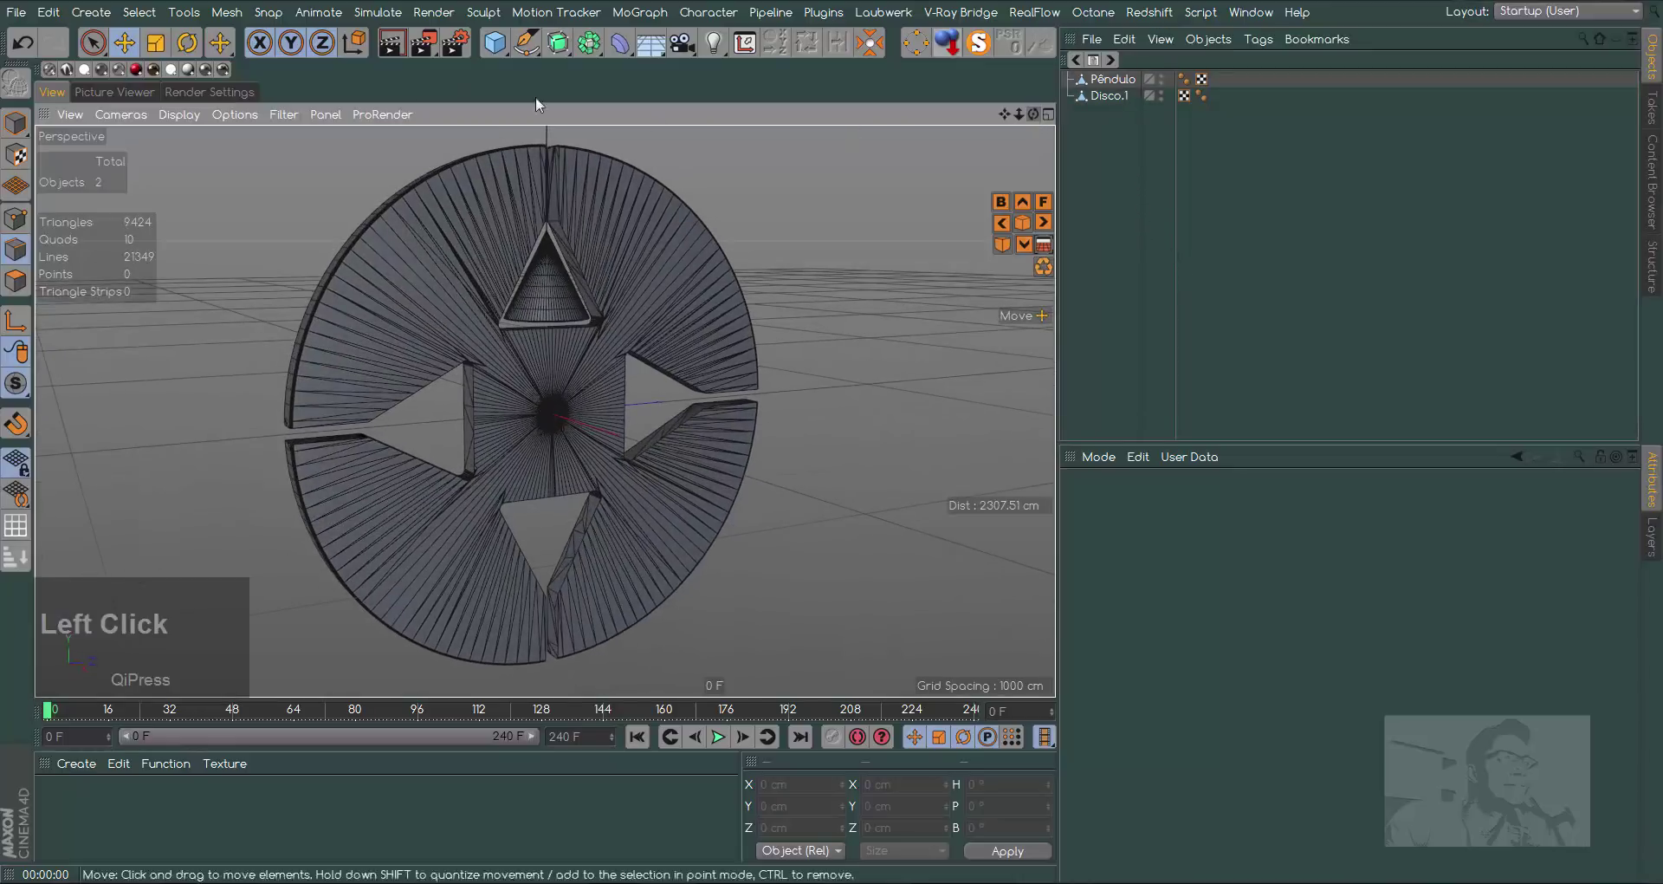
left_click(244, 119)
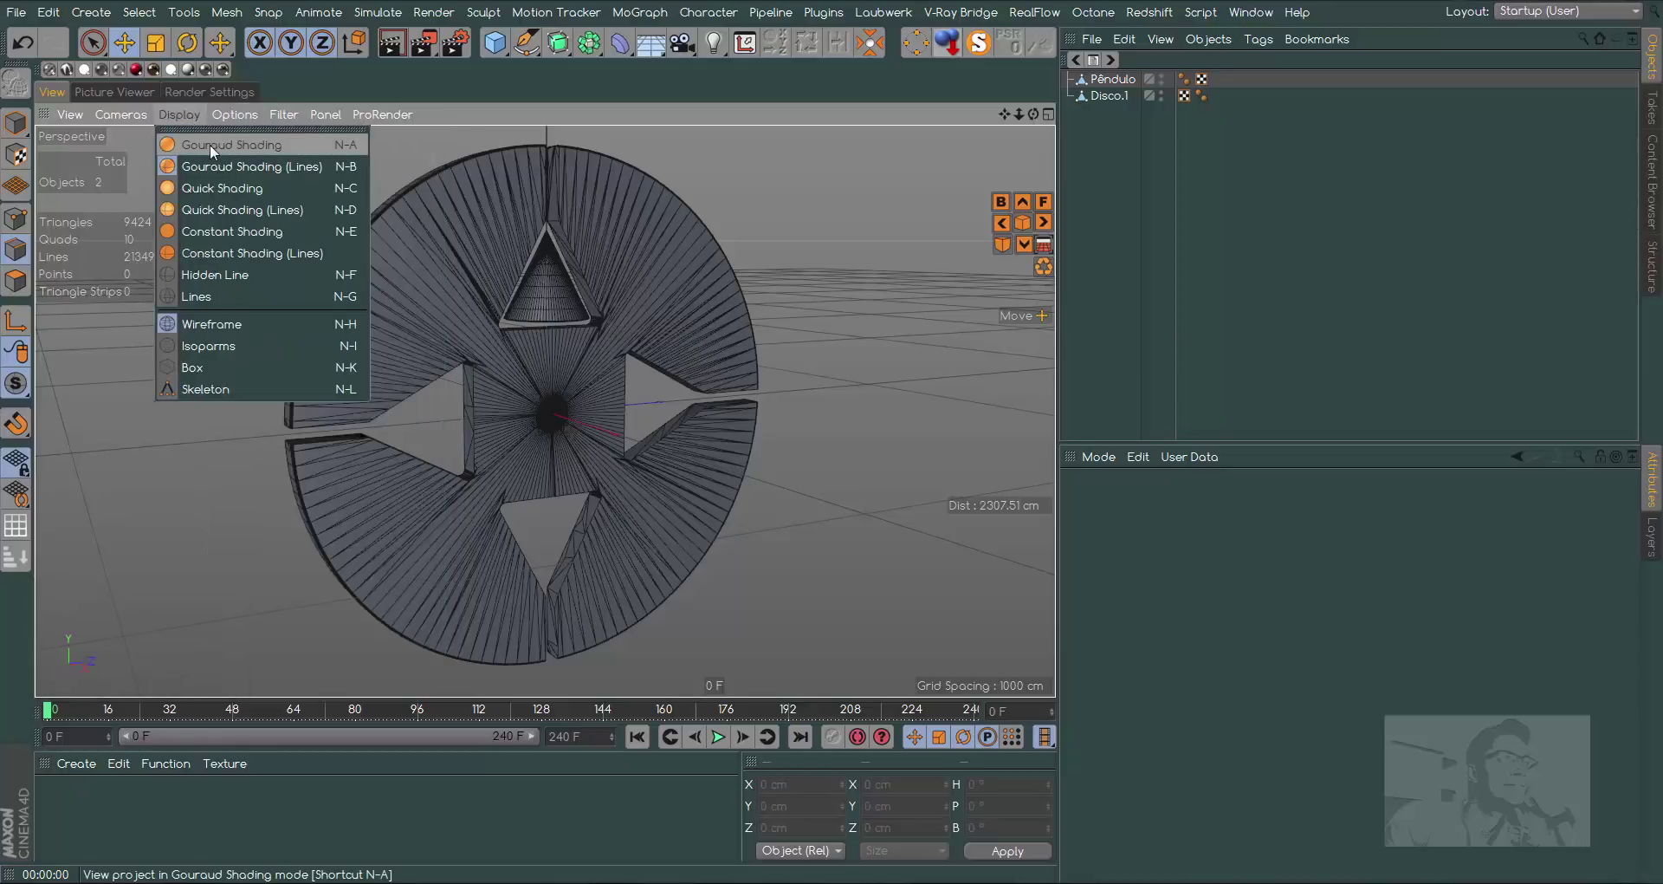
left_click(214, 149)
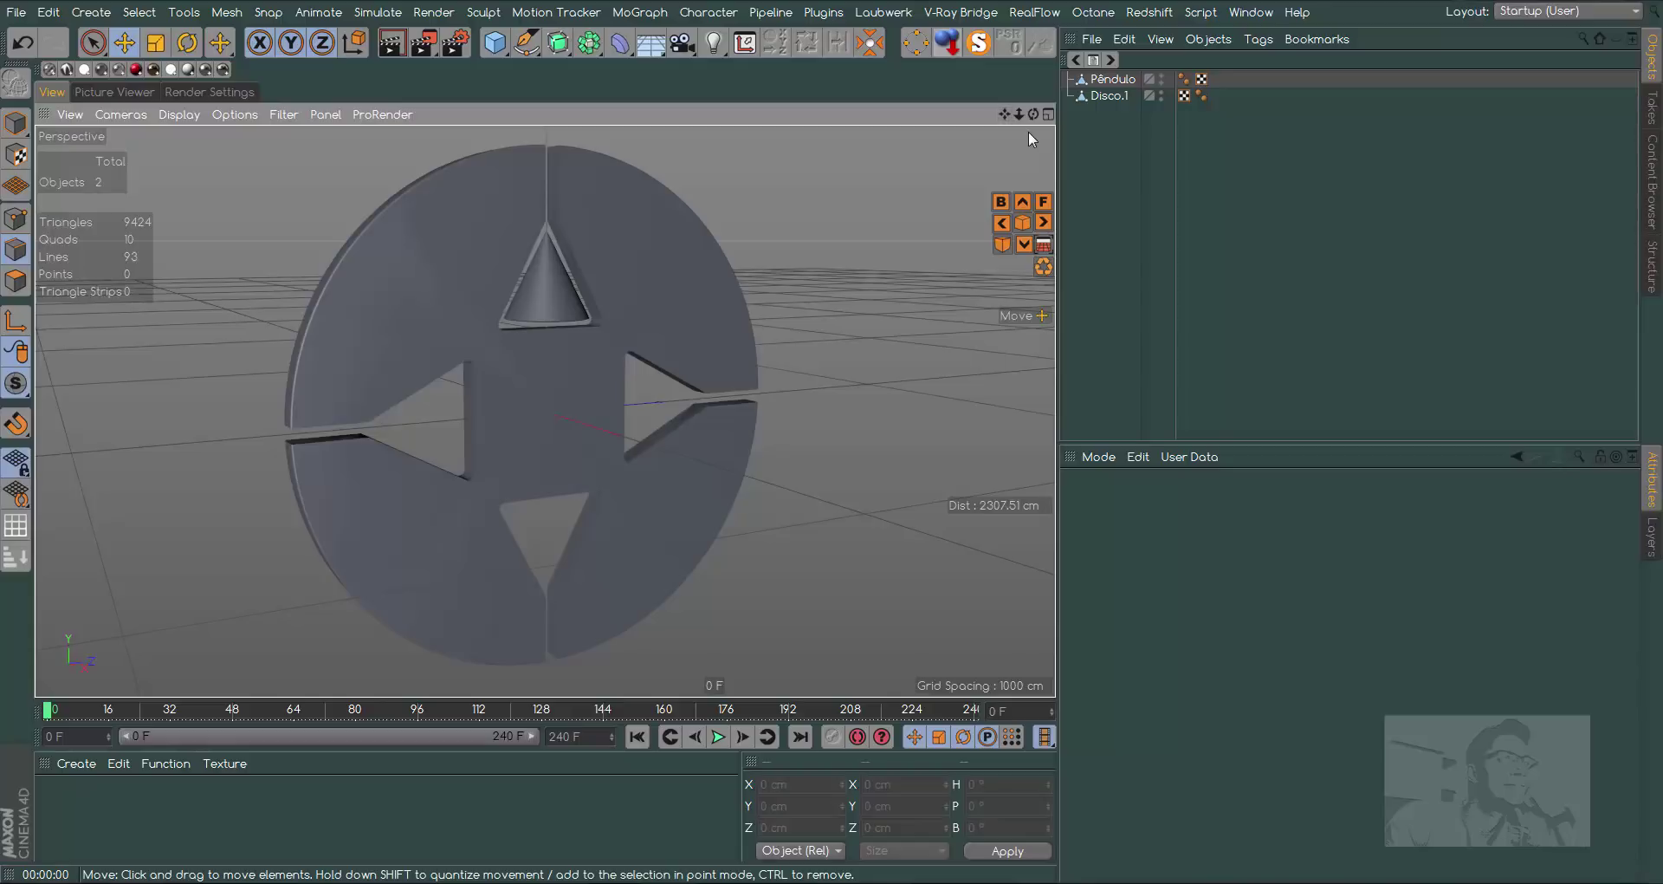
Add a Plane floor strip beneath the disc, raise its height segments and make it editable
left_click(504, 51)
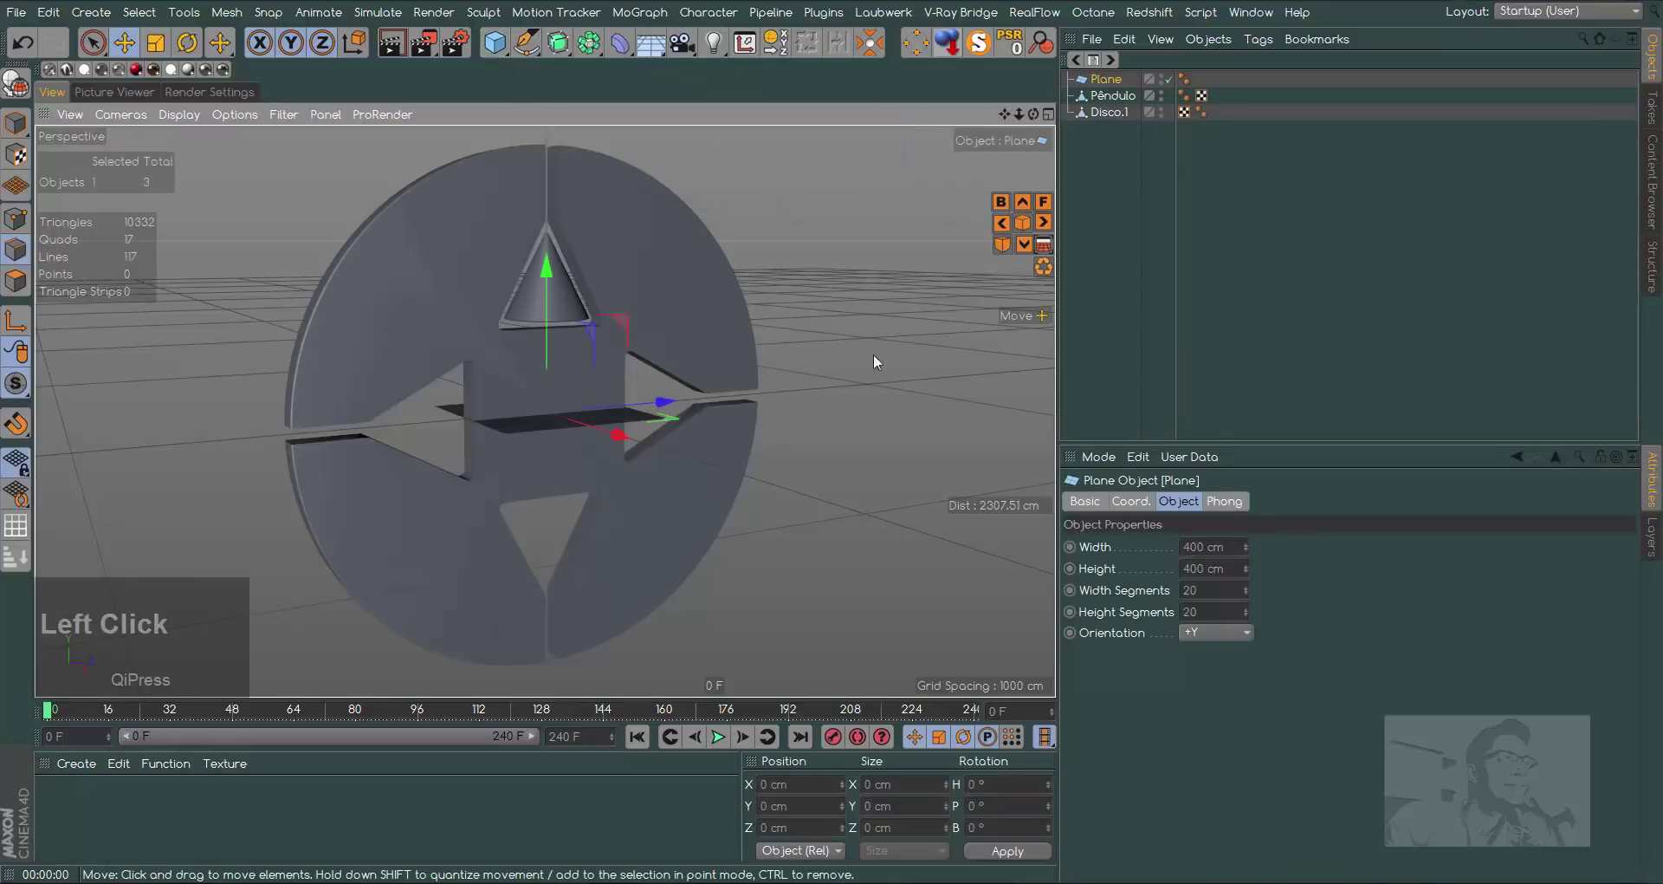
left_click(27, 121)
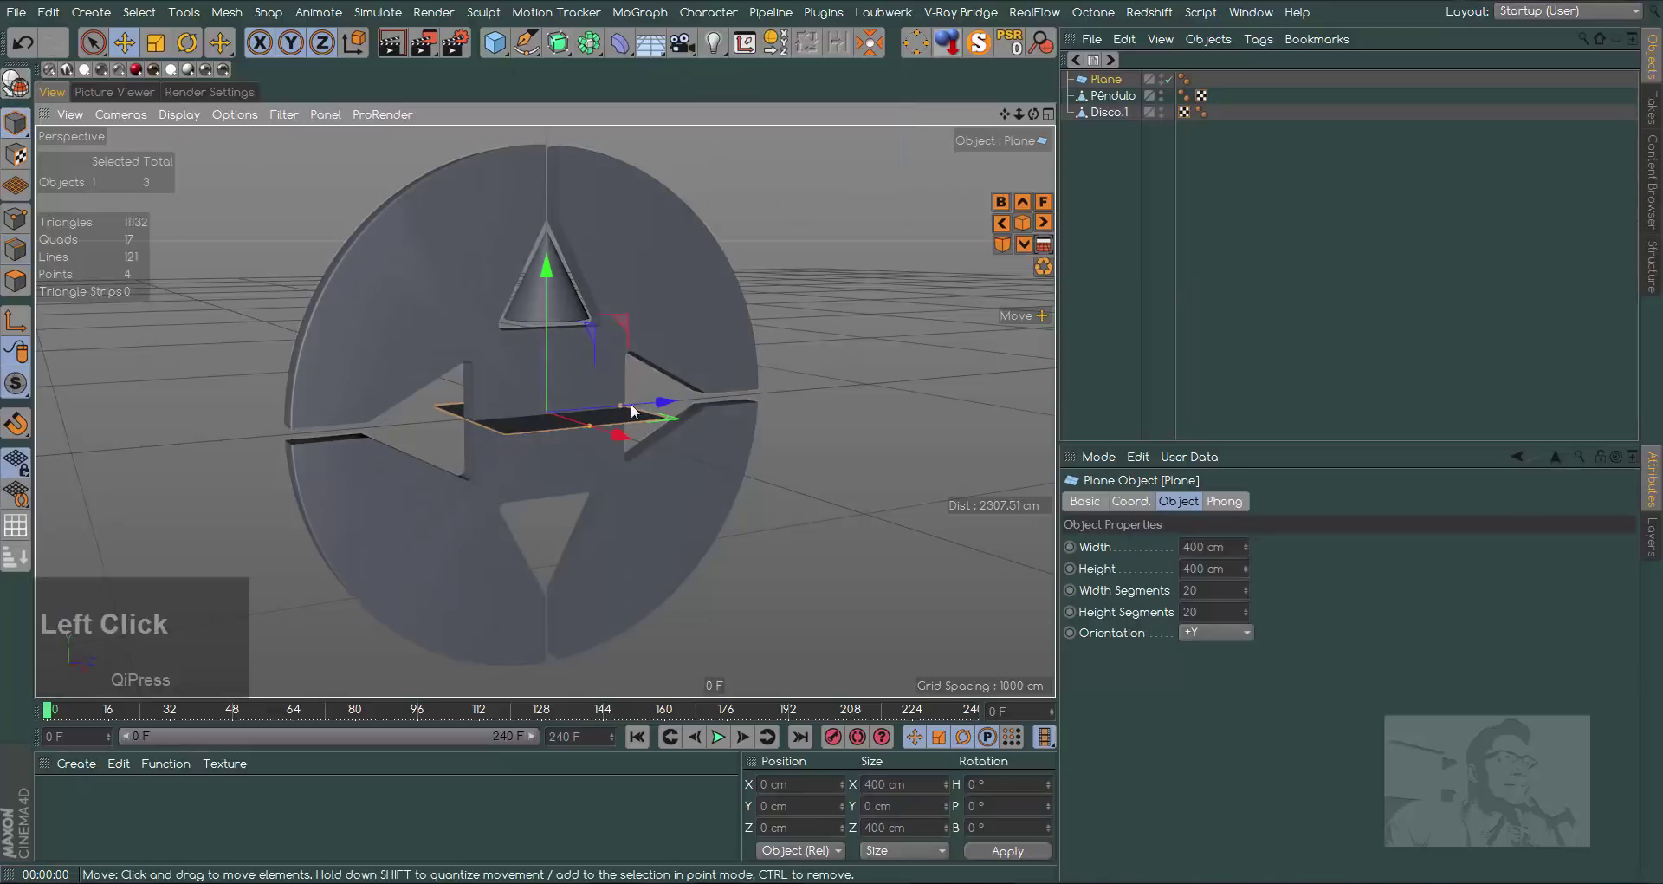
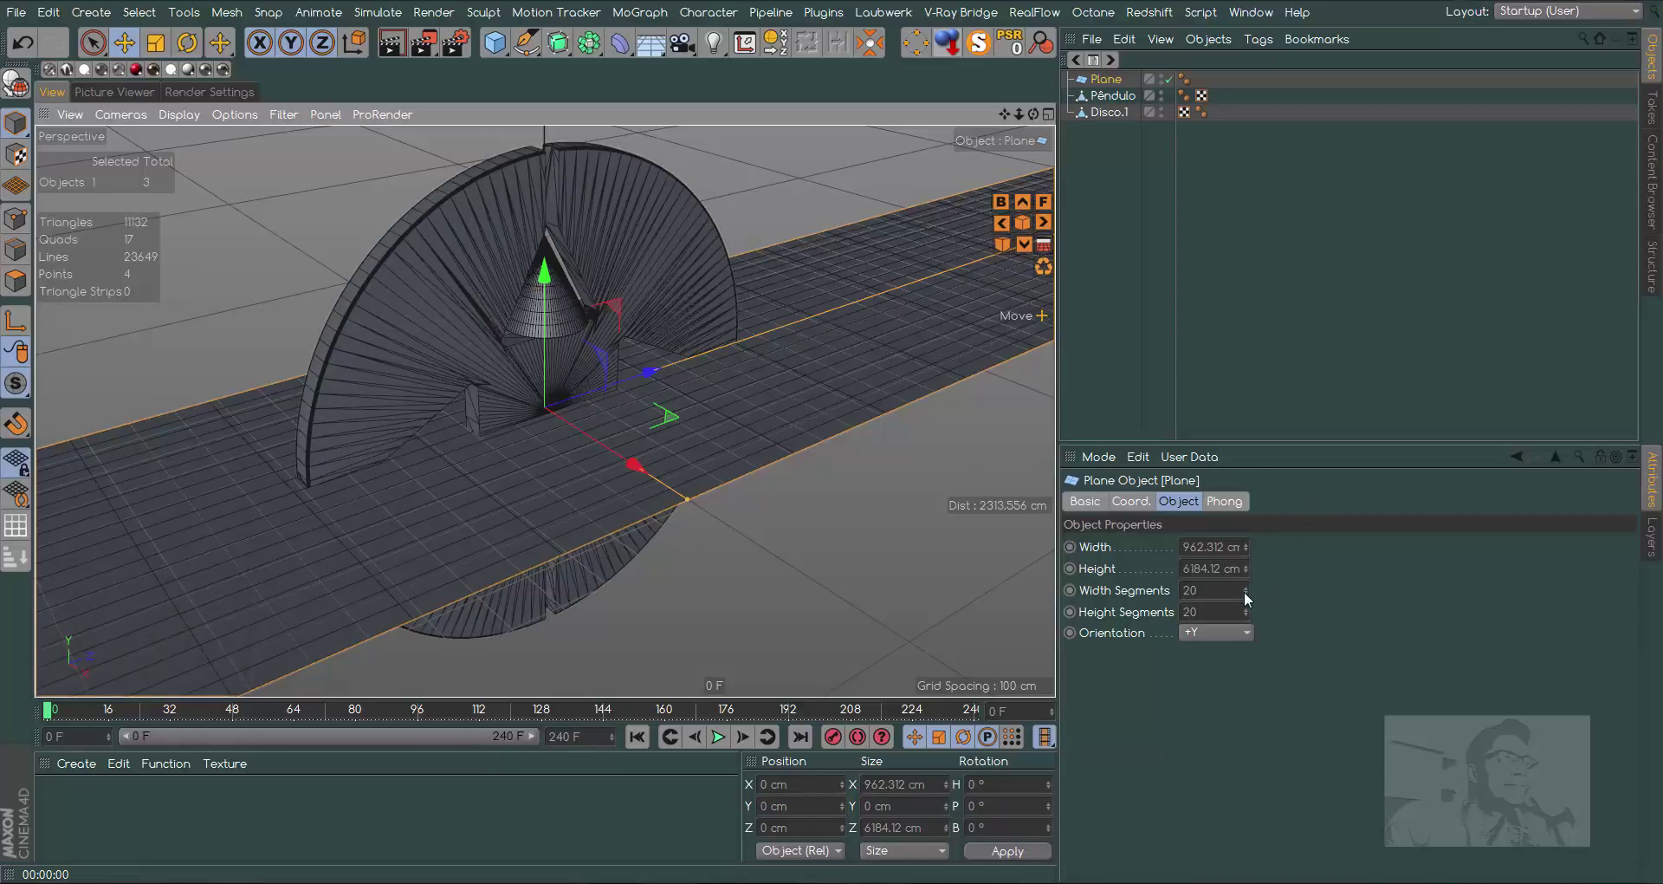
left_click(1249, 596)
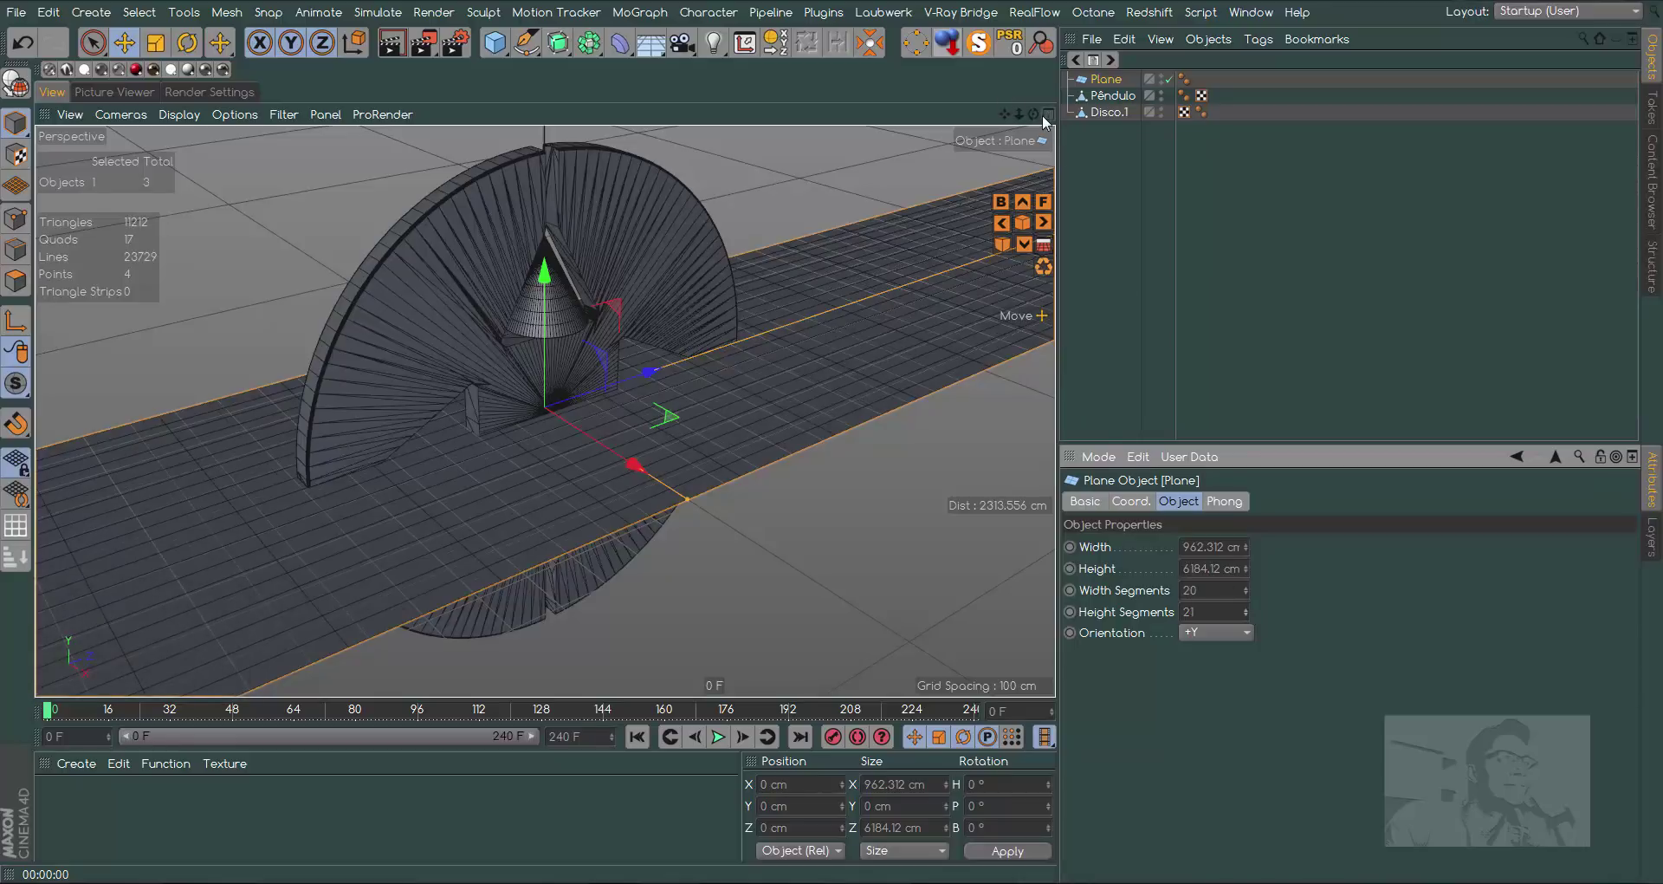
left_click(1038, 122)
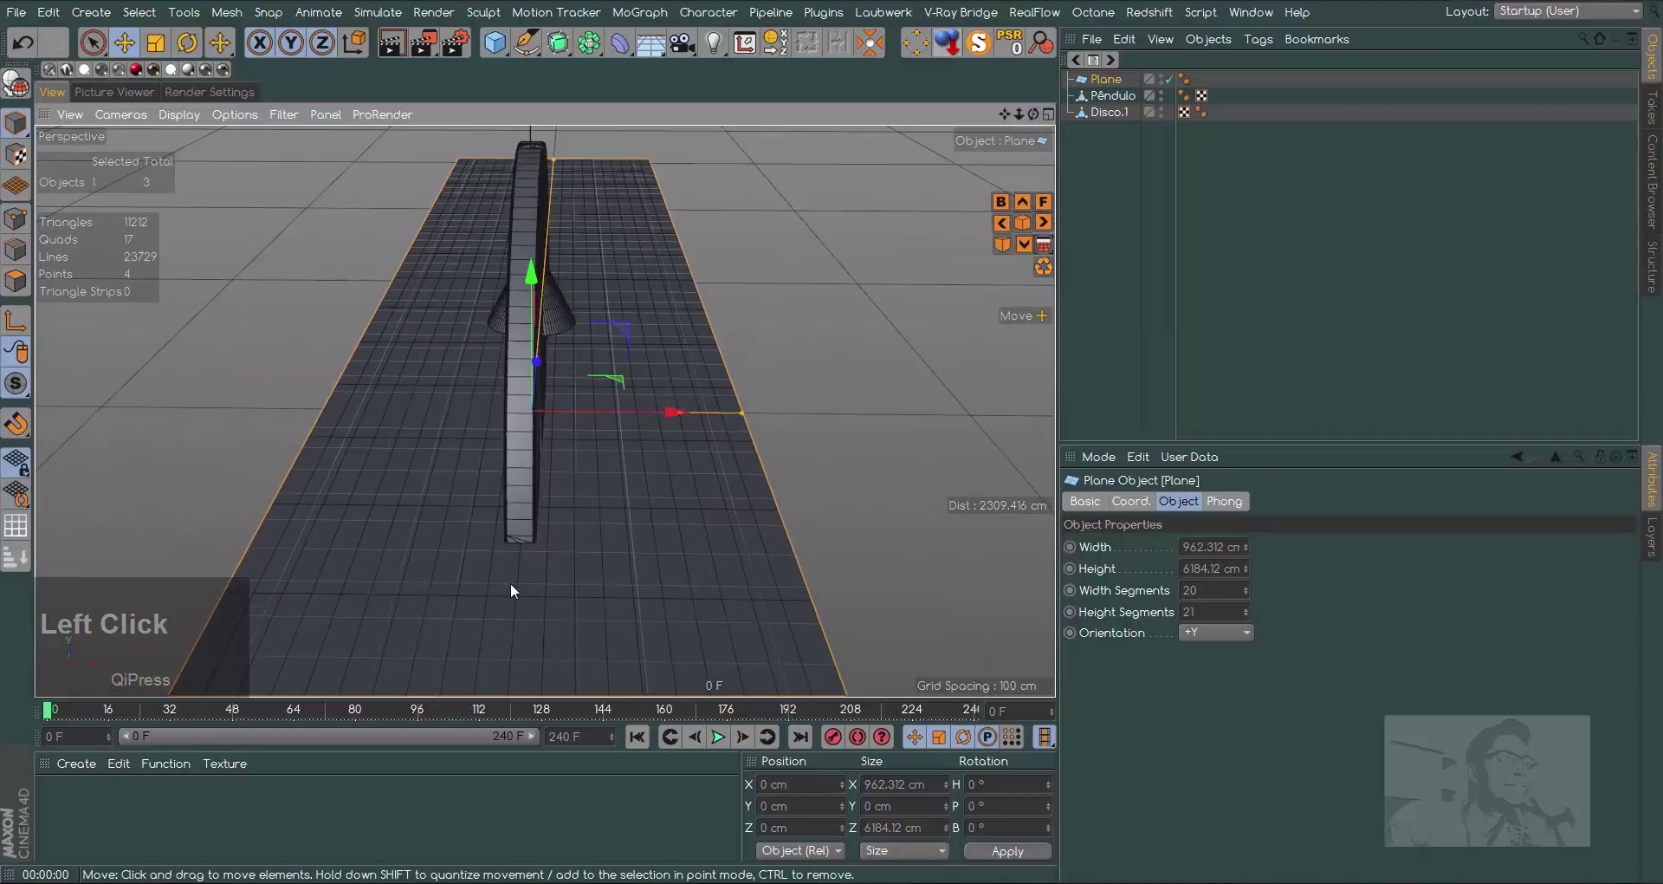
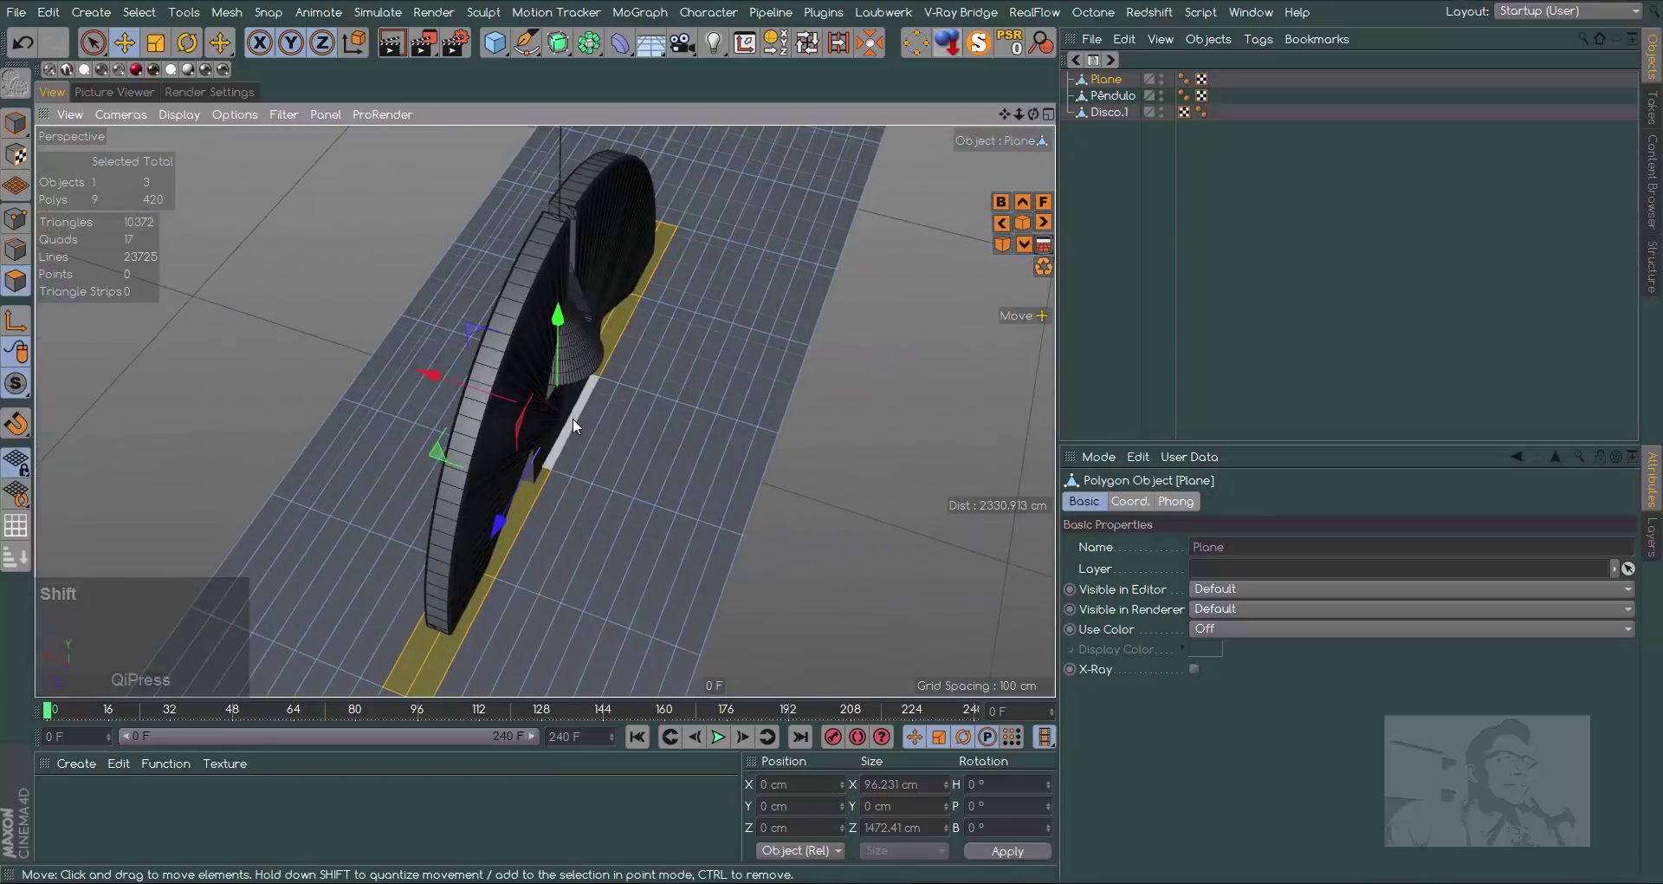
Select the plane's faces under the disc and delete them to open a gap
left_click(578, 423)
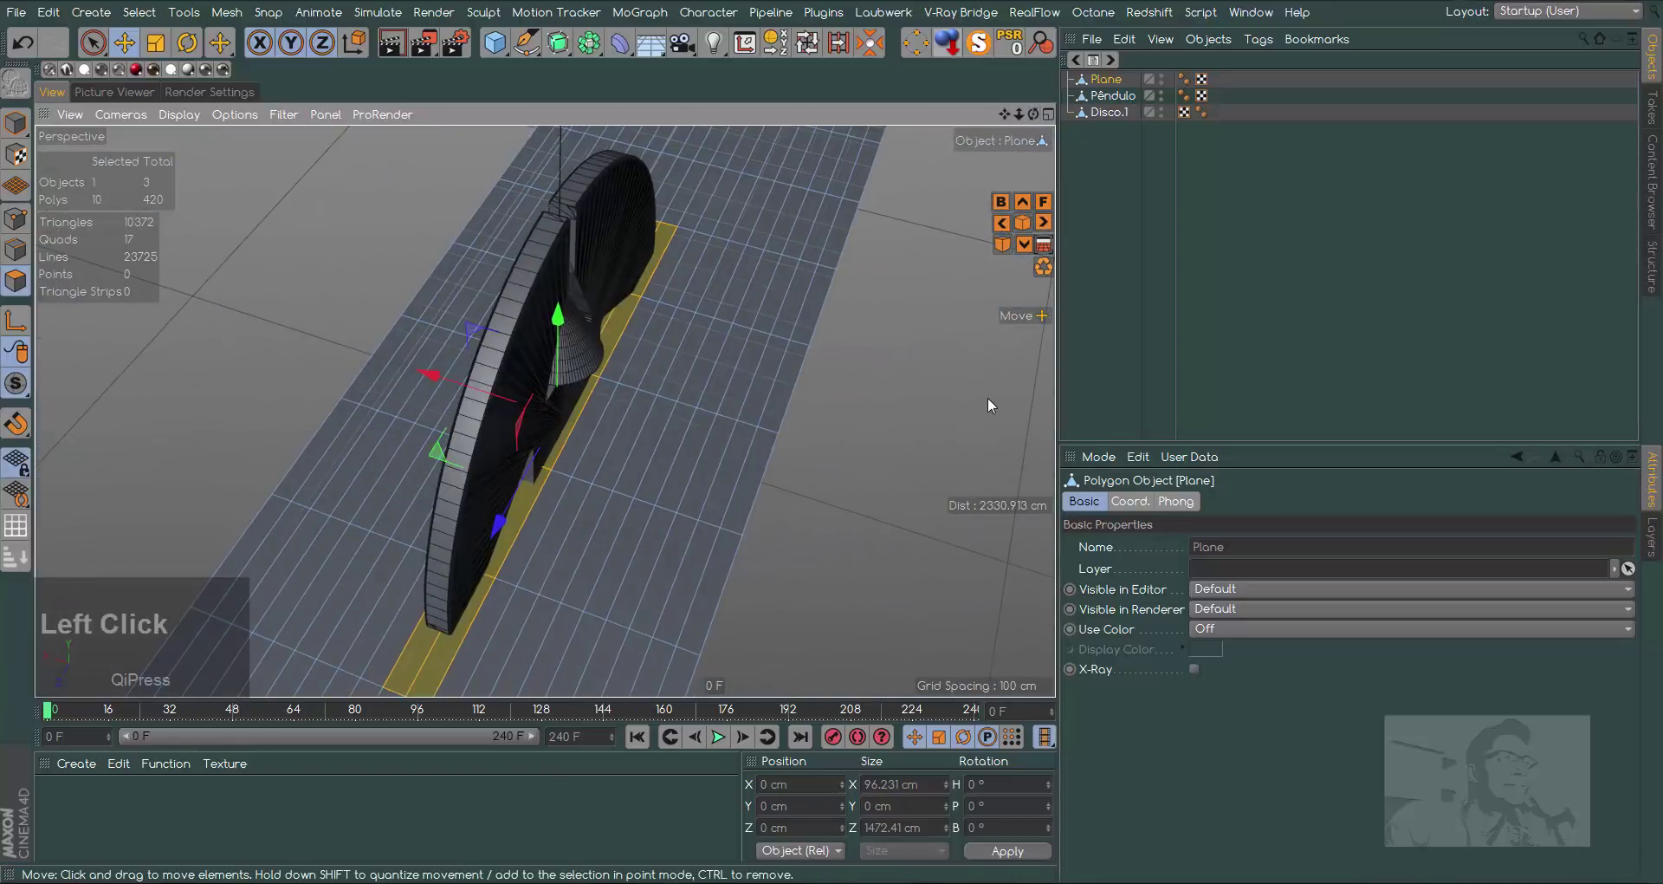
key("Delete")
left_click(1037, 122)
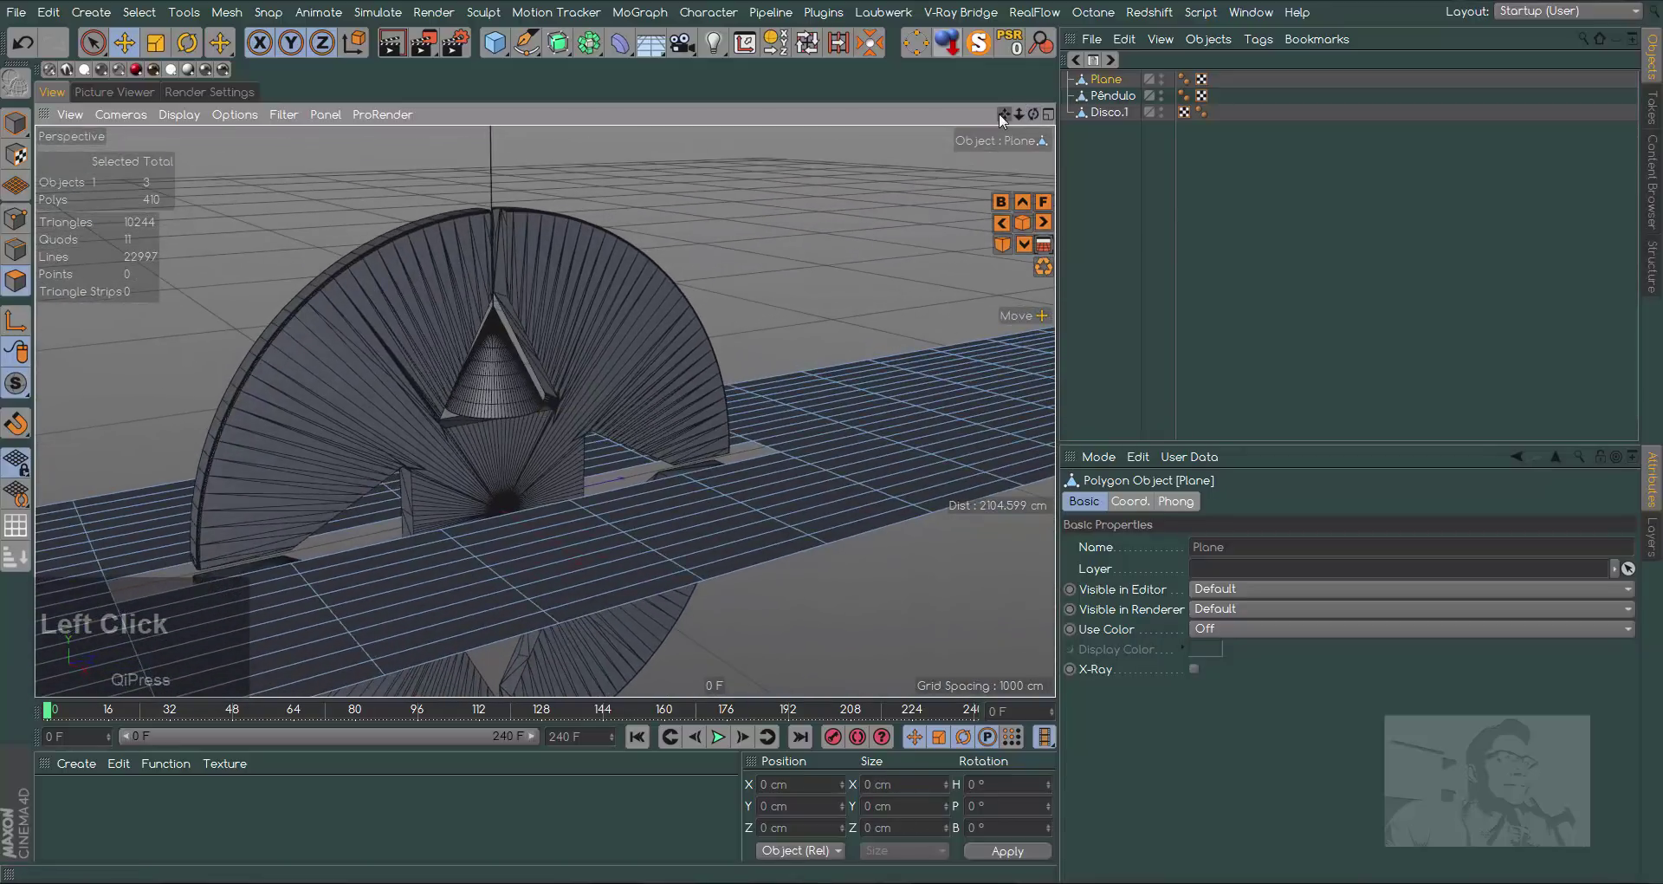
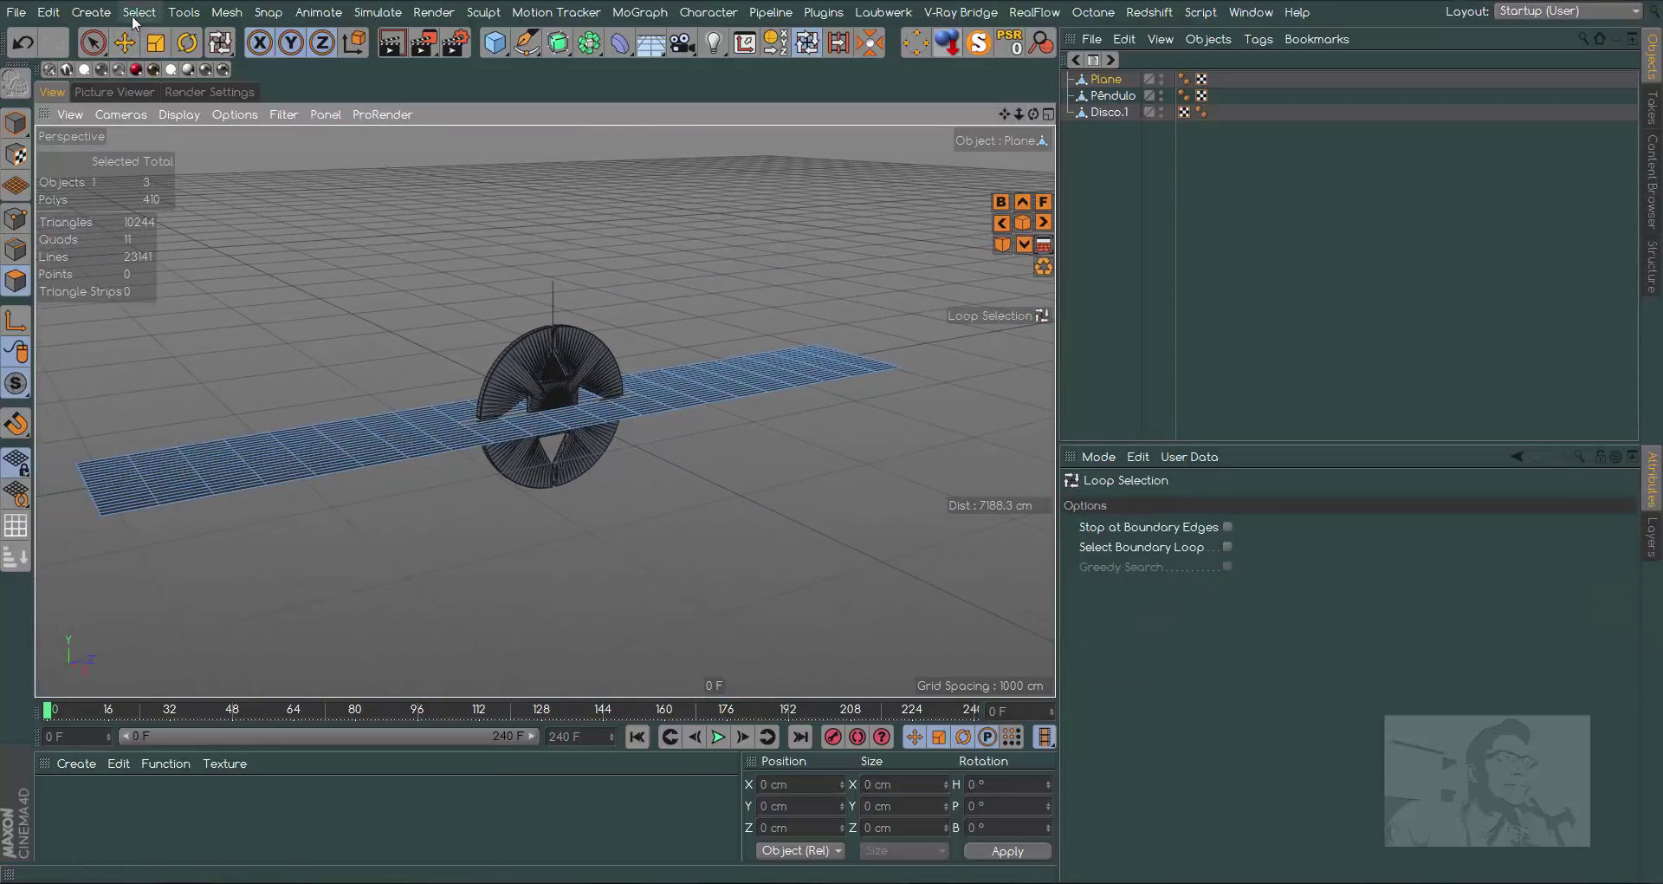
Loop-select the plane's outer border edges and extrude them down into a thick slab
left_click(135, 20)
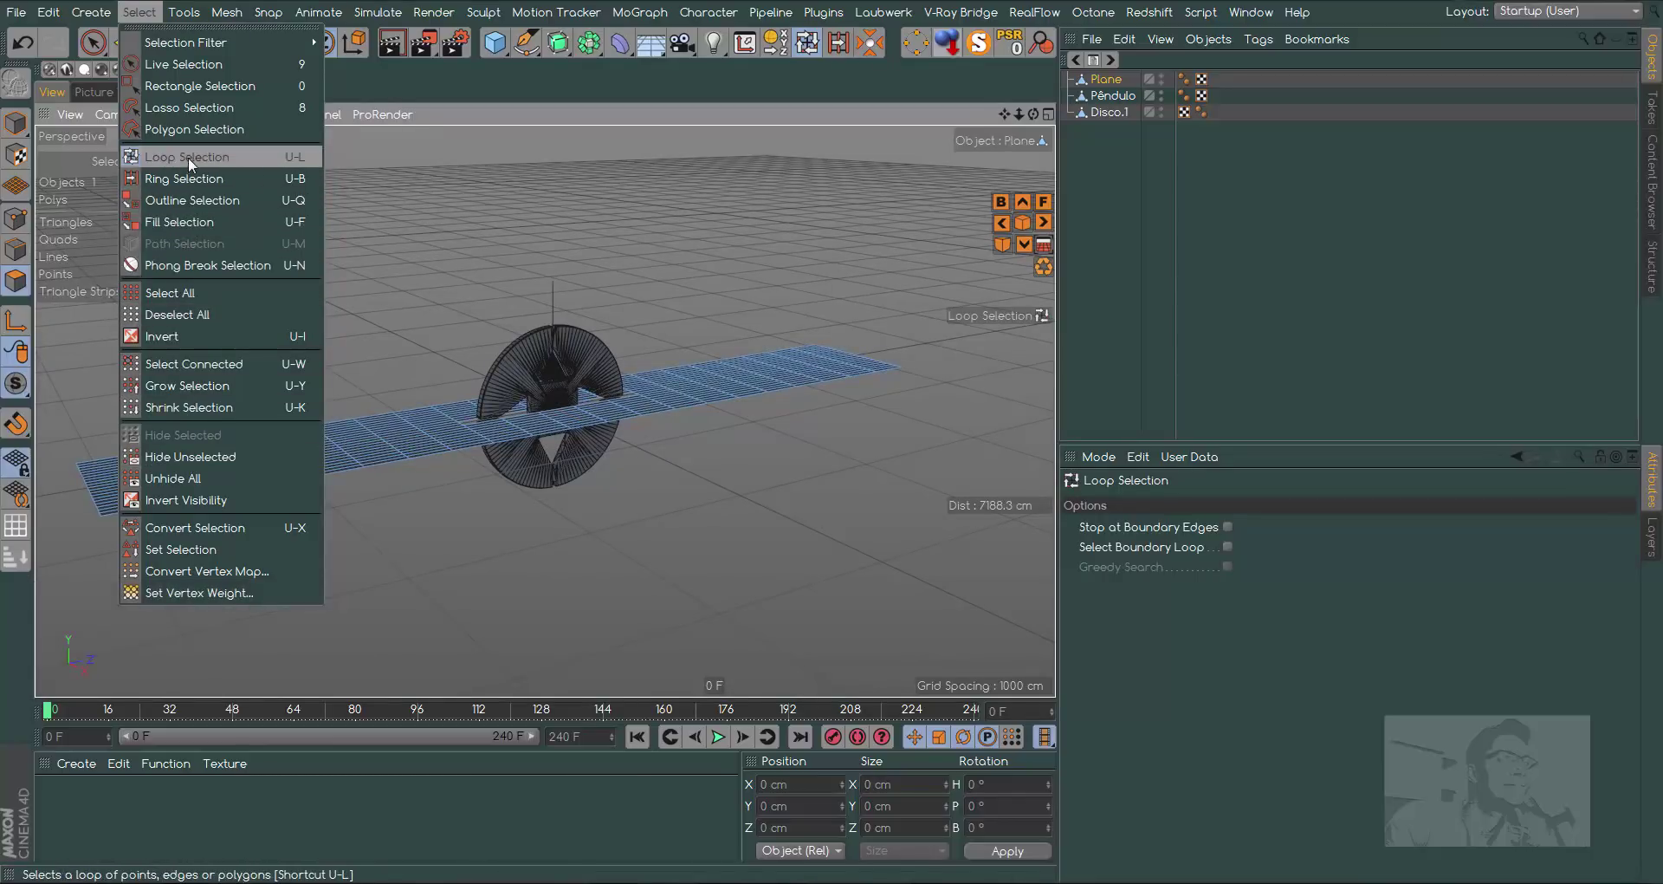
left_click(515, 573)
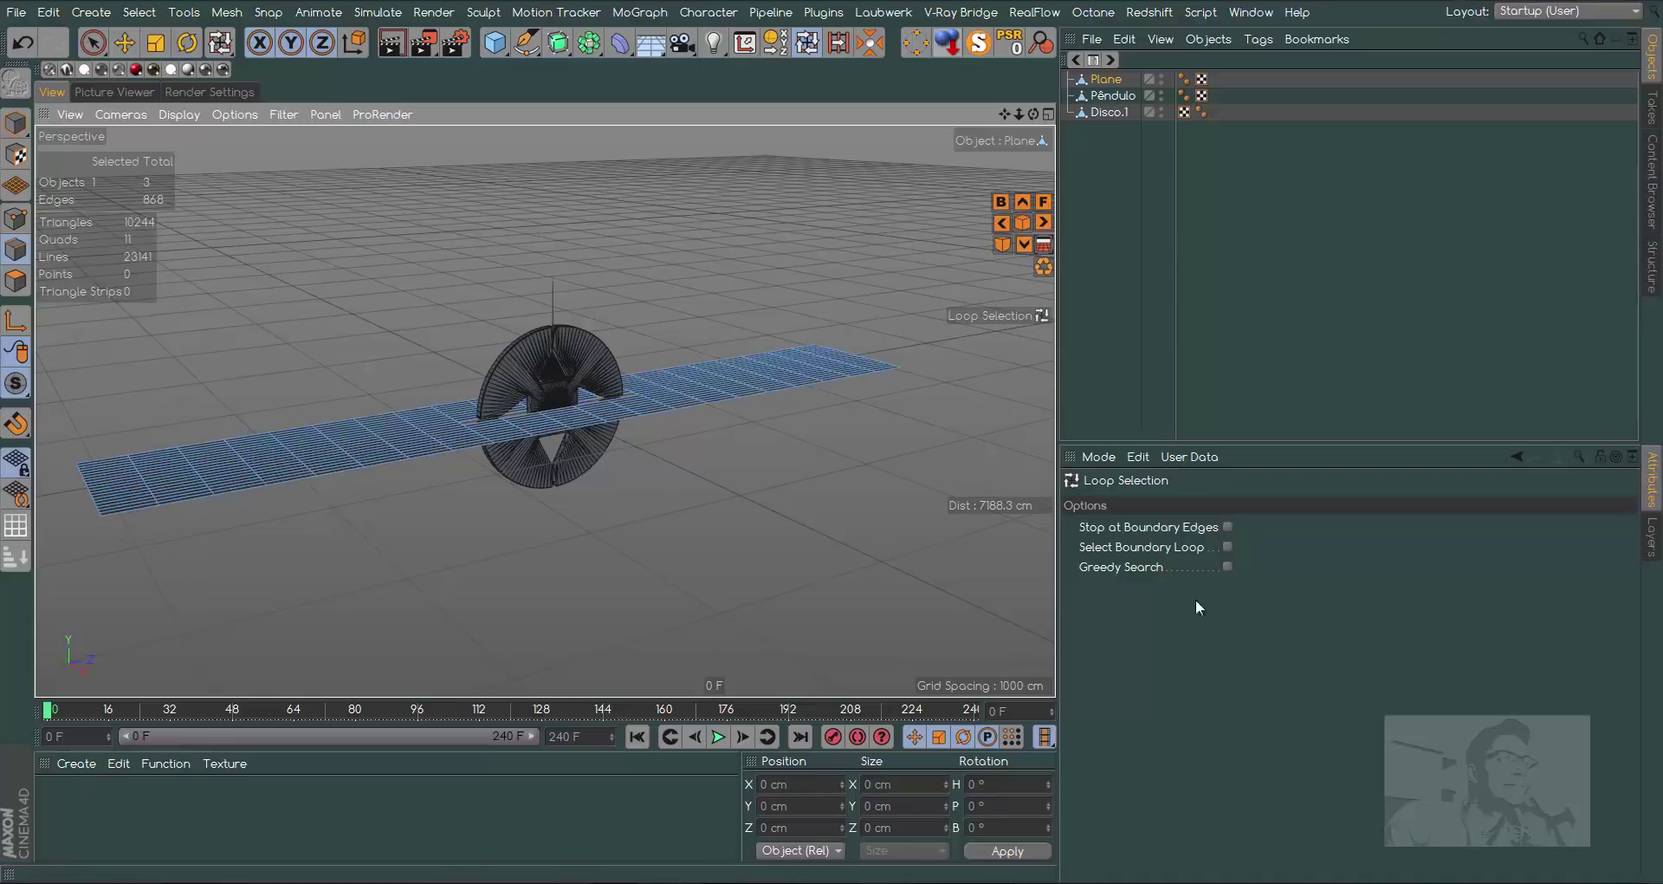
left_click(1230, 551)
left_click(105, 520)
left_click(126, 52)
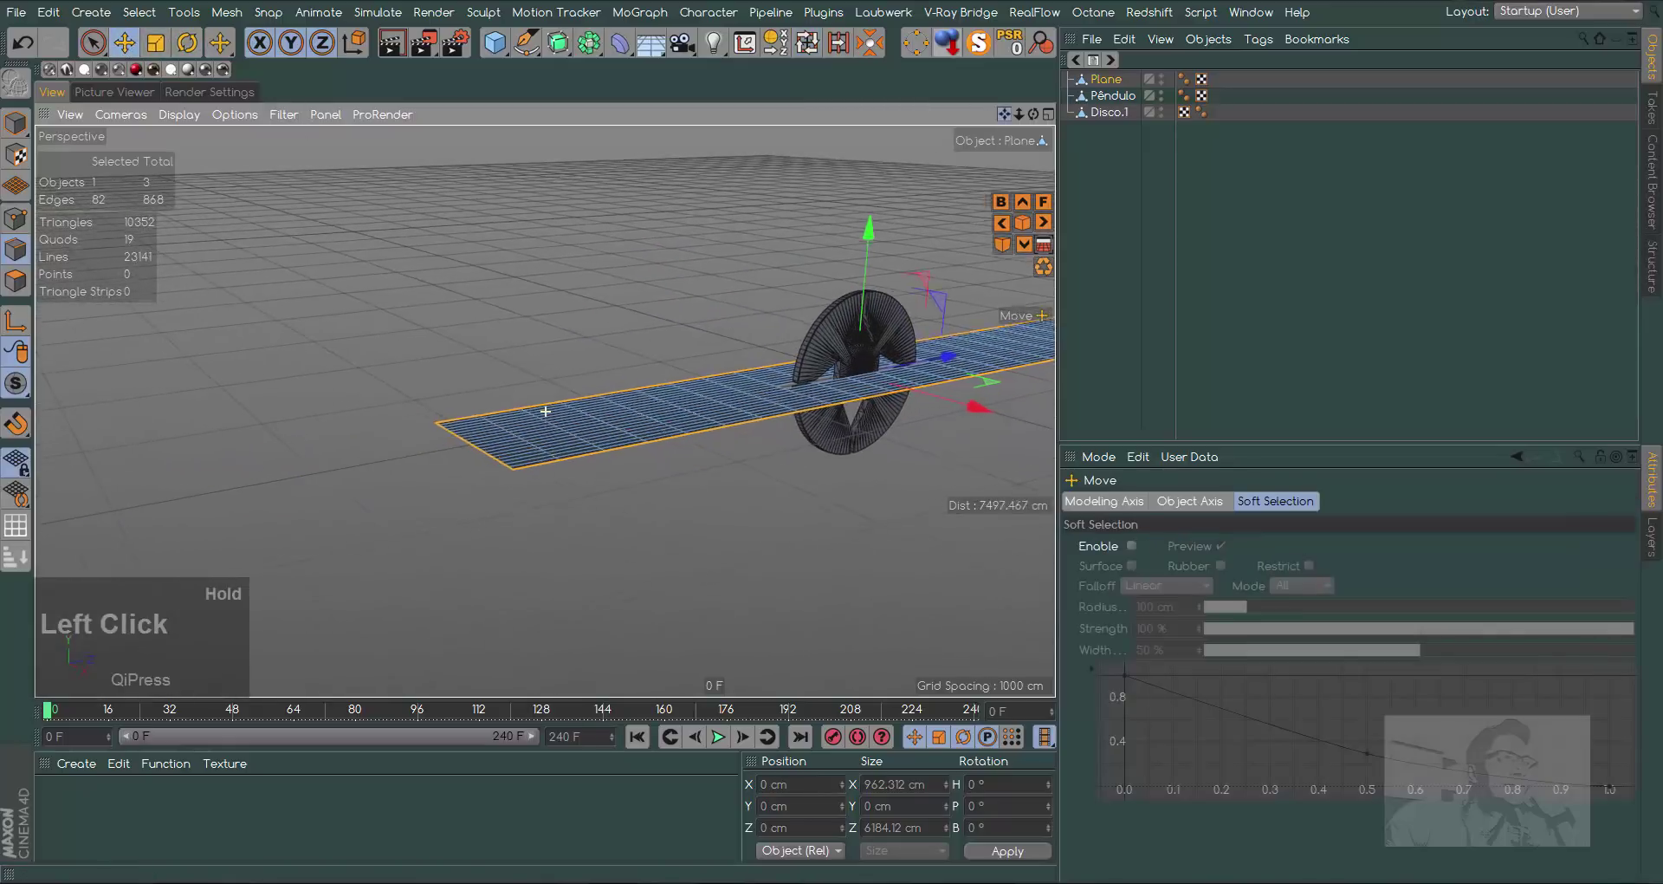
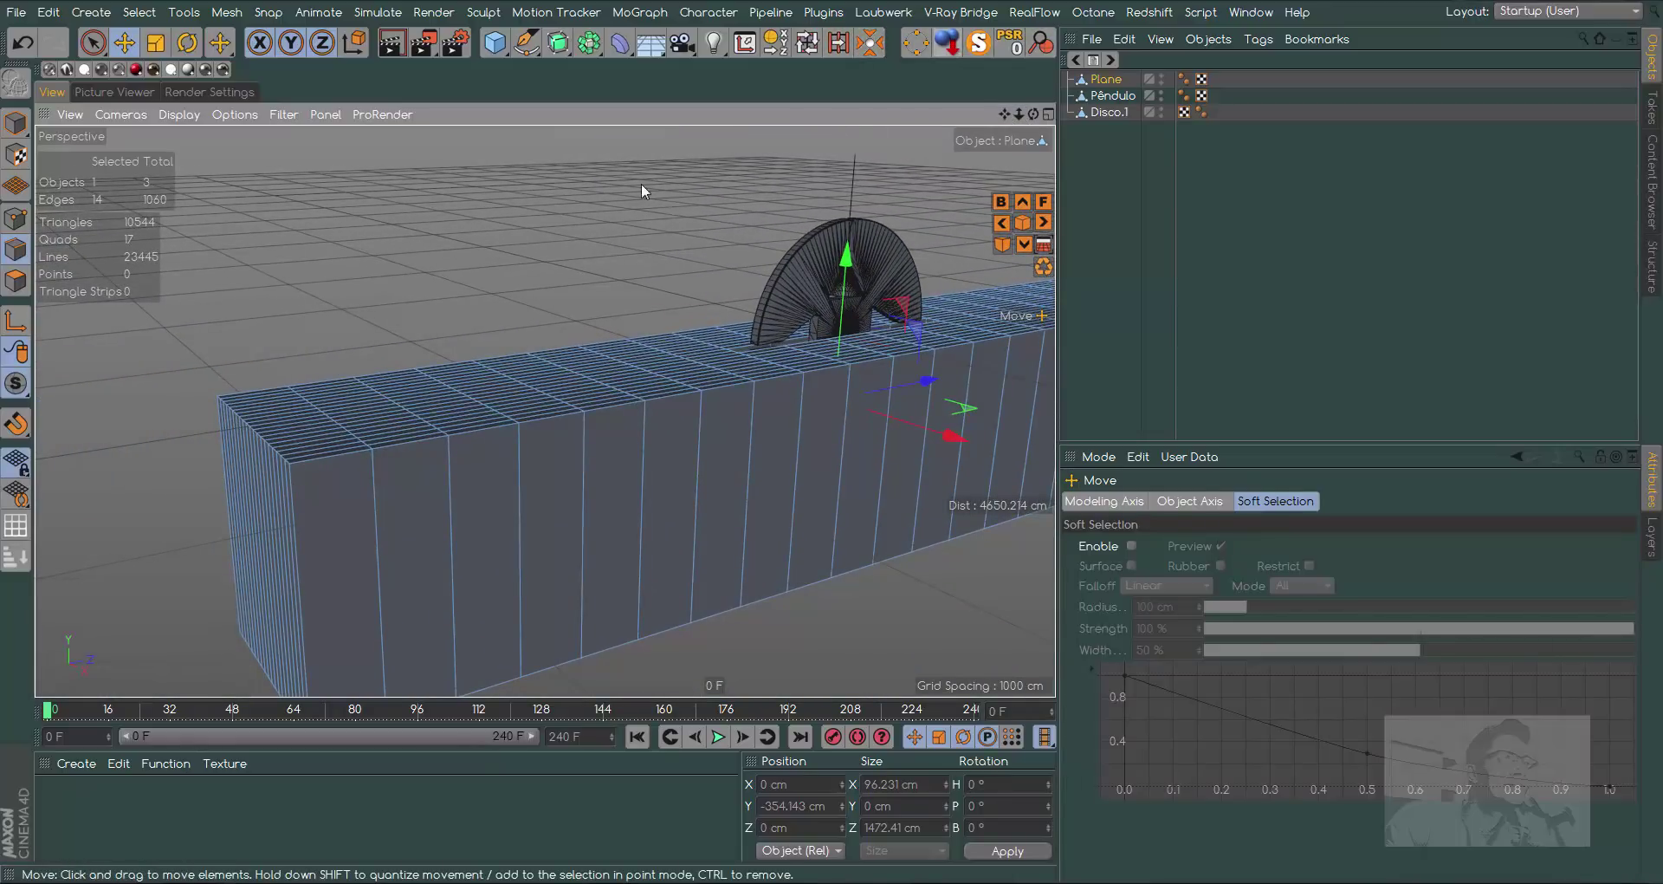
Loop-select the slab's top rim edges and bevel them
left_click(803, 50)
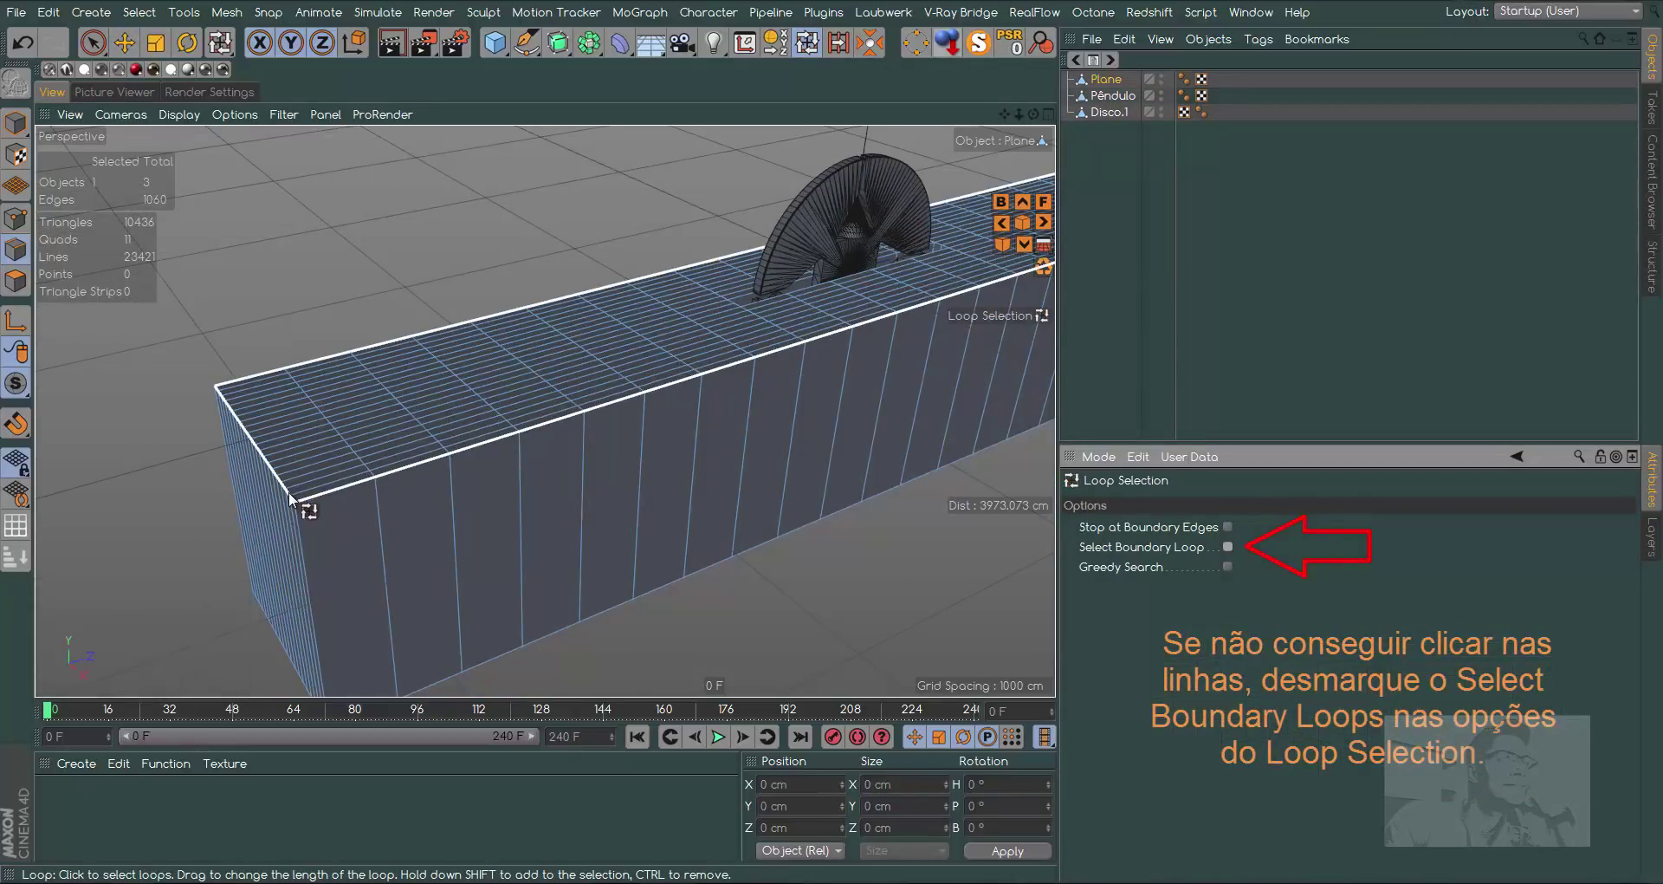
left_click(293, 498)
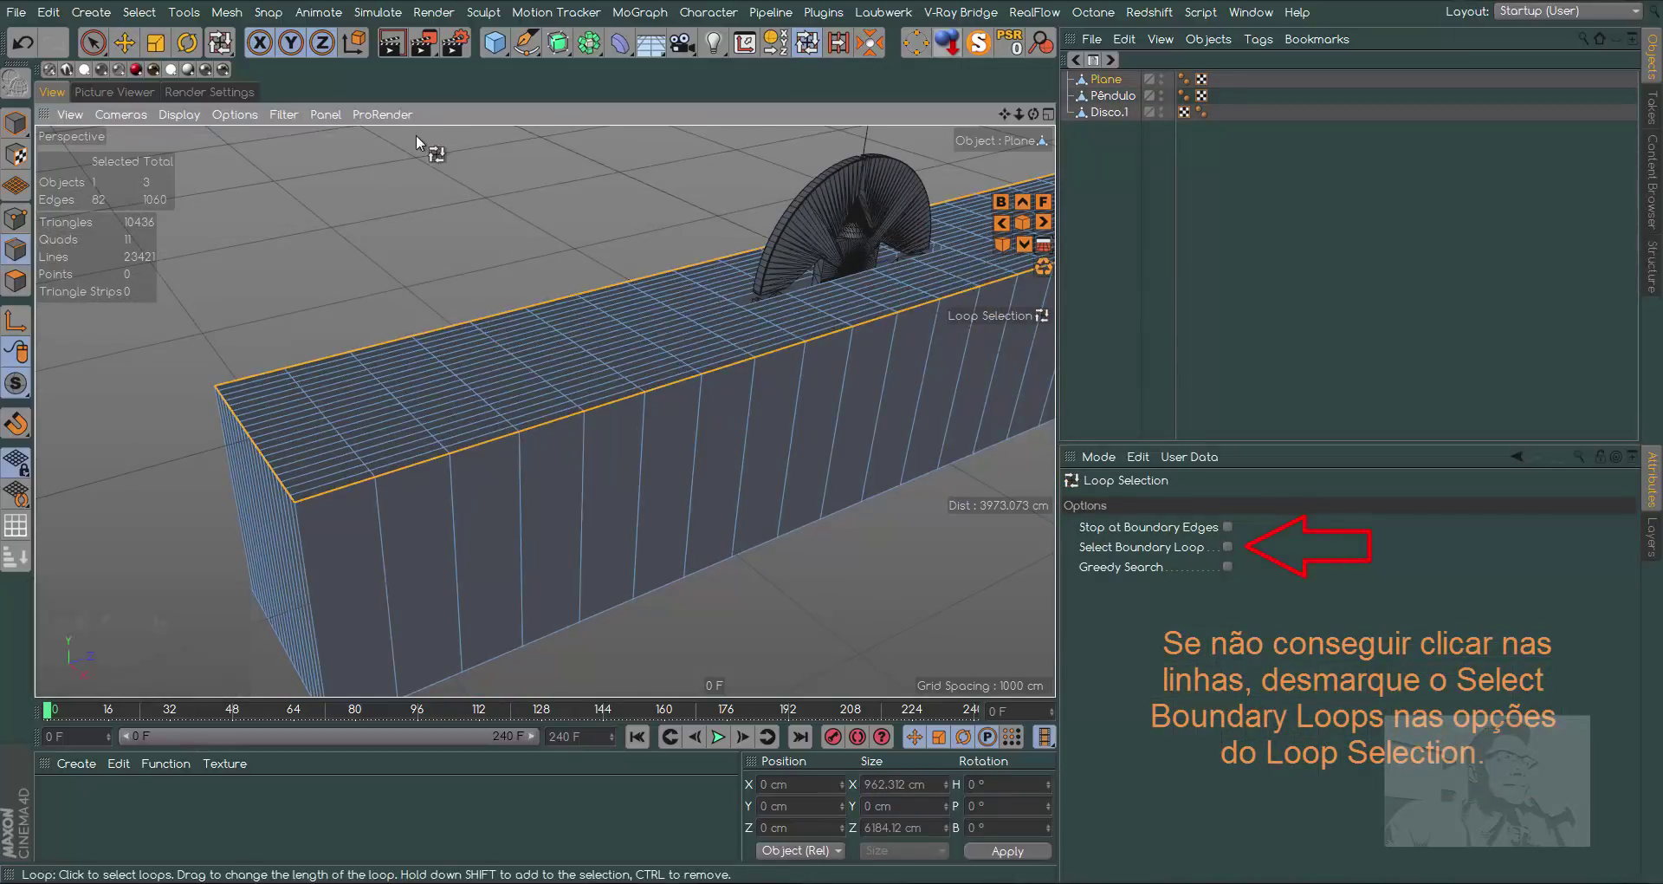
key("m")
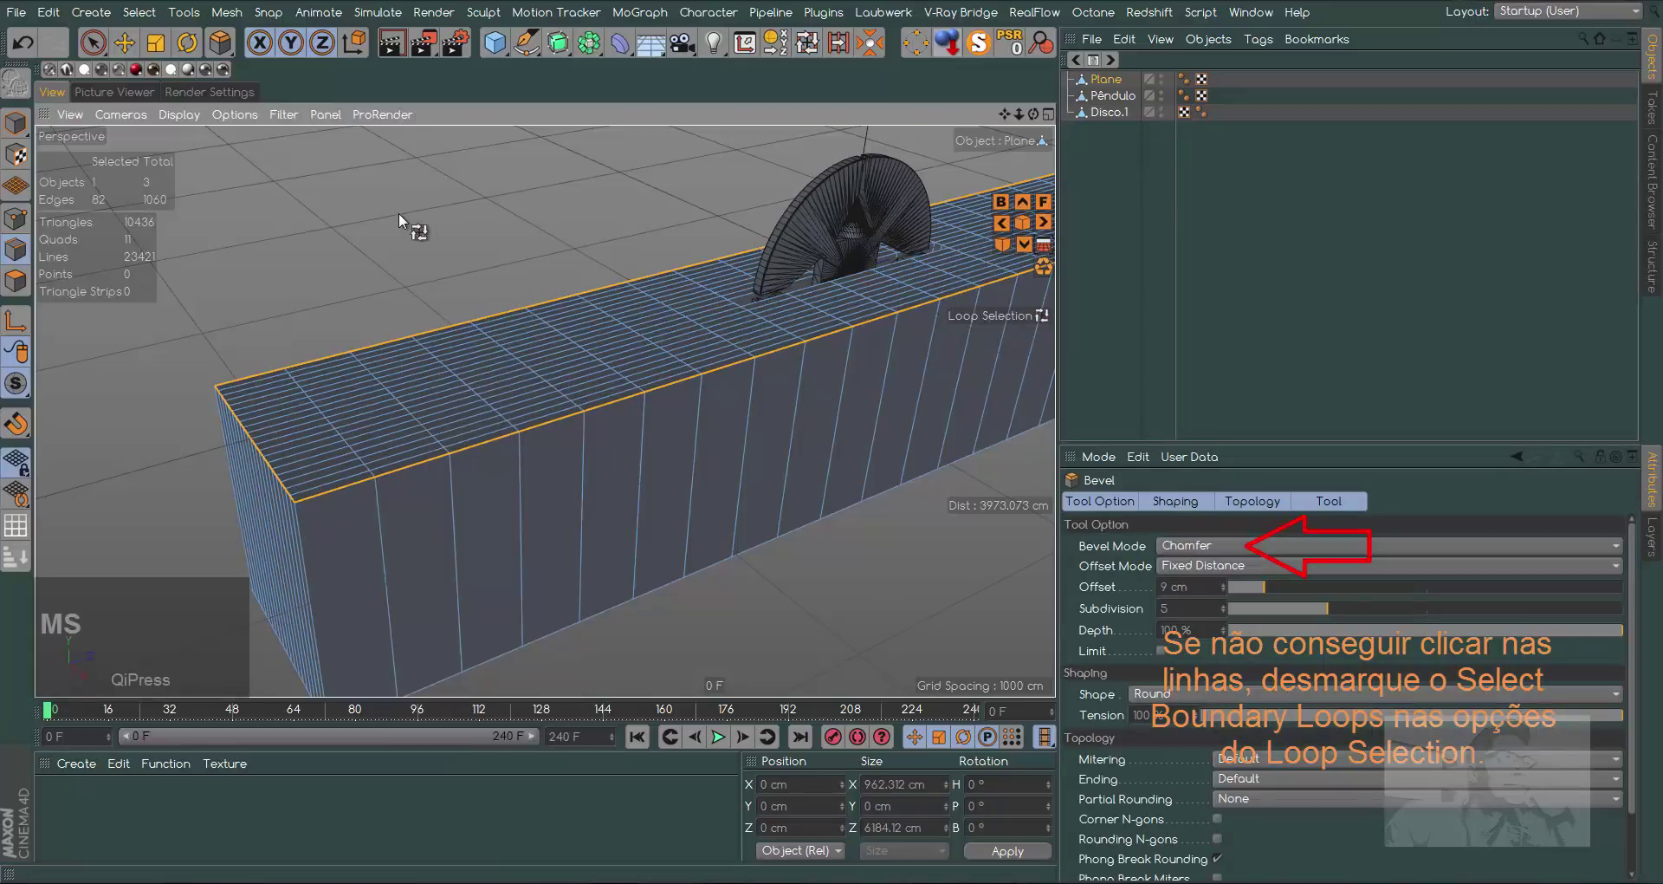
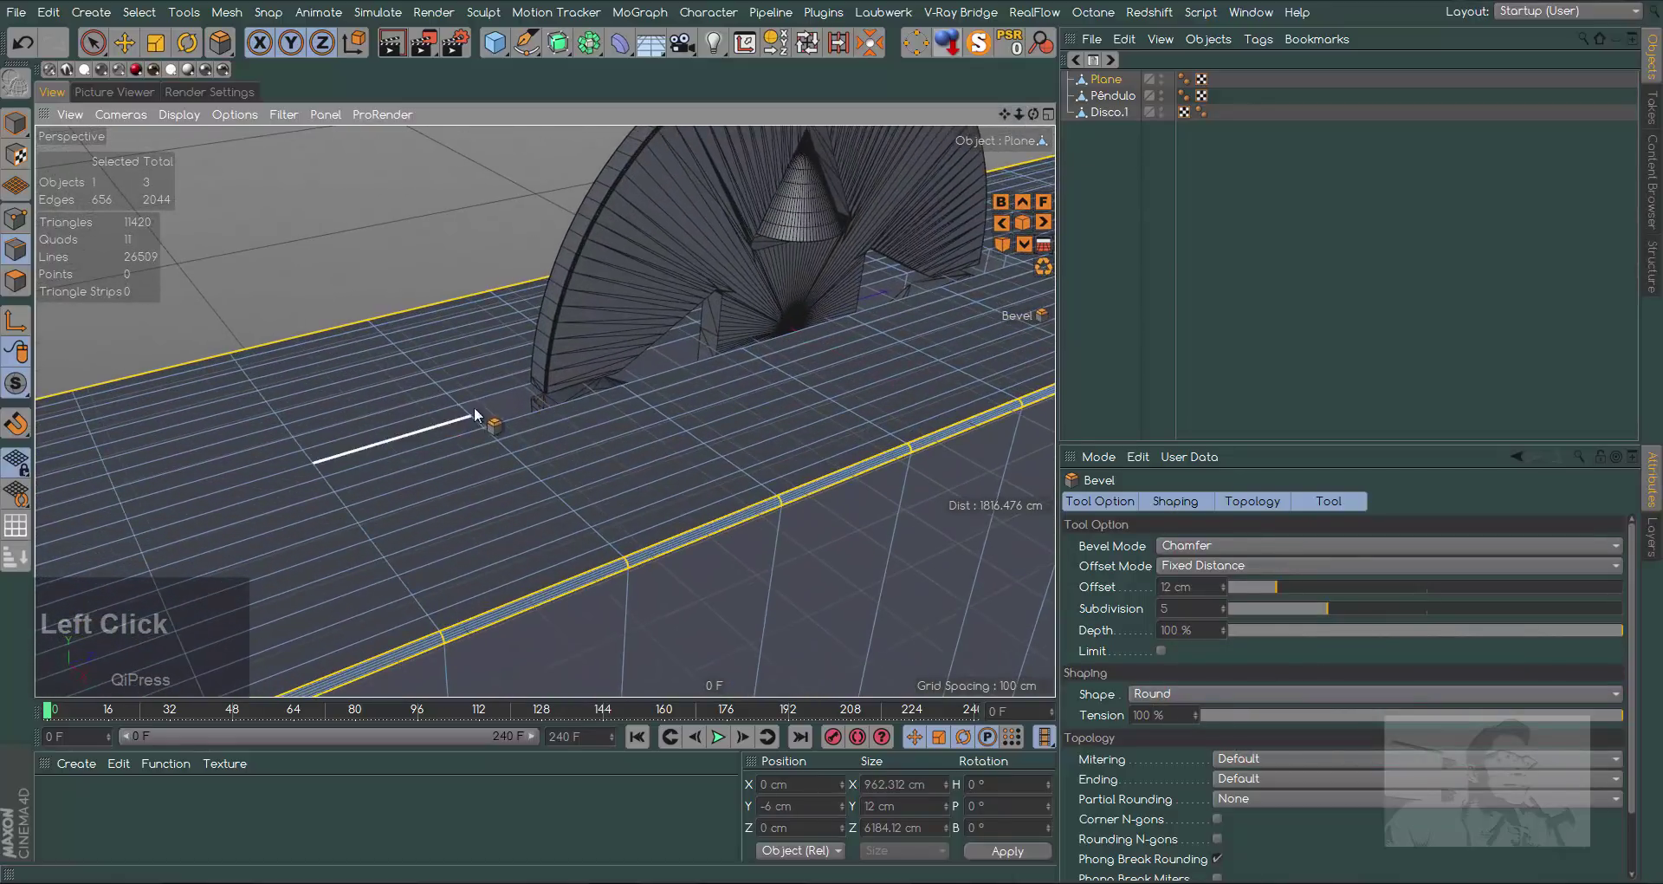
Bevel the edge loop around the disc opening by 8 cm and render to check the result
left_click(814, 56)
left_click(489, 433)
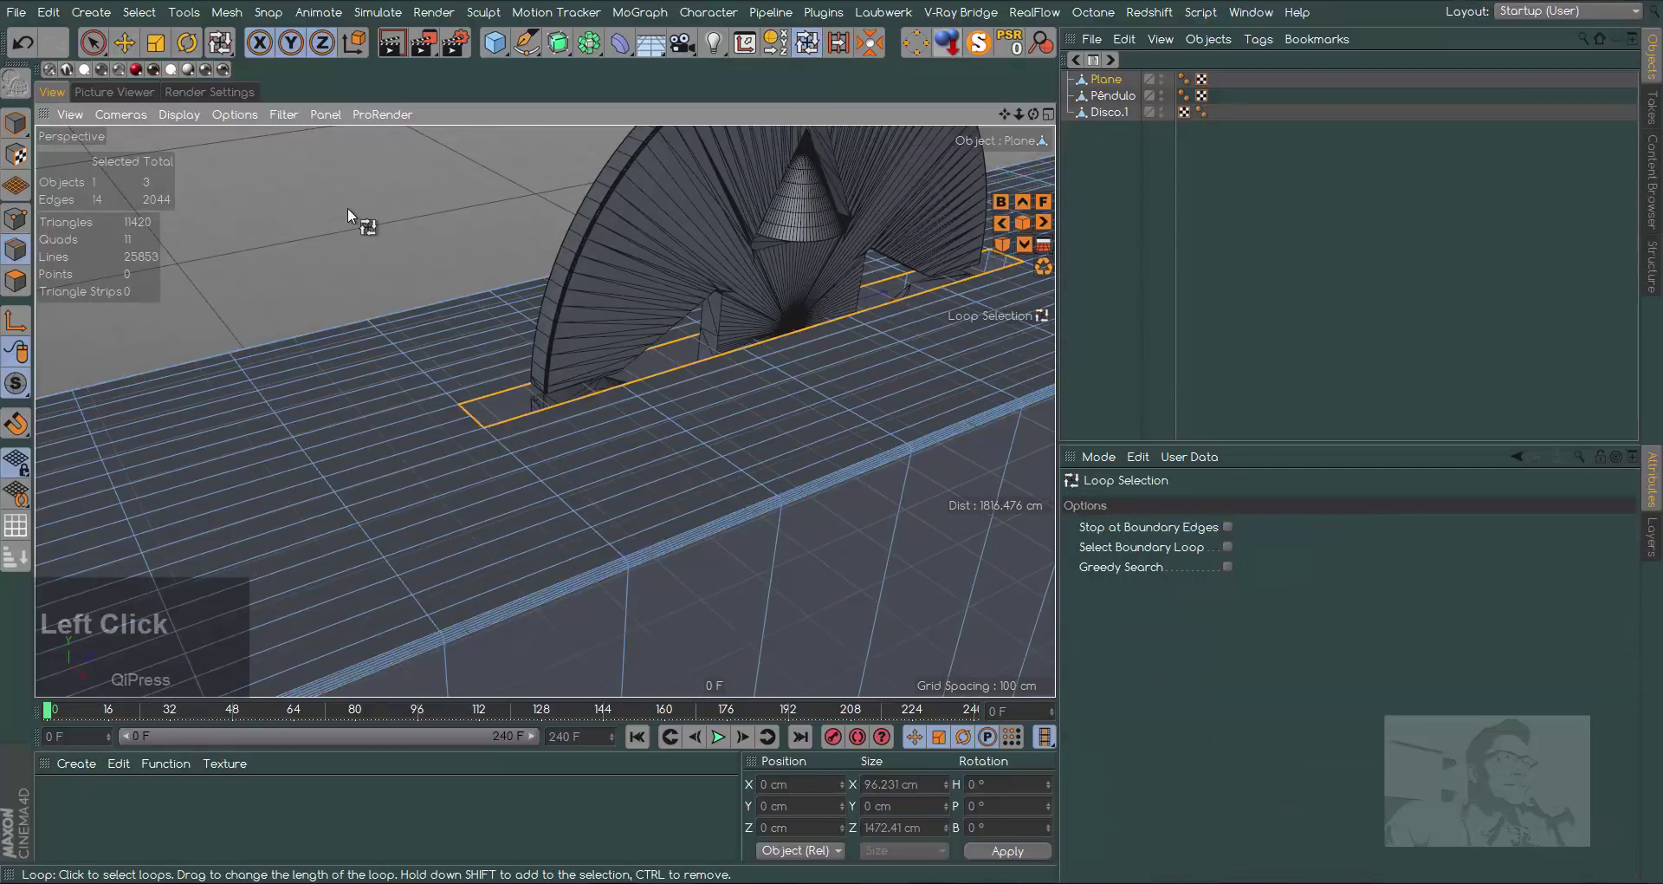
key("m")
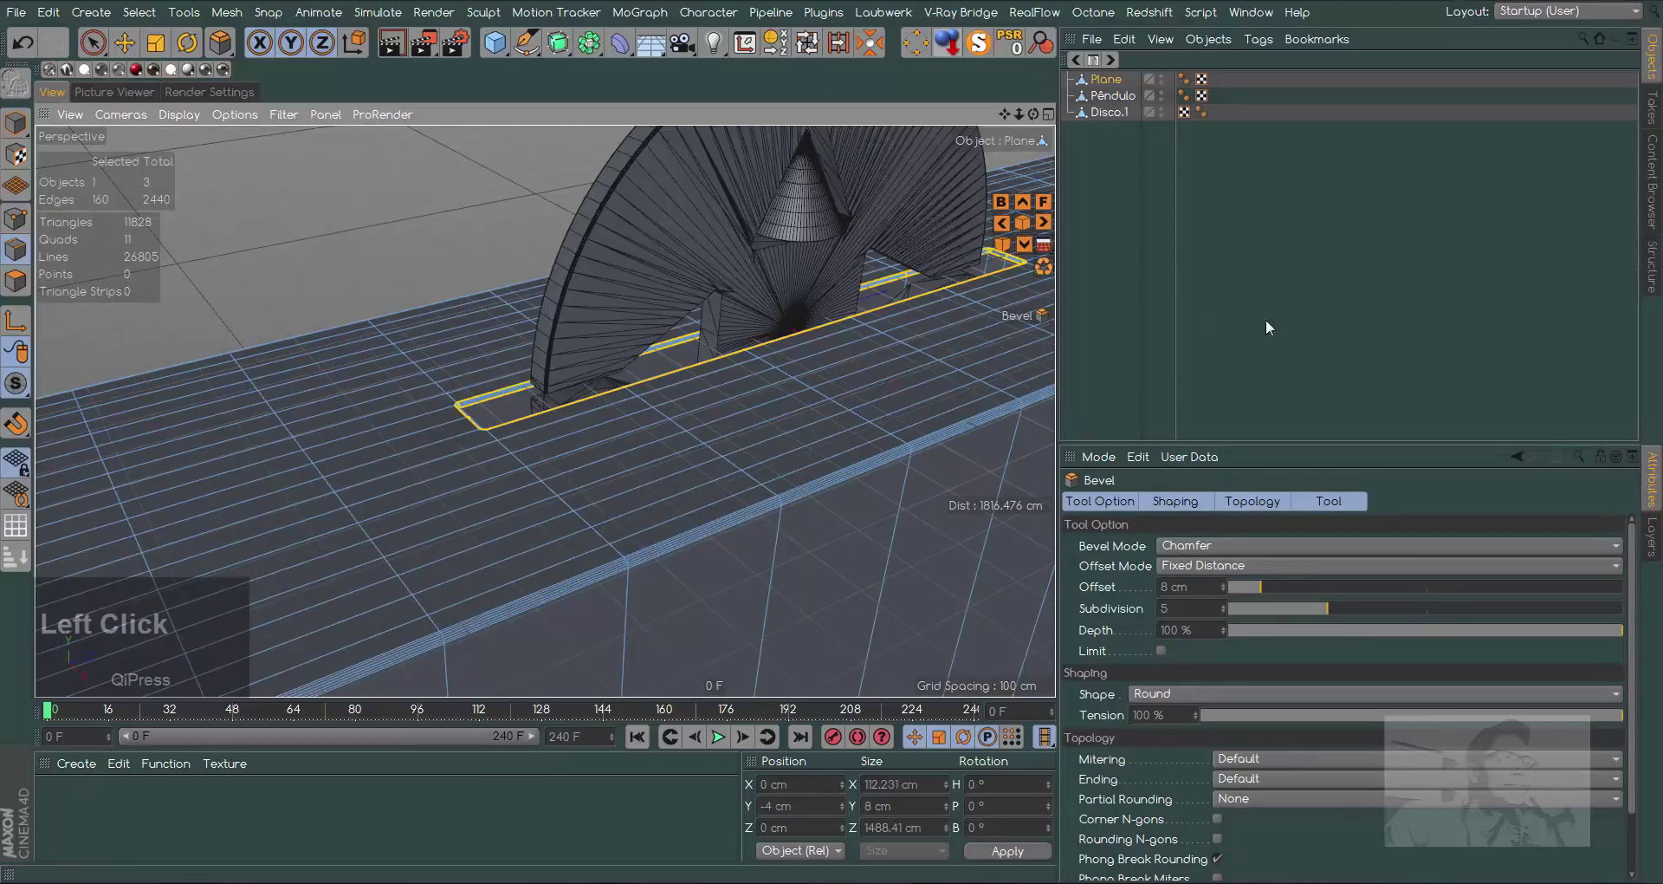
left_click(400, 56)
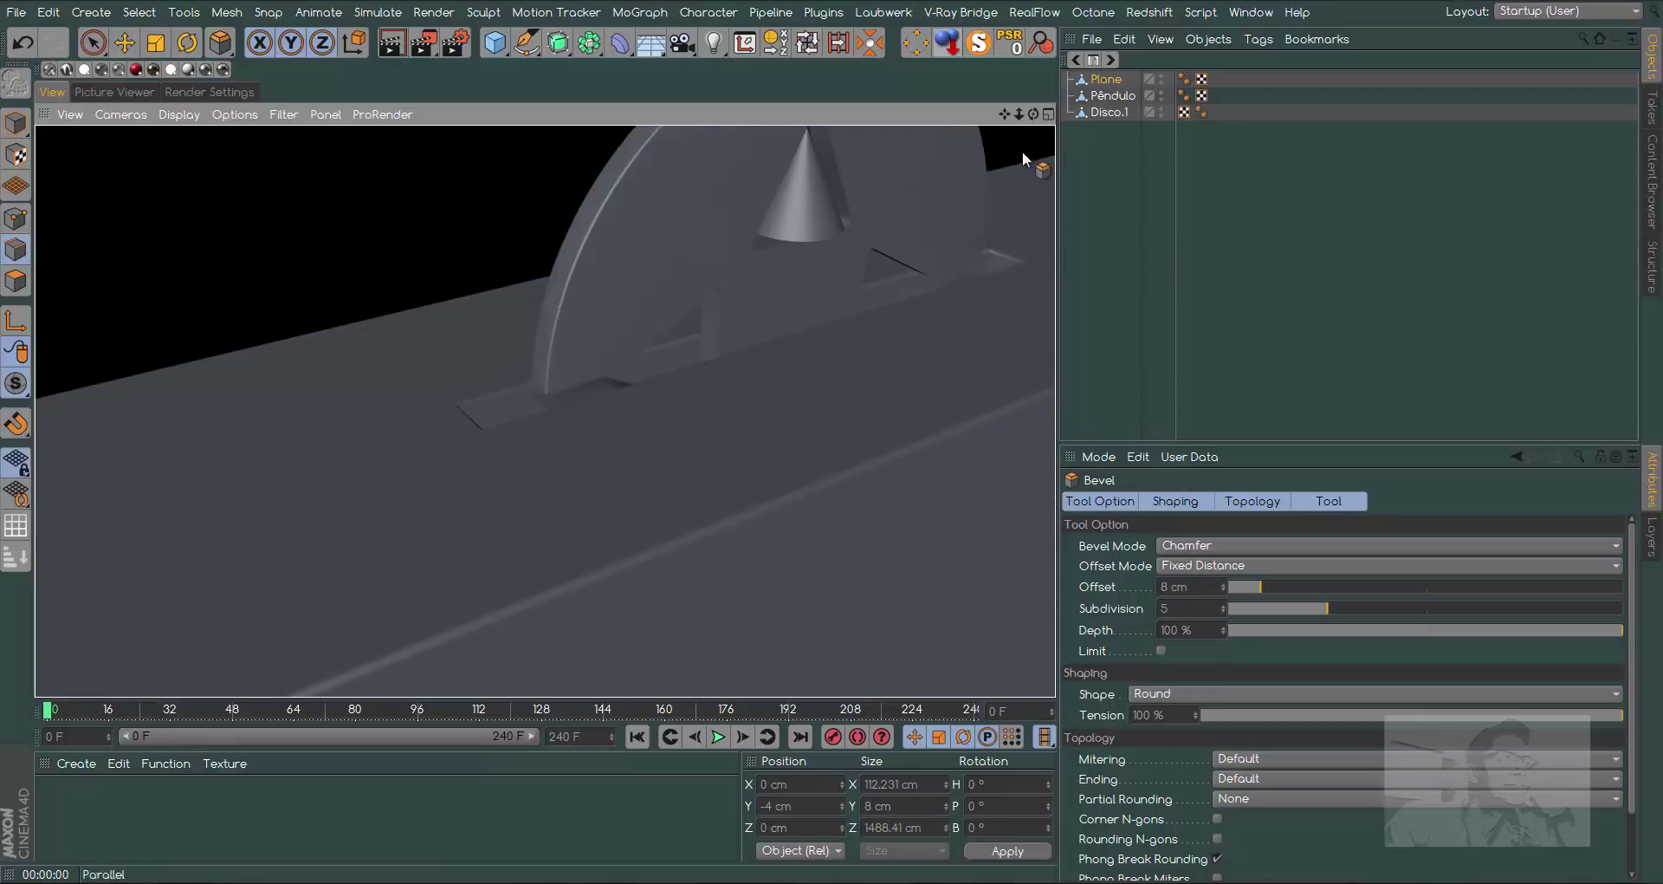
Add a large Cube block below the slab, undo a stray second cube, and fillet its edges 5 cm with 5 subdivisions
left_click(1007, 122)
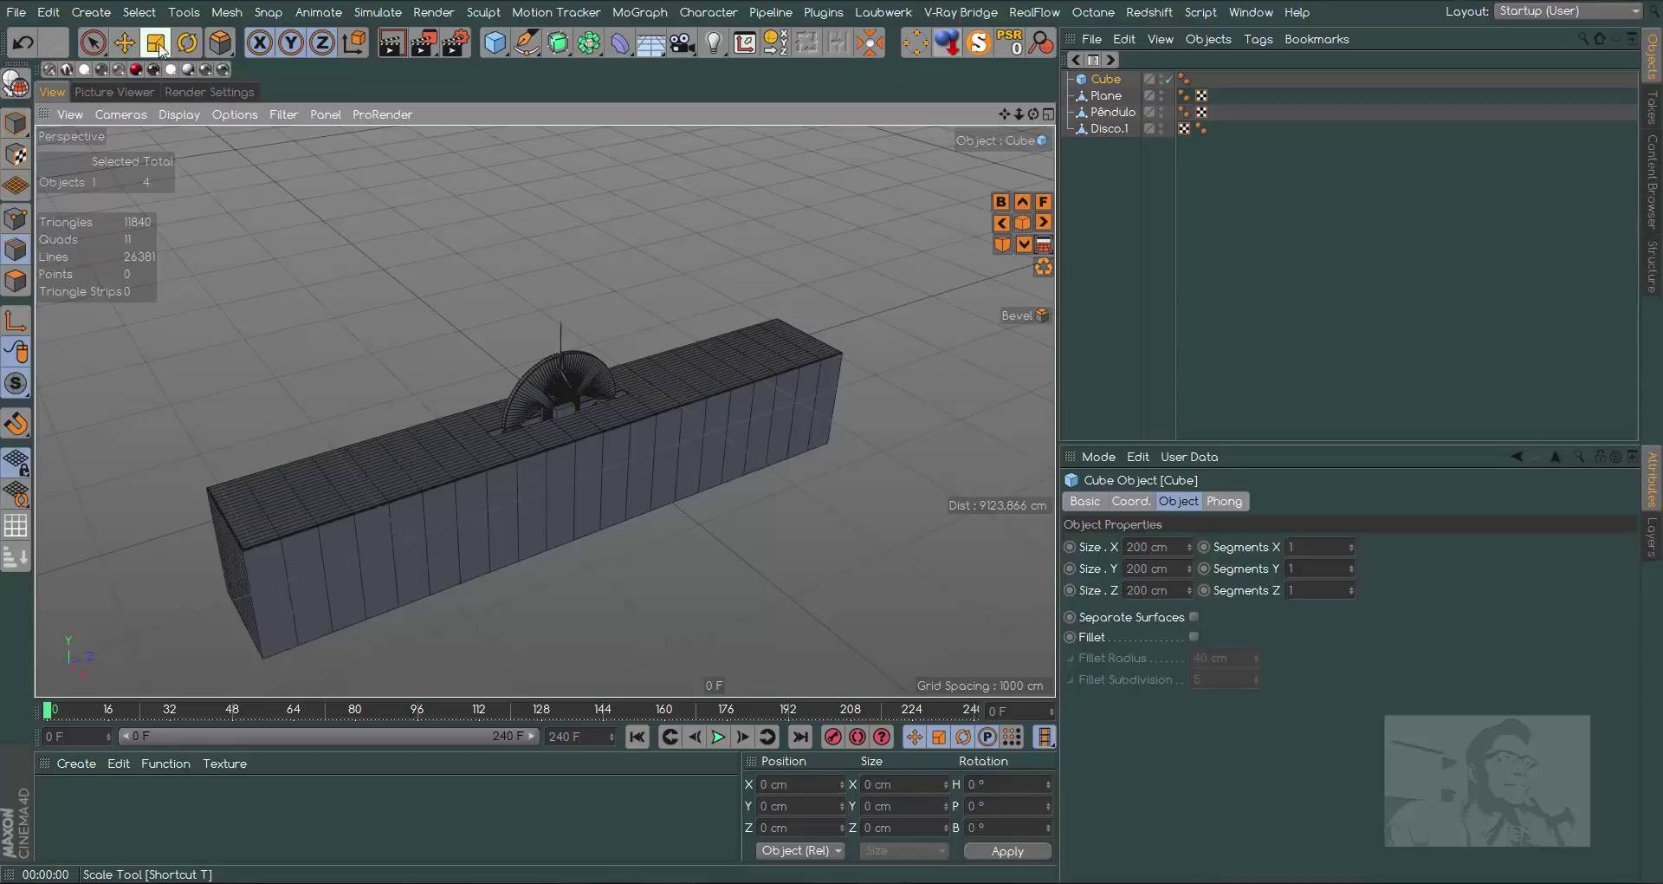
left_click(167, 51)
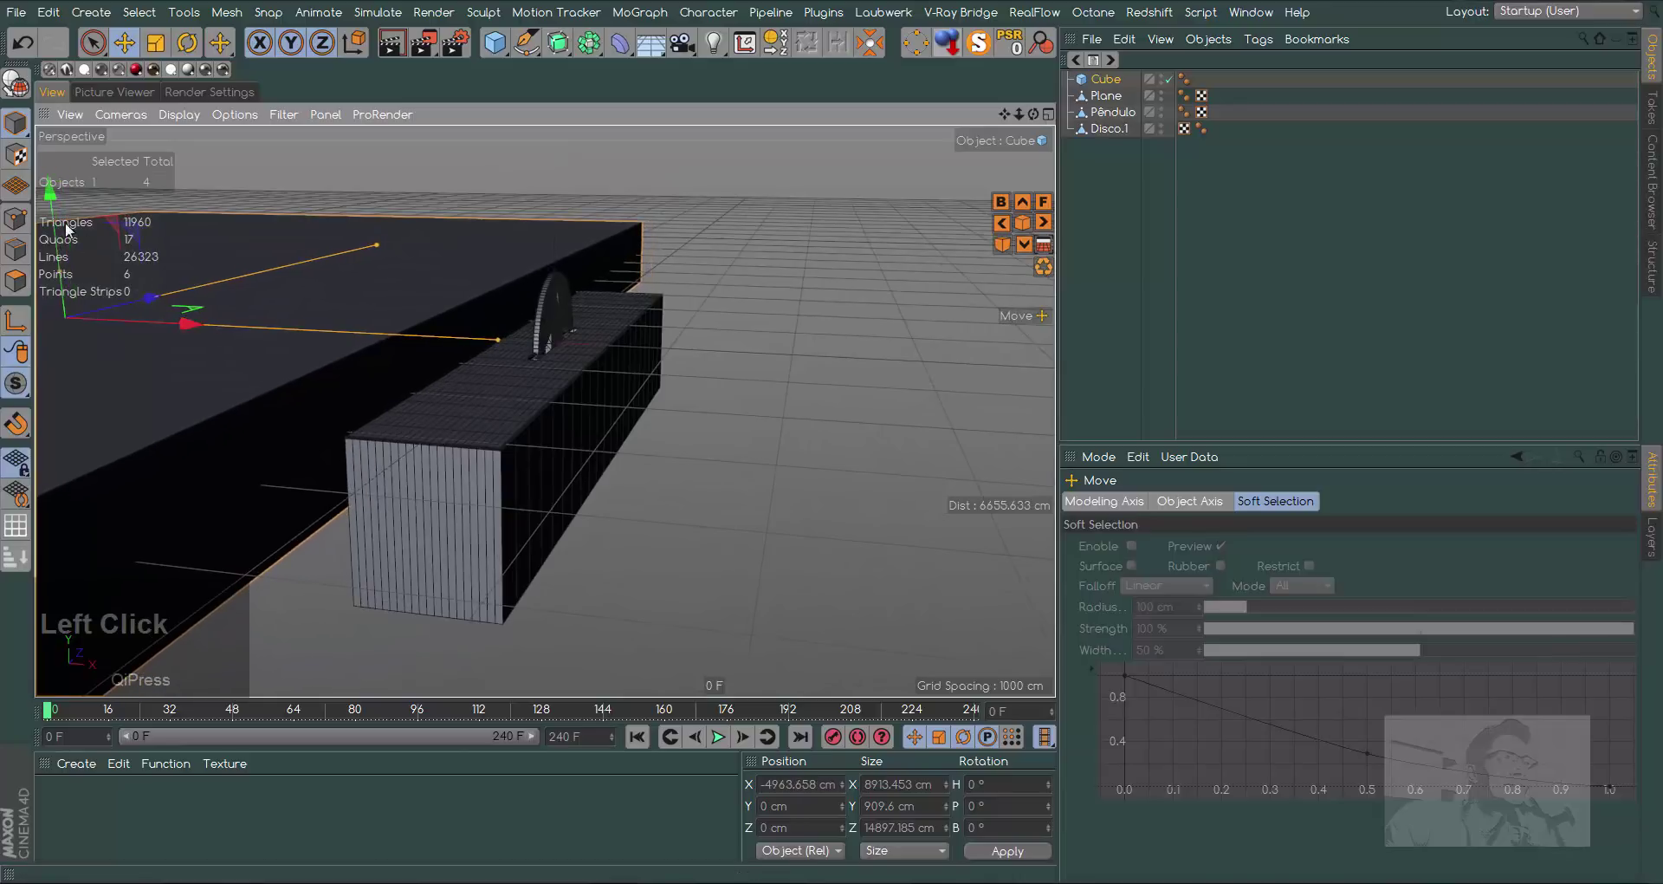
left_click(52, 222)
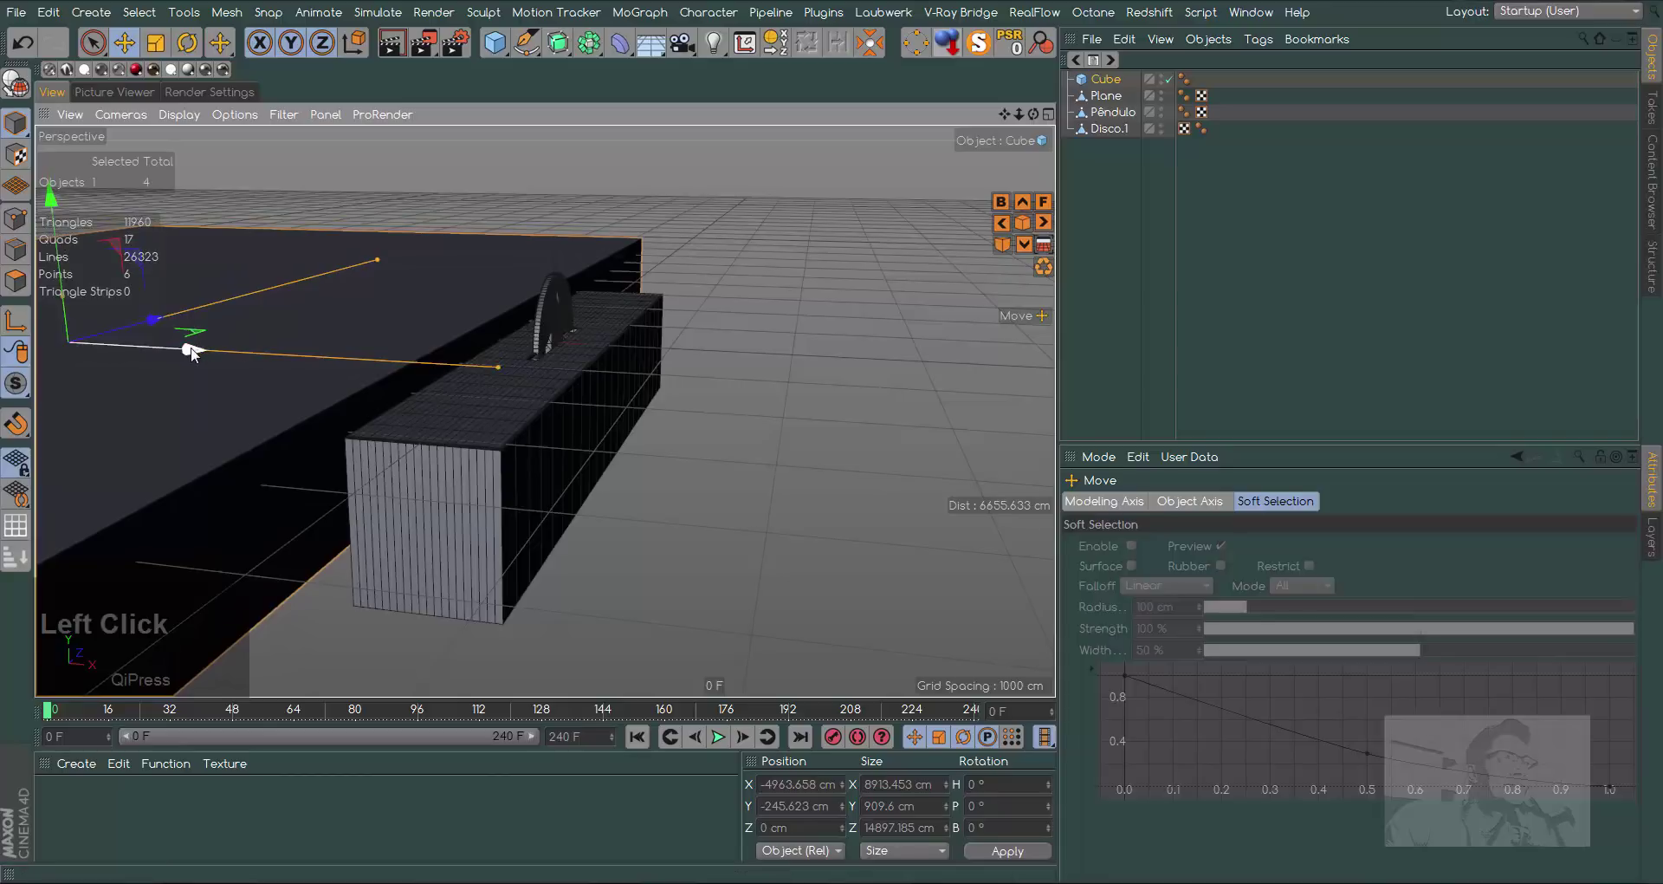
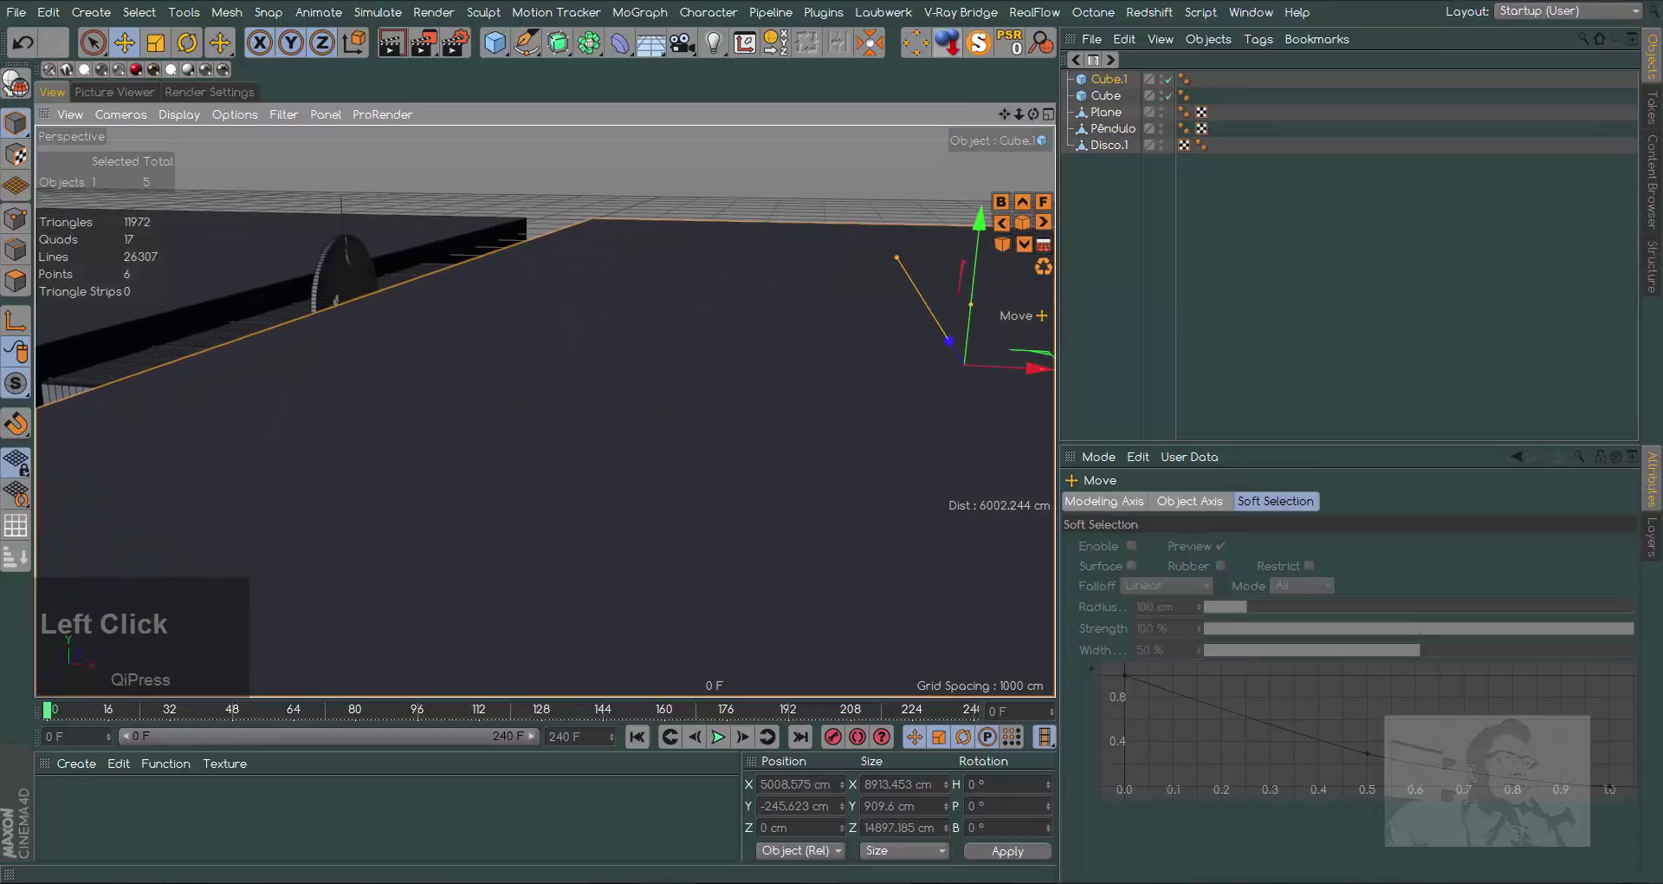
left_click(20, 51)
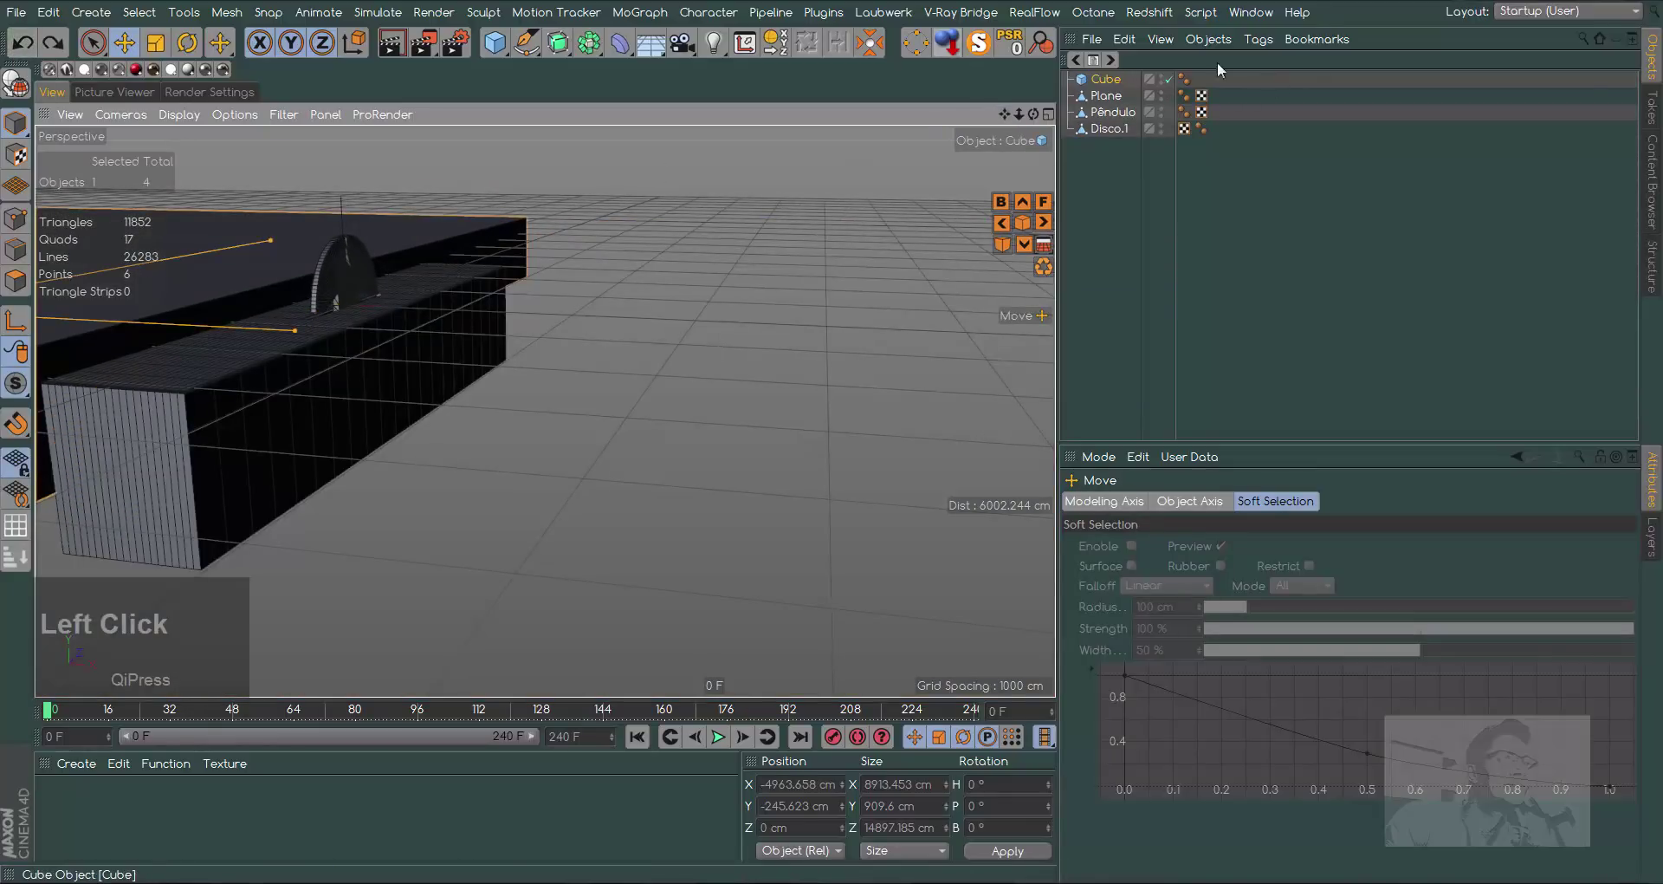
left_click(1117, 81)
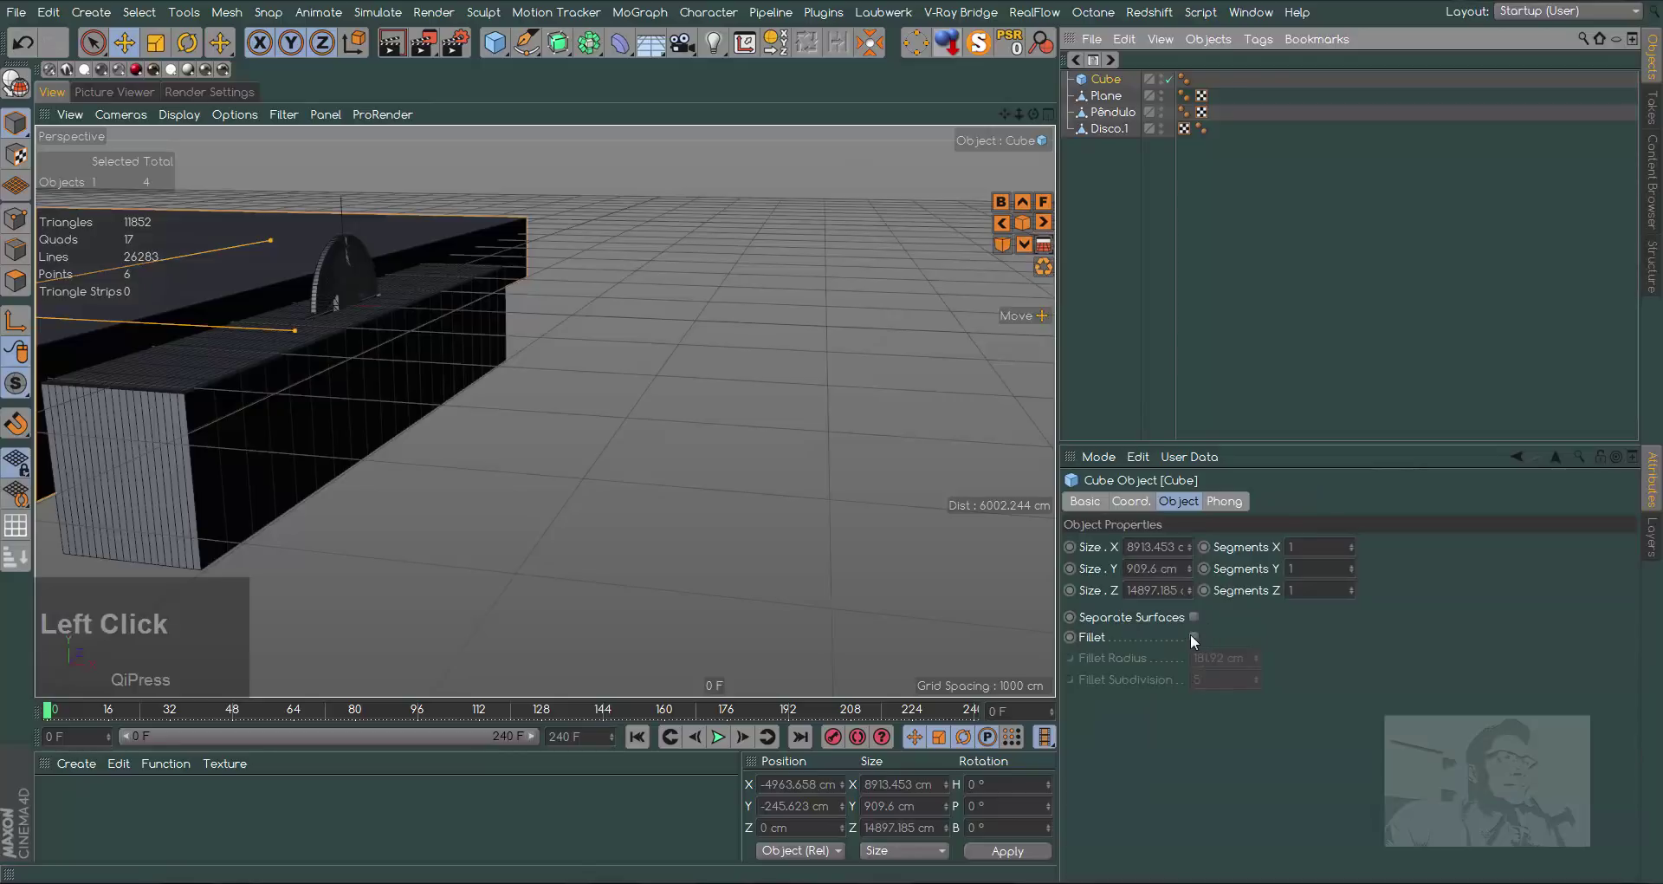
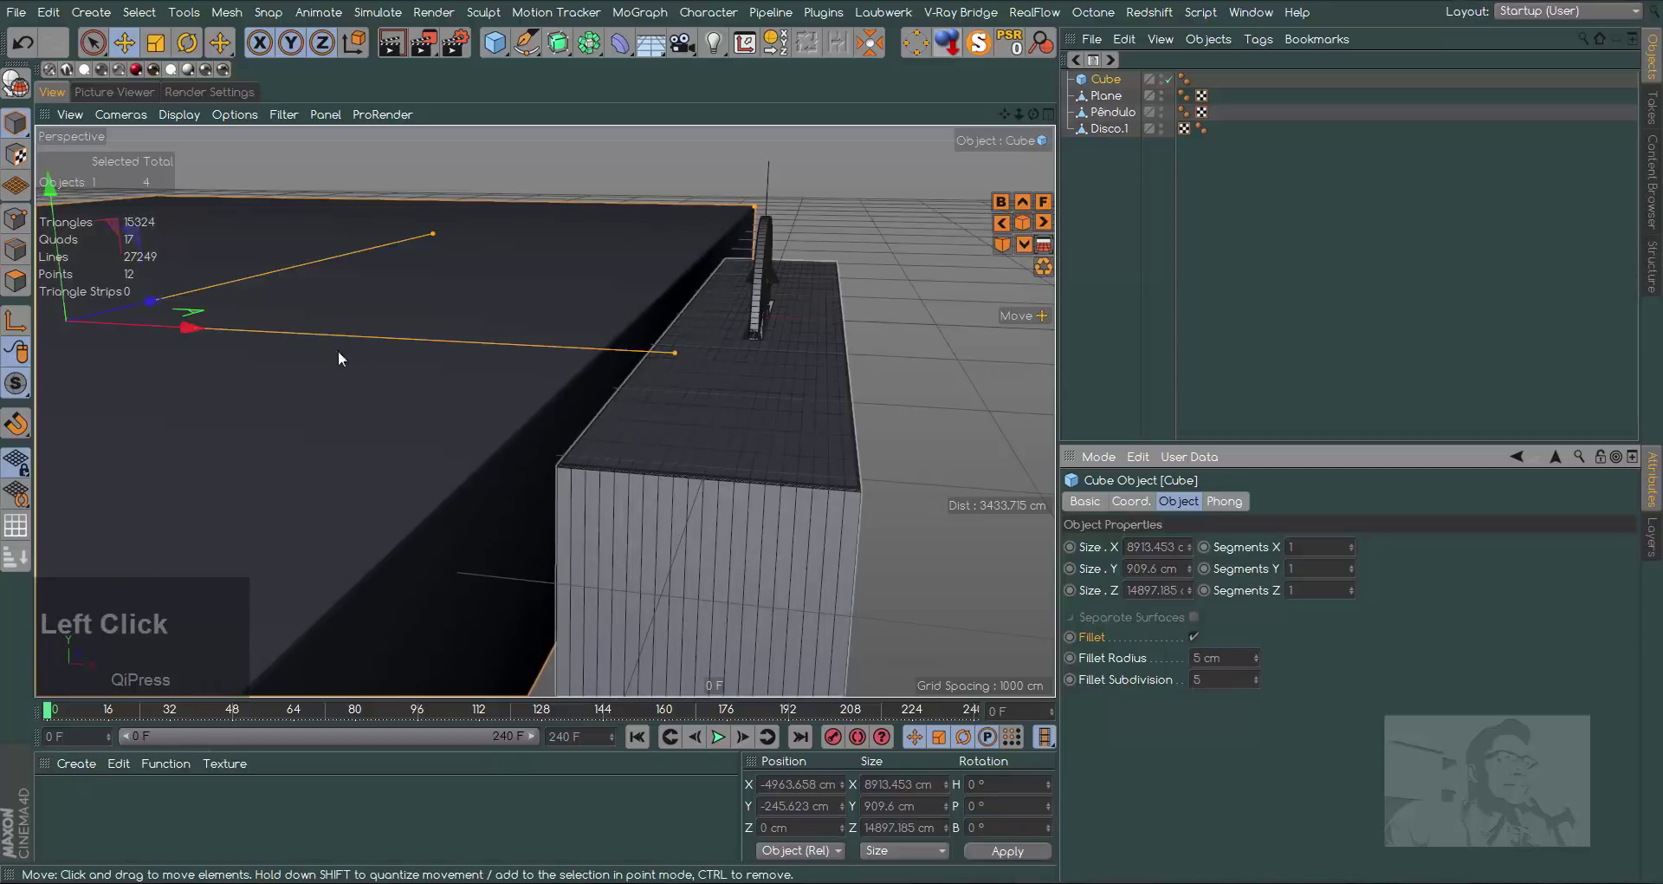
Position the block against the disc base using the side and front views
left_click(189, 331)
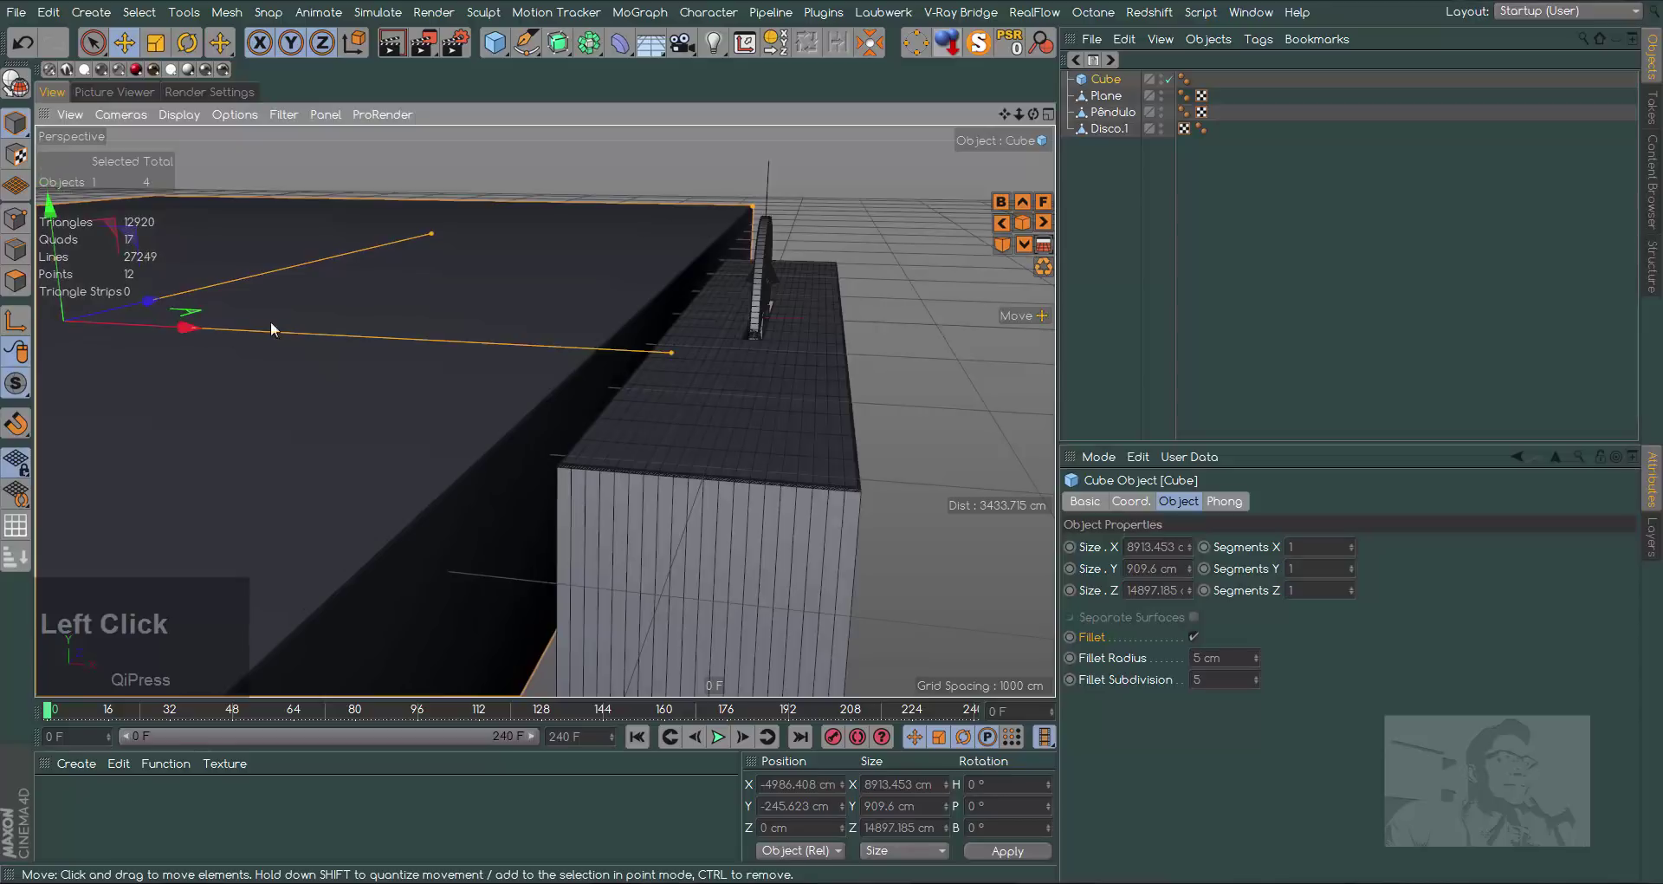
key("F3")
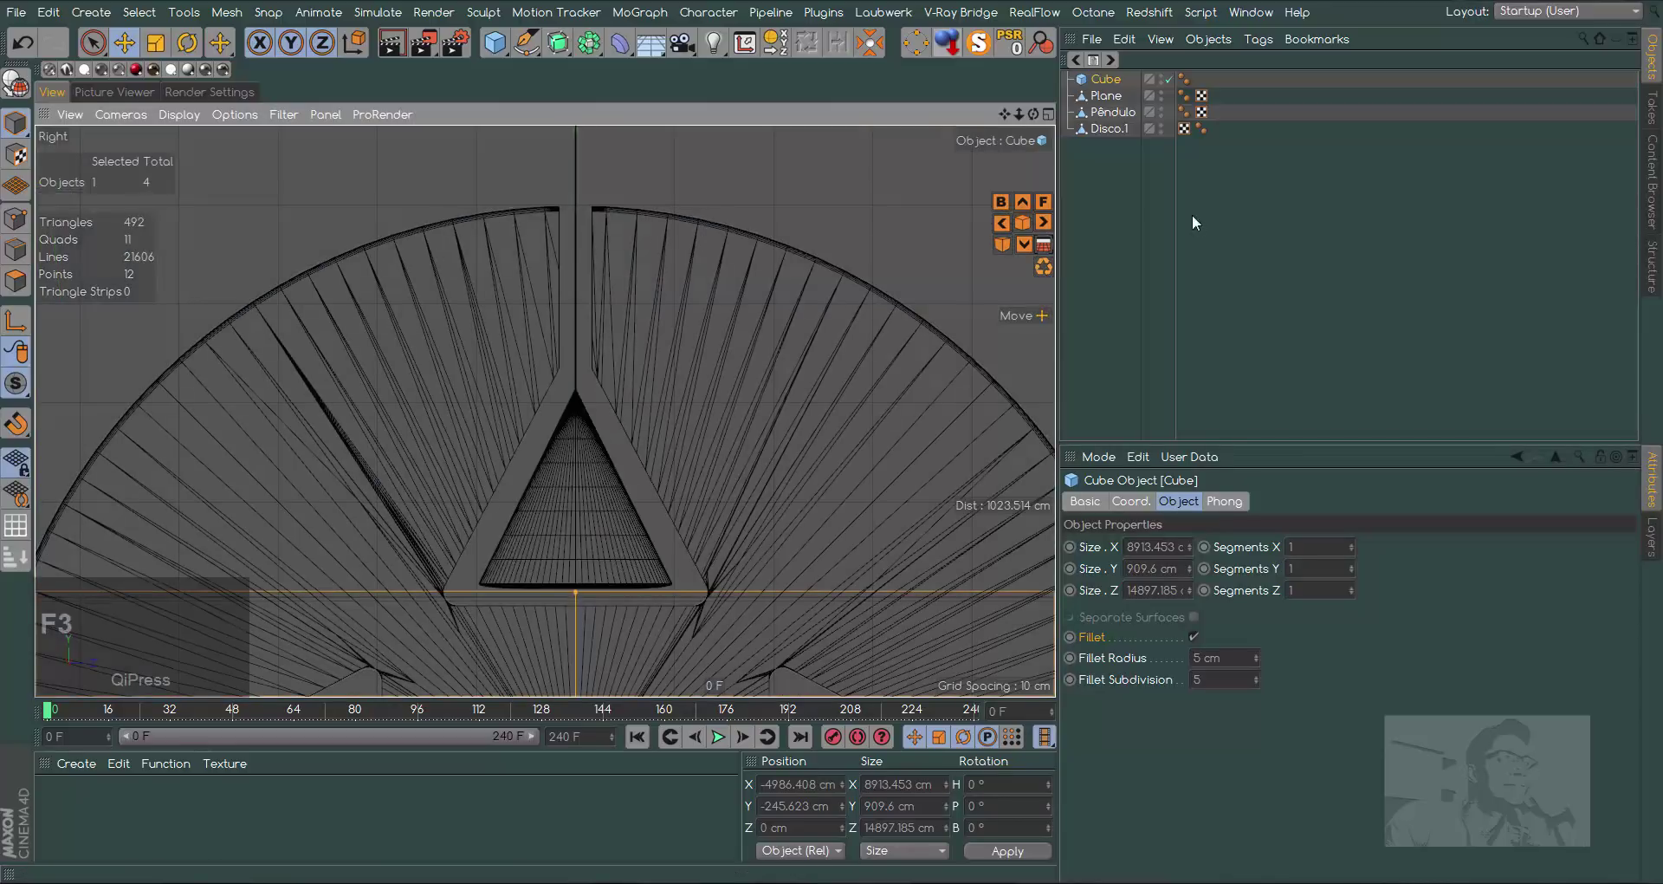
key("F4")
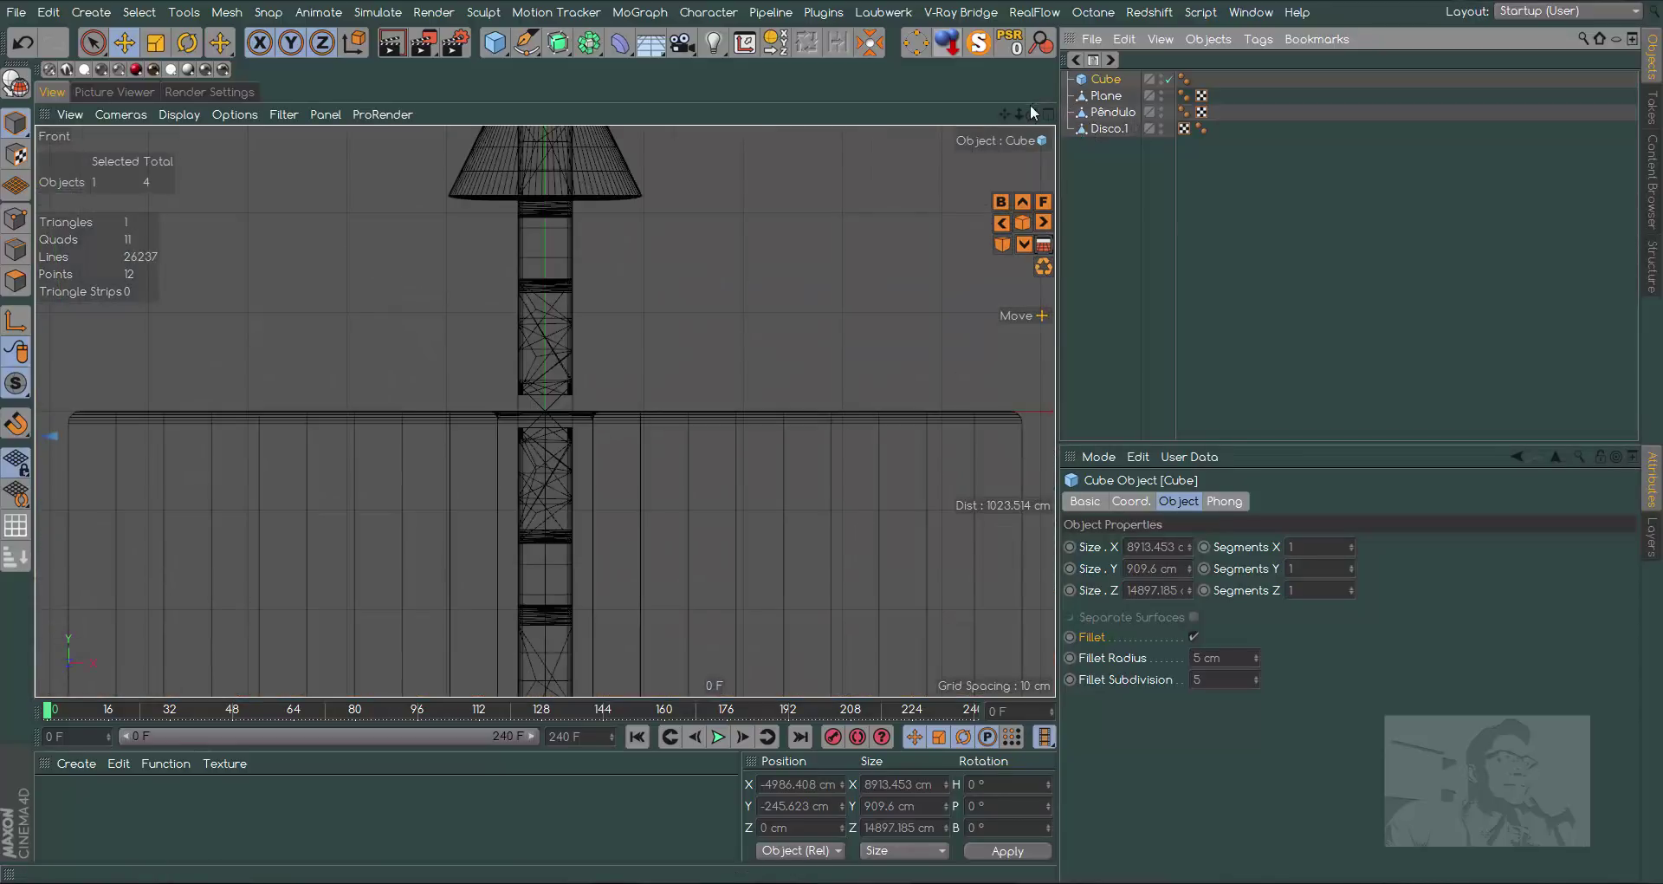
left_click(1023, 117)
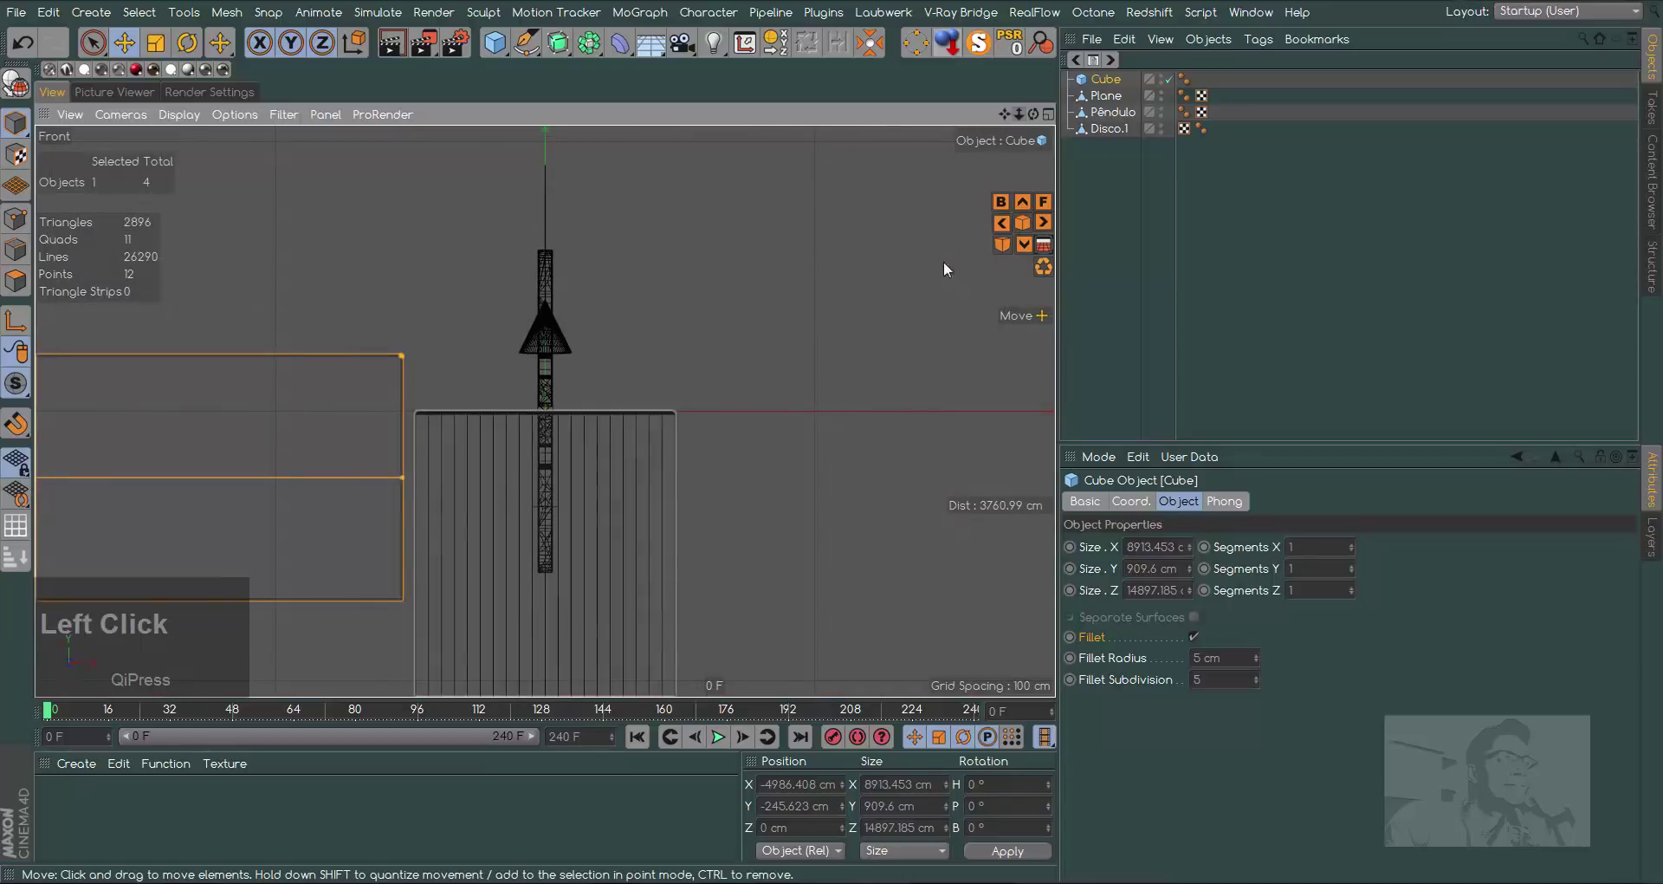
left_click(1009, 116)
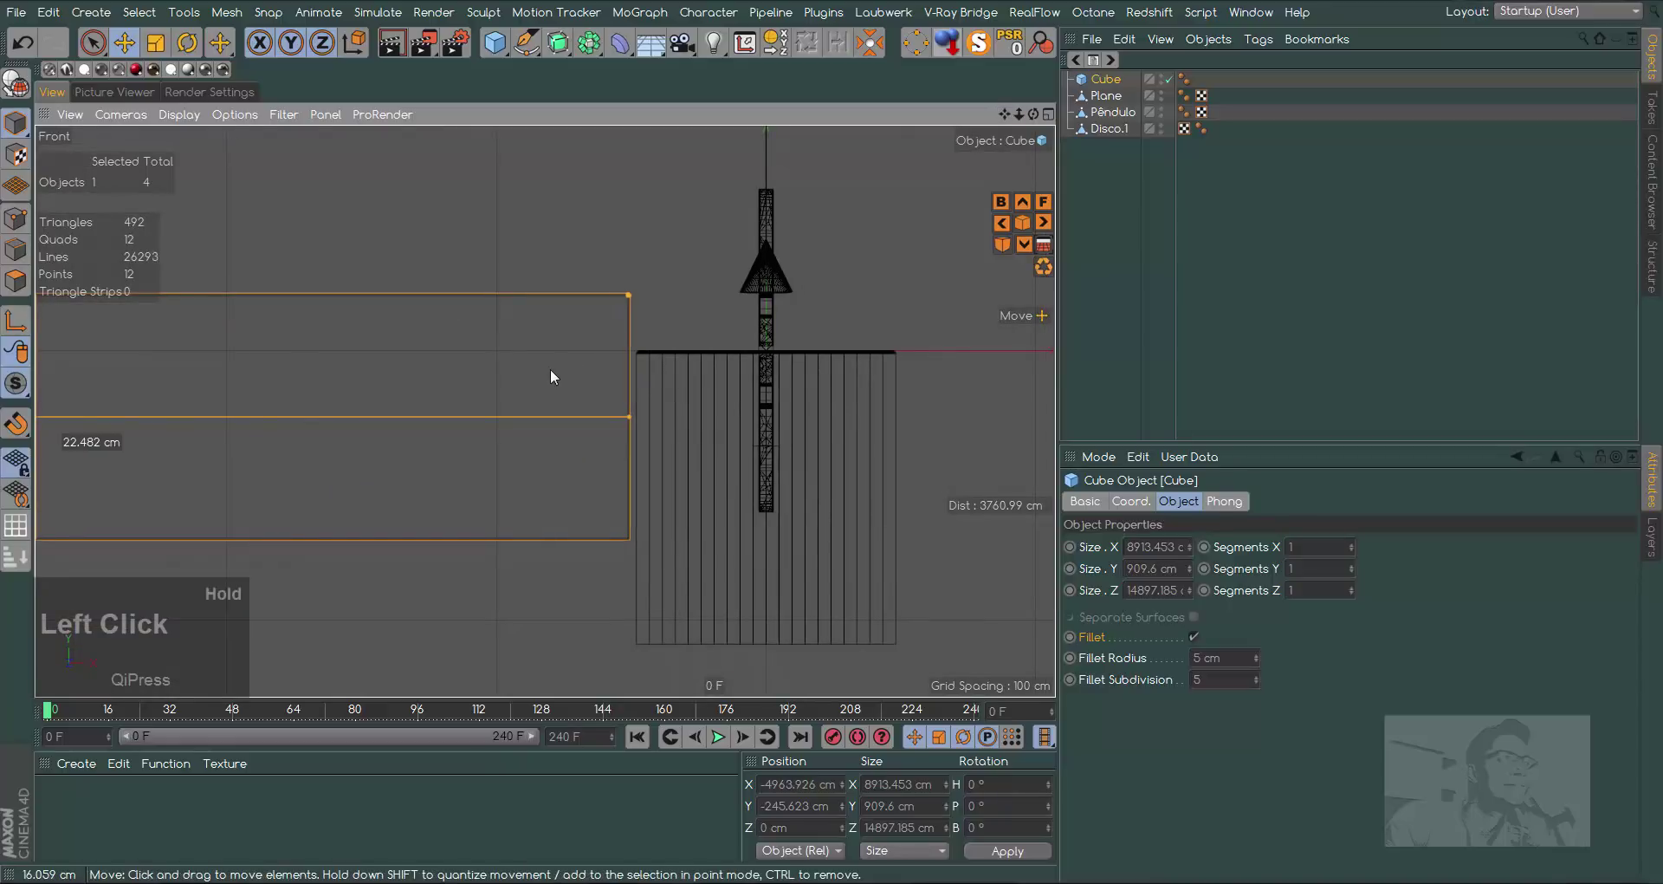
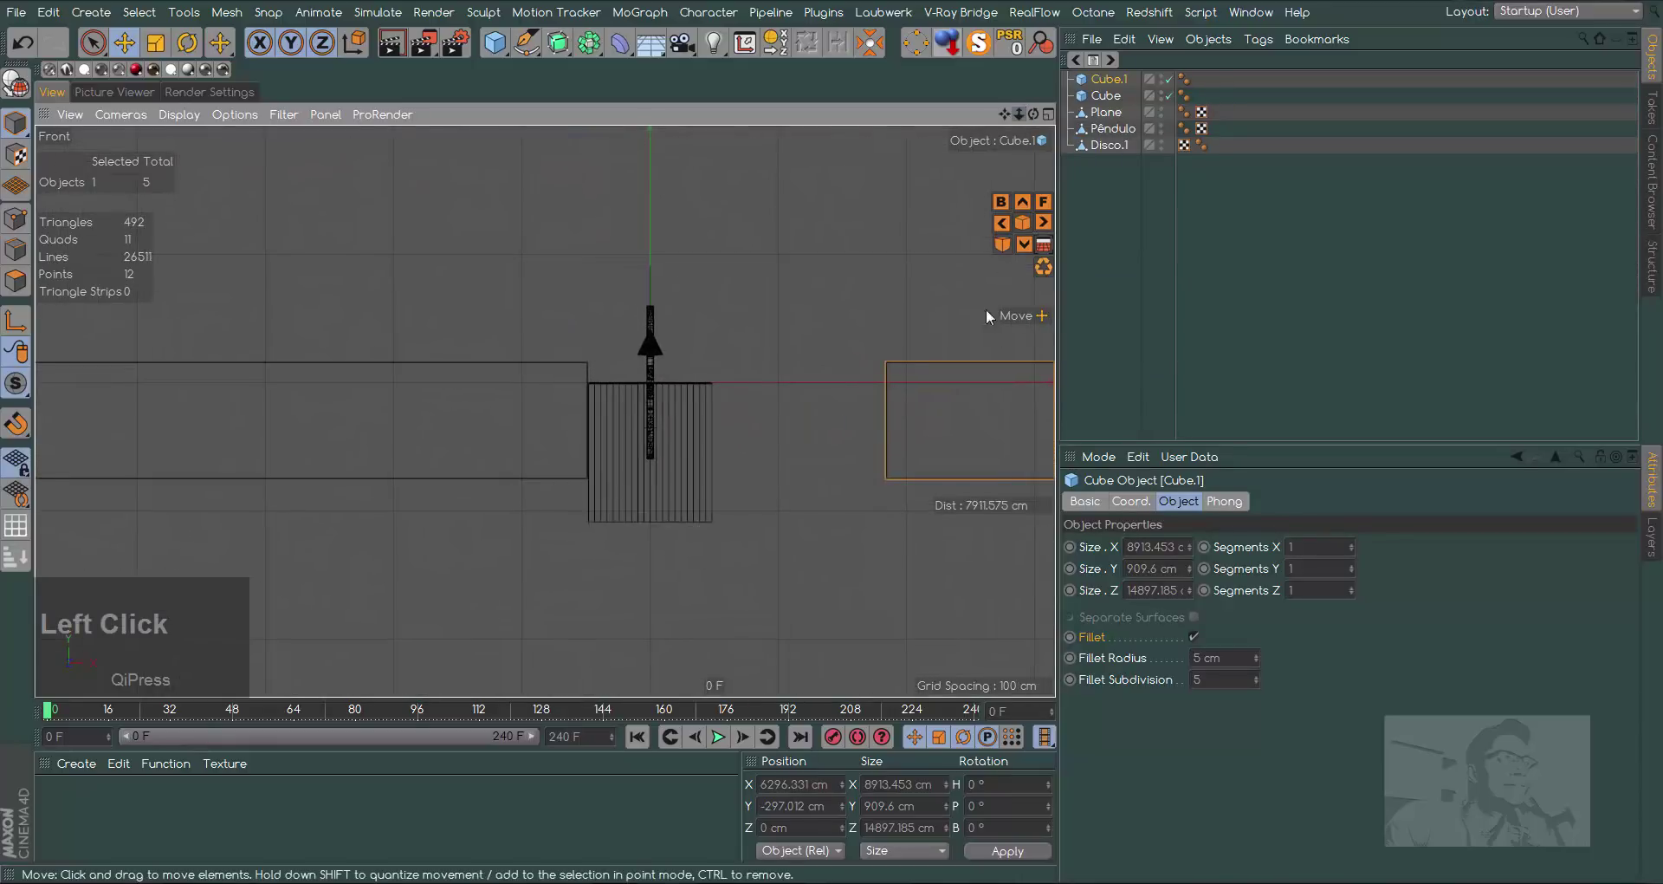
Duplicate the block as Cube.1 on the other side and create a blank material
left_click(861, 432)
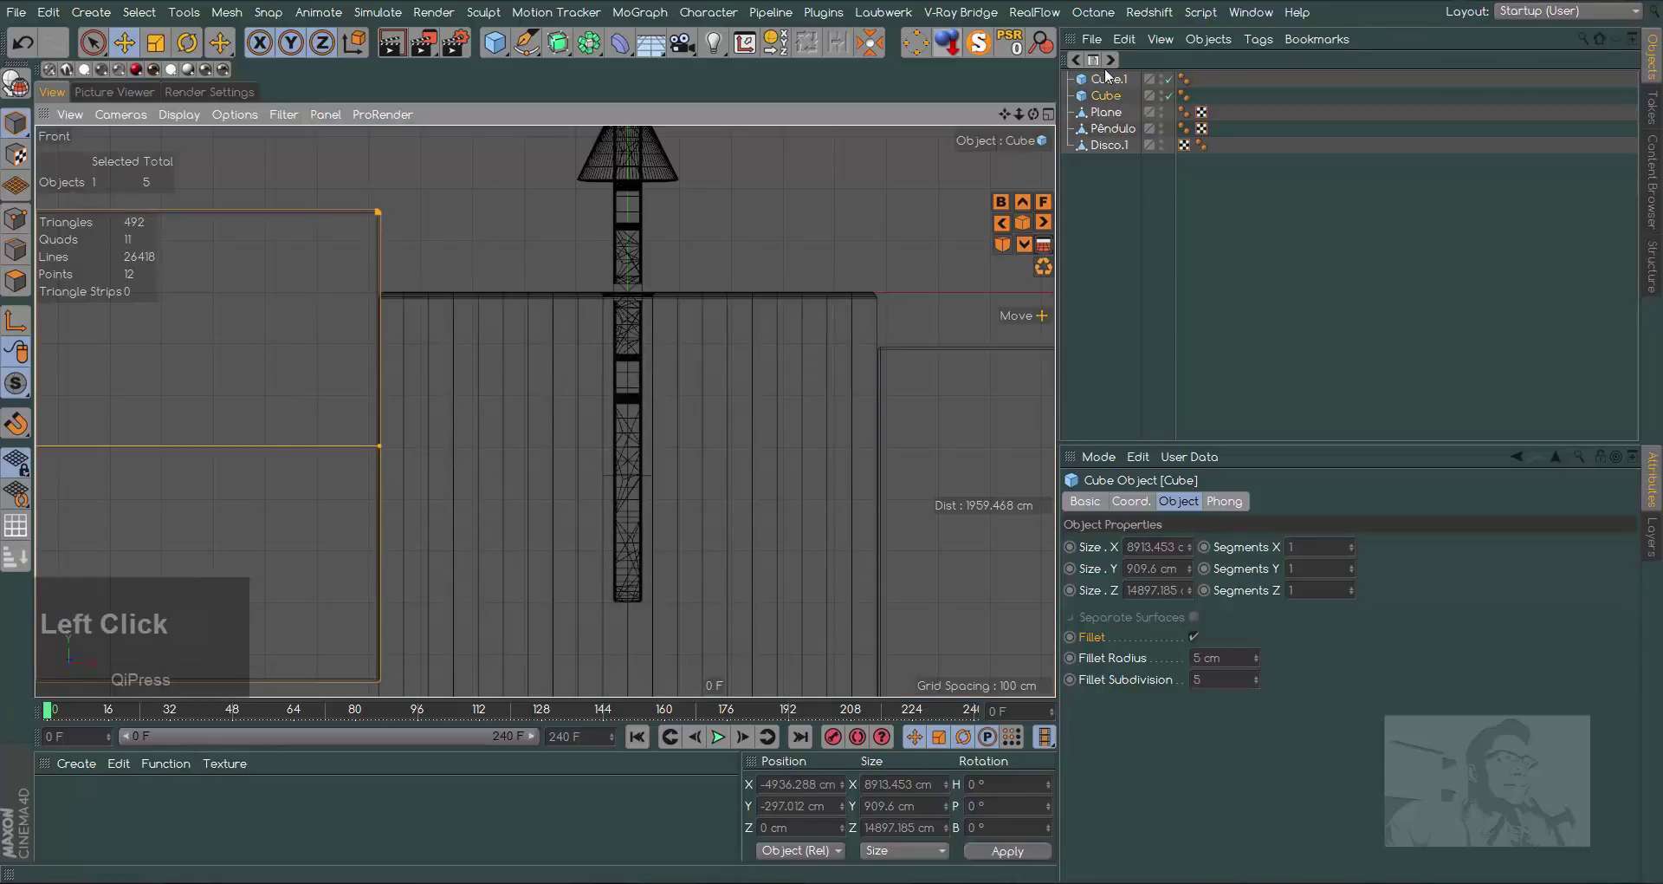
key("F1")
left_click(1036, 125)
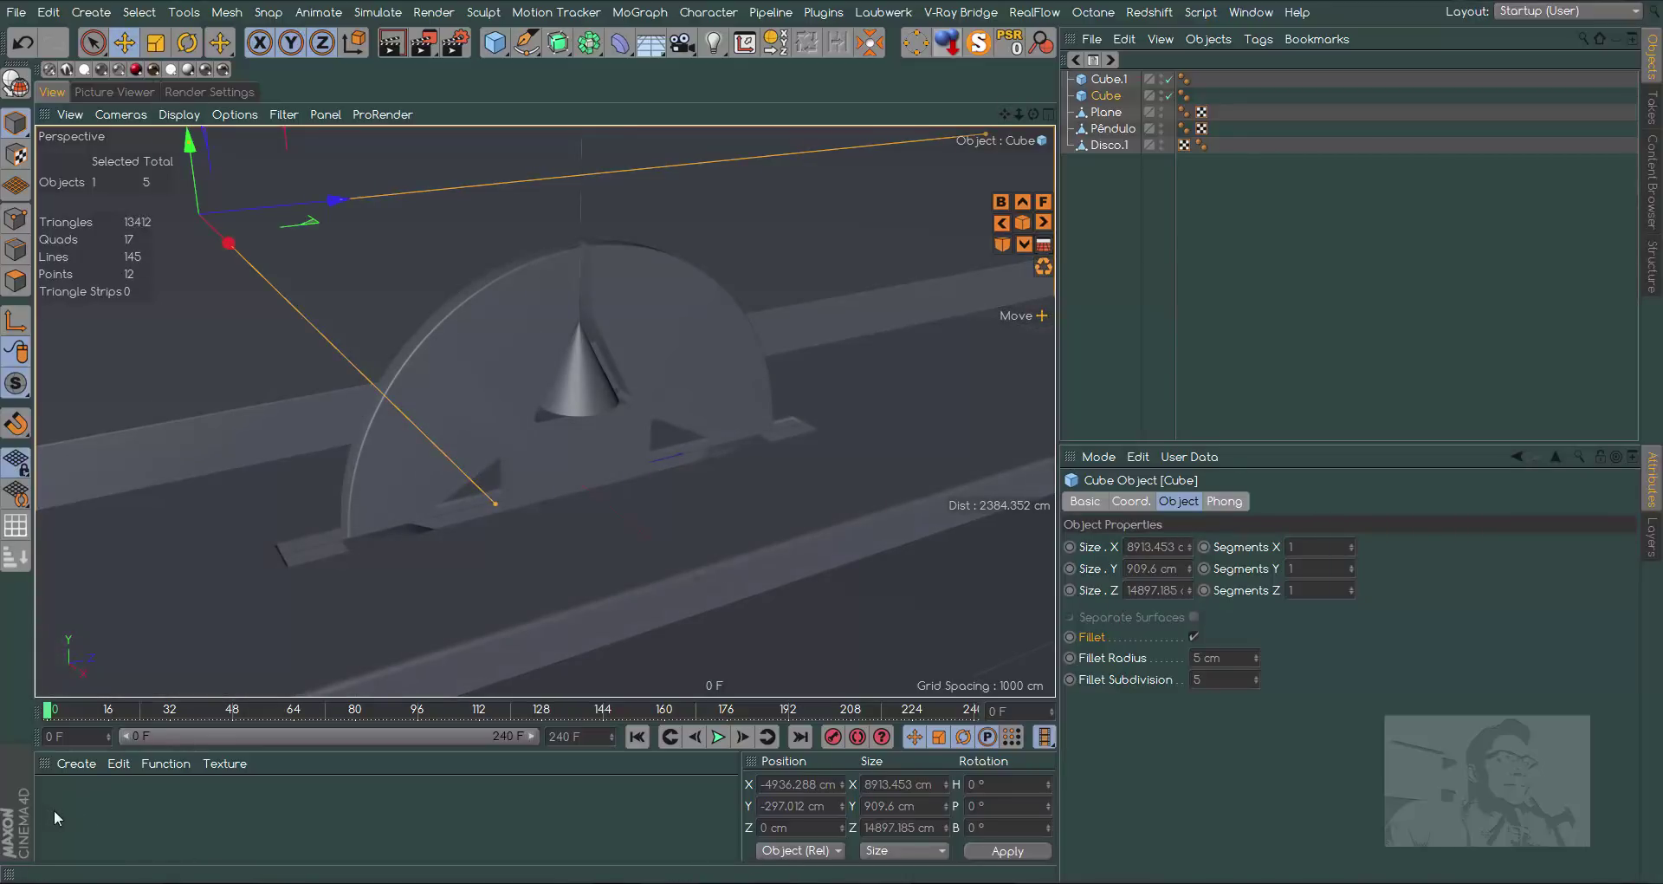
Make Mat a vivid green and apply it to the Plane floor
left_click(75, 820)
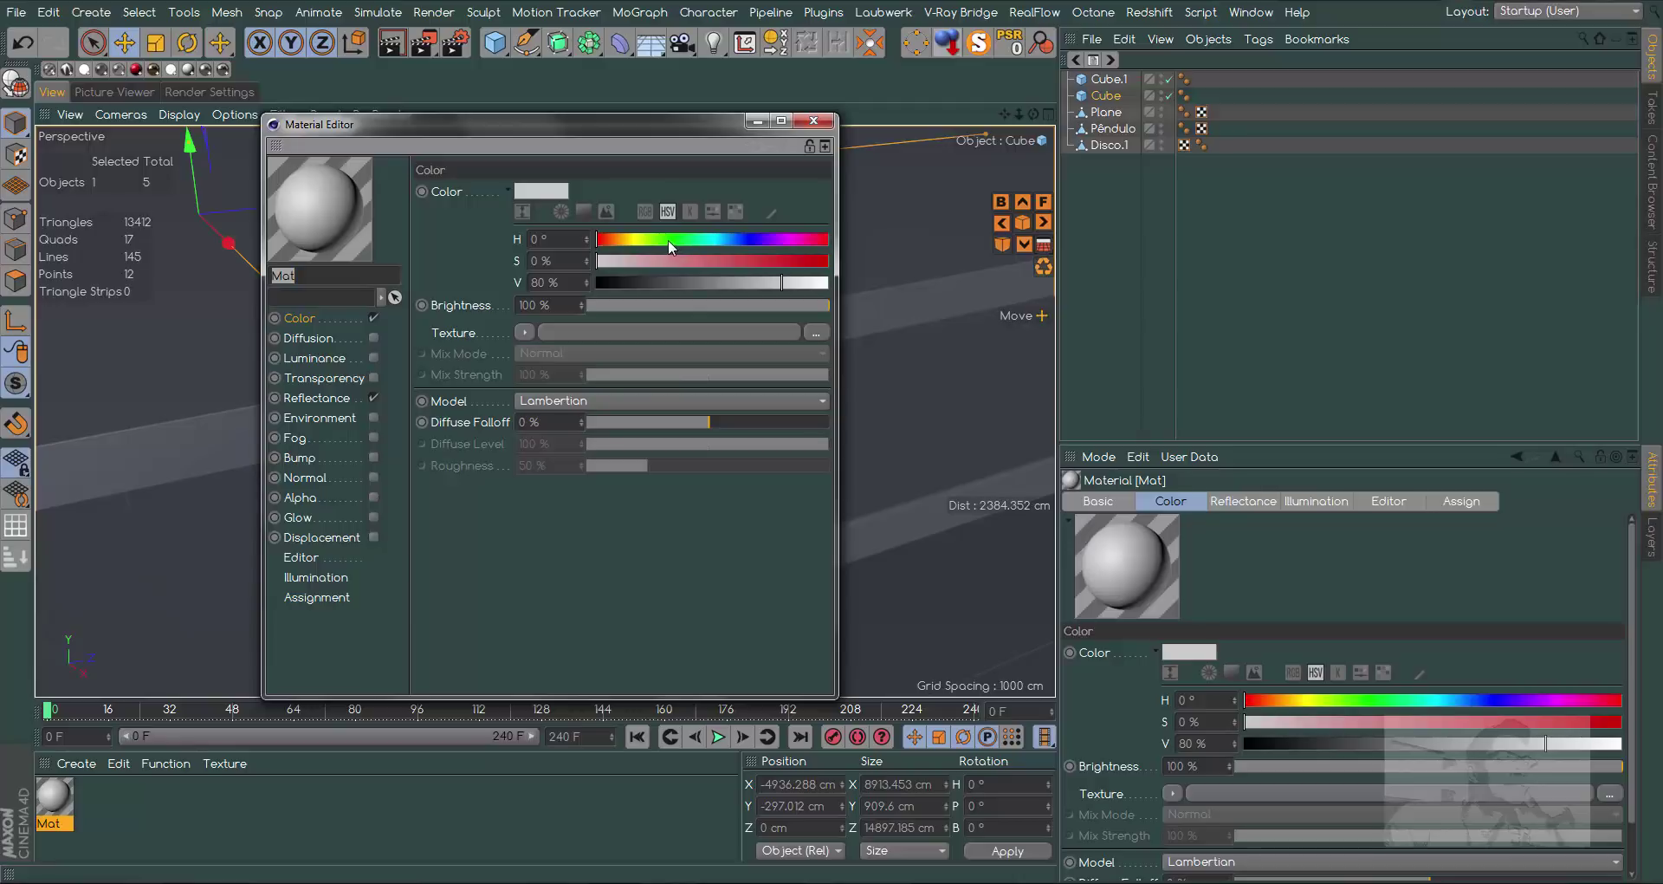
left_click(672, 249)
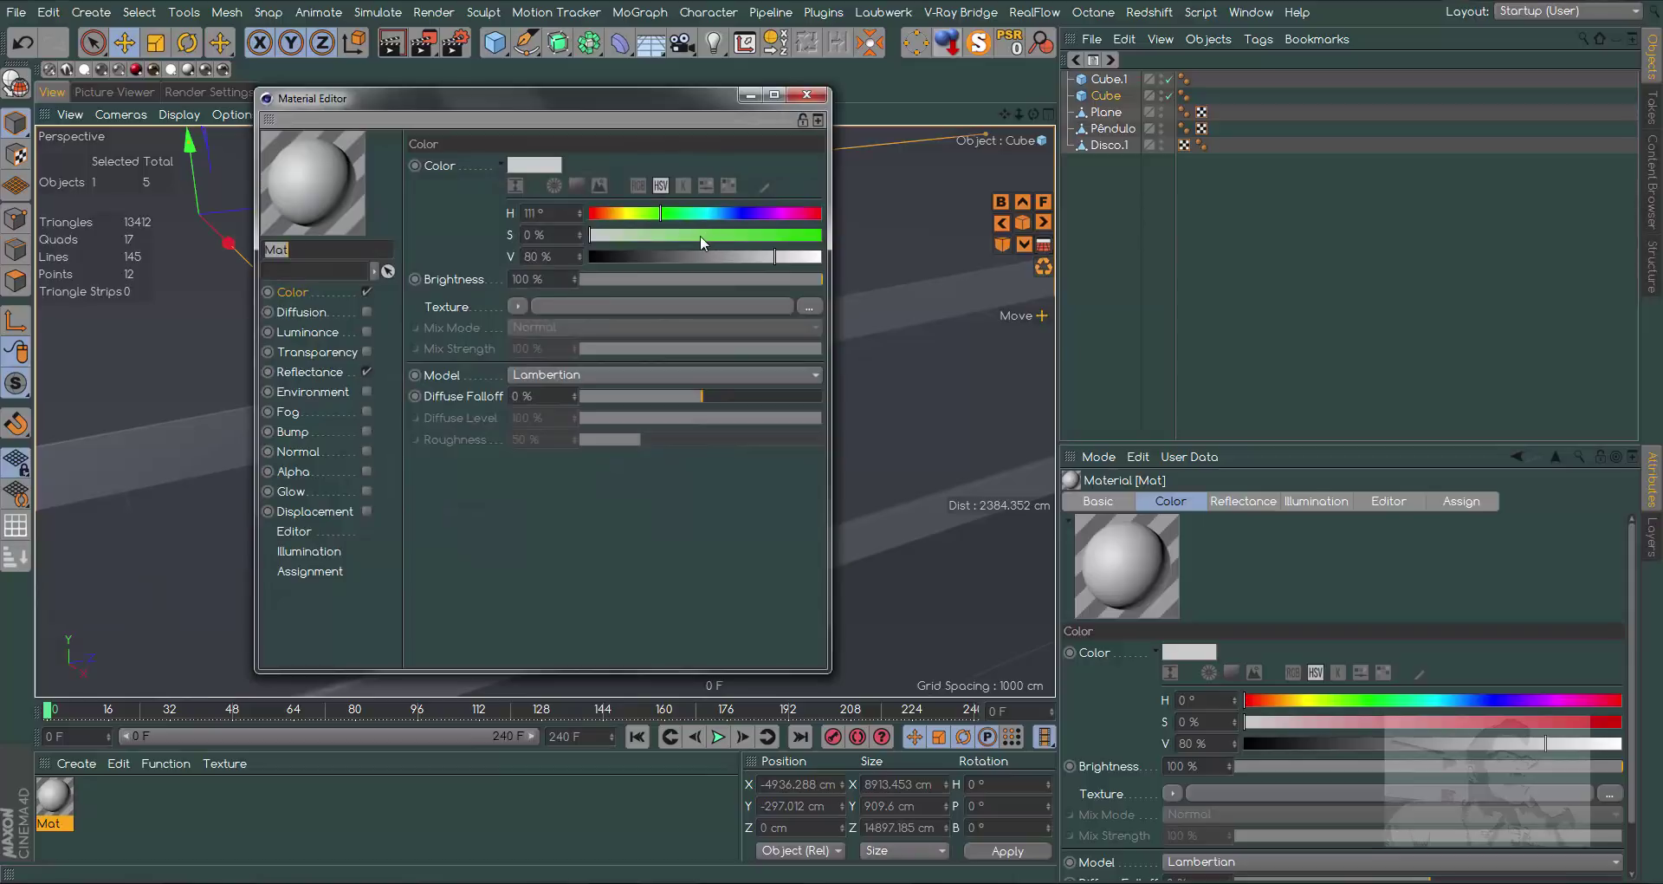
left_click(700, 240)
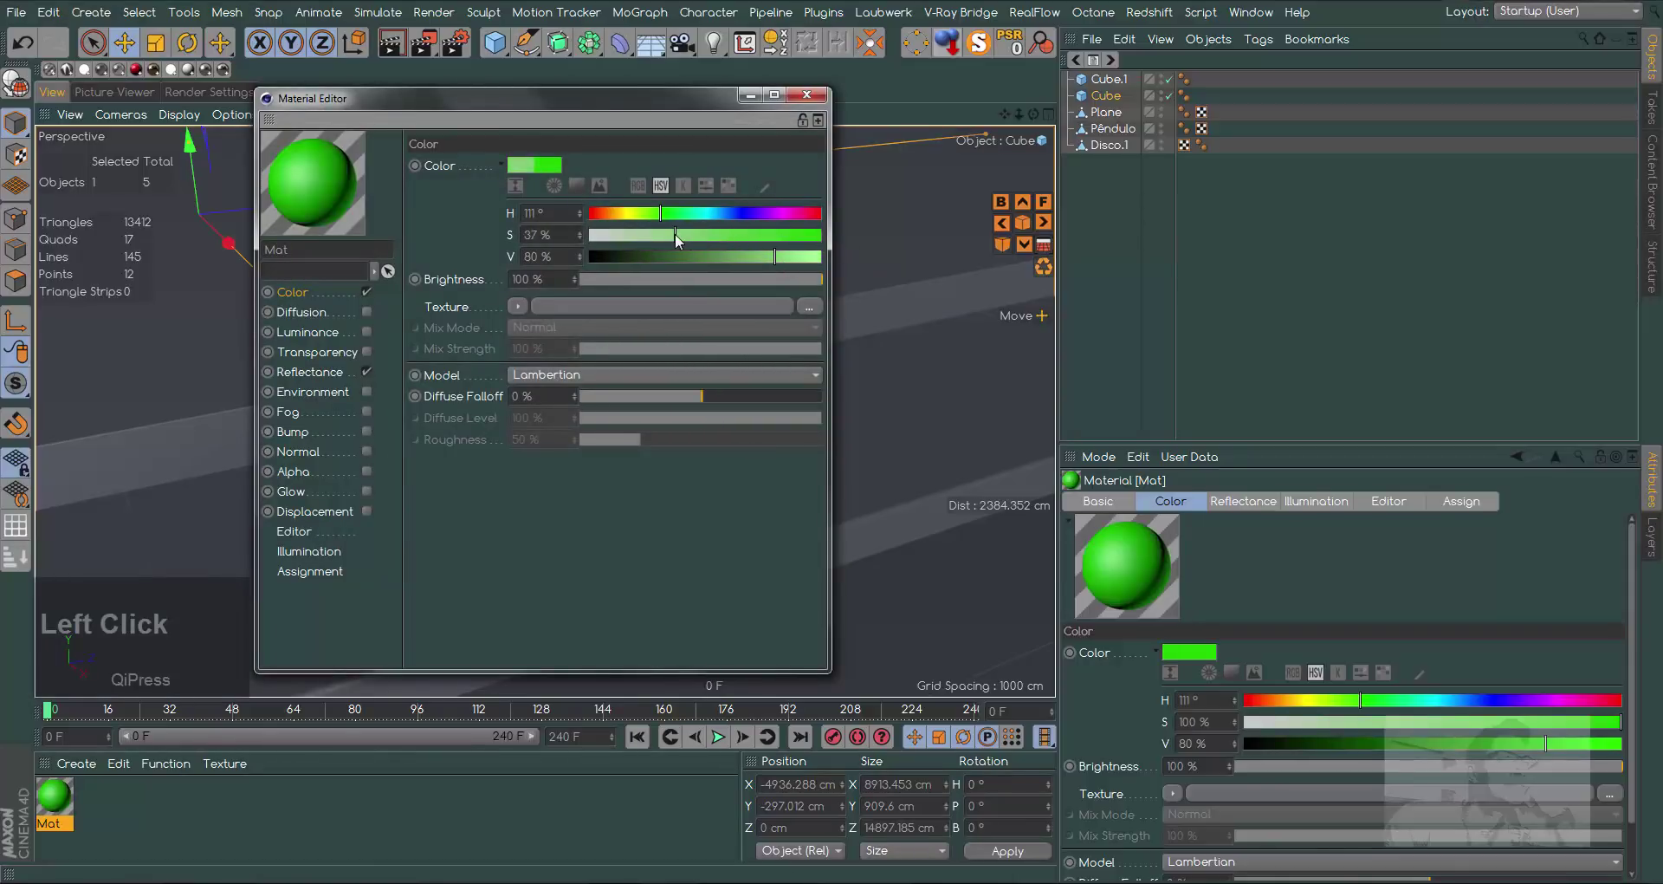
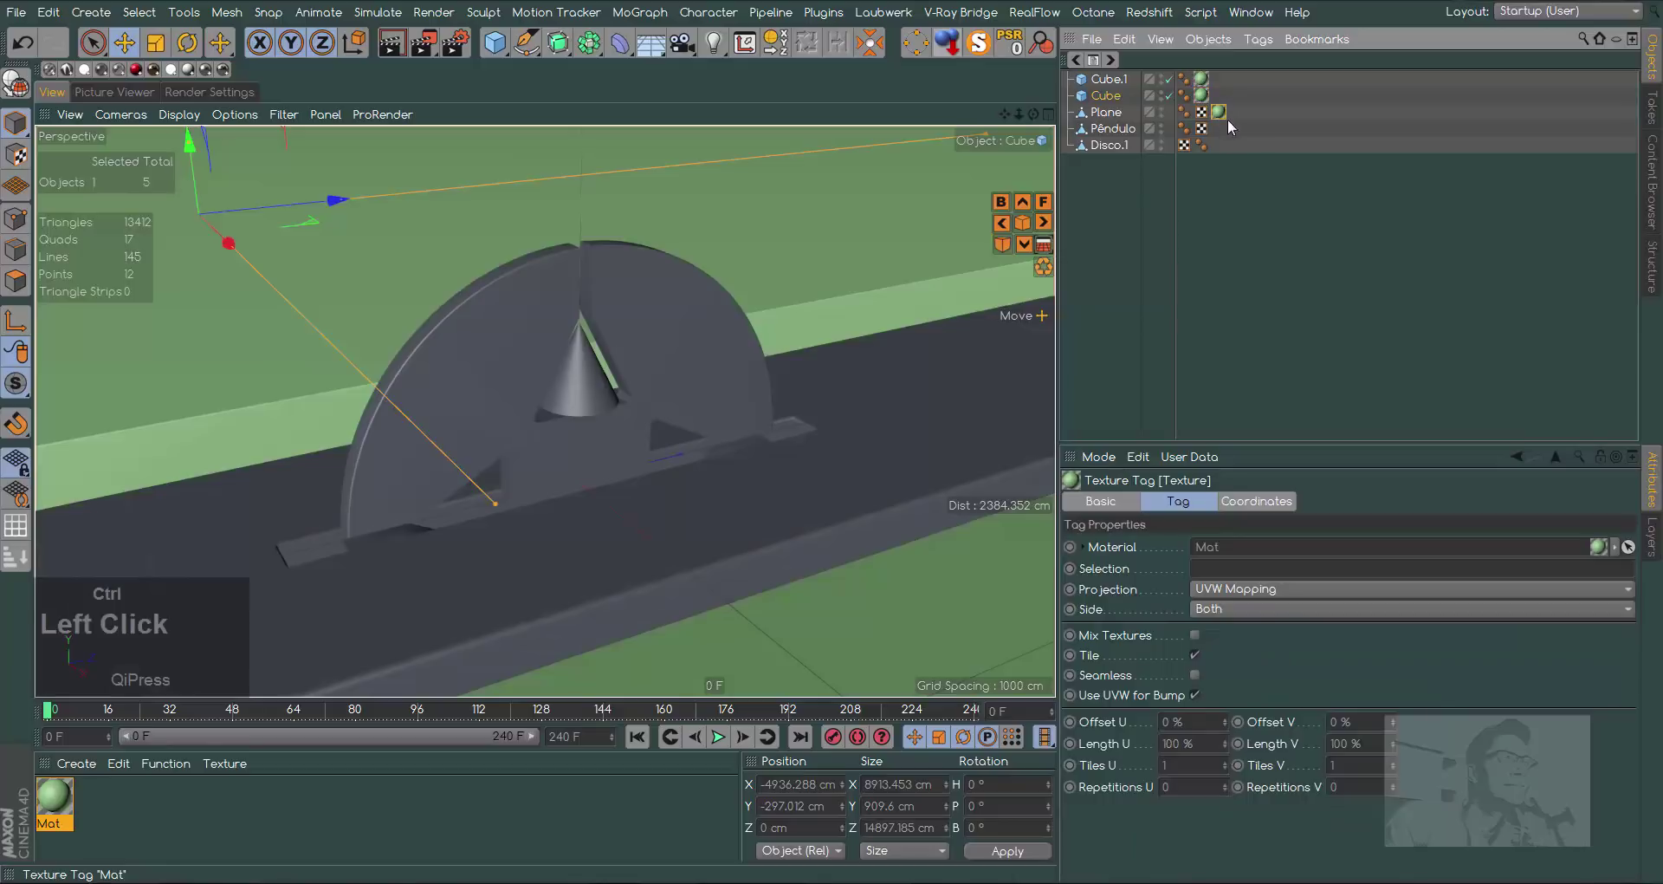
Create Mat.1 as a saturated orange (hue 42°) and apply it to the Disco.1 disc
left_click(85, 807)
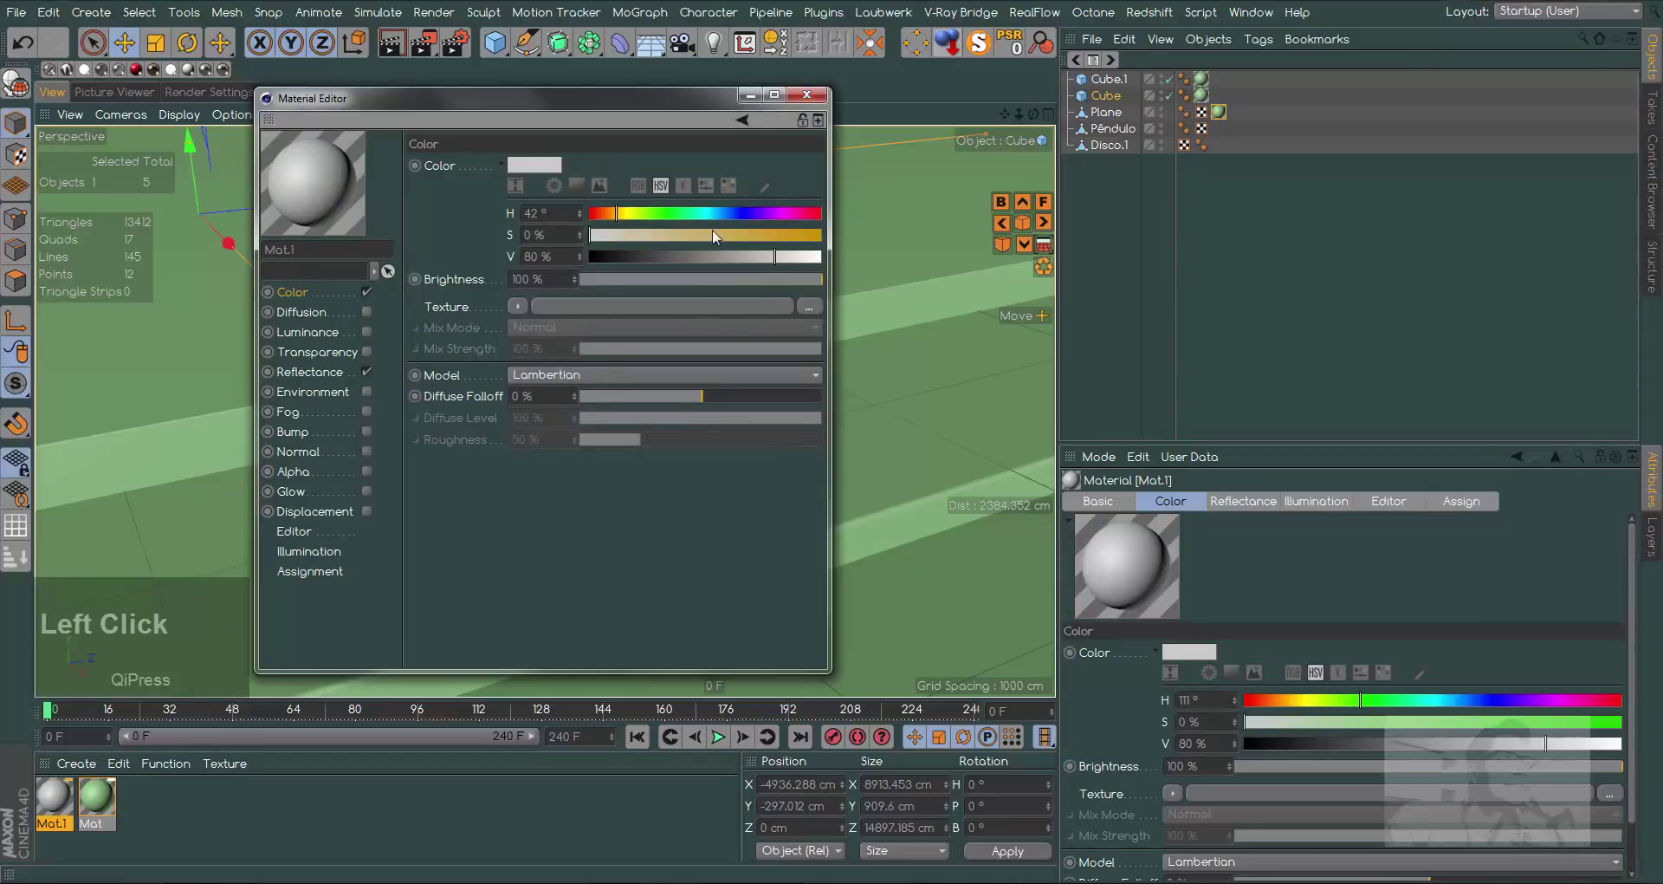
left_click(814, 100)
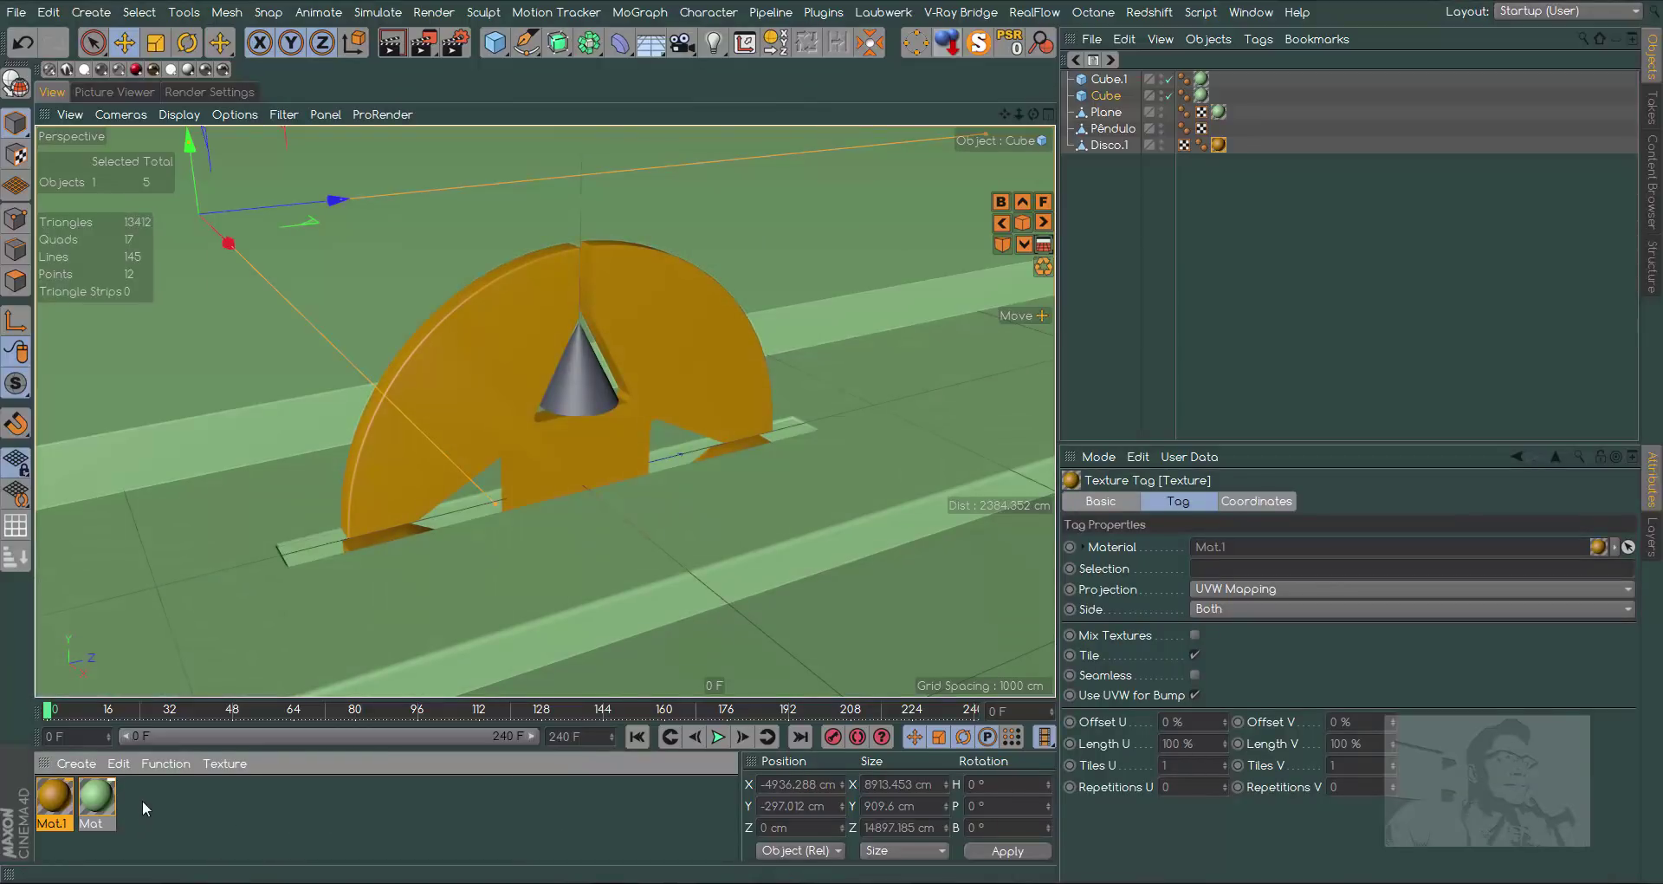
Create metallic Mat.2 with a Beckmann layer and conductor Fresnel preset, applied to the pendulum cone
left_click(134, 808)
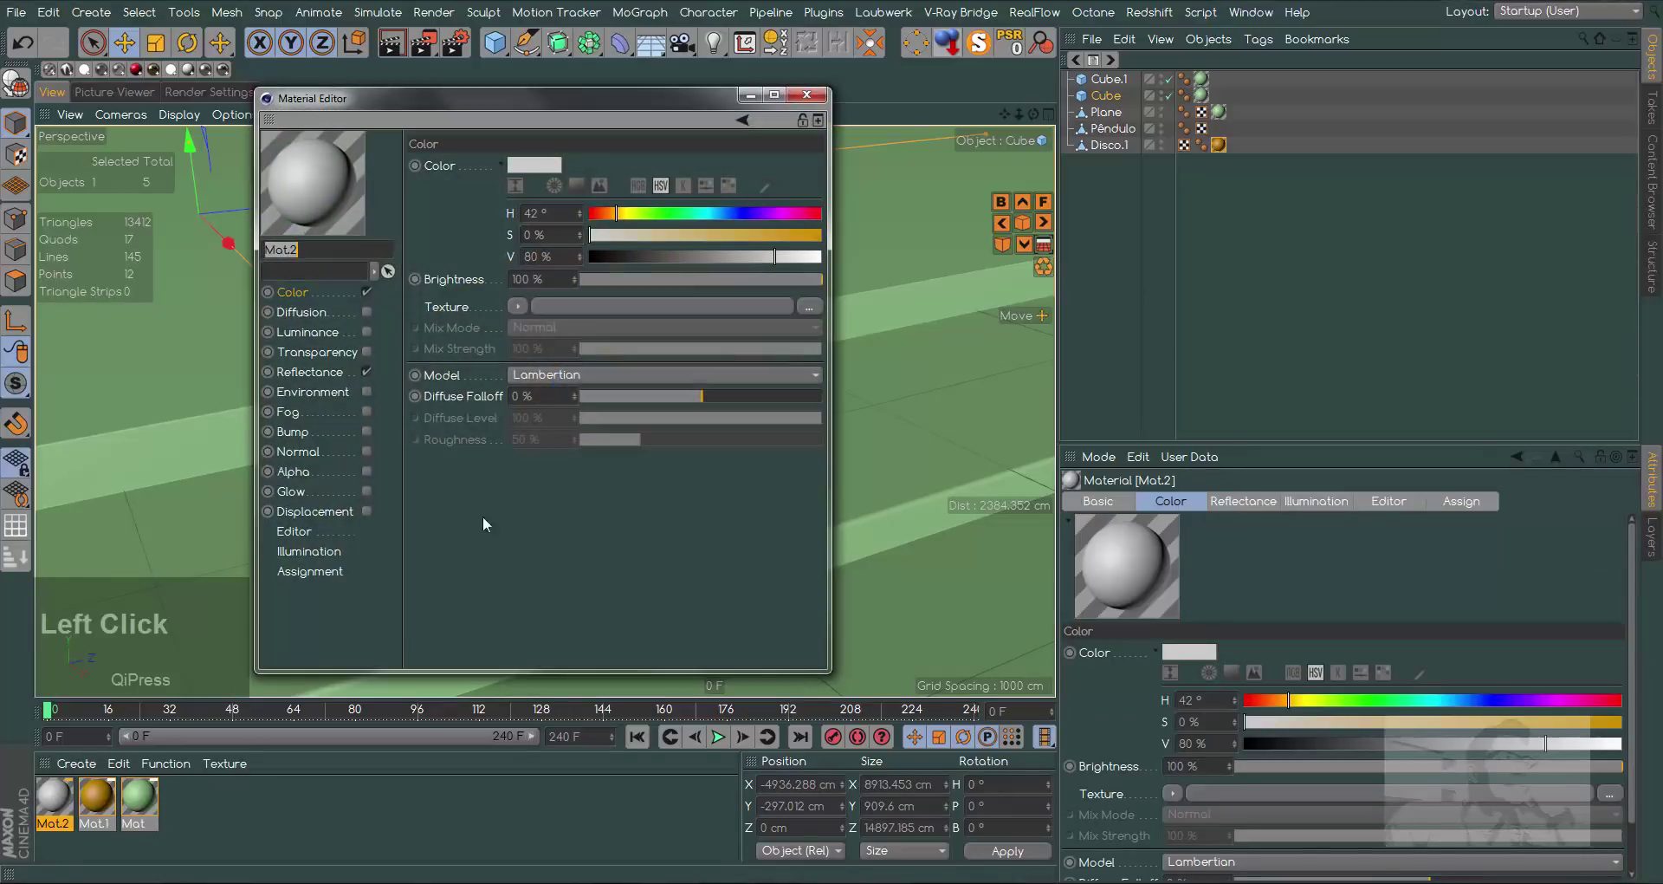
left_click(373, 298)
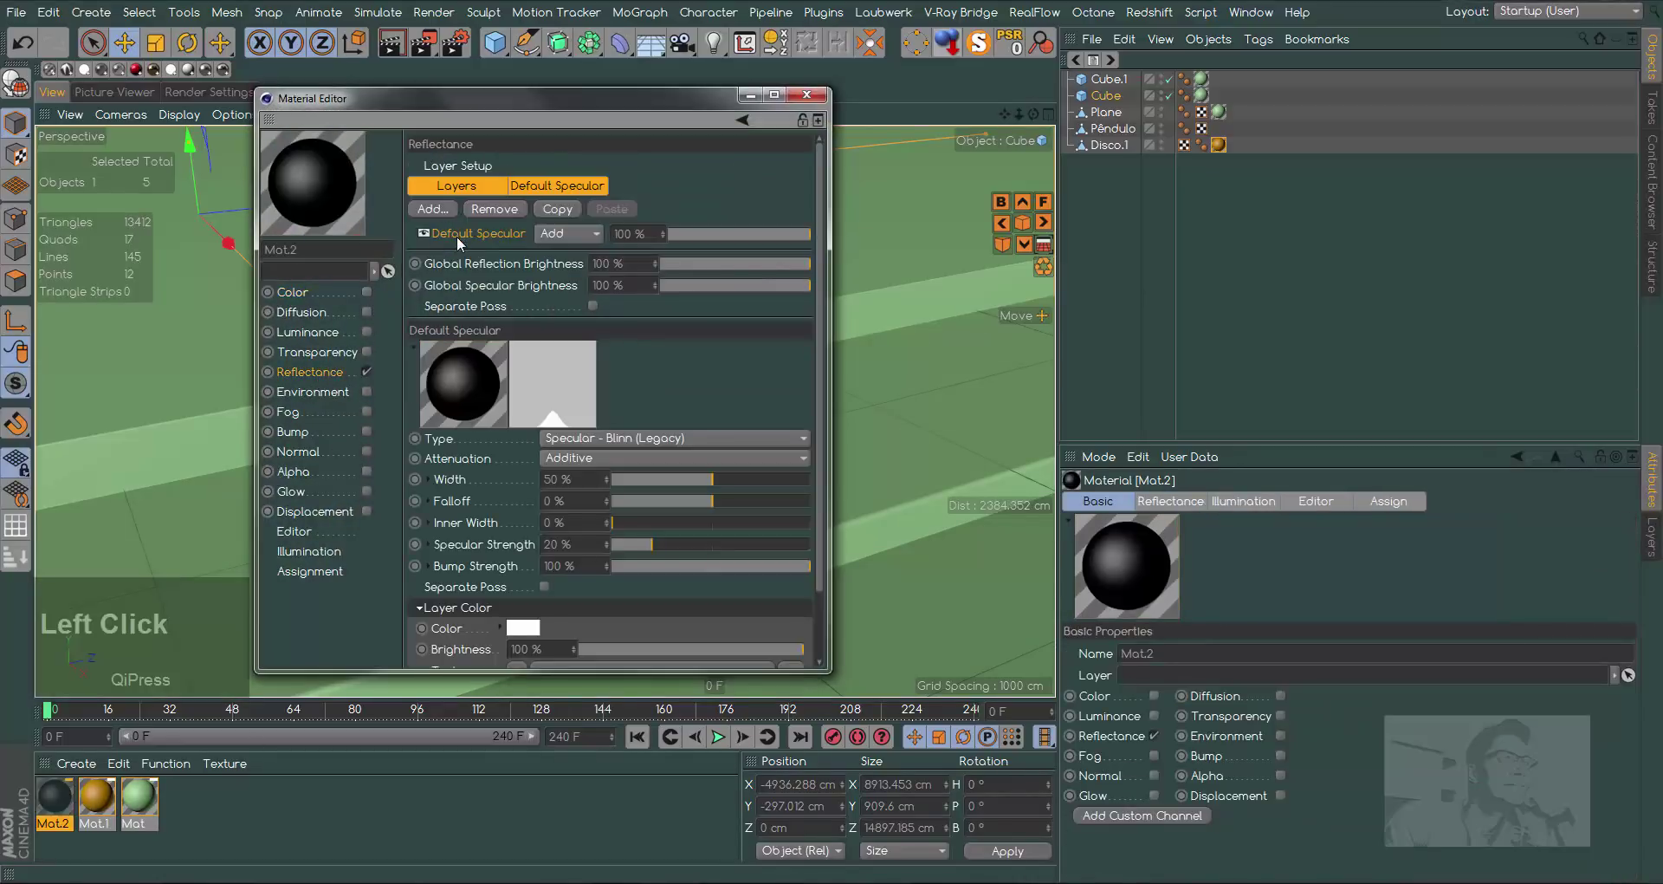
key("Delete")
left_click(439, 213)
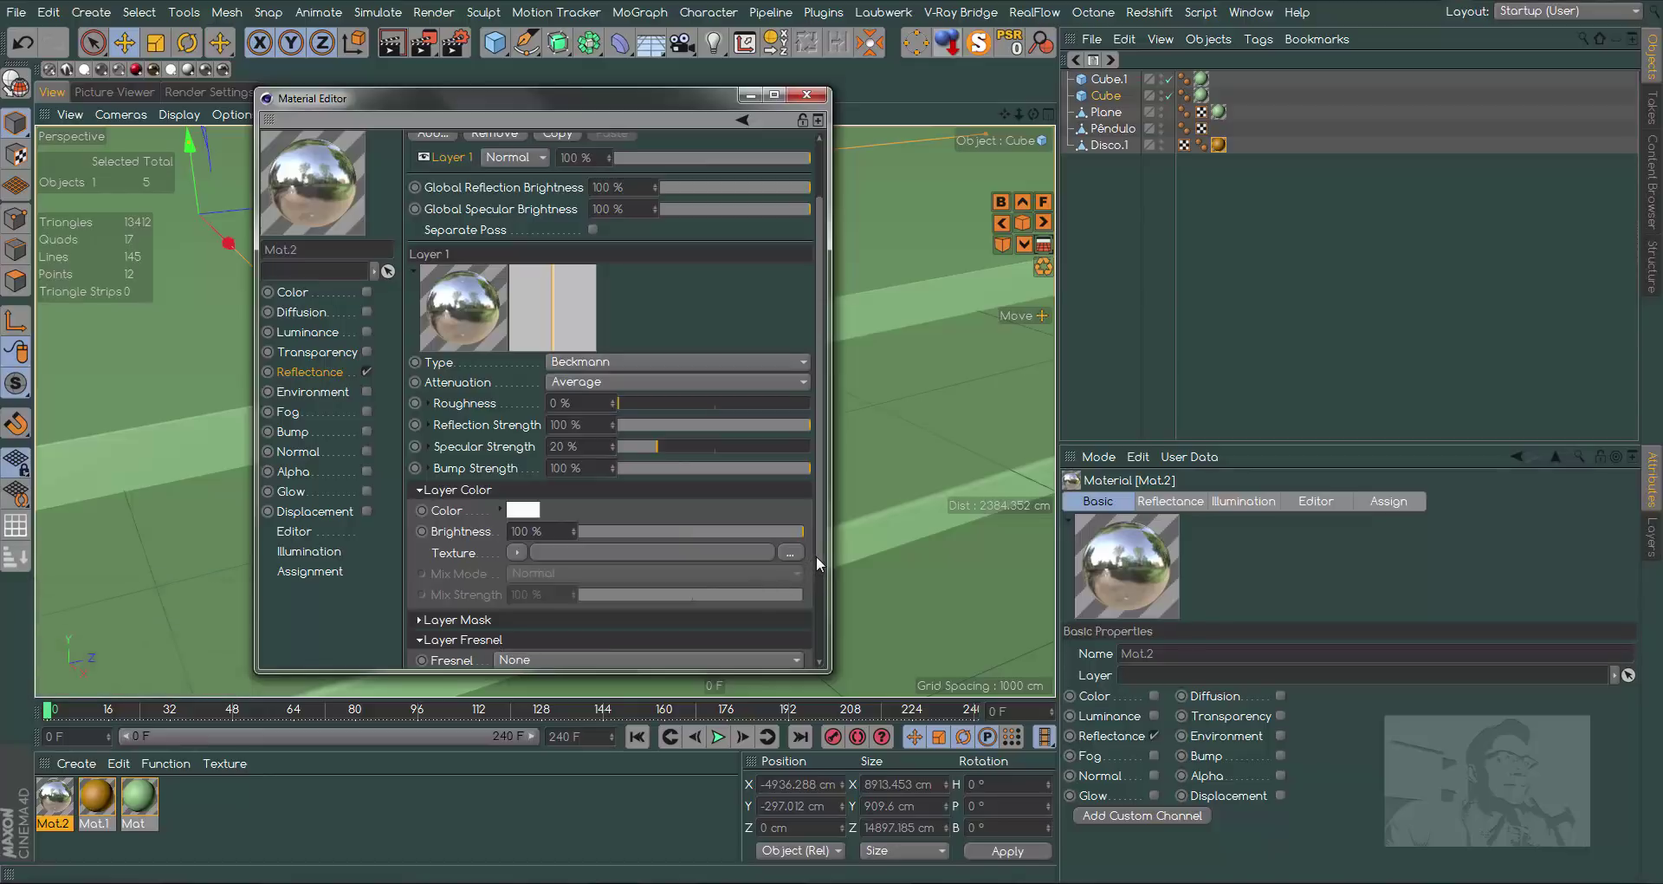
left_click(822, 561)
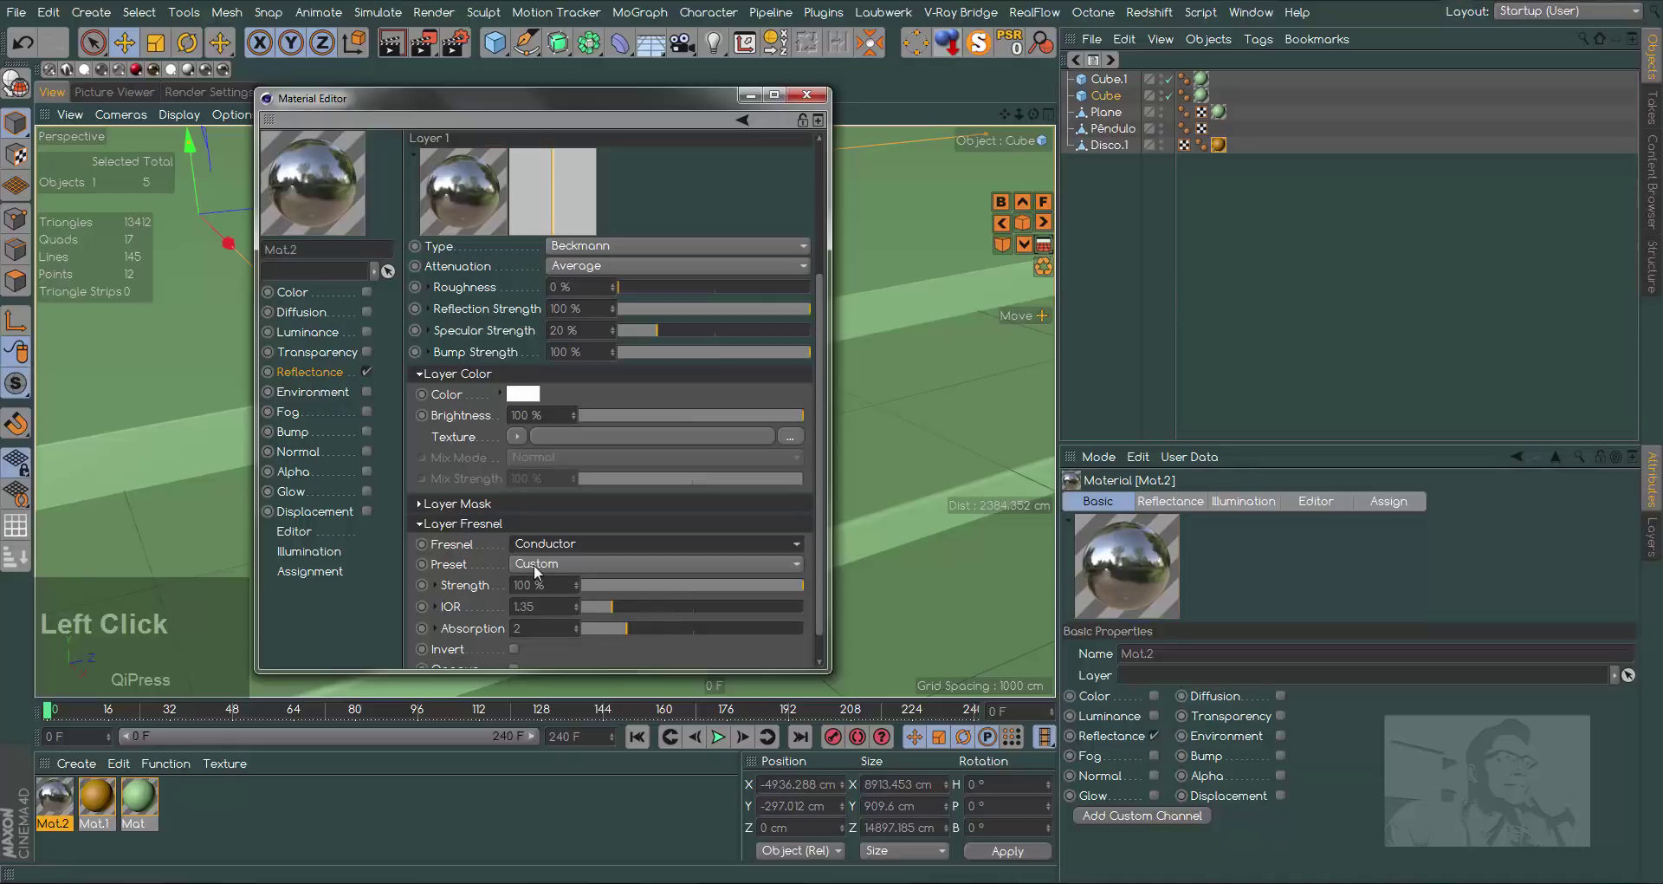
left_click(557, 568)
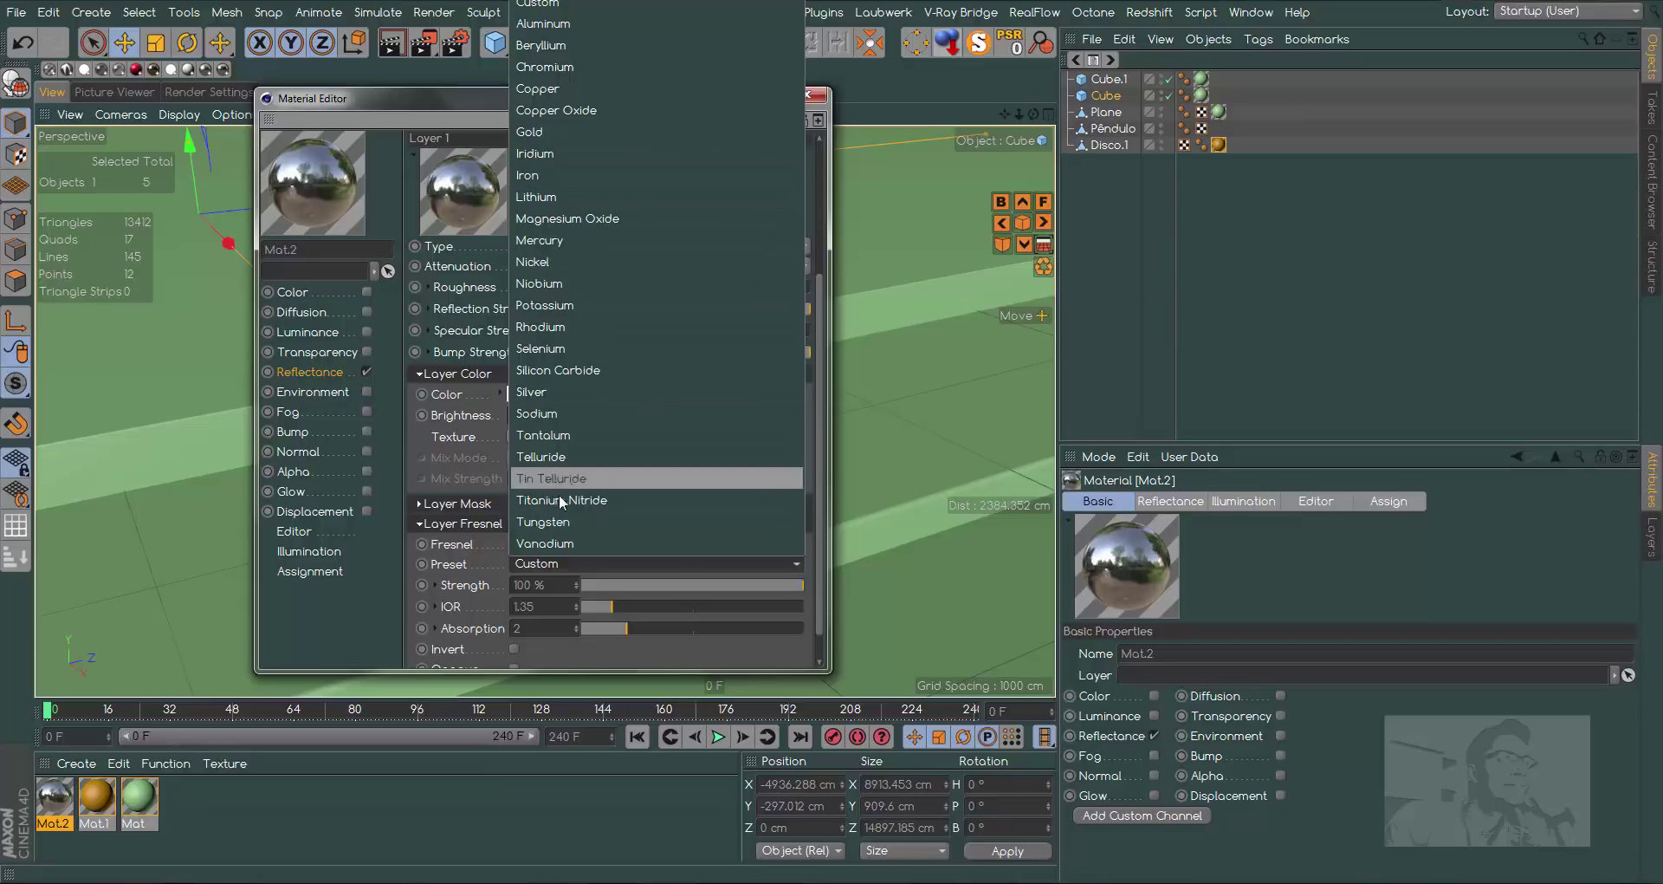
left_click(584, 508)
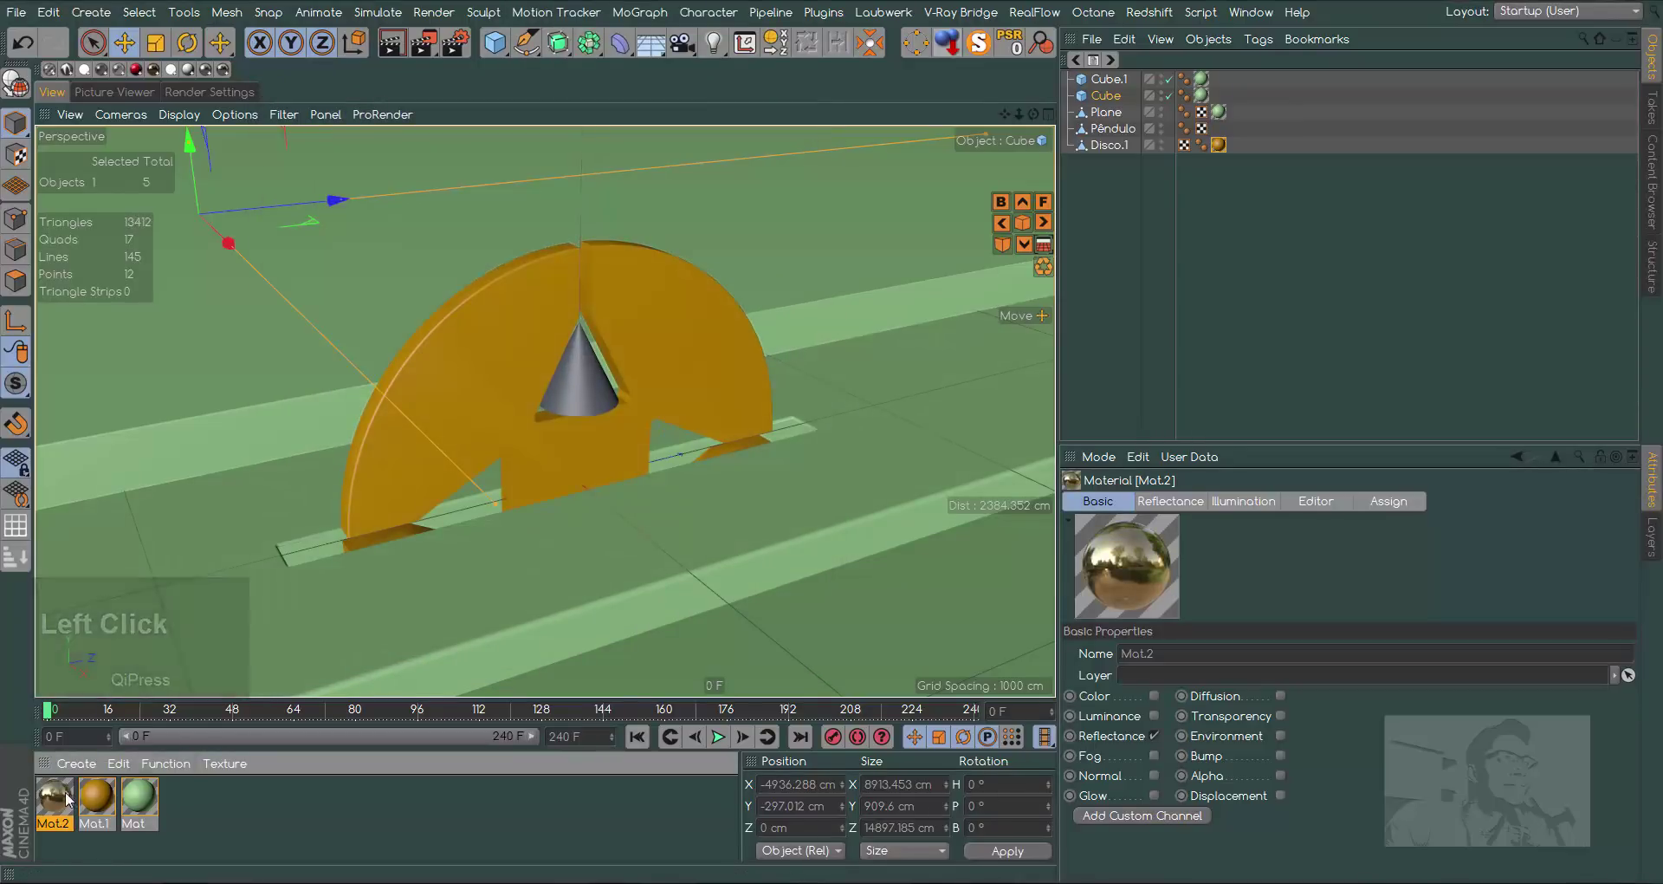
left_click(71, 787)
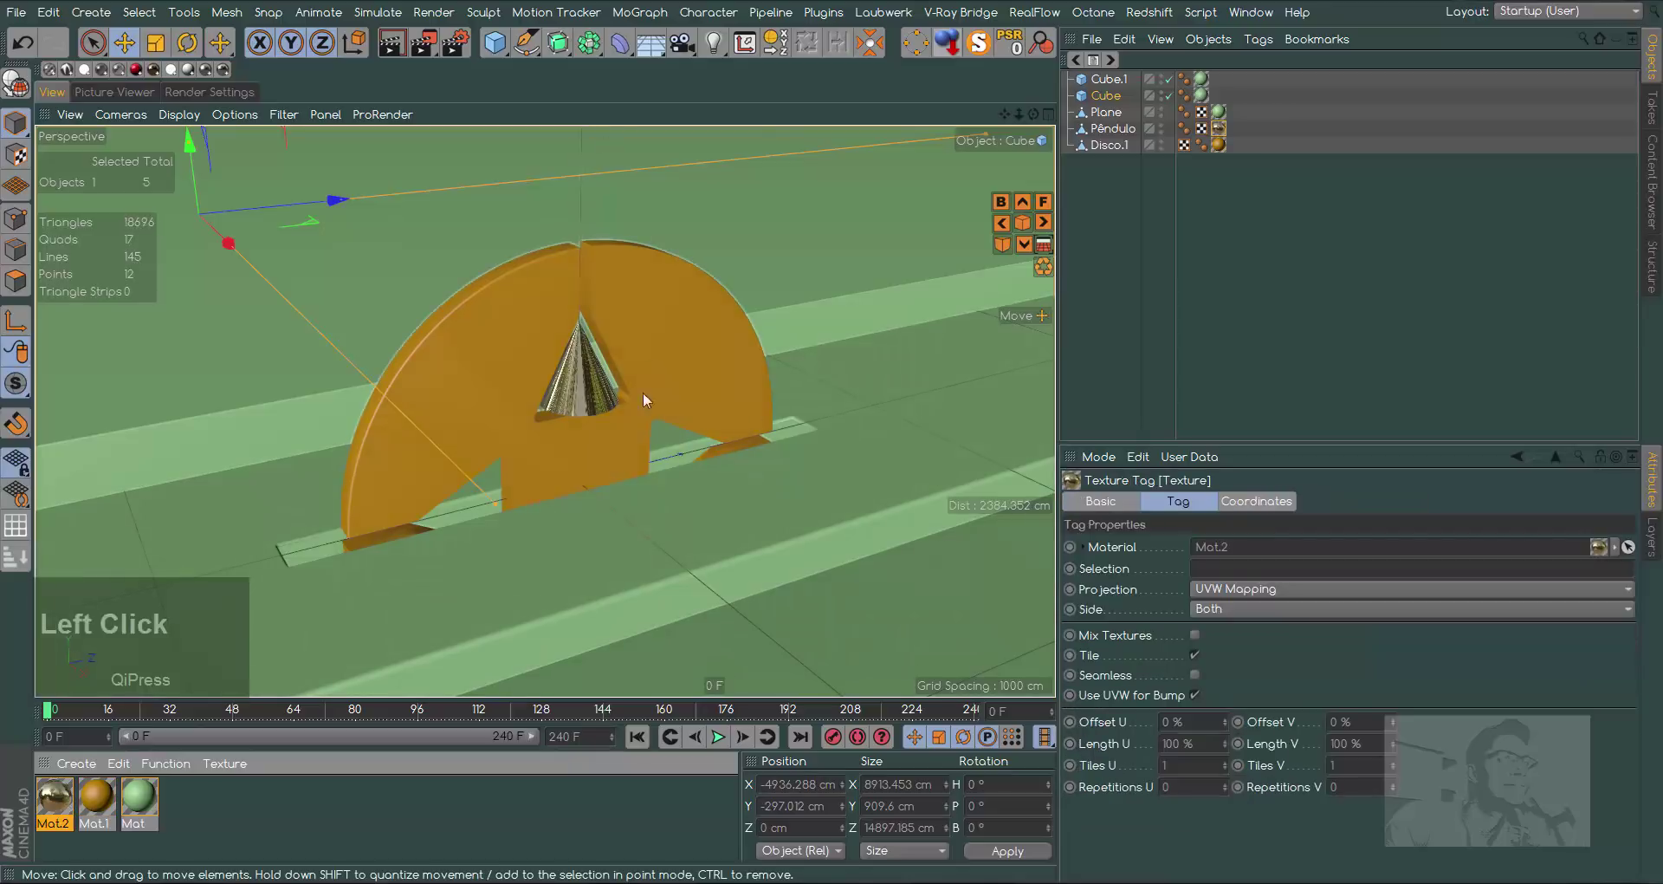
Re-hue Mat.1 to 234° blue so the disc turns blue
left_click(109, 808)
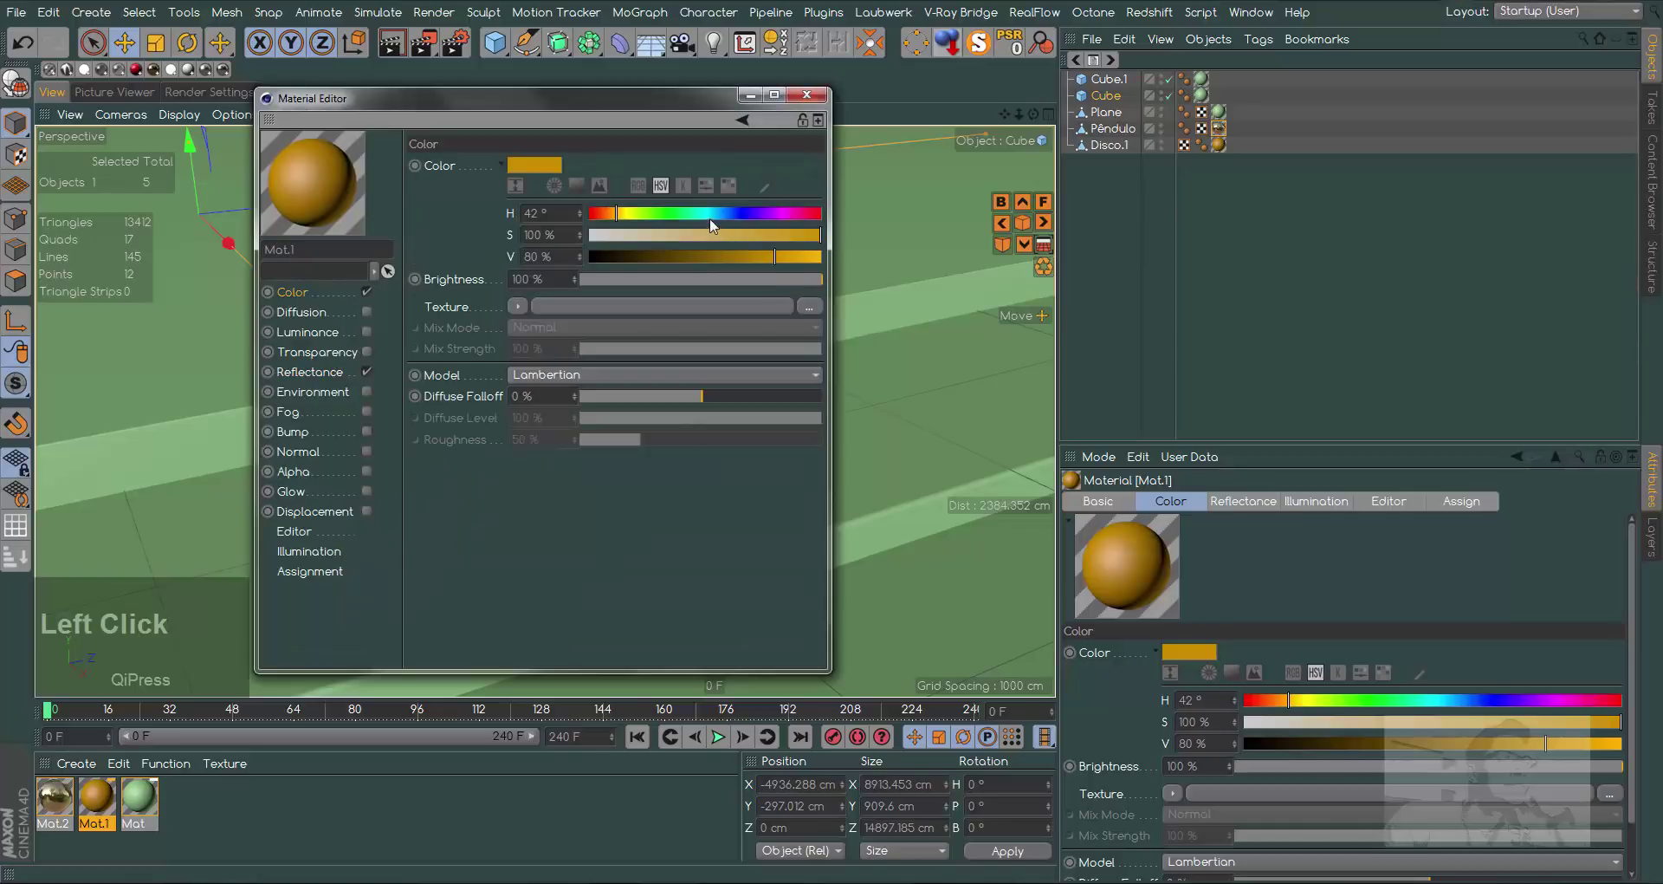
left_click(745, 218)
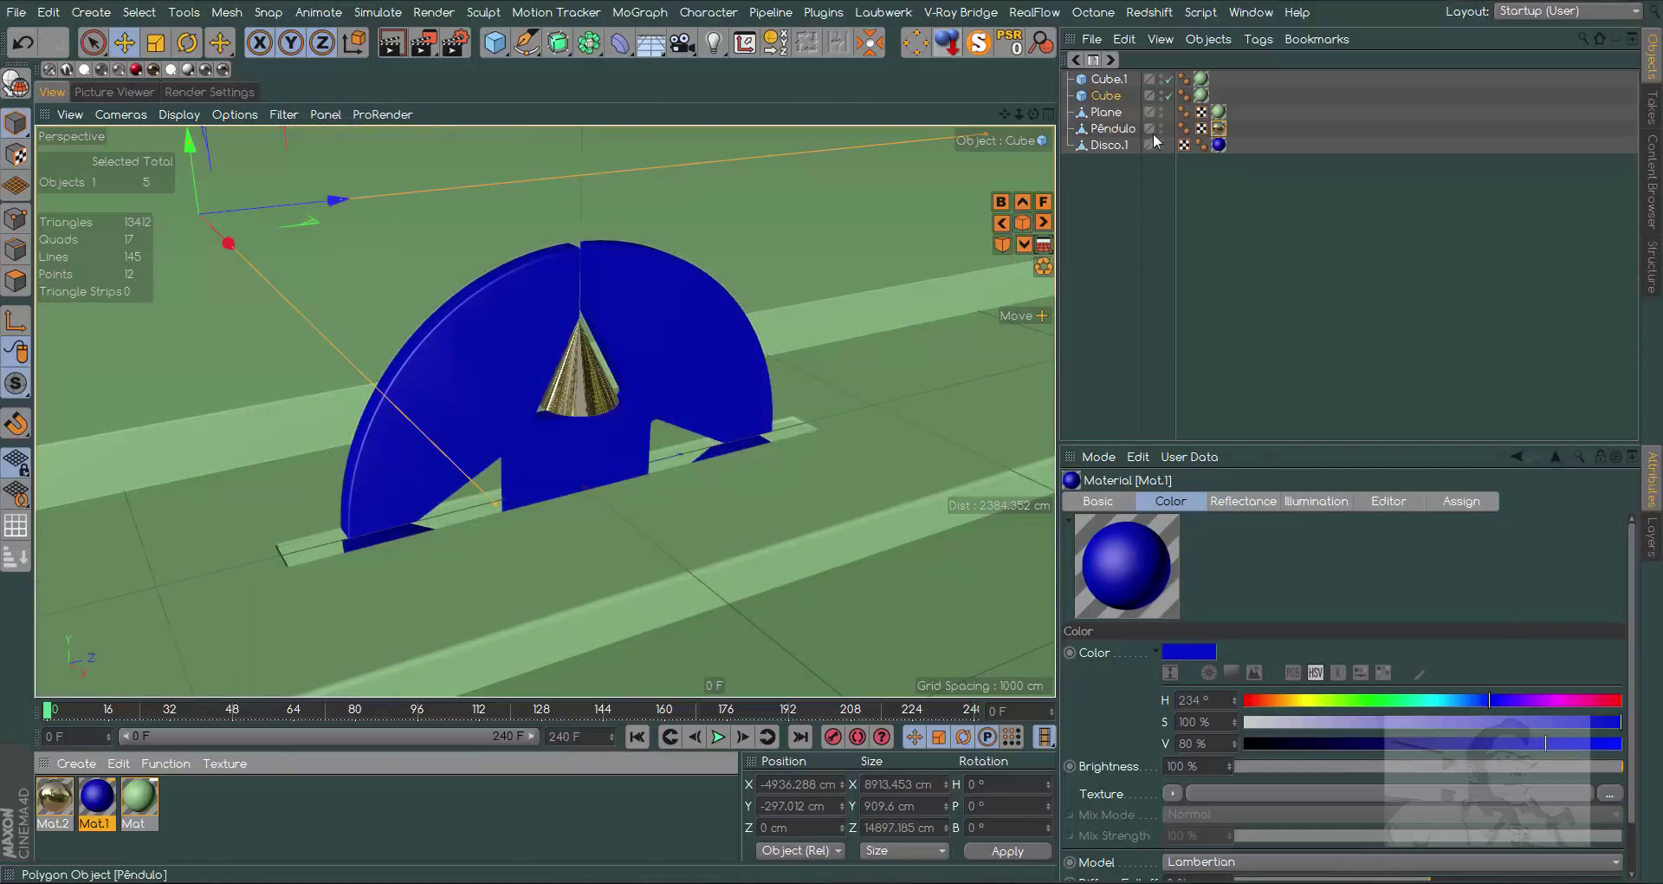
Add an XPresso tag to the Pêndulo object and move its empty editor aside
left_click(1010, 117)
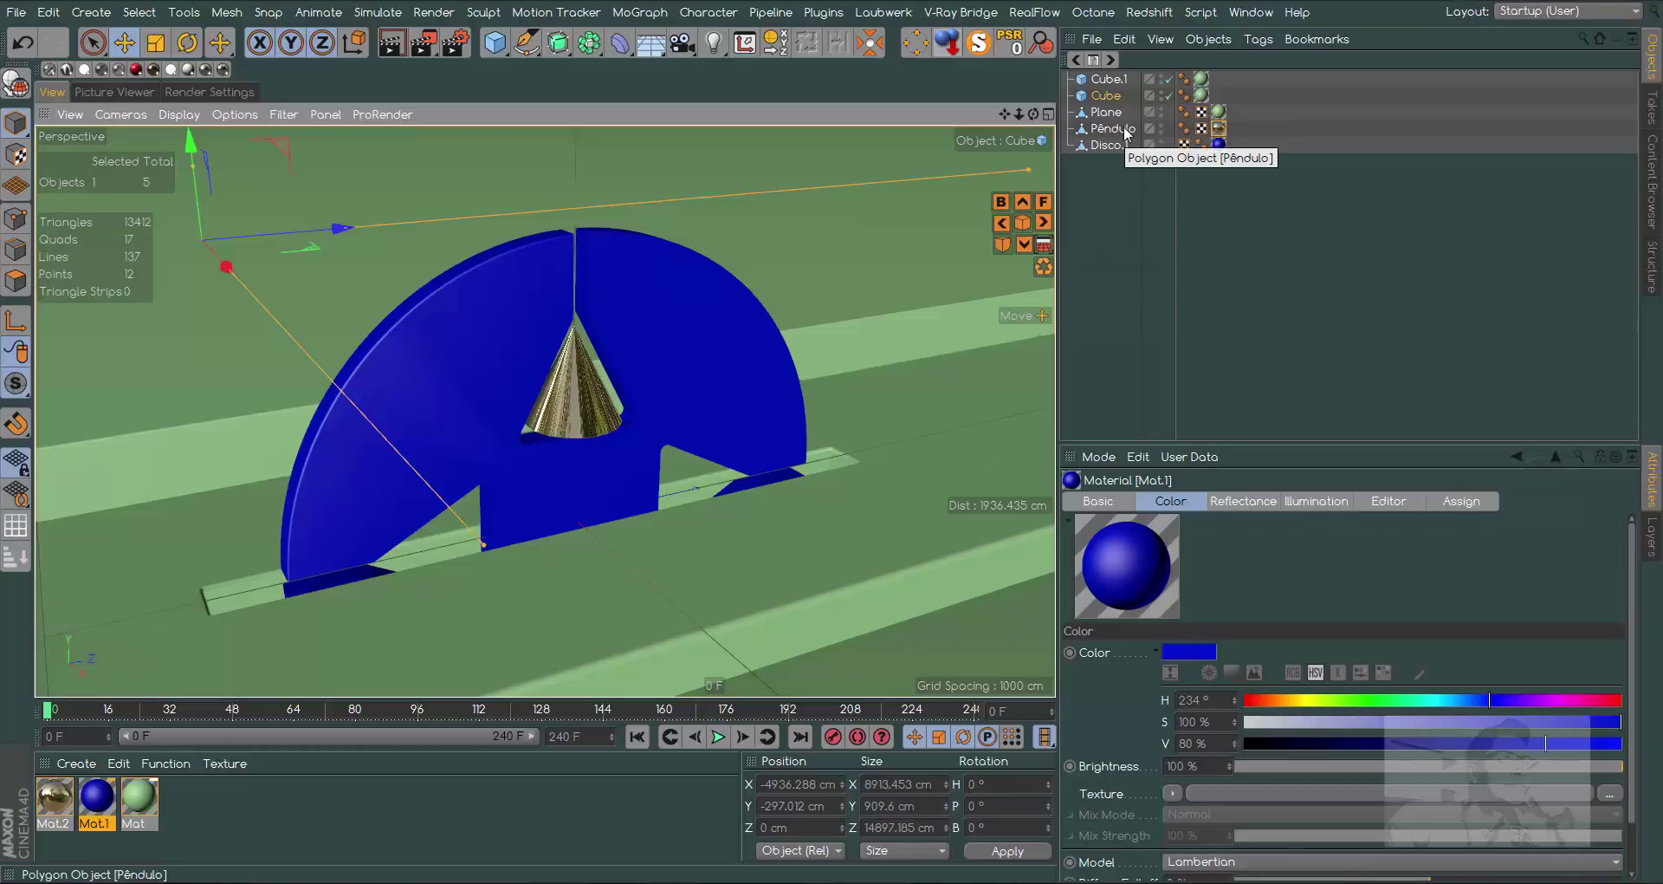
right_click(1126, 136)
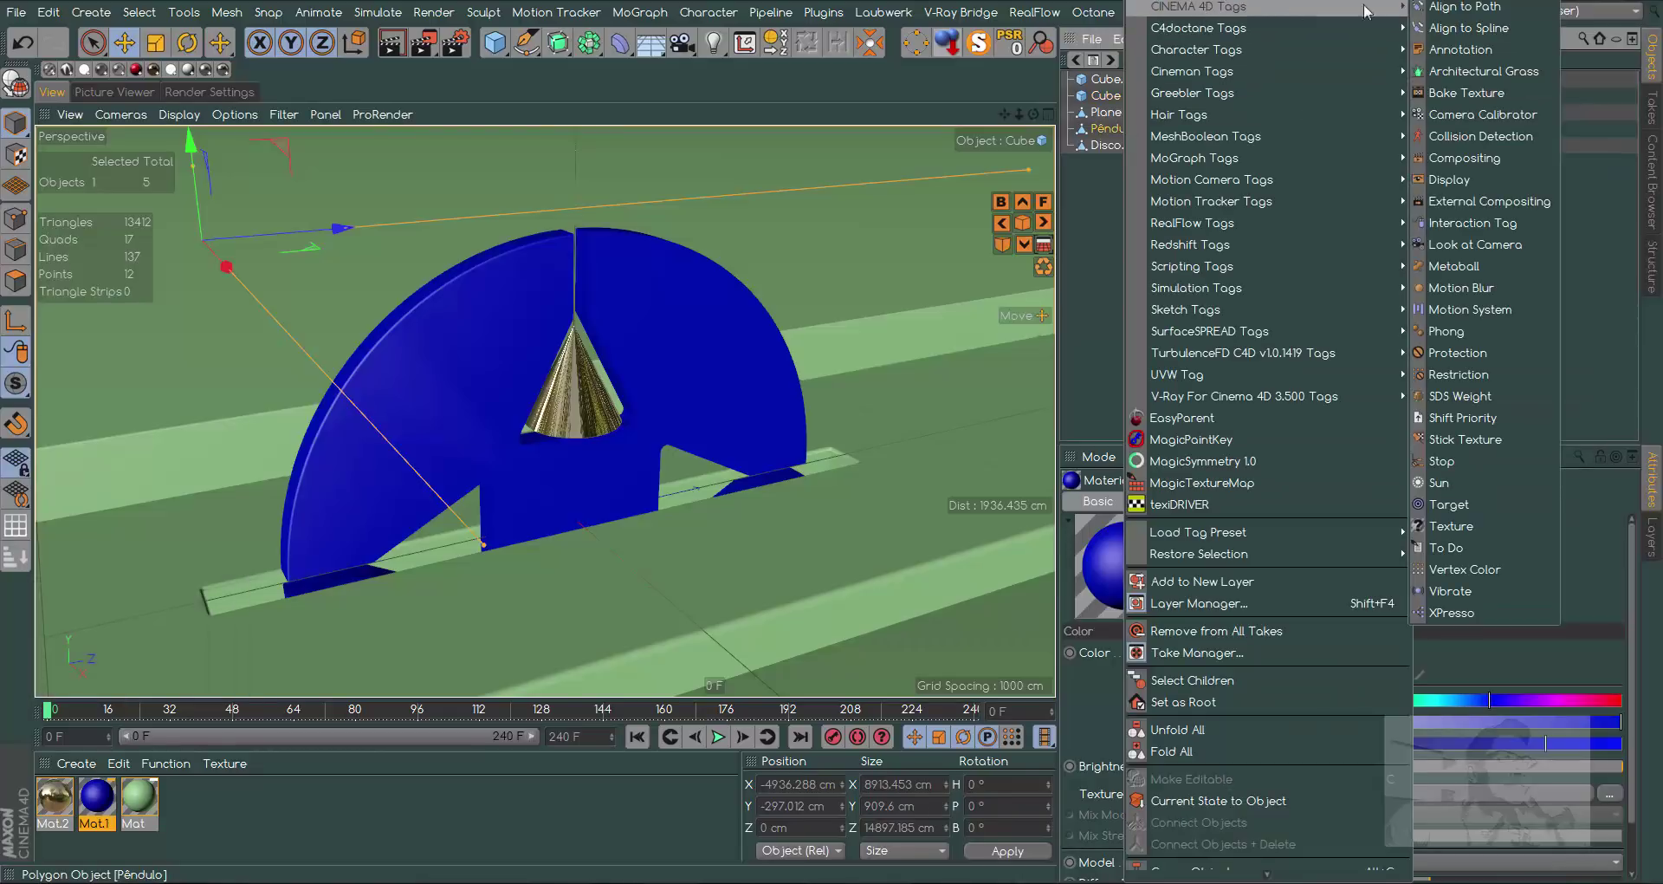
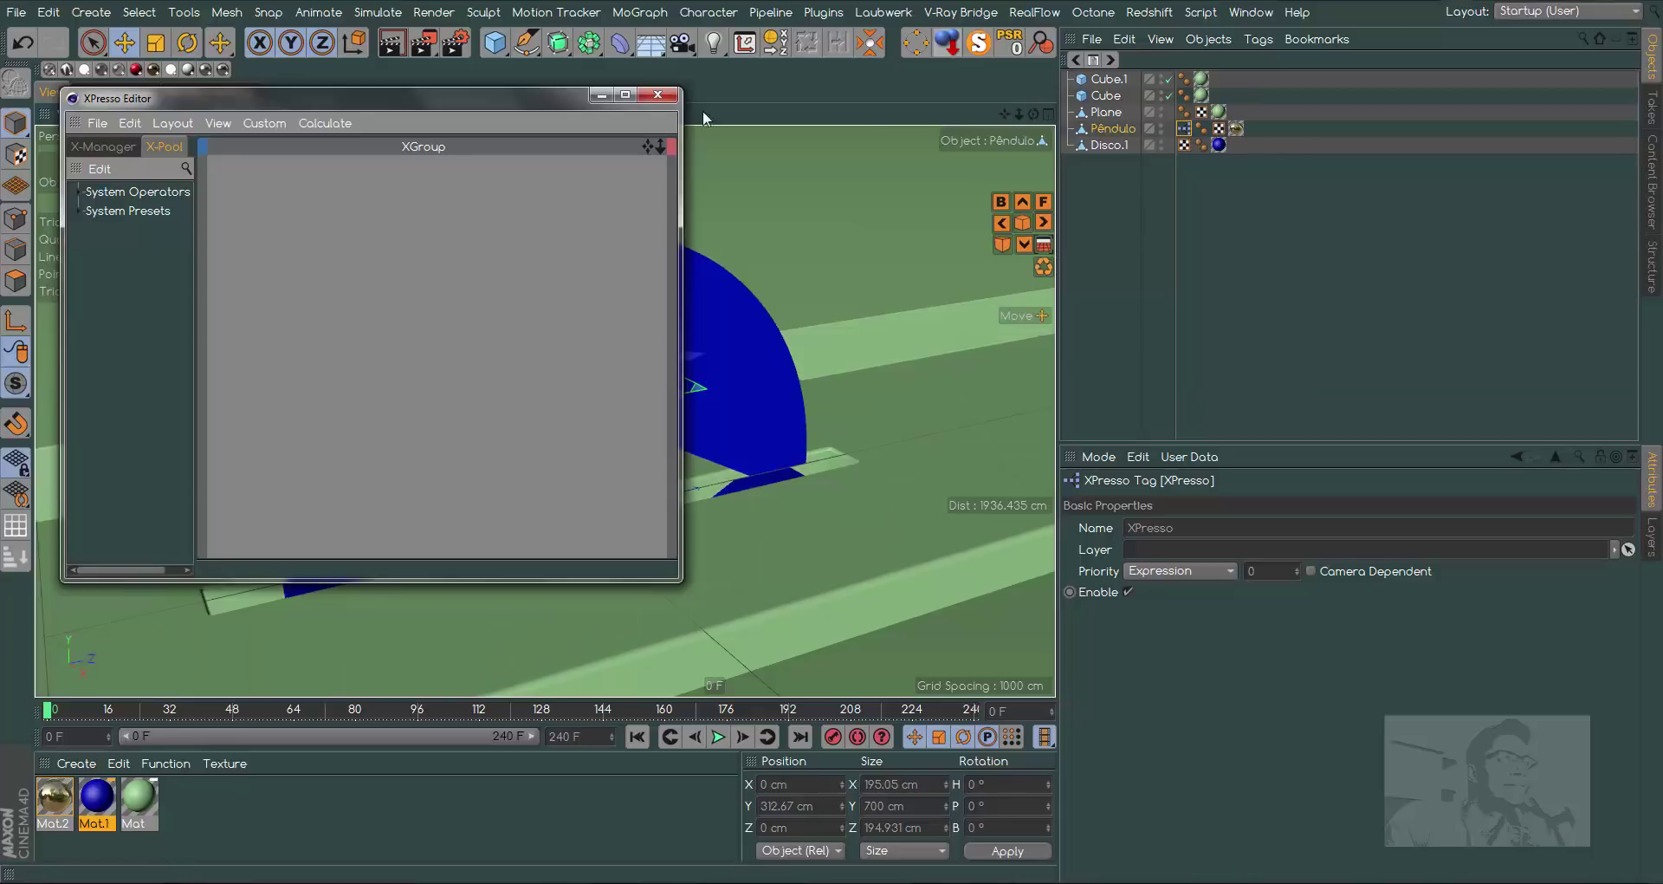
left_click(566, 111)
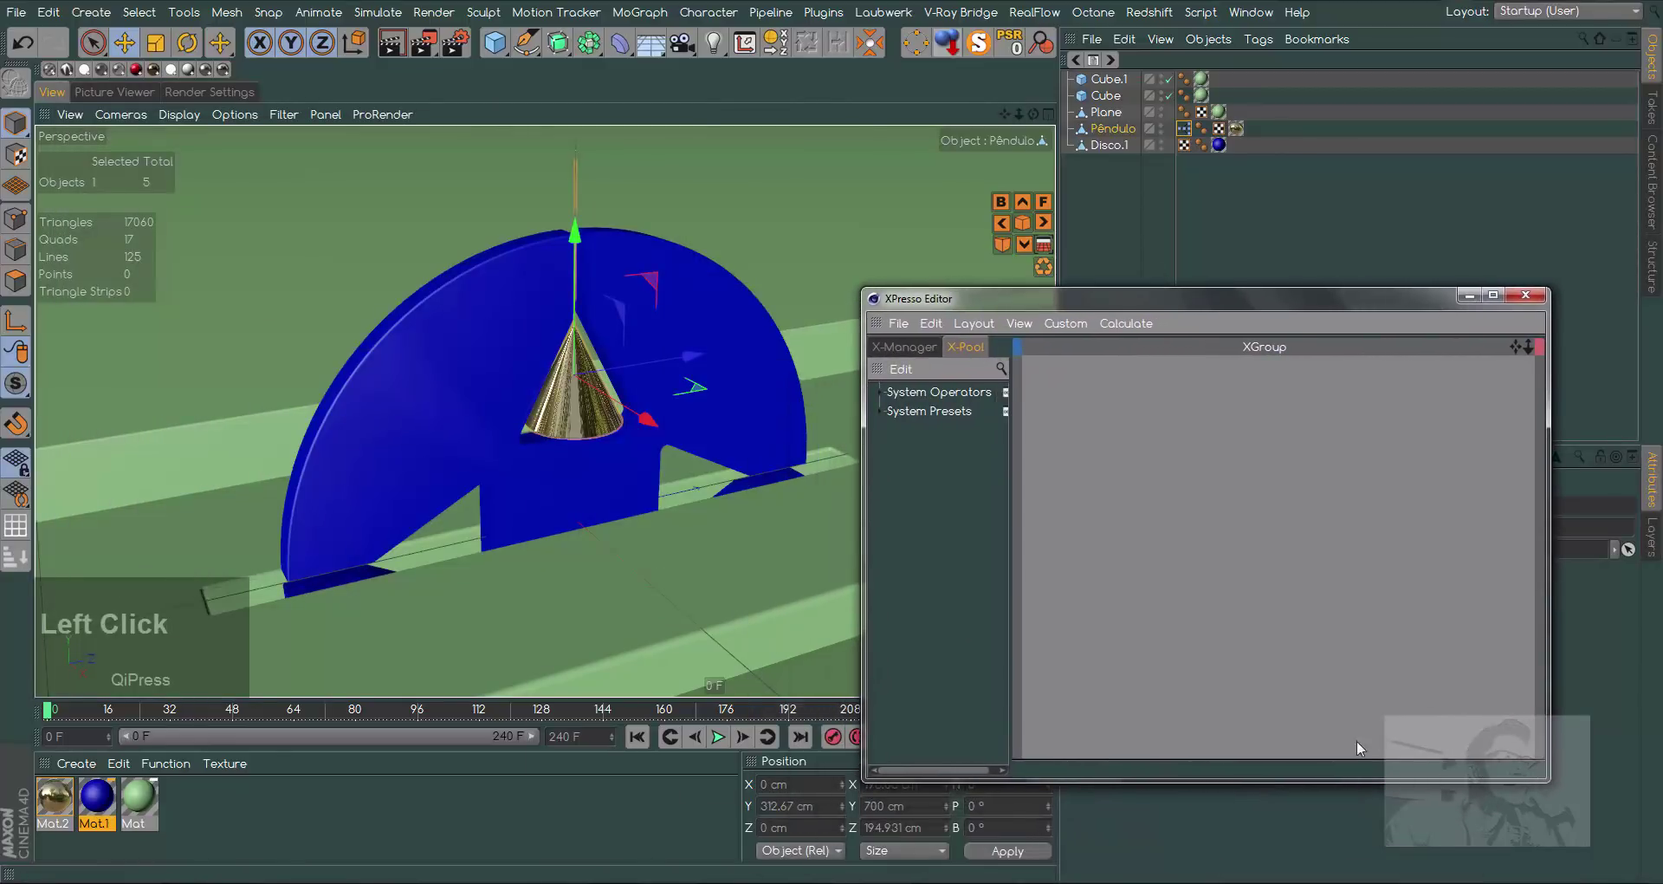
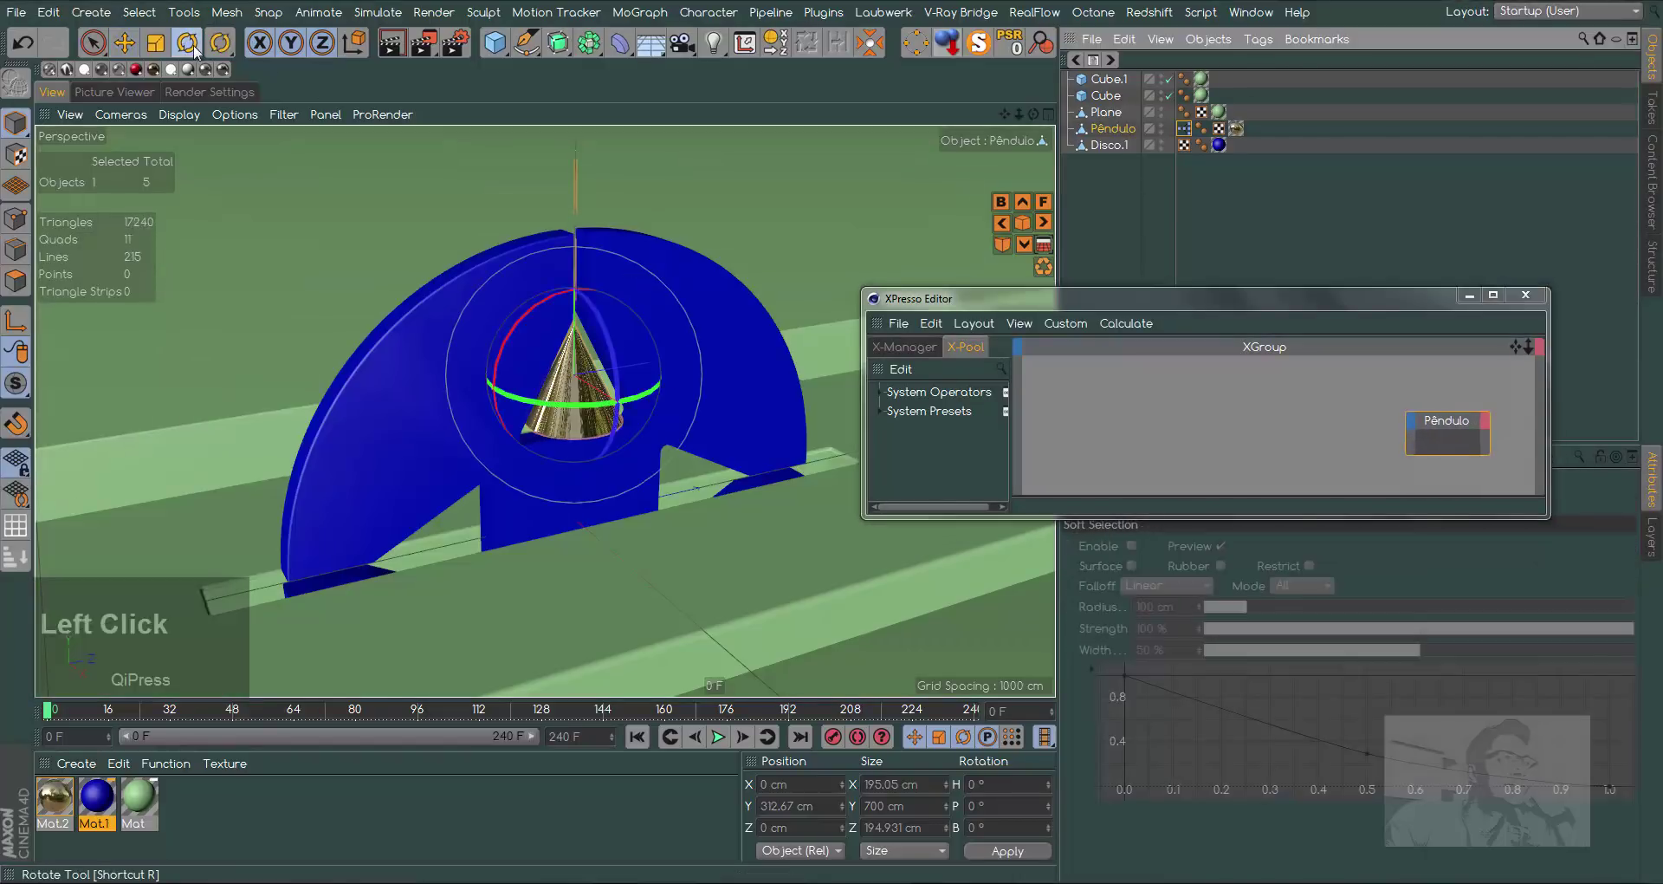
Reset Pêndulo's R.B rotation to 0° and reopen its XPresso graph
left_click(604, 325)
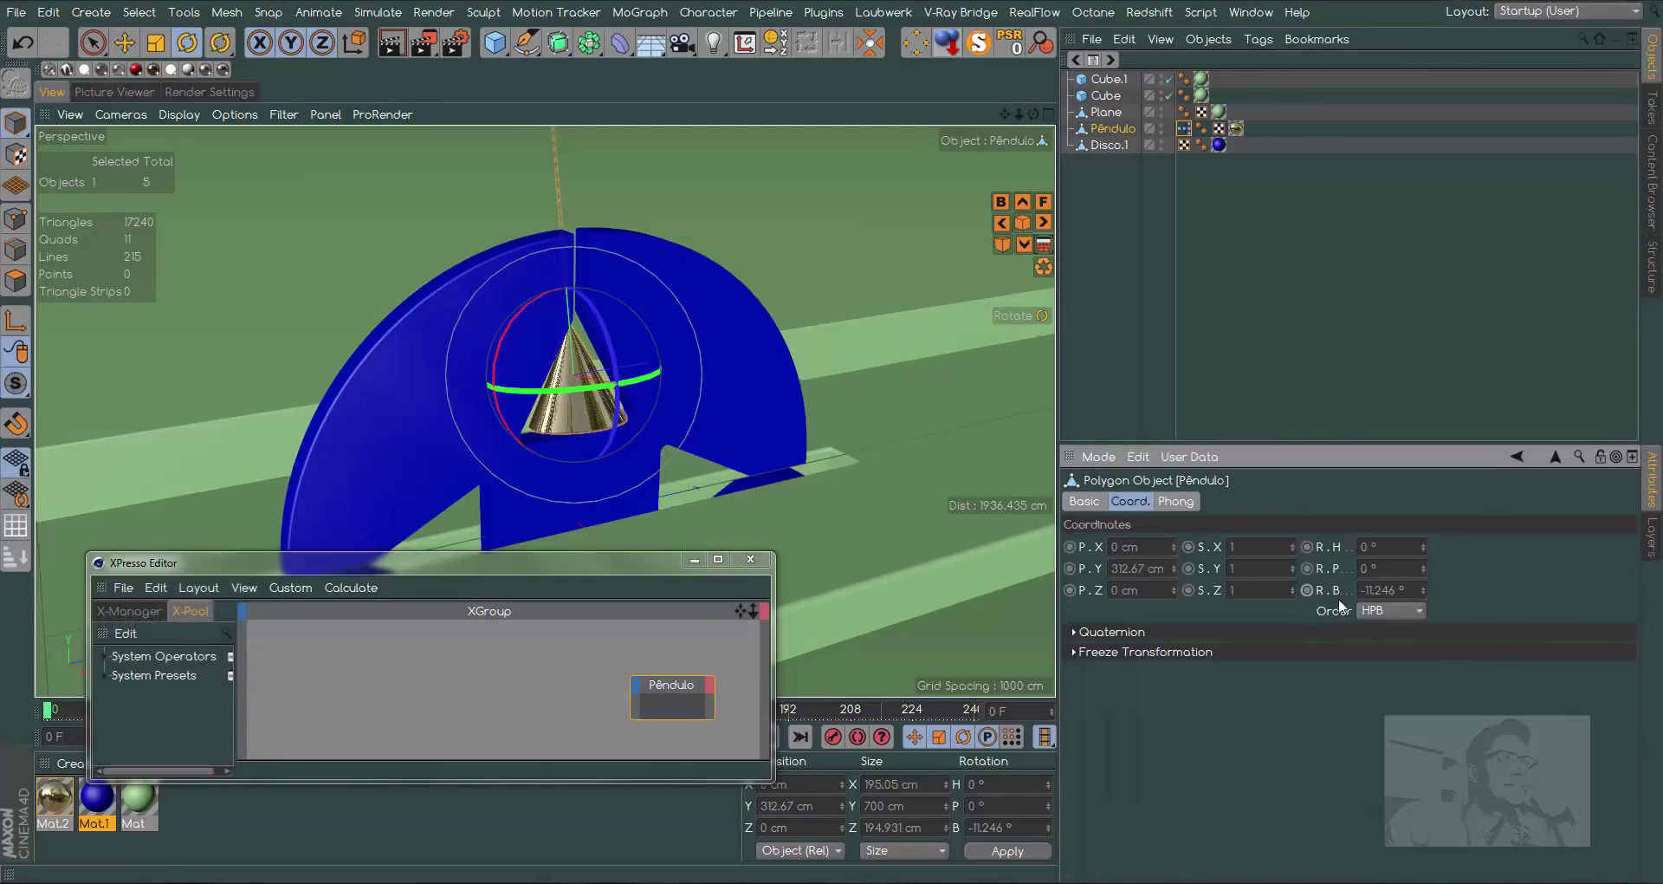
left_click(31, 56)
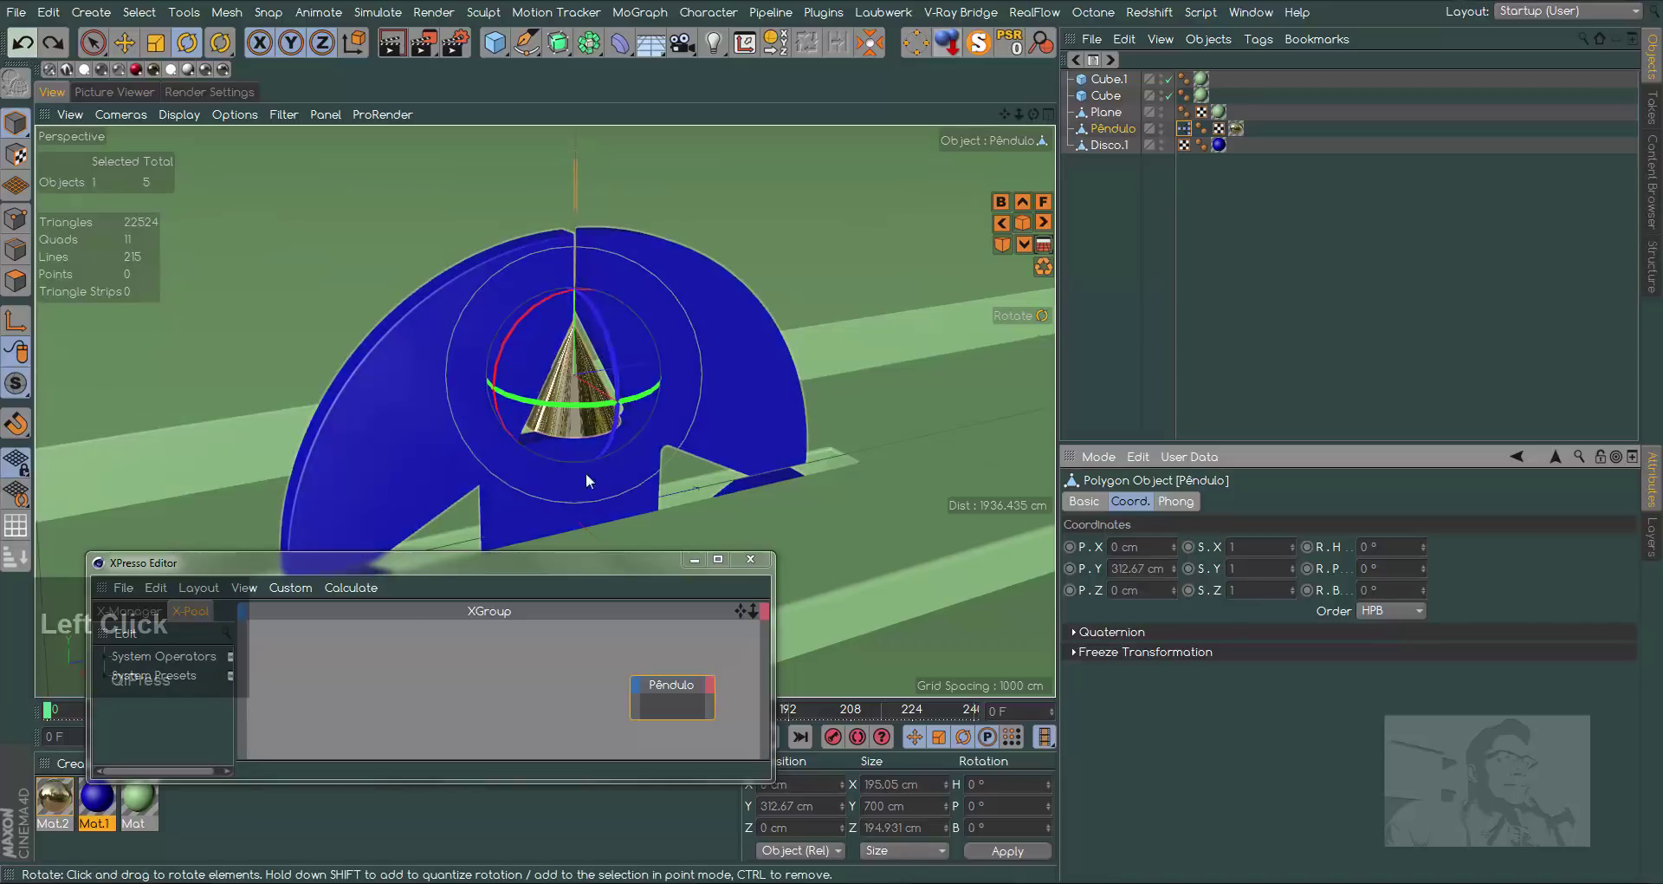
left_click(636, 567)
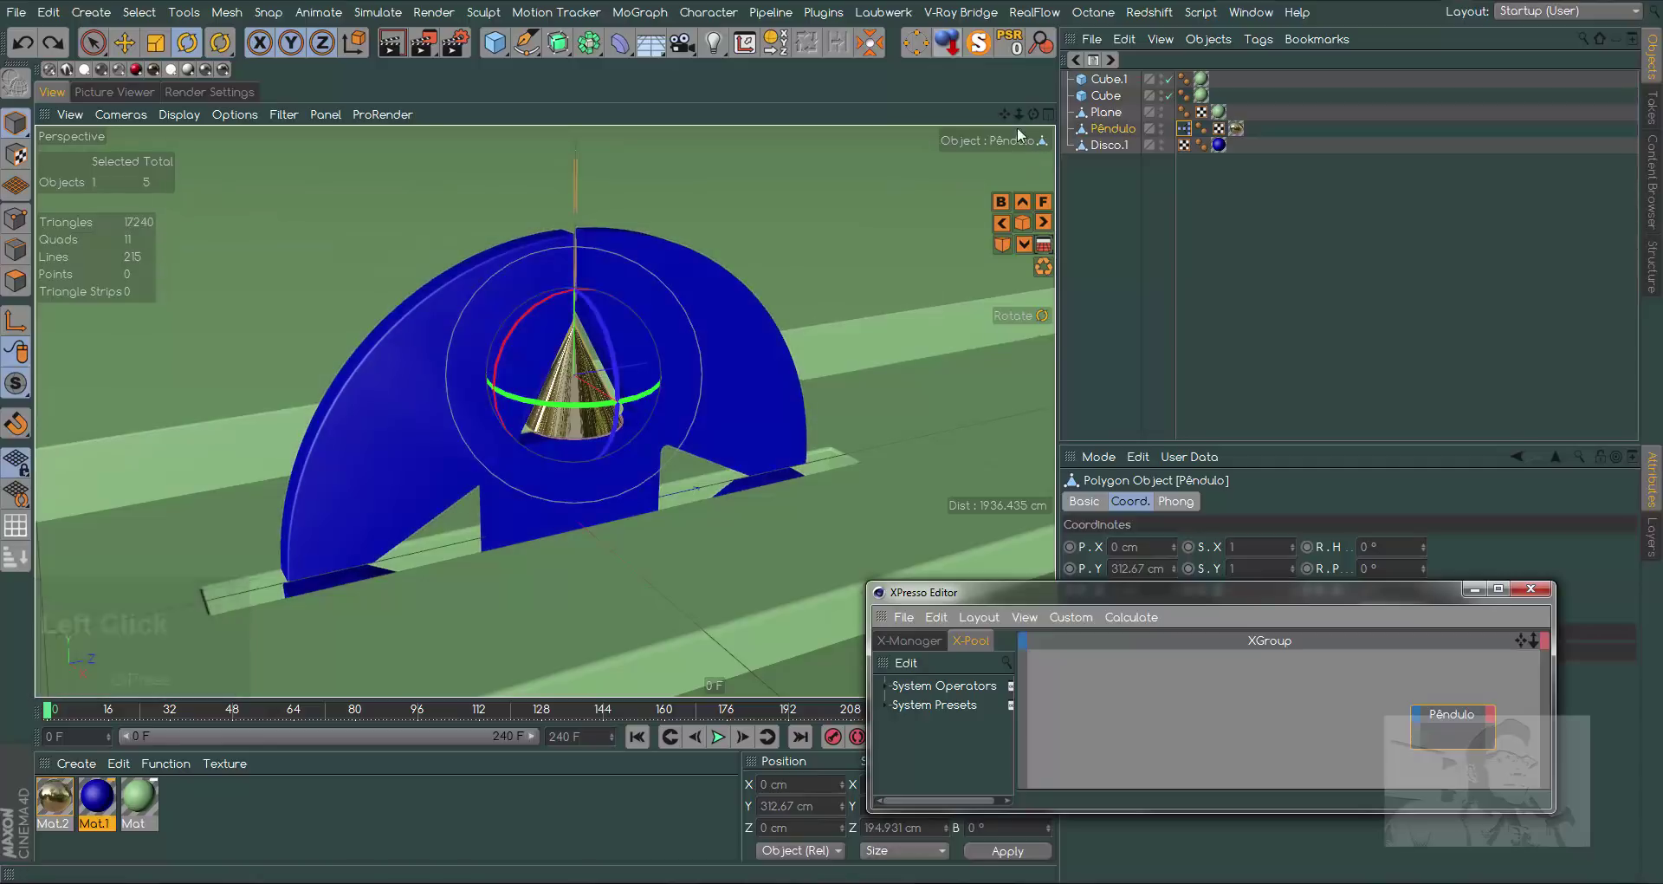
Drag the Pêndulo object into the XPresso Editor as a node
left_click(1008, 118)
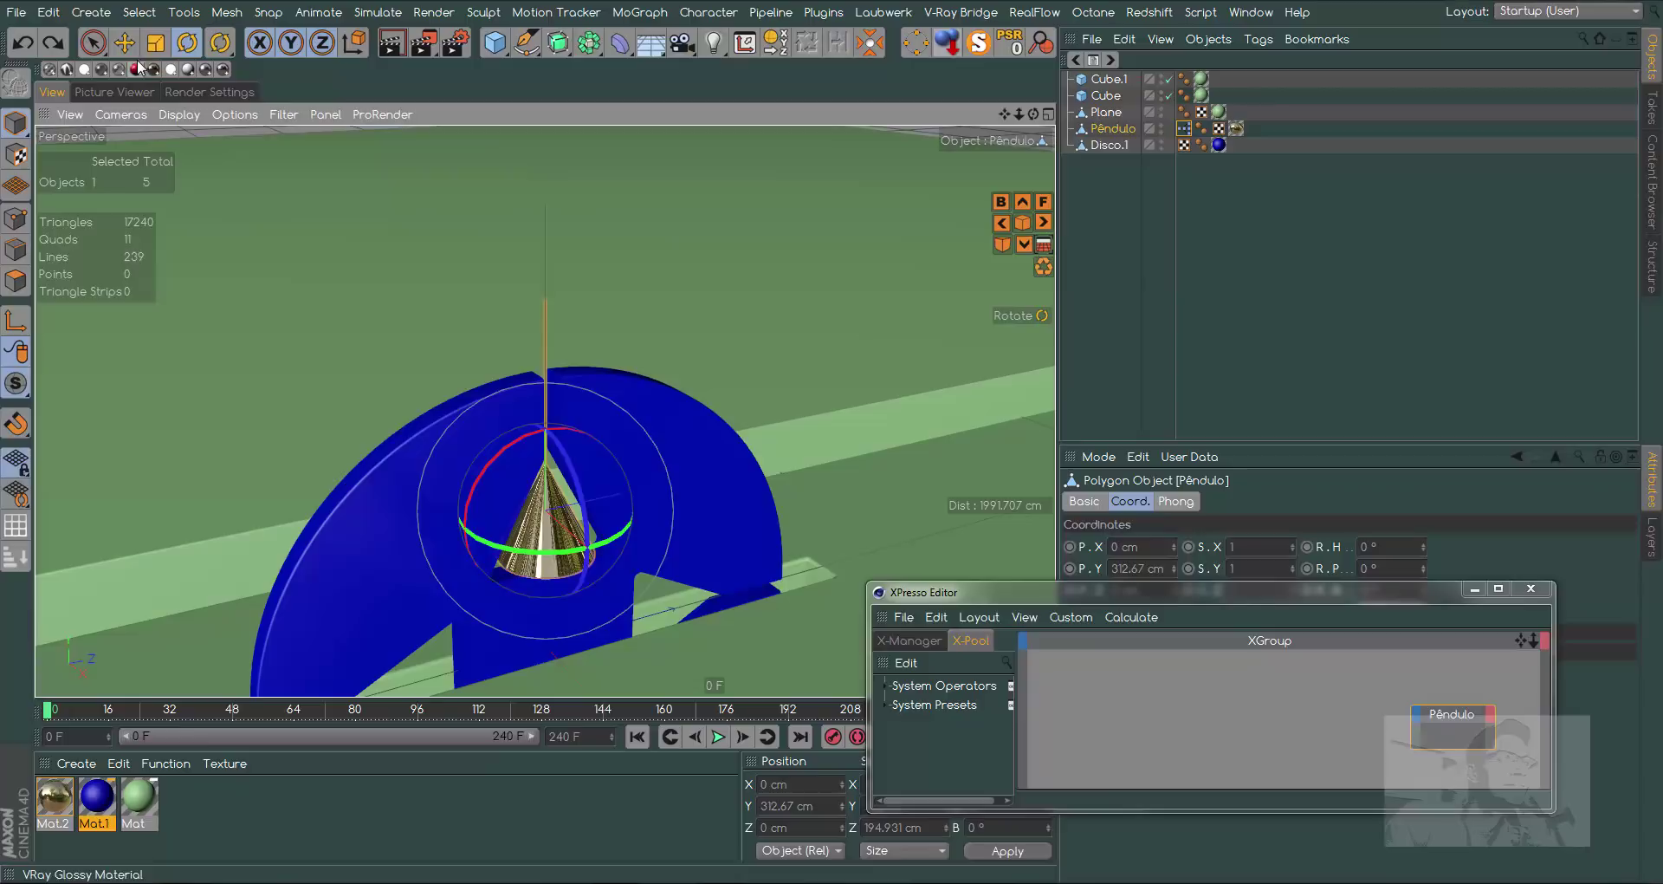
left_click(133, 51)
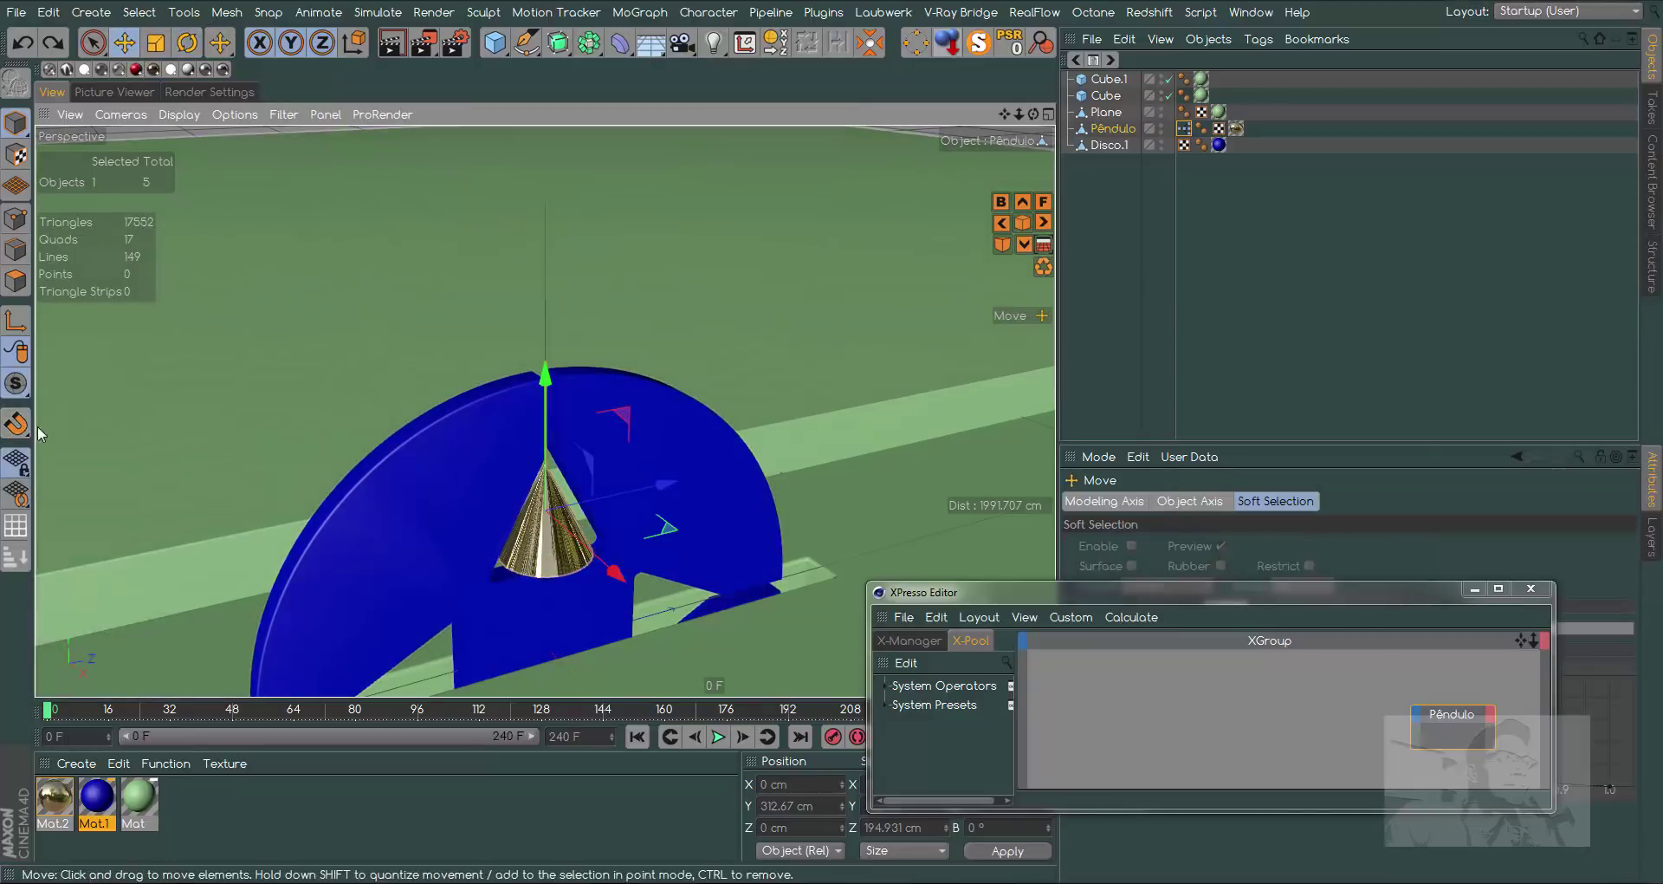
left_click_drag(23, 429, 390, 355)
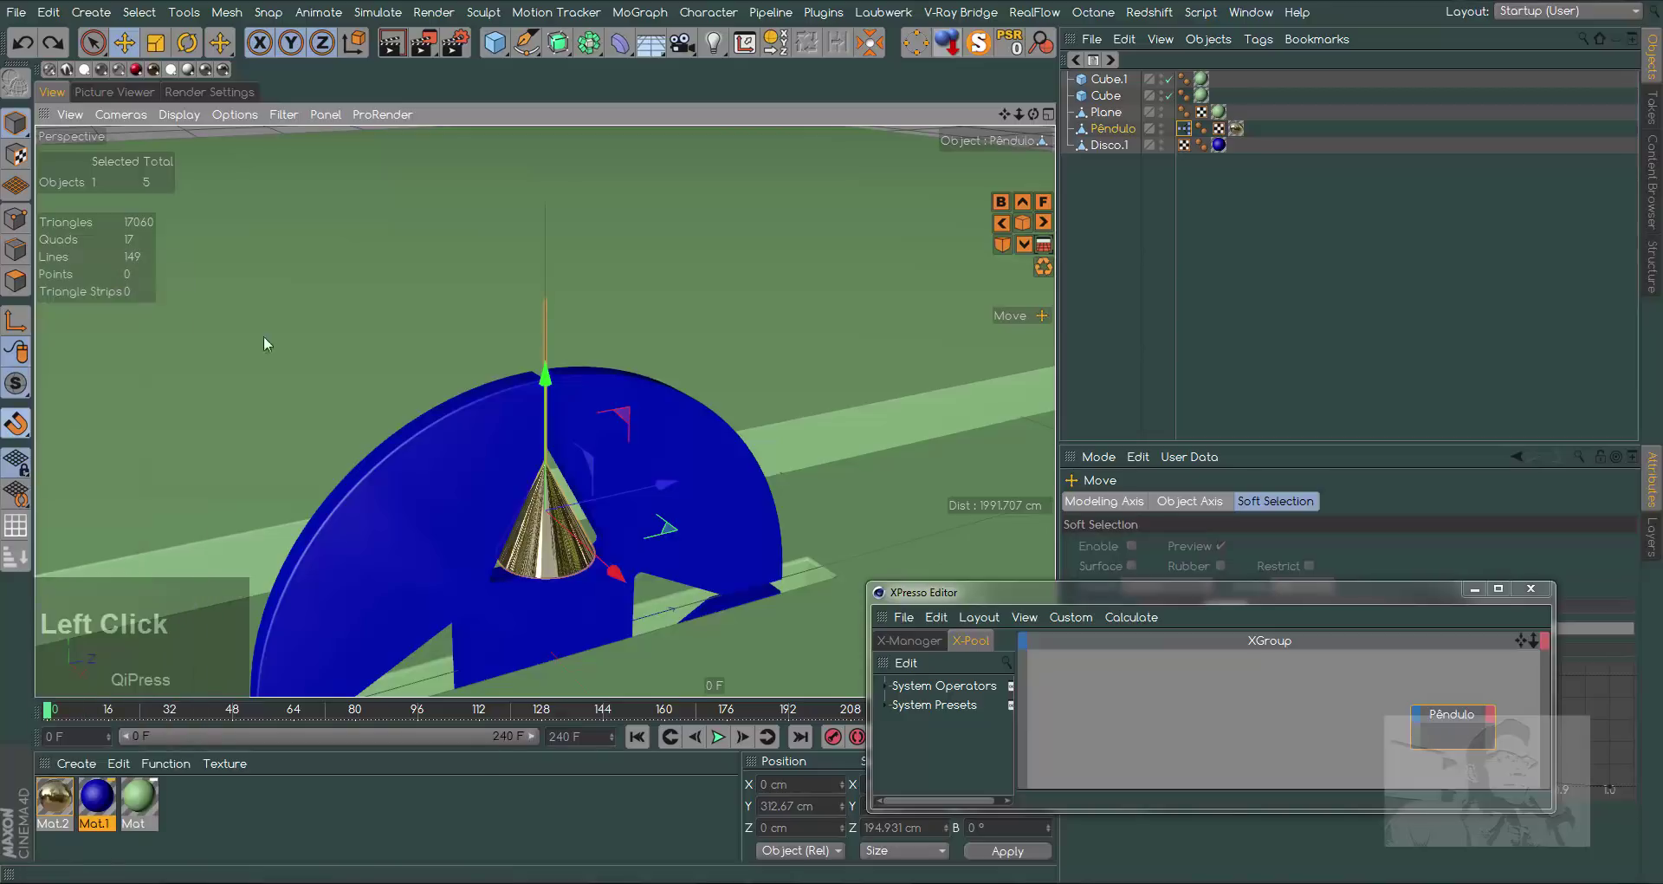
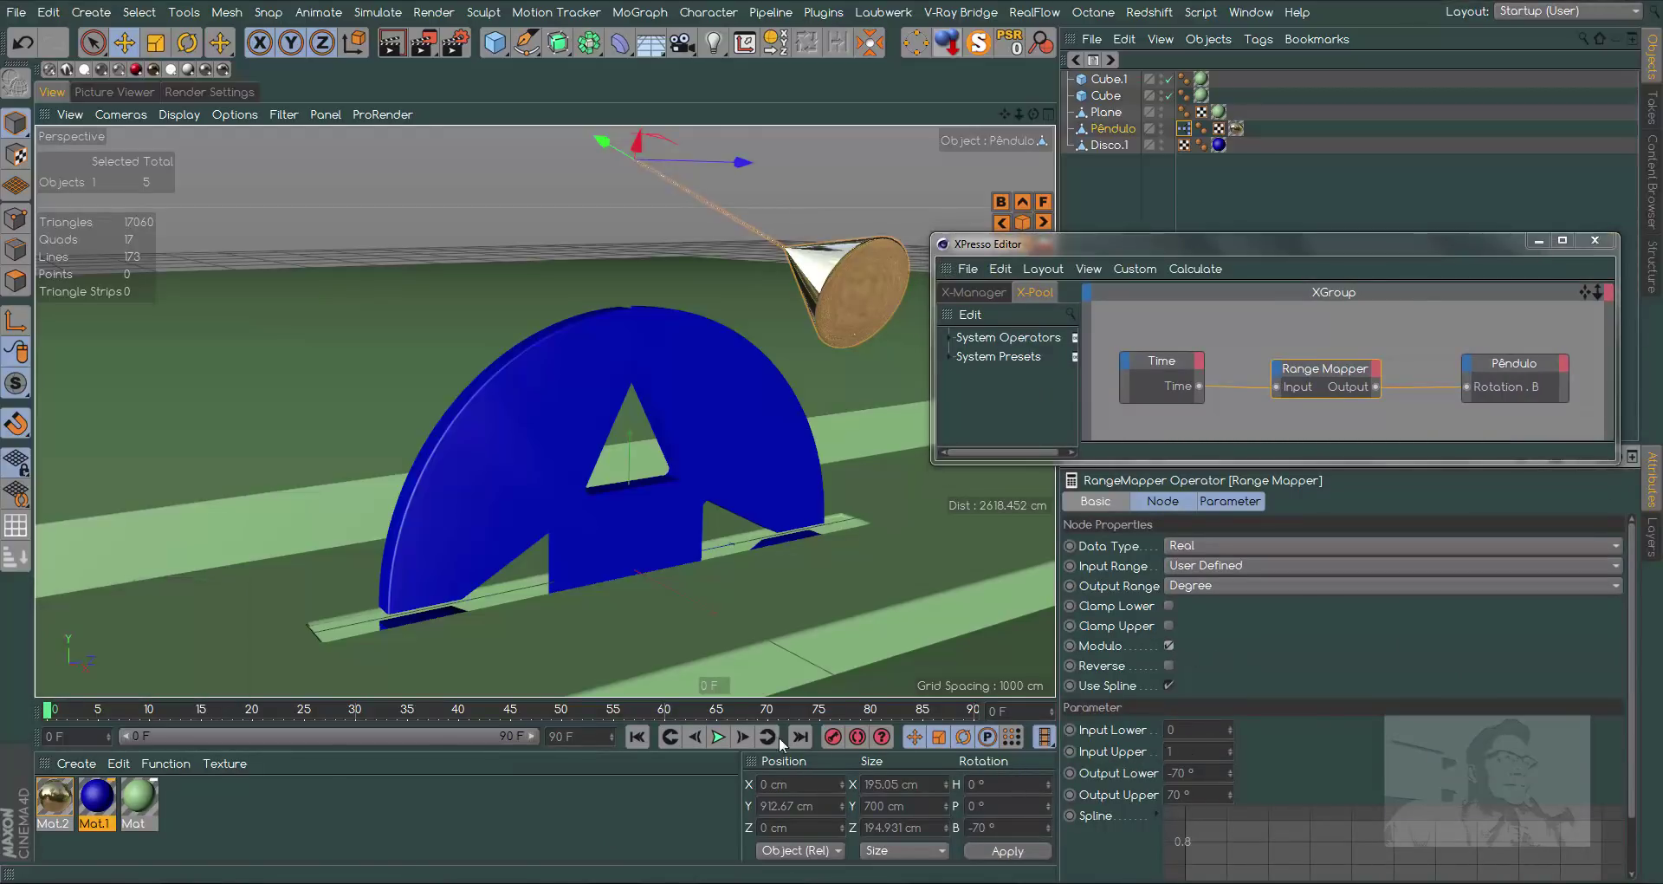
left_click_drag(50, 719, 224, 744)
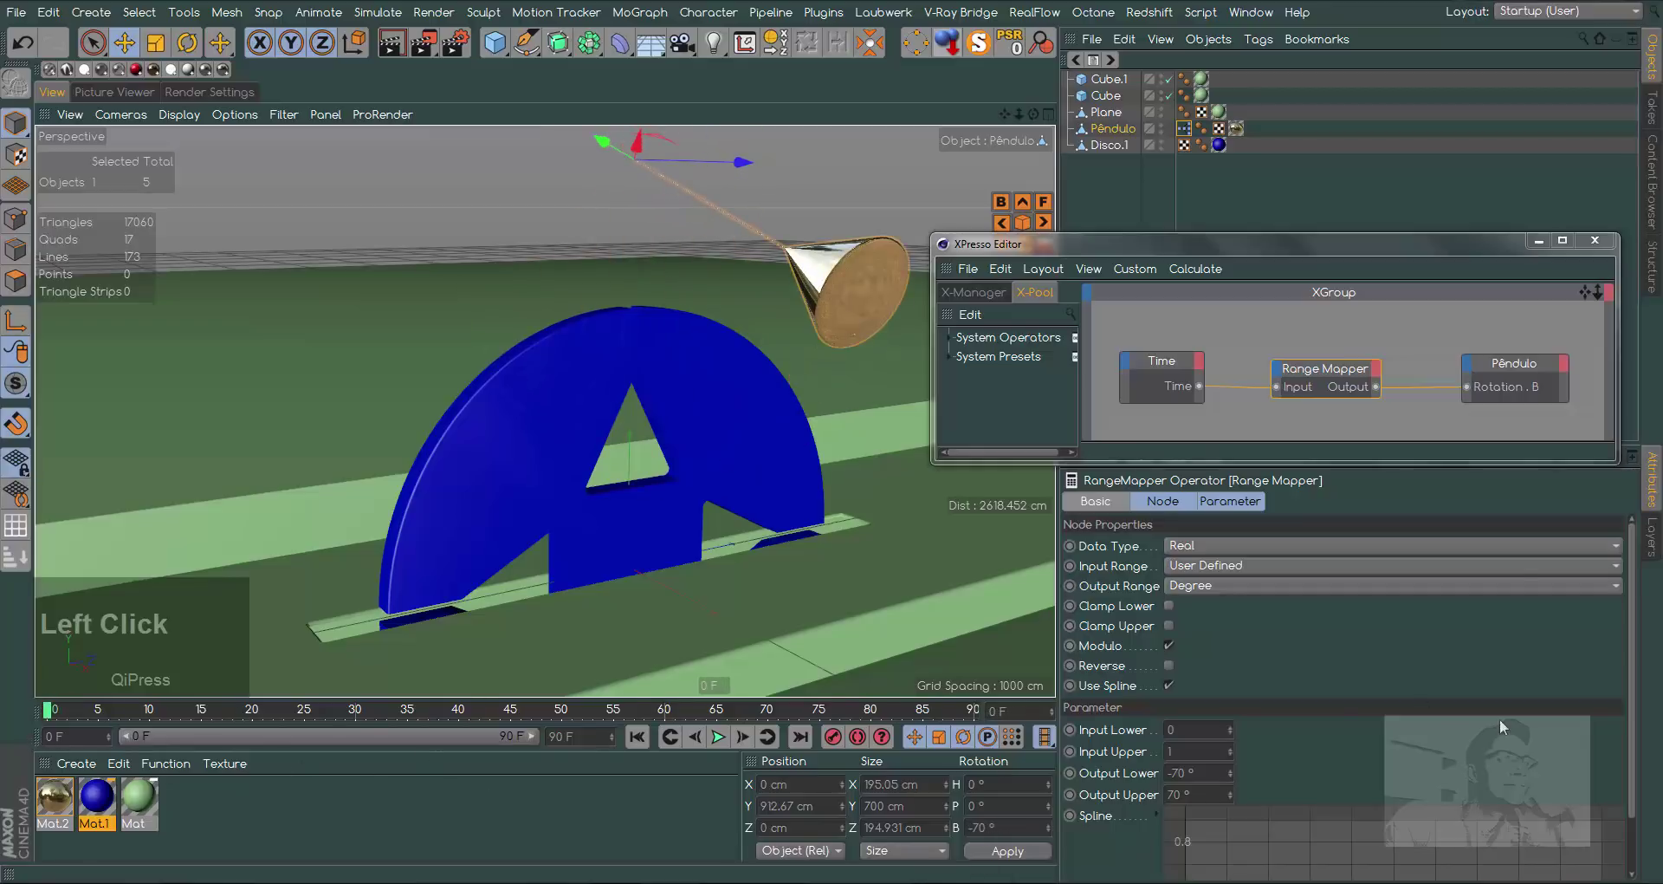
Shape the Range Mapper spline into an arch peaking mid-range and falling back to zero
left_click(1639, 677)
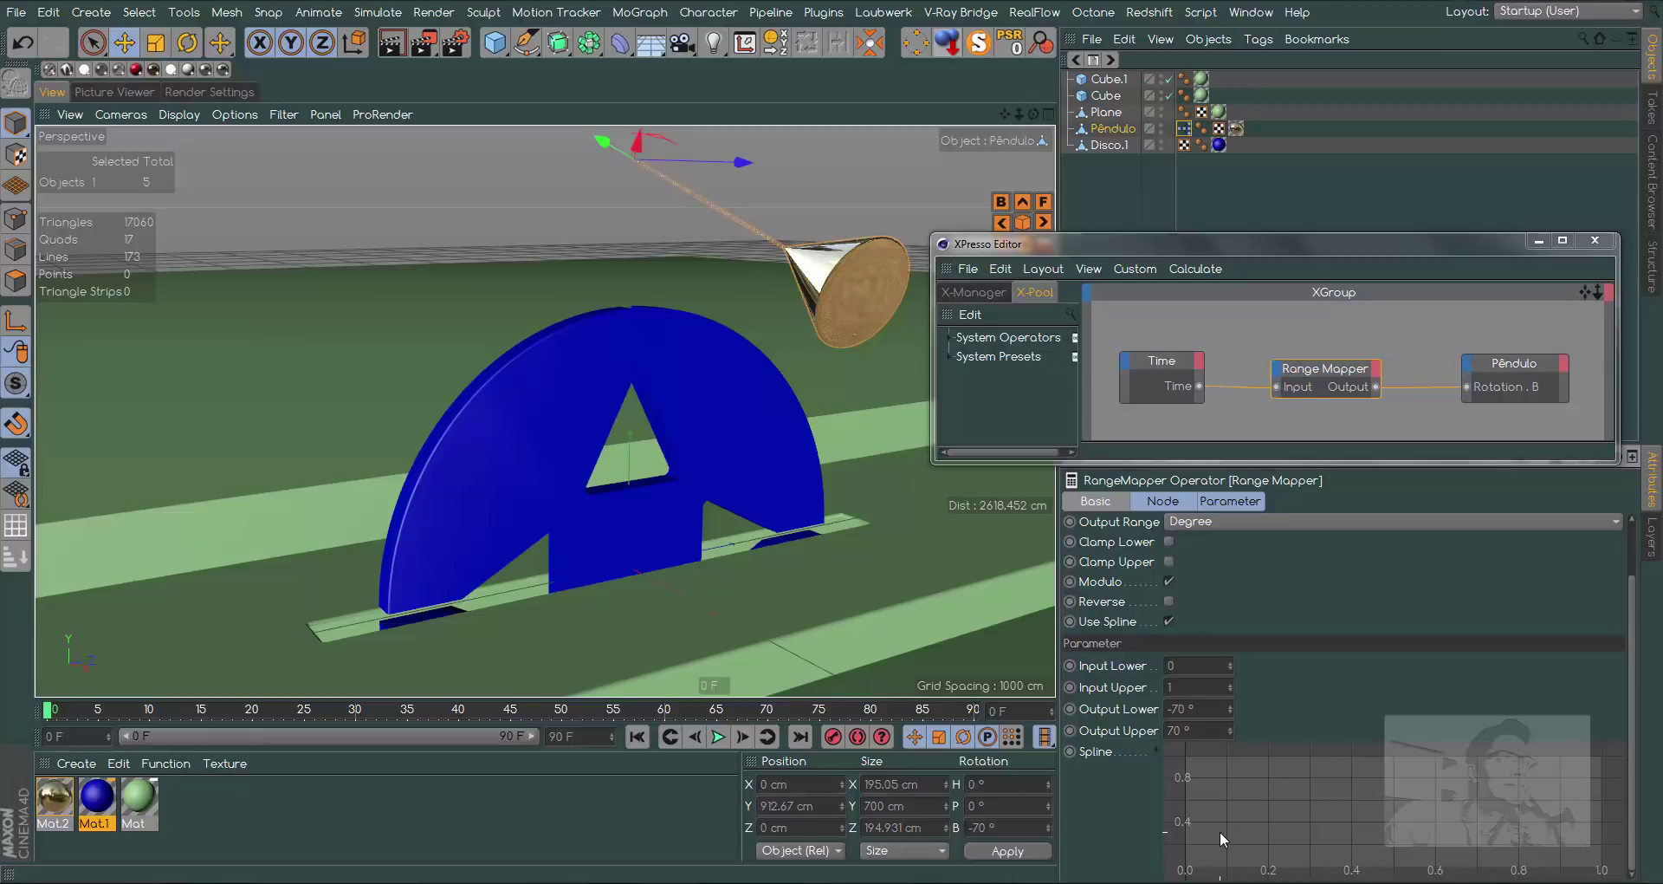
left_click(1224, 838)
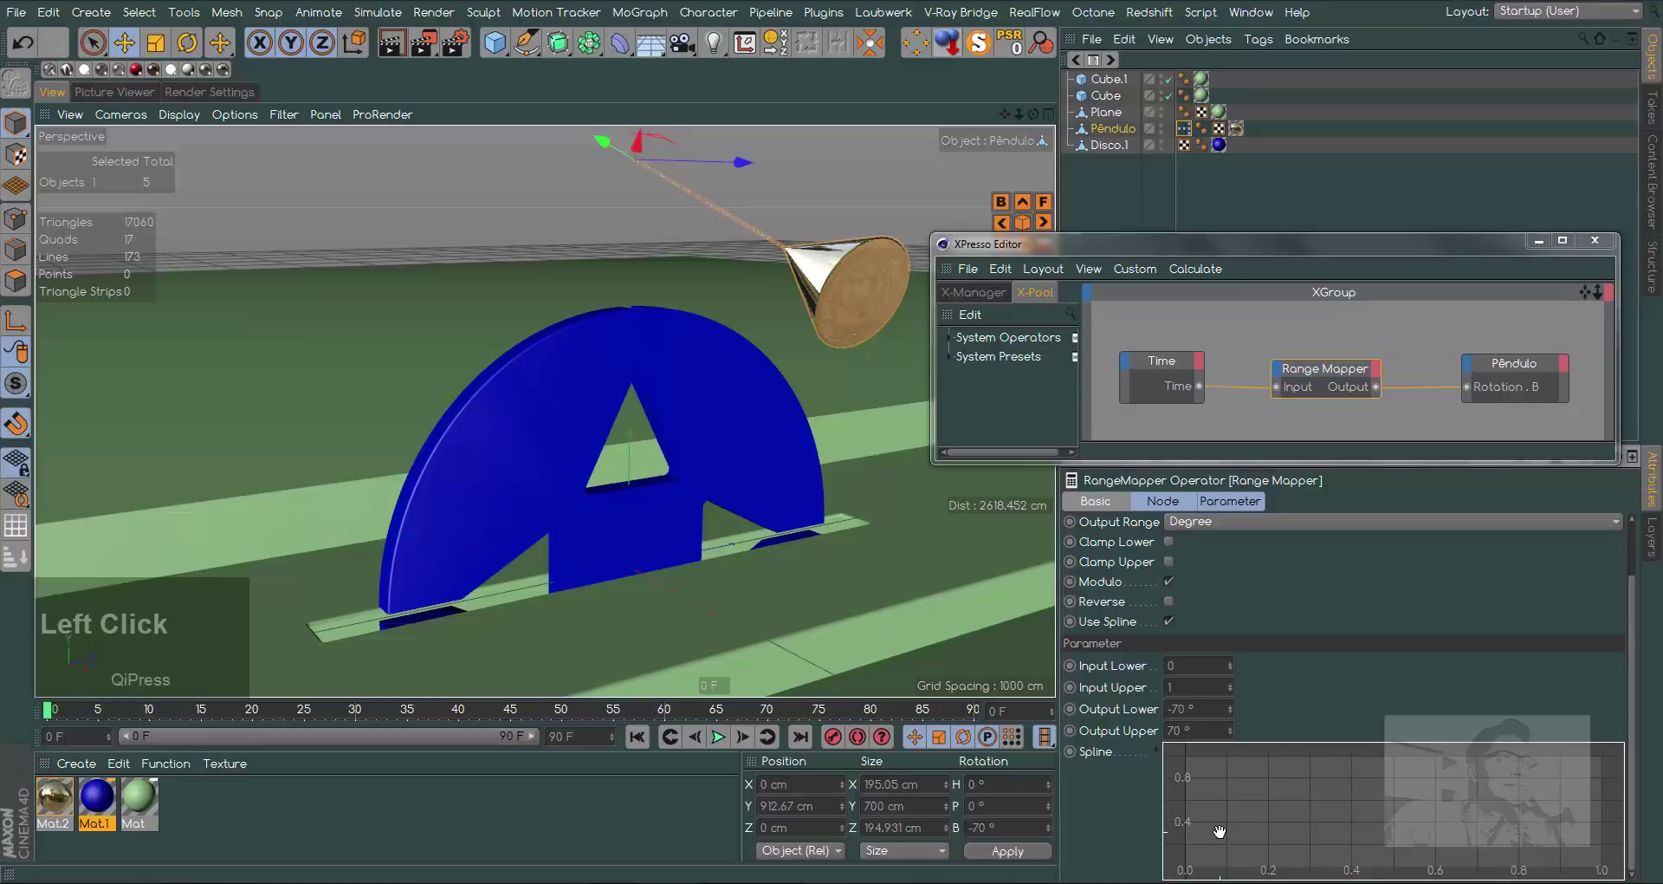
left_click(1224, 835)
left_click(1225, 836)
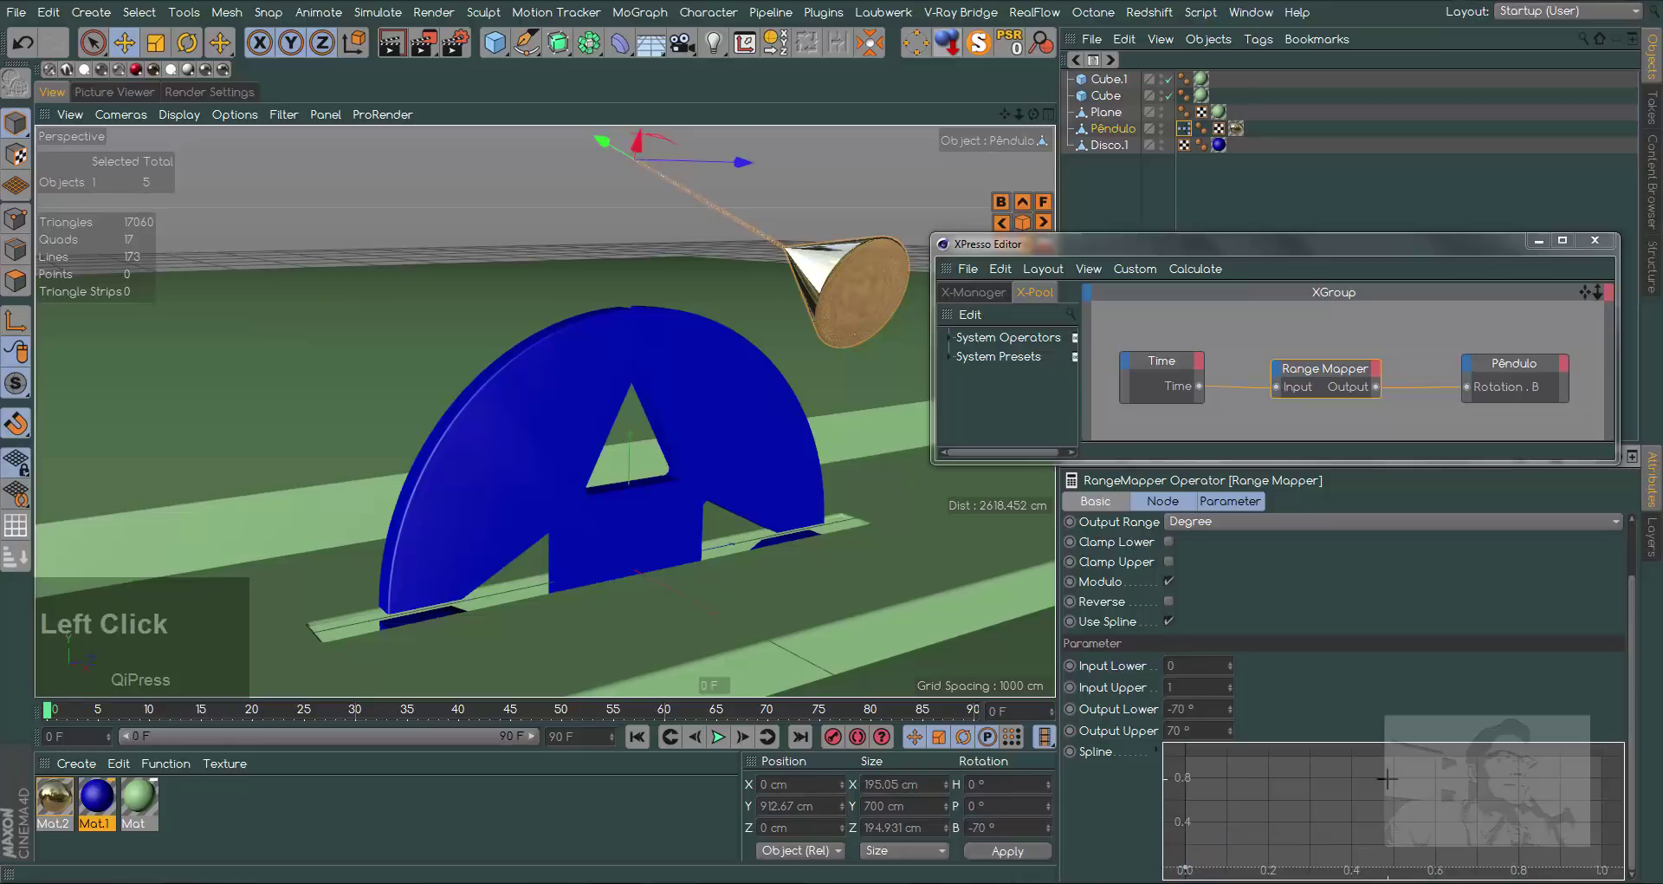
left_click(1392, 788)
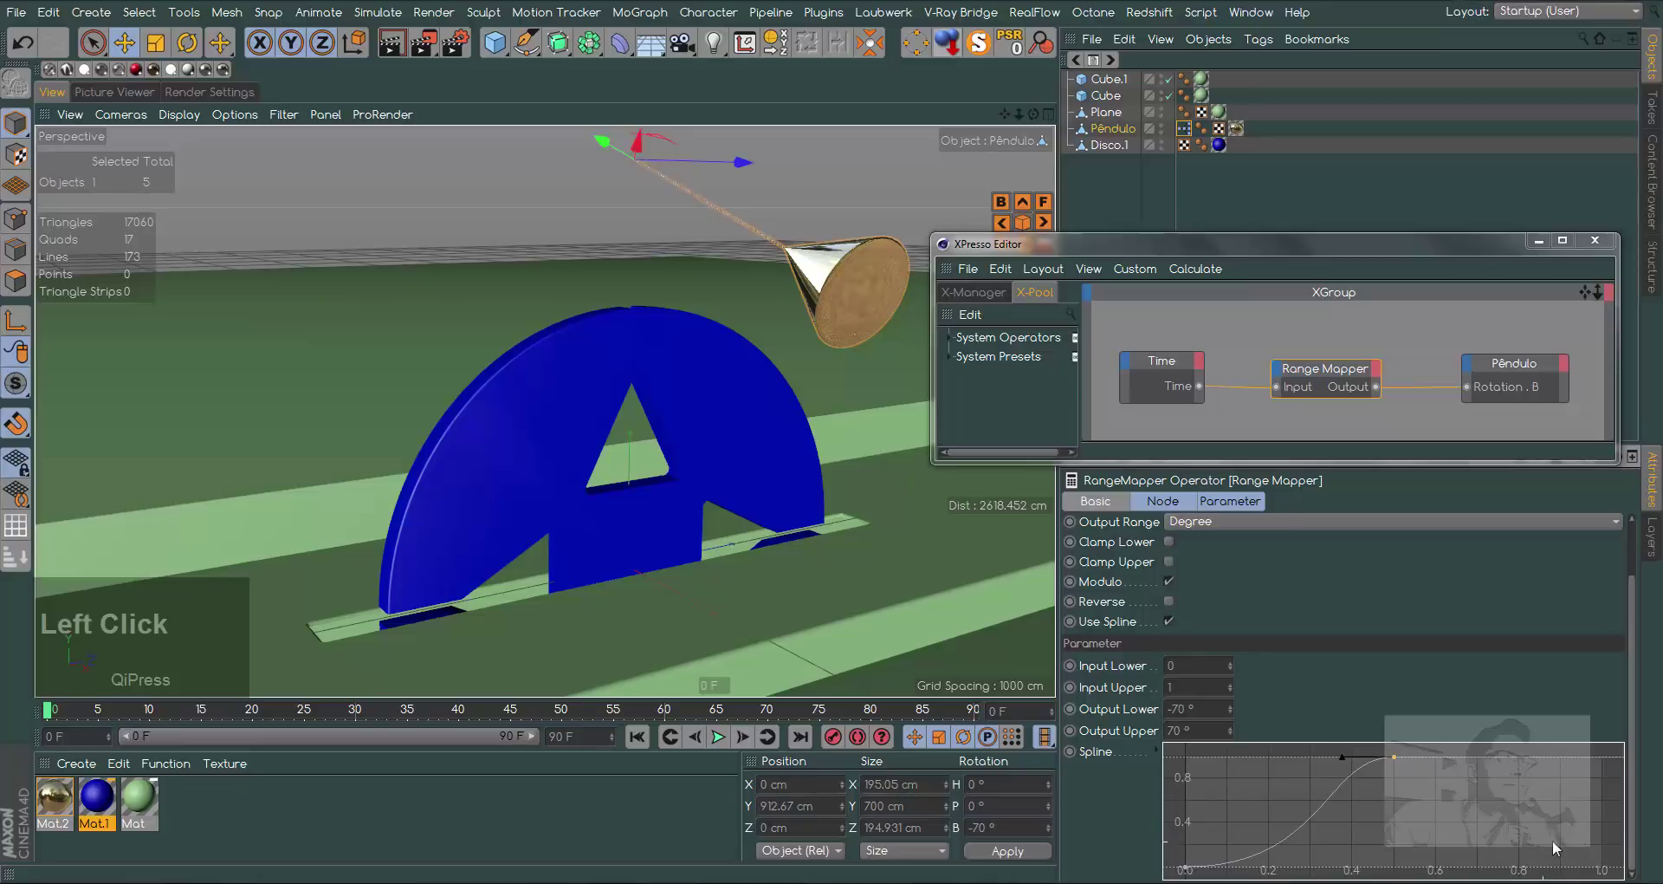
left_click(1566, 845)
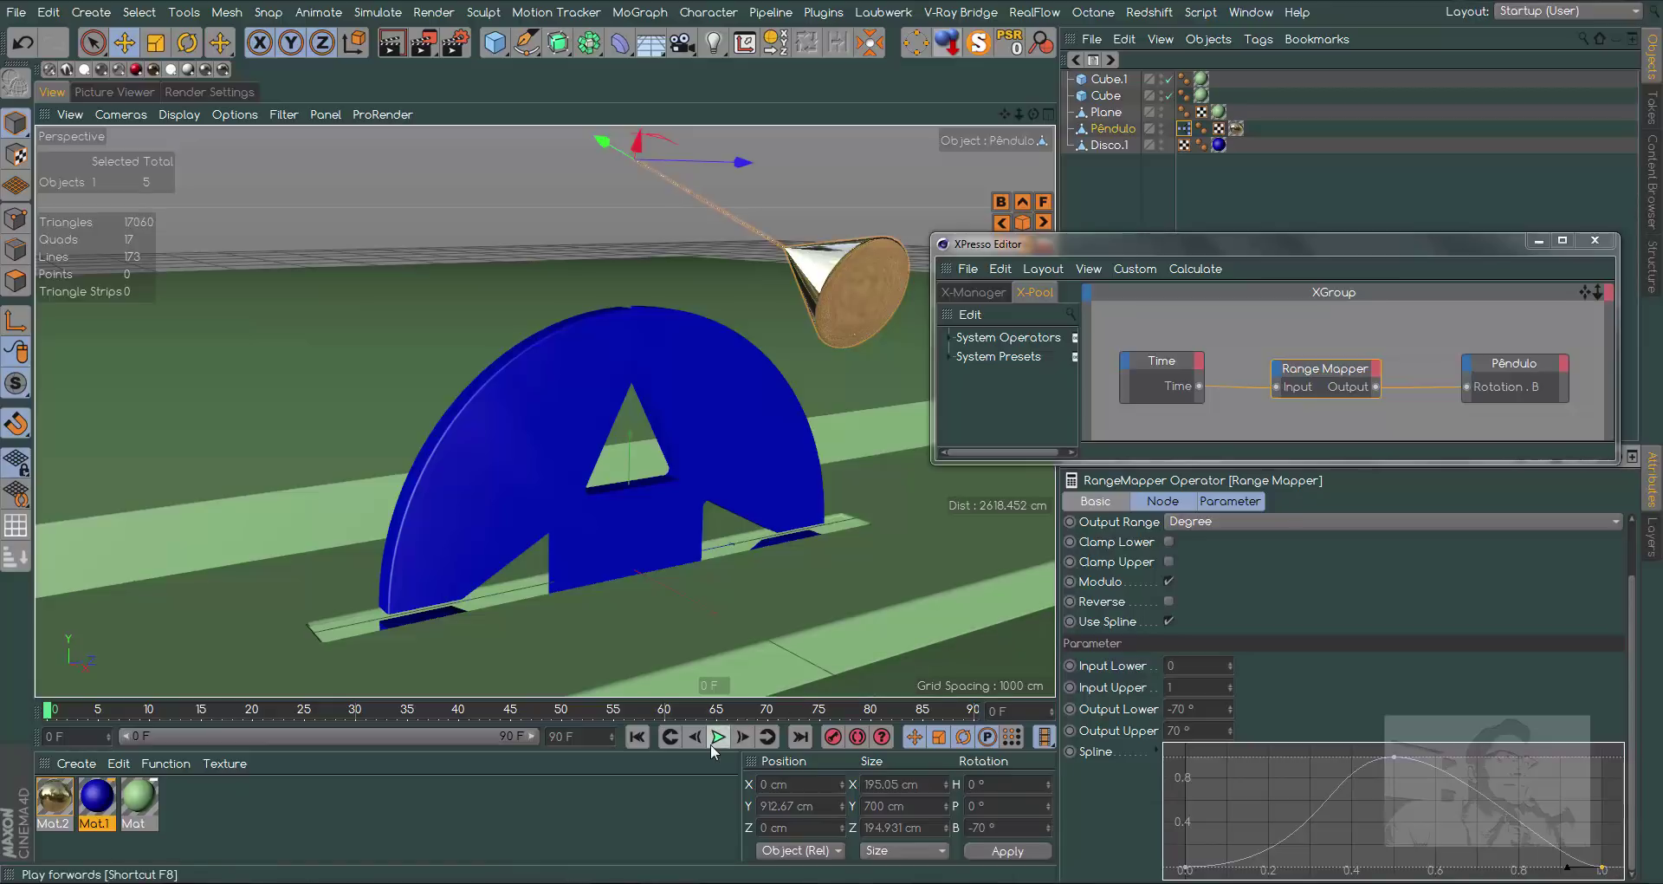
After a quick playback, ease the first and last points of the Range Mapper spline into a smooth bell curve
left_click(652, 744)
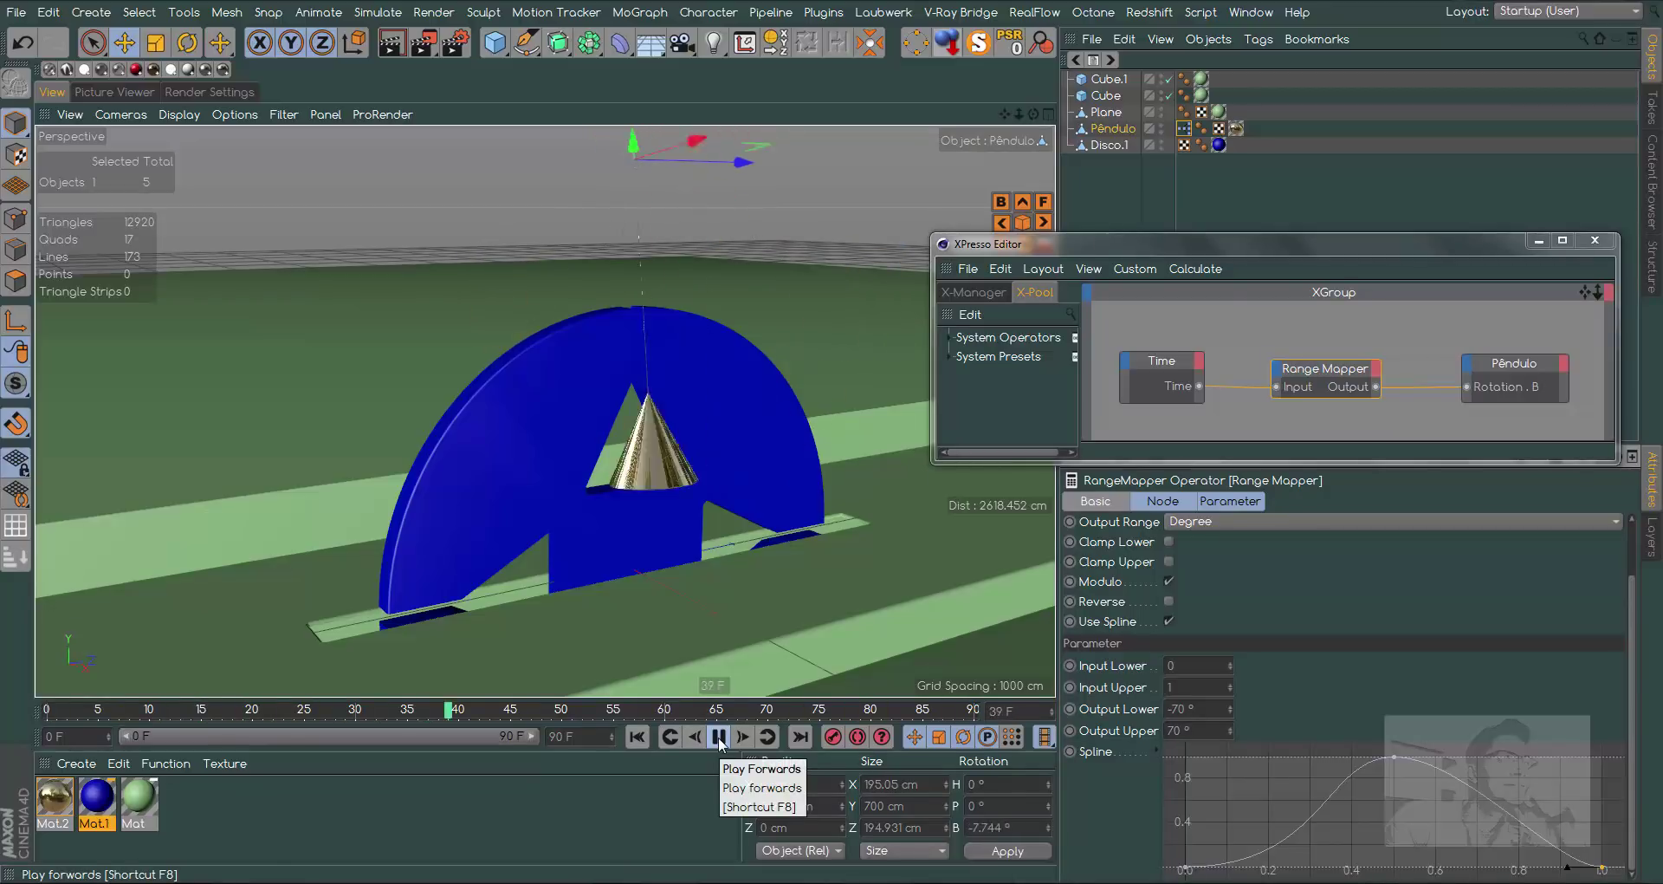
left_click(724, 741)
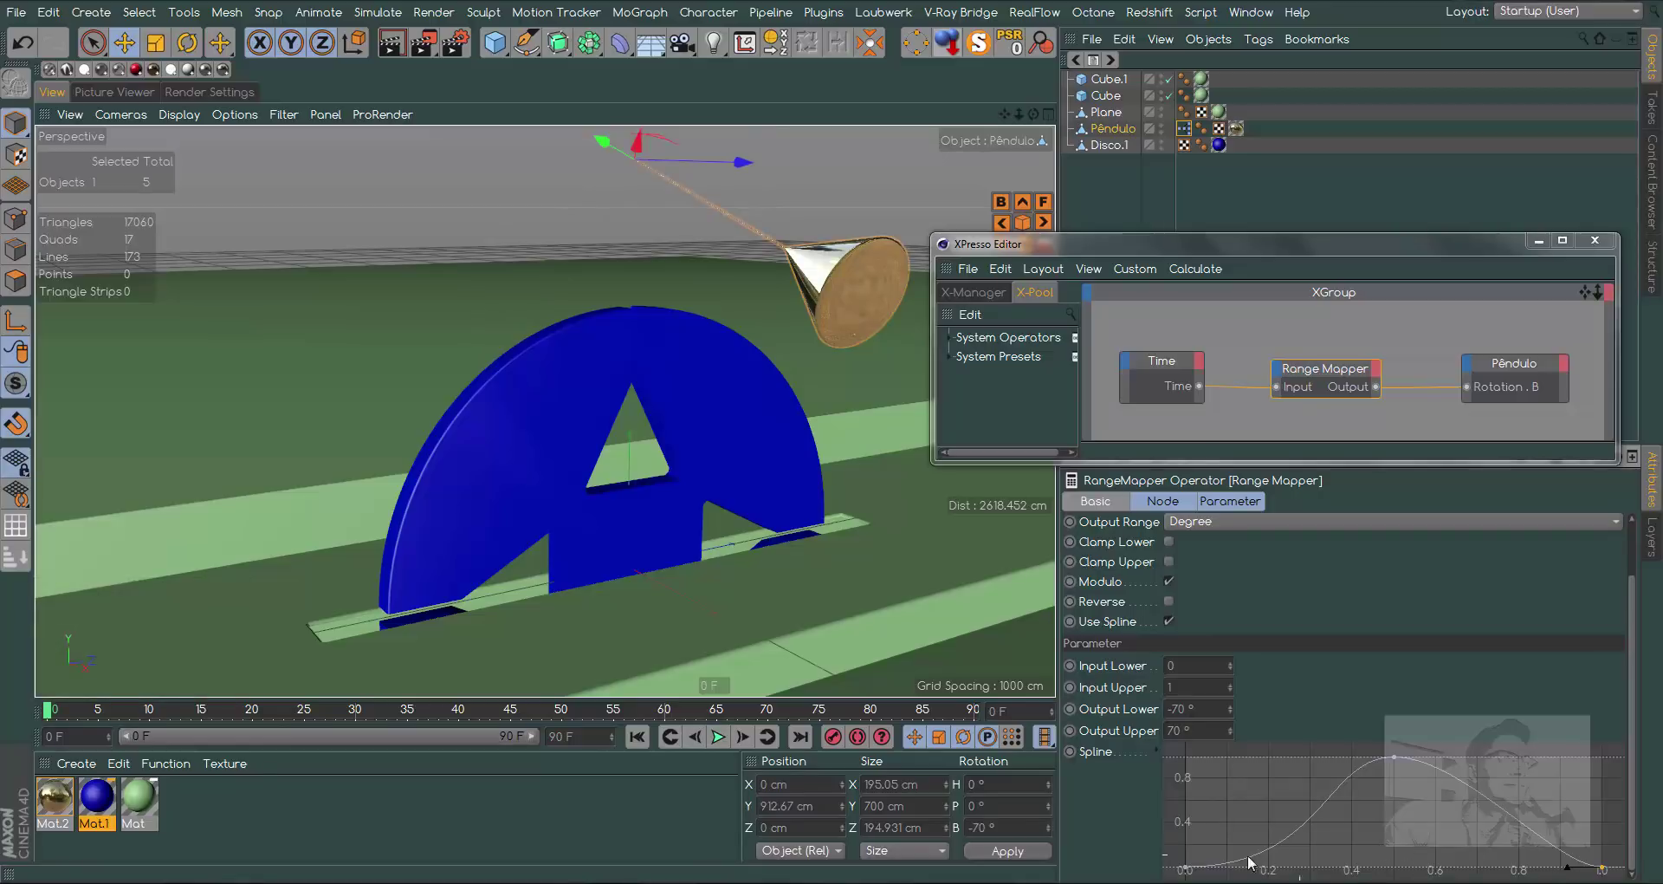
left_click(1190, 873)
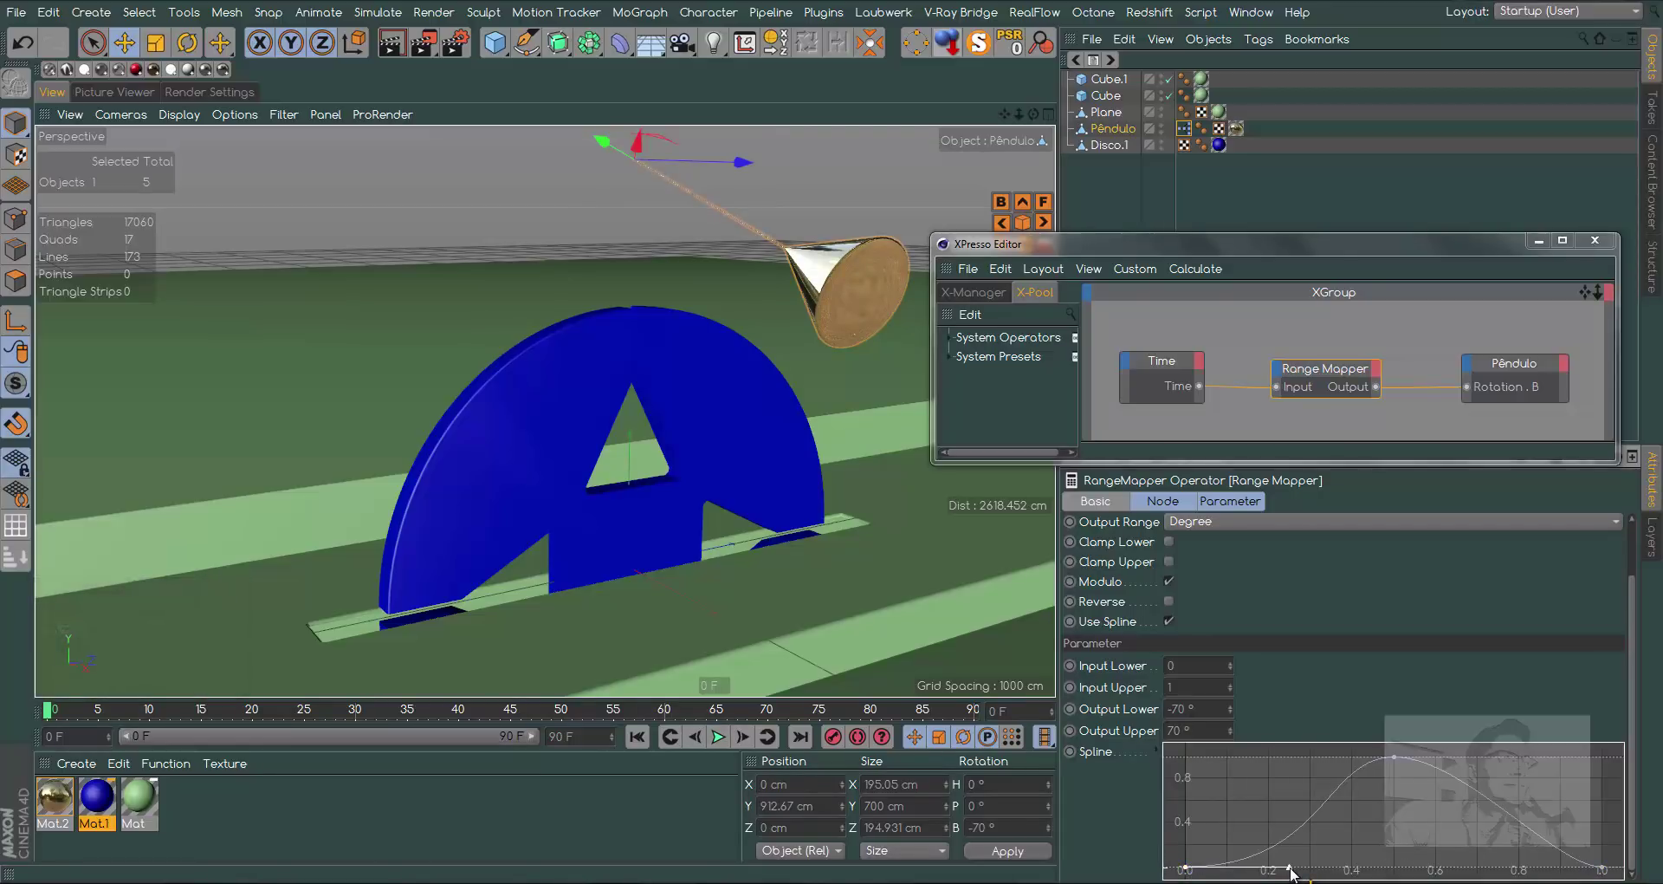
left_click(1293, 874)
left_click(1605, 874)
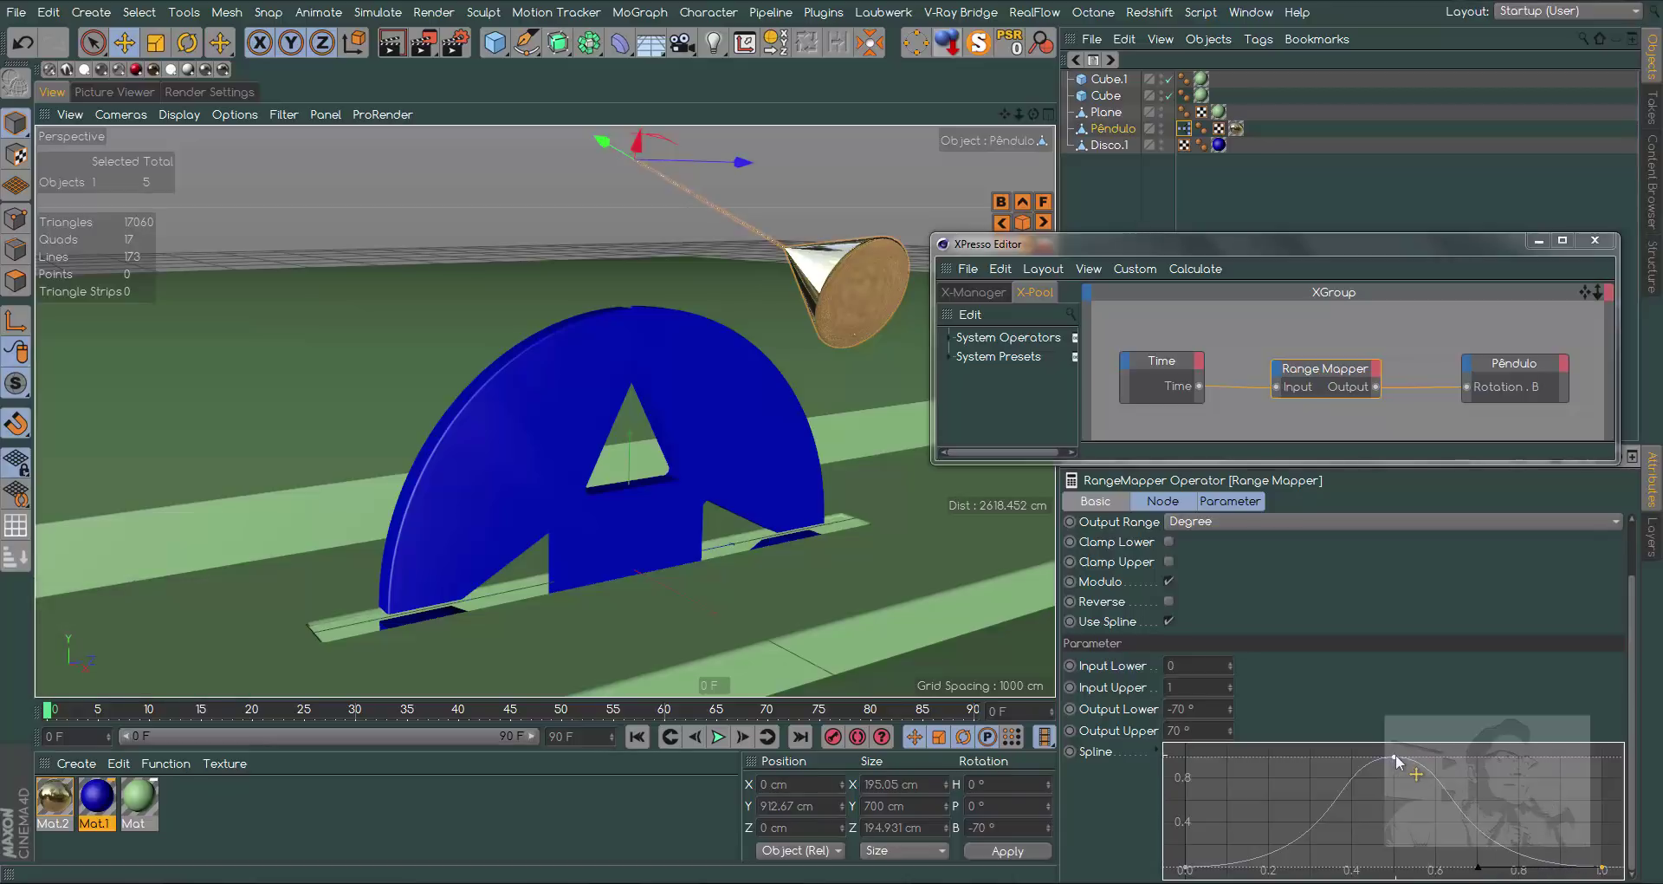
Widen the peak point's tangents for a flatter top, then play back the pendulum swing
left_click(1398, 759)
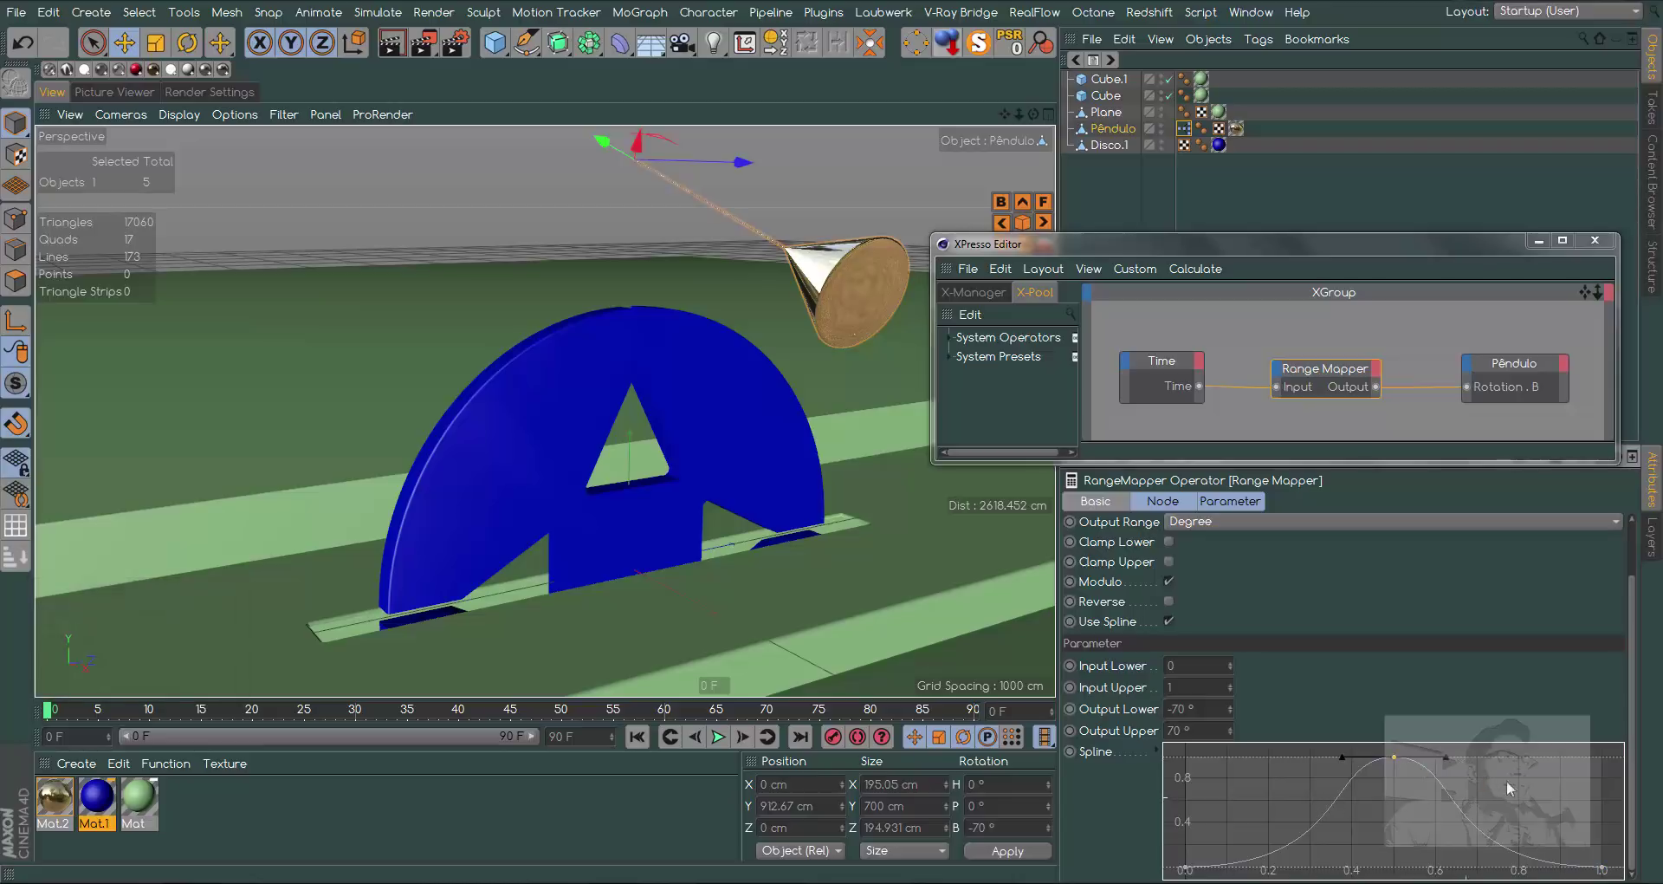
left_click(1449, 759)
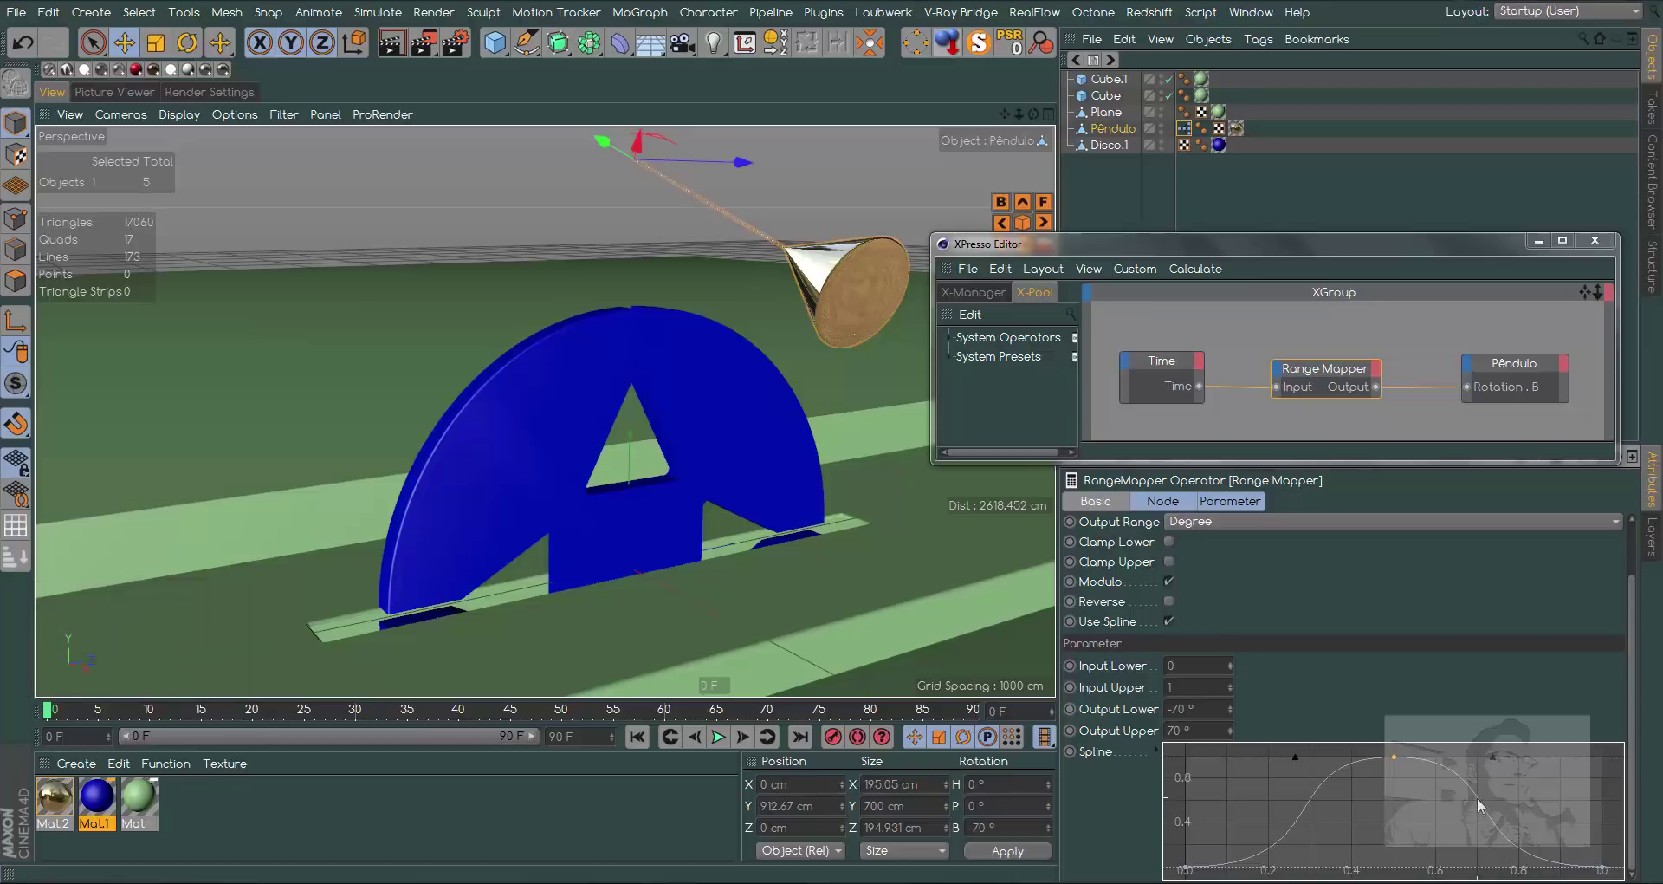
left_click(723, 744)
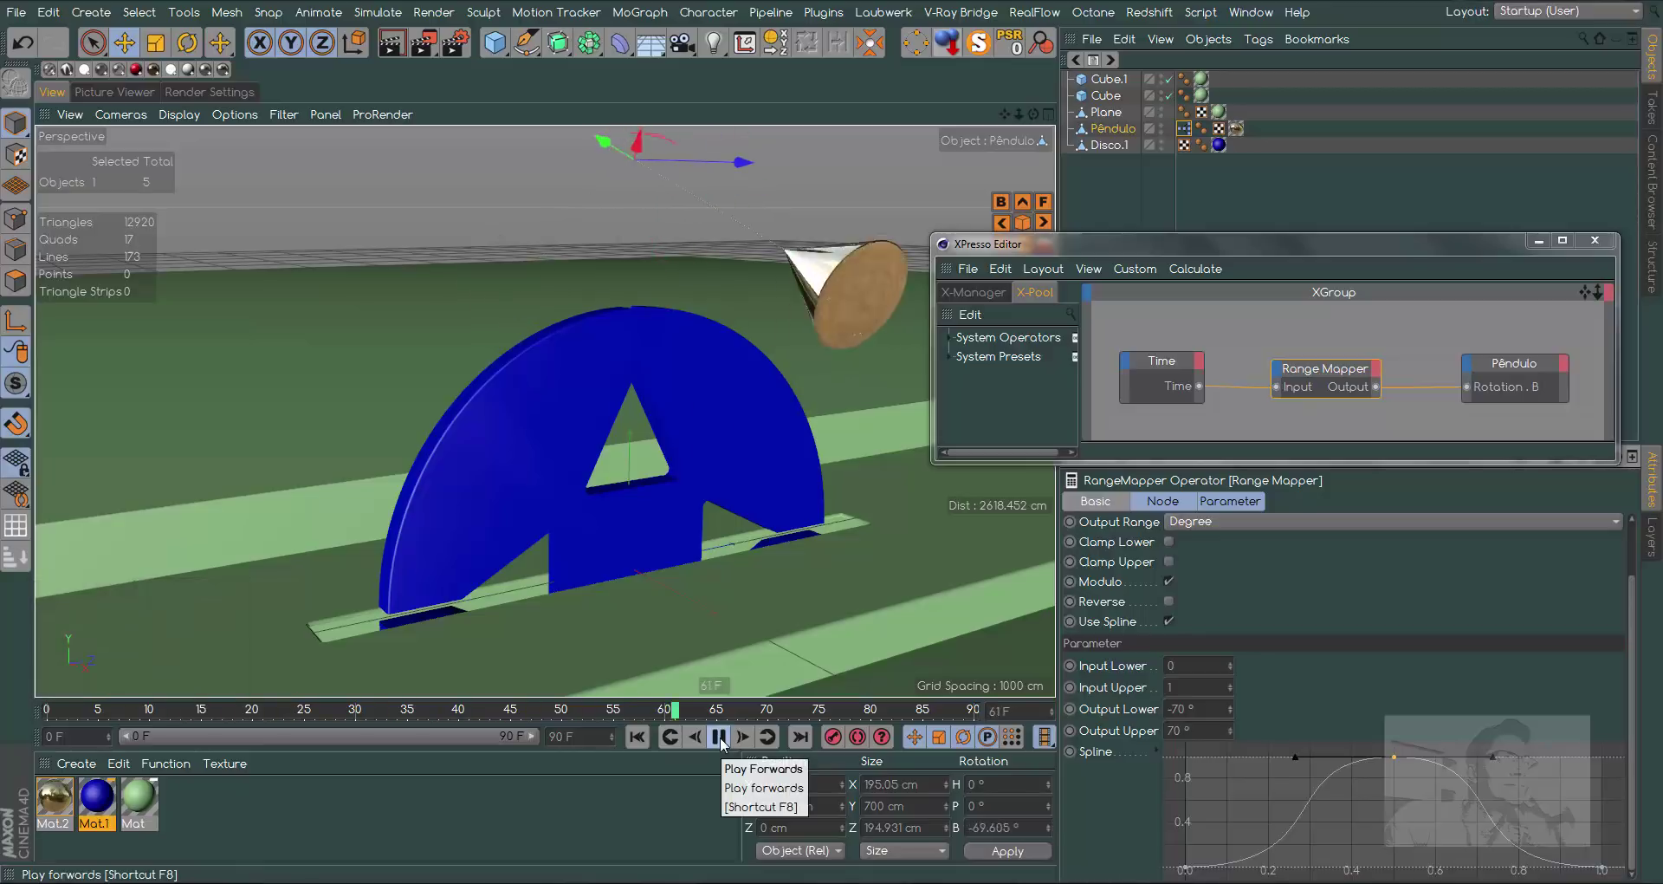
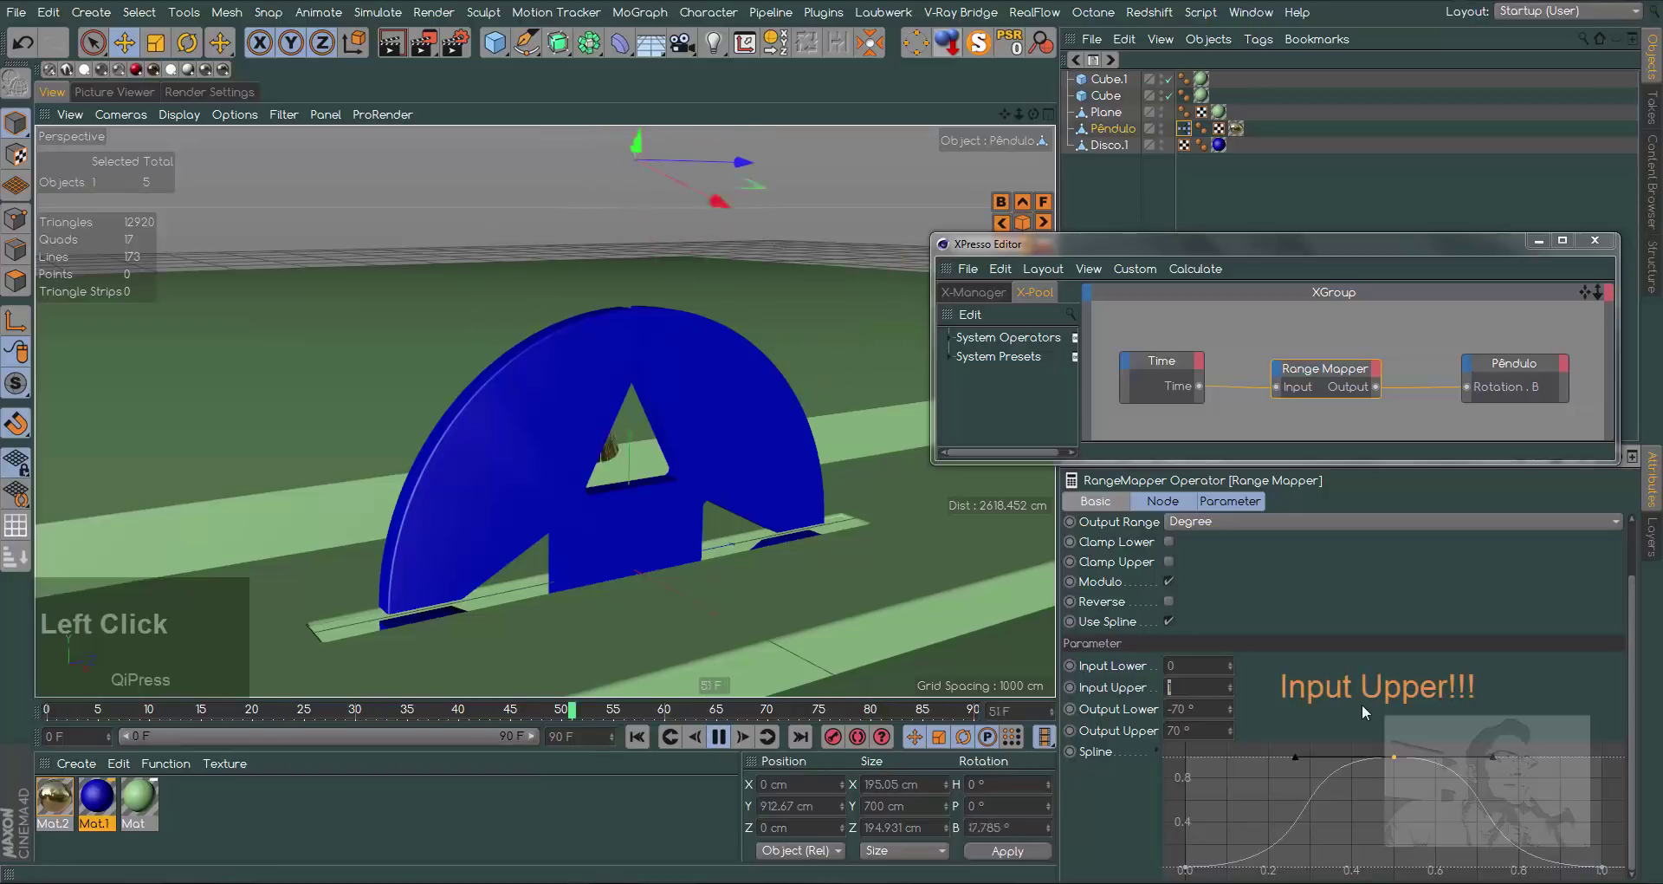
Raise the Range Mapper's Input Upper to 3 for a slower swing, preview, and rewind to frame 0
key("2")
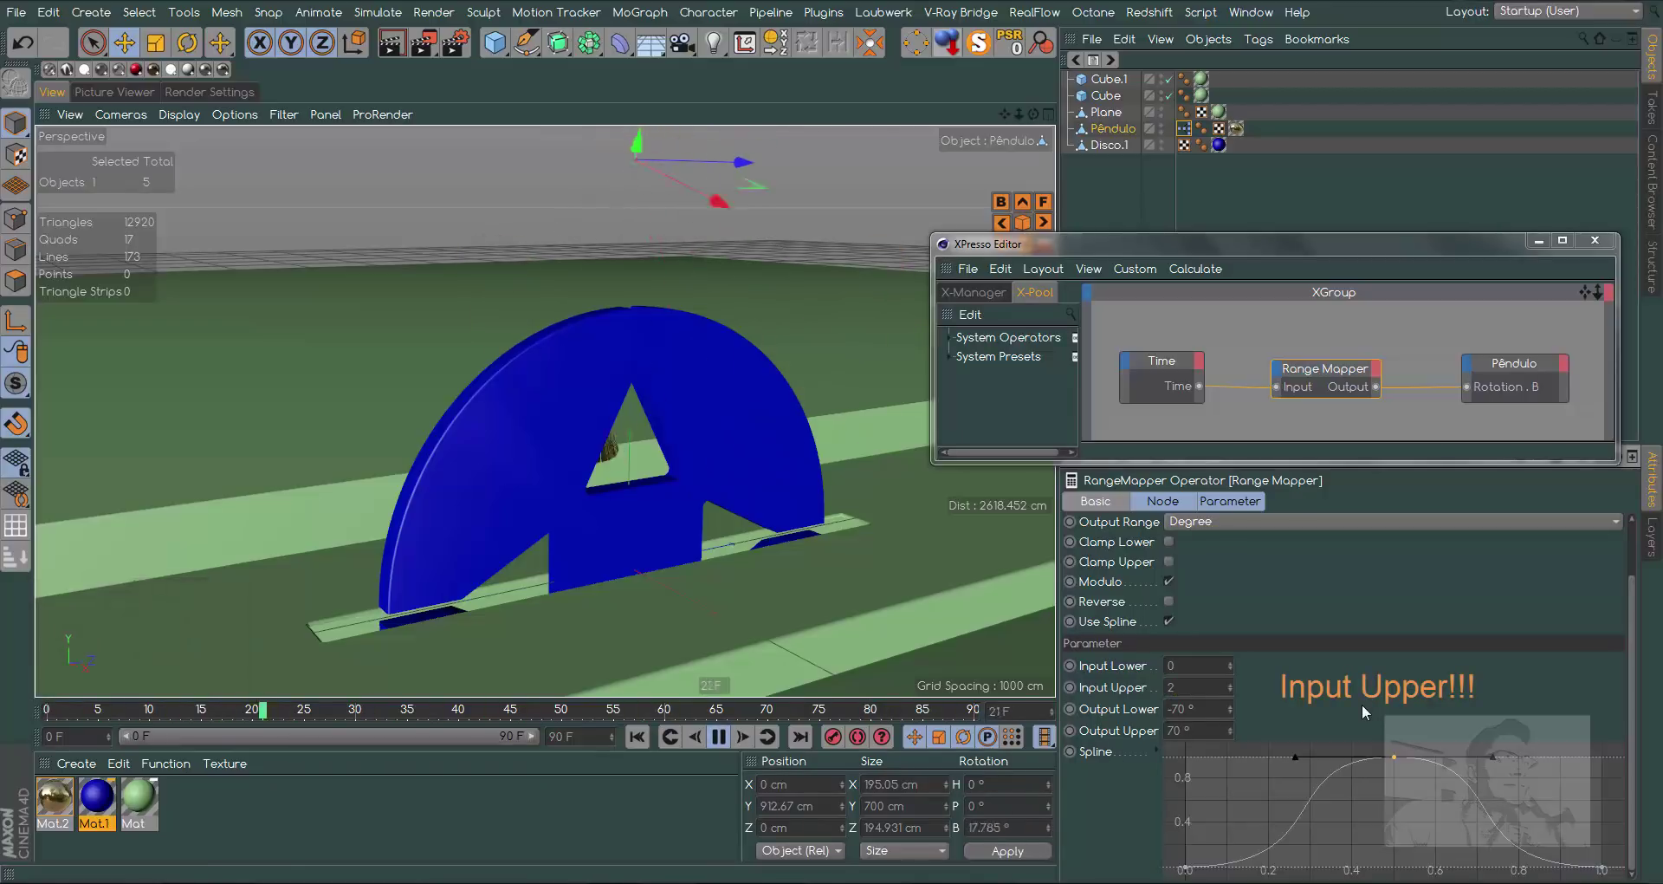
left_click(1366, 708)
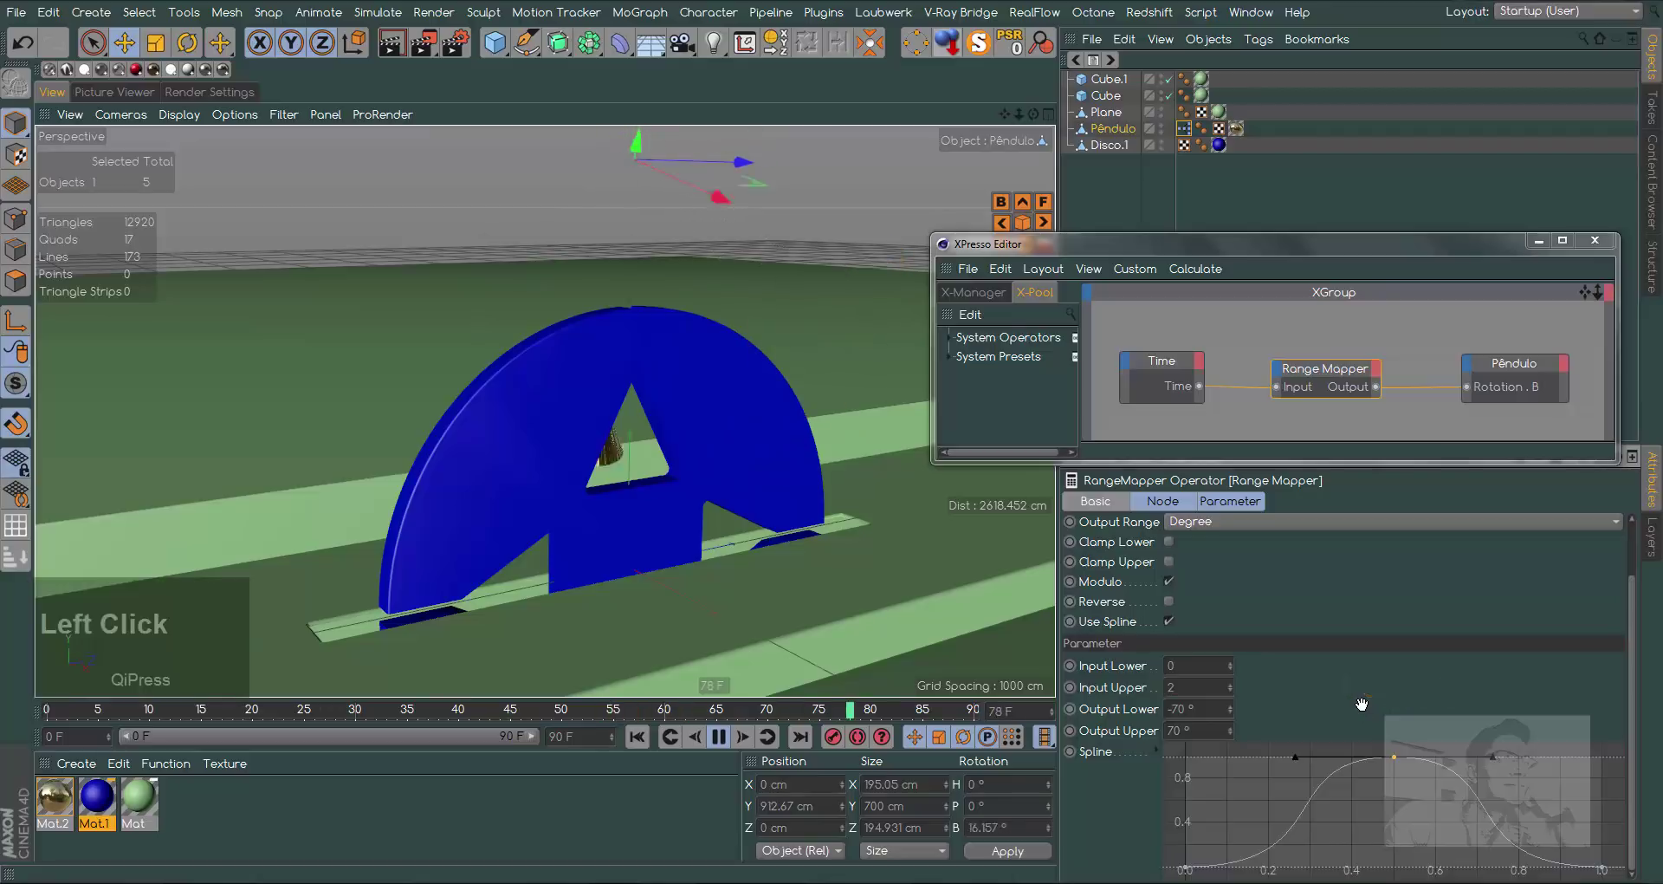
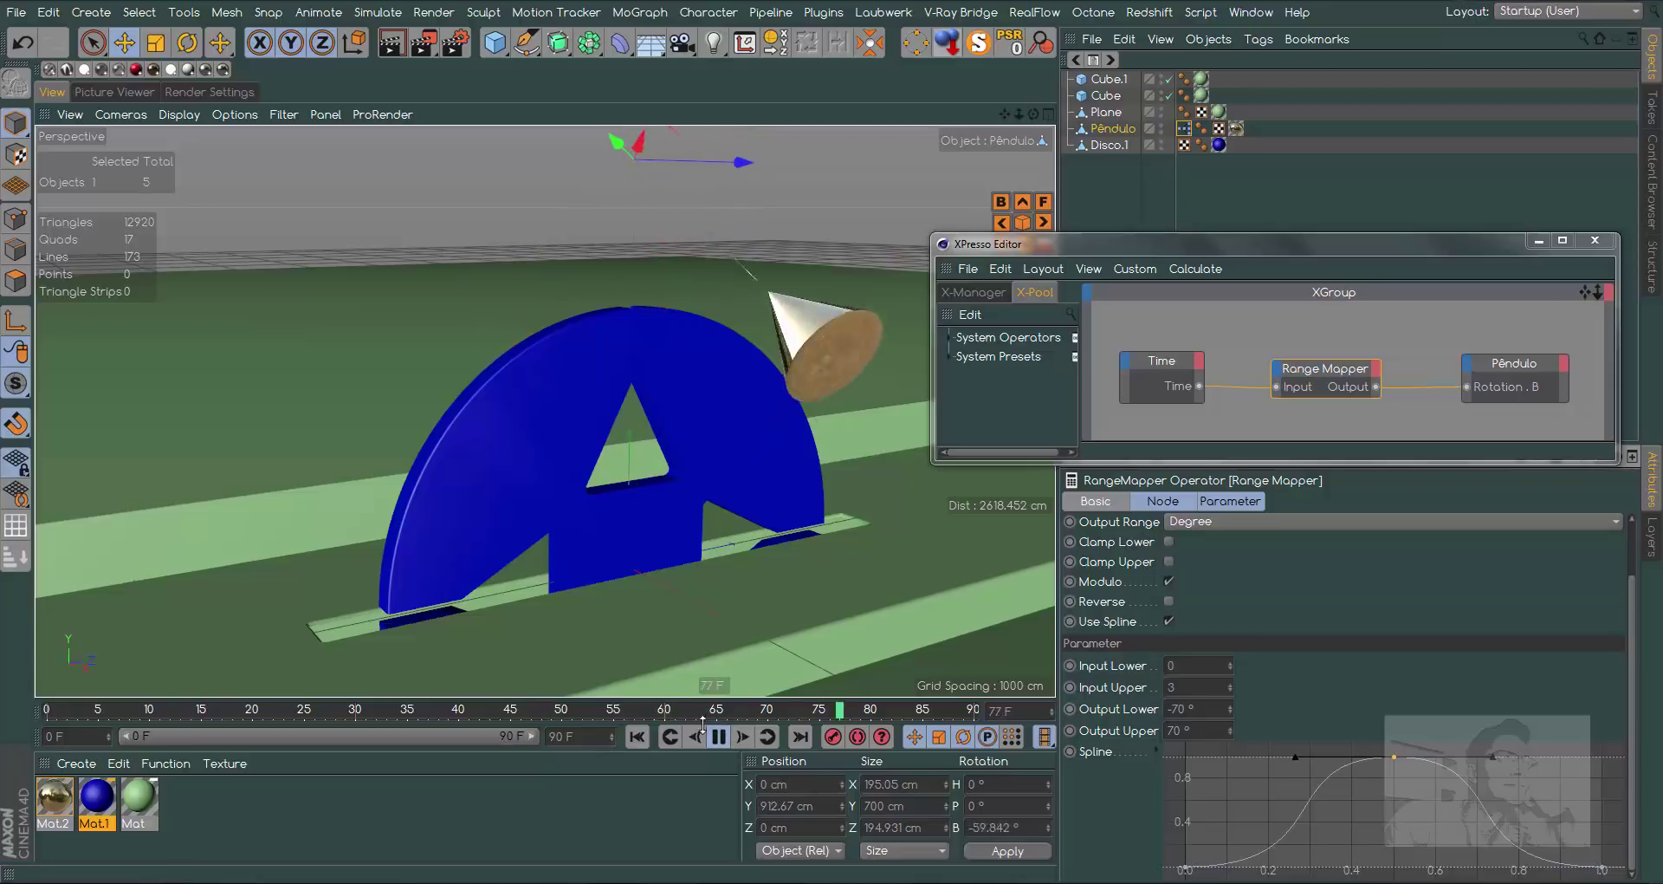
left_click(725, 743)
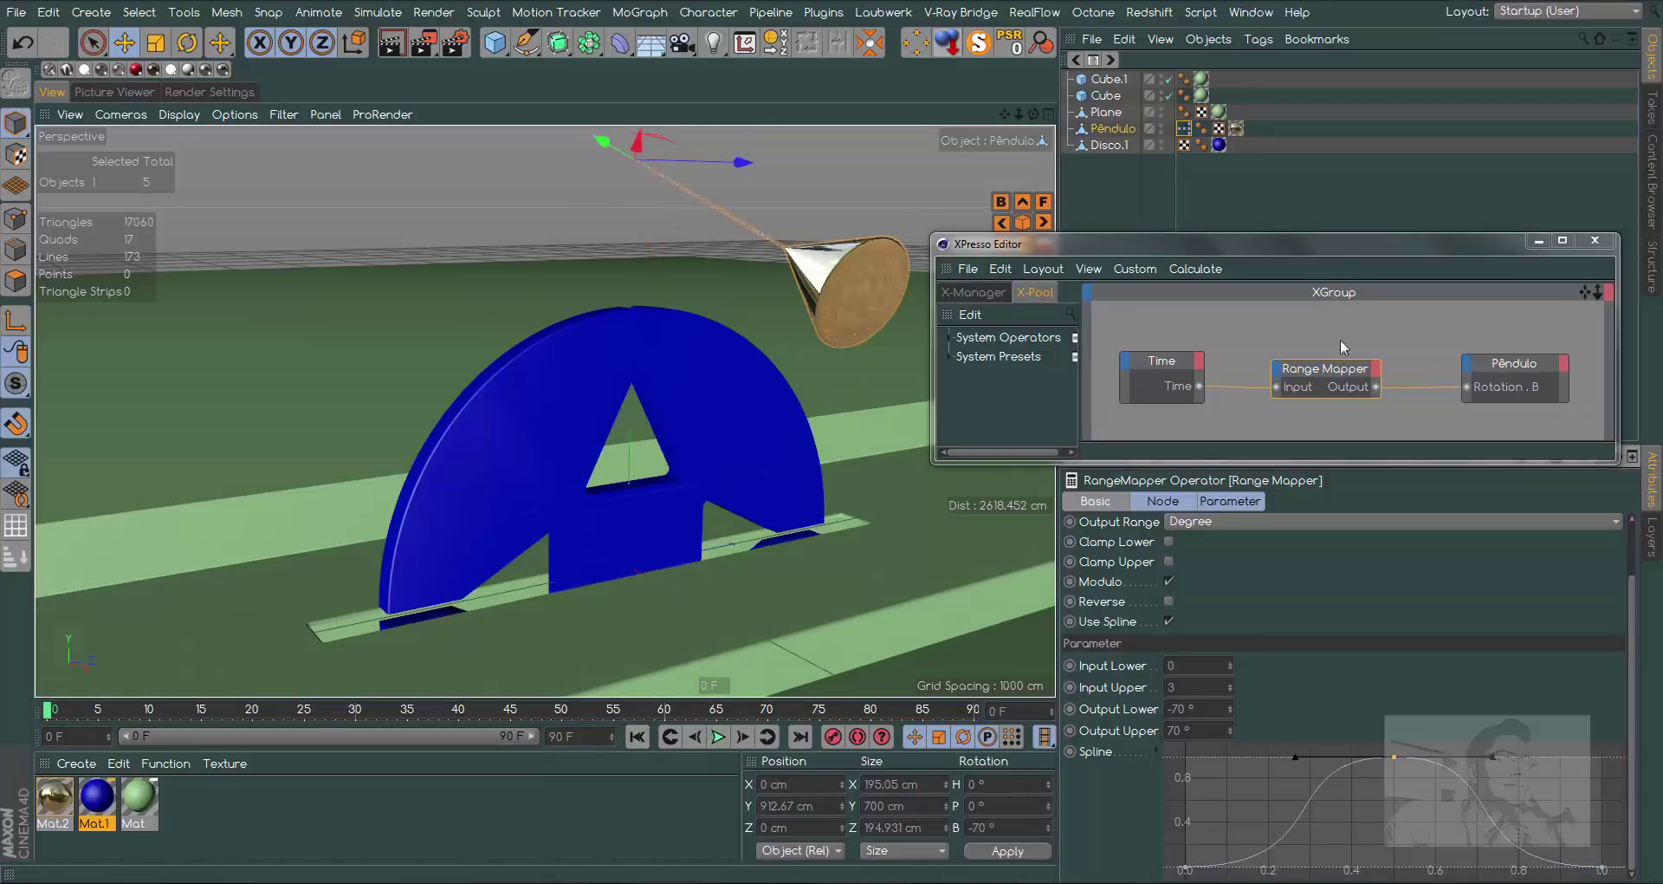
left_click(1602, 243)
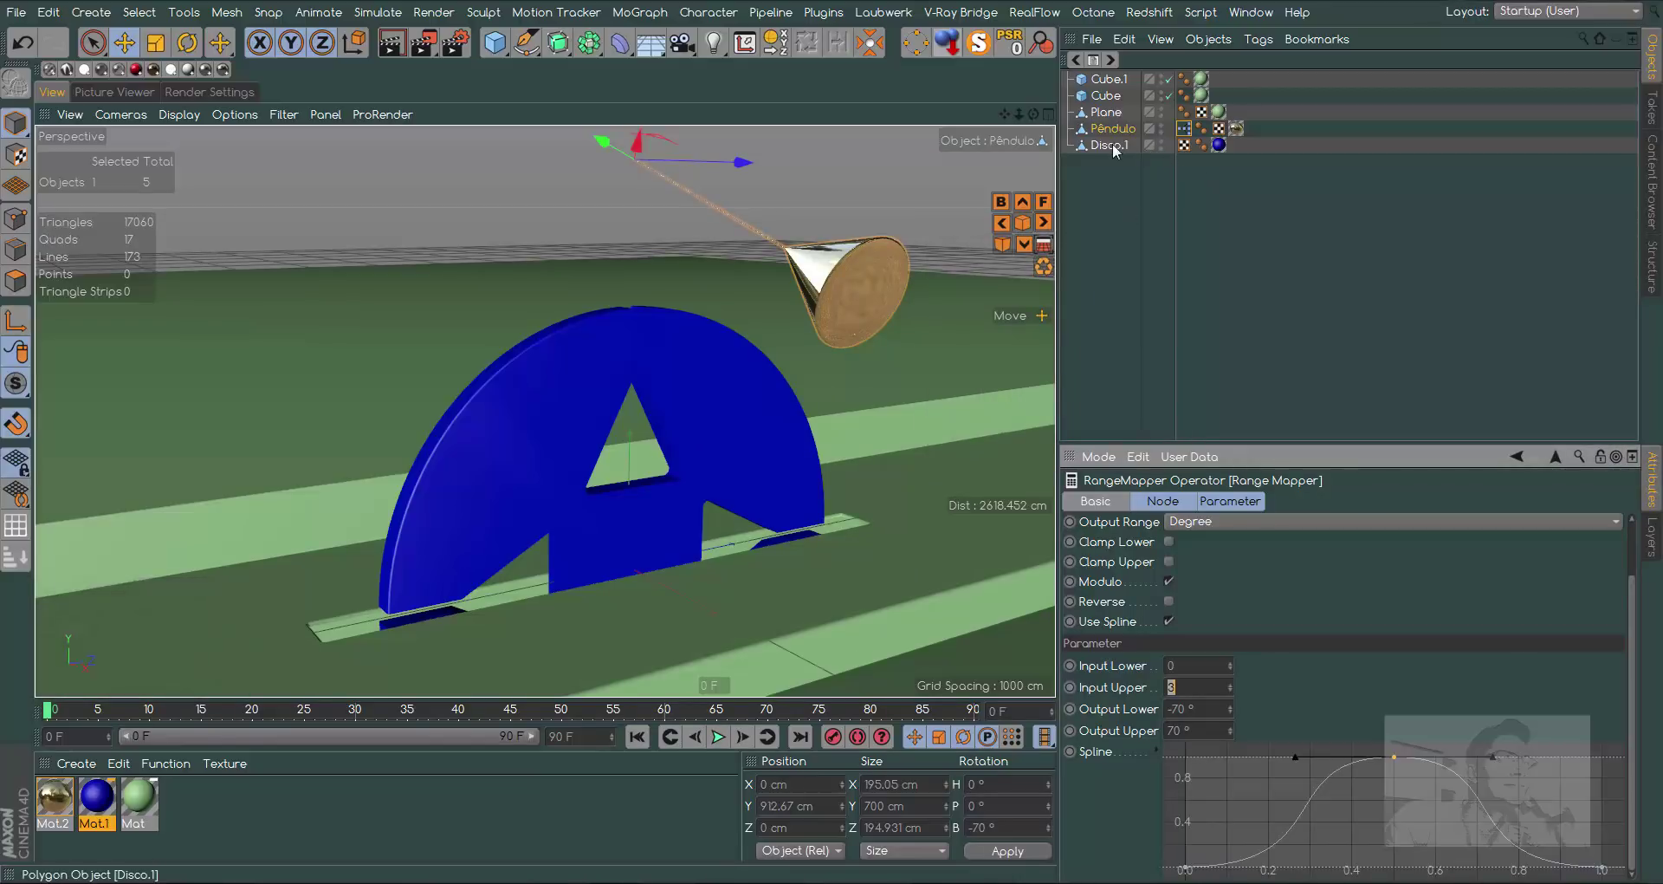
right_click(1117, 149)
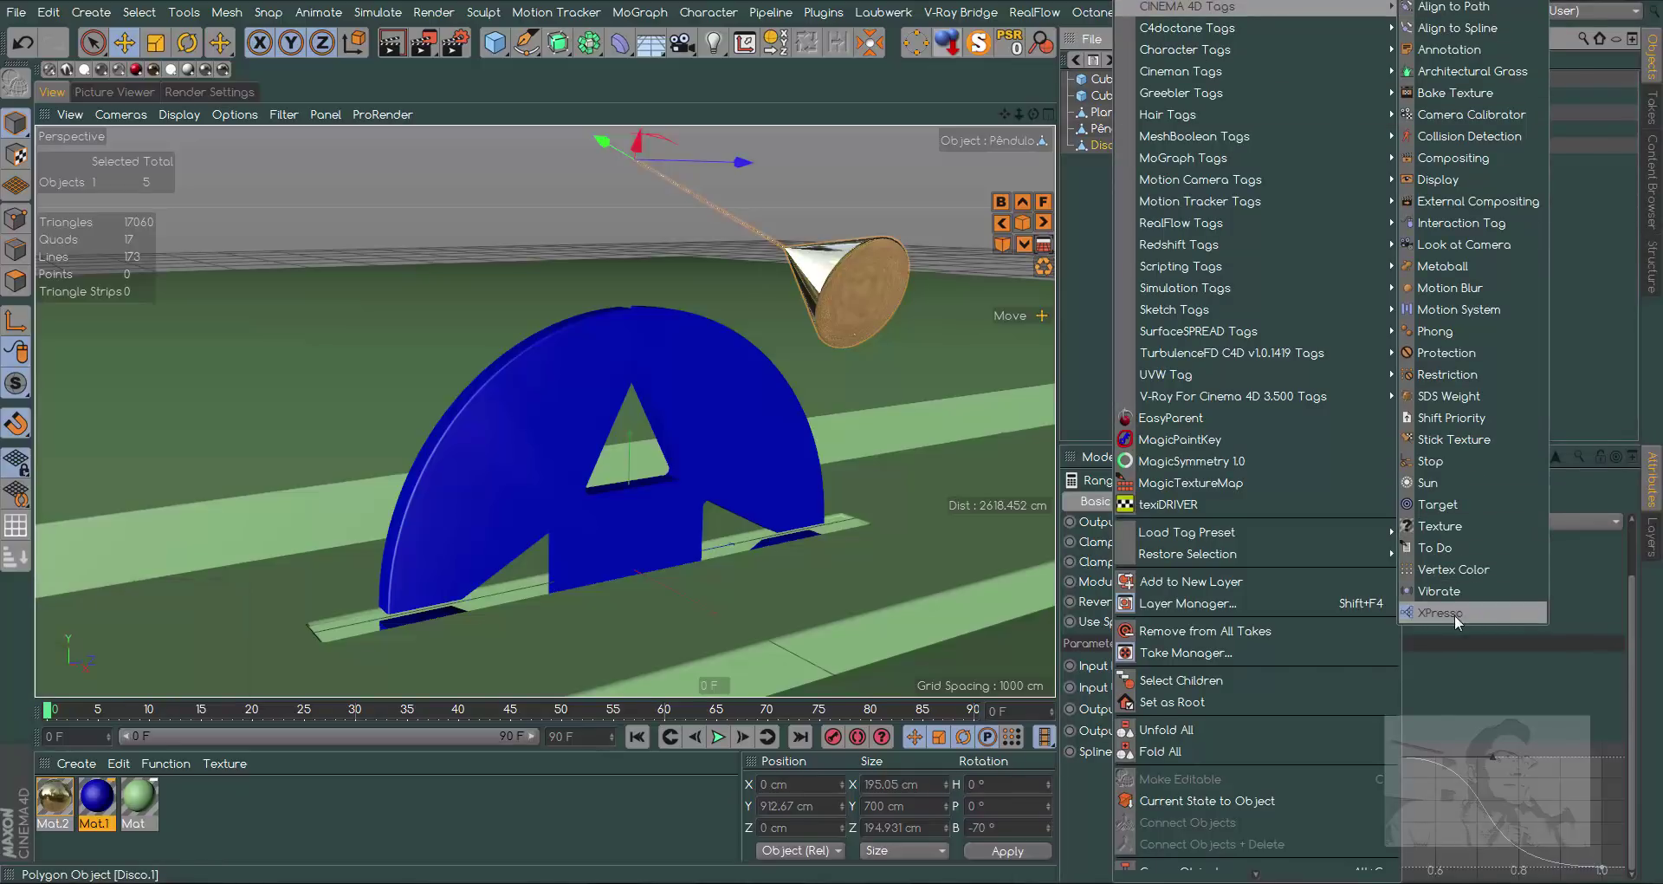
left_click(1459, 619)
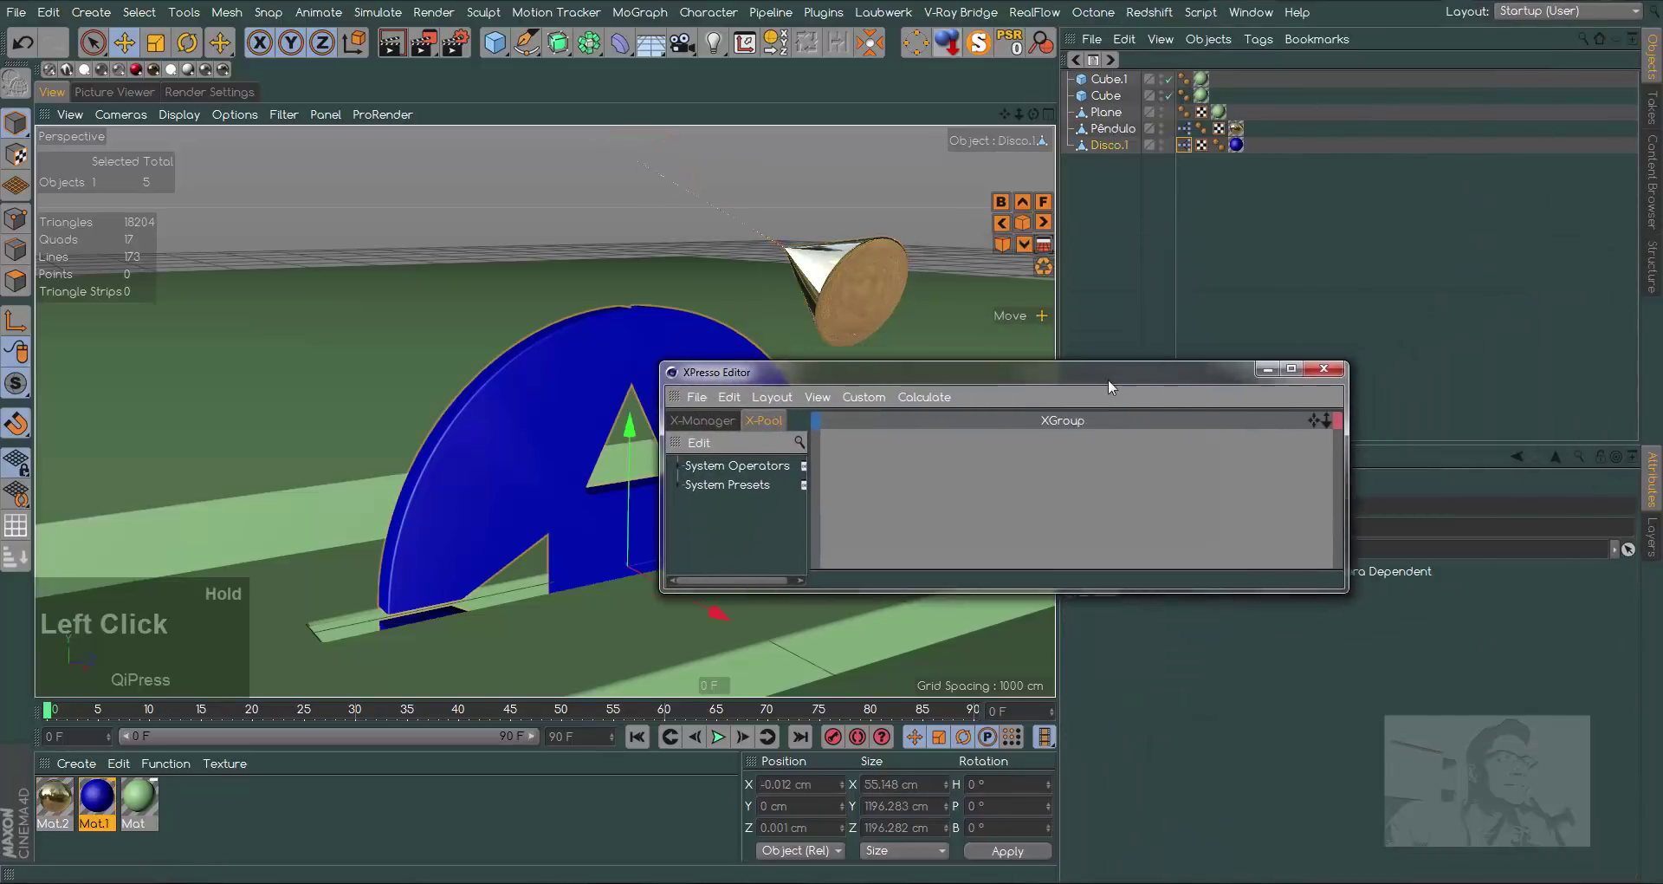
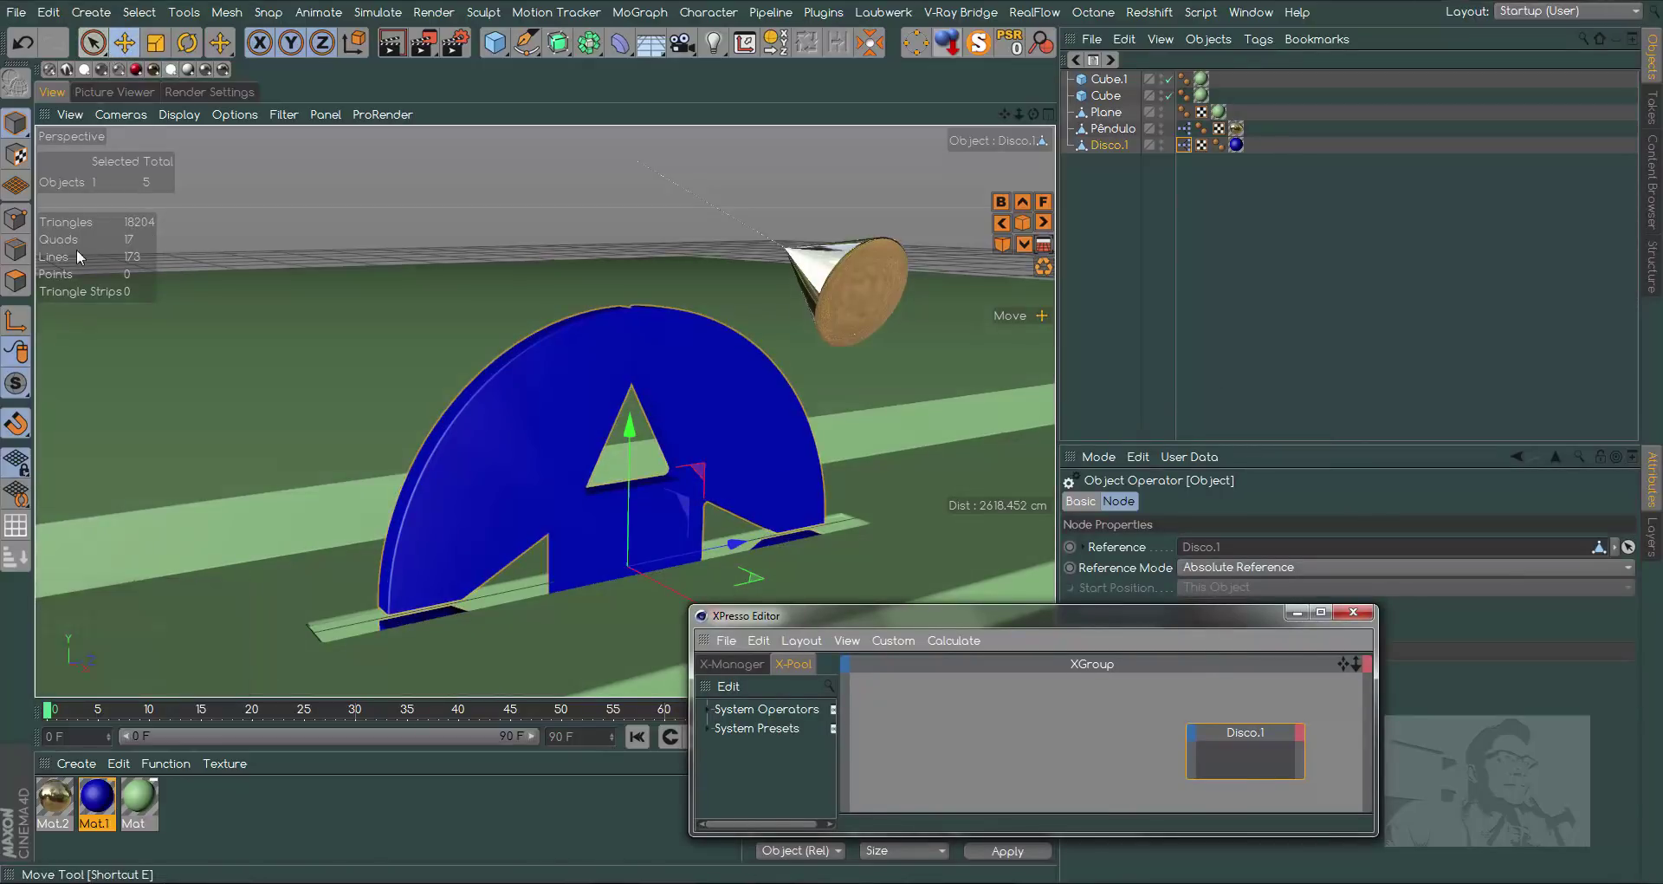
left_click(19, 425)
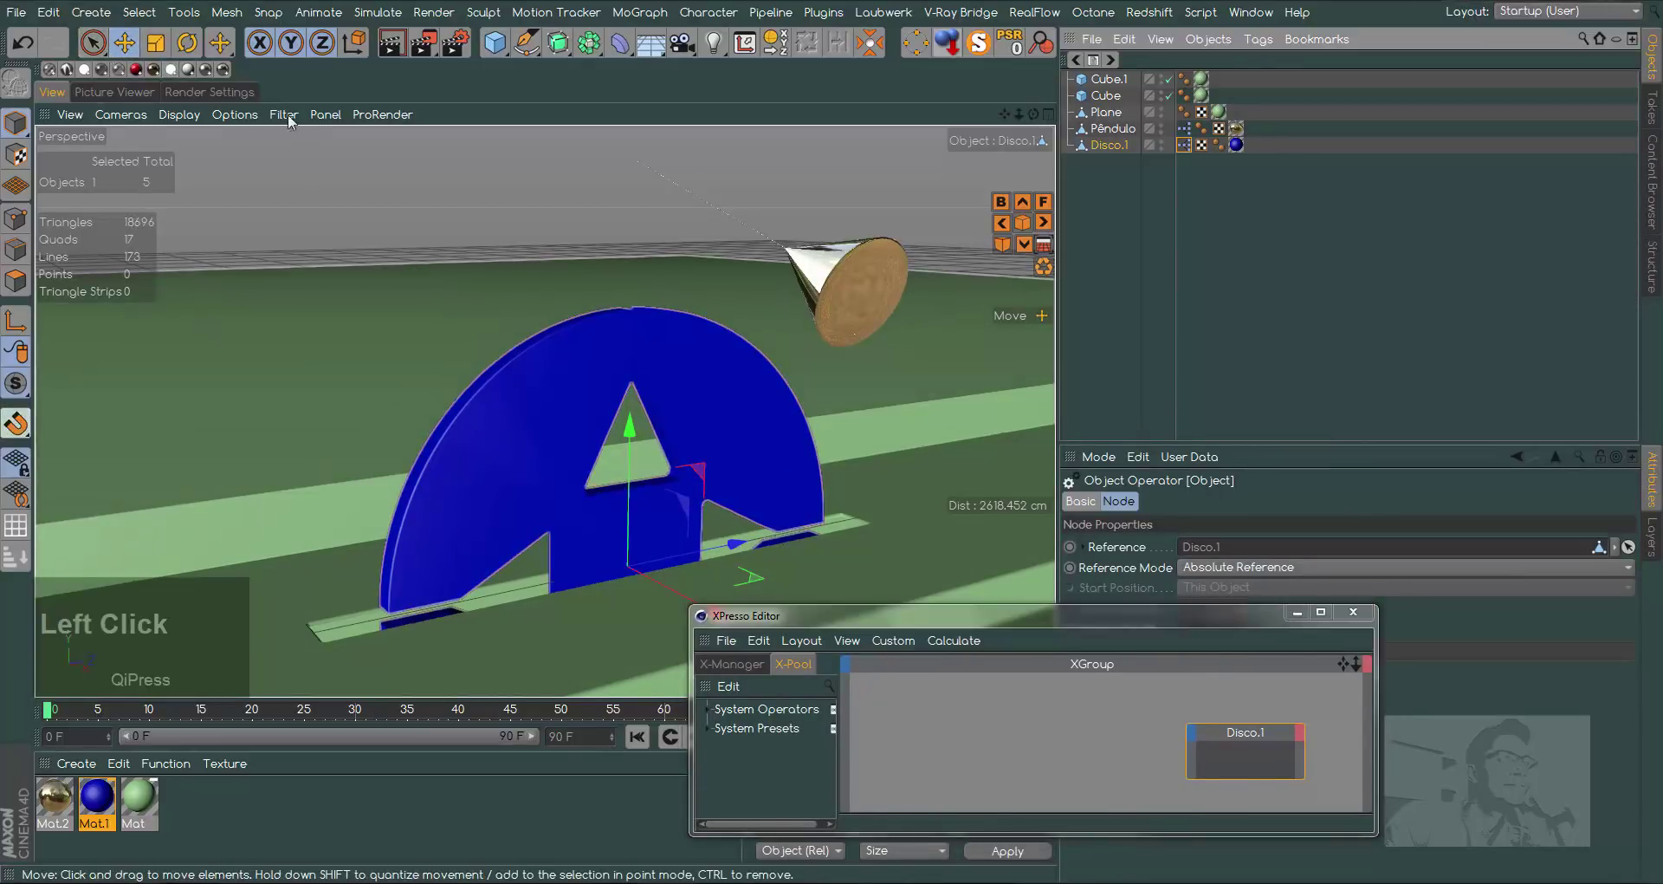
left_click(192, 53)
left_click(1199, 639)
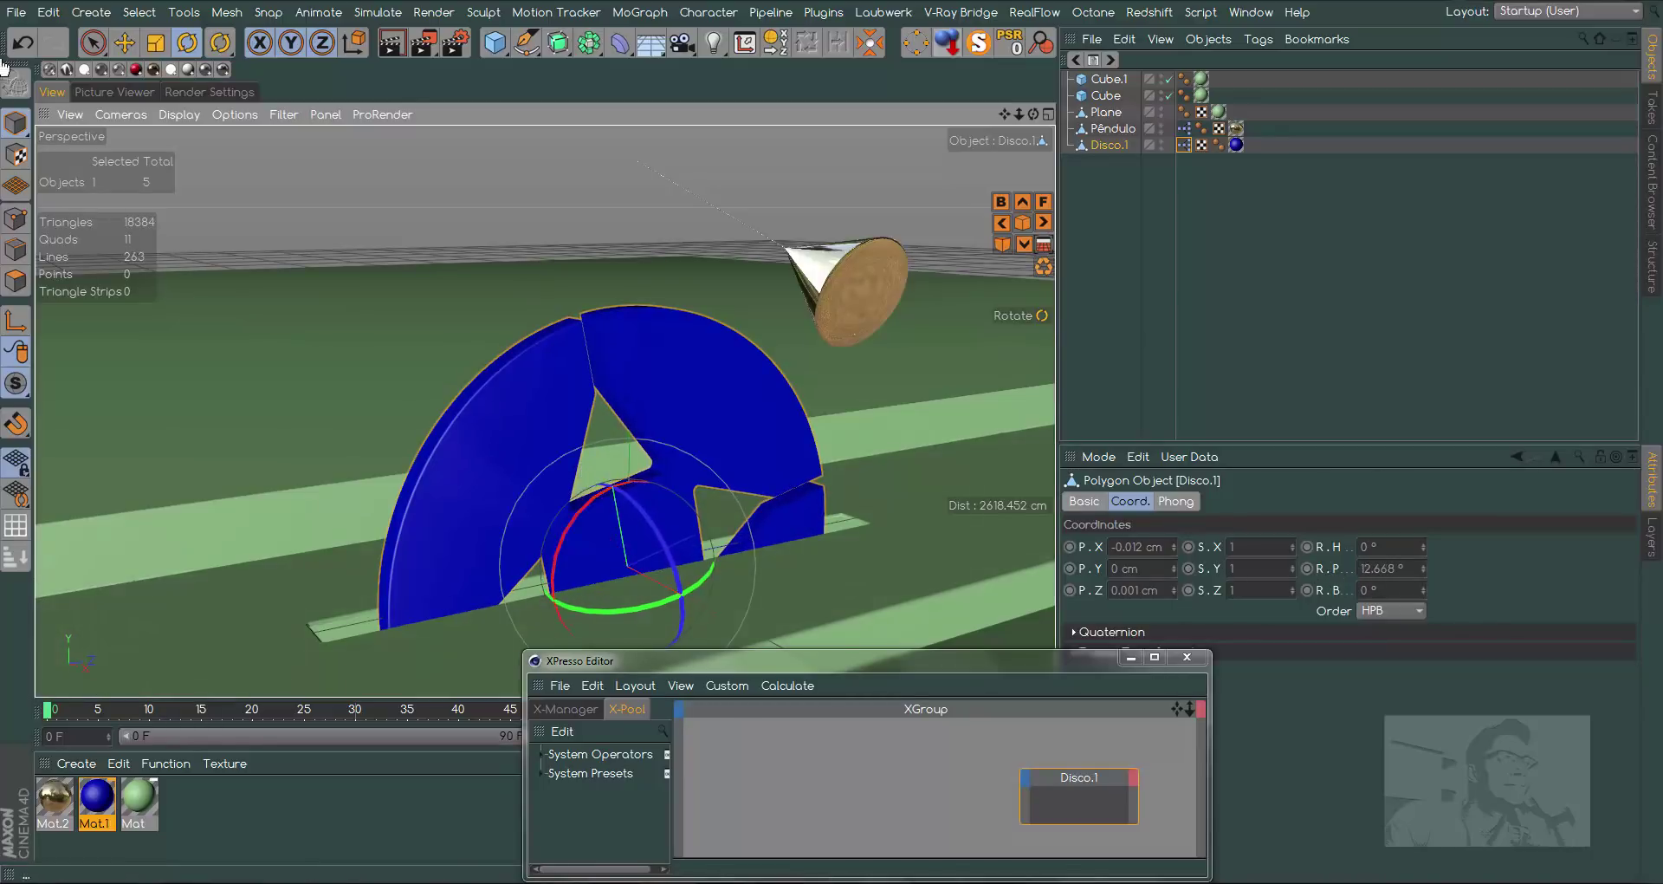
left_click(33, 46)
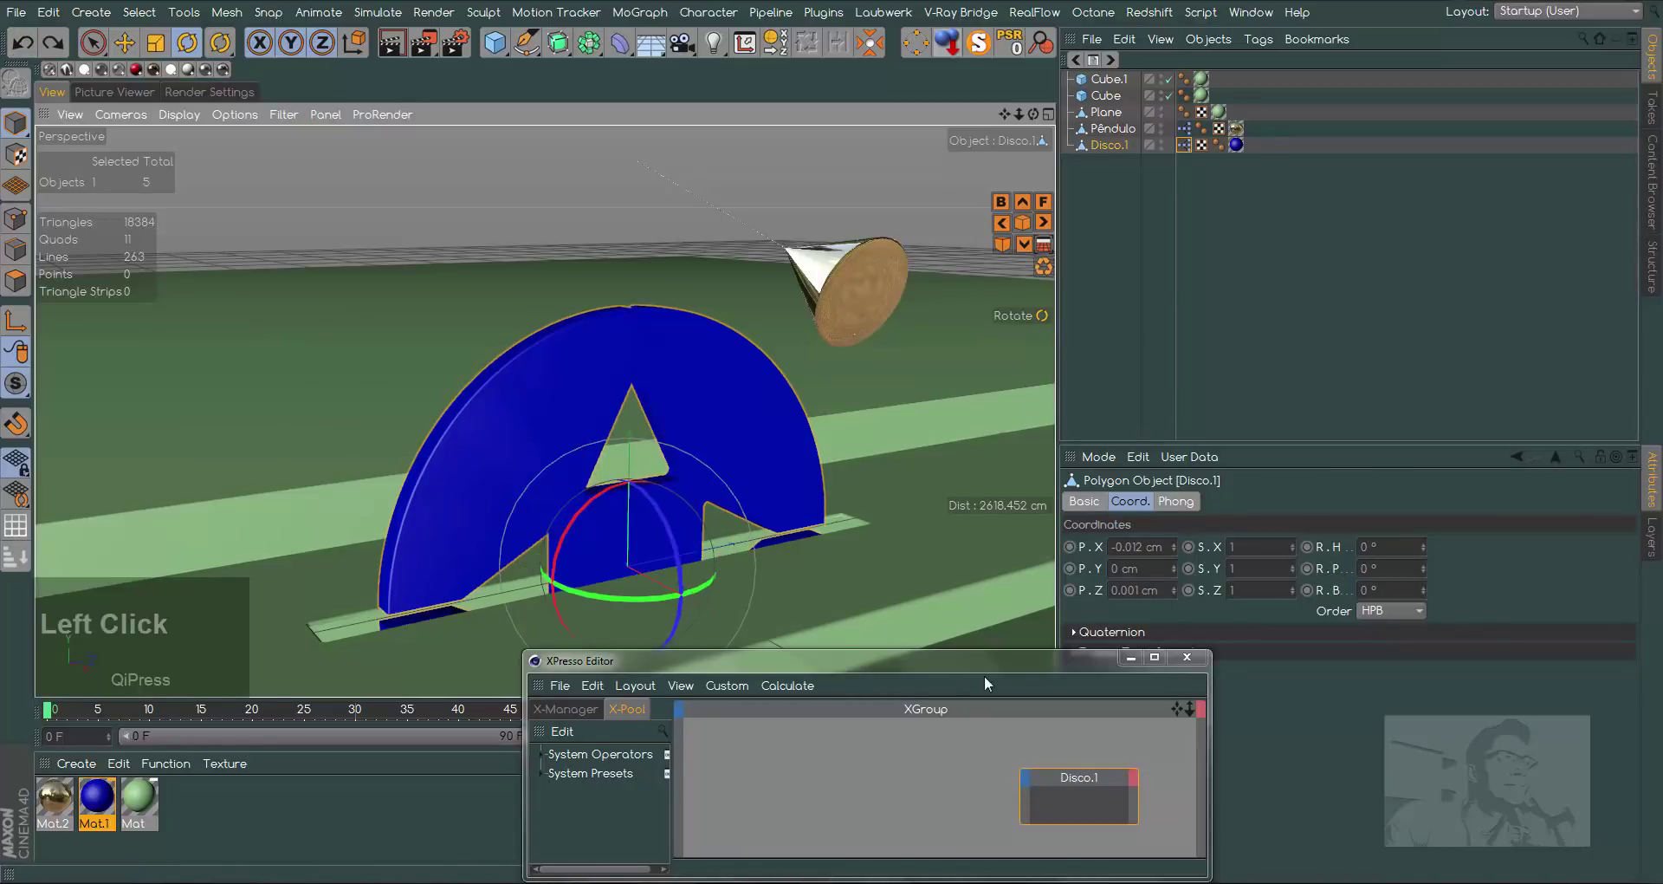
Expose a Coordinates > Rotation > Rotation.P input port on the Disco.1 XPresso node
left_click(1012, 665)
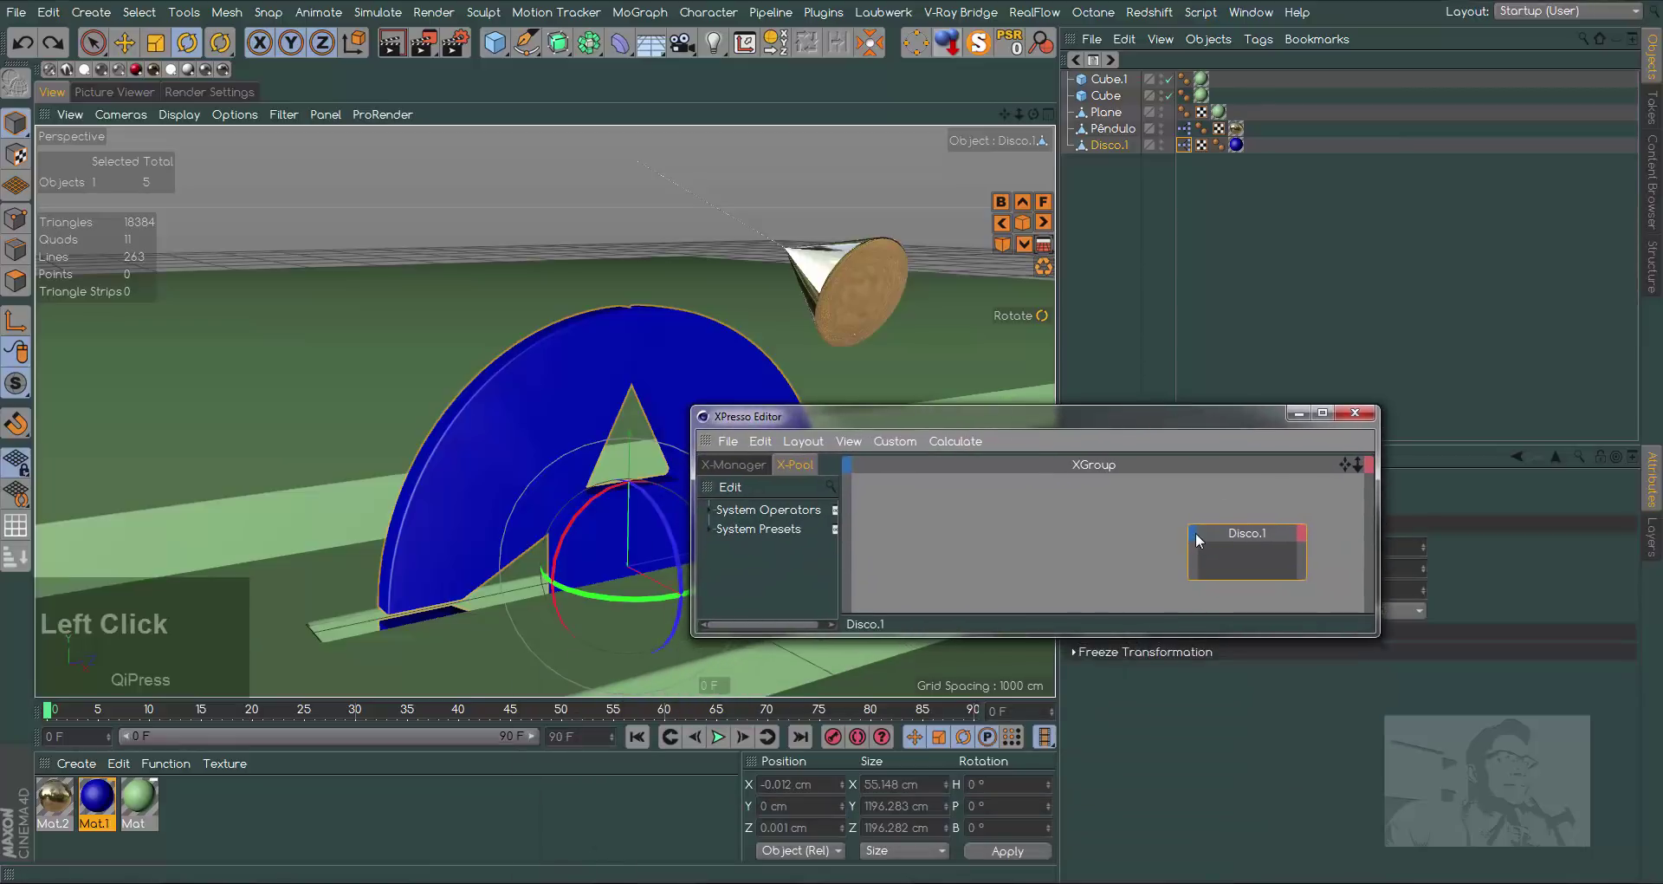
left_click(1199, 537)
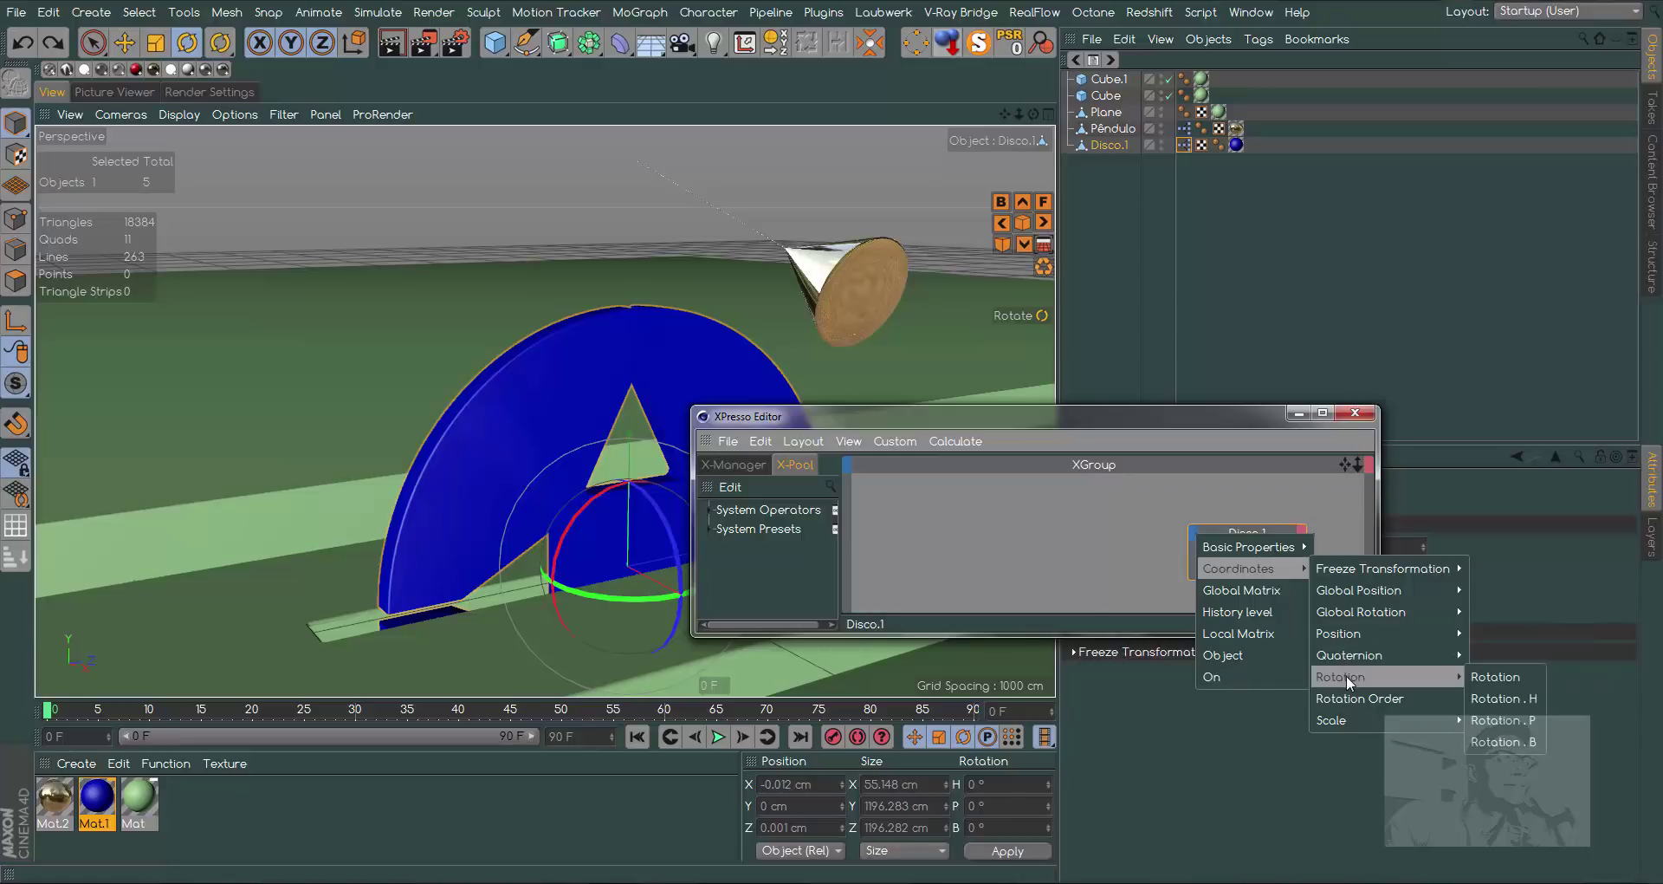
left_click(1509, 724)
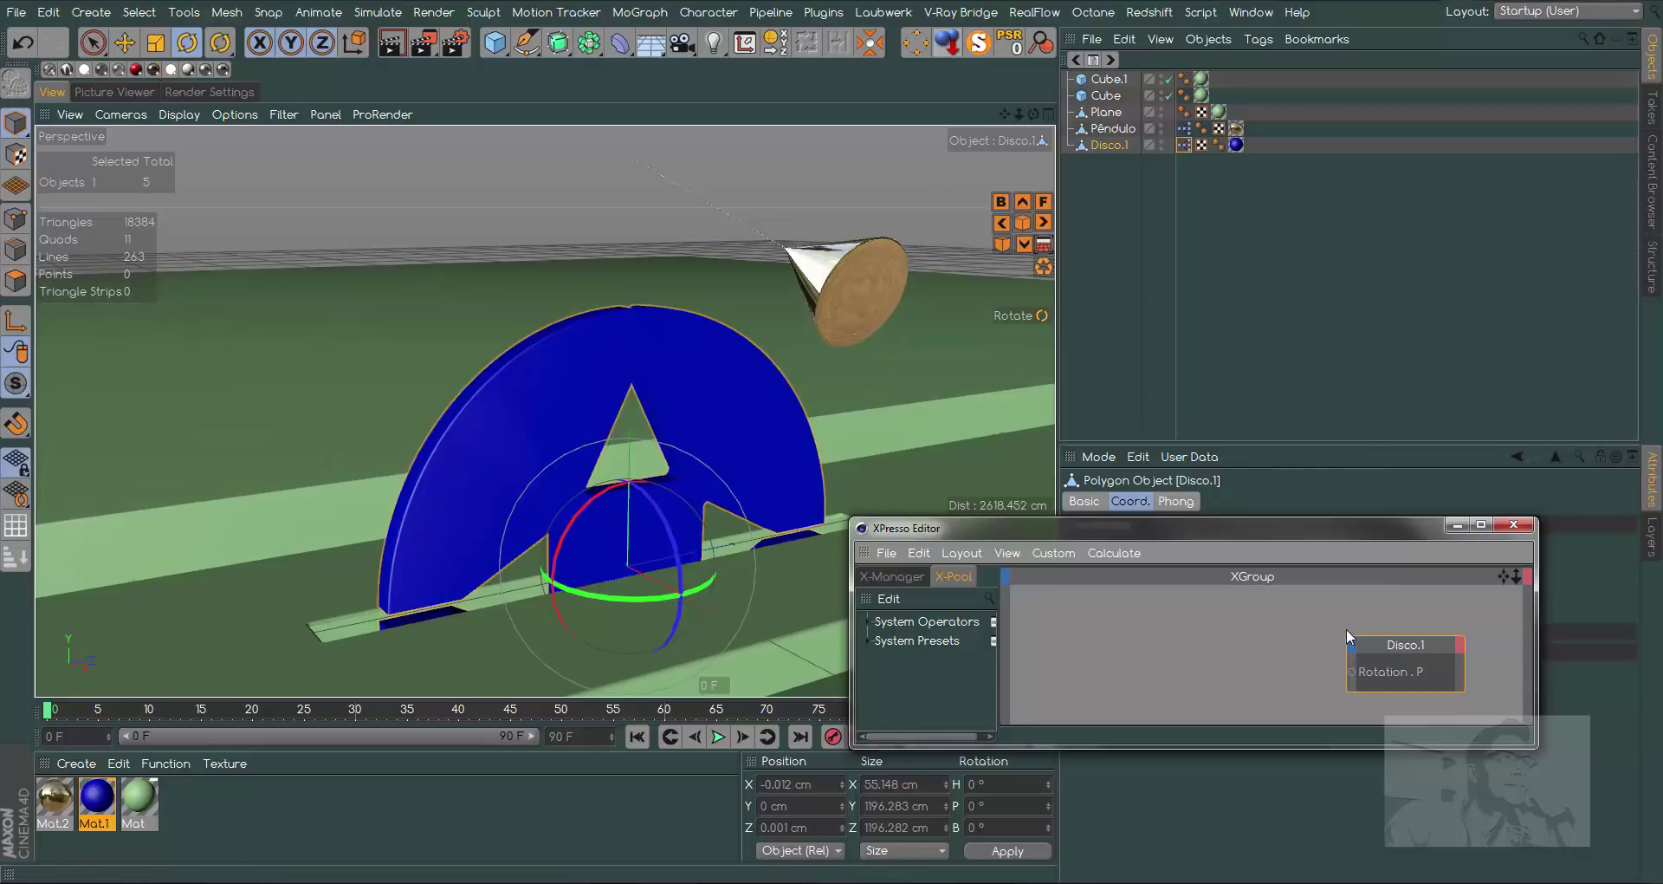
left_click(1342, 532)
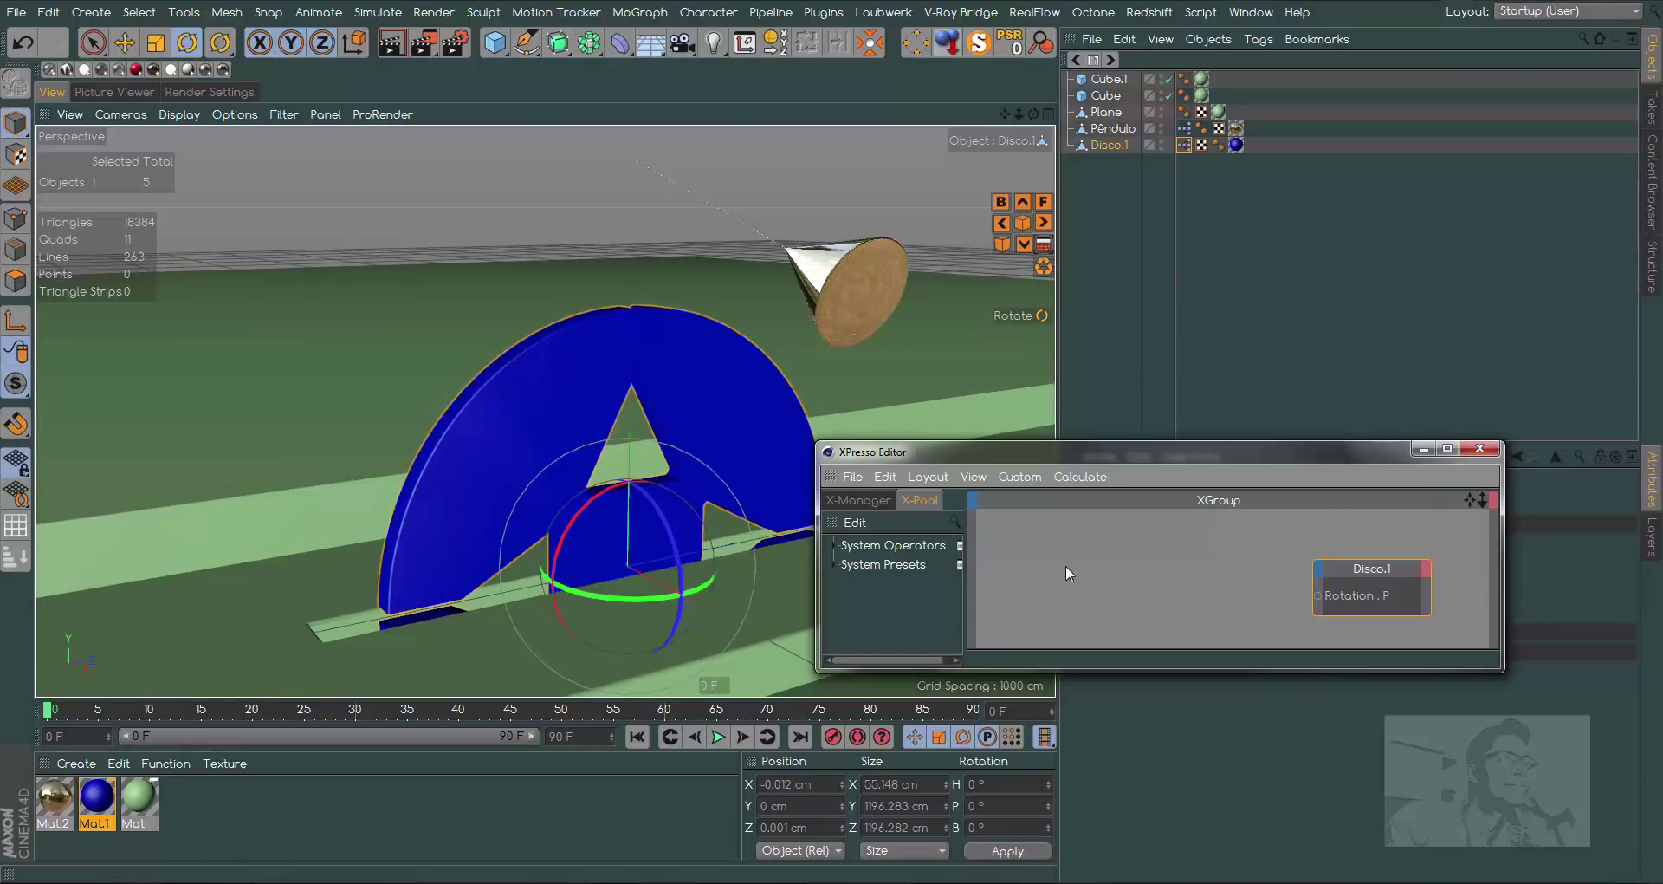
Add Time and Range Mapper nodes and wire Time into the mapper and its output into Disco.1's Rotation.P
right_click(1069, 564)
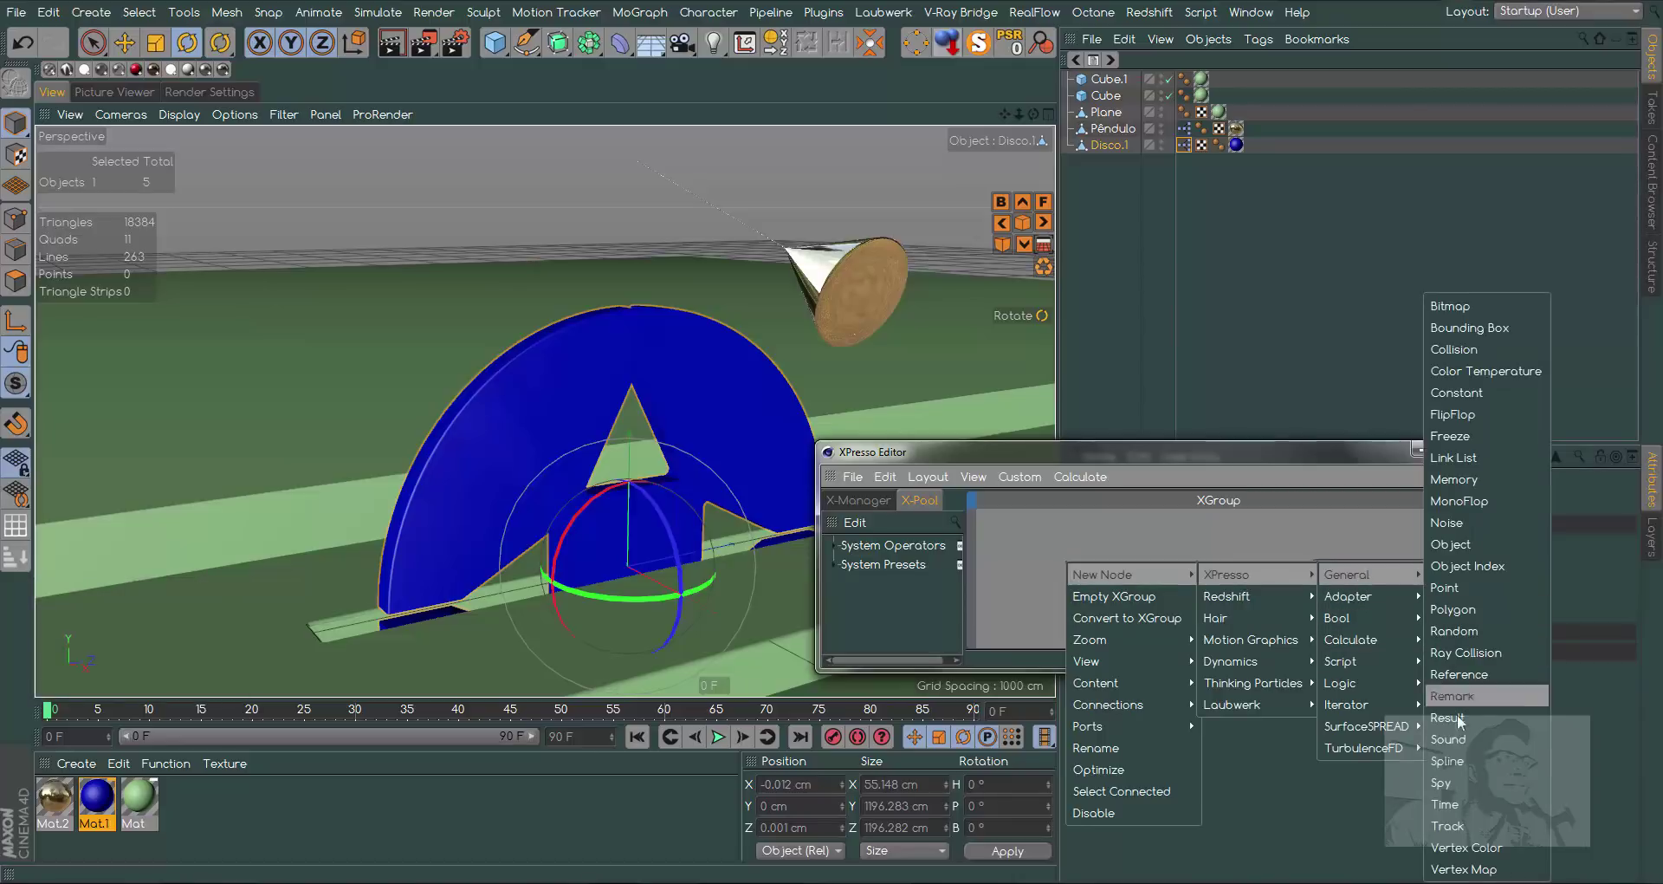
left_click(1462, 803)
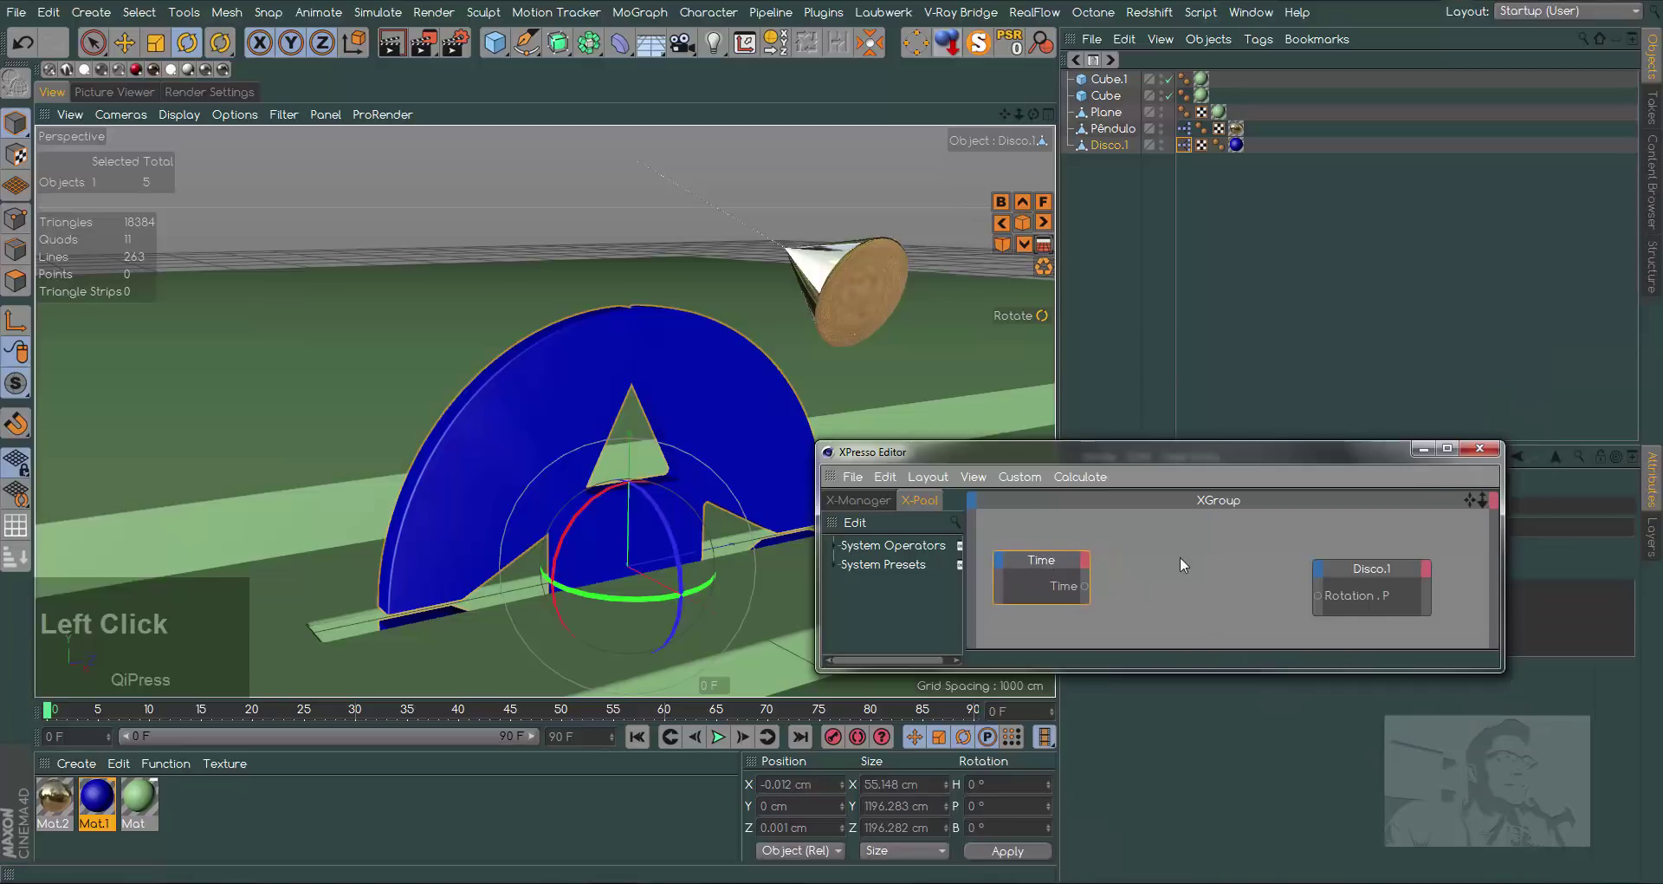
right_click(1182, 561)
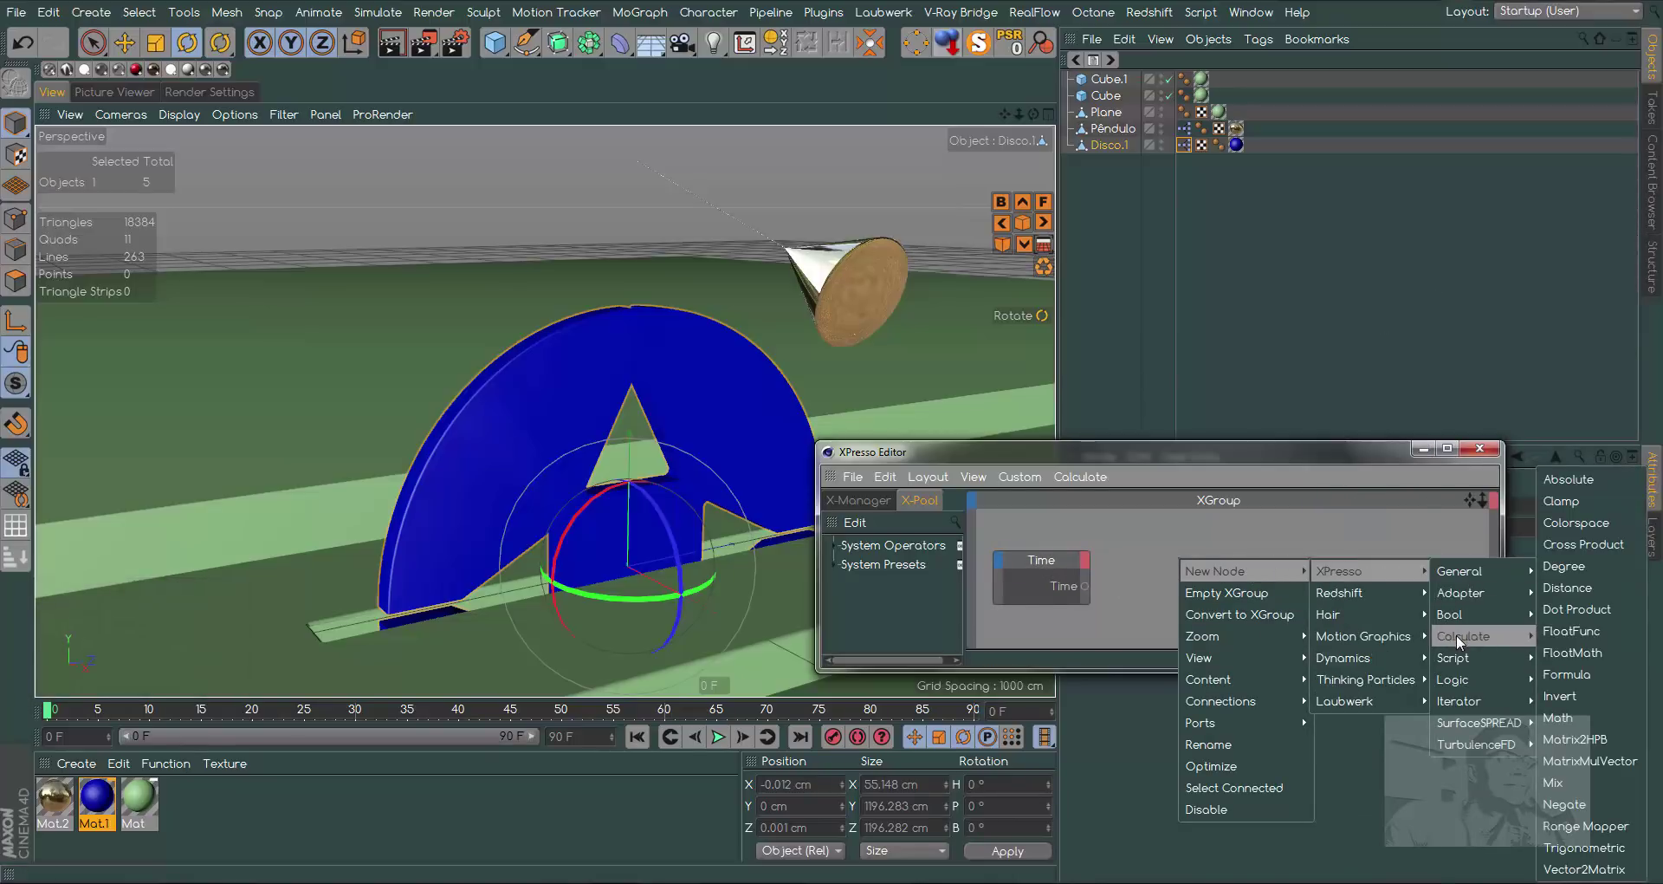
left_click(1582, 824)
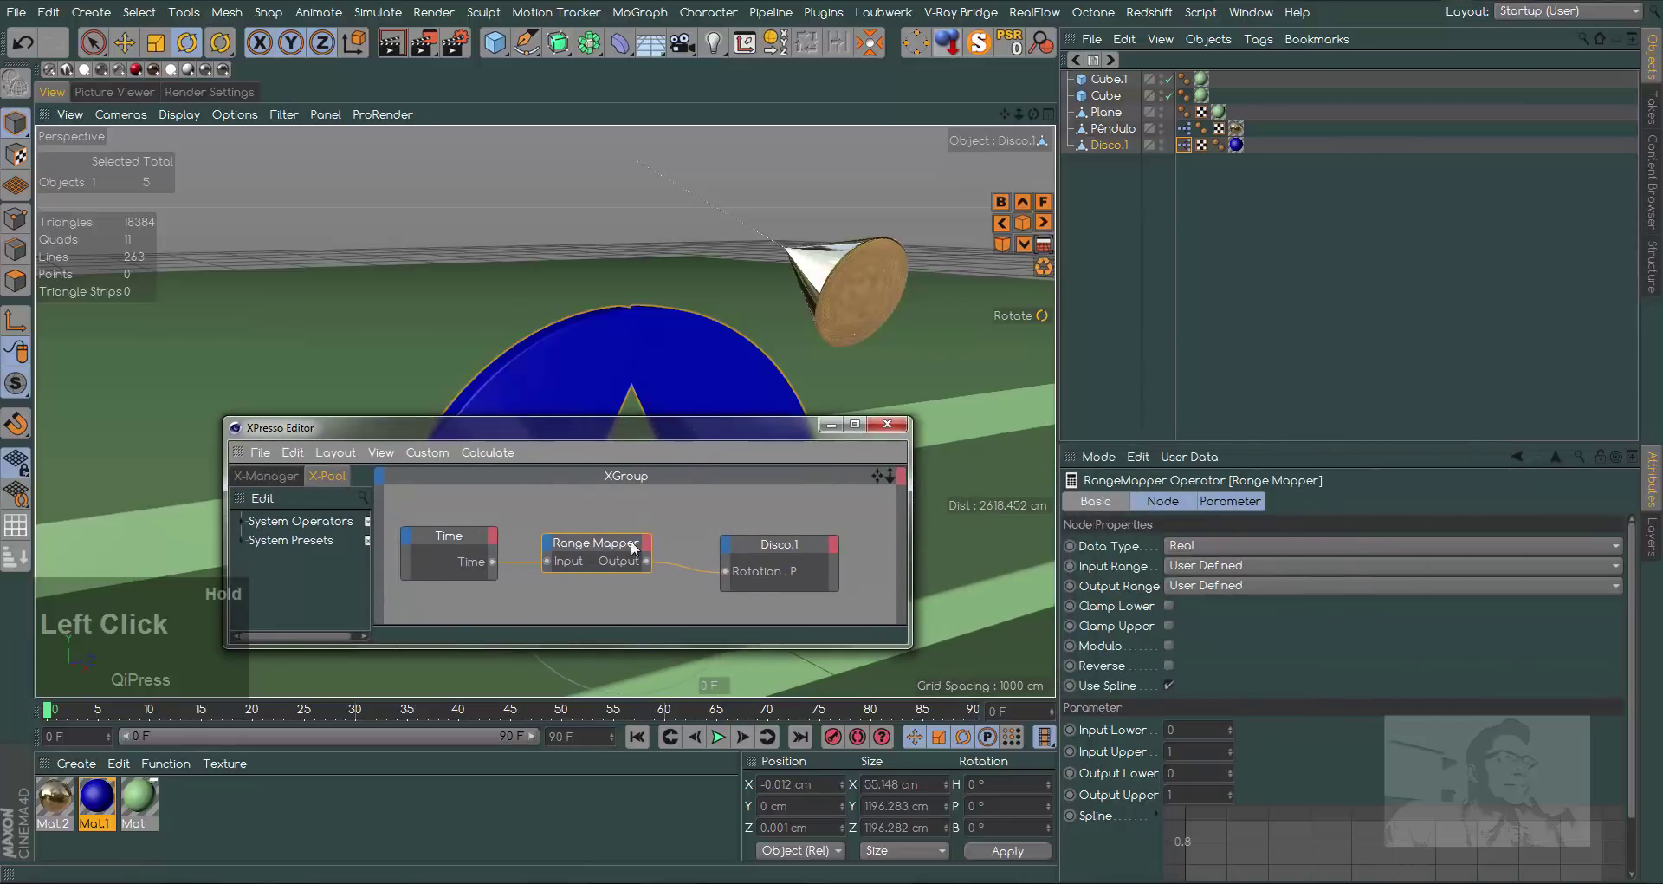
left_click(744, 454)
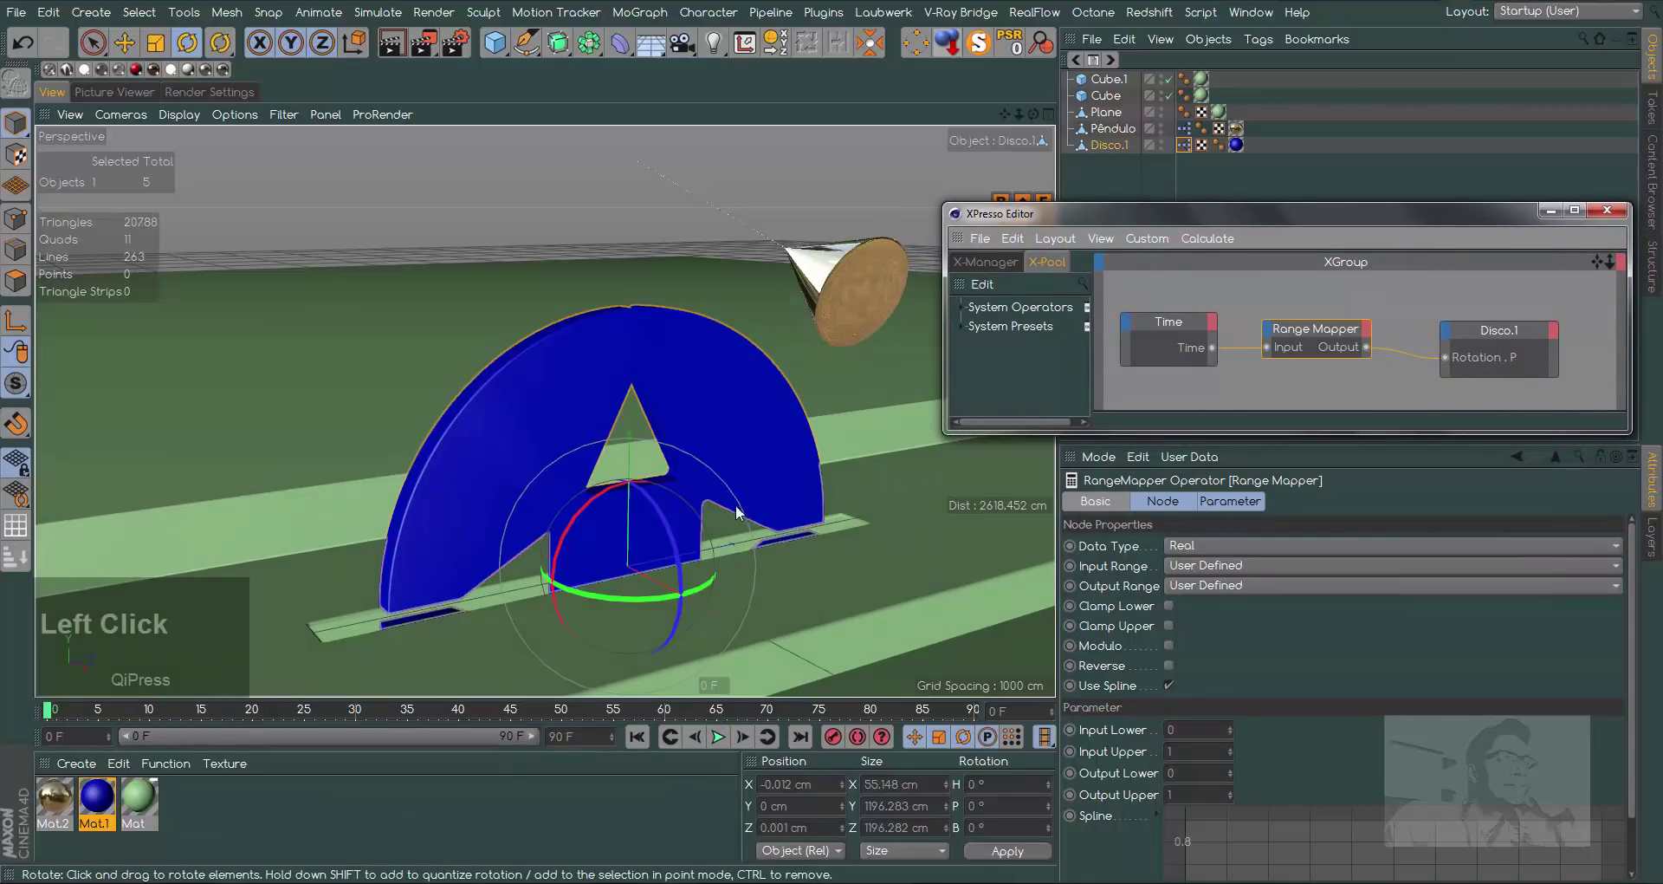
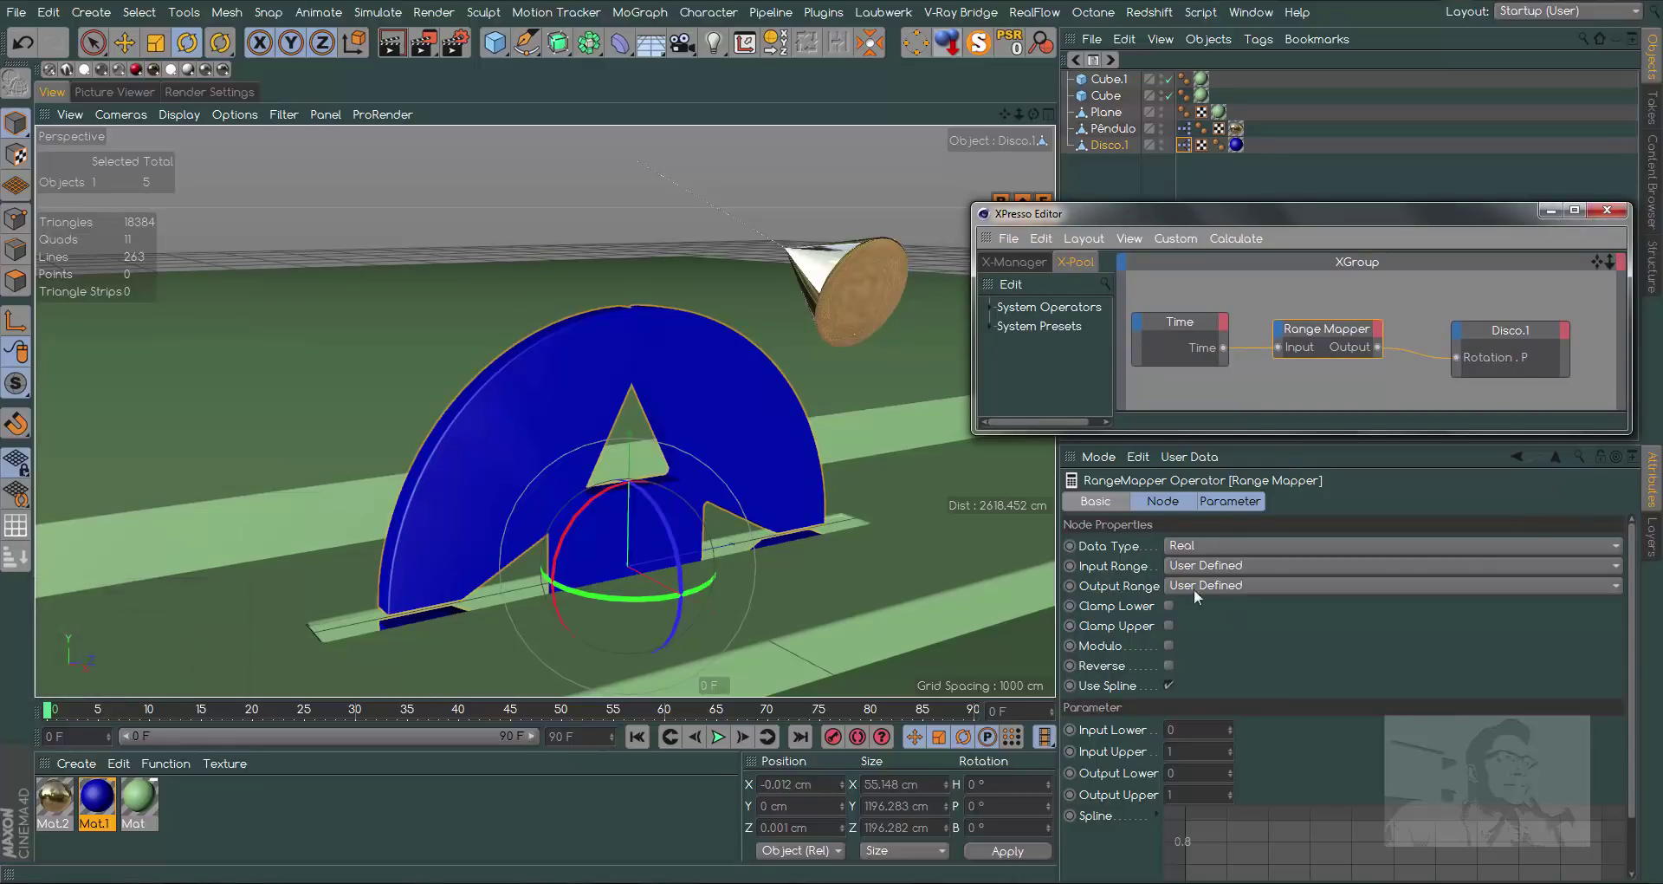
Set the Range Mapper's Output Range to Degree with Output Lower 45° and Output Upper 225°
left_click(1221, 589)
left_click(1218, 631)
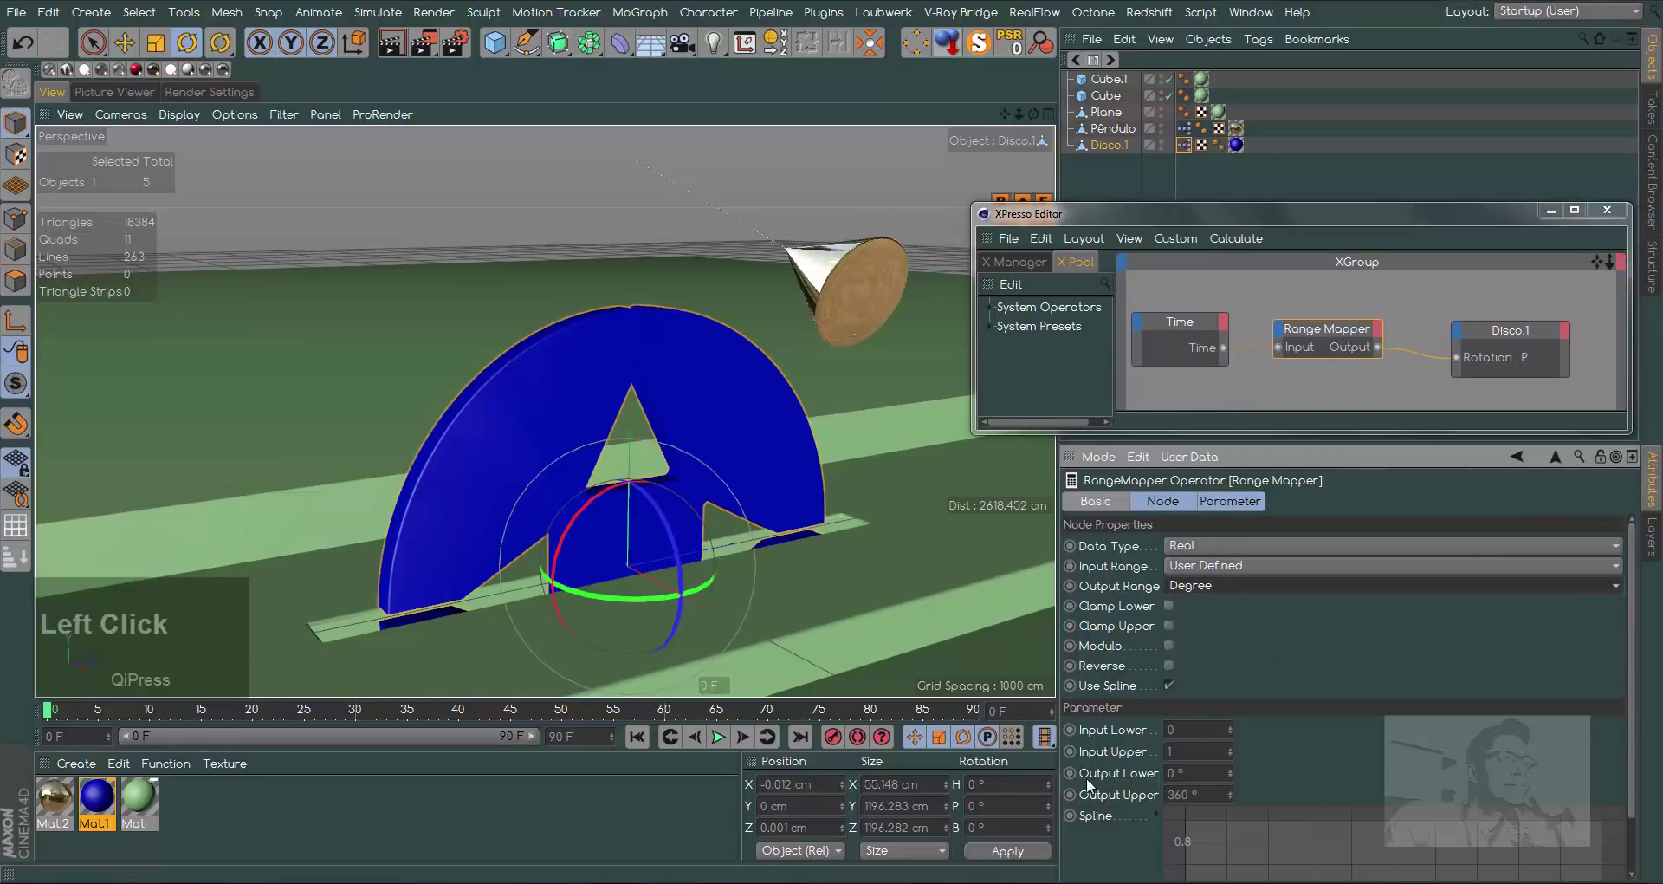
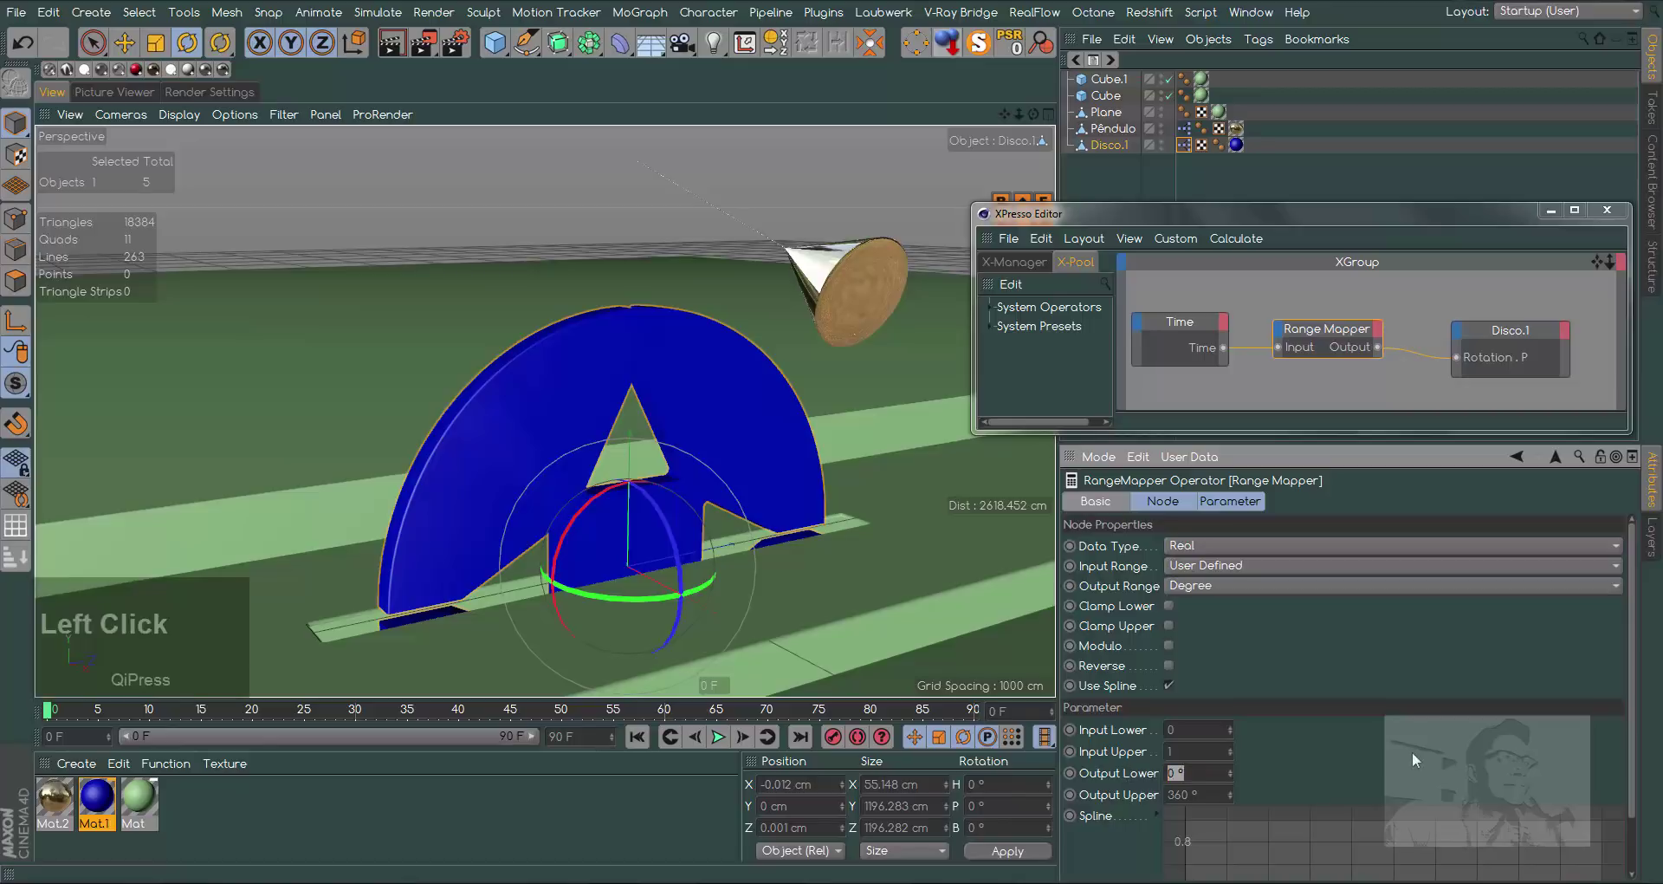
type("4")
left_click(1417, 756)
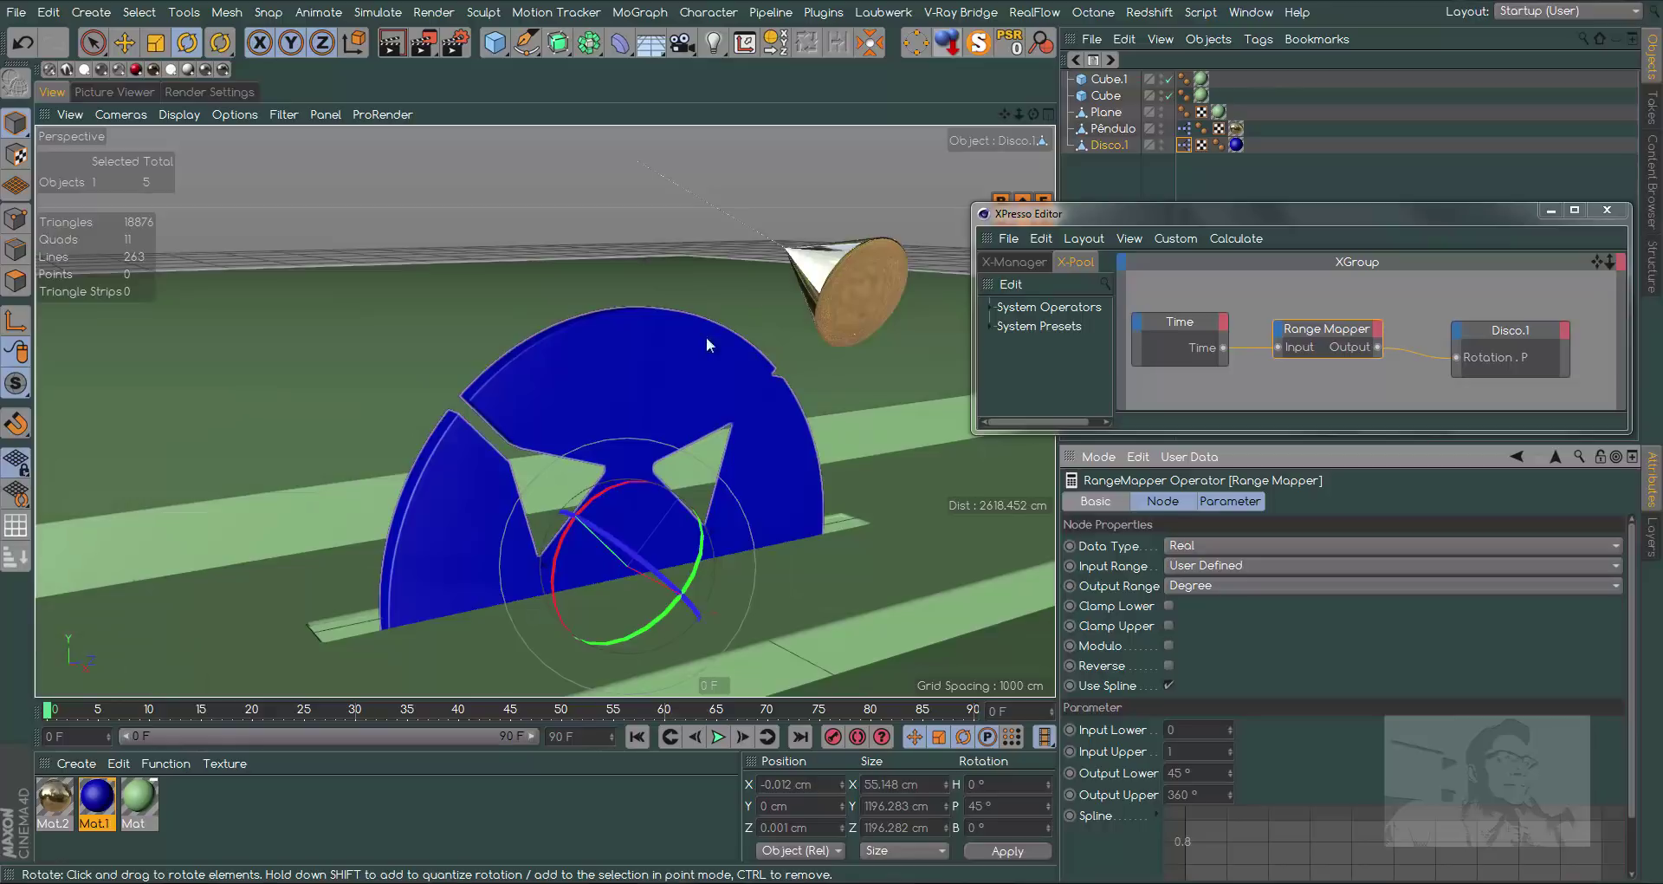
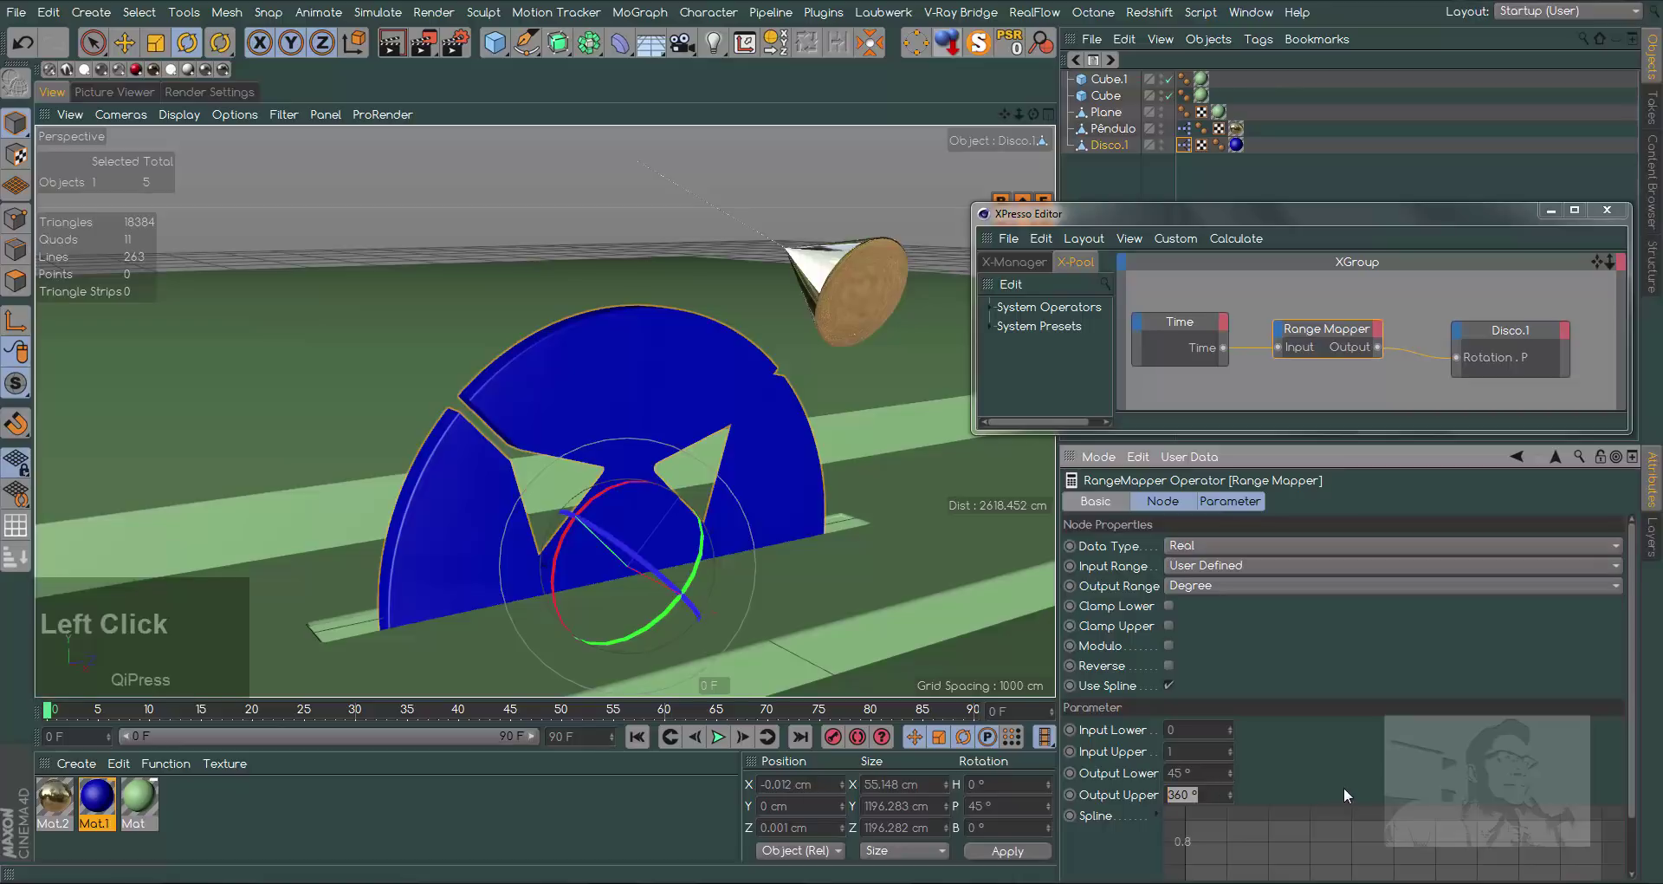
type("2")
left_click(1339, 790)
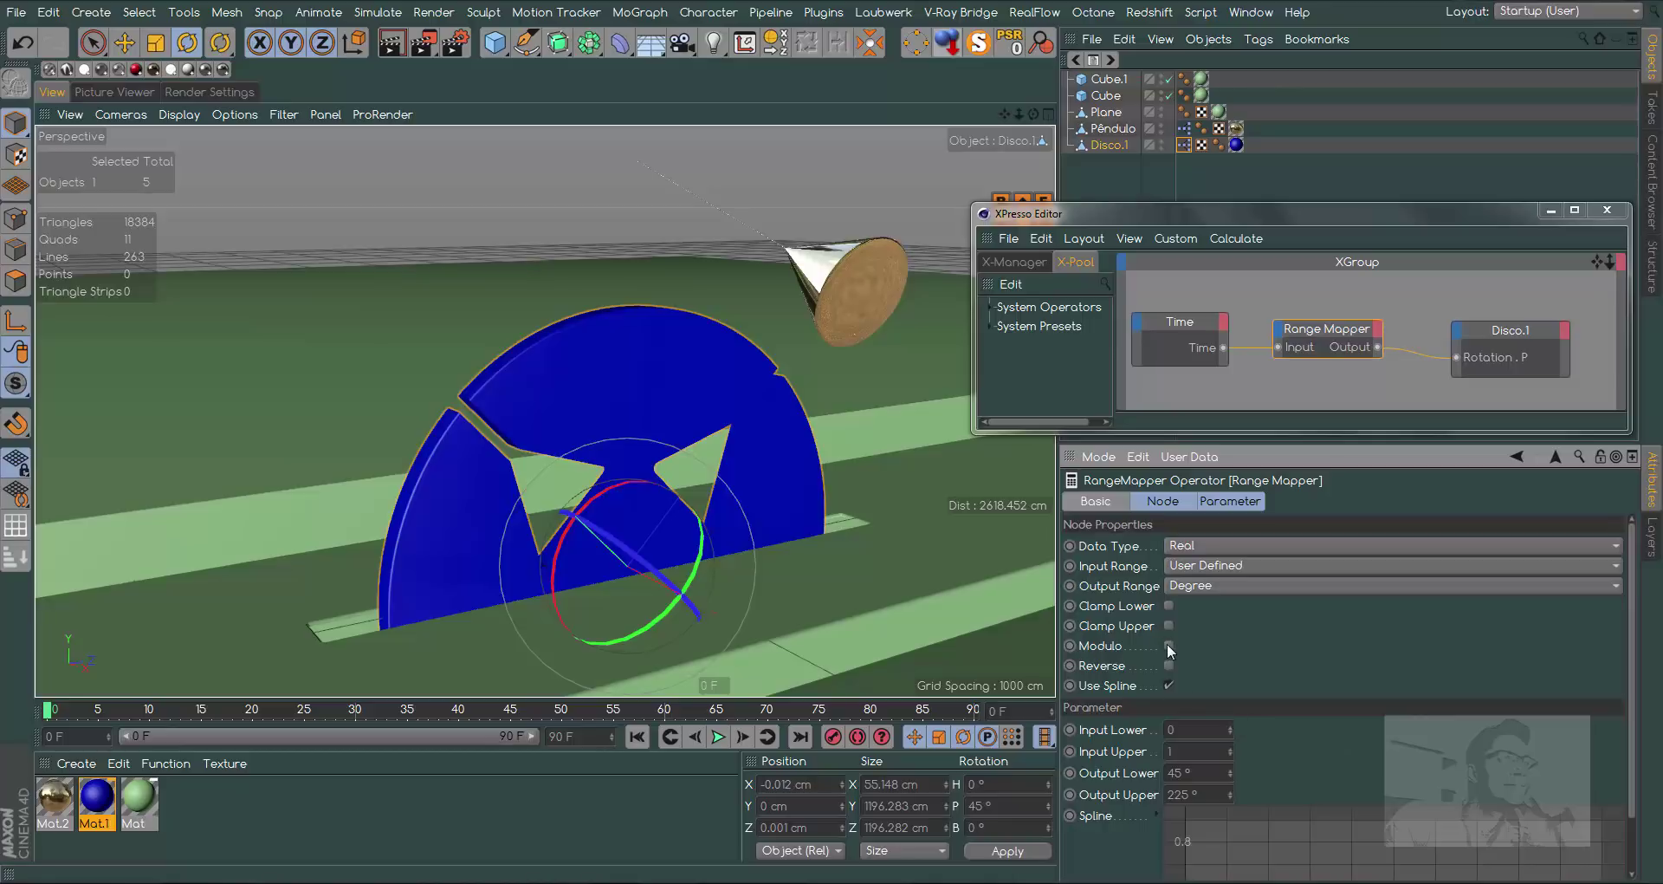
Test playback, then set the disc mapper's Input Upper to 3 so the sweep takes three seconds
left_click(722, 745)
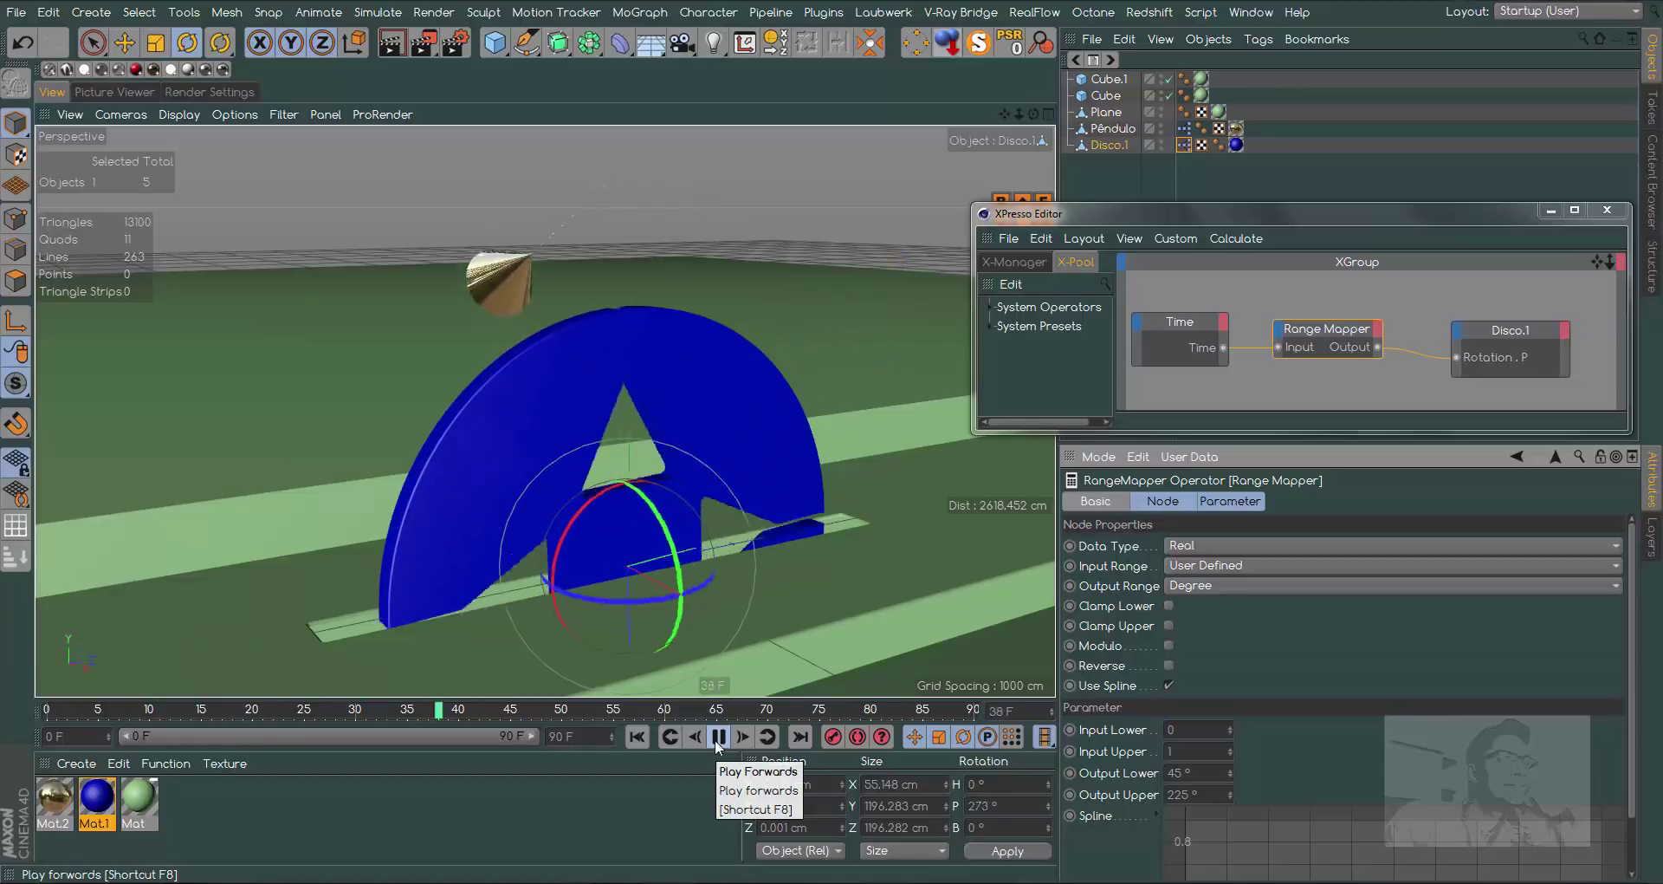
left_click(718, 745)
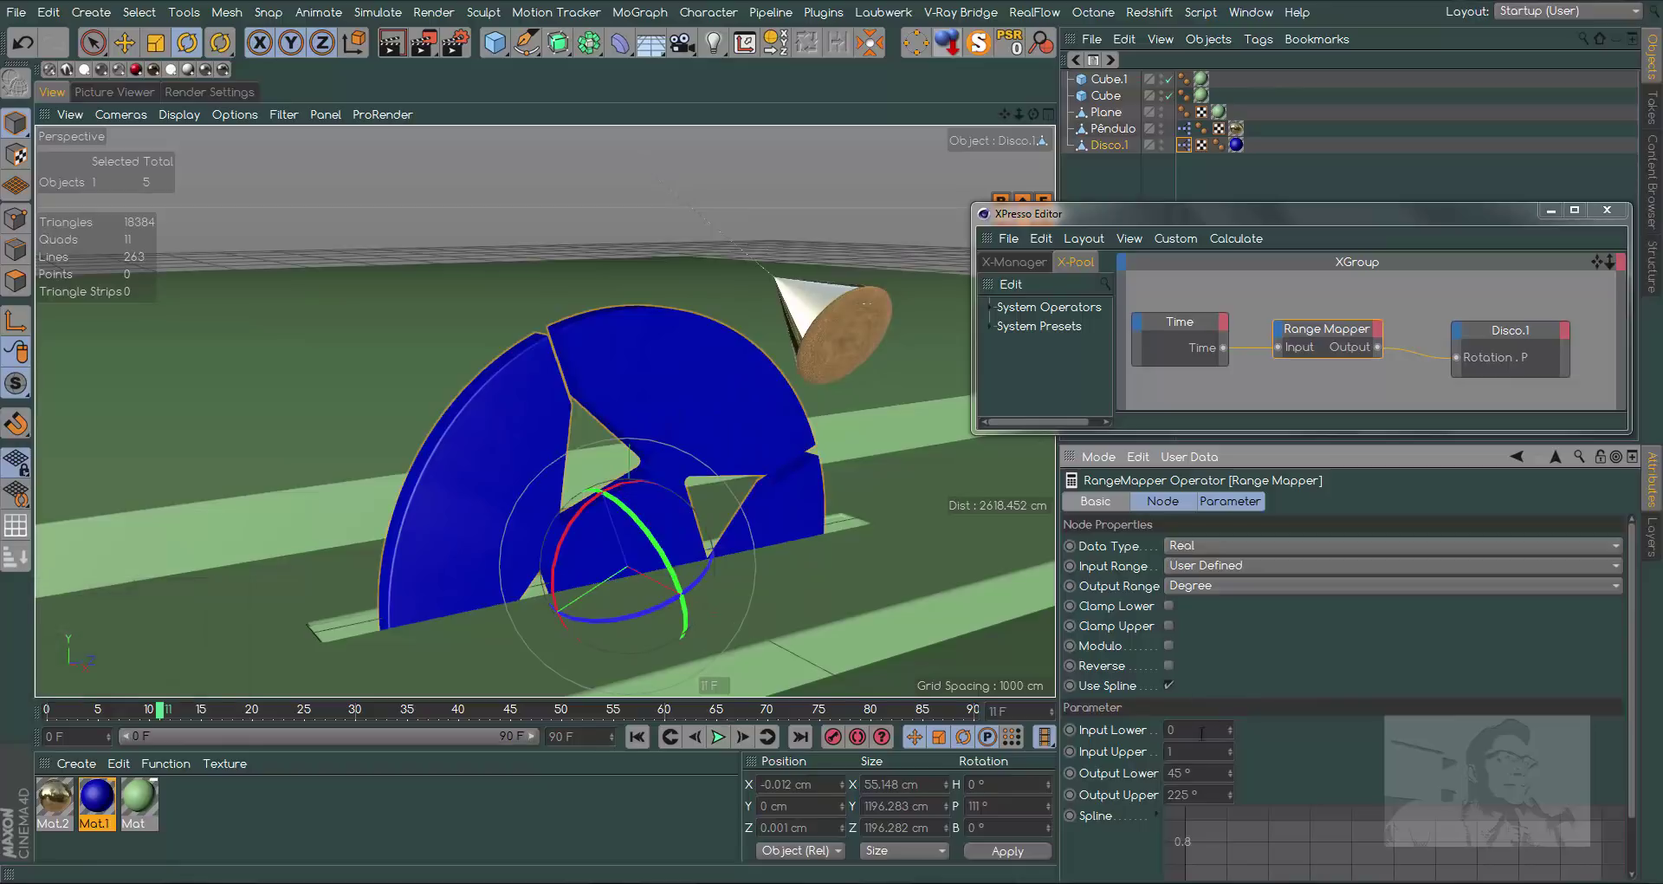
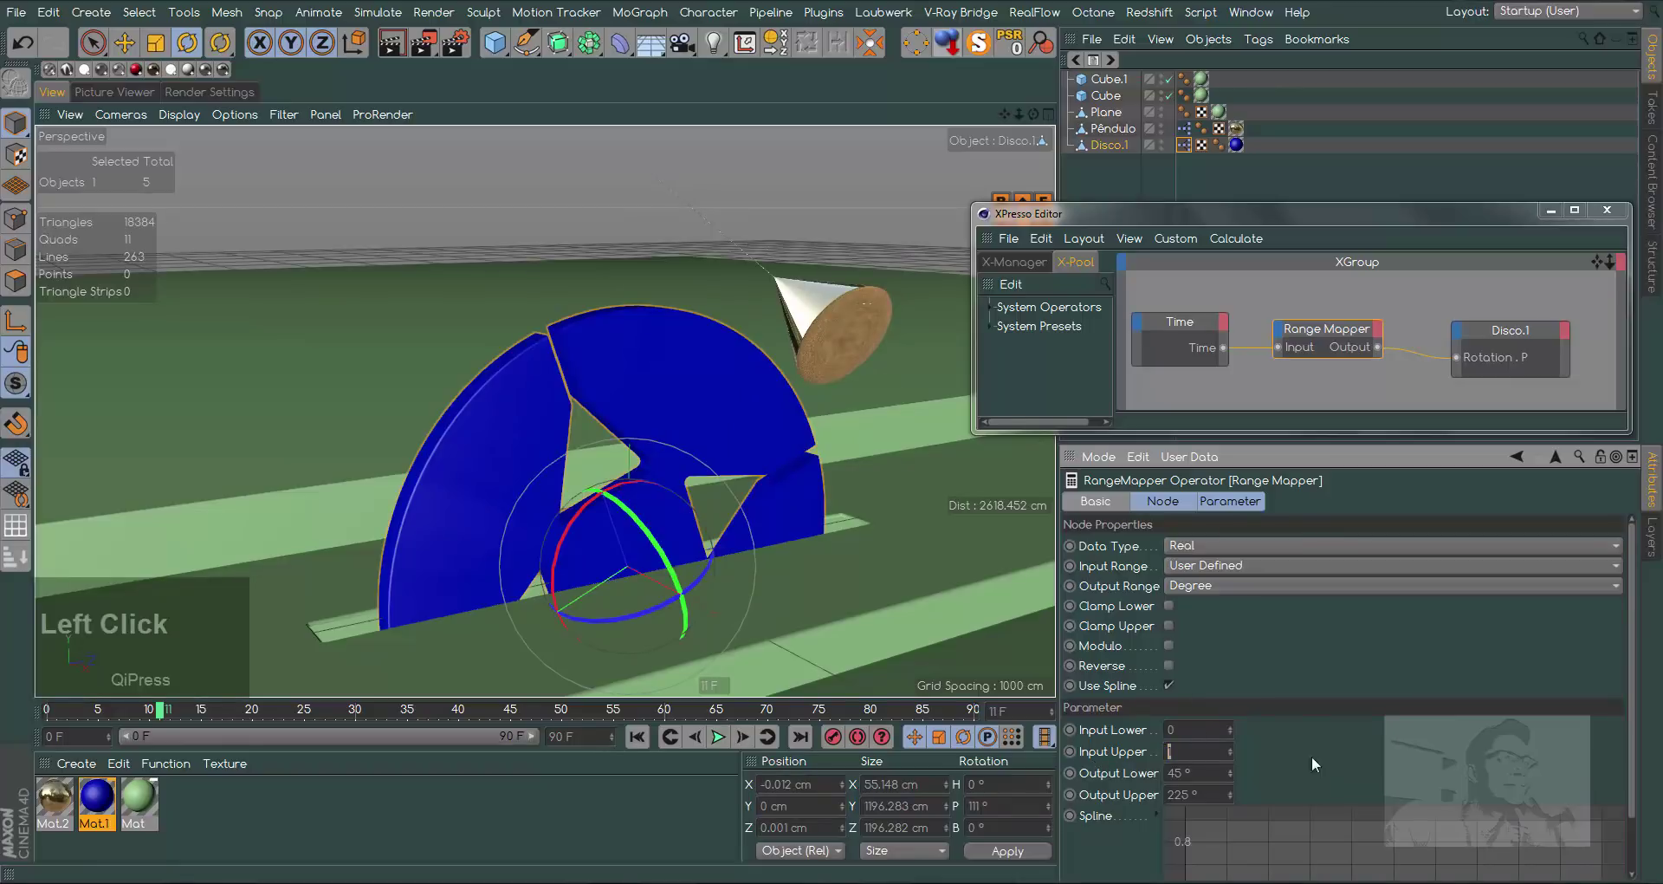
key("3")
left_click(1335, 764)
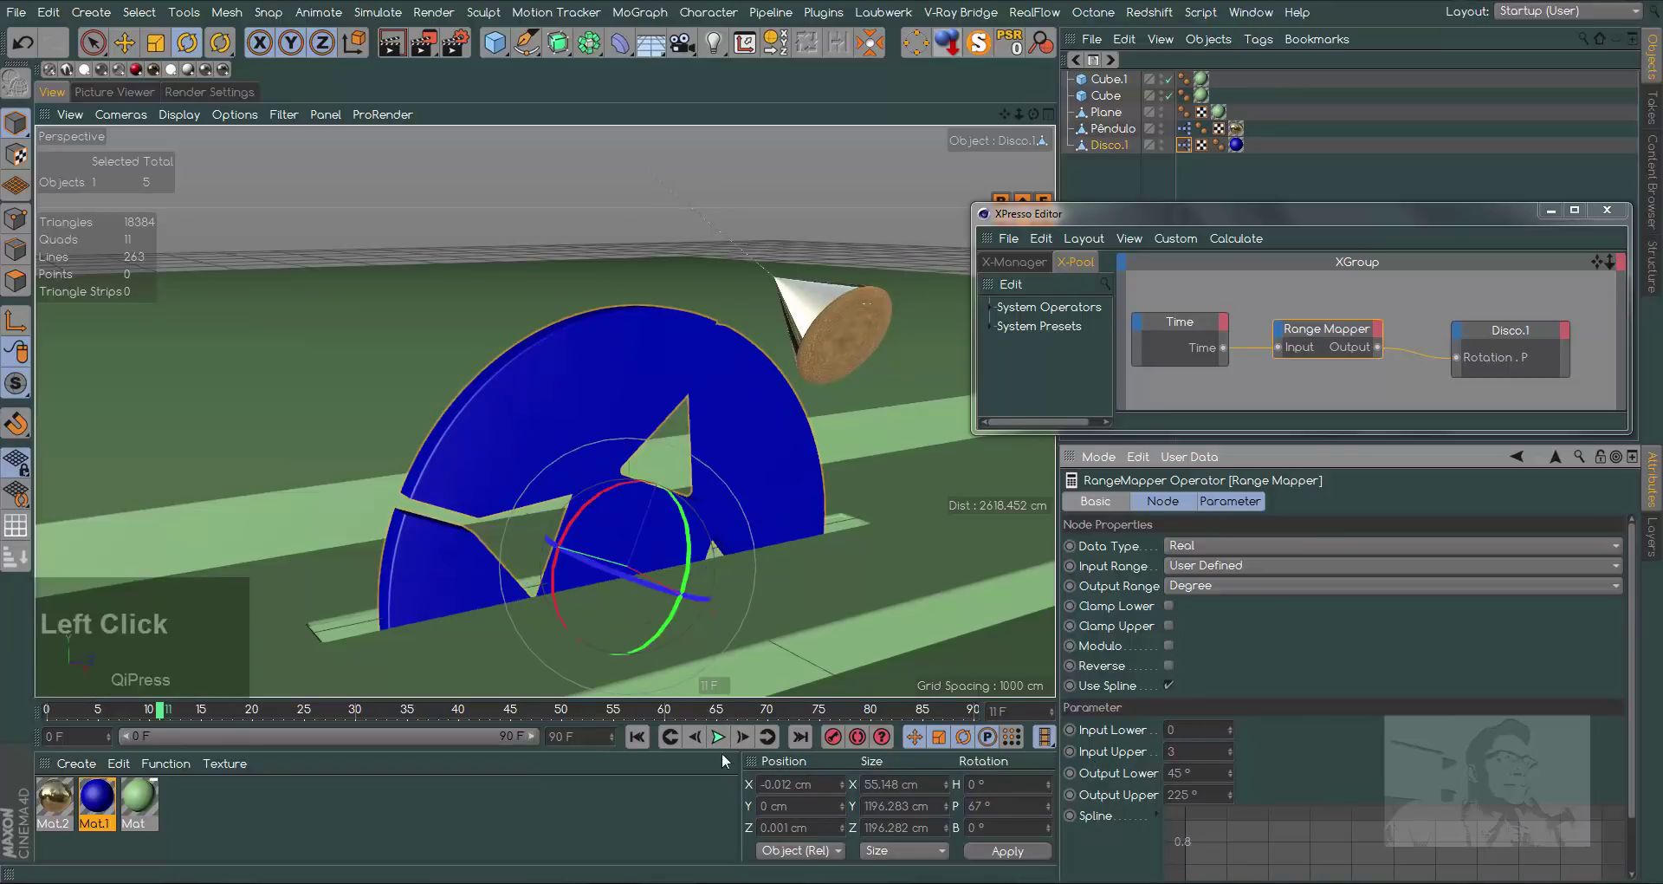
Replay, tick Modulo so the 45°–225° rotation repeats, and close the XPresso Editor
left_click(729, 741)
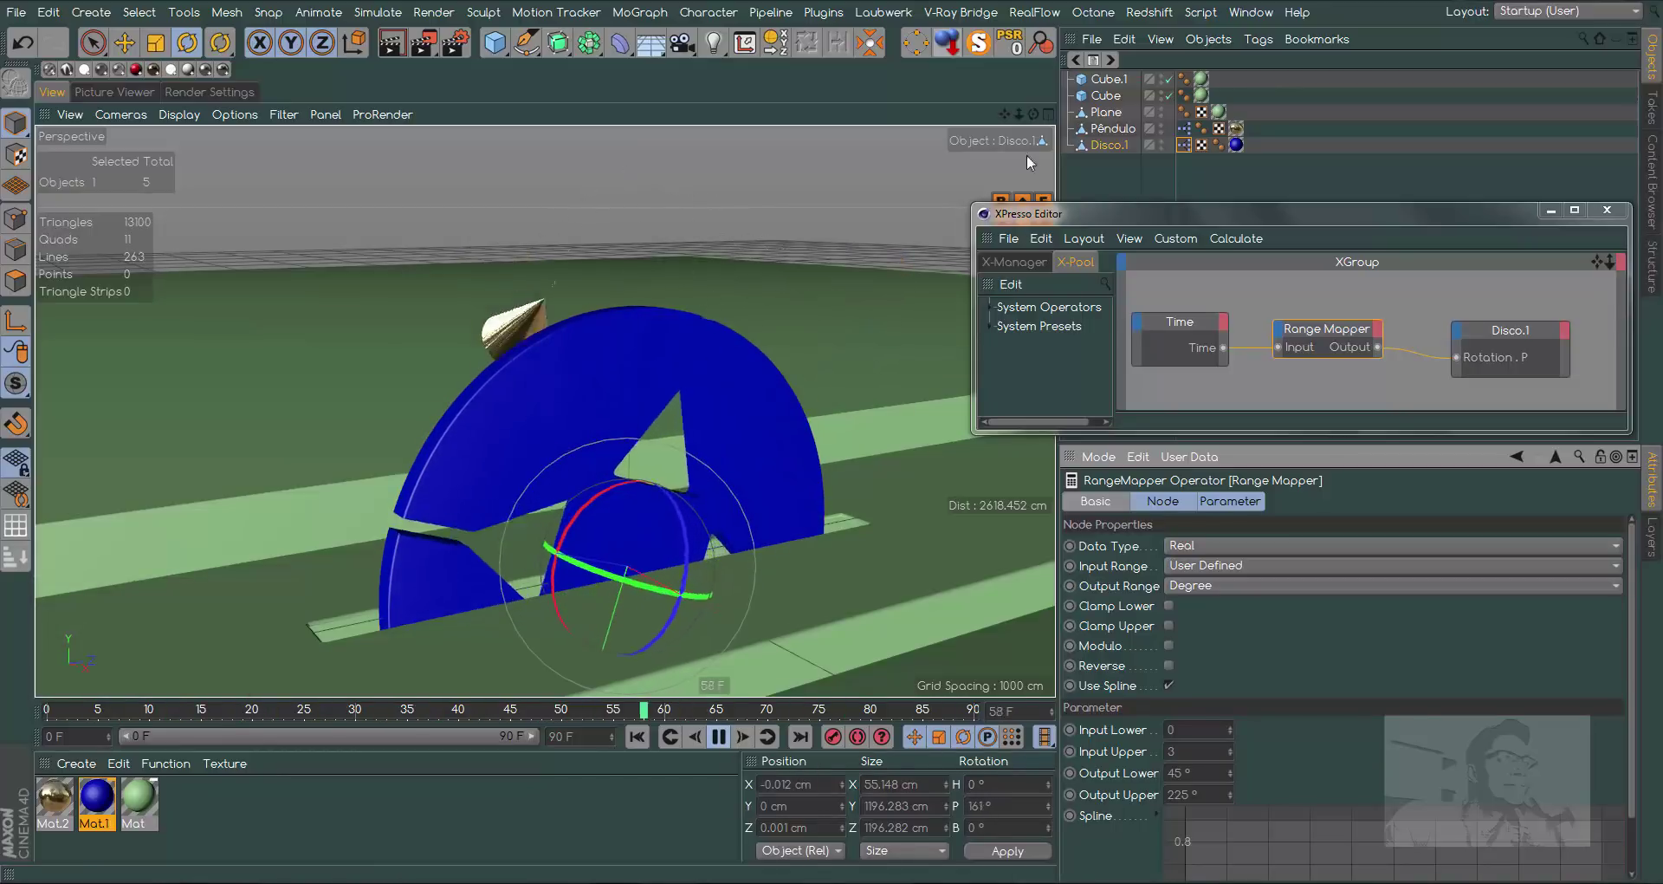
left_click(1040, 117)
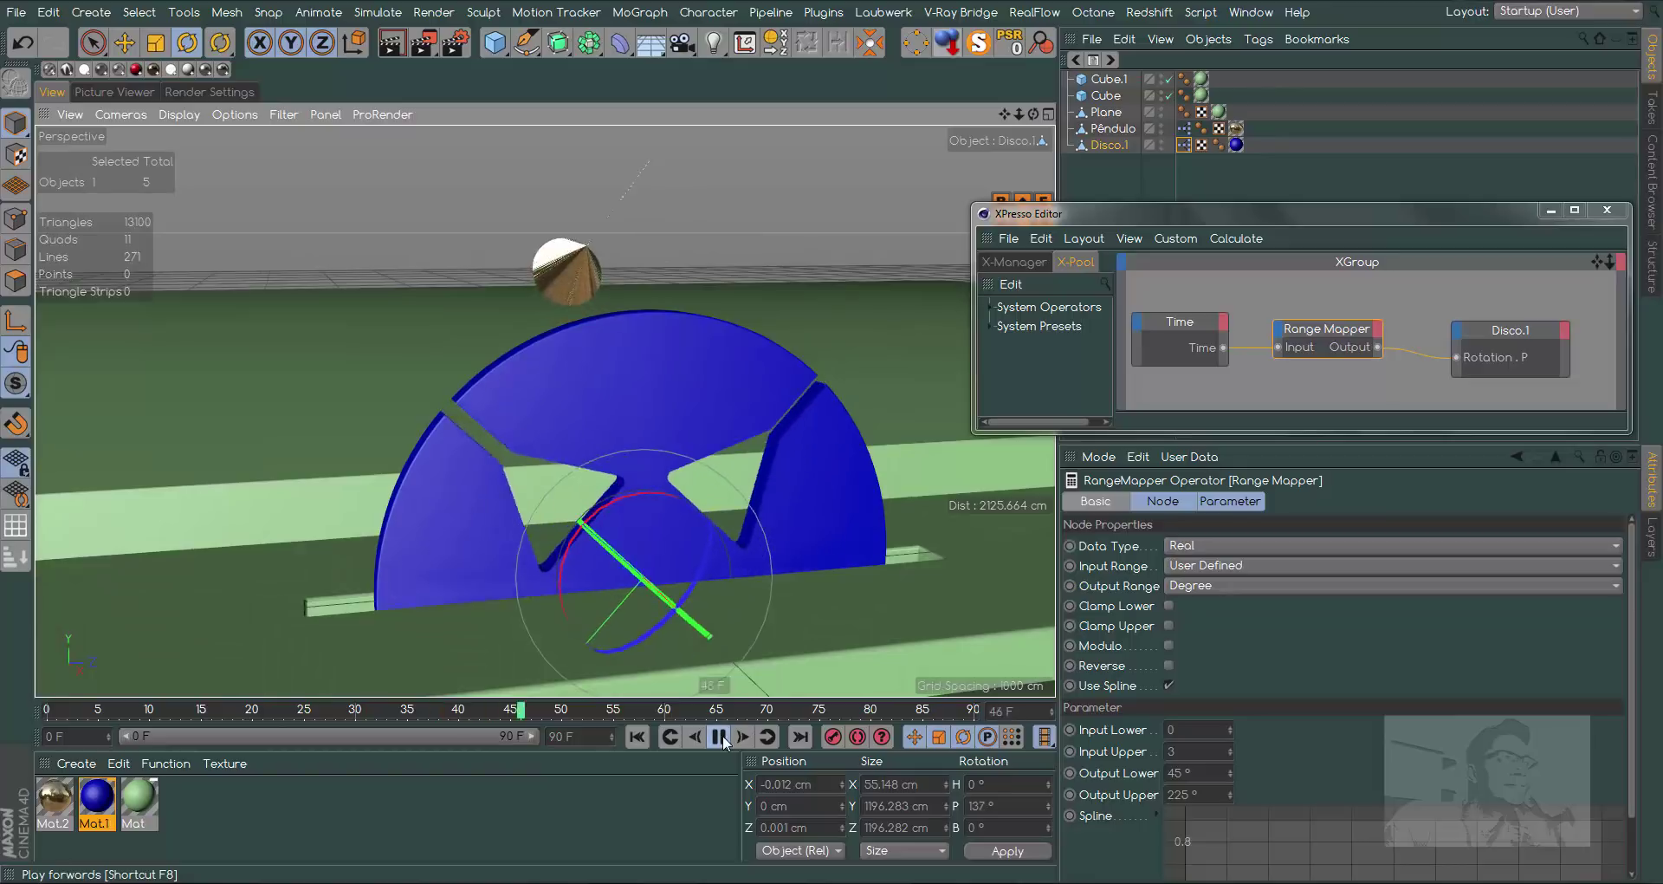
left_click(726, 744)
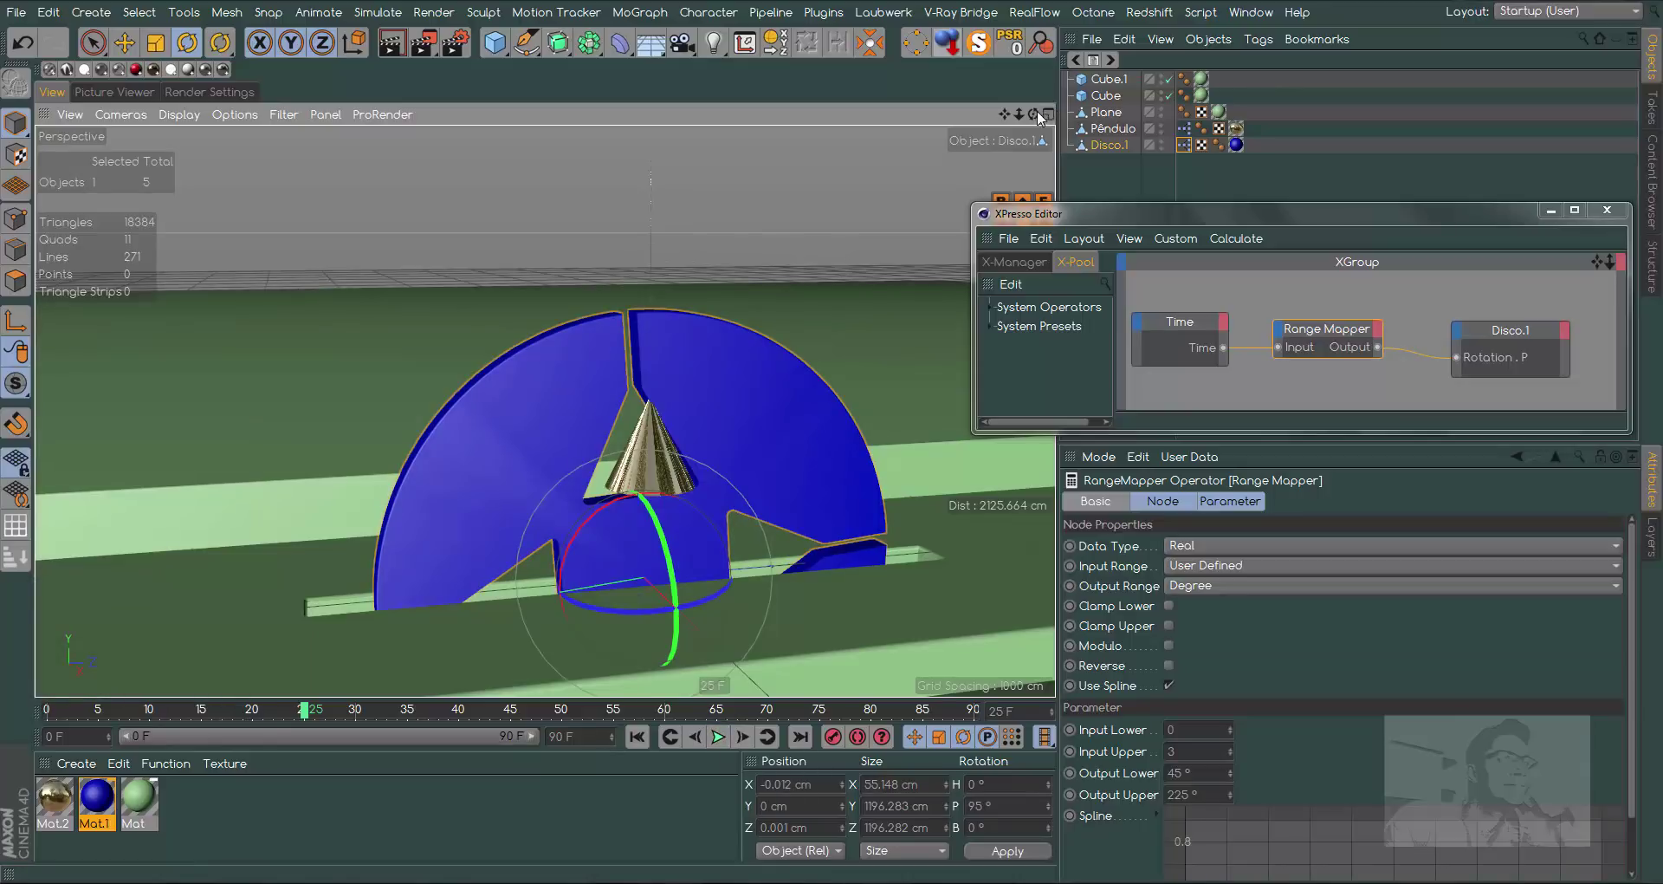
left_click(1036, 118)
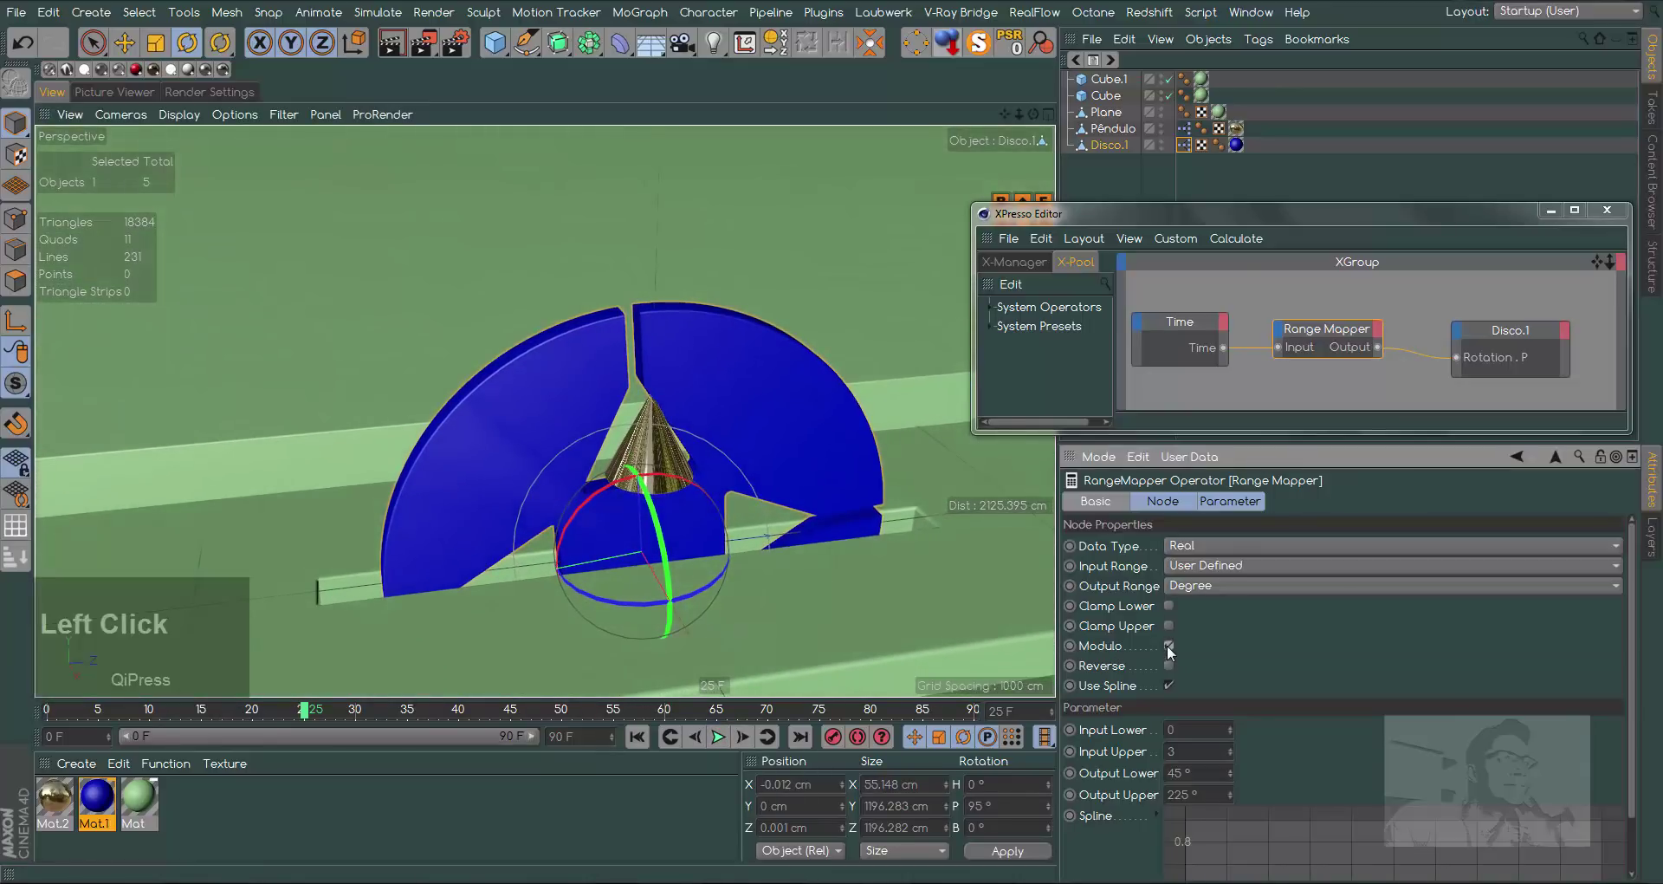
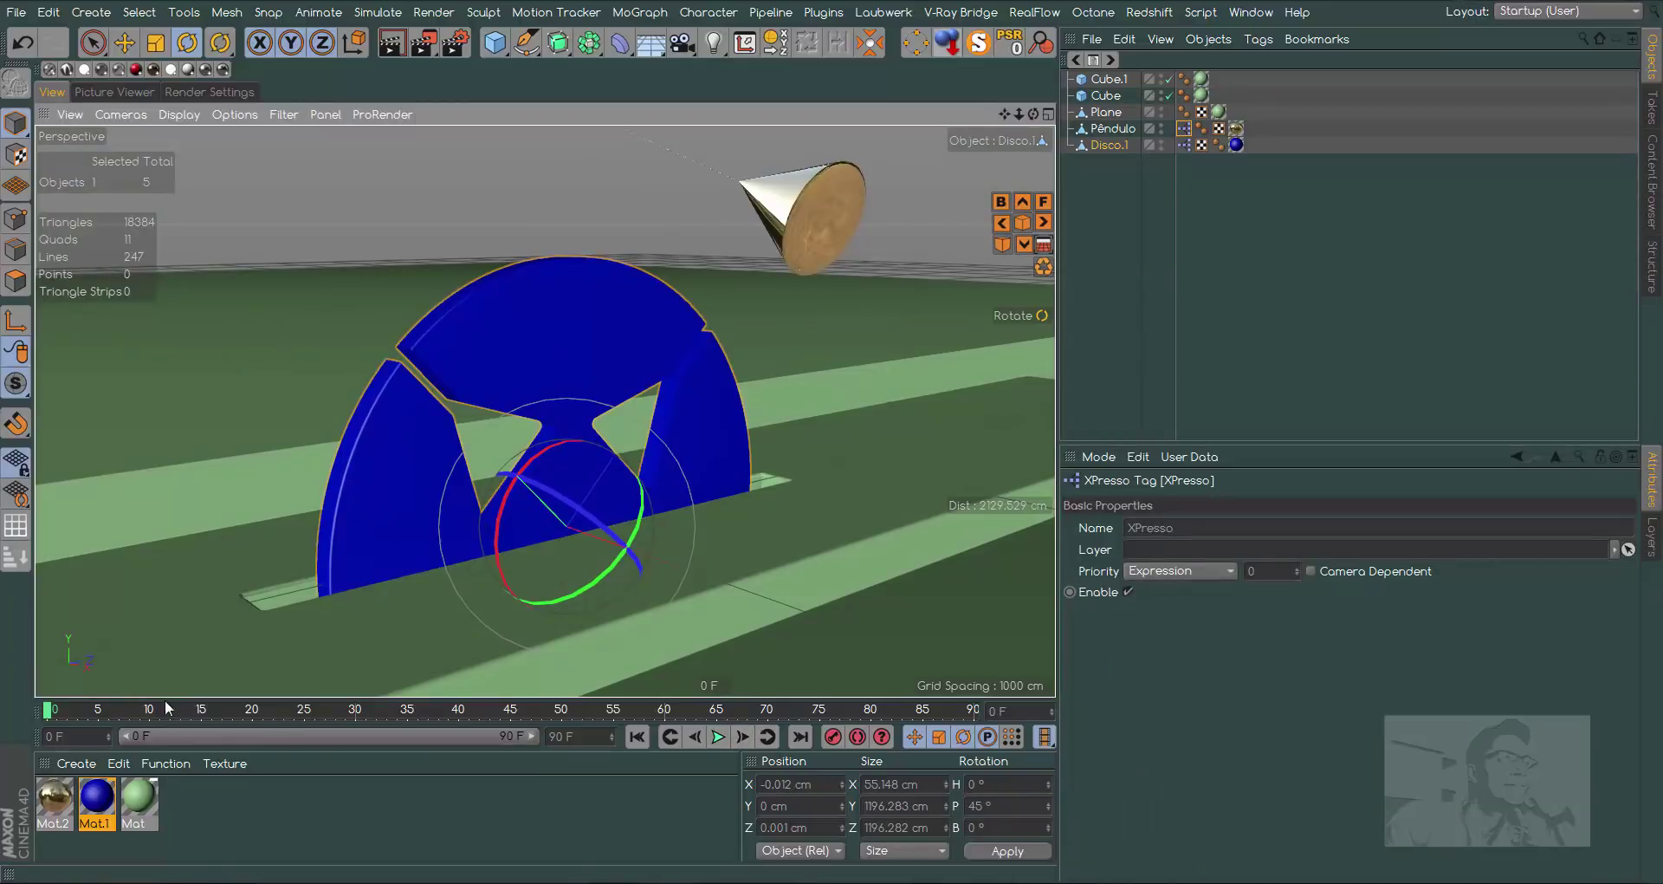
left_click(51, 719)
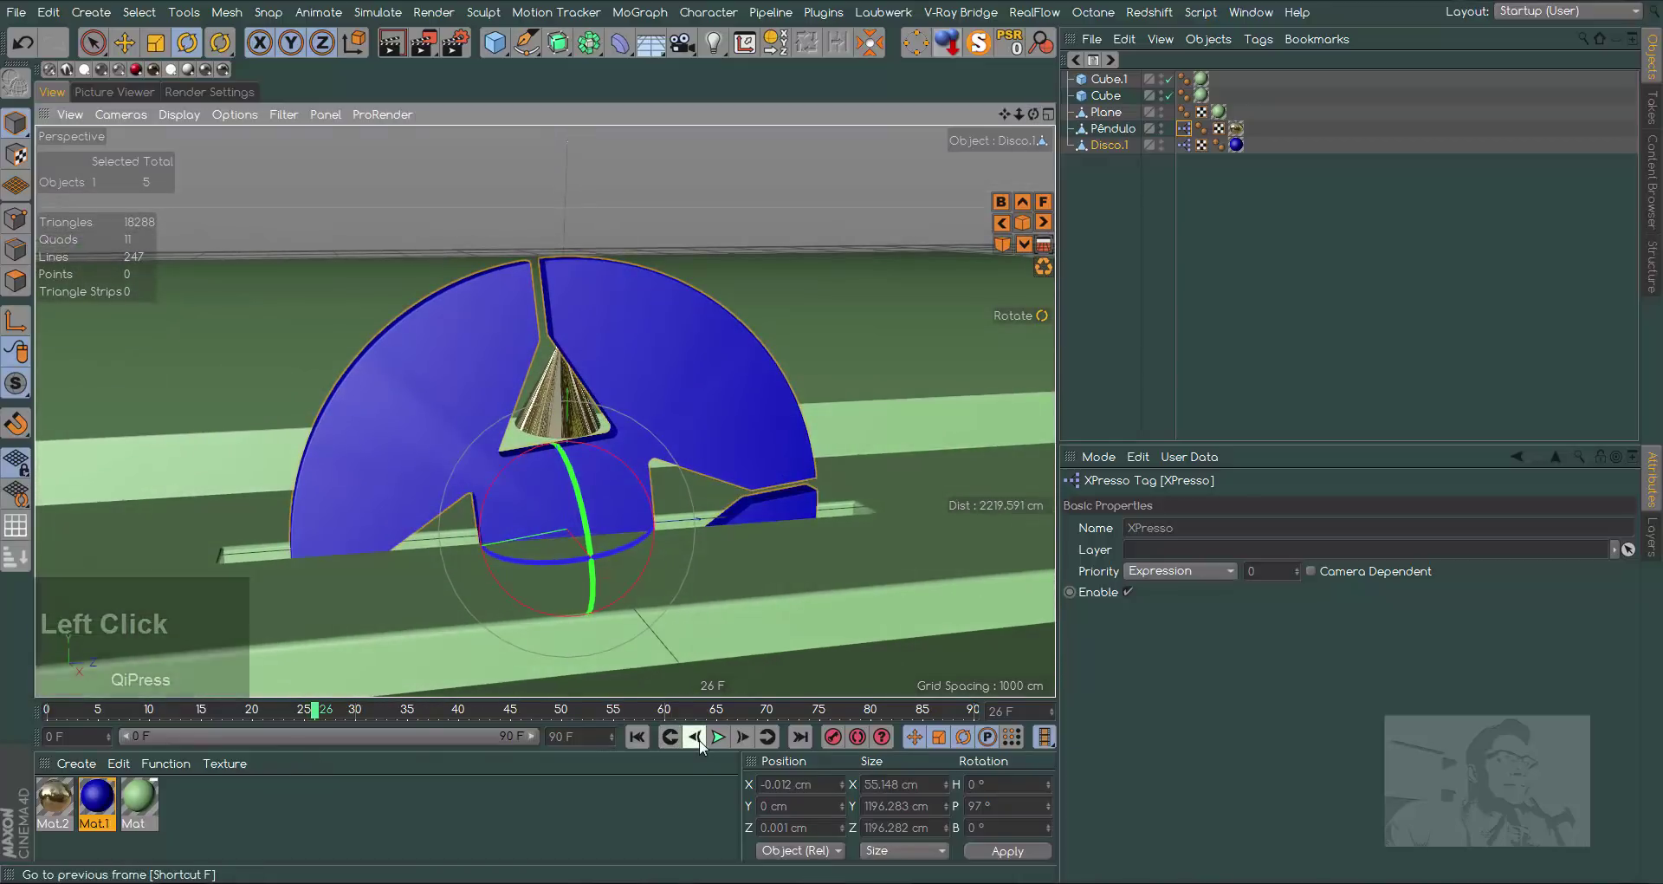
left_click(704, 744)
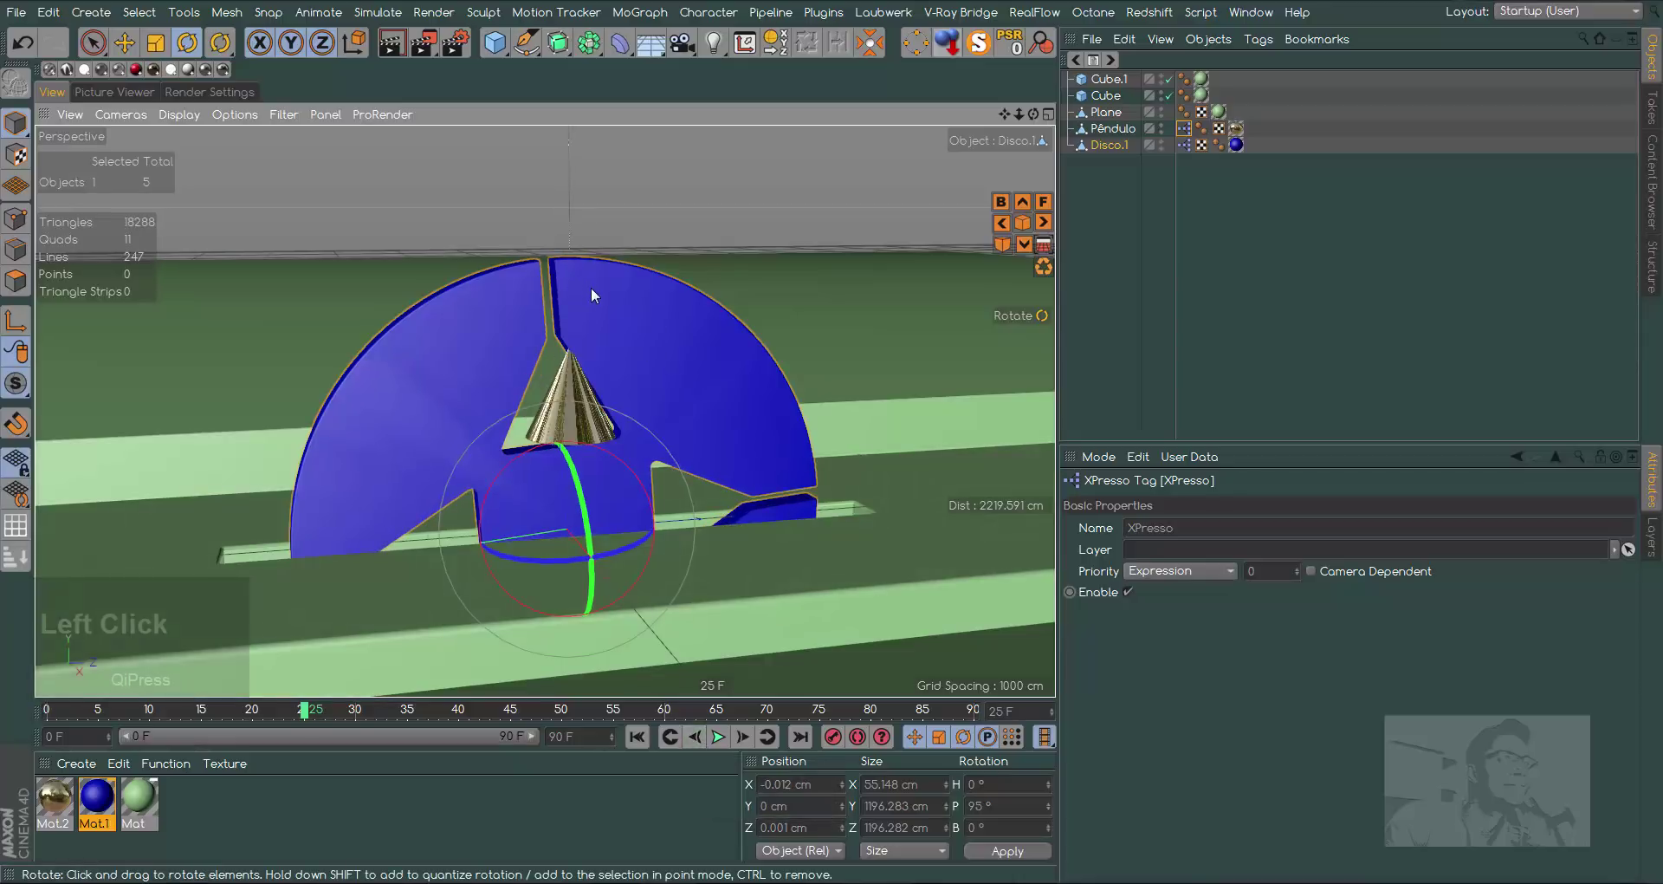
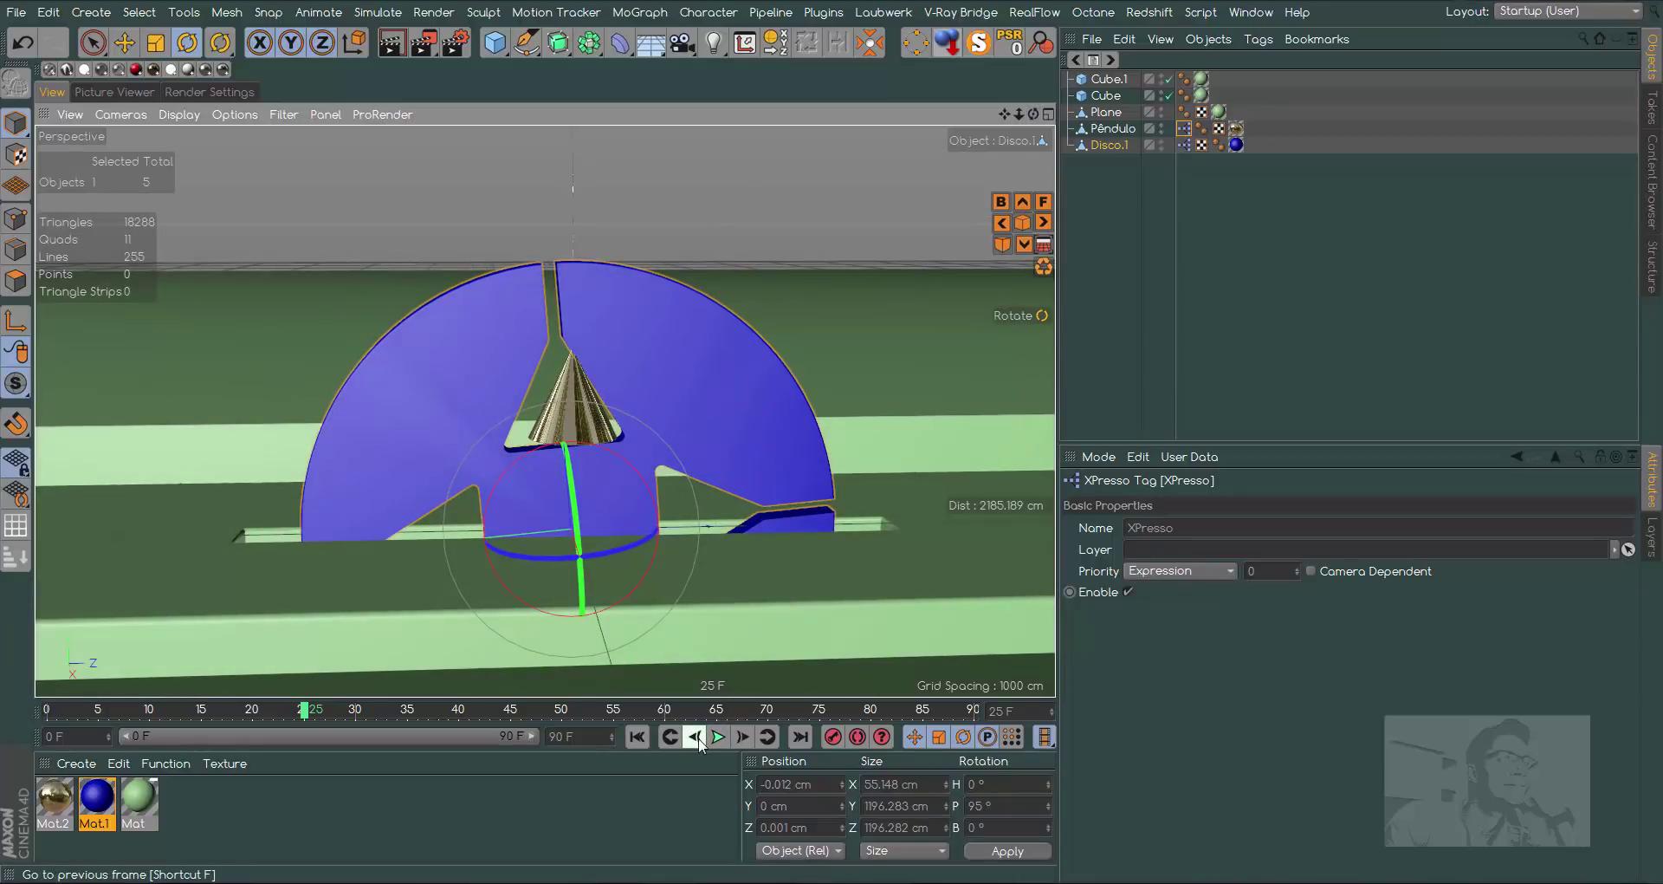
left_click(703, 742)
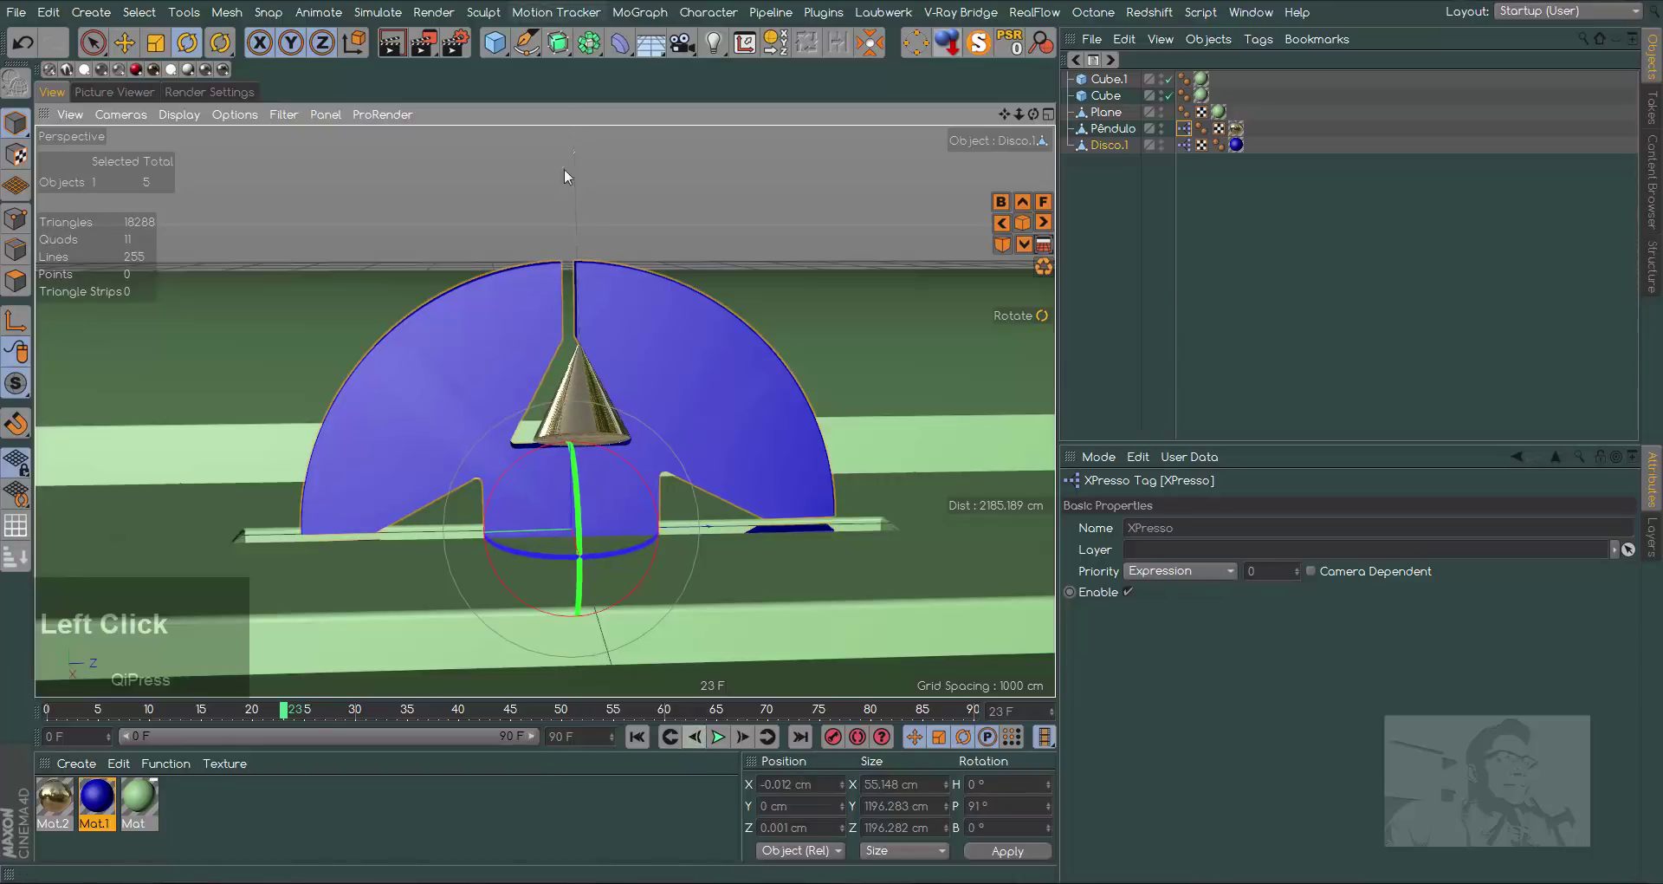
left_click(1034, 115)
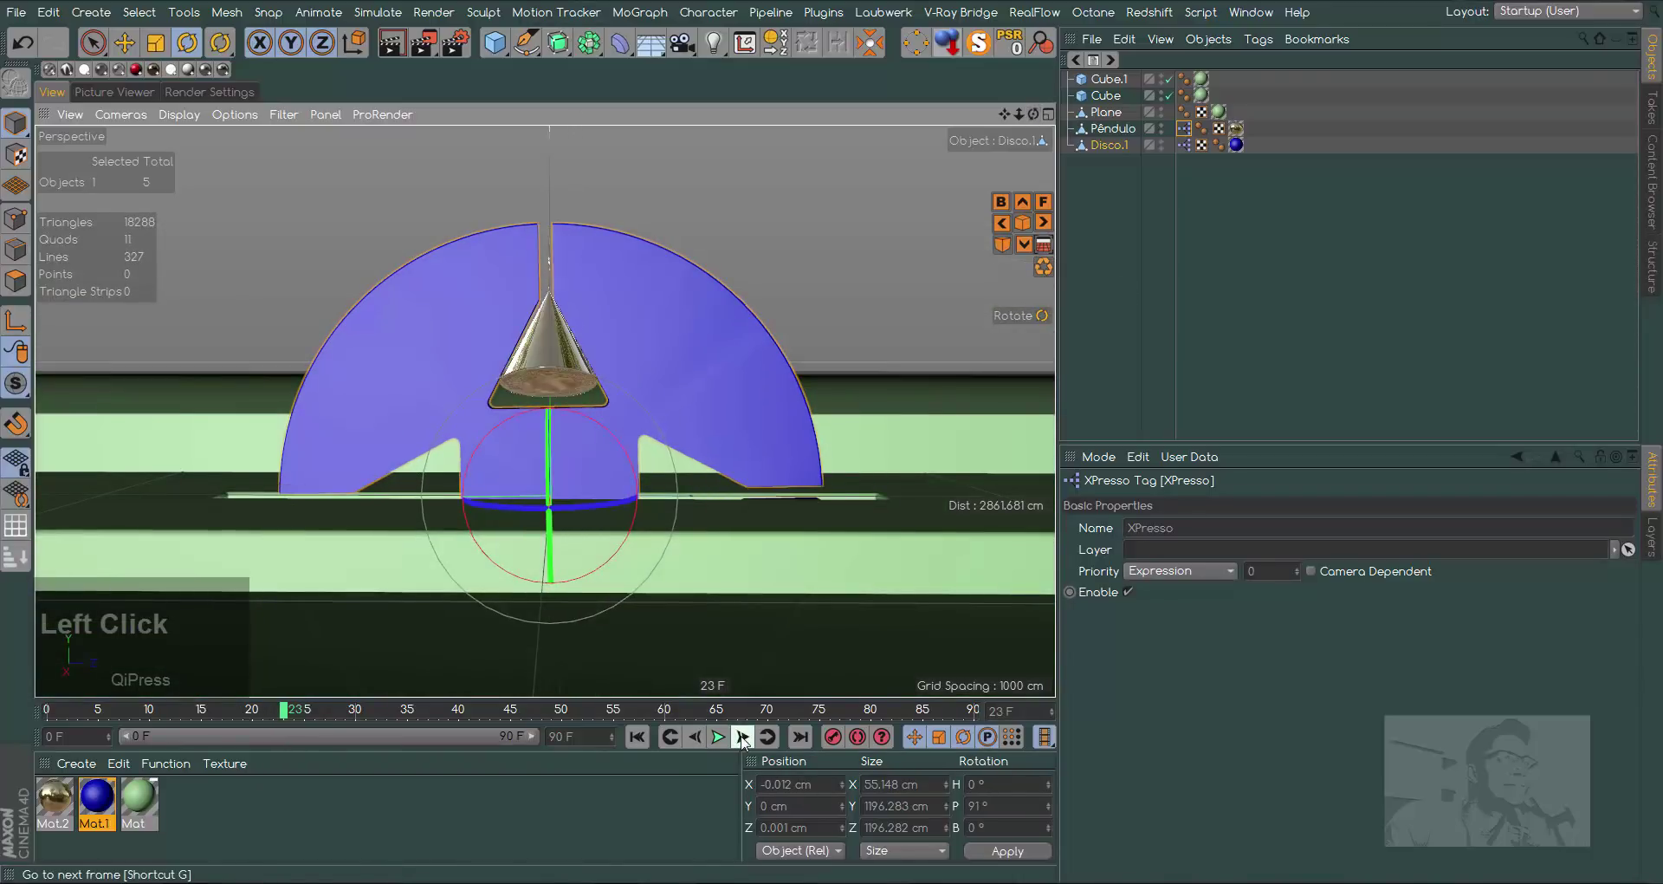
left_click(1040, 118)
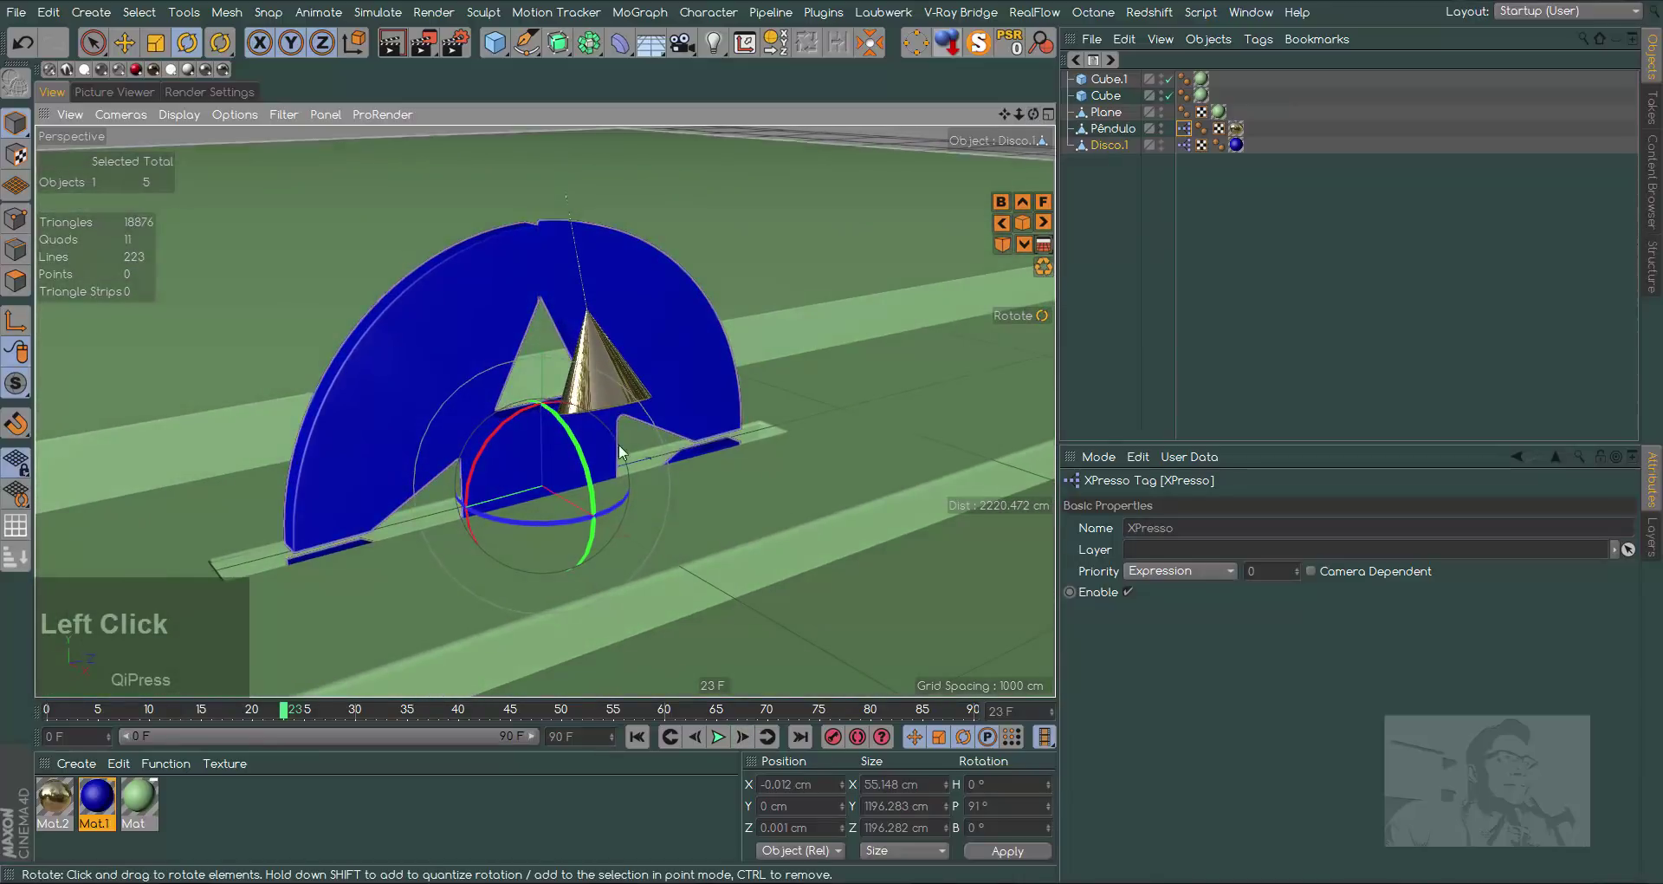
Reopen Pêndulo's XPresso Editor and inspect its Range Mapper (input 0–3, output −70° to 70°)
left_click(1134, 139)
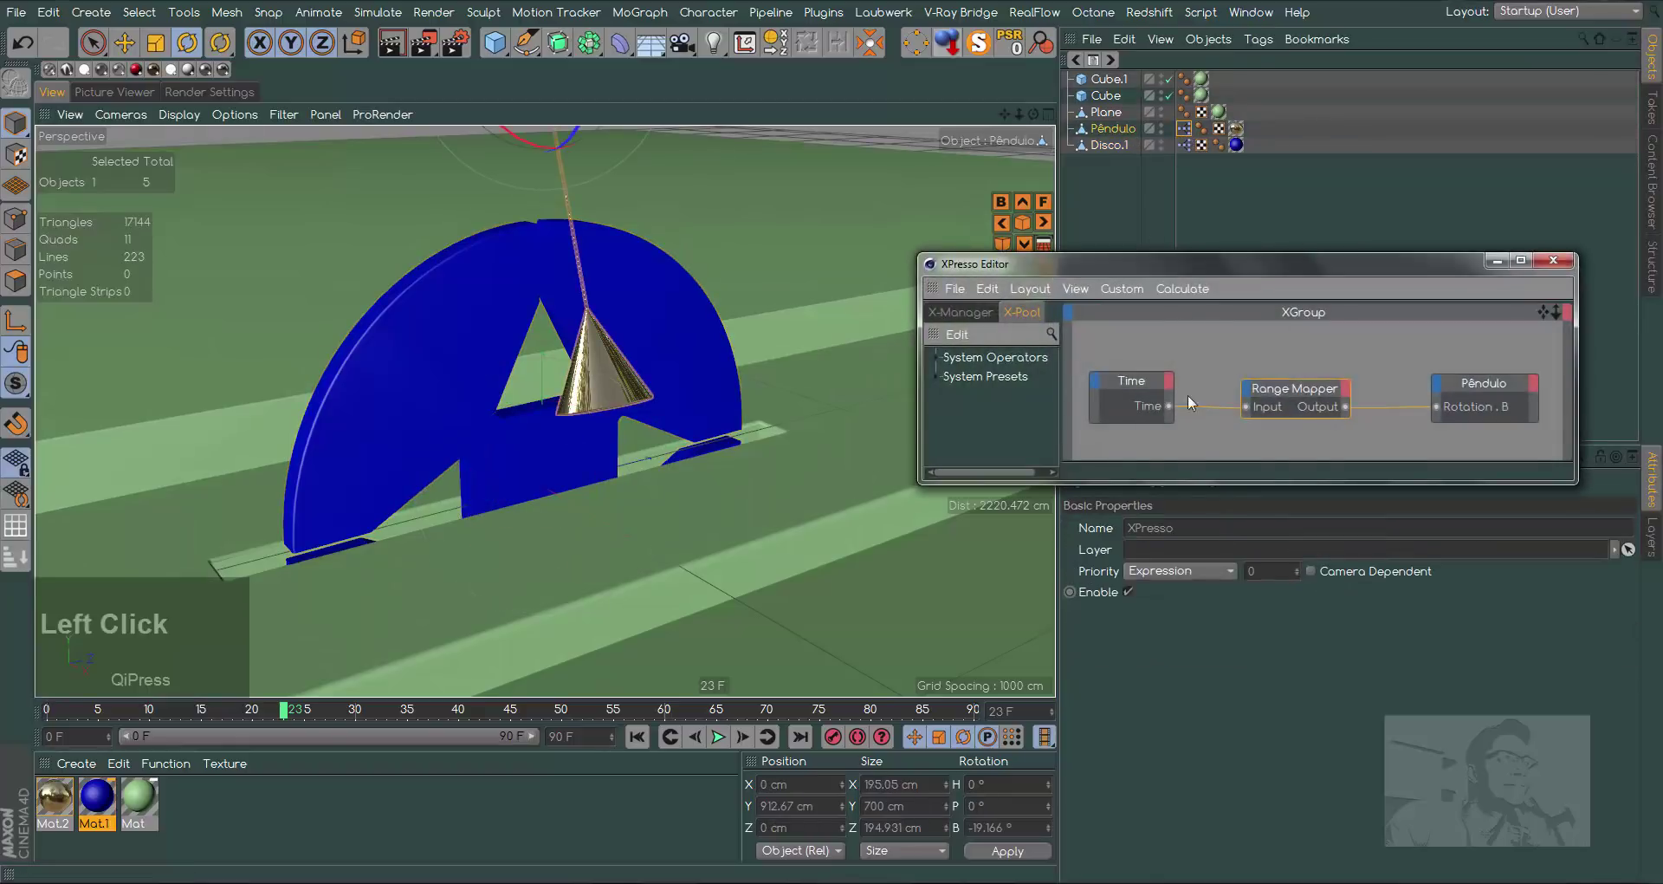
left_click(1313, 411)
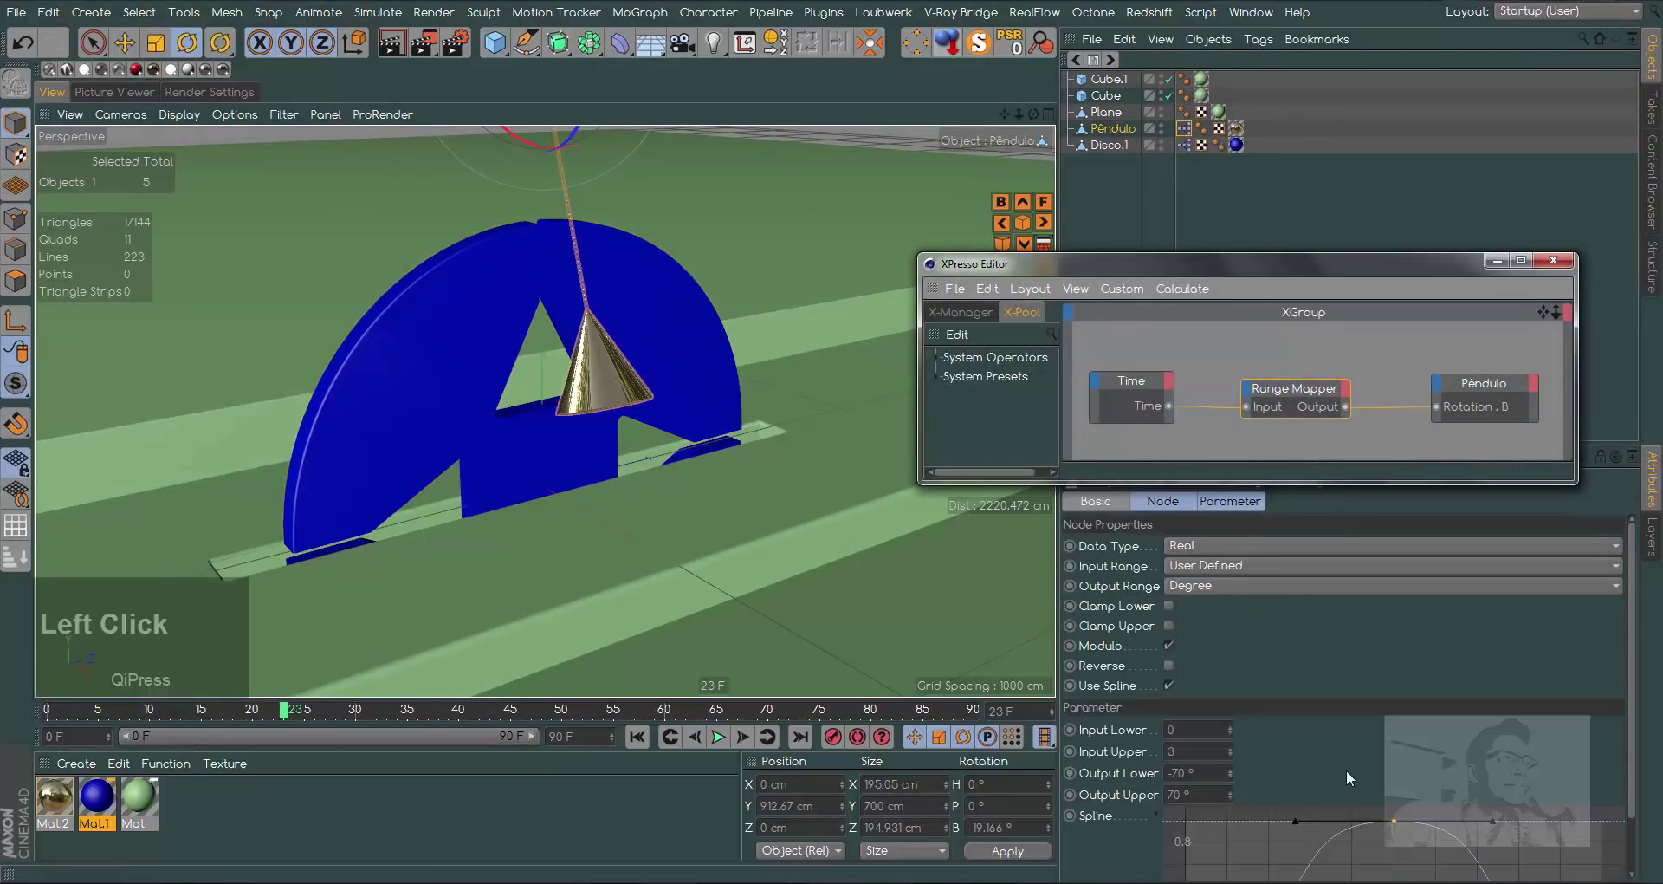
left_click(1326, 294)
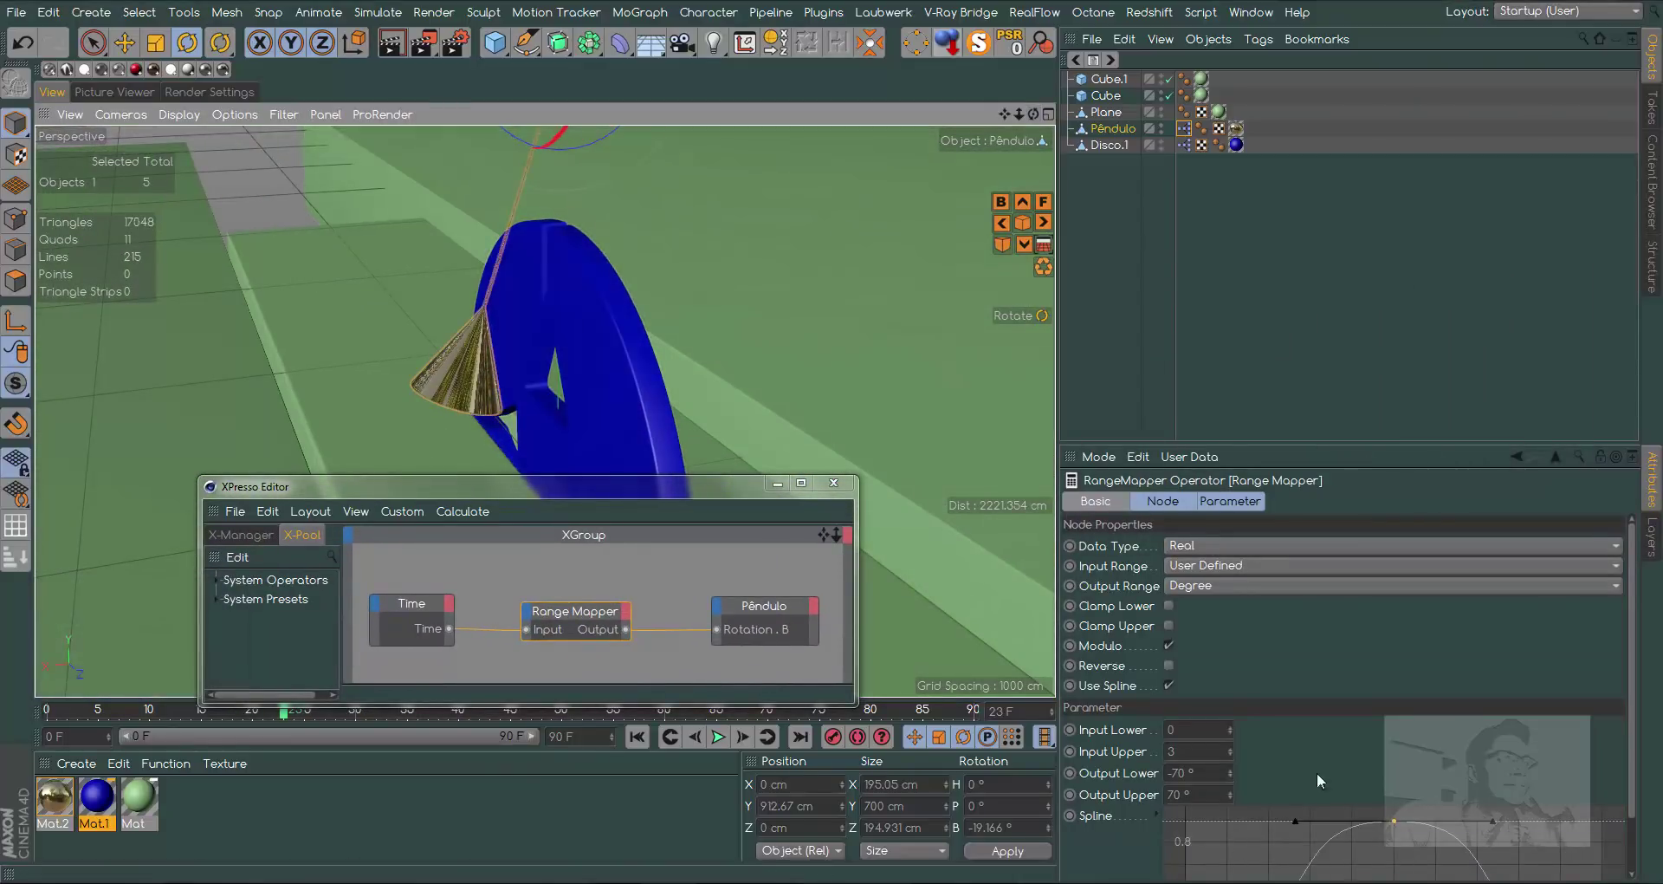
left_click(1500, 824)
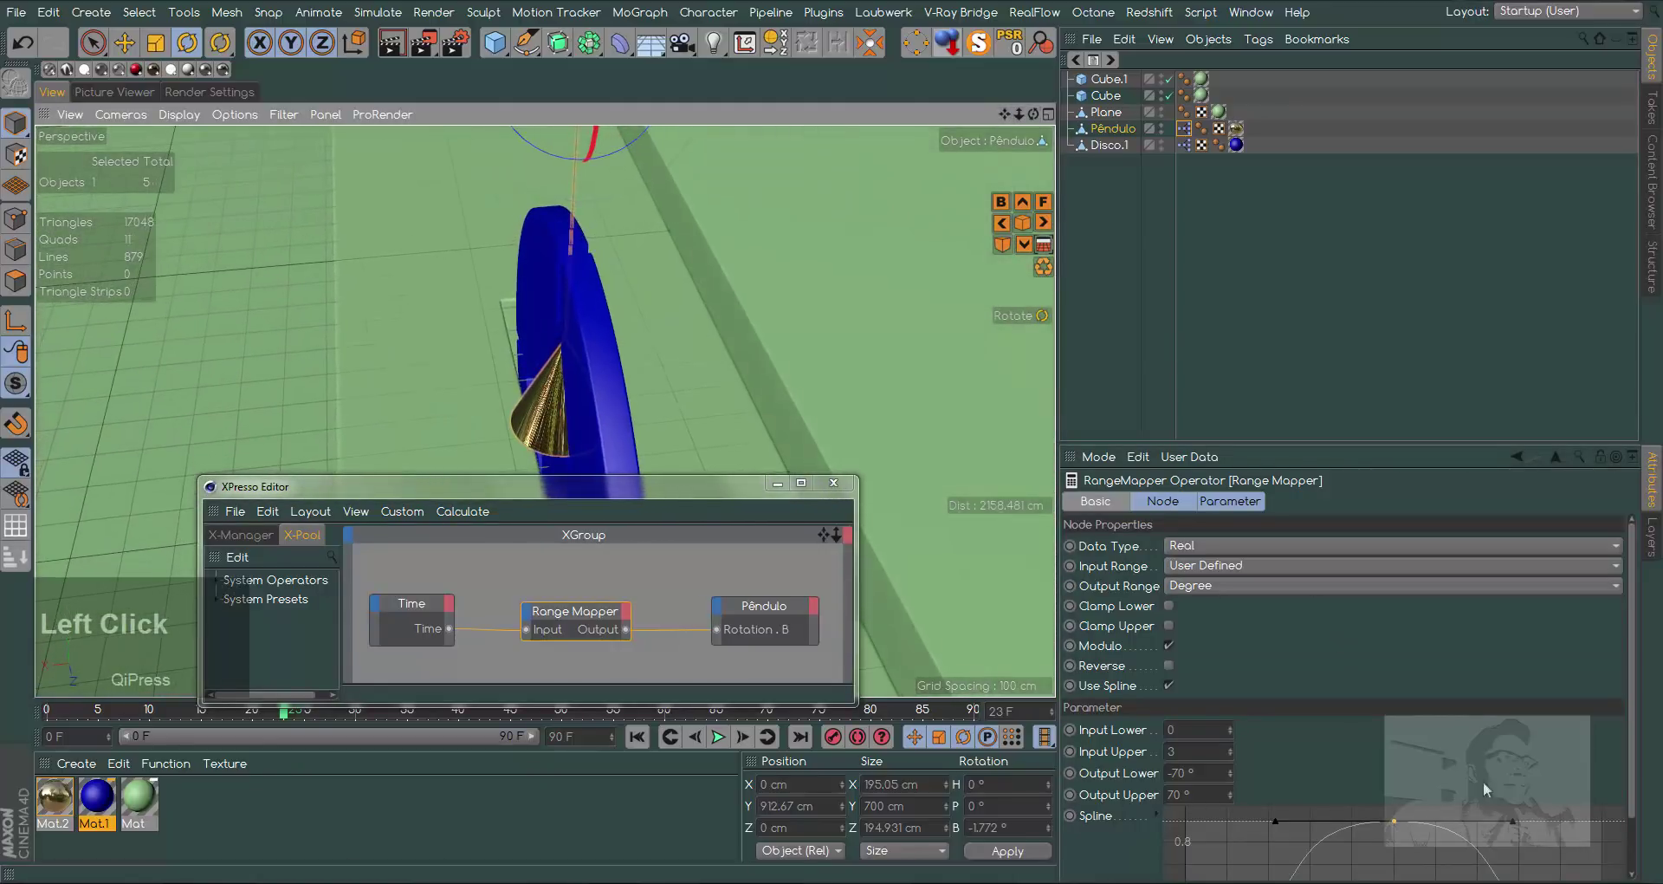
left_click(1516, 824)
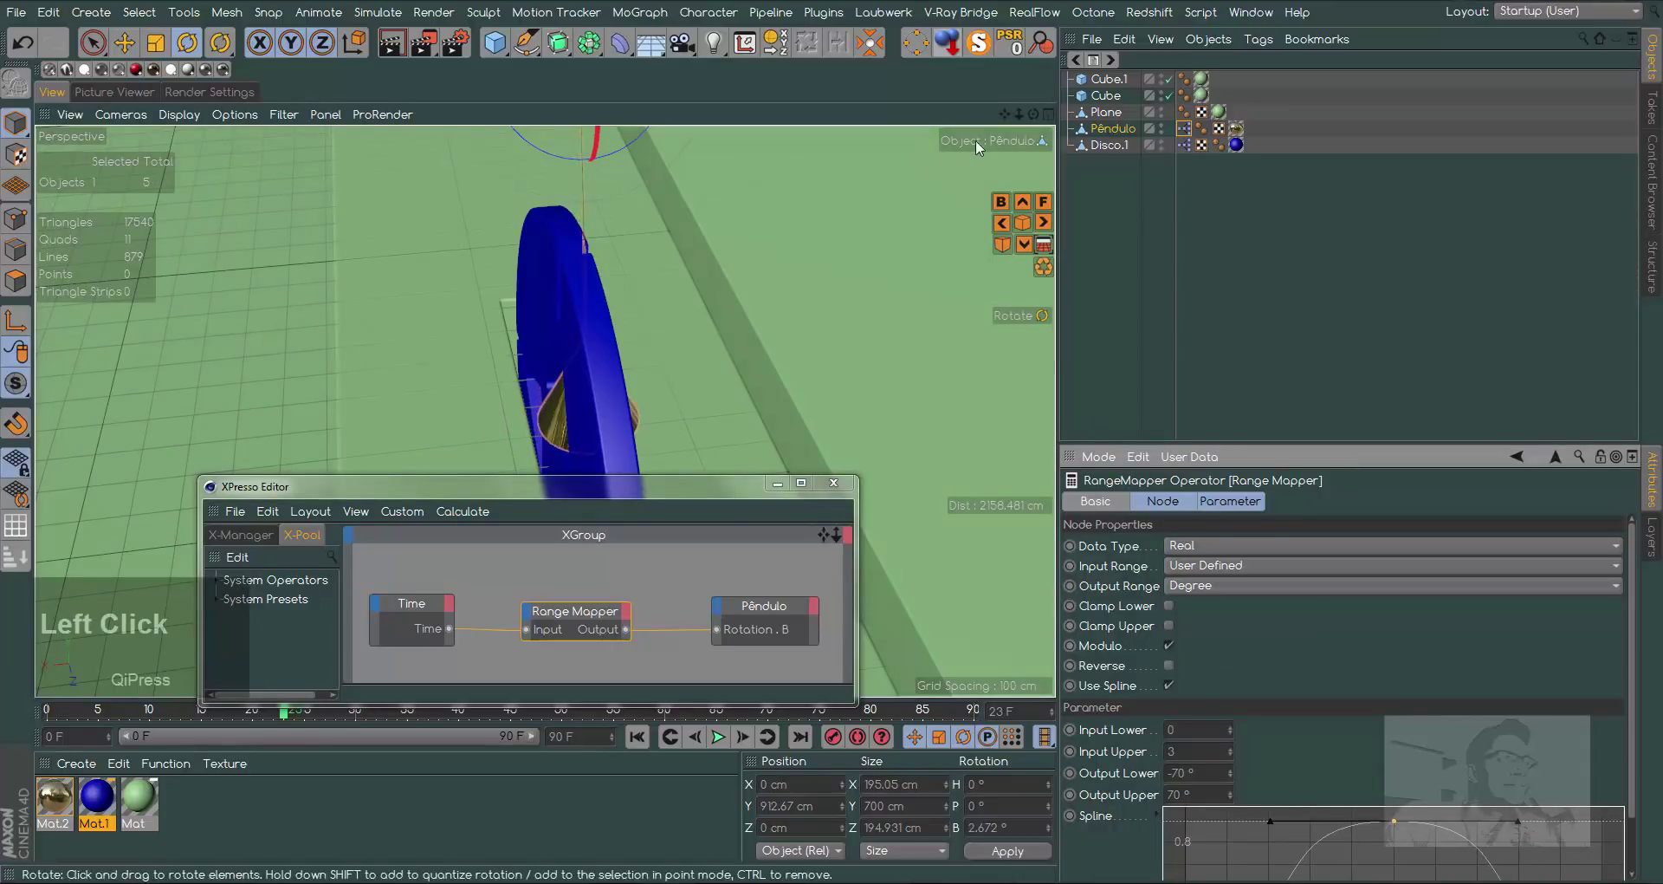
left_click(1036, 120)
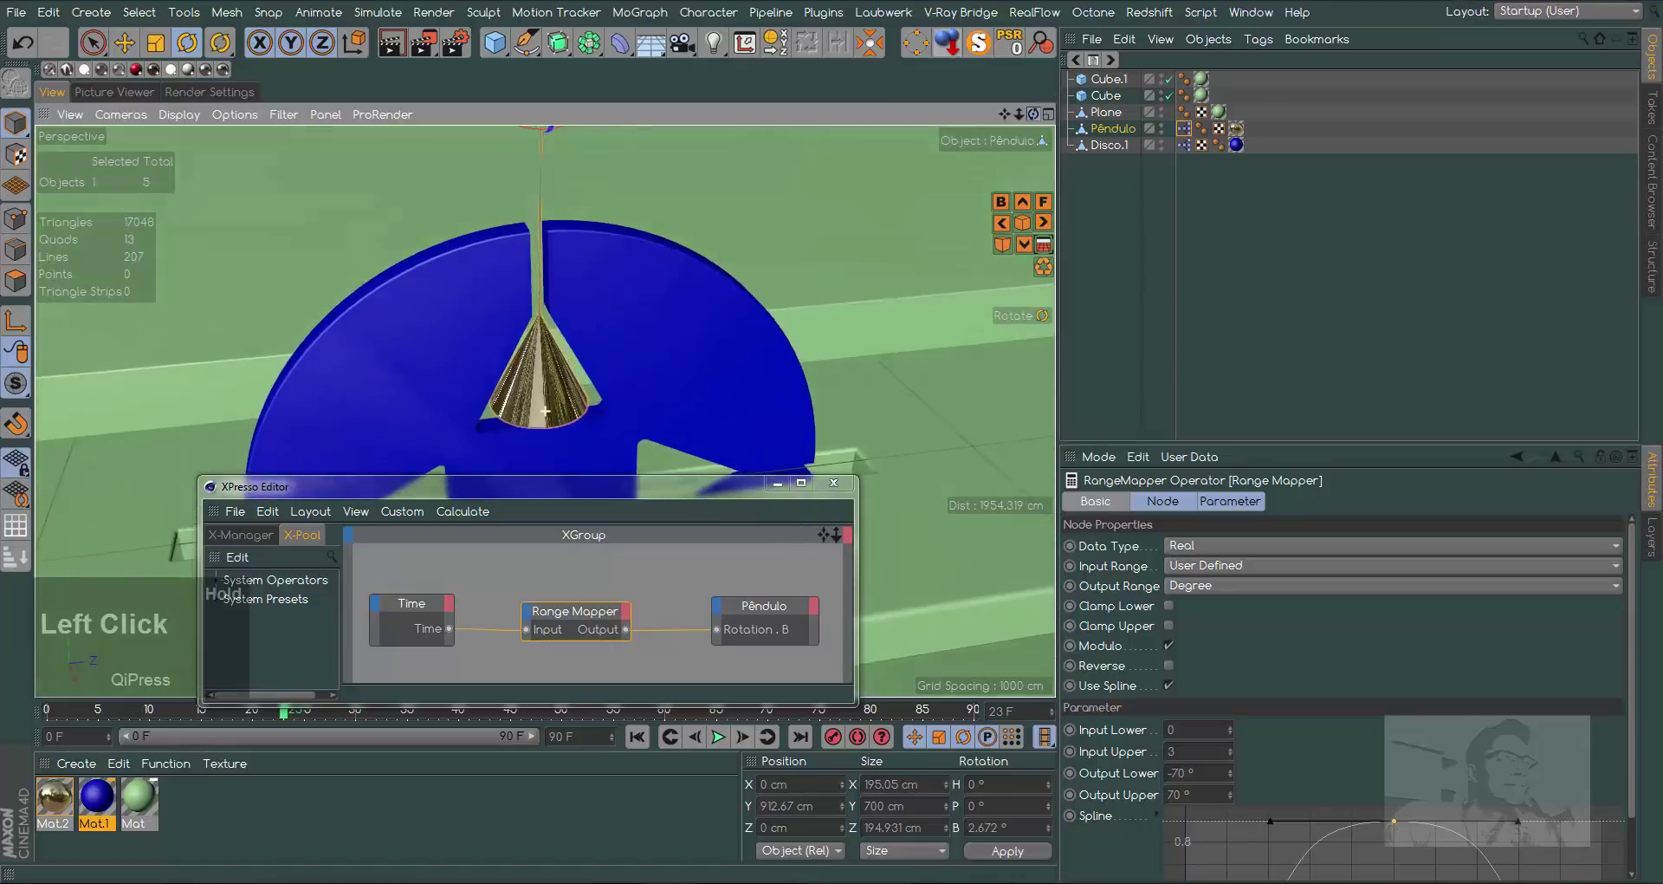
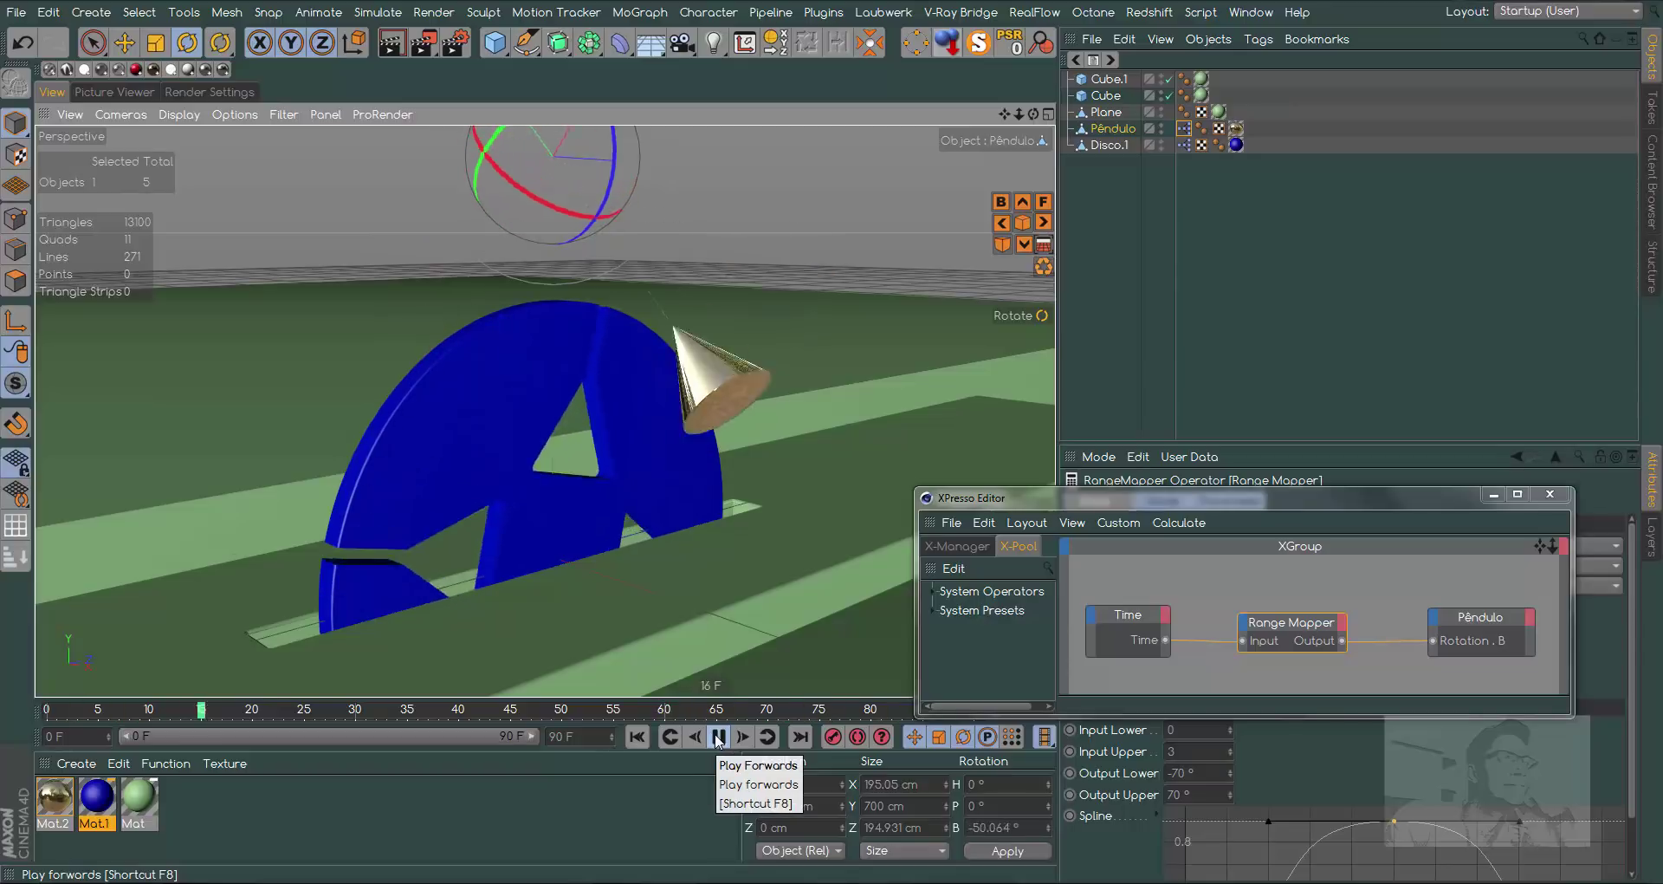
Preview the swing frame by frame and in playback, then stop and rewind the timeline to frame 0
left_click(719, 742)
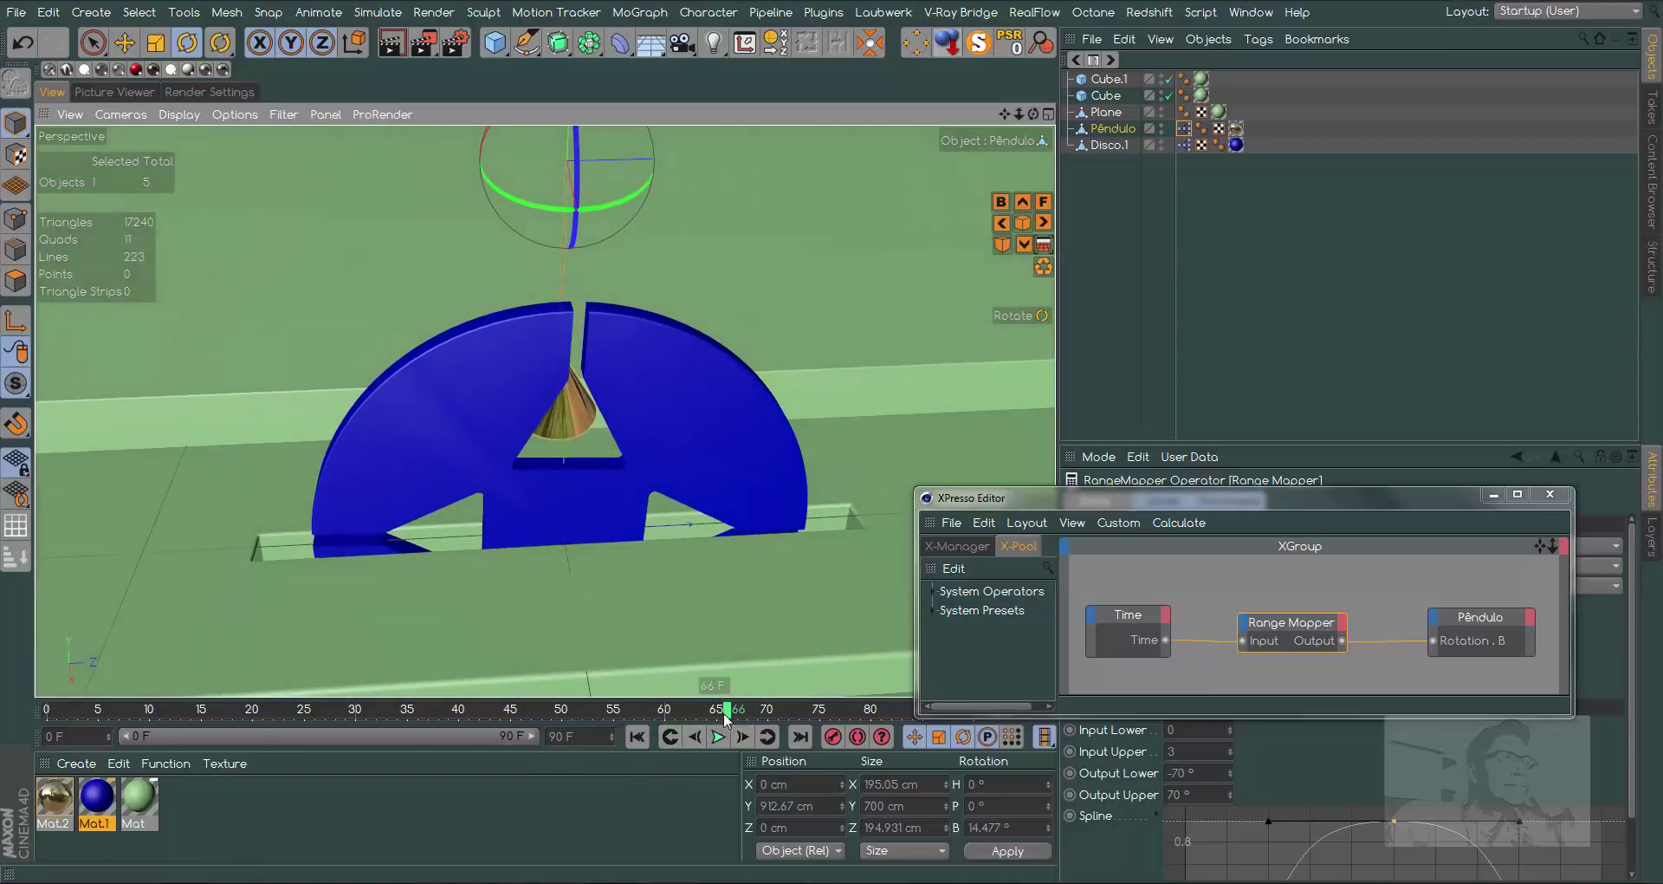
left_click(720, 718)
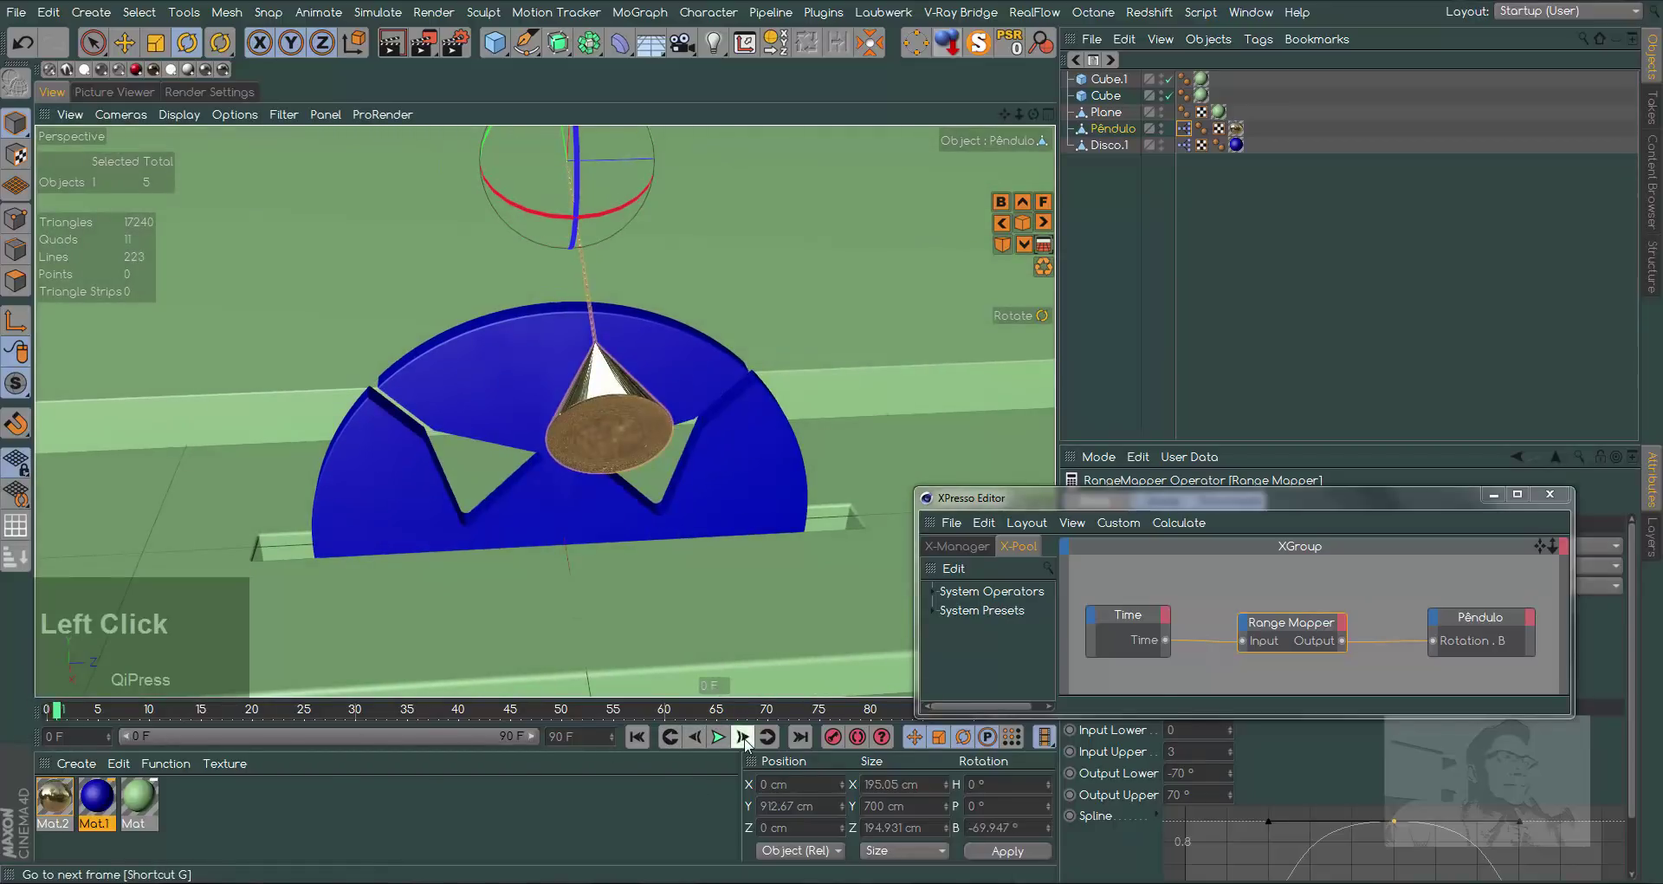
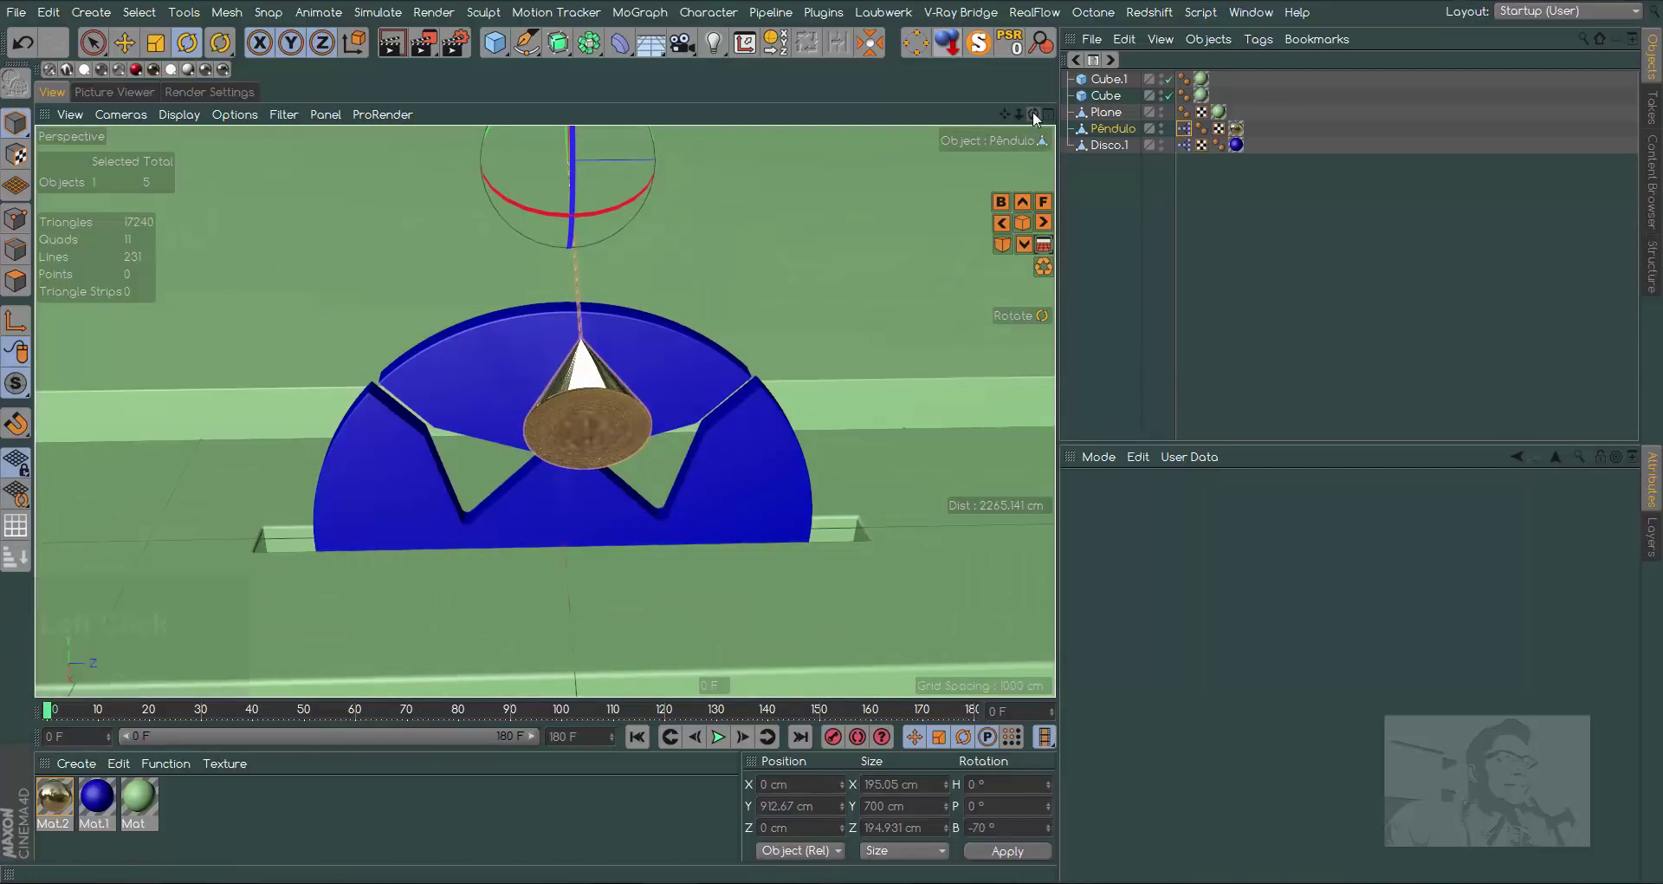
left_click(1036, 116)
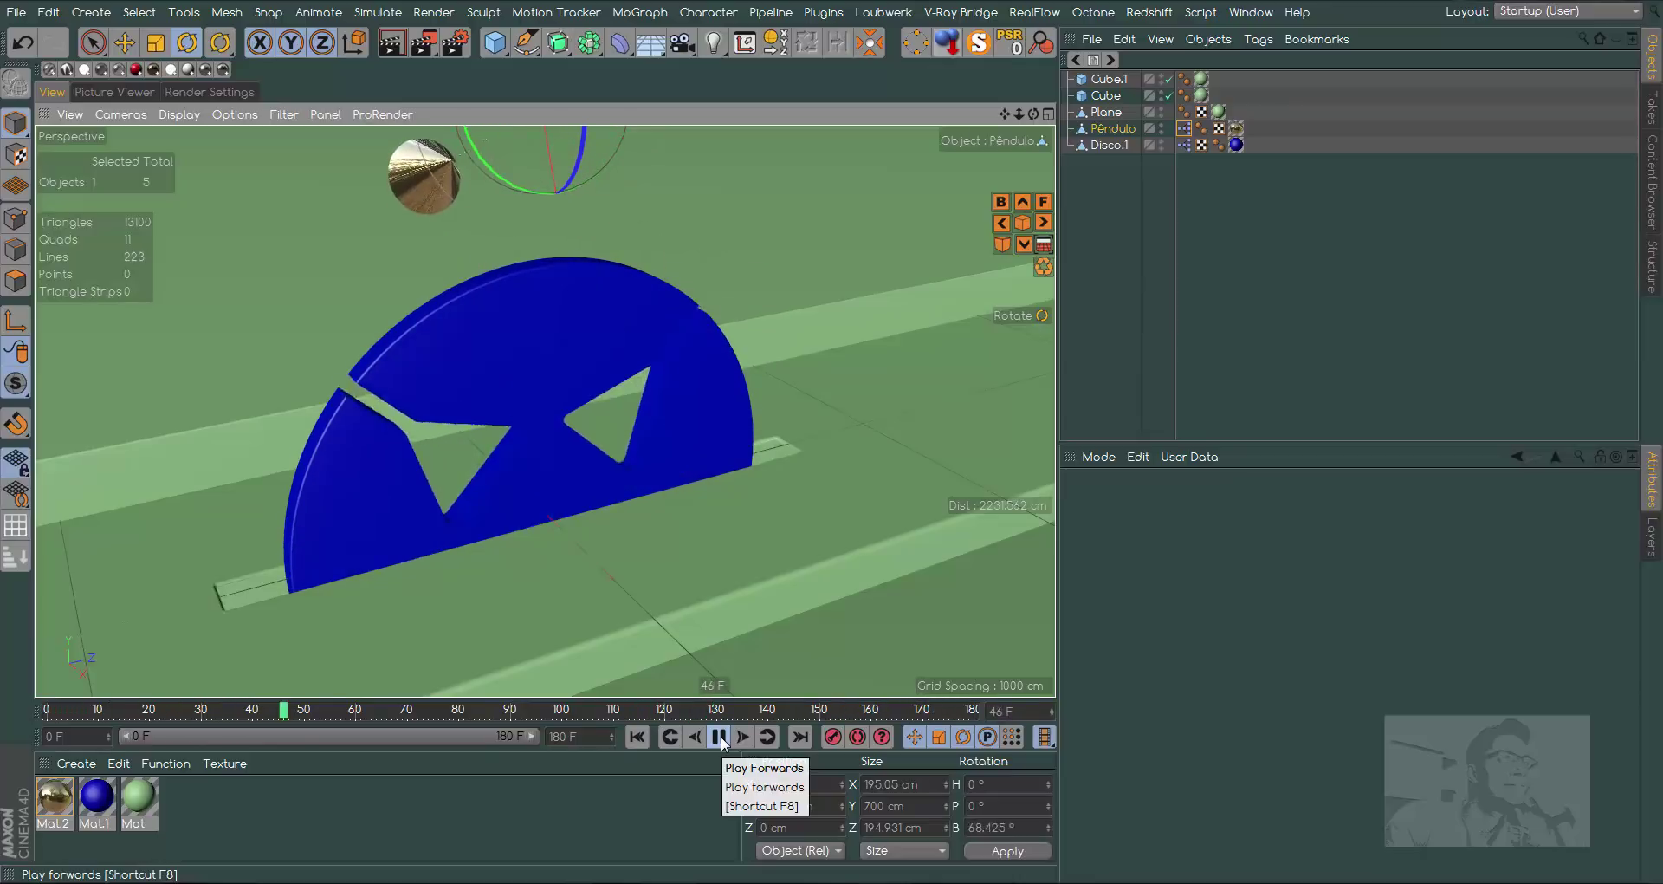
left_click(725, 745)
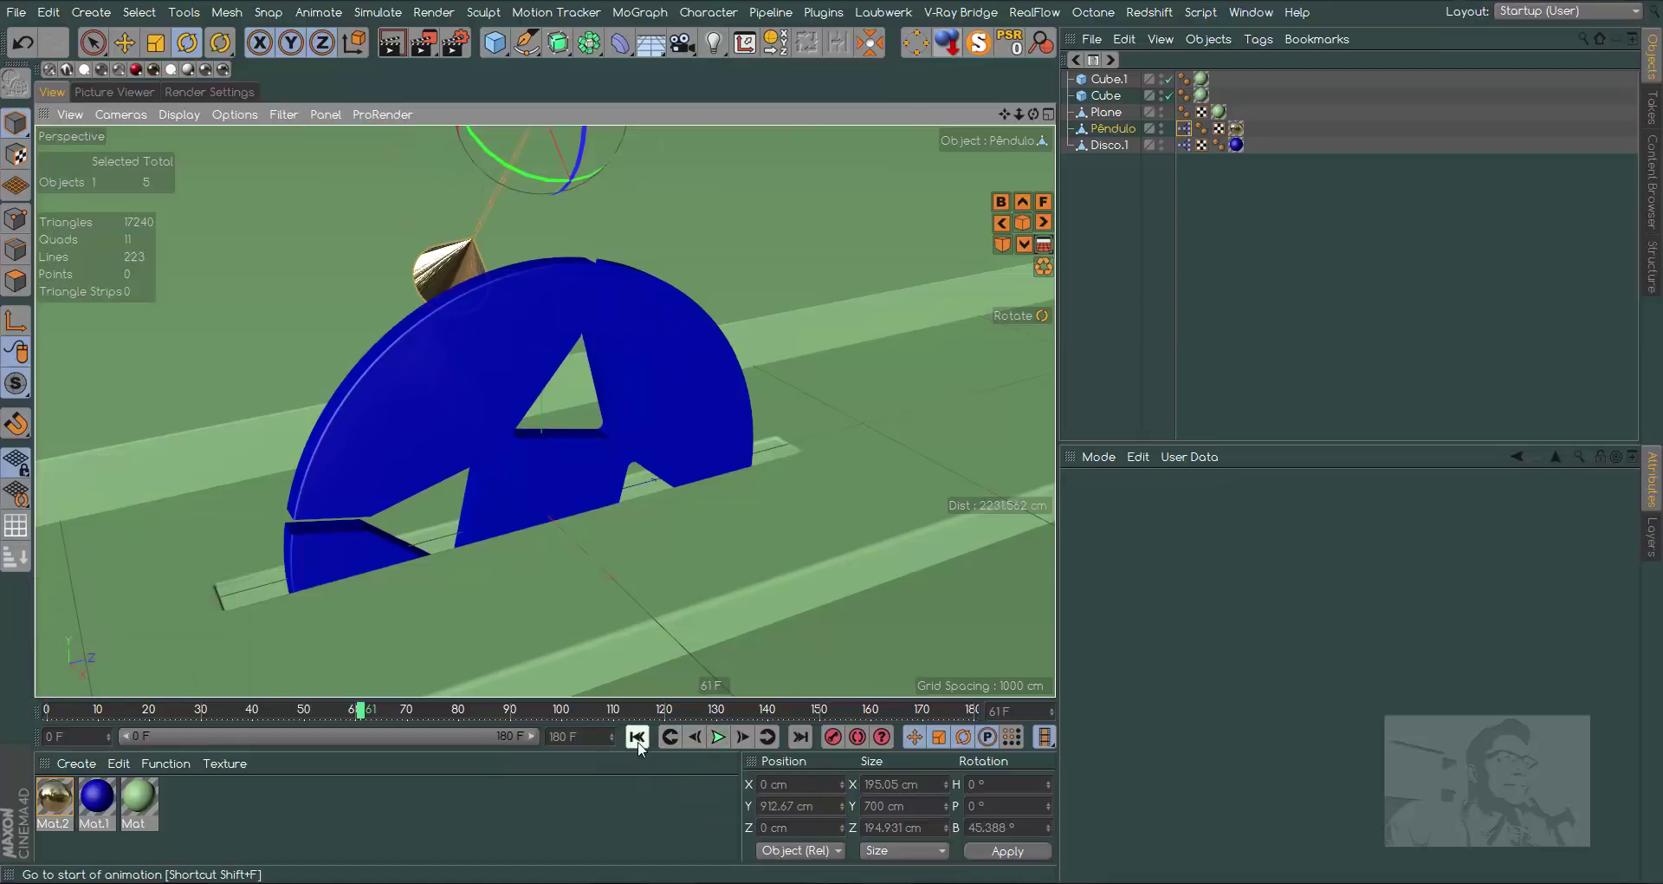
left_click(642, 746)
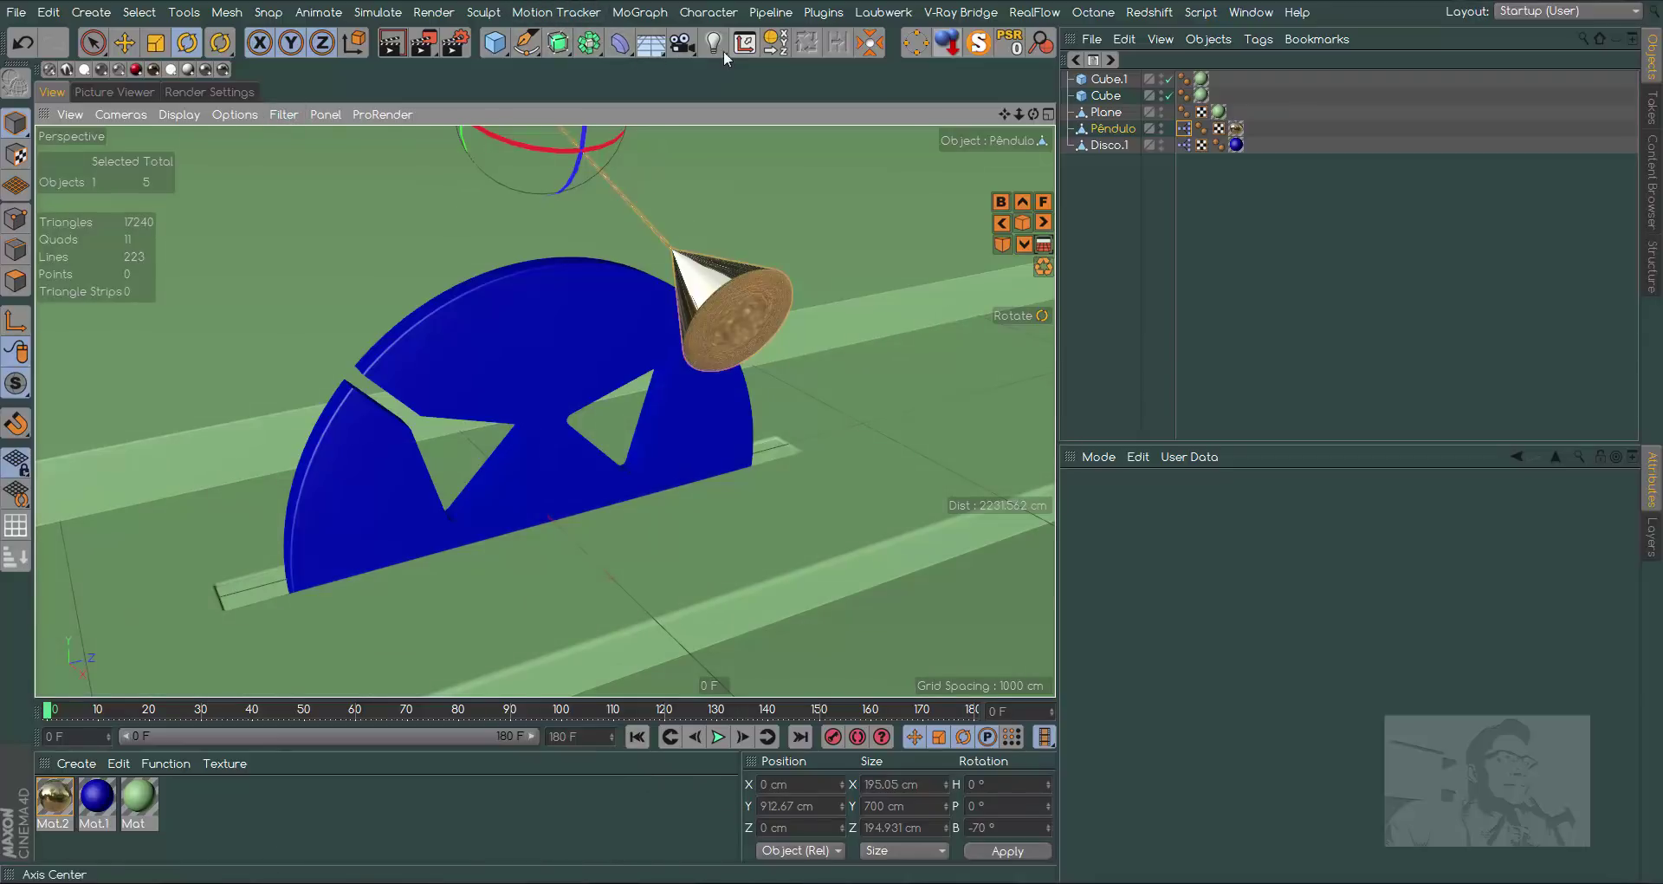
Add a Camera and lock it with a Protection tag, with the new Light raised above the disc
left_click_drag(719, 53, 979, 263)
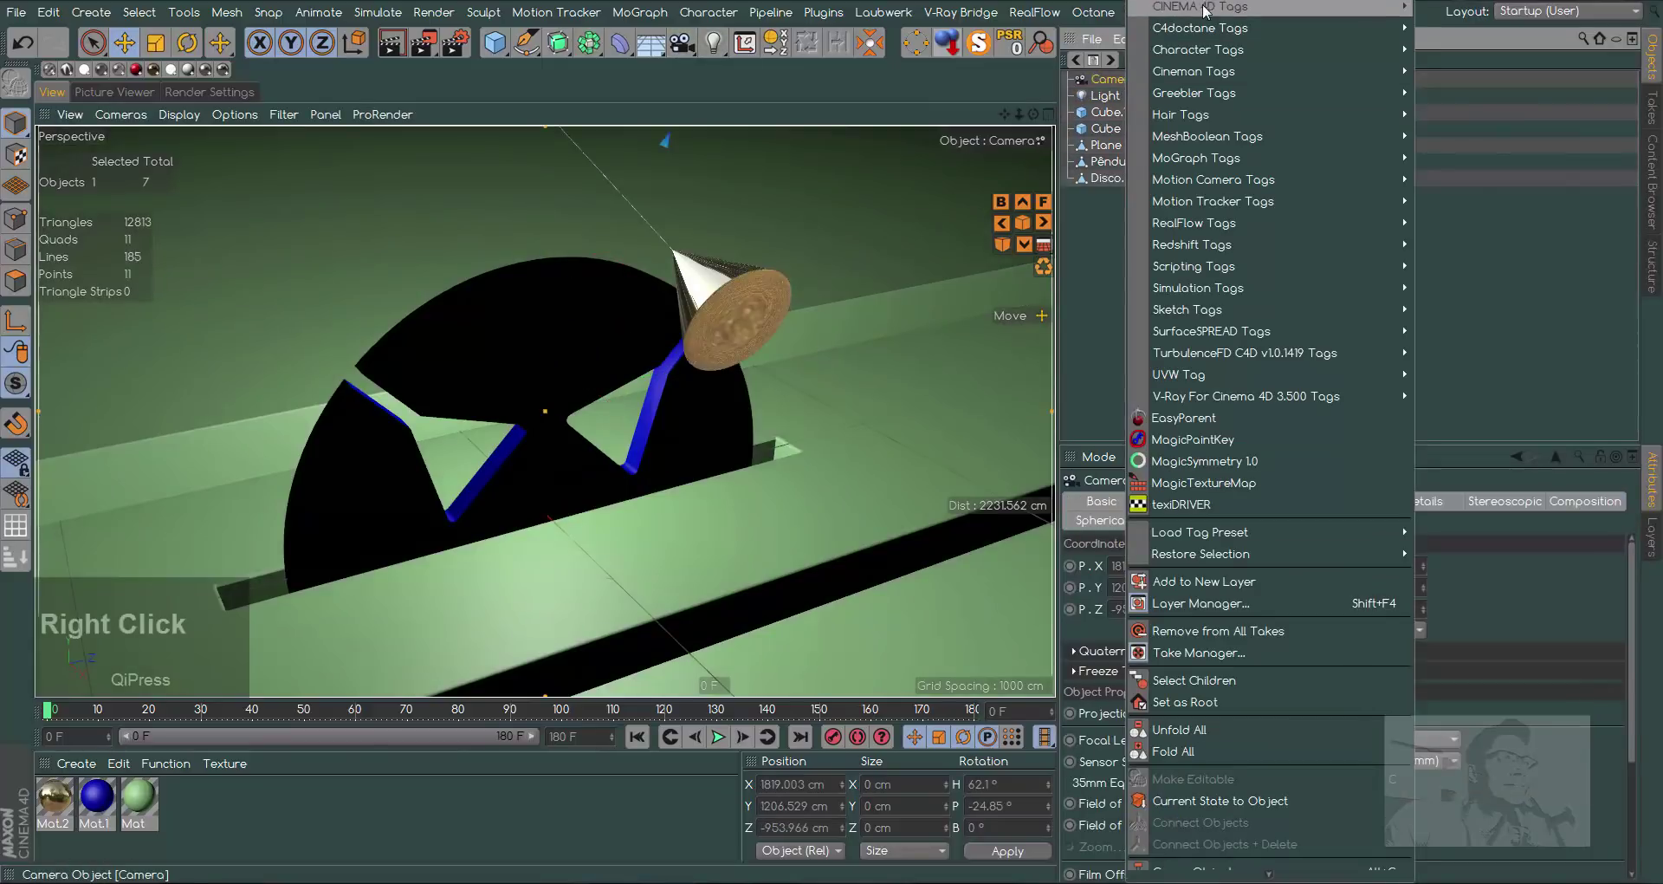
left_click(1484, 360)
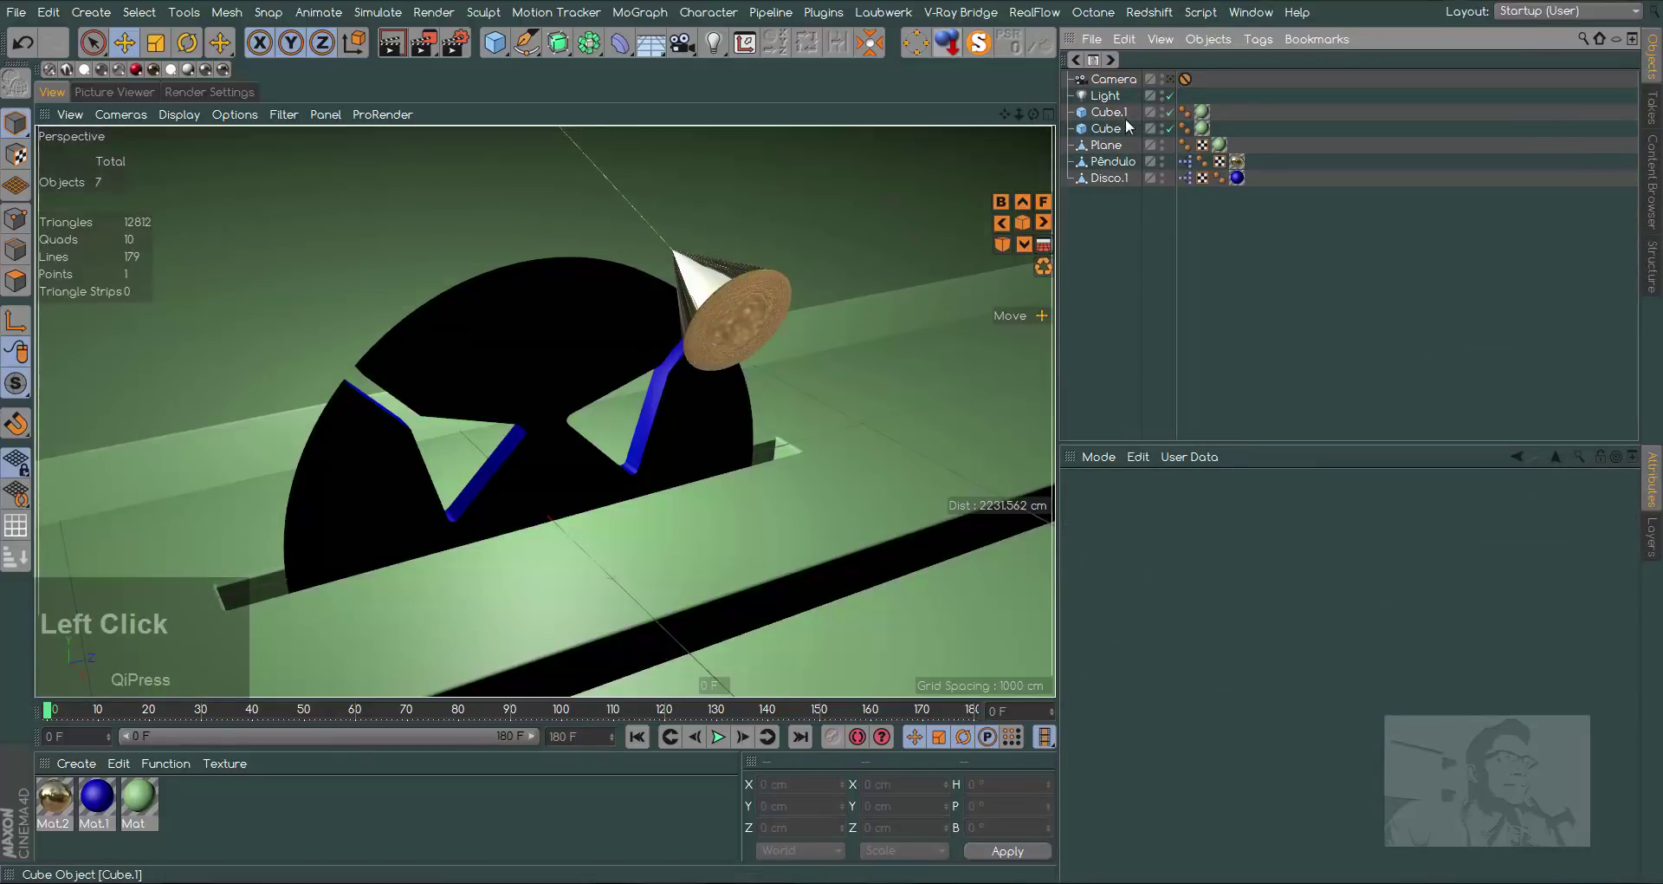
Give the light Shadow Maps (Soft) and raise its shadow map resolution to 750x750
left_click(1121, 103)
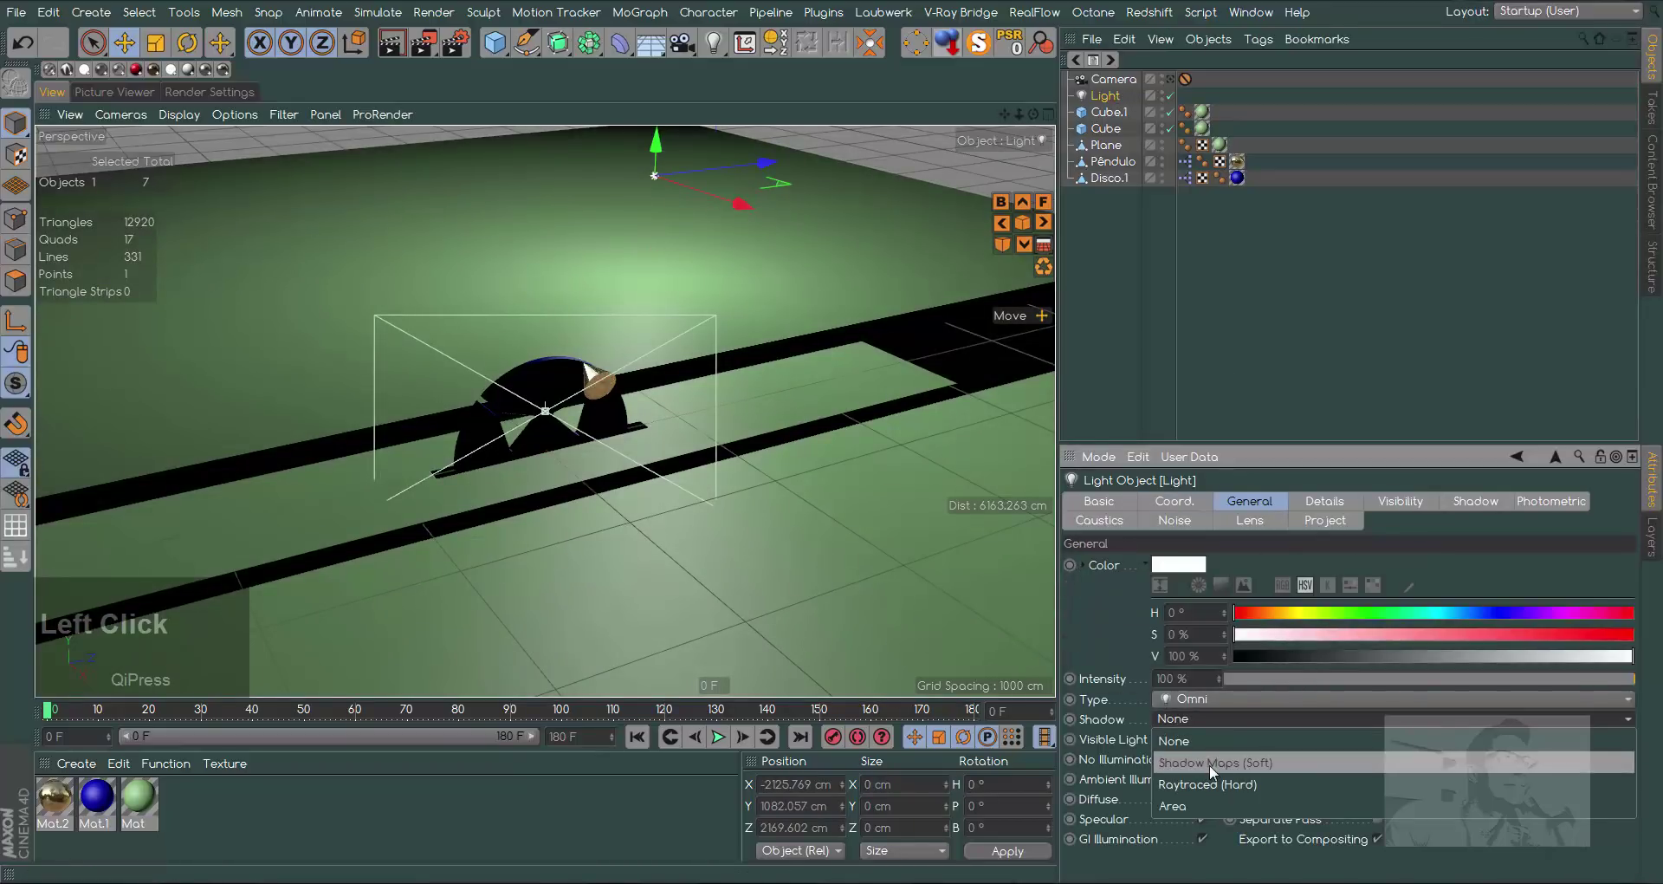
left_click(1214, 769)
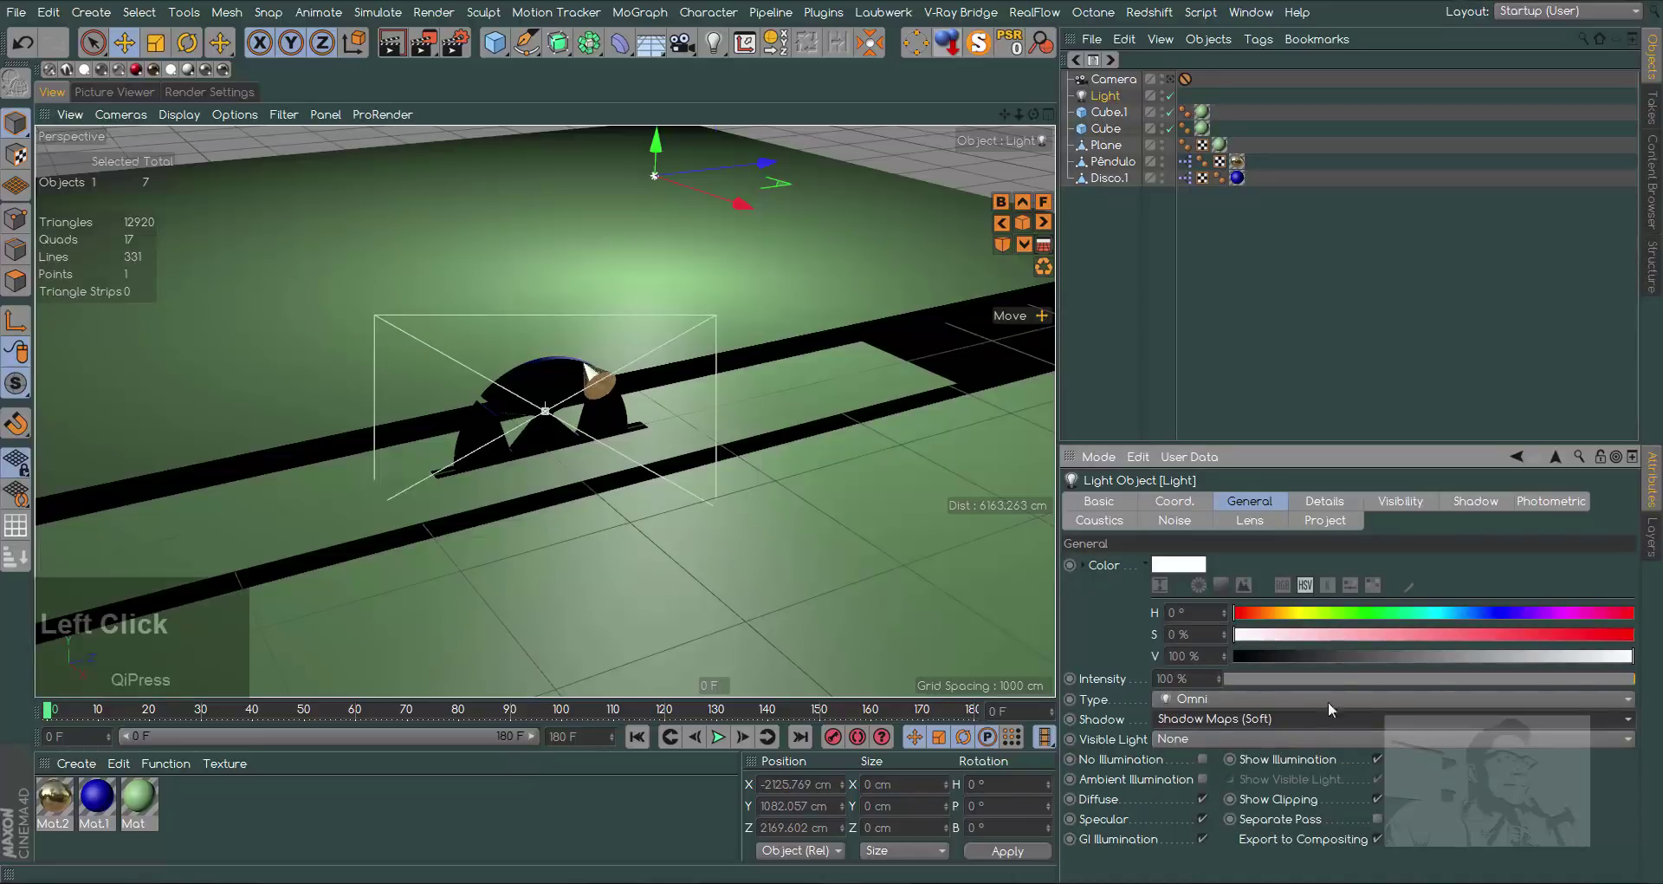
left_click(1339, 502)
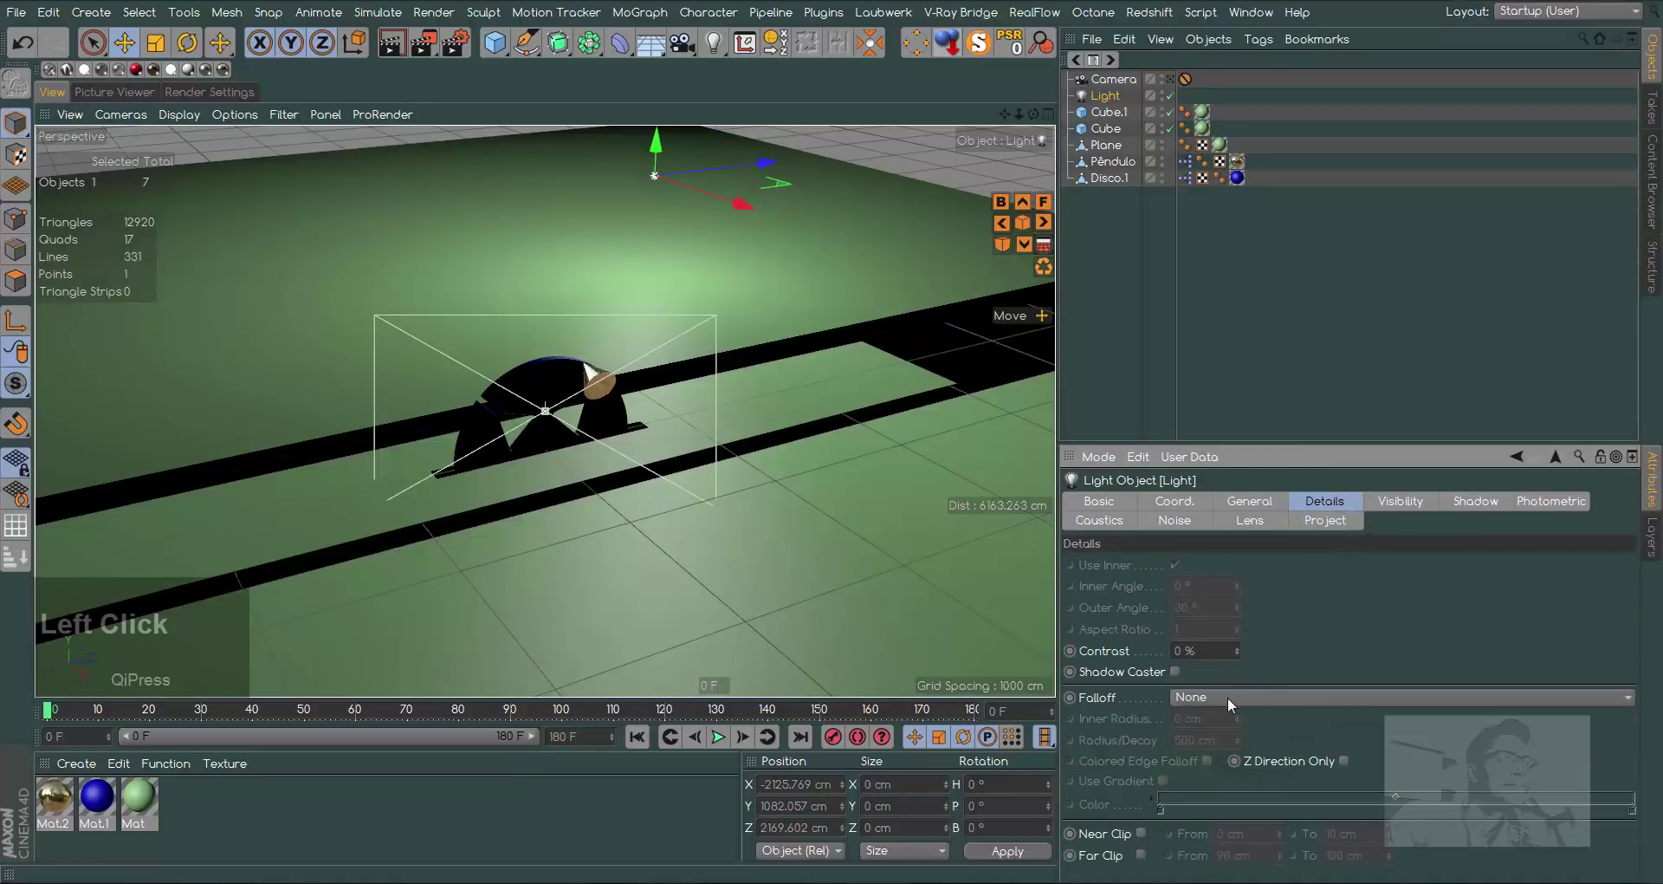
left_click(1486, 505)
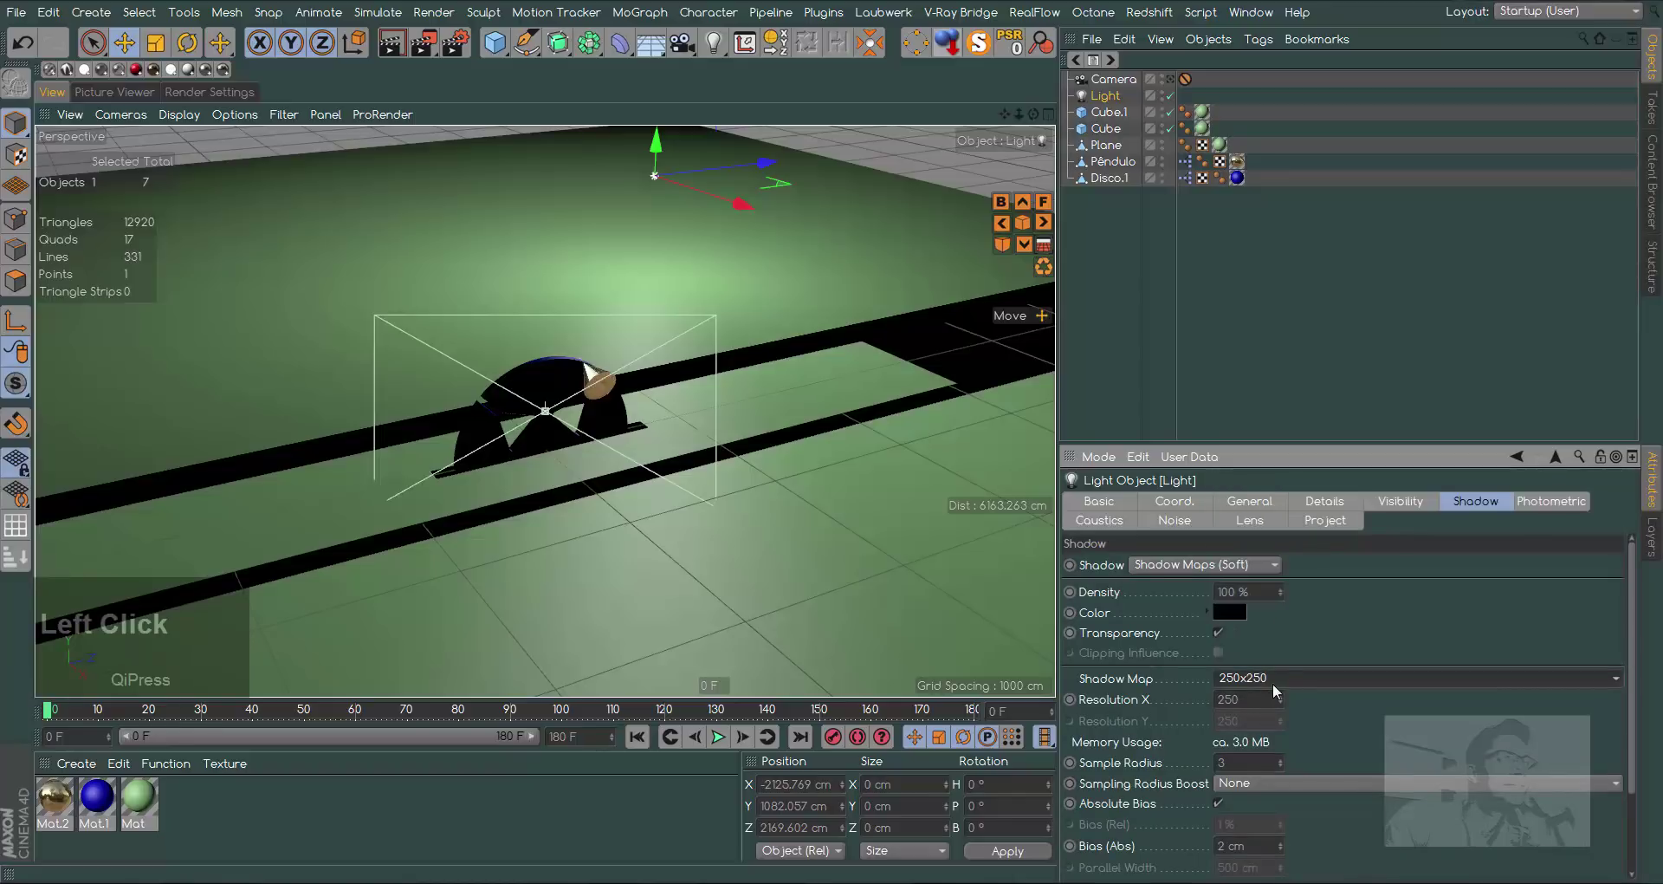
left_click(1261, 538)
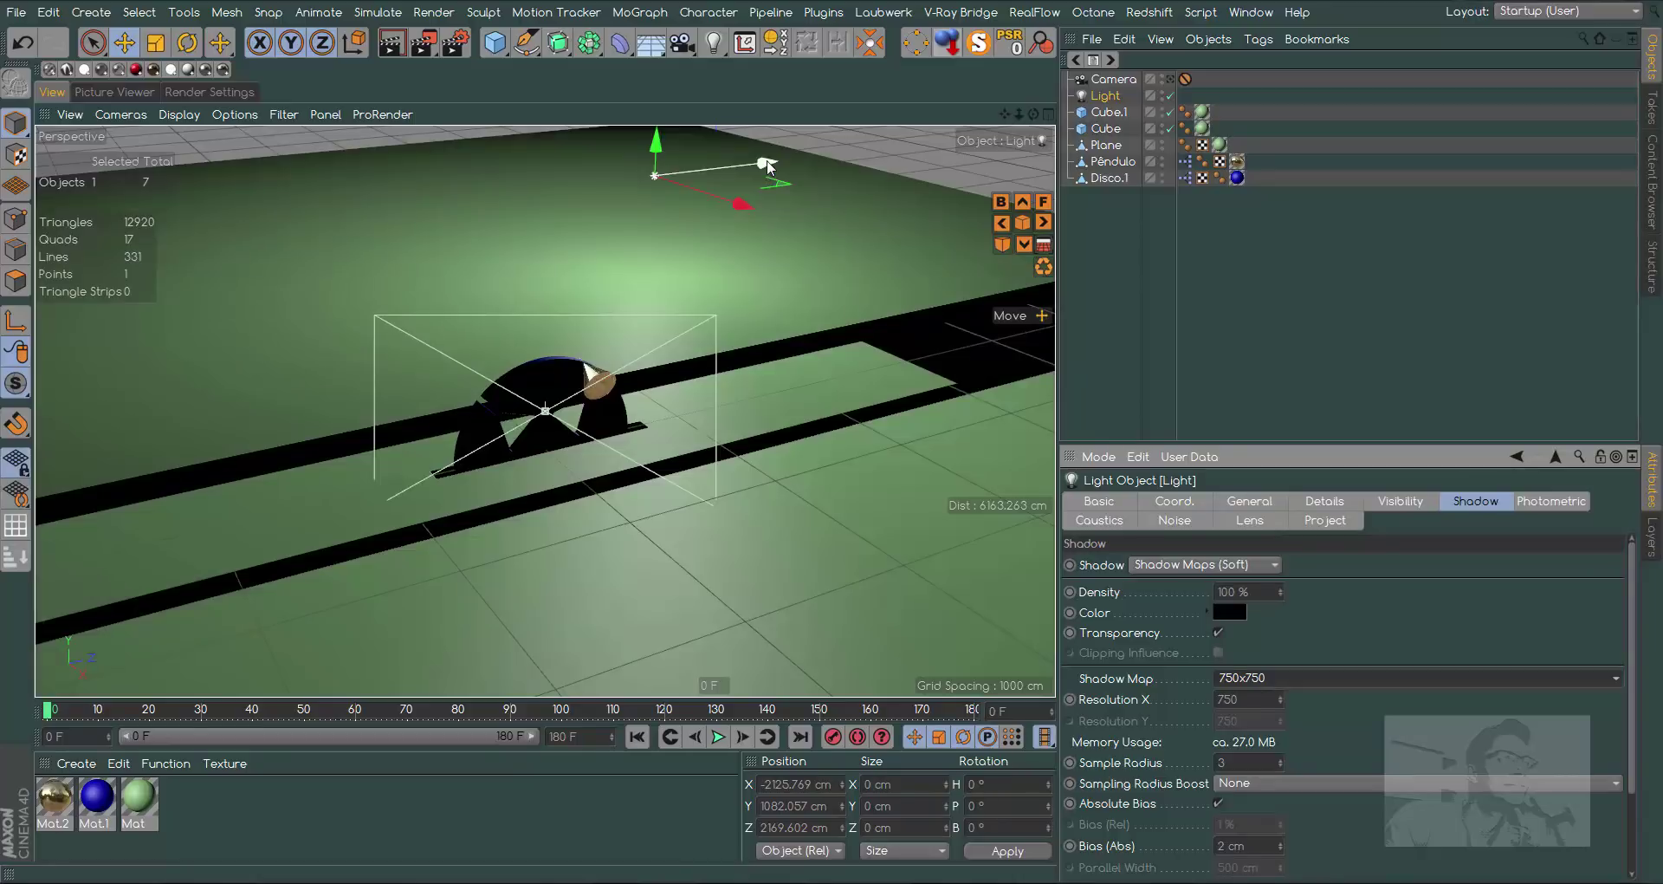
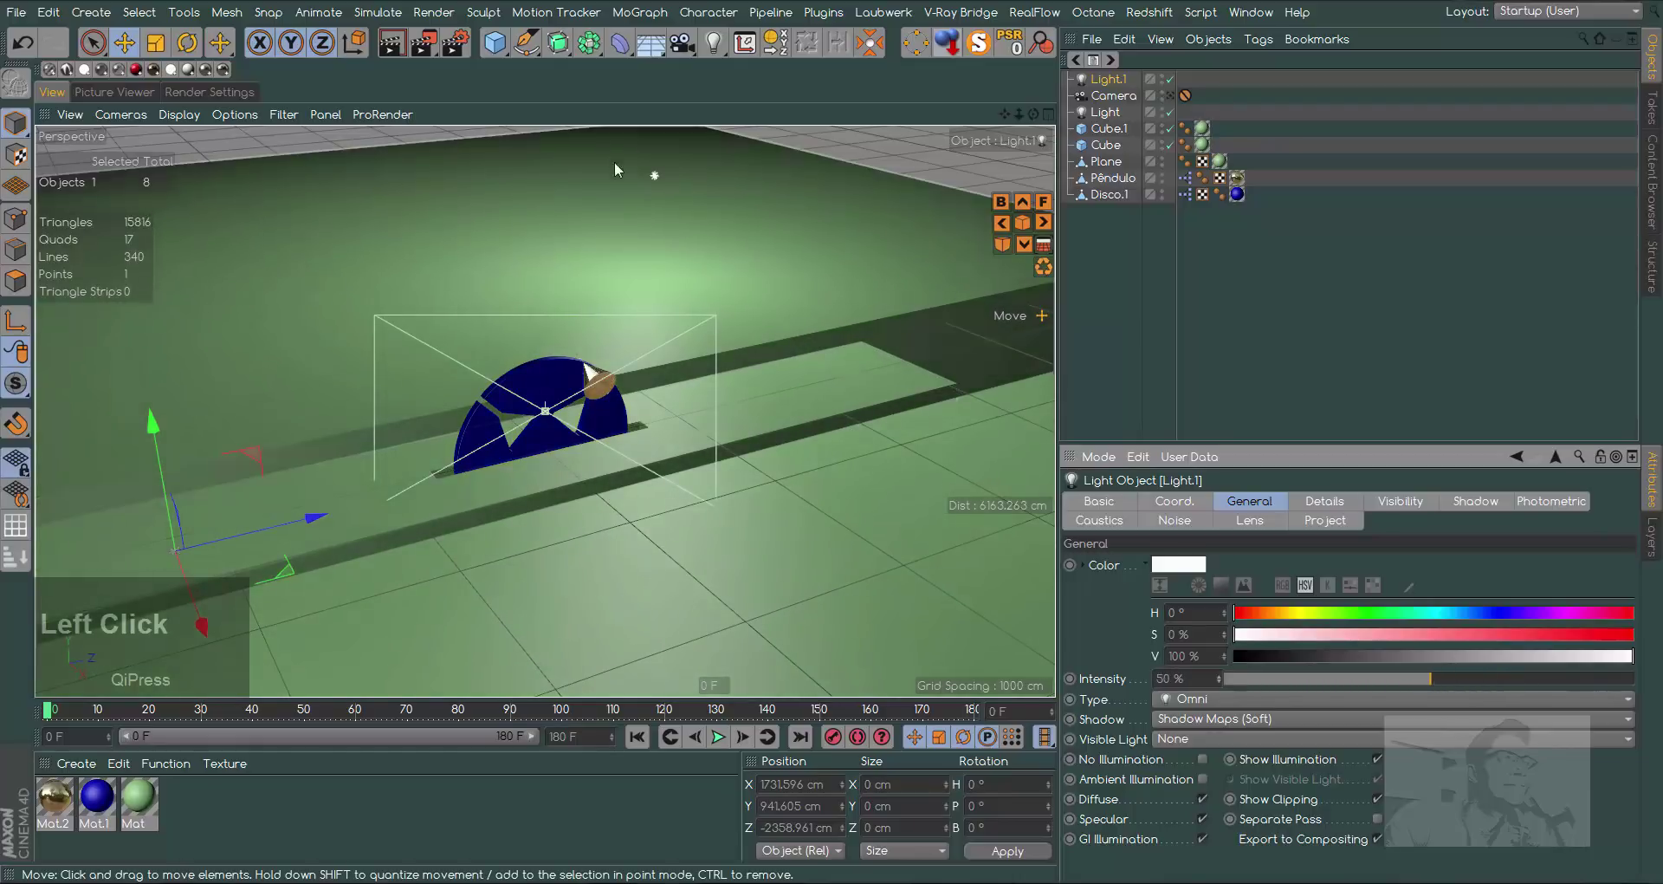
Add a third light to the scene and make it an Area light
left_click(710, 51)
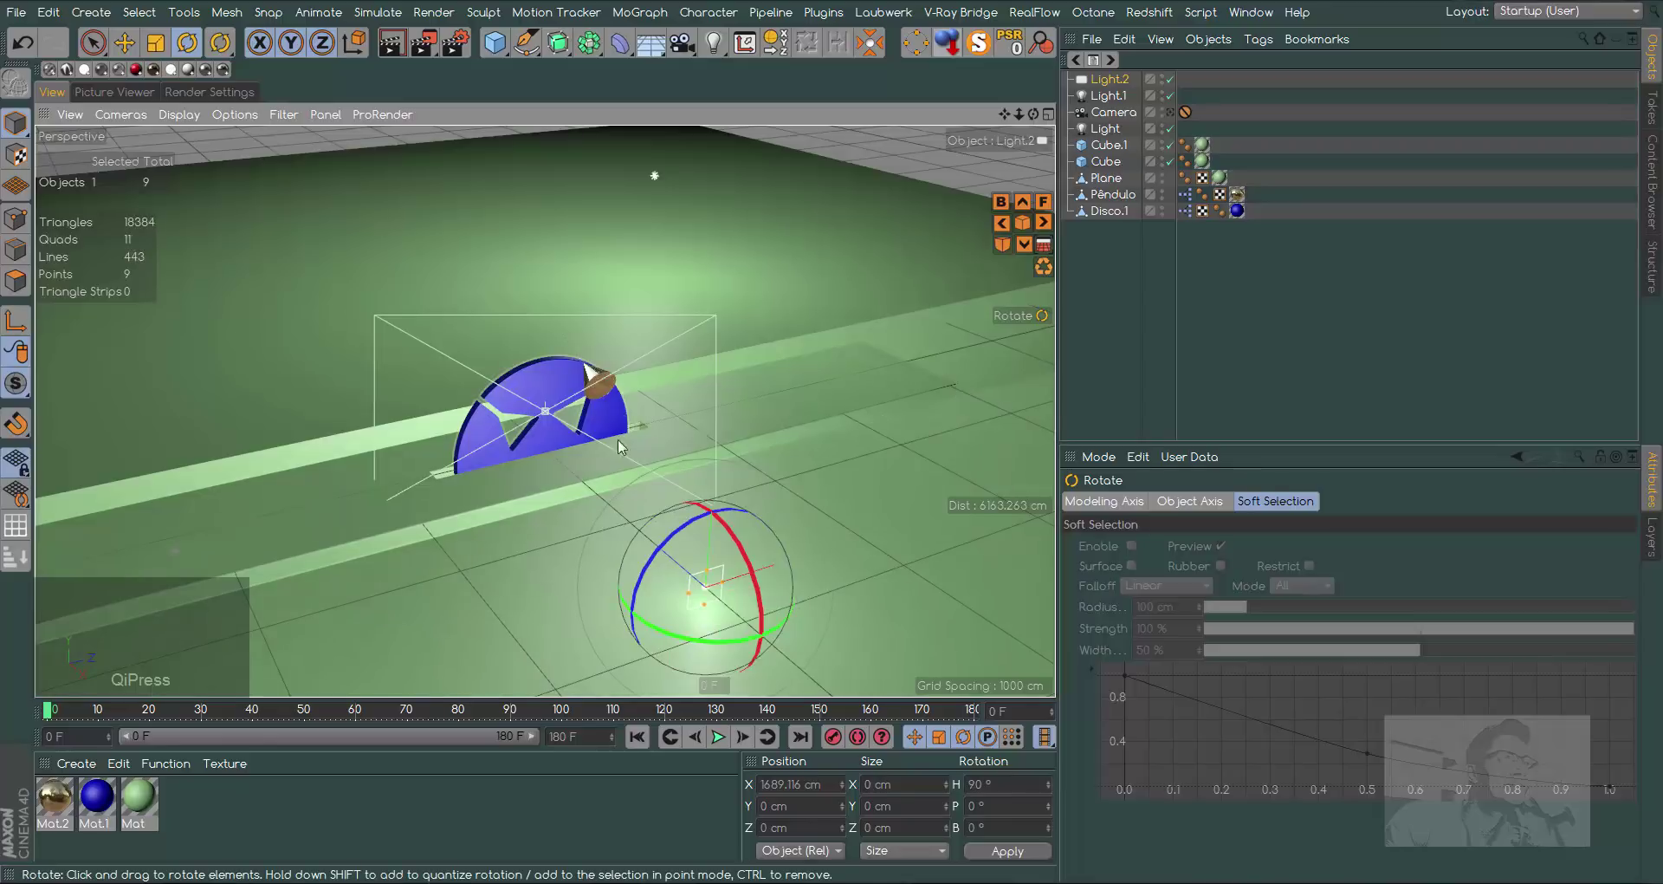
left_click(731, 586)
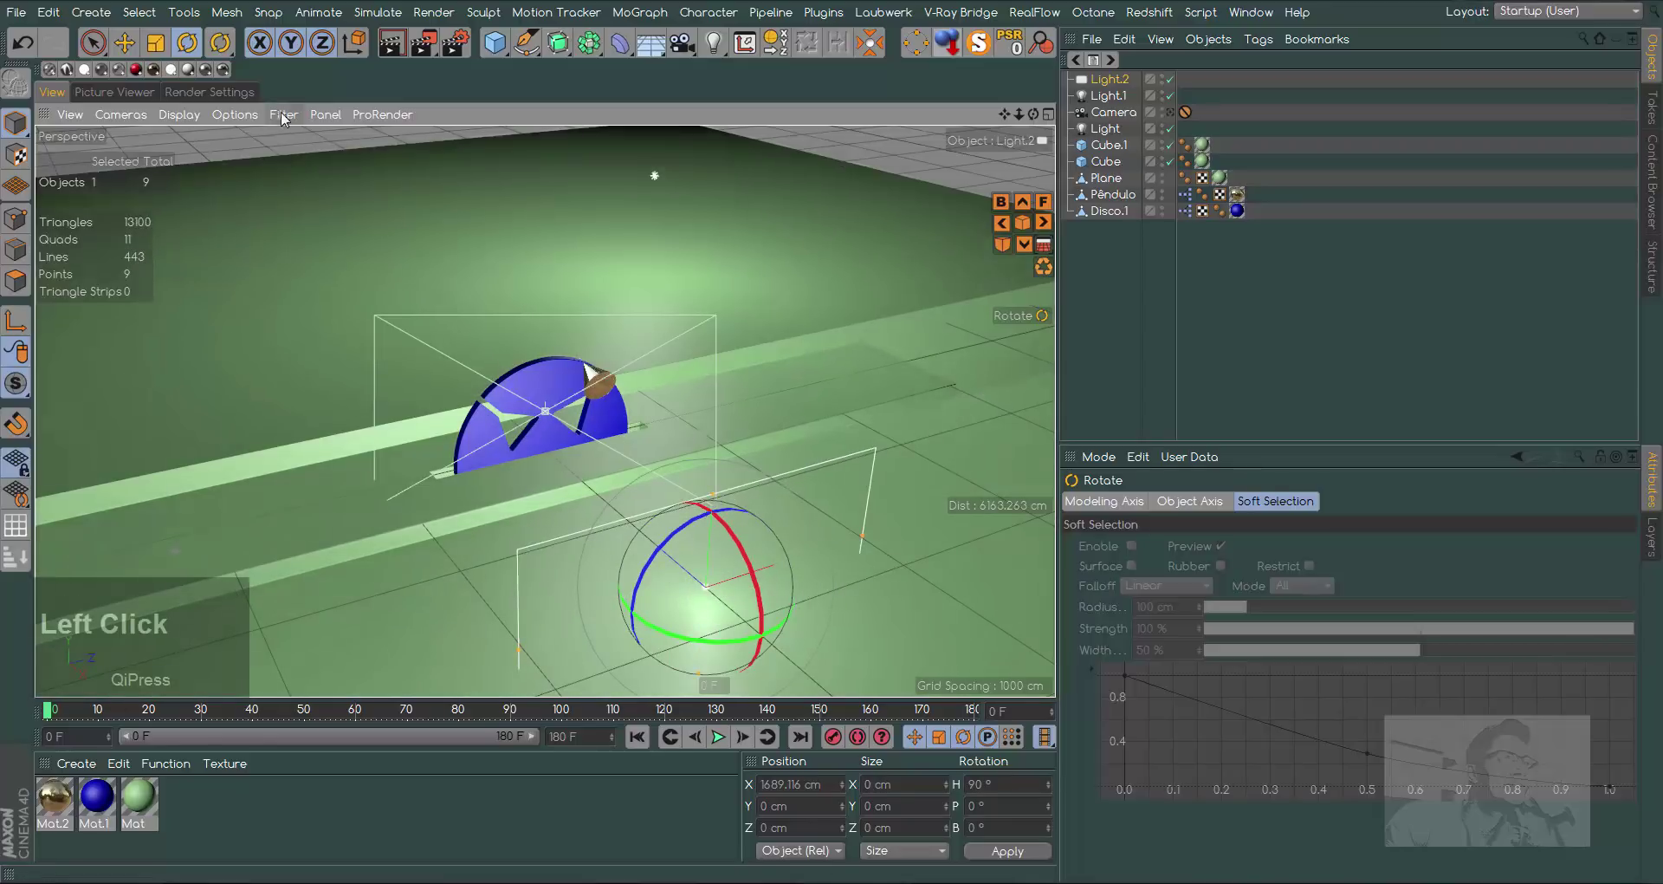
left_click(1119, 90)
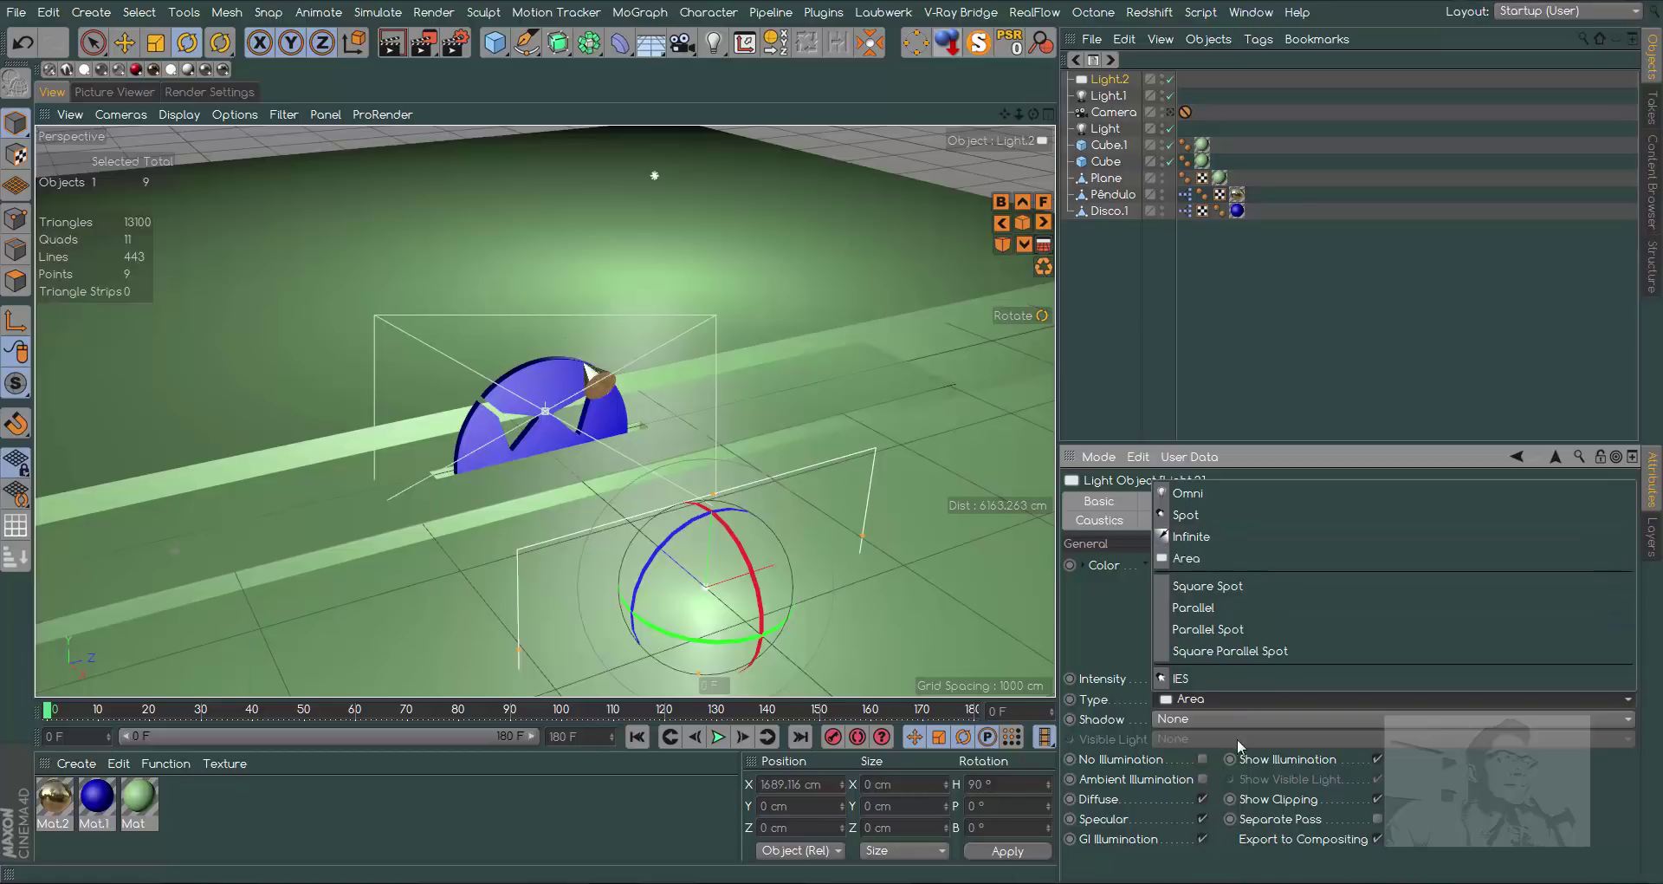
left_click(1470, 825)
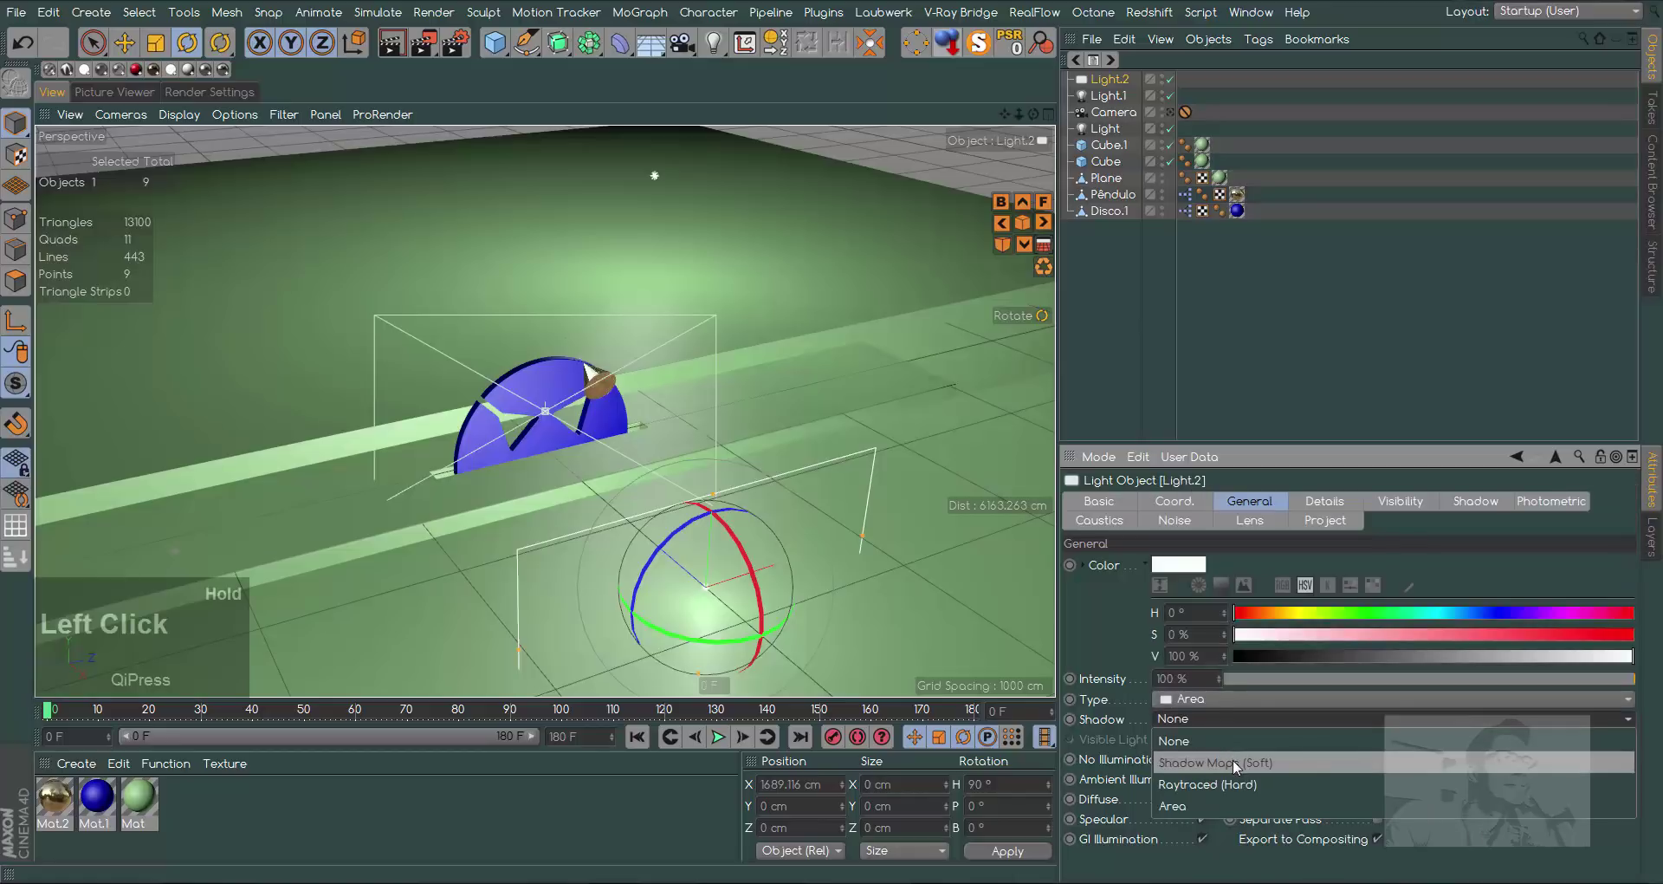
Give the area light soft shadow maps and reposition it near the disc
left_click(1484, 506)
left_click(1270, 535)
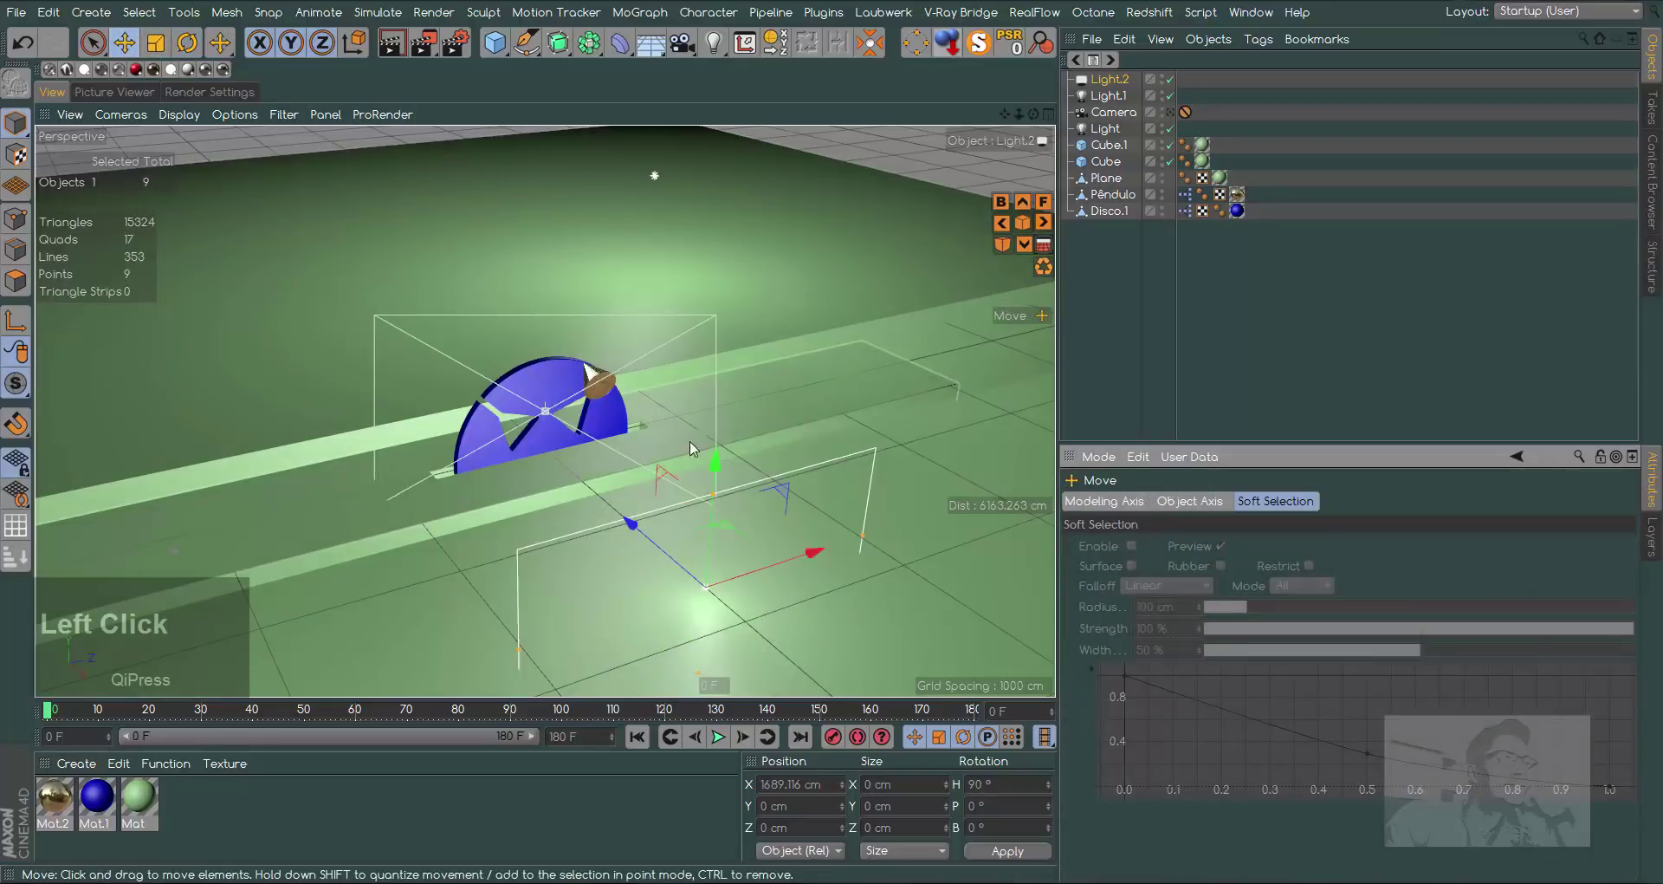
left_click(715, 422)
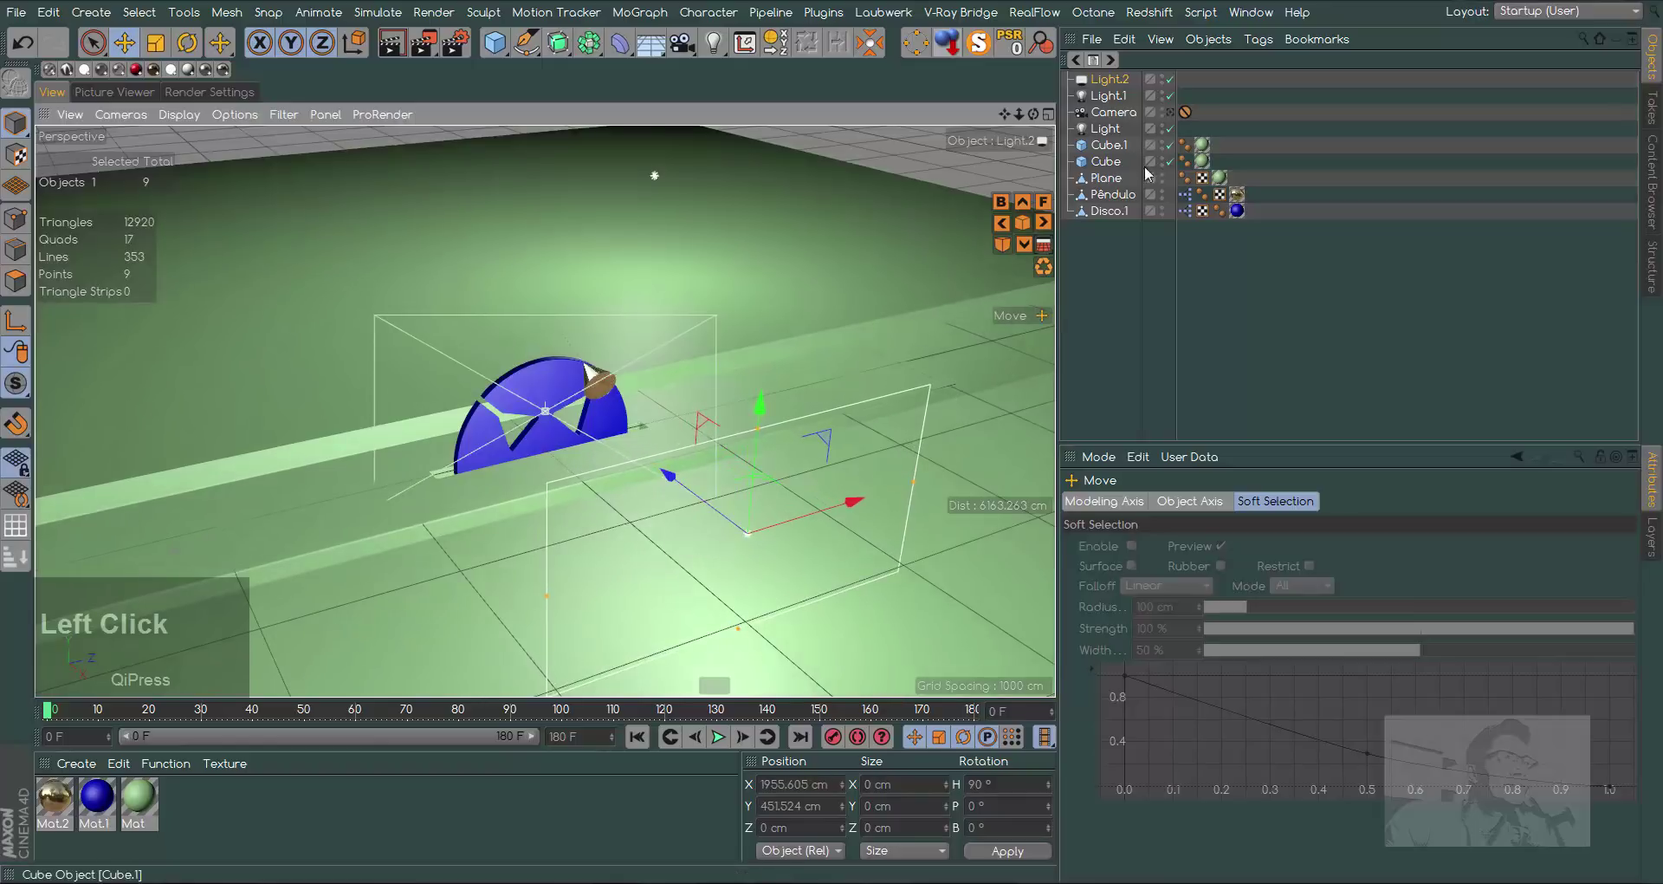
Show shadows in the viewport and raise the light higher above the disc
left_click(239, 120)
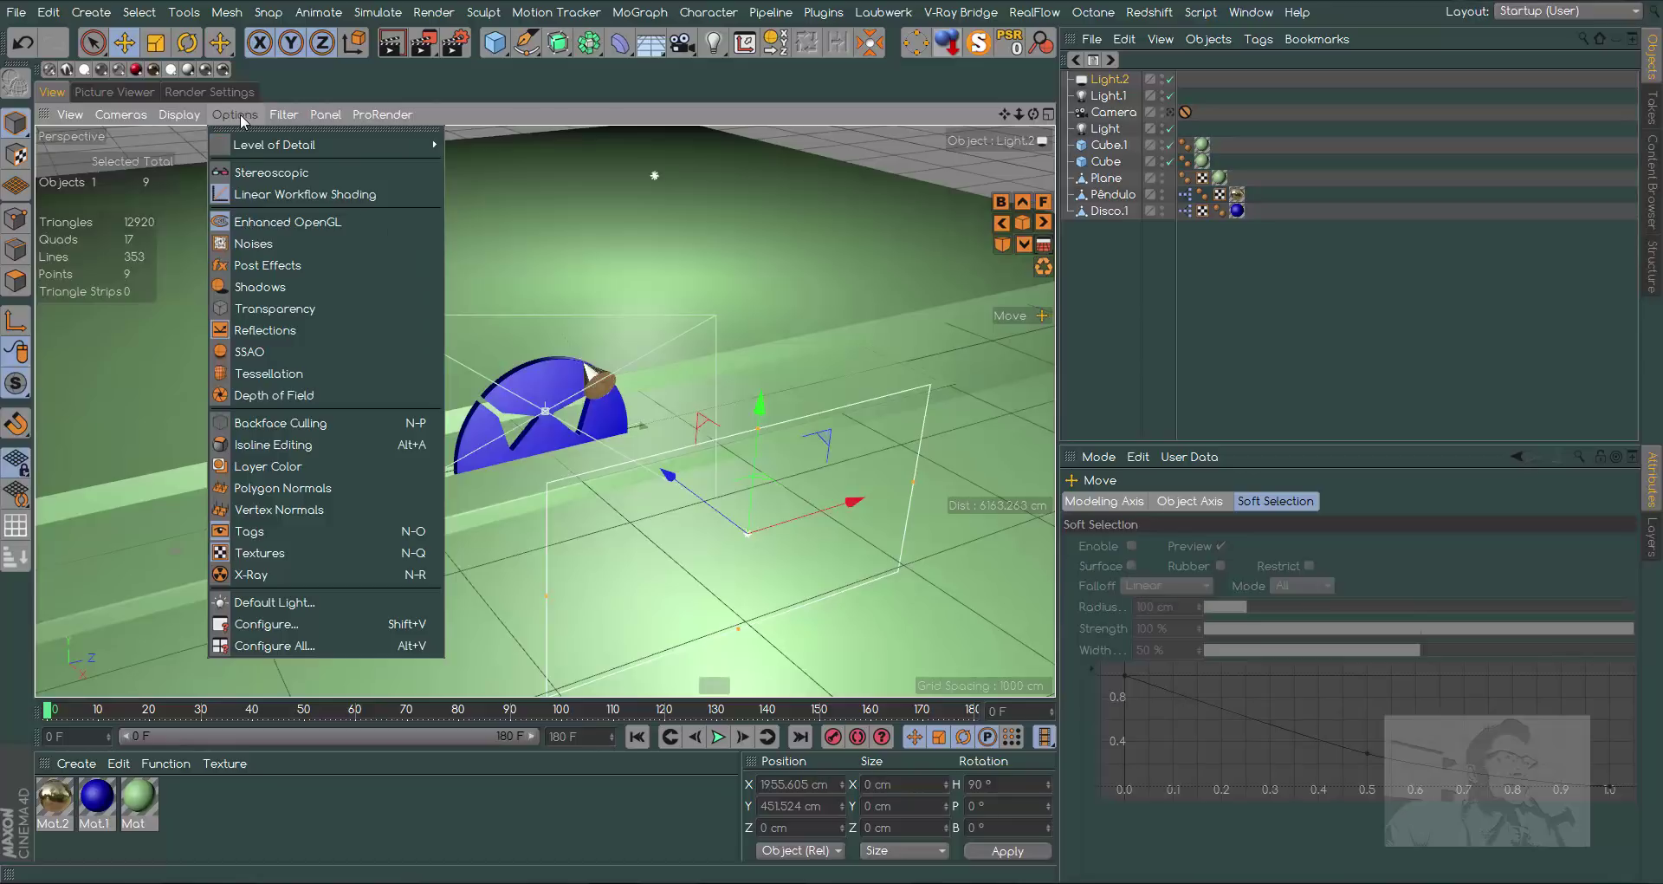
left_click(275, 288)
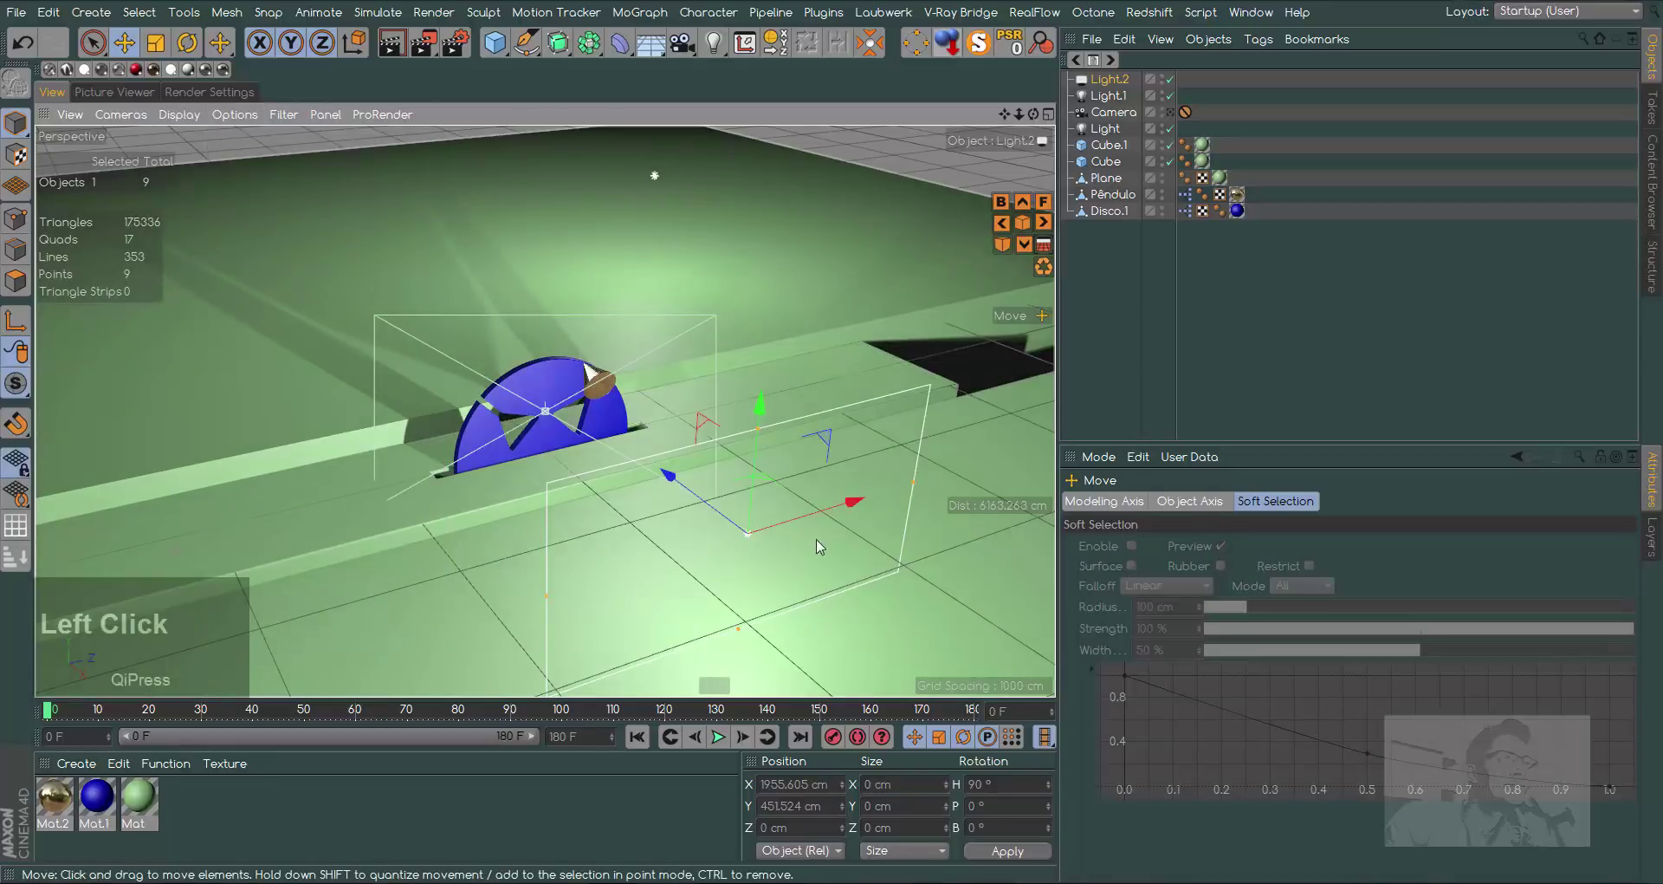
left_click_drag(762, 401, 694, 225)
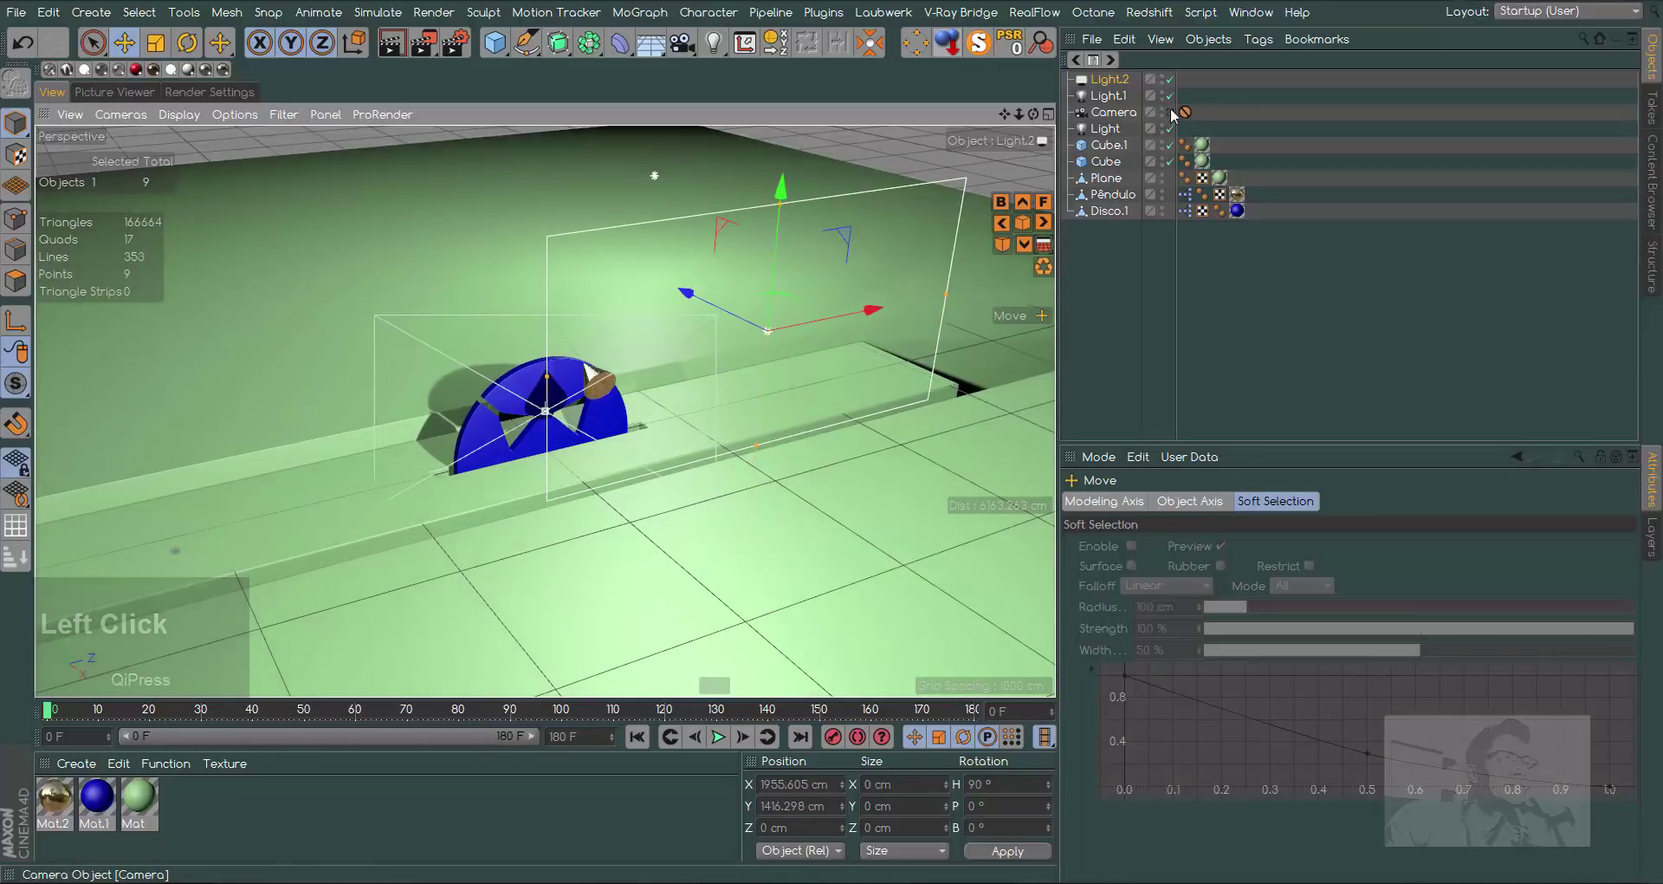
Render a preview through the scene camera and inspect Light.1's protection tag
left_click(1175, 117)
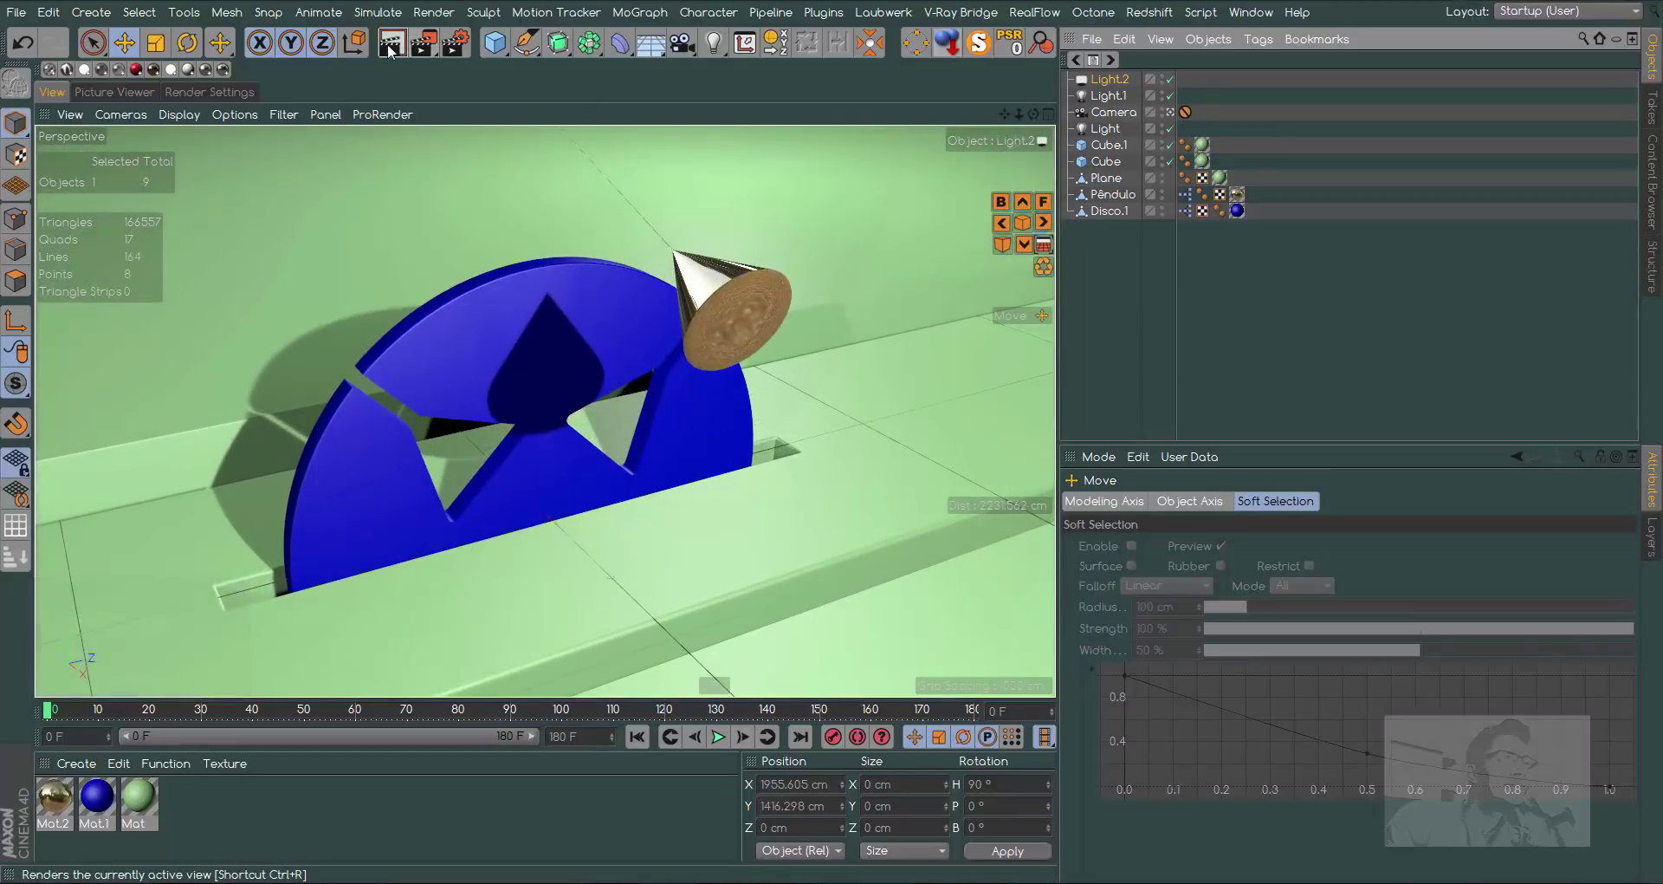
left_click(392, 53)
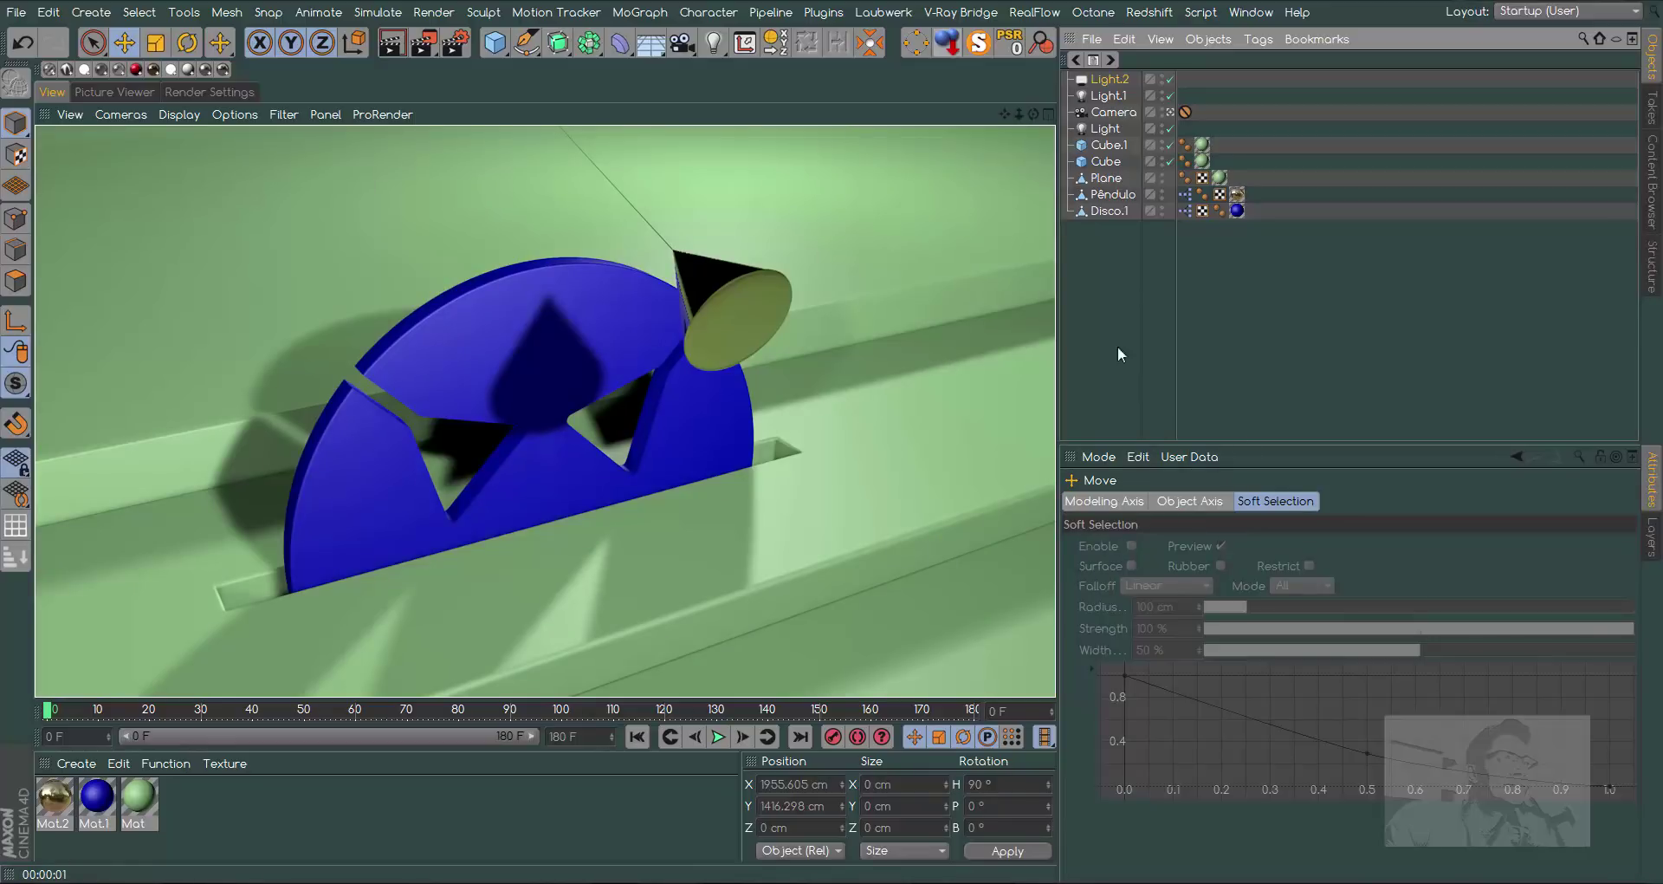
left_click(1188, 116)
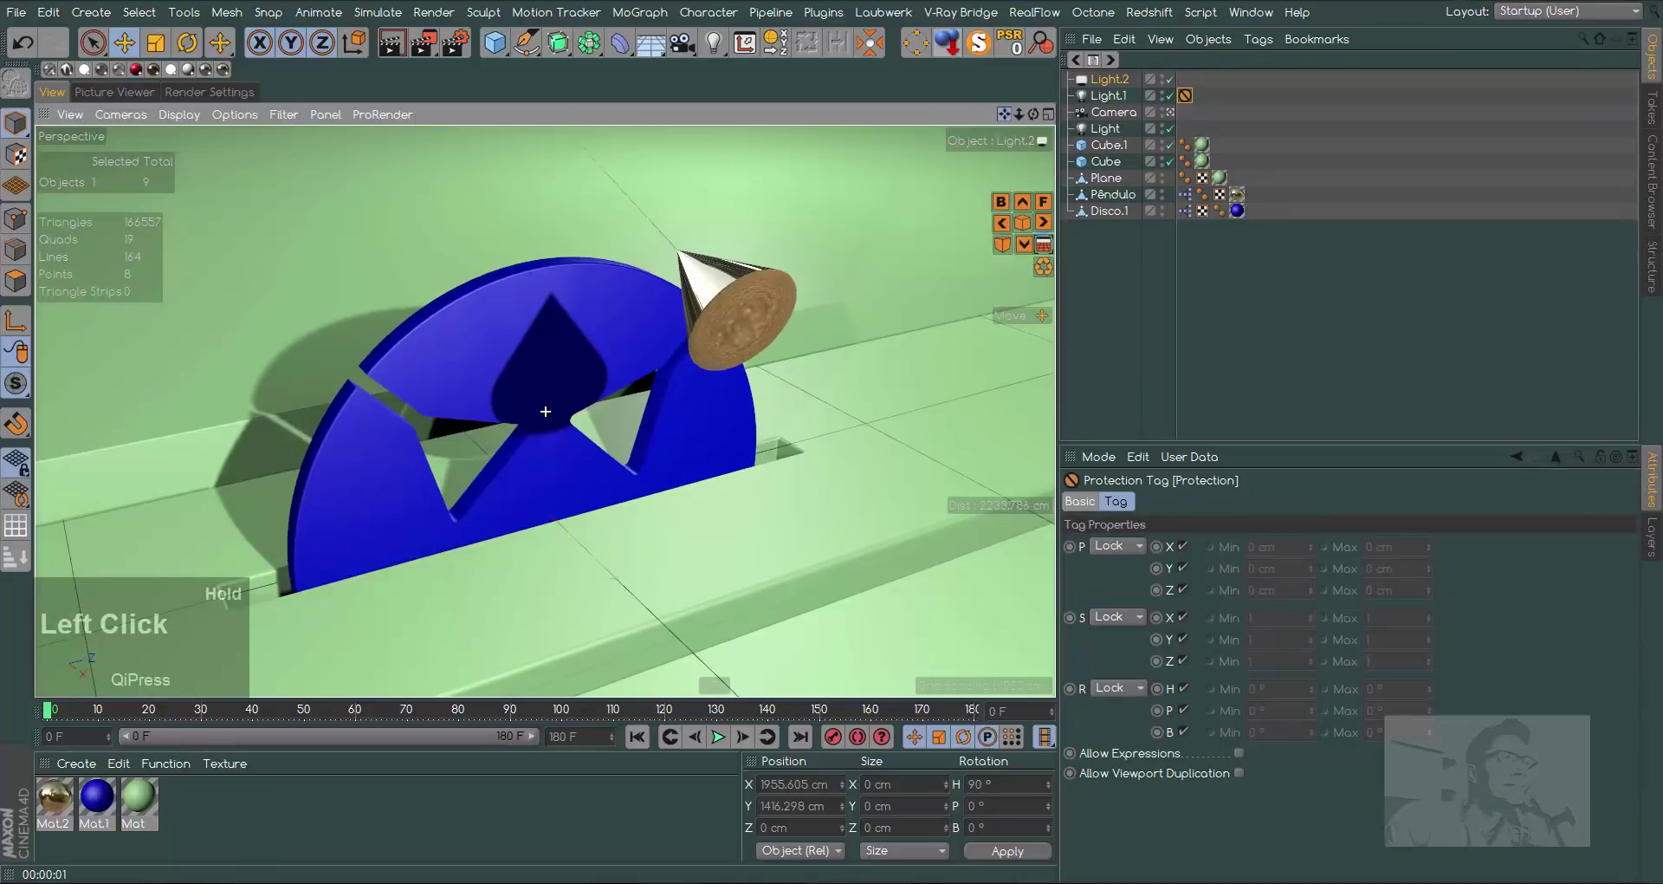
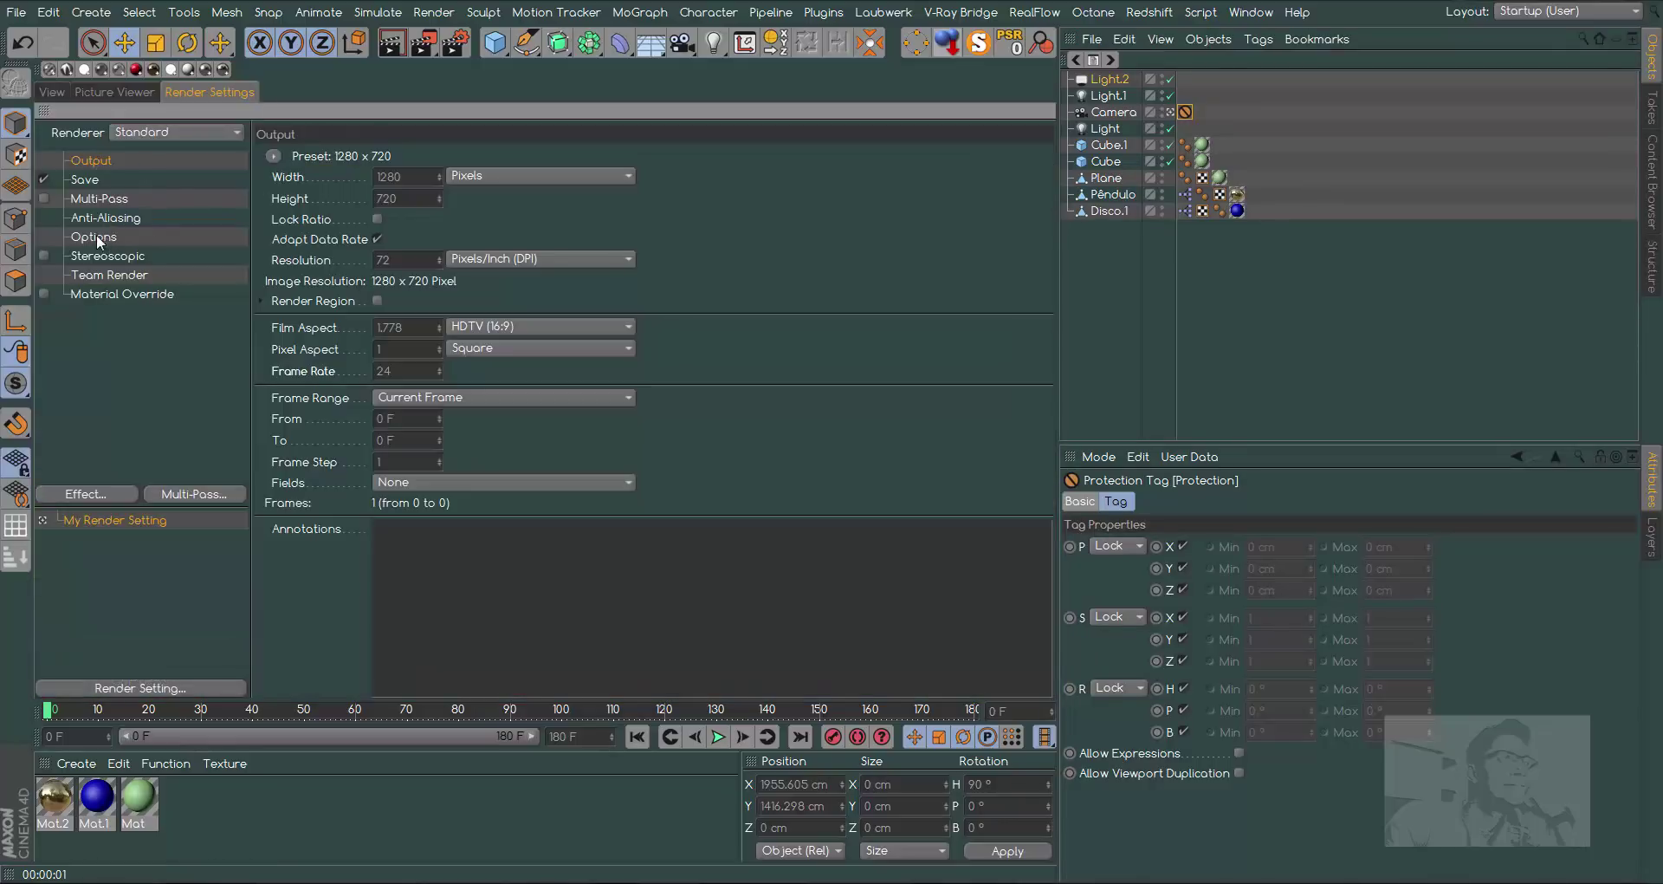
Add Ambient Occlusion and Global Illumination effects with irradiance cache density at Preview
left_click(102, 498)
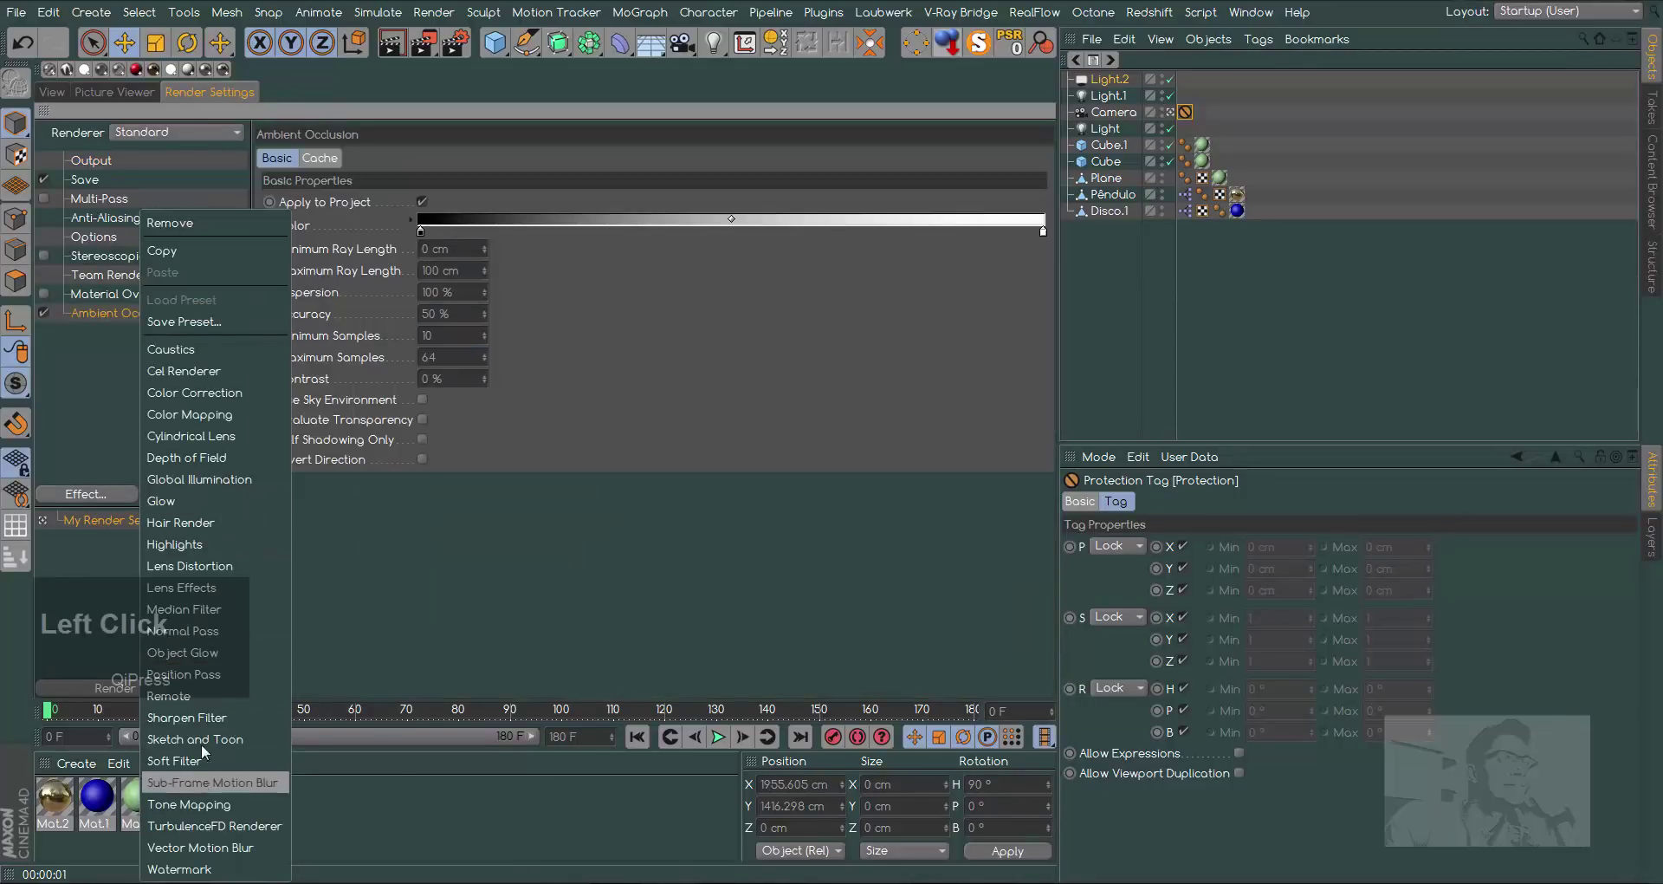
left_click(236, 488)
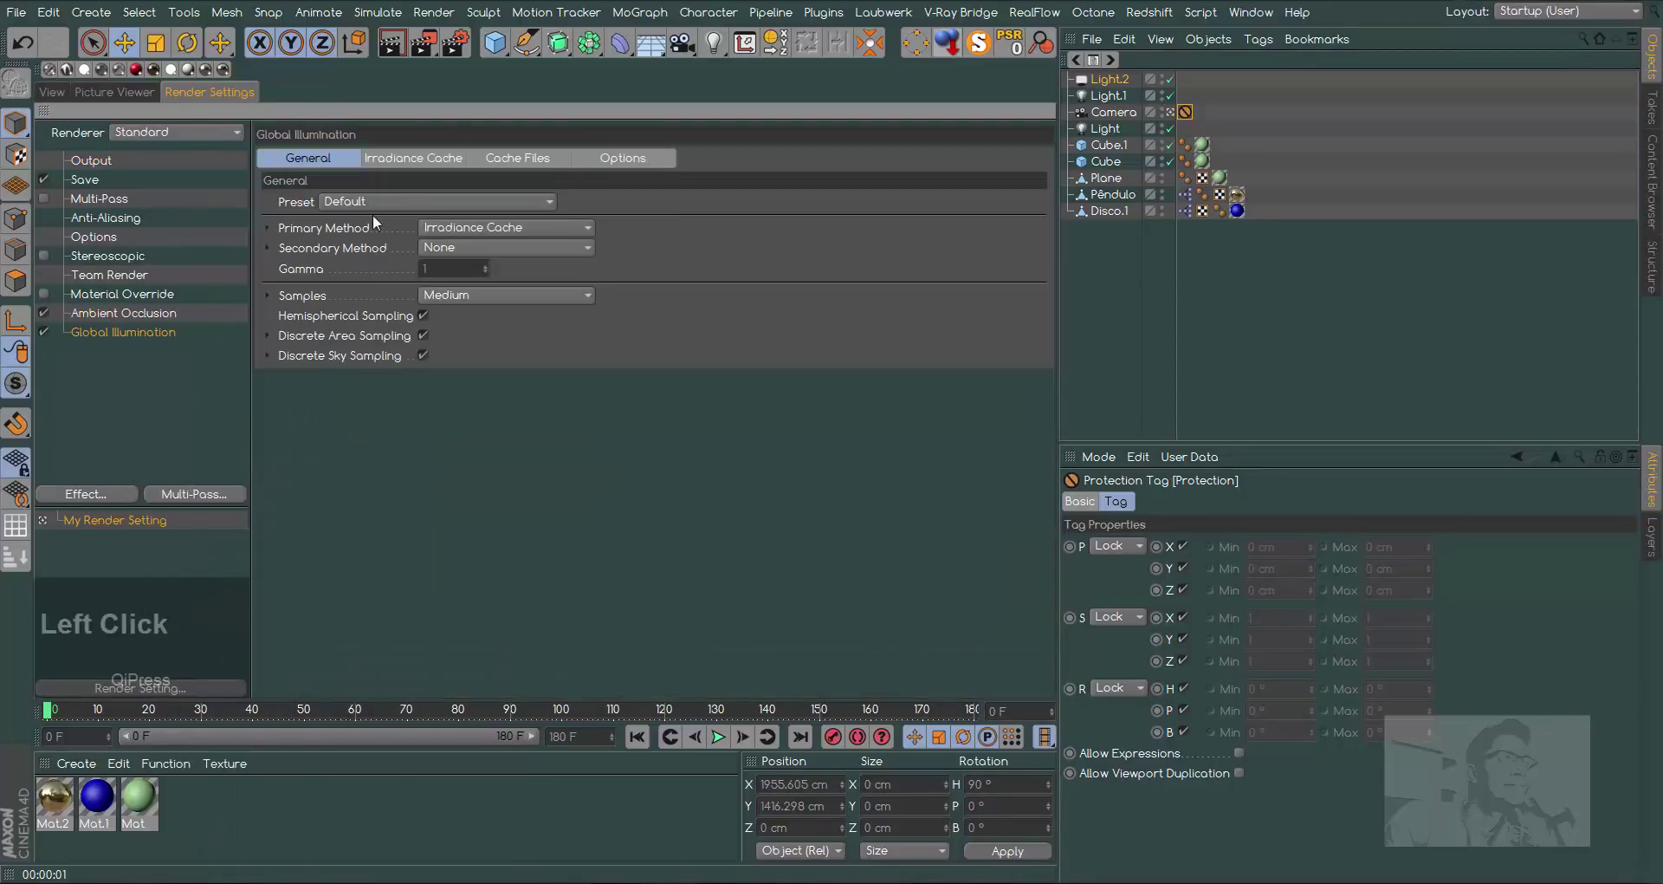
left_click(434, 159)
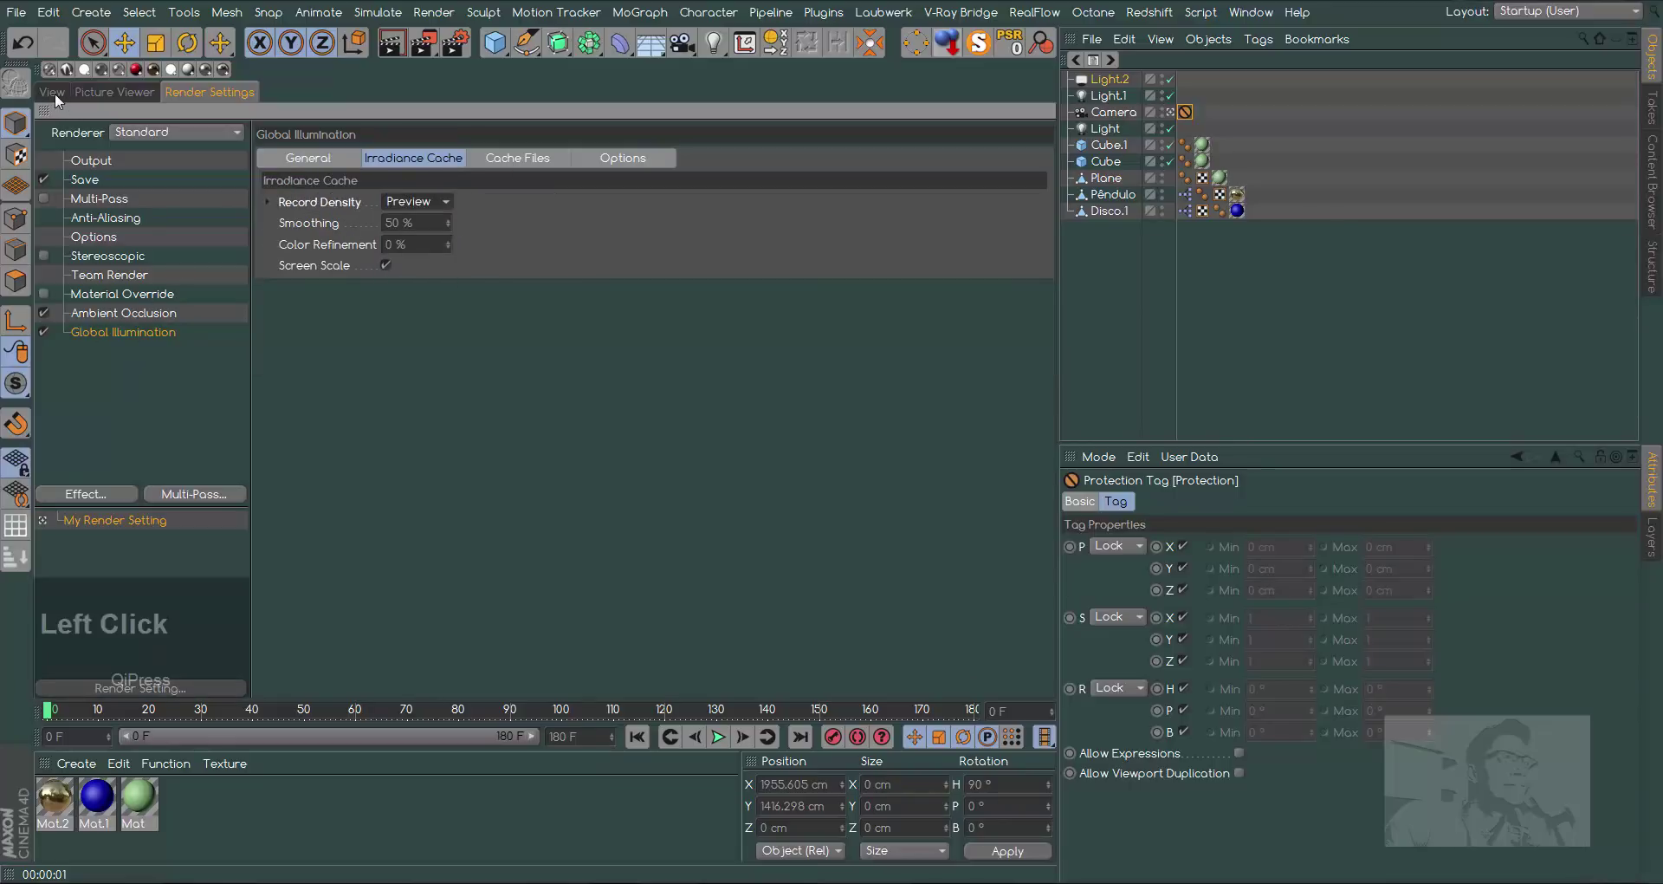
left_click(59, 98)
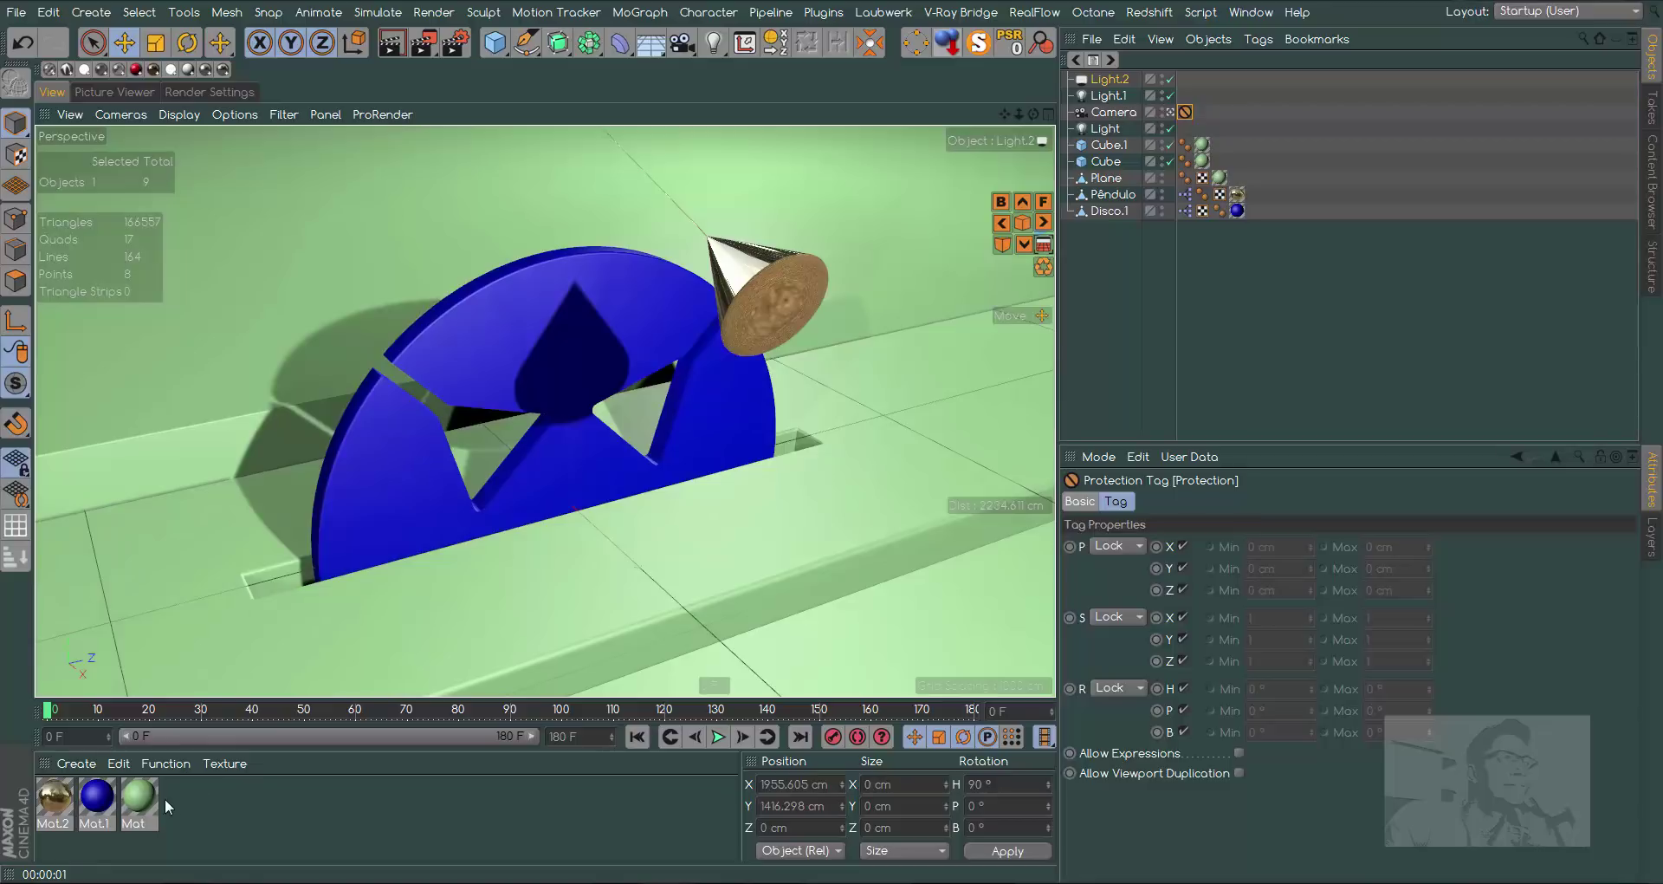
Create a new material carrying the HDRI image and add a Sky object wearing it
left_click(177, 806)
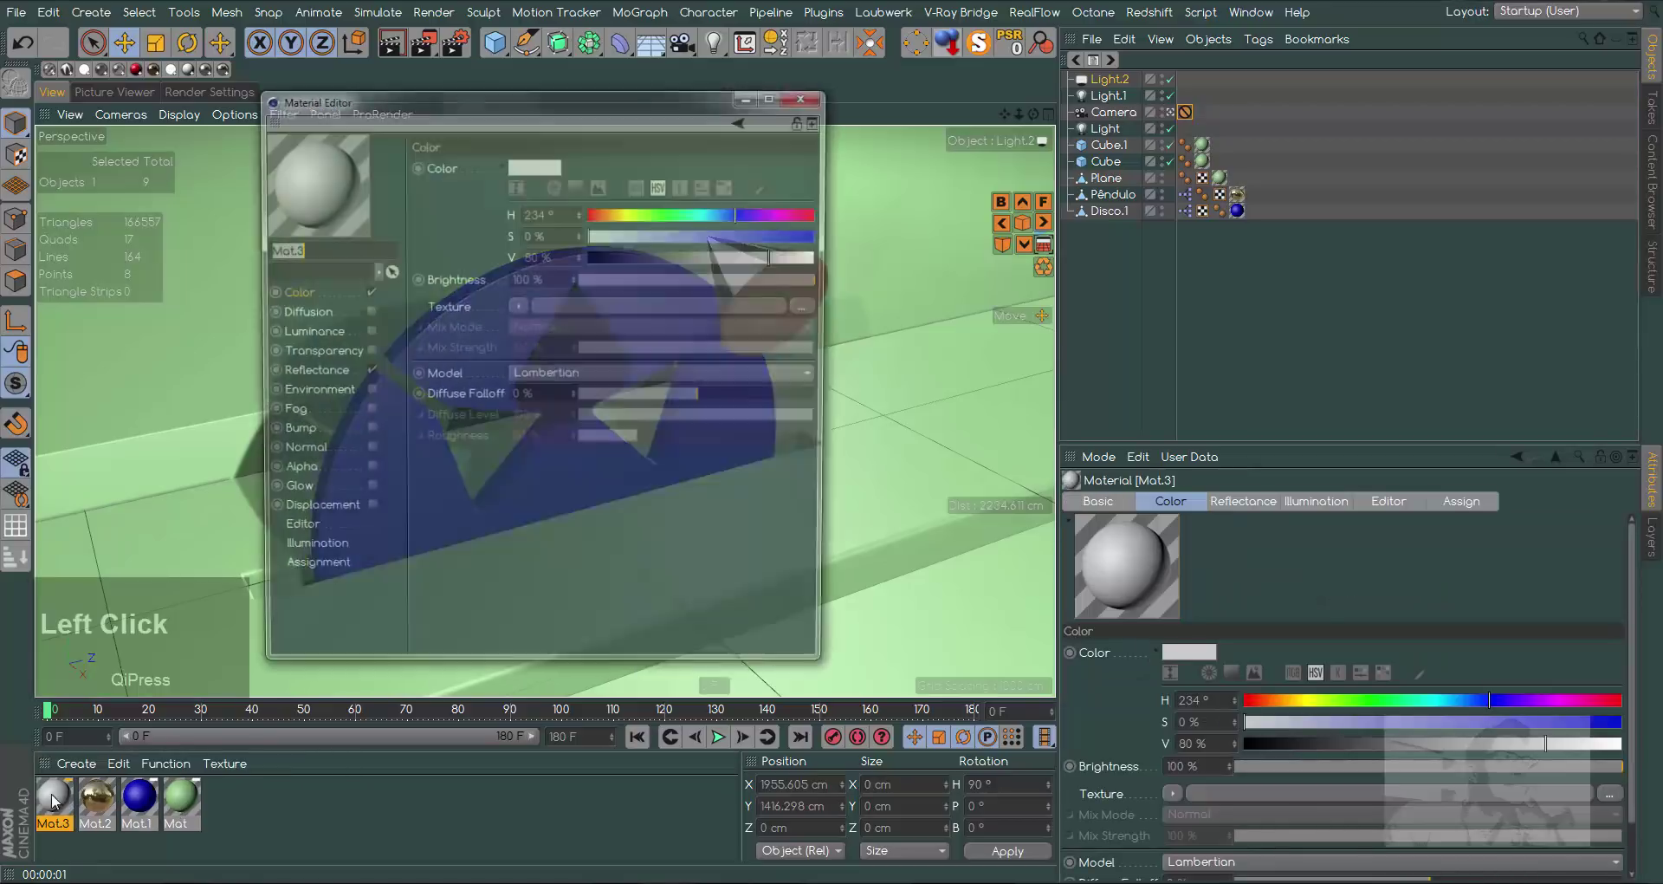
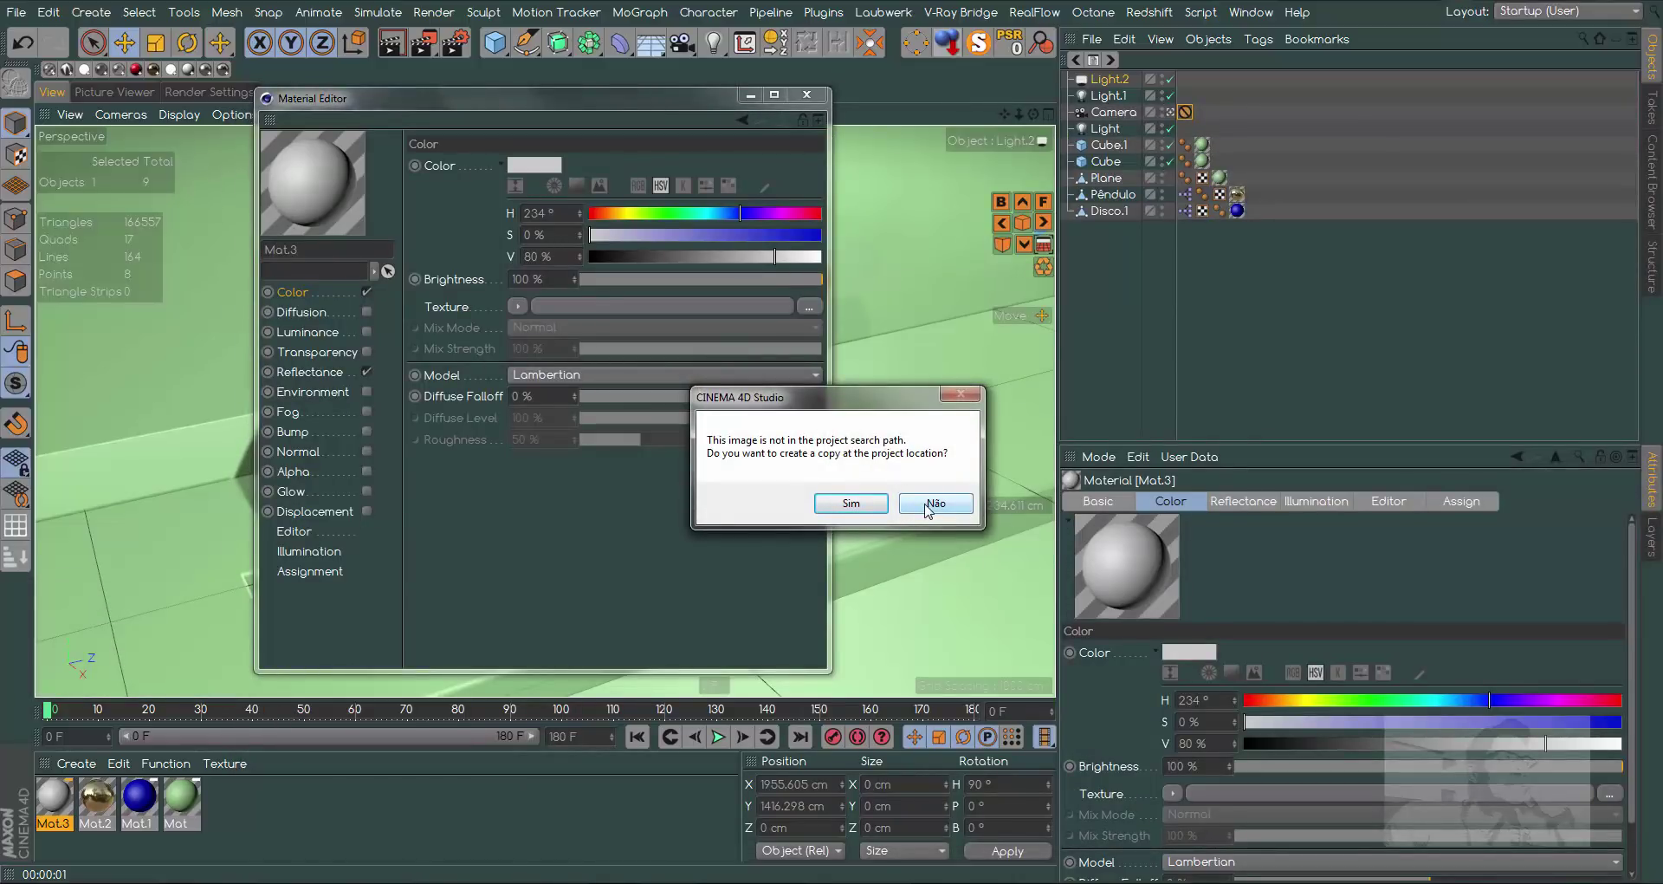
left_click(928, 507)
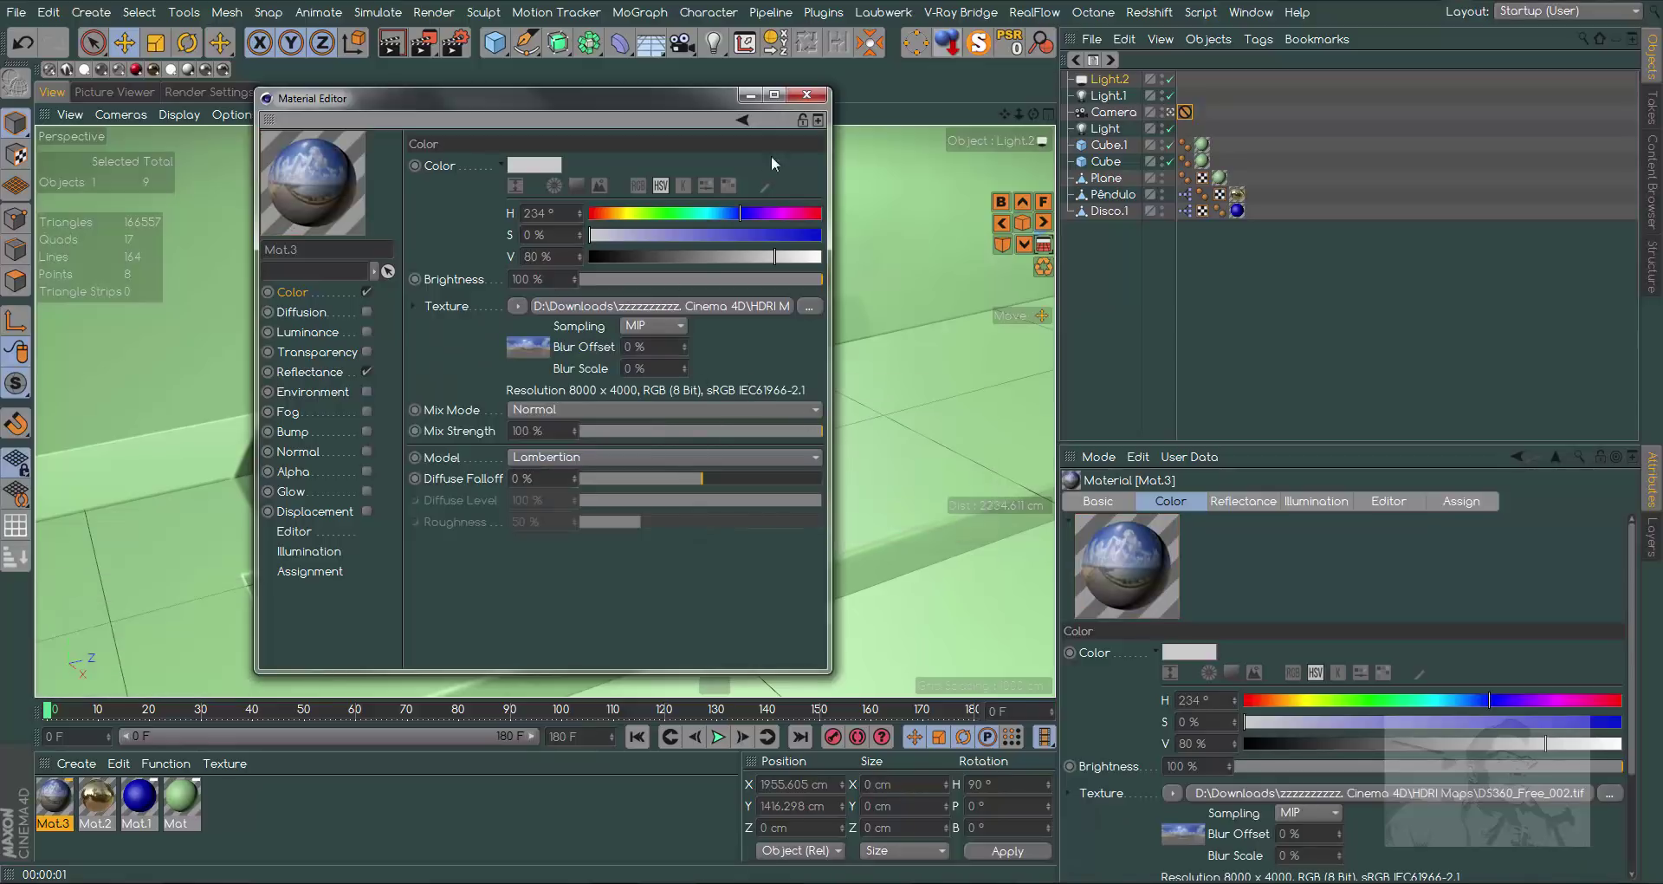
left_click(812, 95)
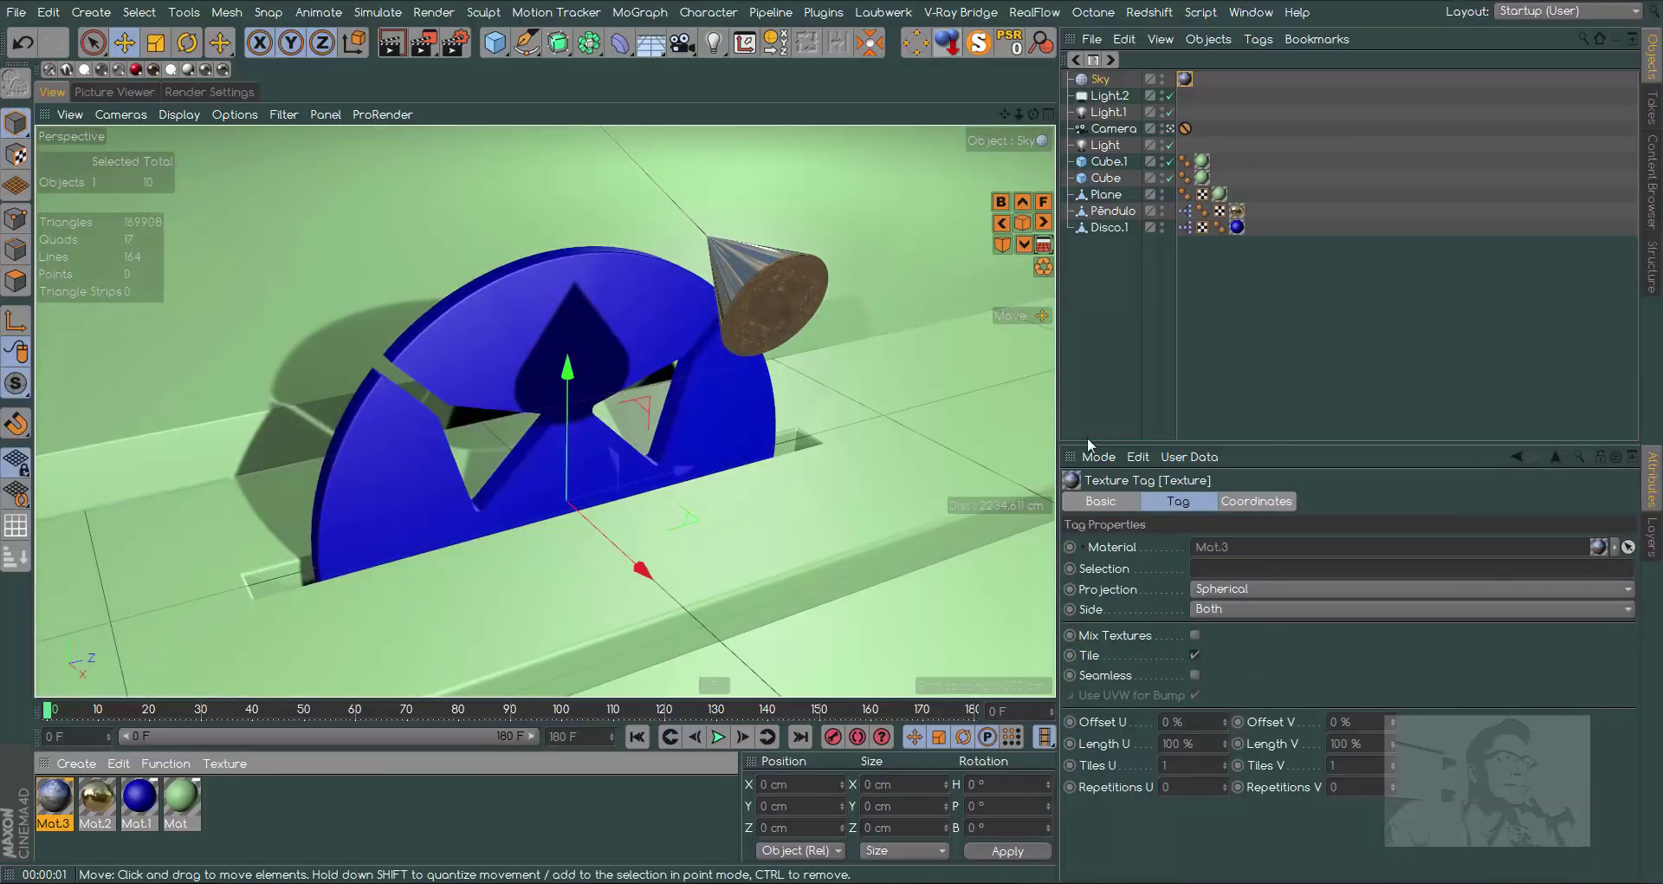
Render a preview and play the pendulum animation with shadows
left_click(394, 40)
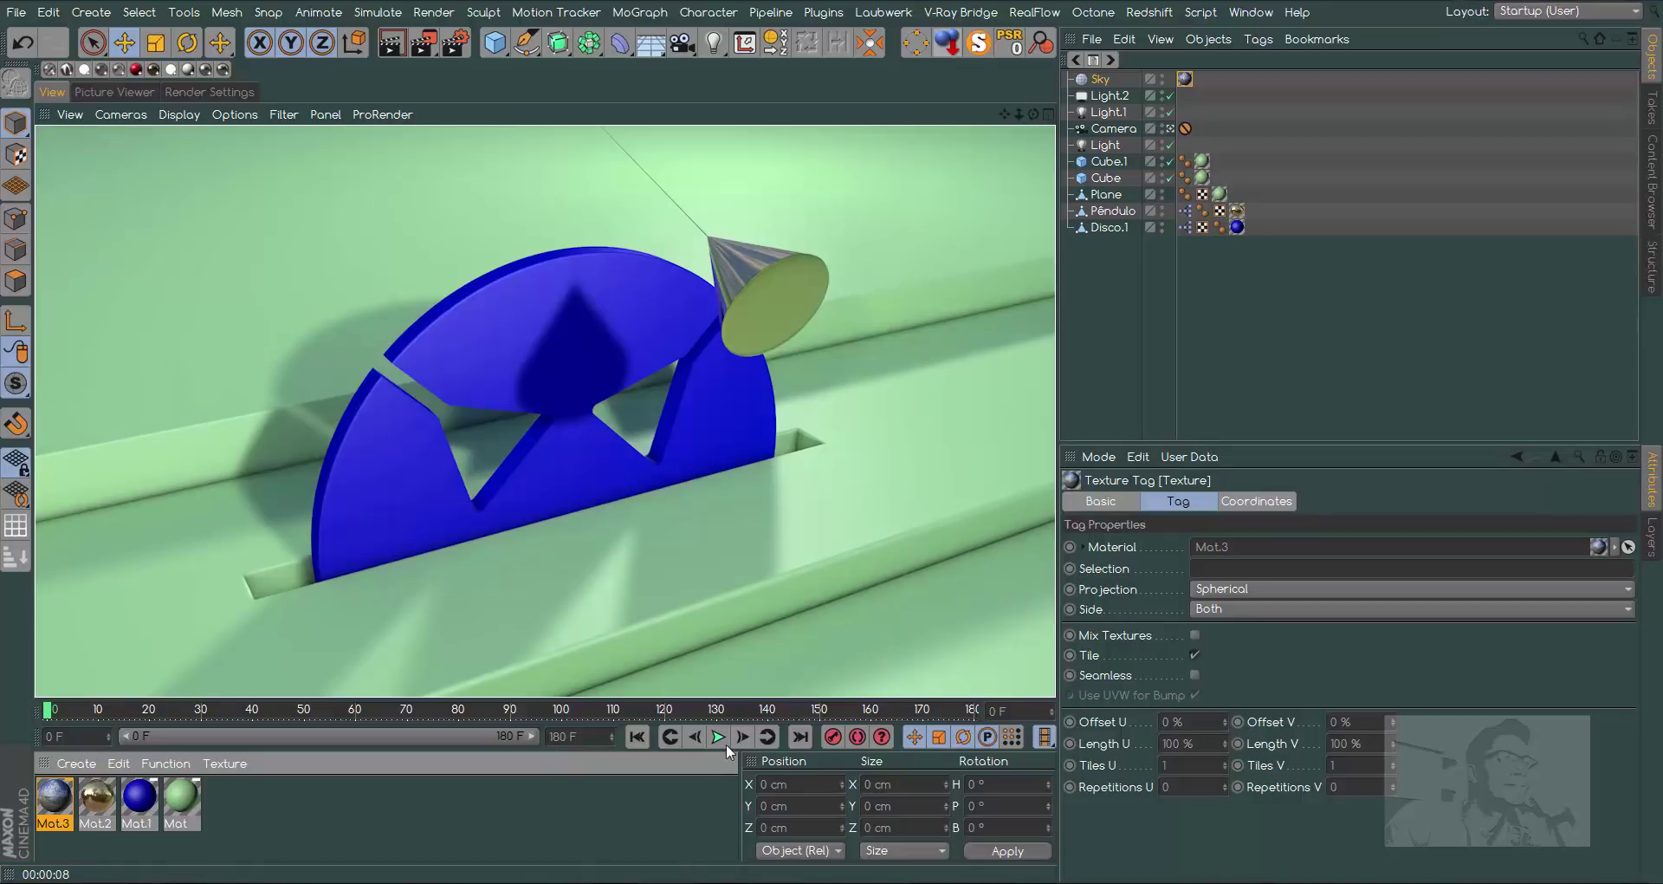
left_click(724, 742)
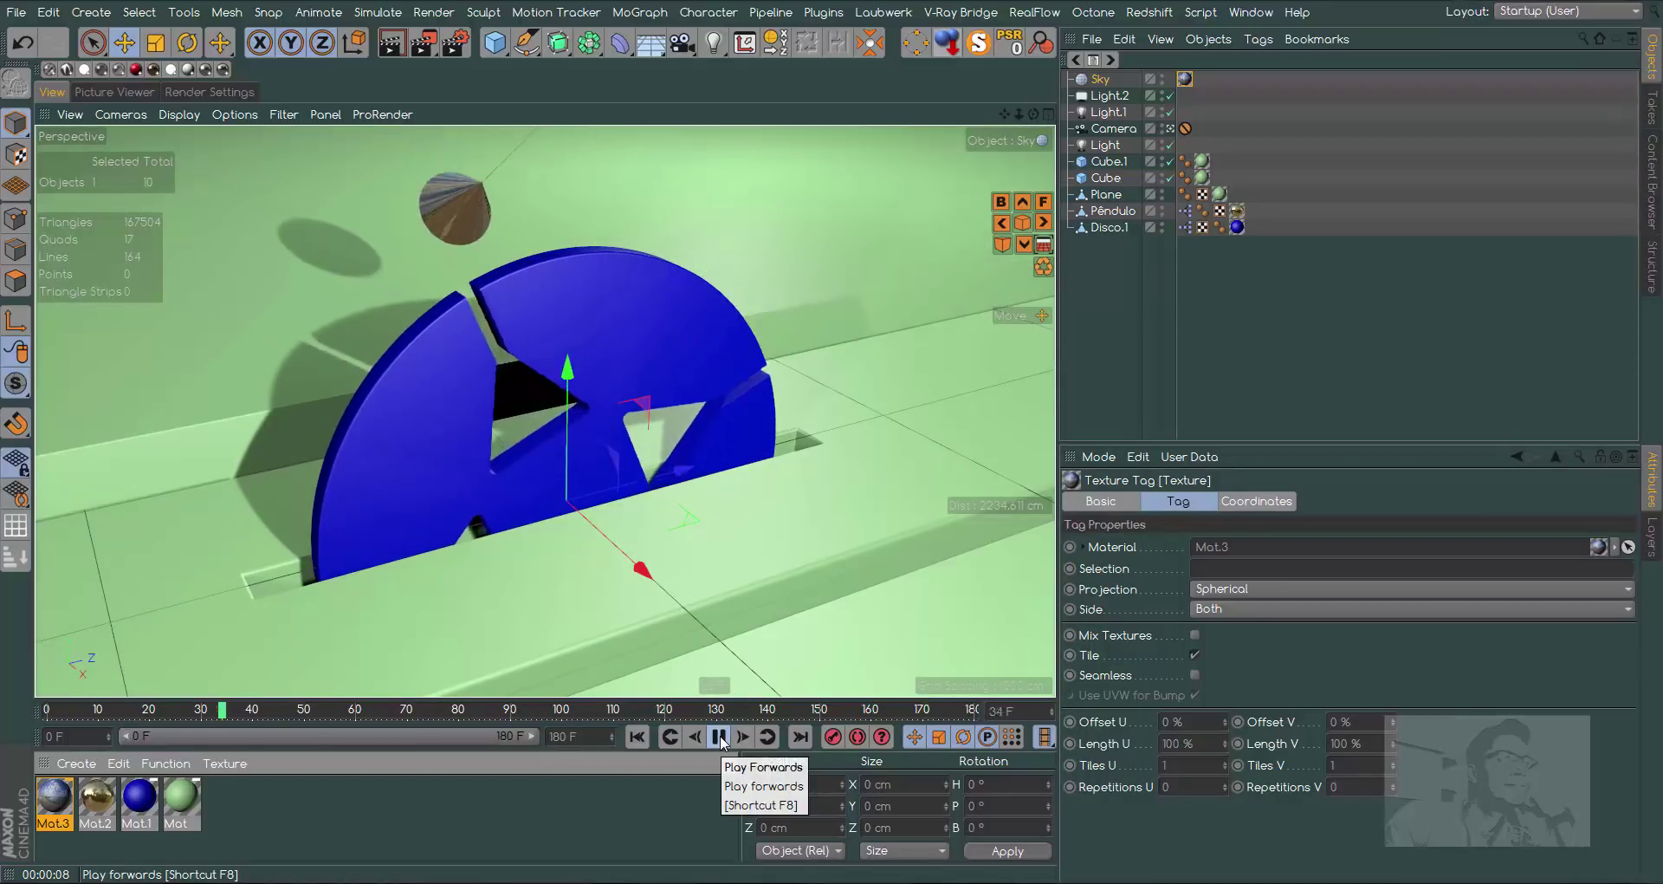
left_click(724, 744)
Browse the Content Browser presets to the Wood material collection
left_click(1655, 217)
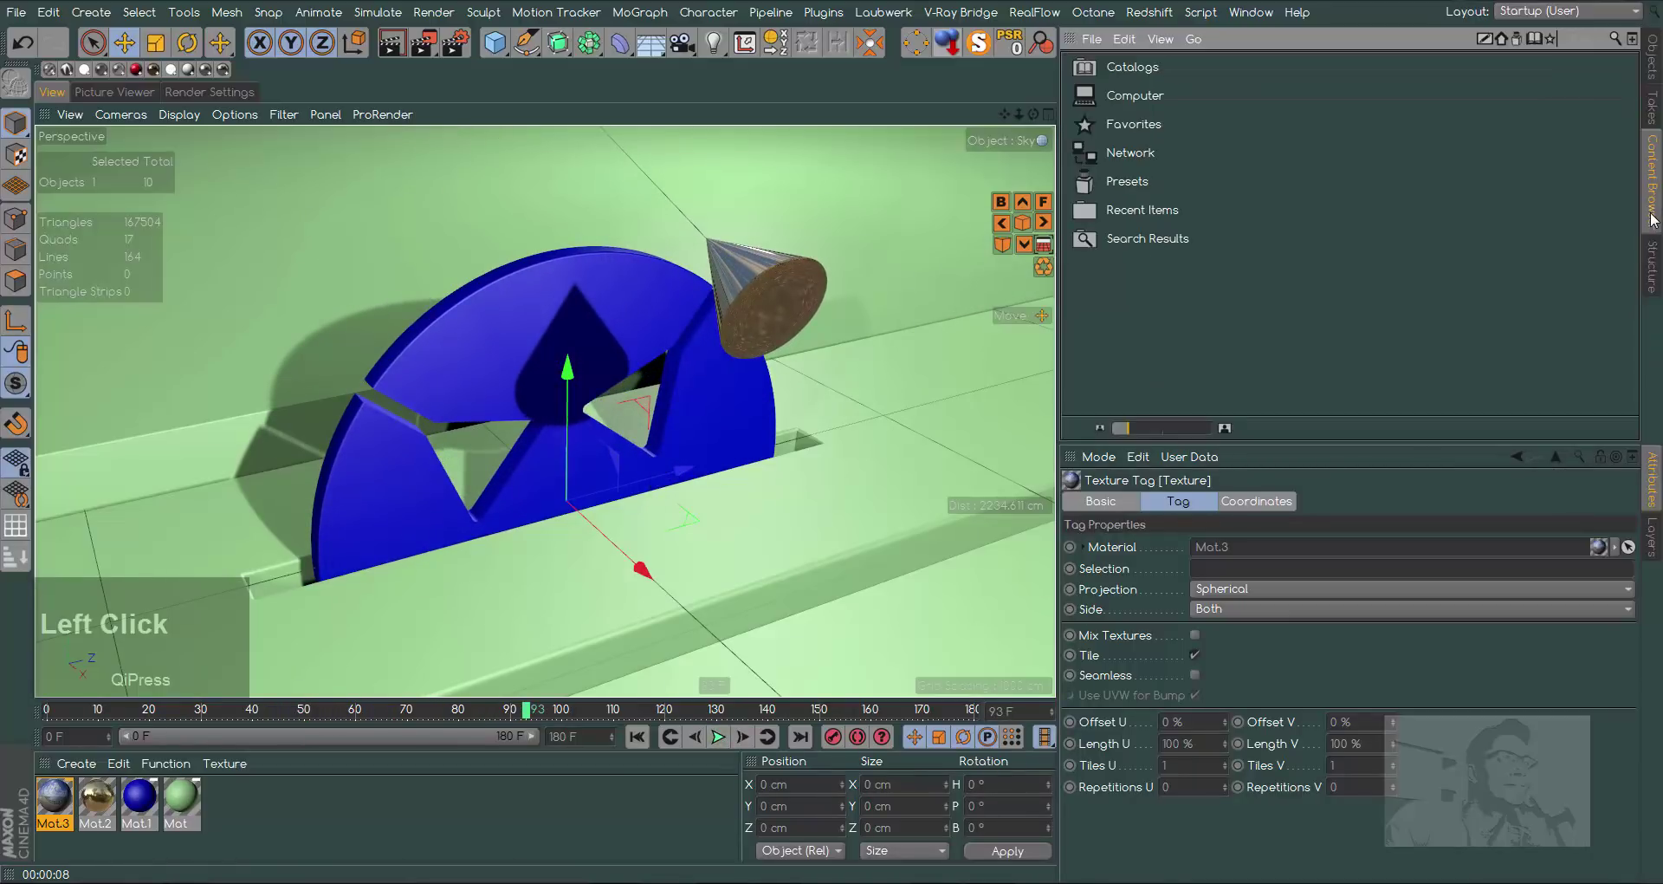
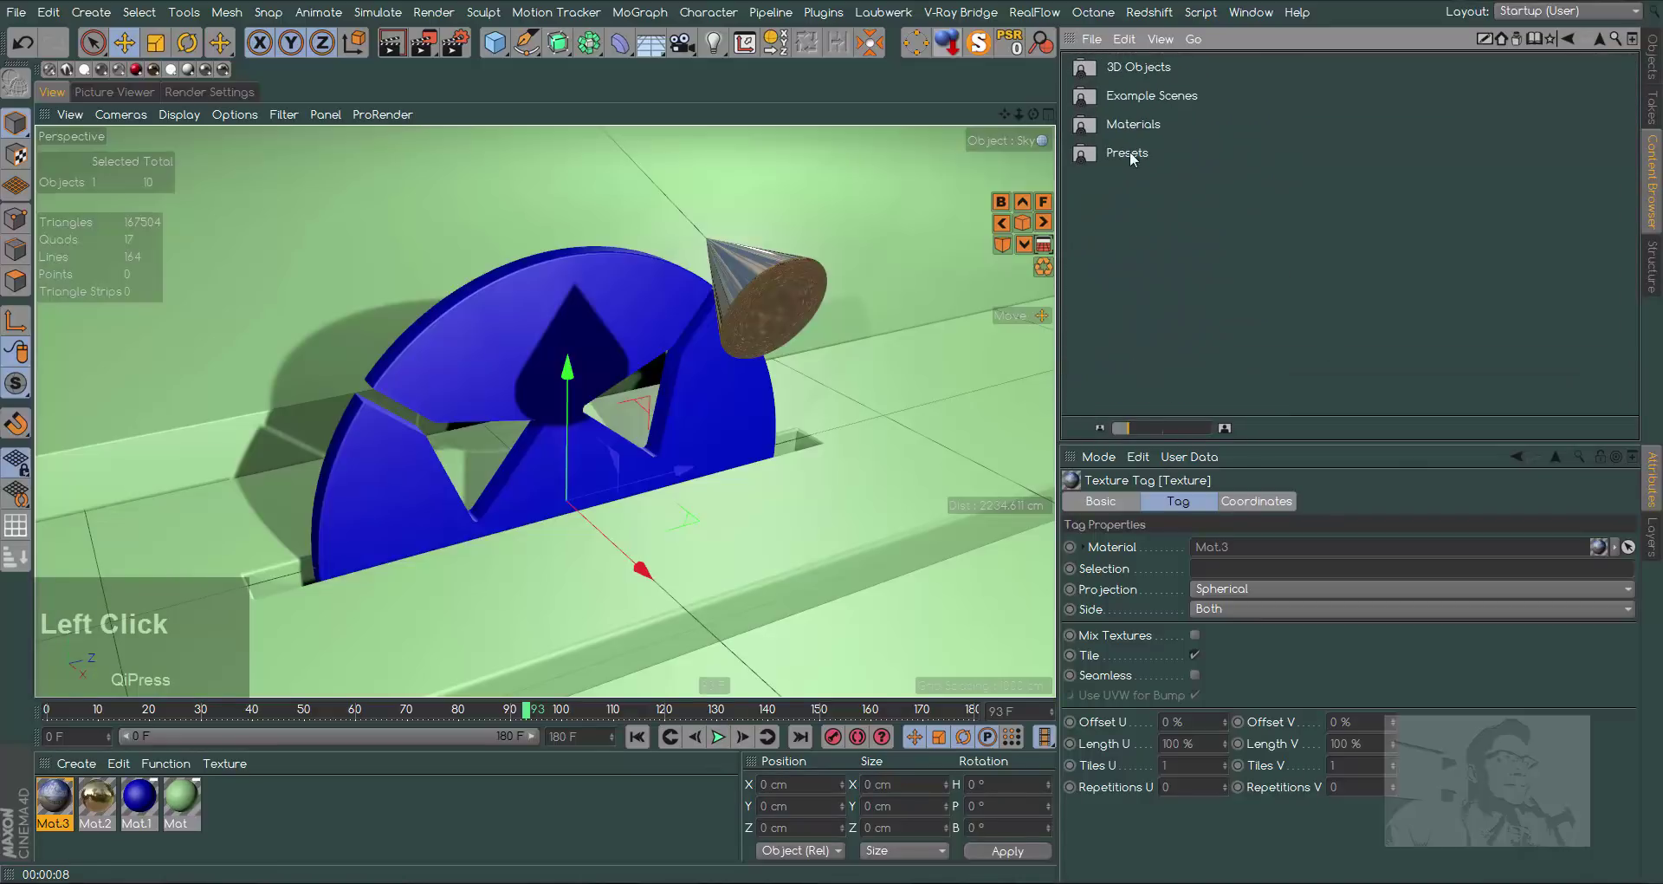
left_click(1144, 123)
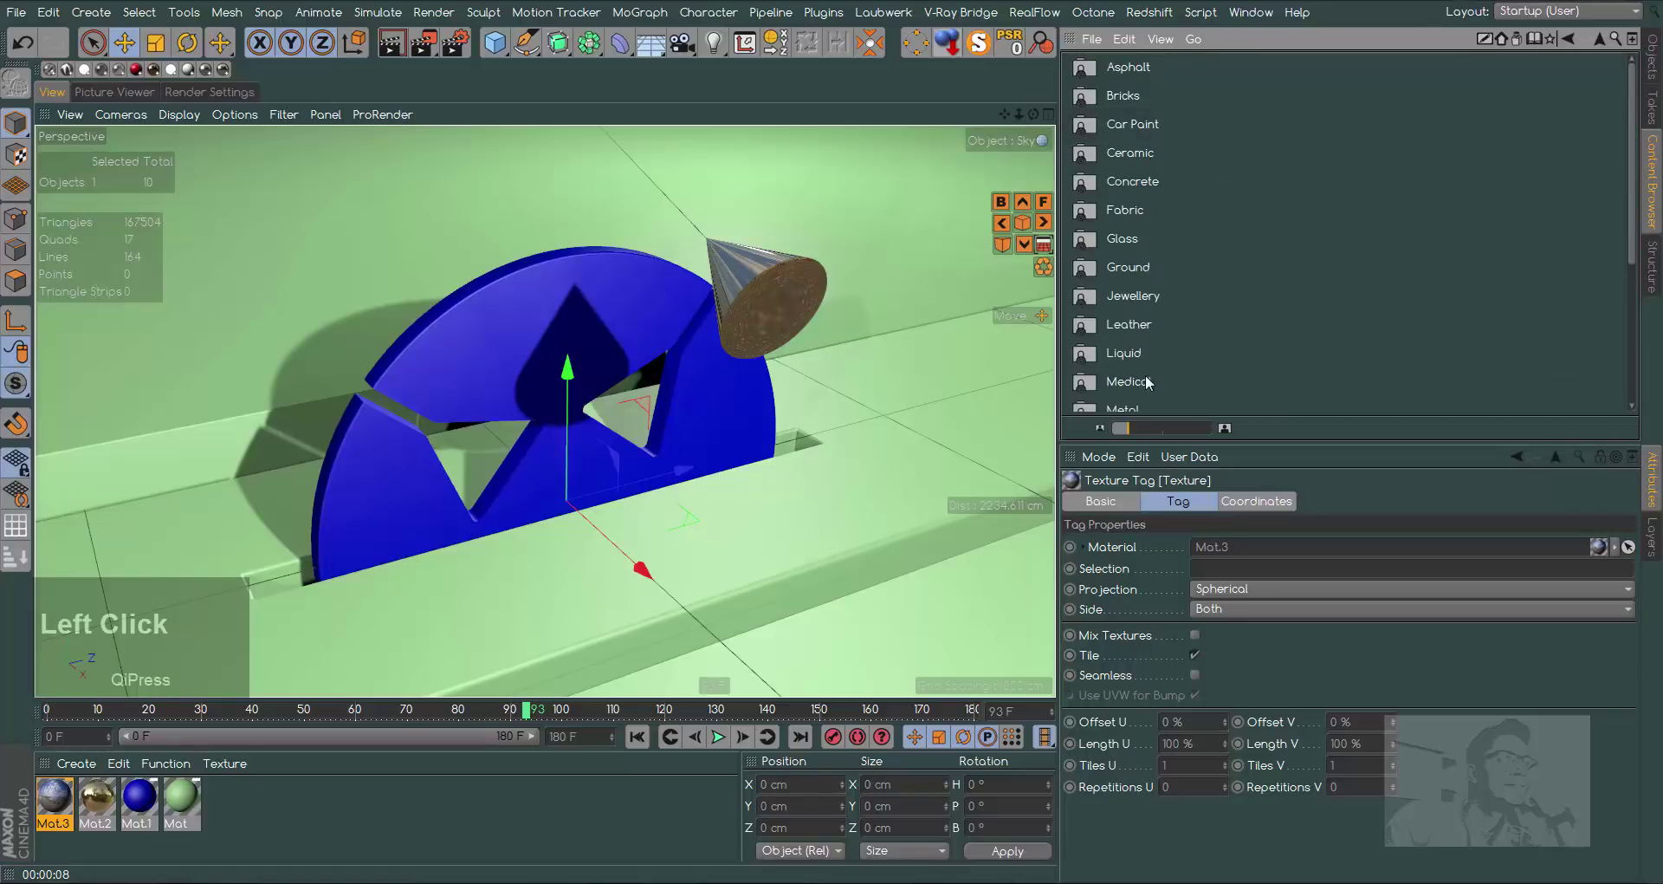
left_click(1635, 264)
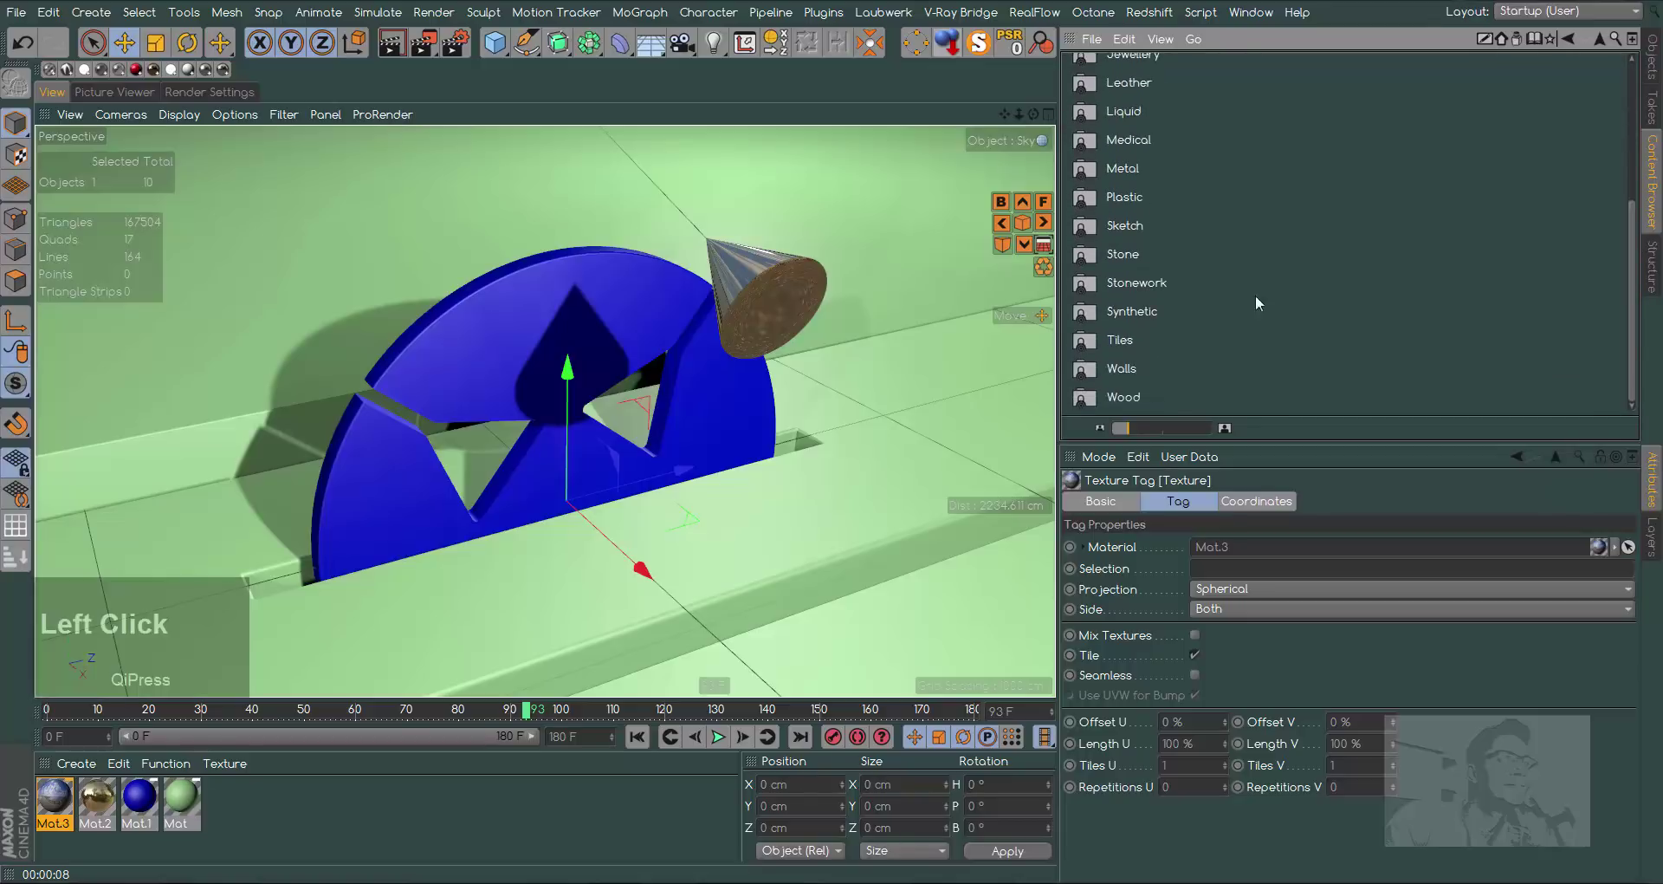
left_click(1126, 402)
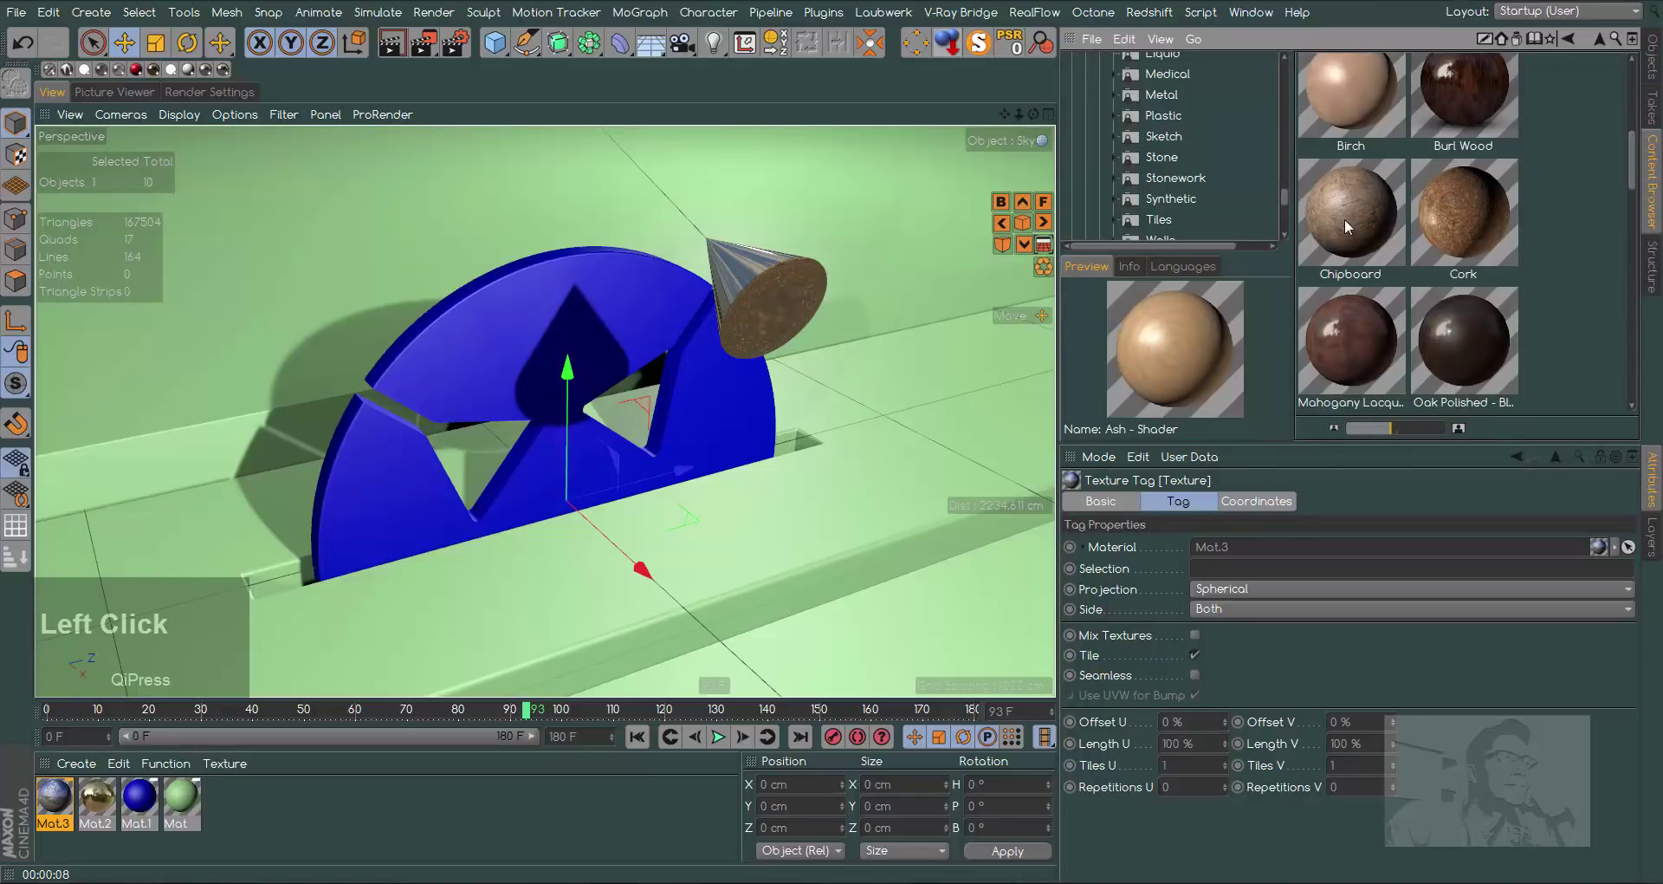
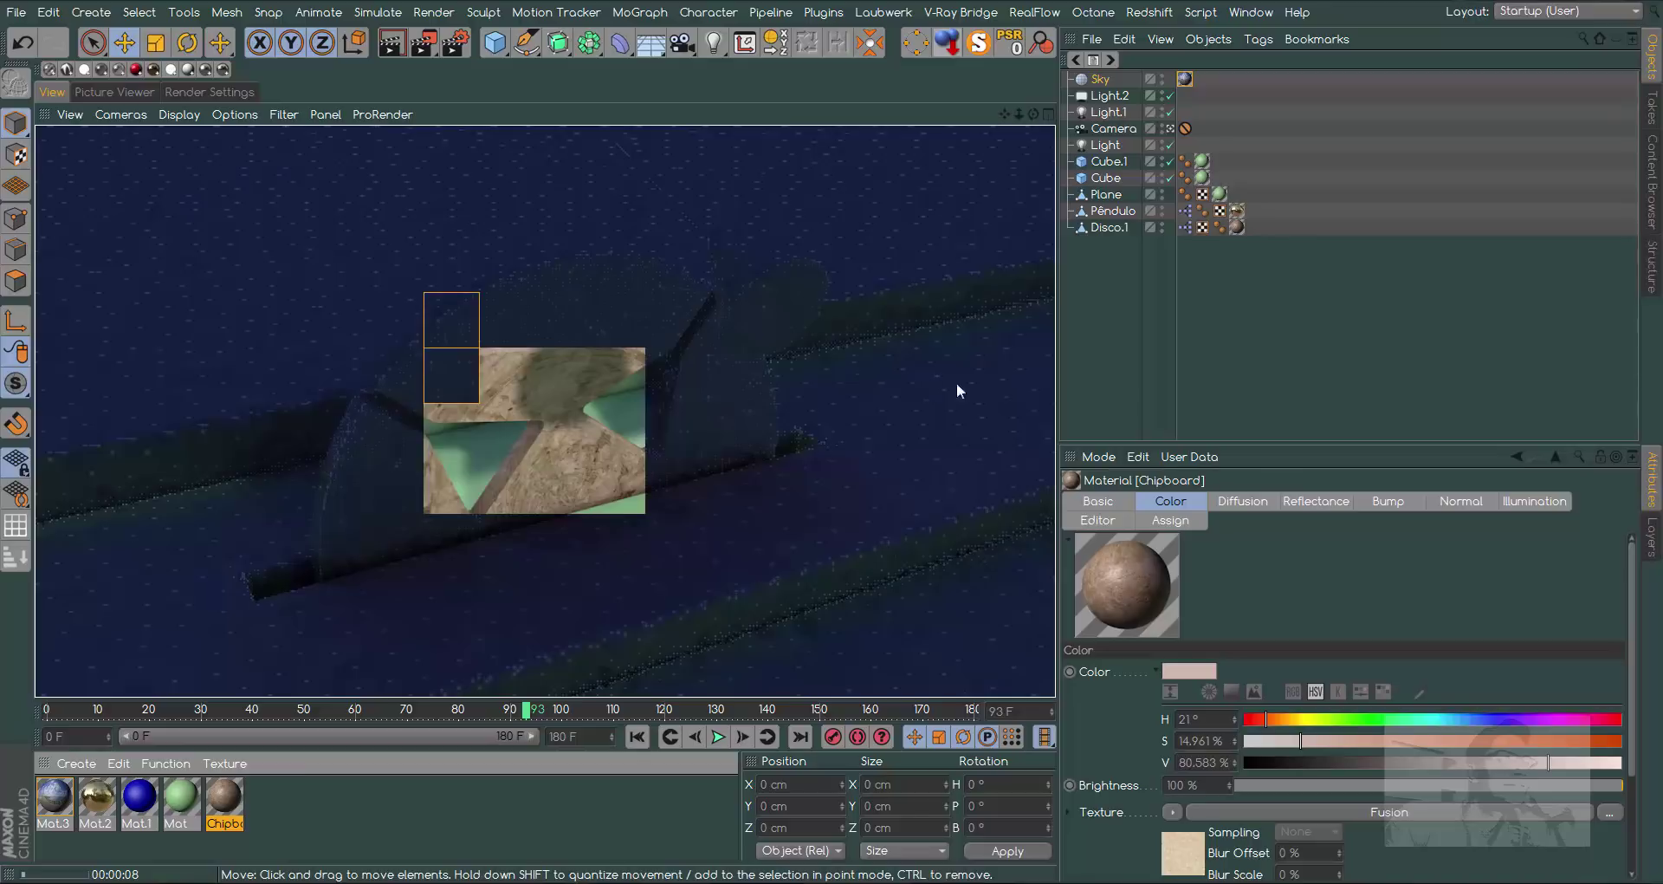
Apply the Chipboard material to the disc and render the current view
left_click(1219, 393)
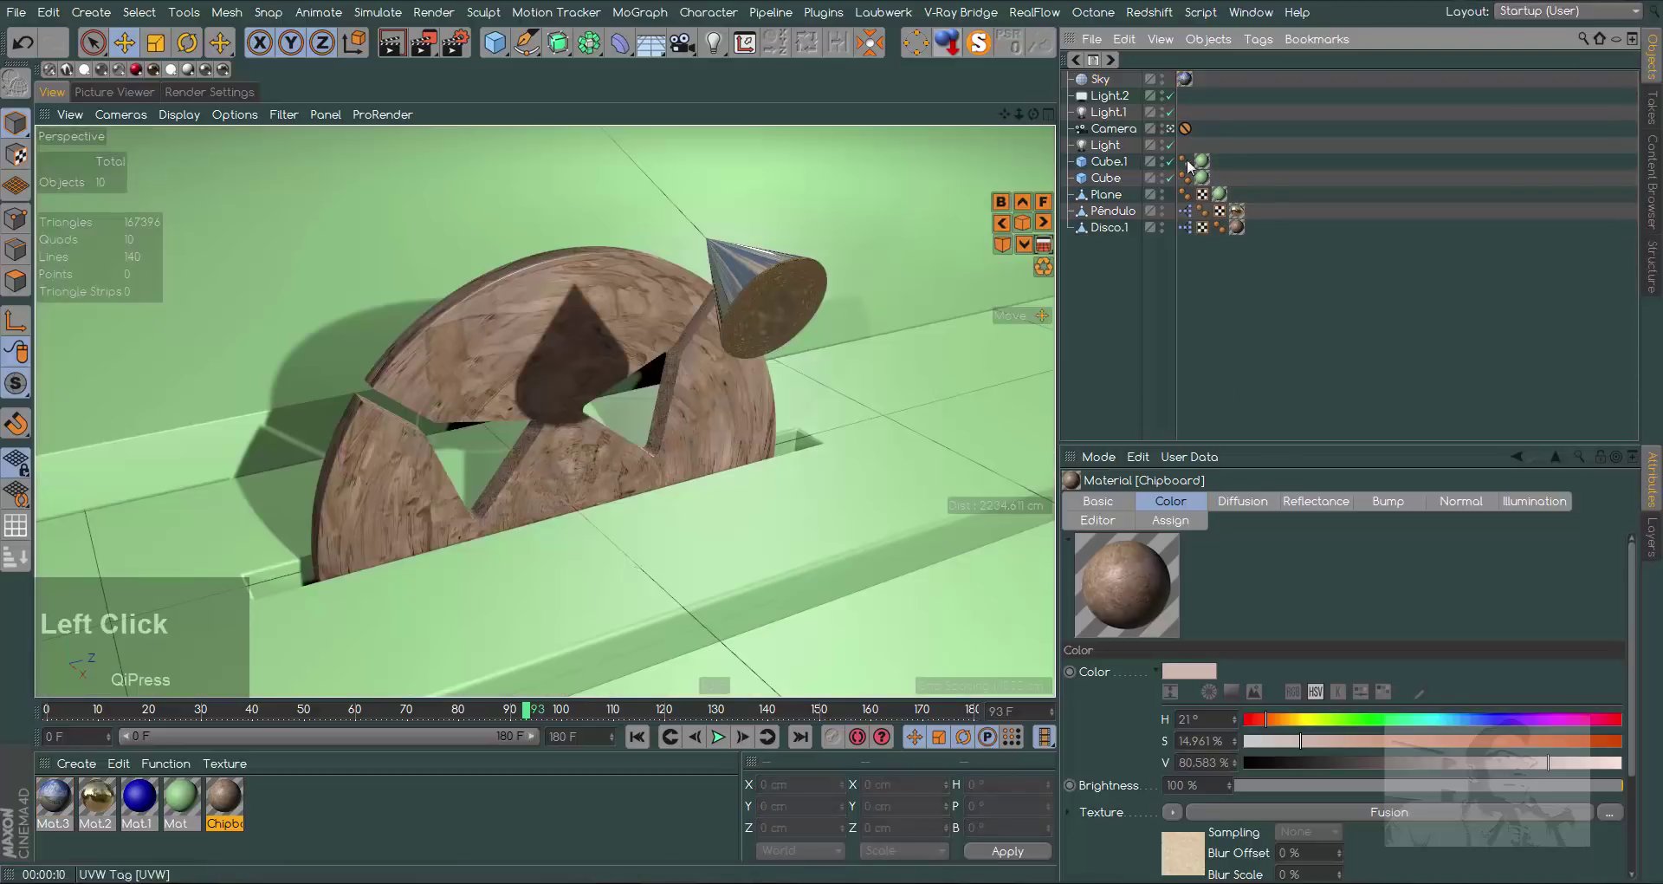
left_click(1117, 171)
left_click(1118, 185)
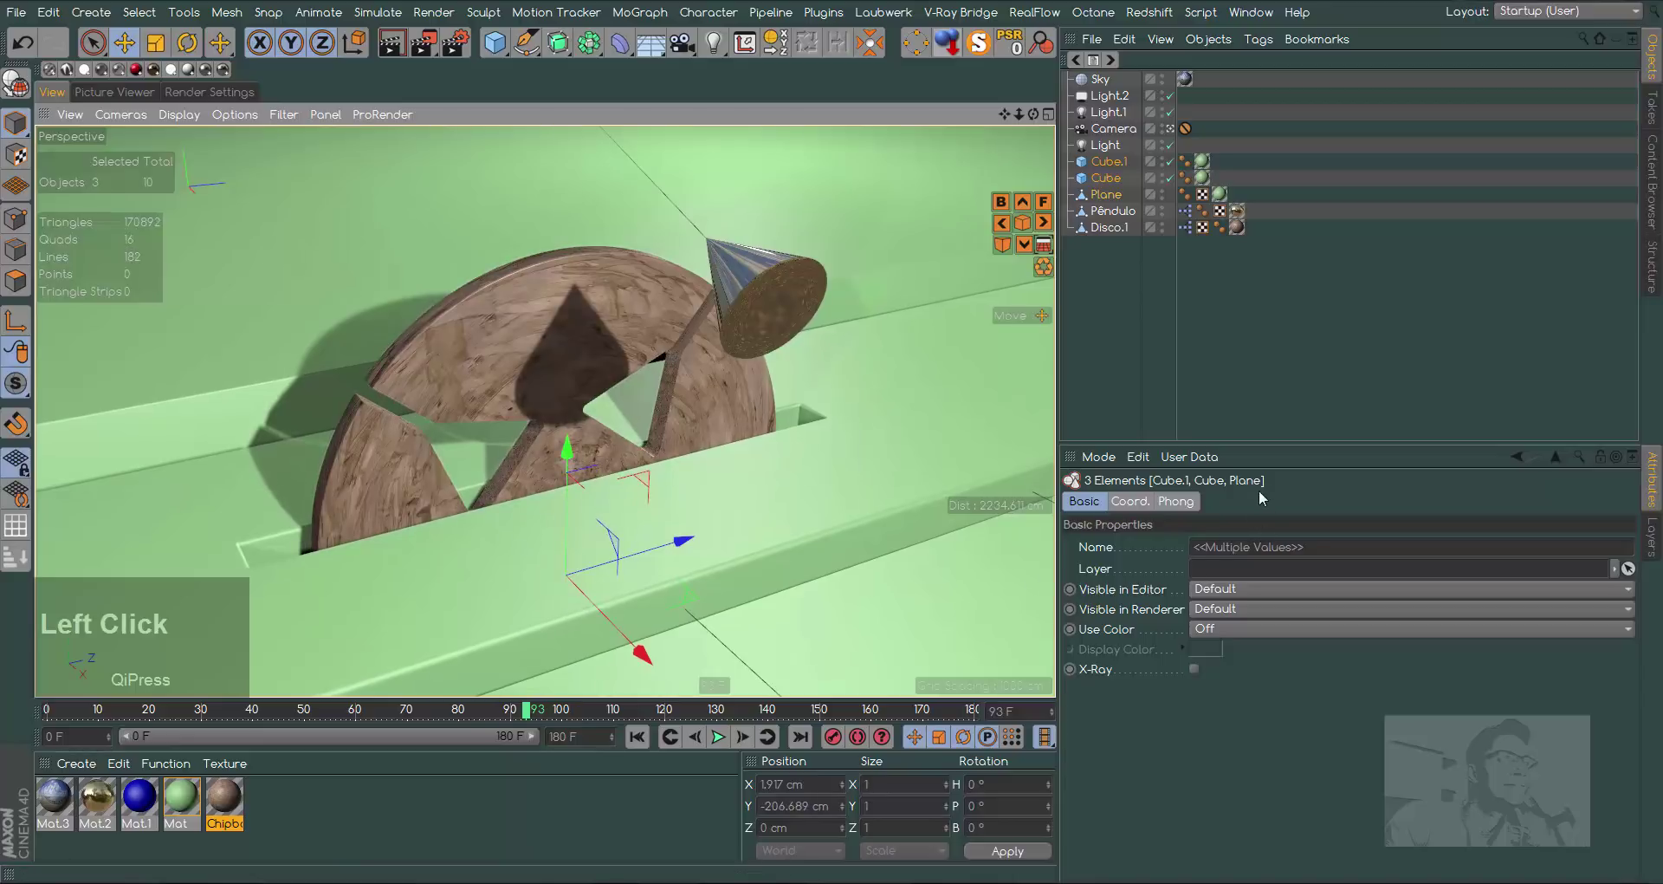
left_click(396, 55)
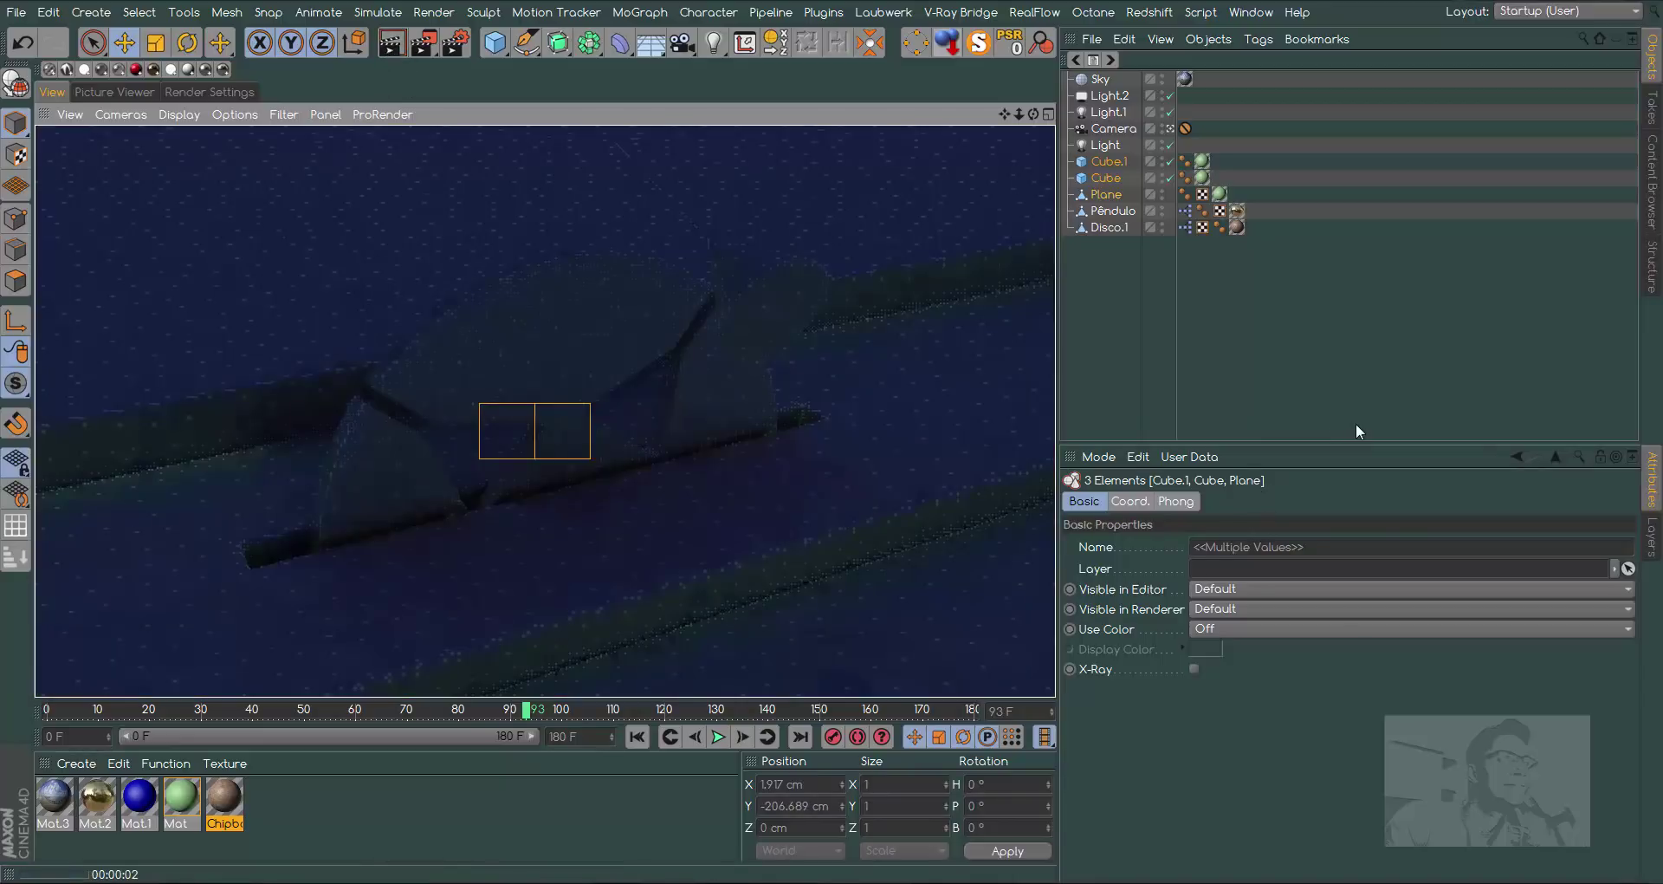